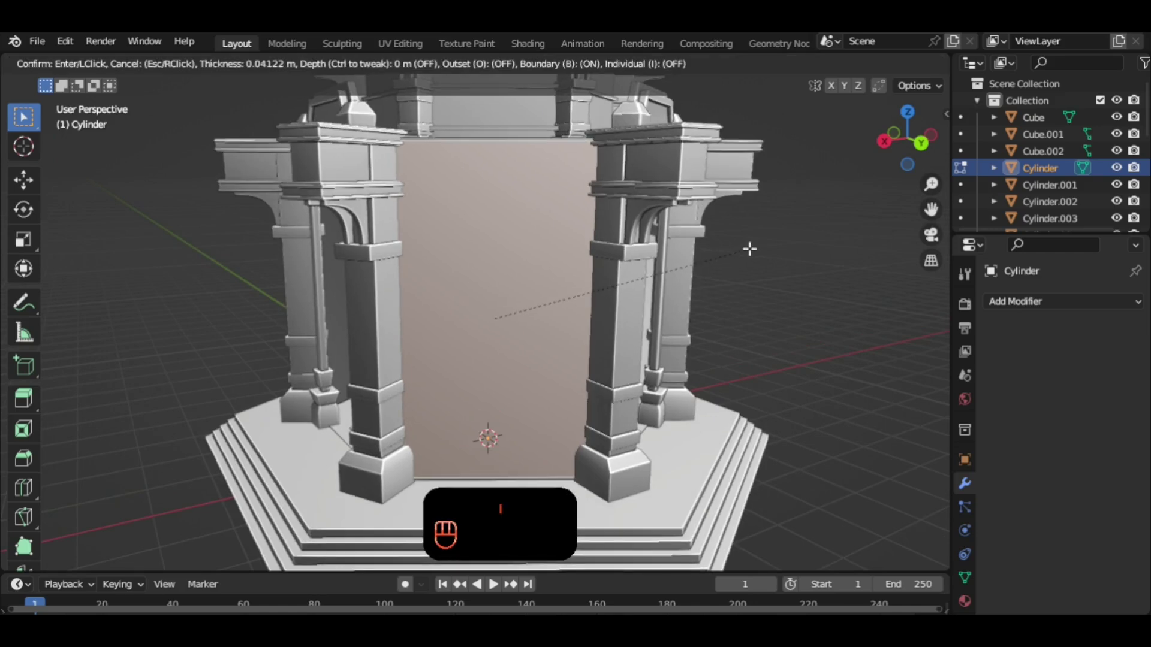
Inset the wall face between the pillars and stretch the inner panel vertically into a tall window.
key(i)
key(s)
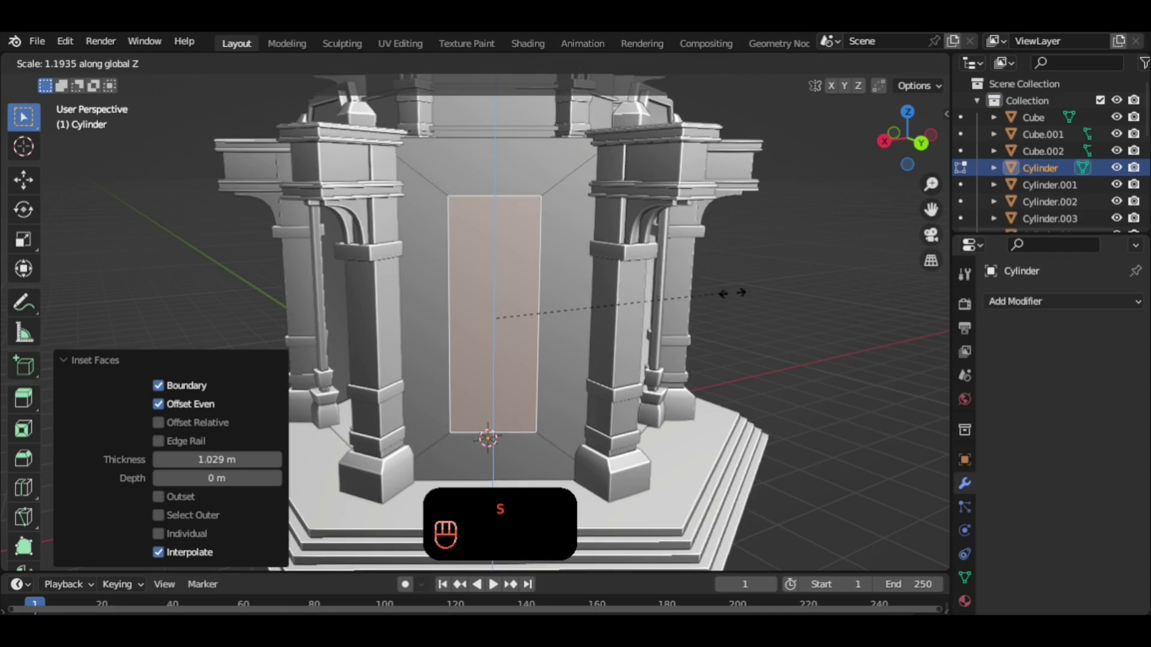
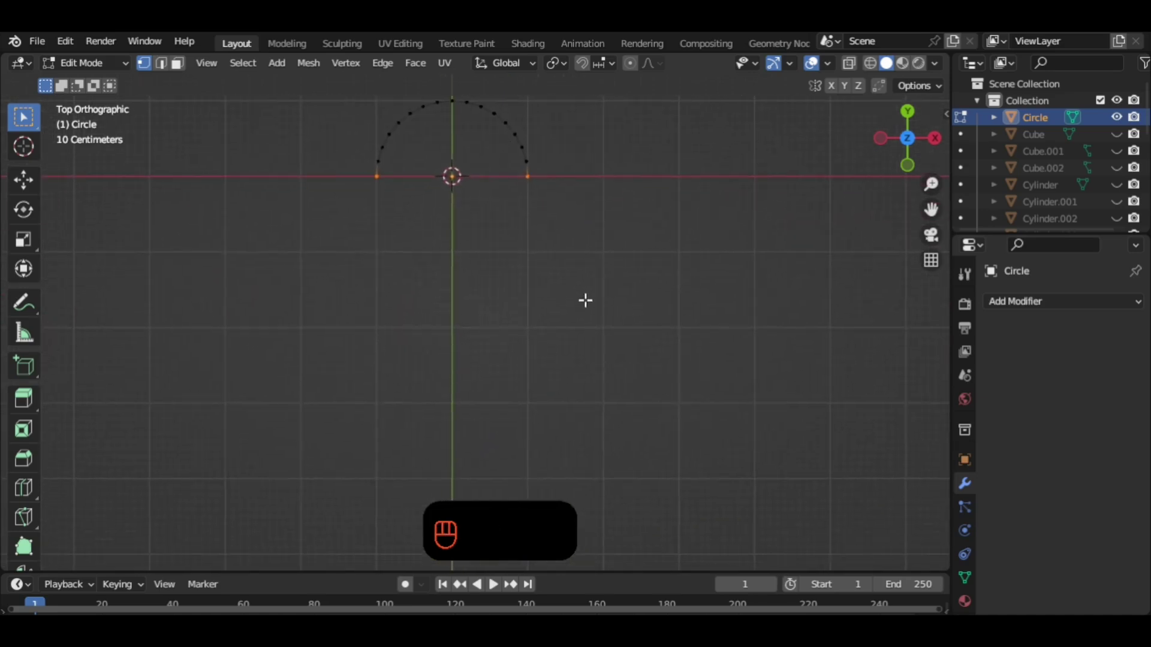
Extrude the arc ends down into straight legs, then extrude and scale the whole outline outward into an even-width band.
key(g)
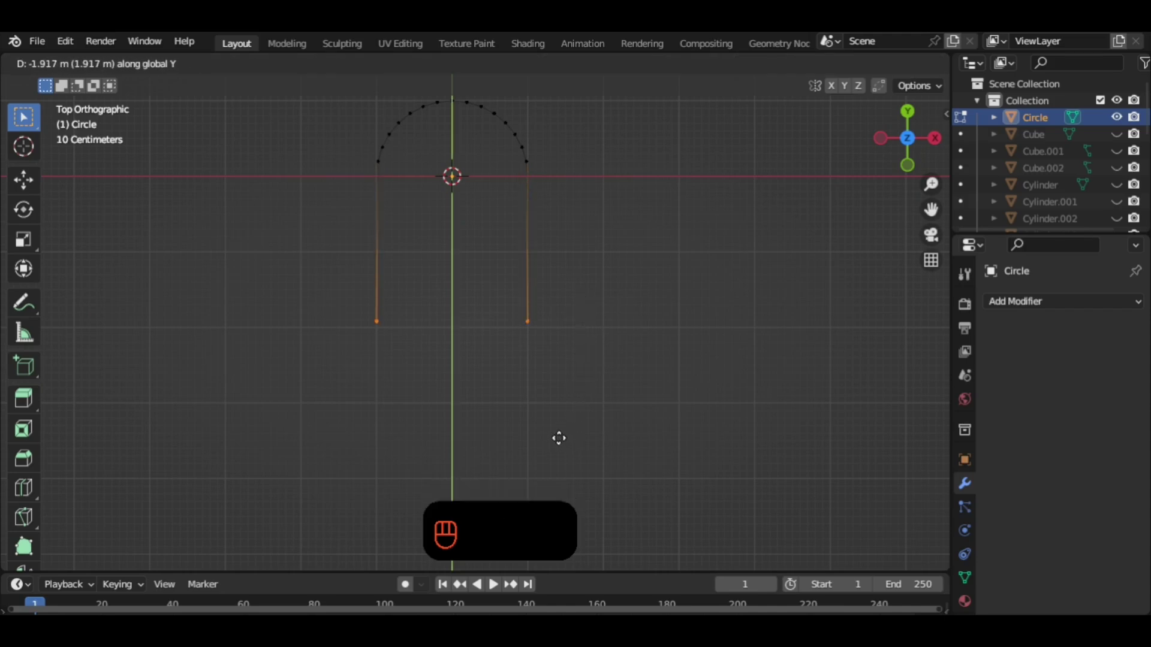
key(e)
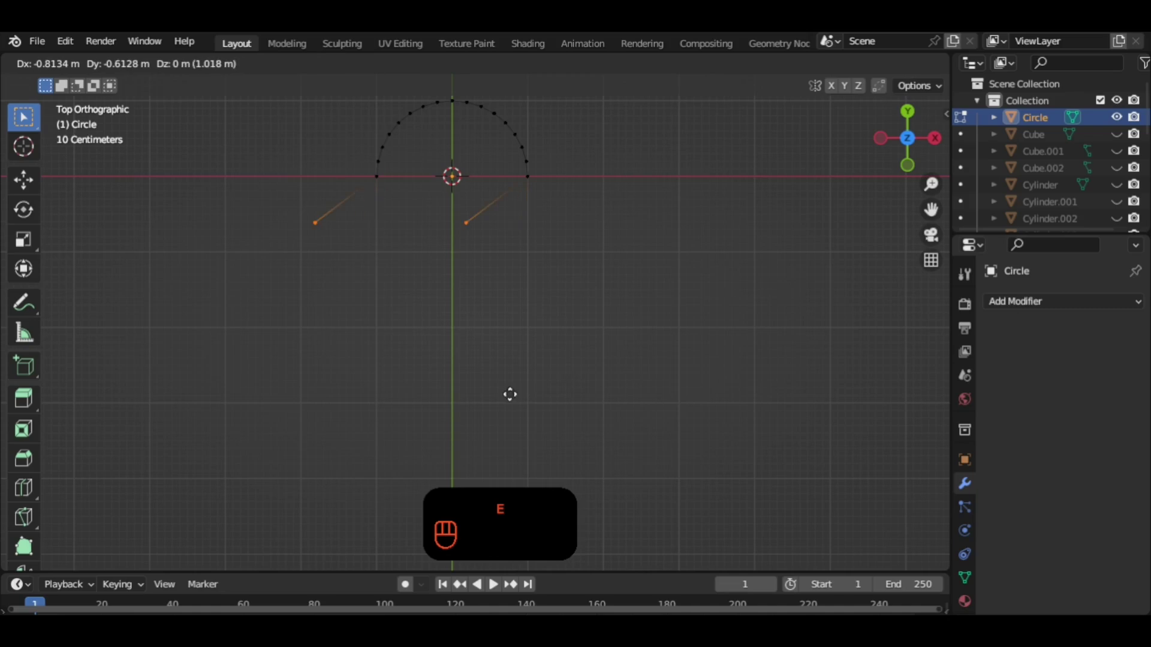
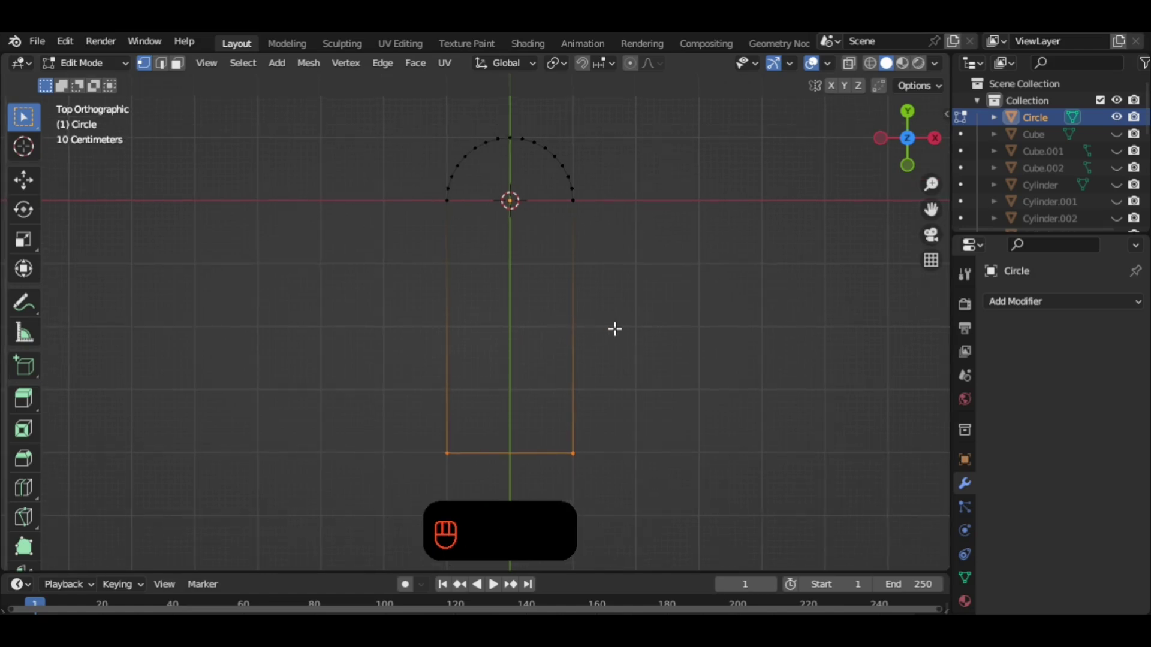
key(a)
key(e)
key(s)
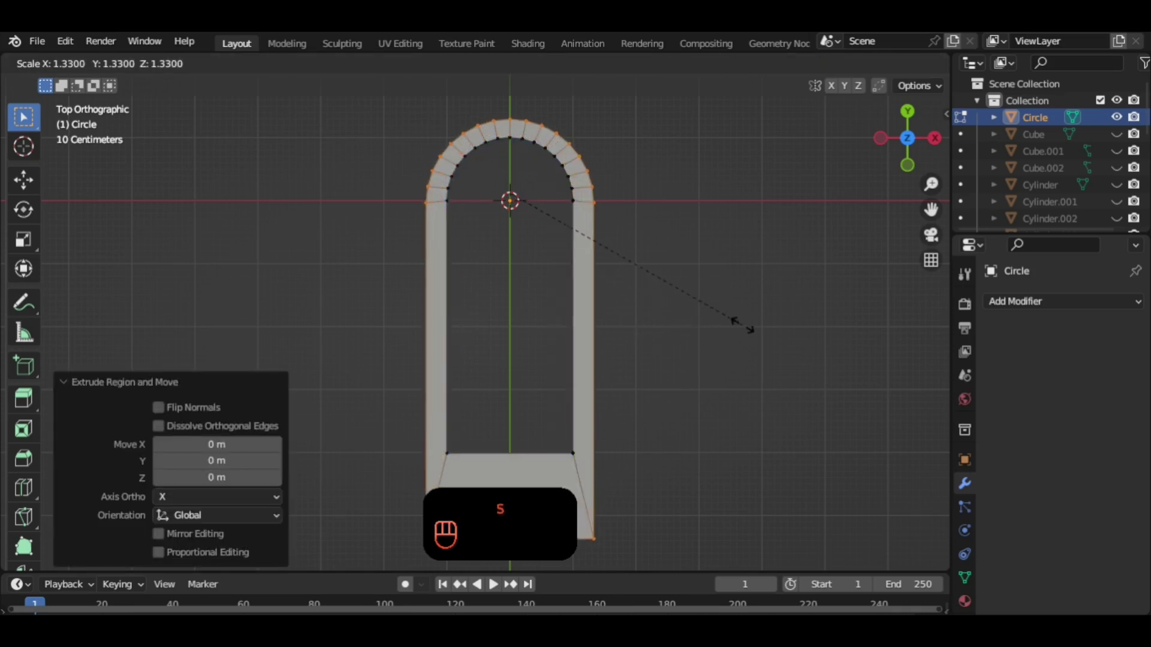
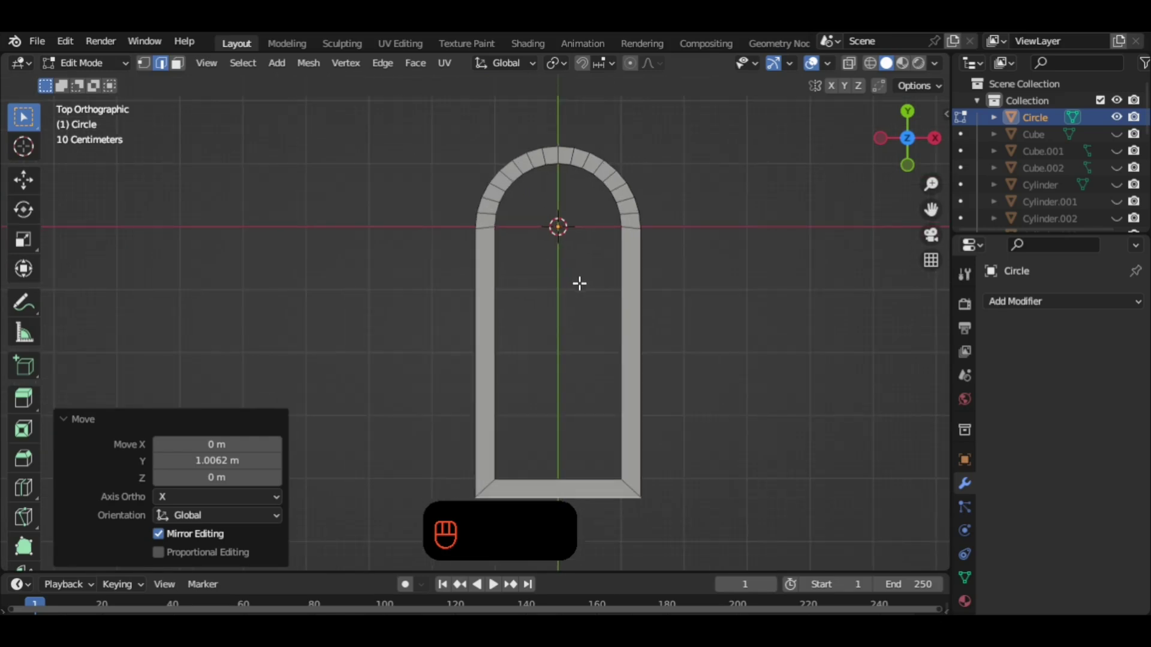
key(Tab)
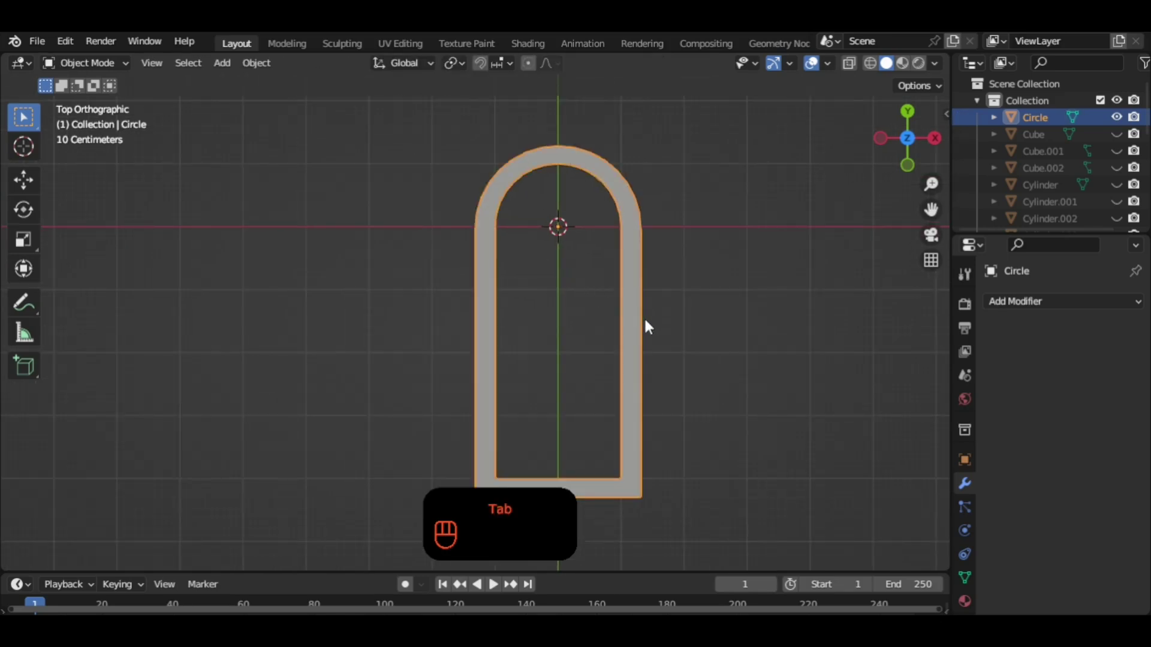
Apply the frame's scale and give it a Solidify thickness of 0.1 m.
drag(642, 321, 501, 219)
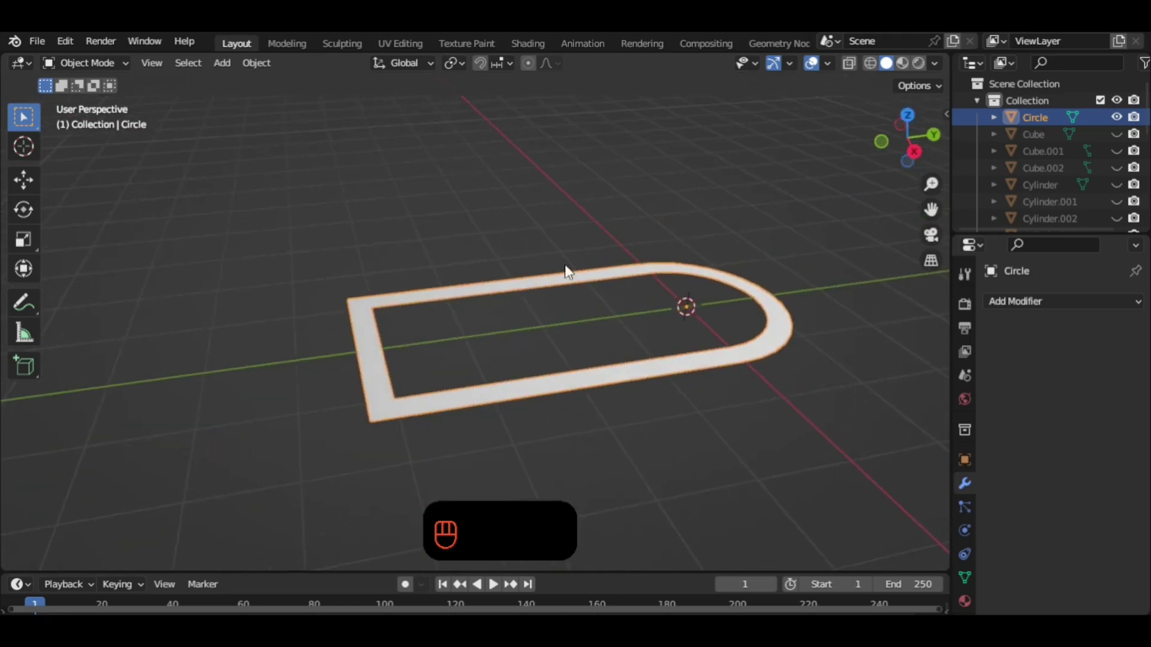
drag(632, 332, 565, 320)
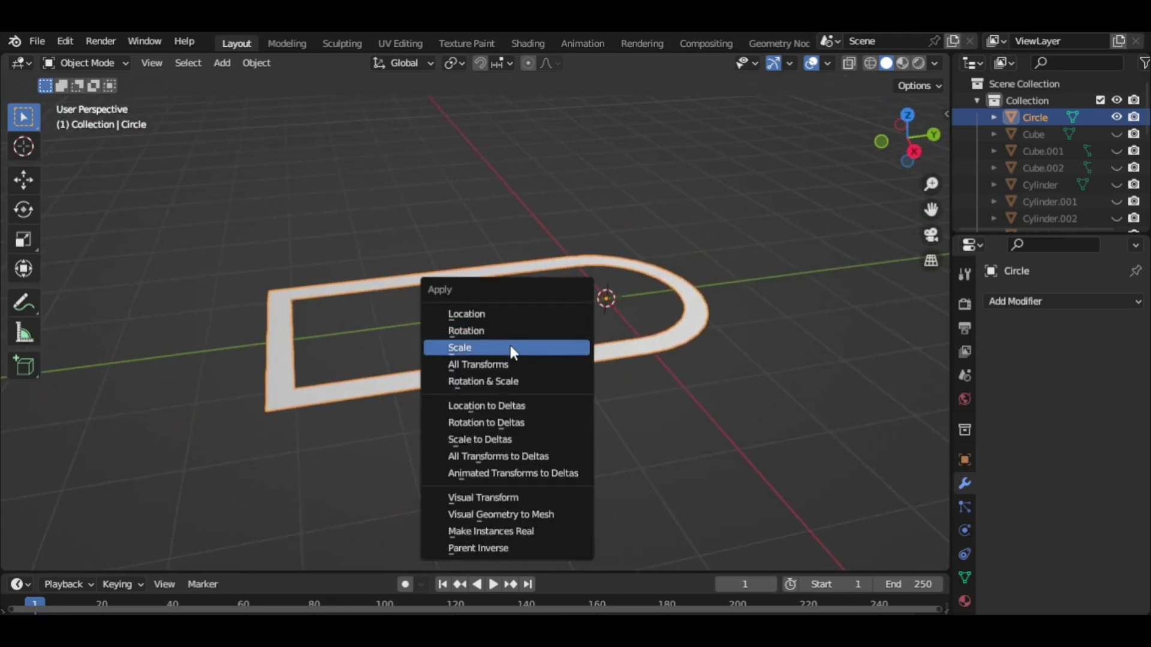
key(ctrl+a)
key(Tab)
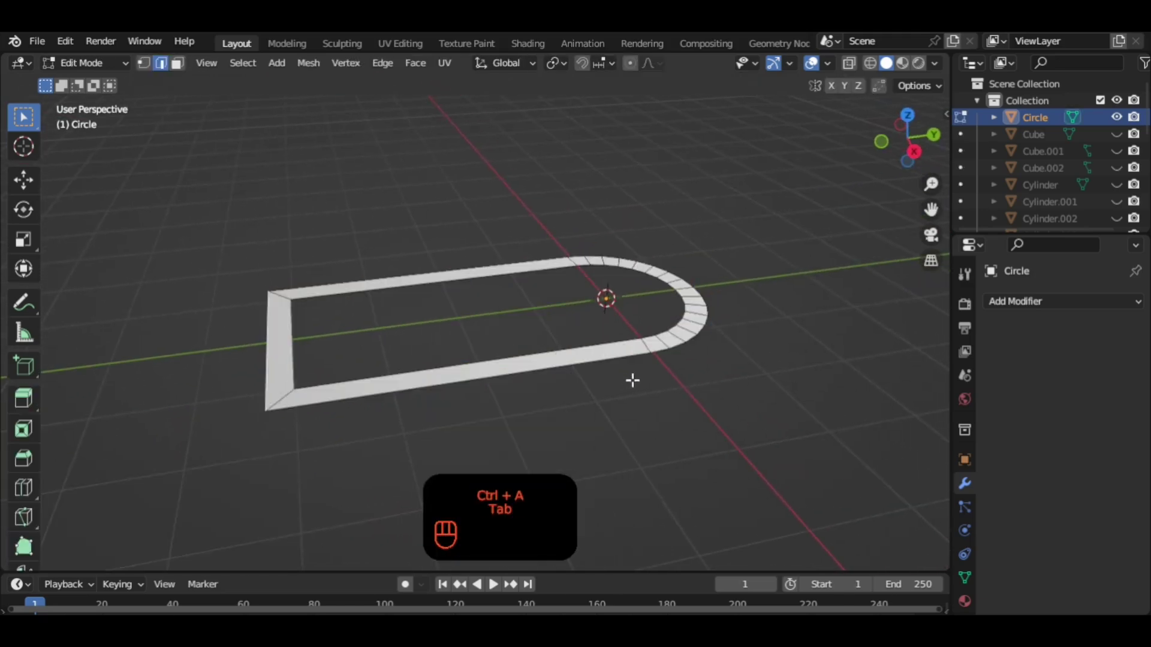
key(a)
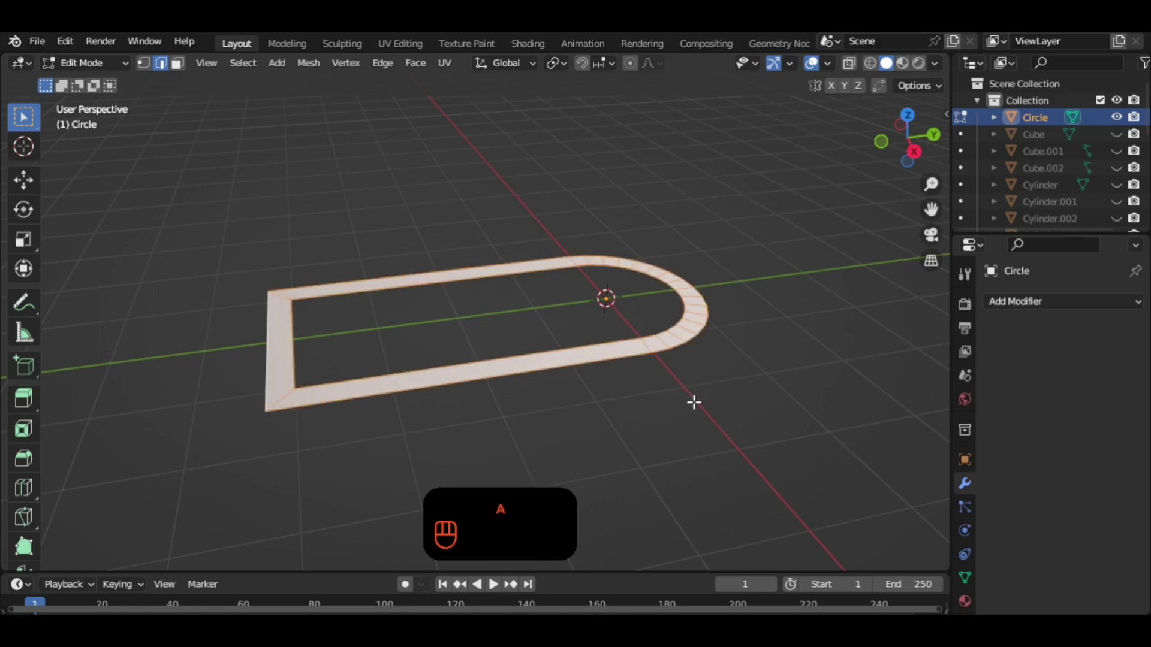
key(3)
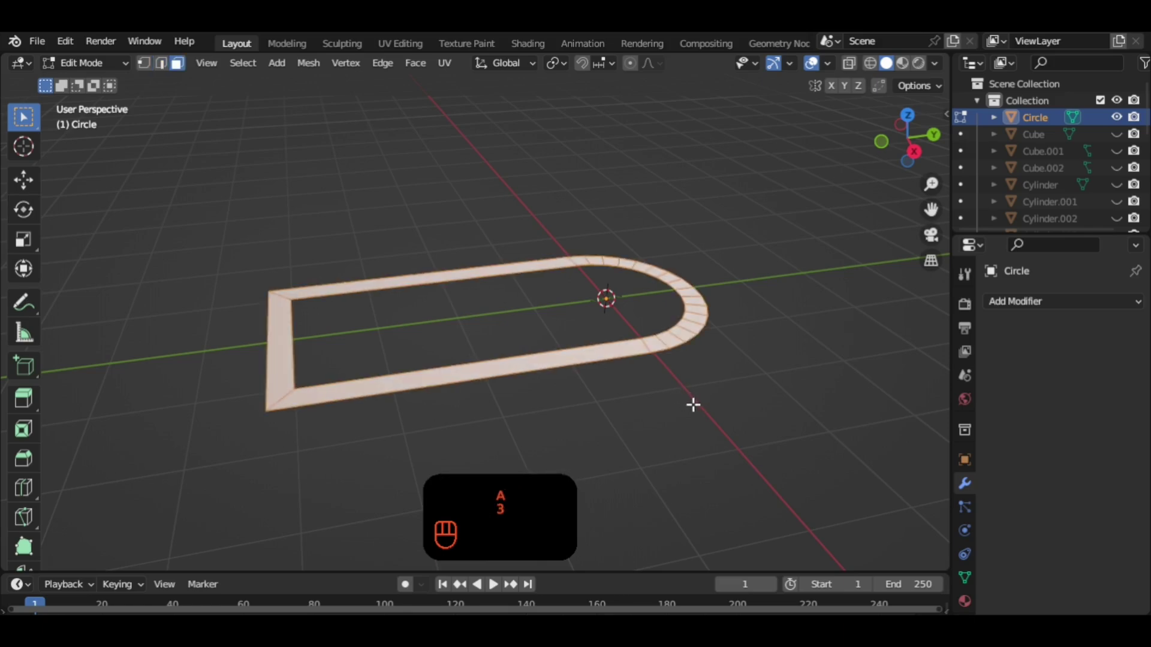
key(Tab)
drag(1055, 307, 839, 602)
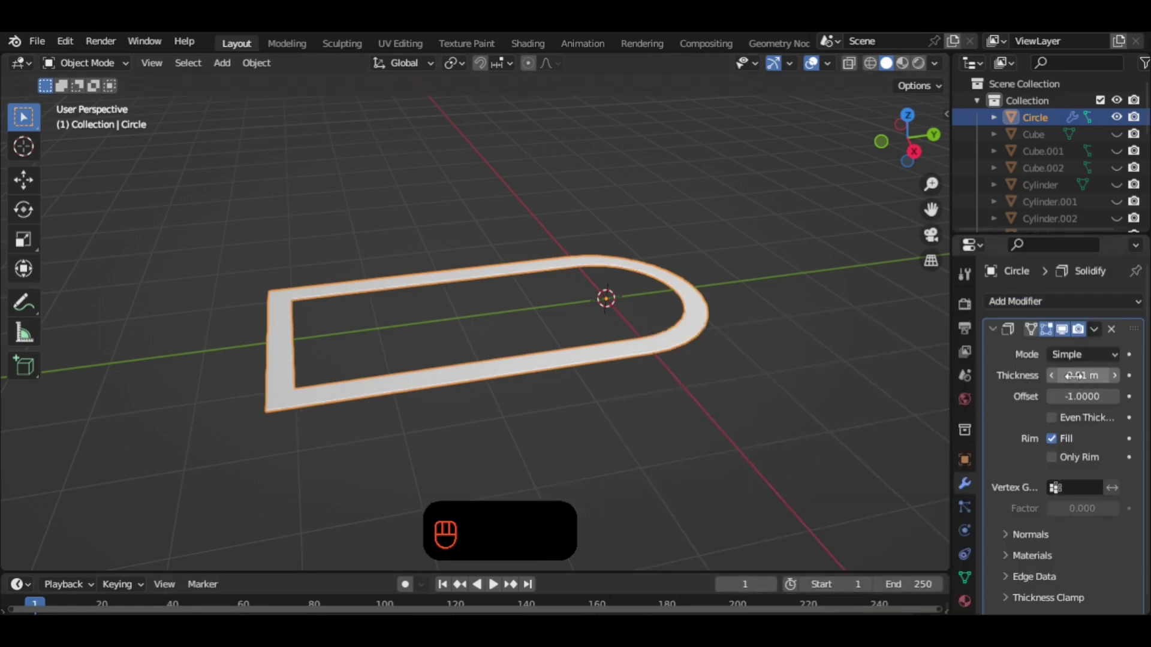
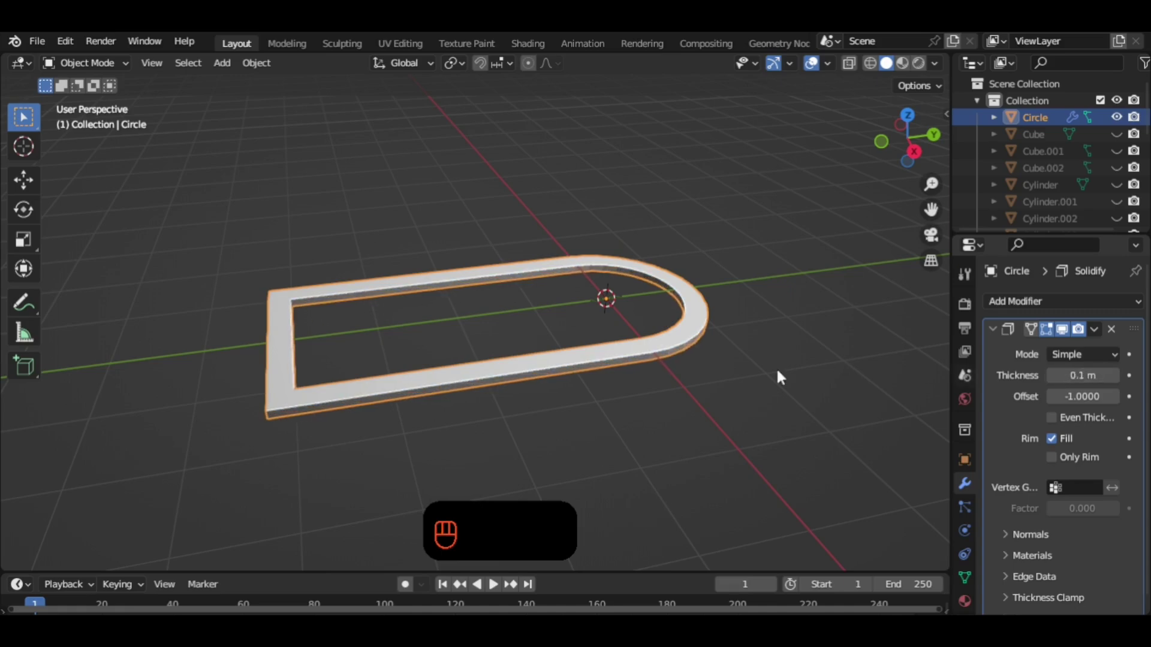
Raise the frame slightly along Z and apply the Solidify modifier into the mesh.
drag(662, 362, 729, 282)
drag(911, 150, 904, 162)
drag(690, 334, 686, 358)
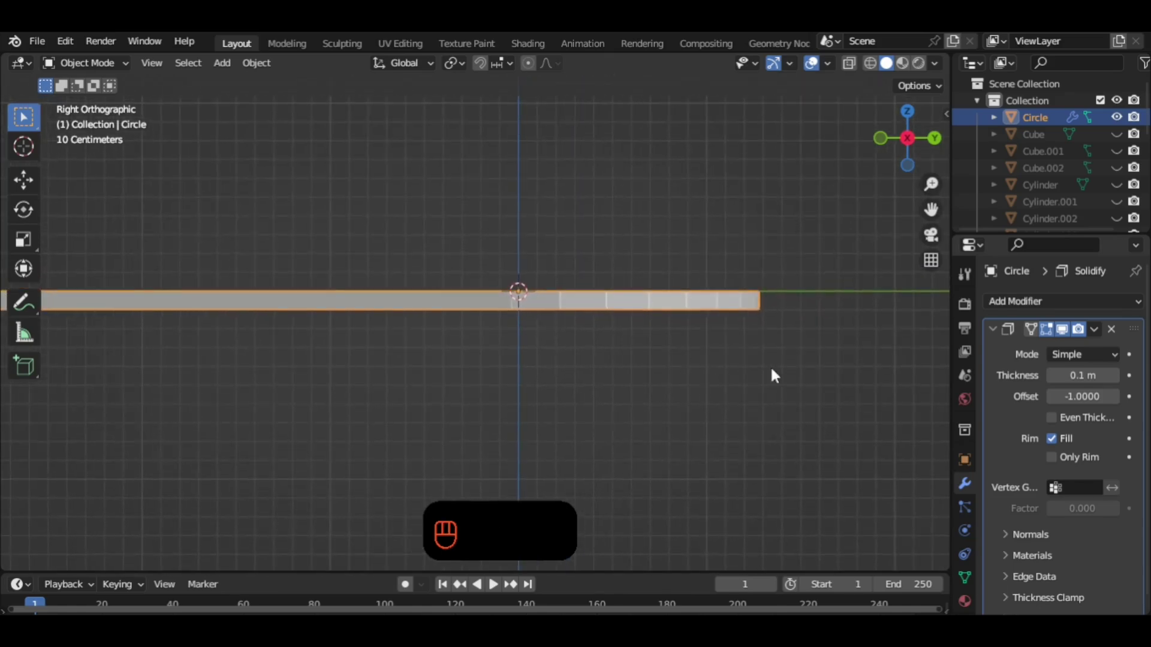
key(g)
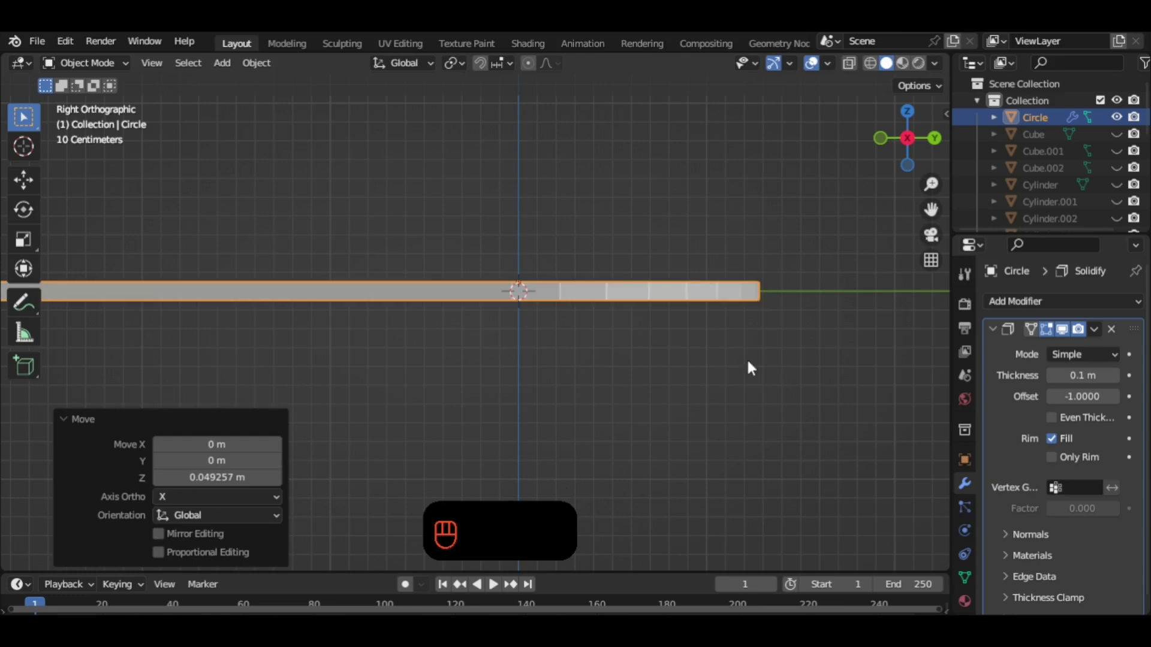
middle_click(624, 364)
drag(633, 364, 668, 426)
middle_click(591, 399)
middle_click(655, 404)
drag(1094, 331, 981, 379)
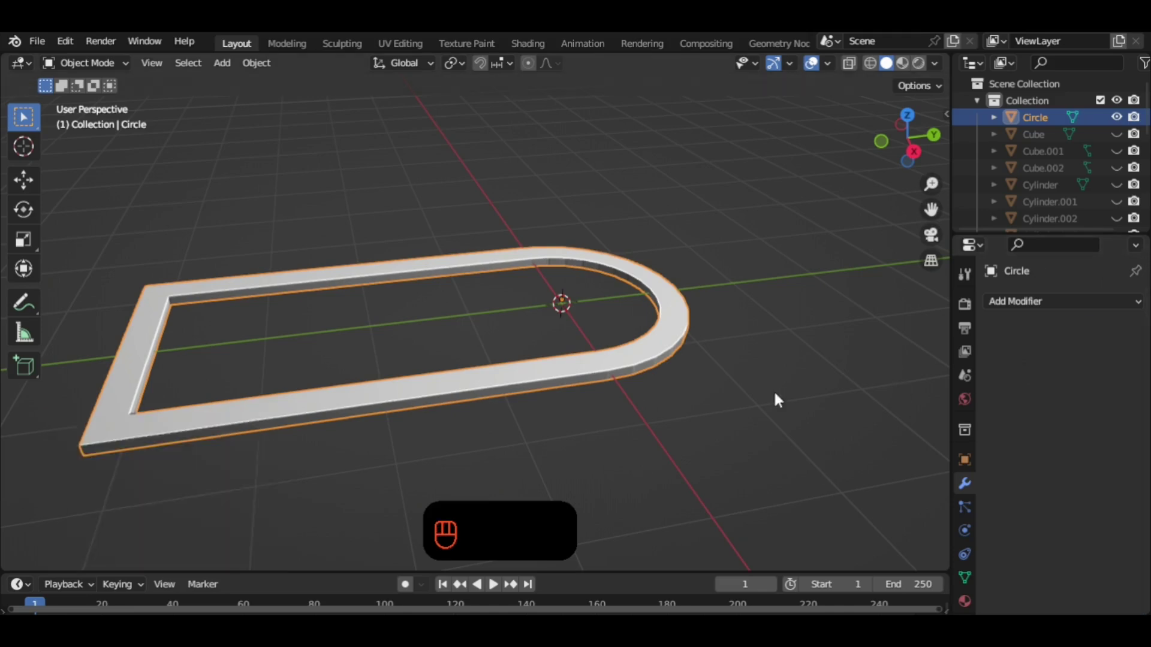
Apply the frame's scale and shift it along the Y axis.
drag(639, 401, 663, 402)
key(ctrl+a)
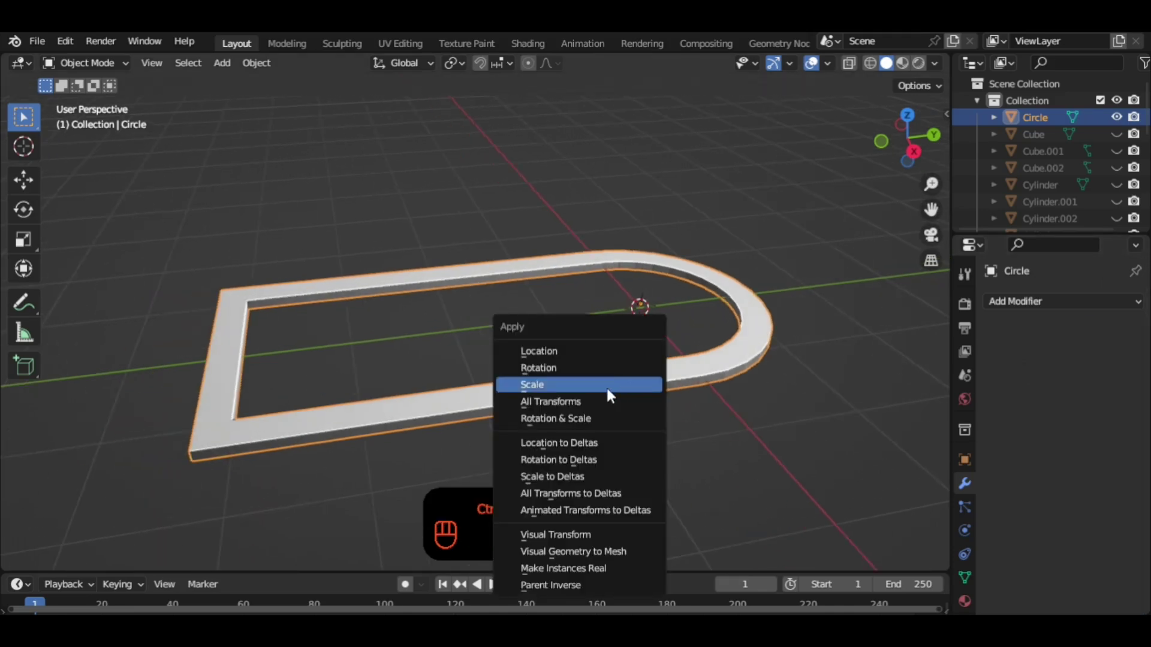
drag(672, 411, 607, 405)
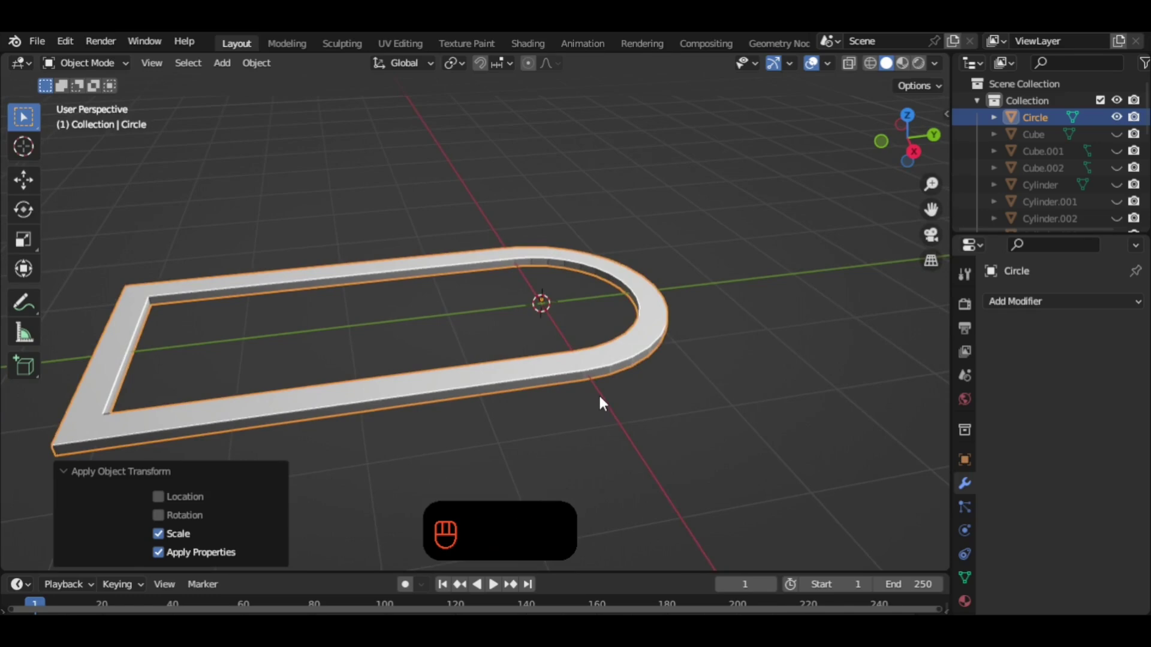
key(g)
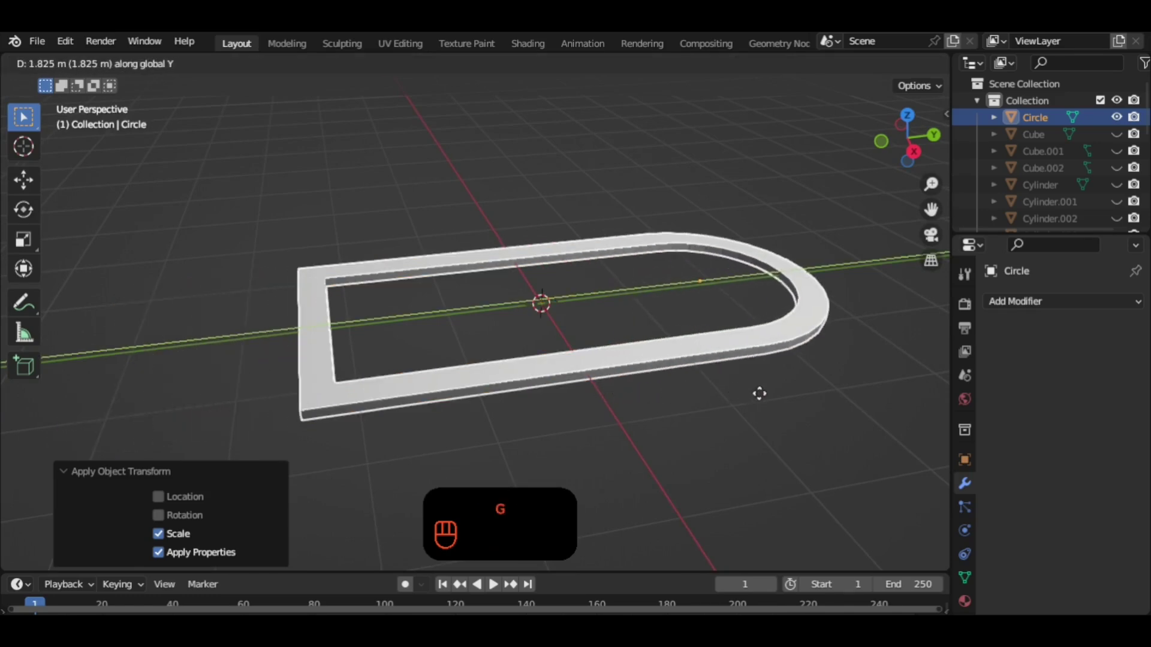
drag(672, 359, 618, 377)
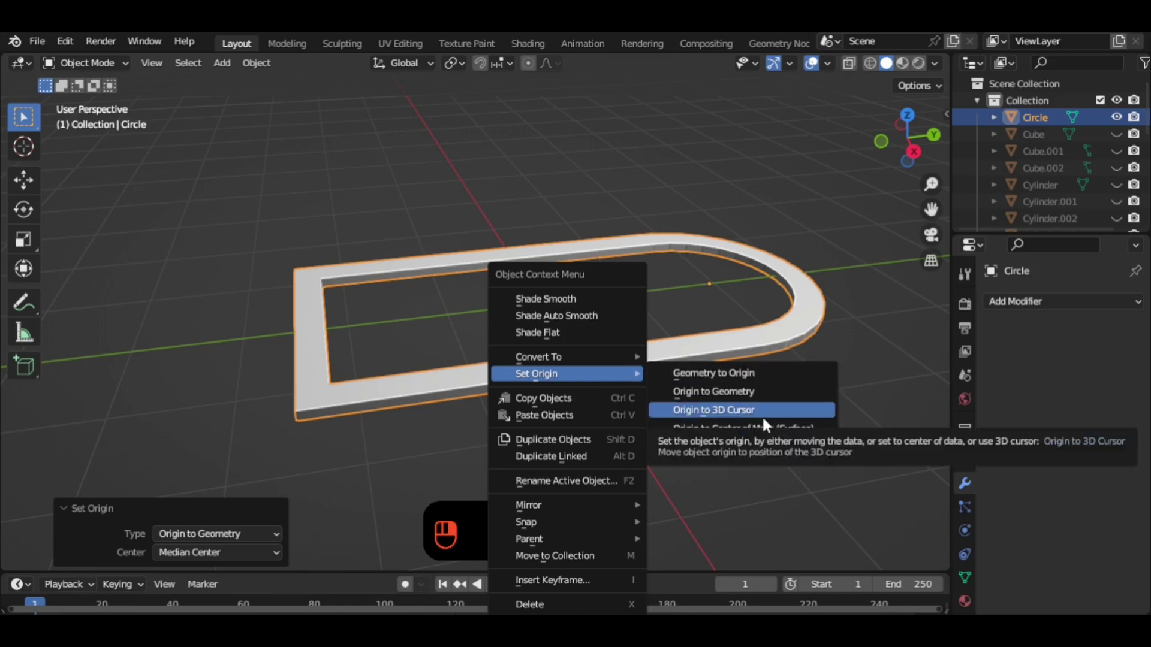
Set the frame's origin to the 3D cursor at the world centre and select it for renaming to Window.
click(767, 417)
drag(580, 371, 727, 395)
drag(721, 381, 710, 362)
middle_click(710, 362)
drag(787, 360, 798, 376)
click(799, 376)
middle_click(781, 389)
drag(686, 398, 612, 387)
click(624, 364)
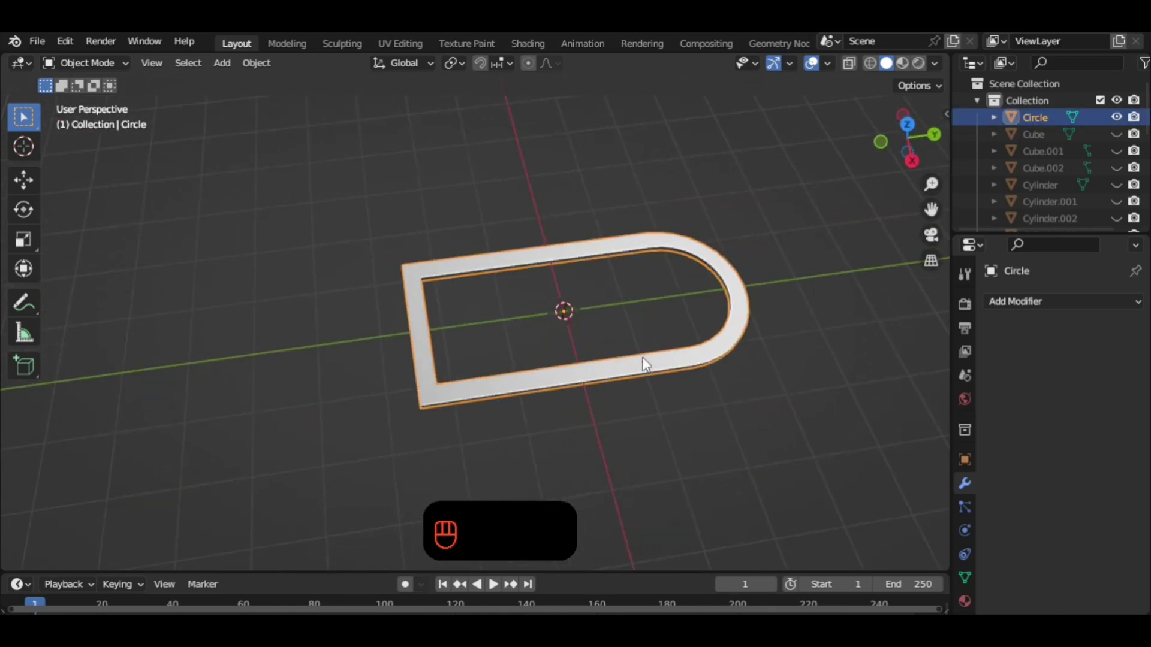
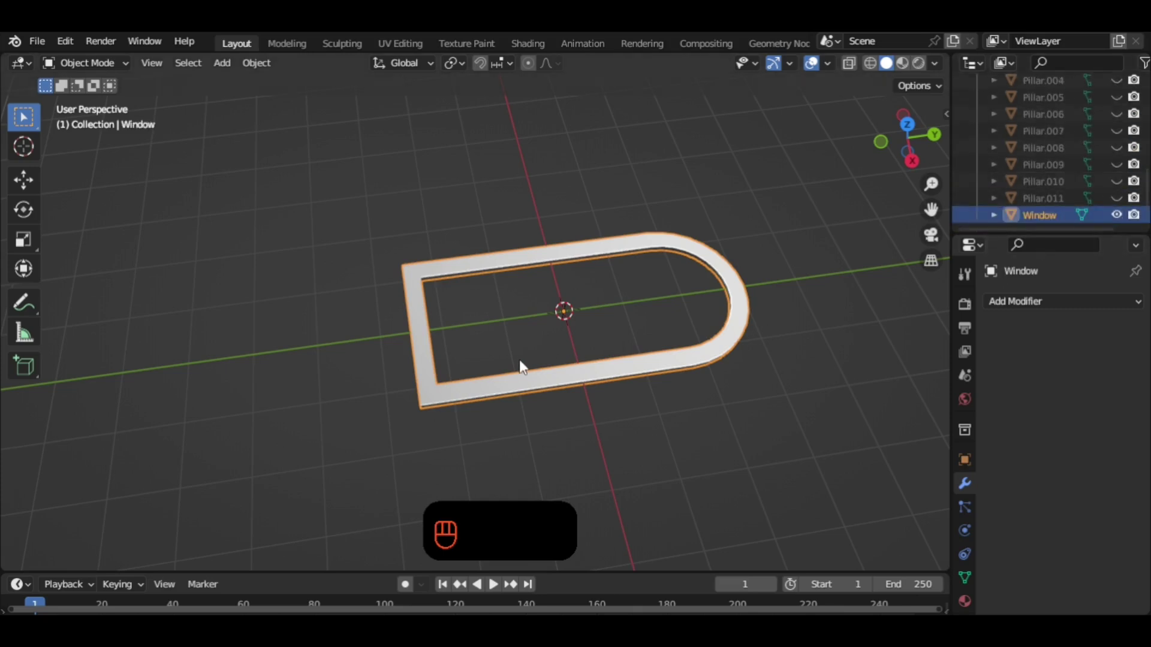
Limit the Bevel modifier by edge weight and shrink its amount to a thin 0.02 m edge.
drag(575, 348, 603, 343)
middle_click(612, 341)
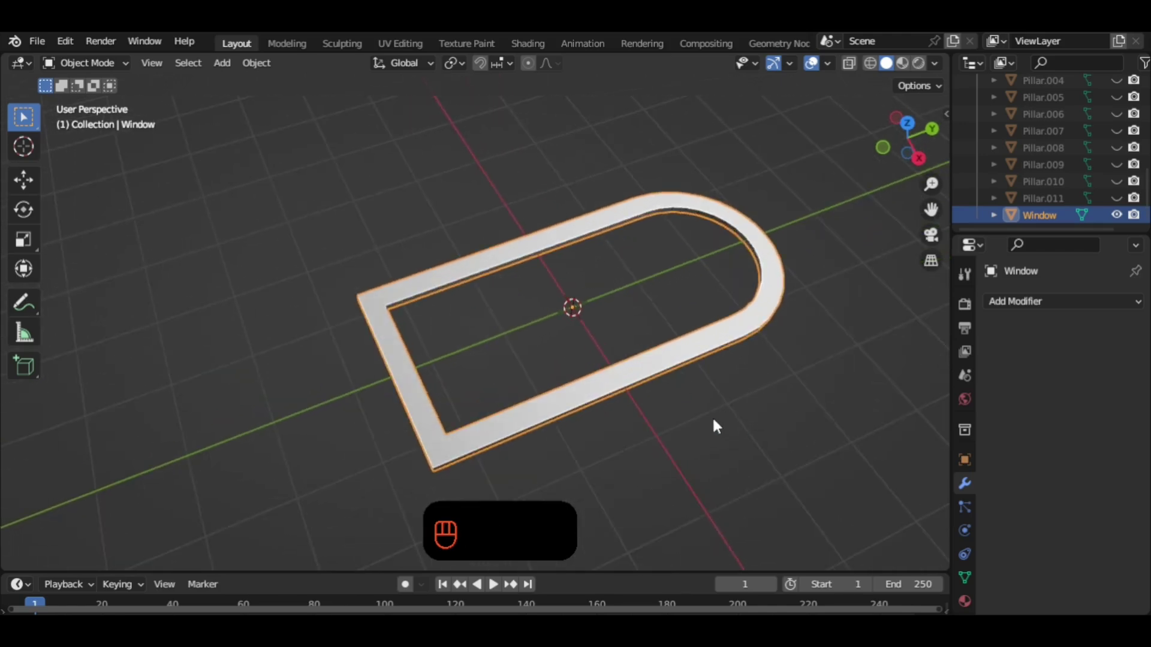
drag(700, 388, 696, 371)
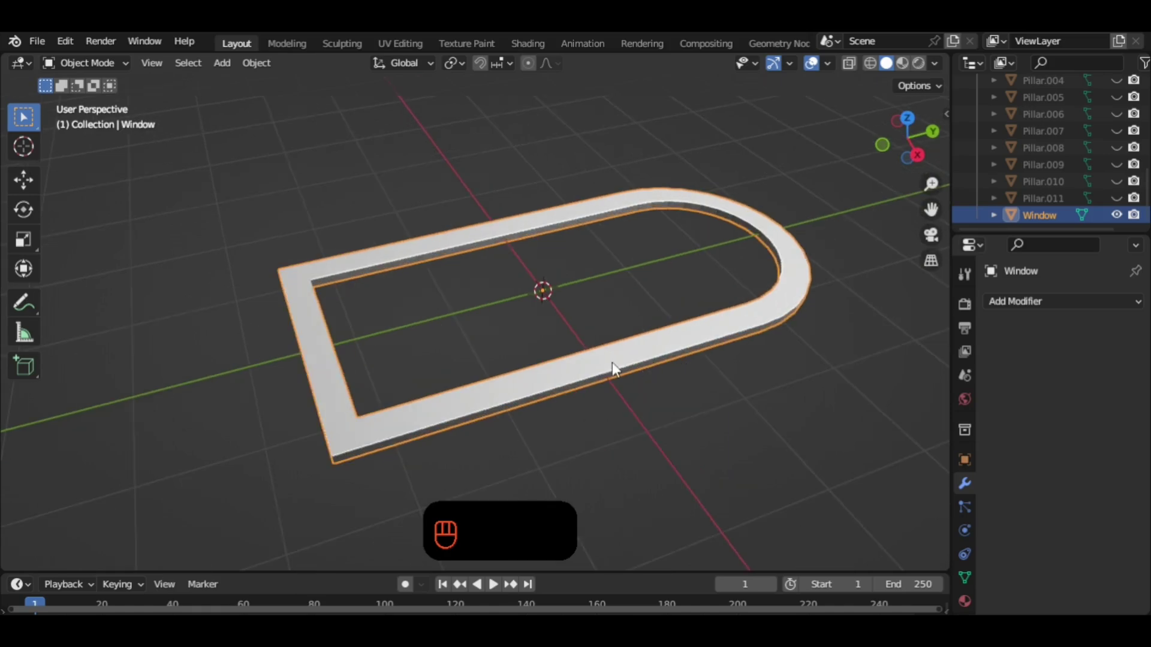
key(Tab)
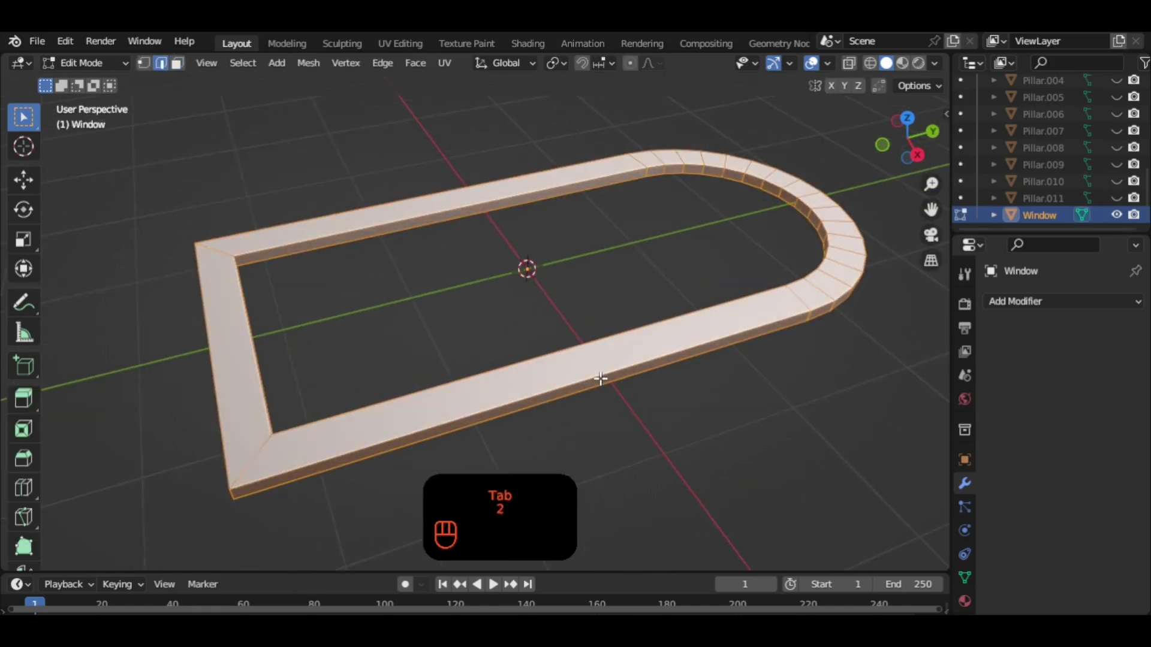
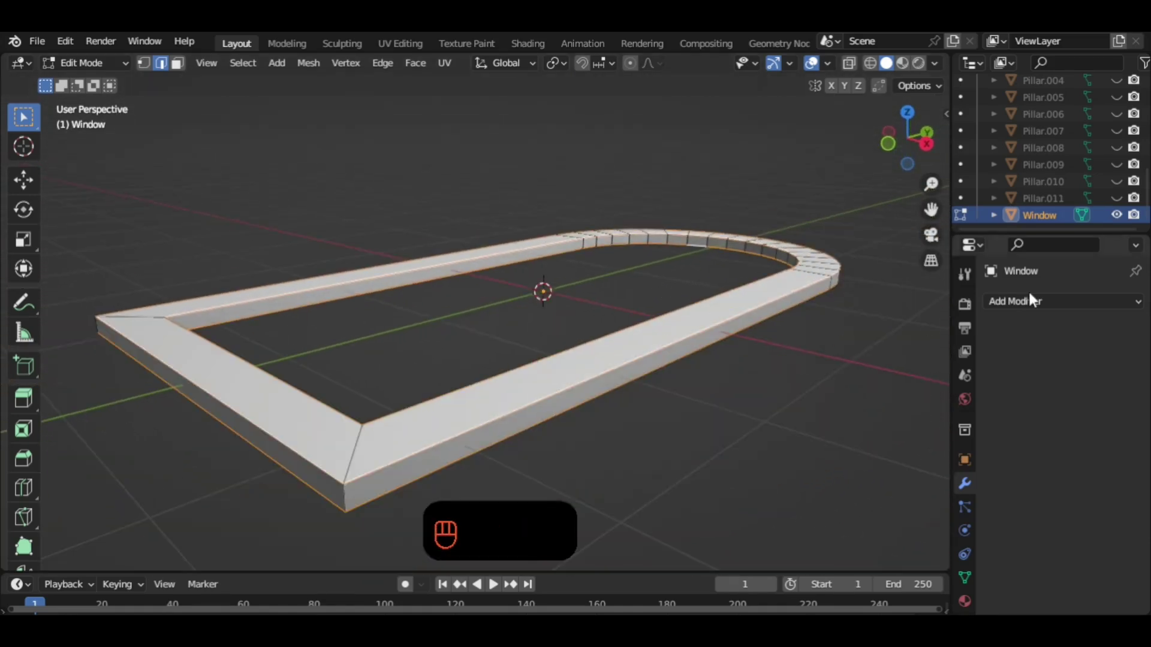
key(n)
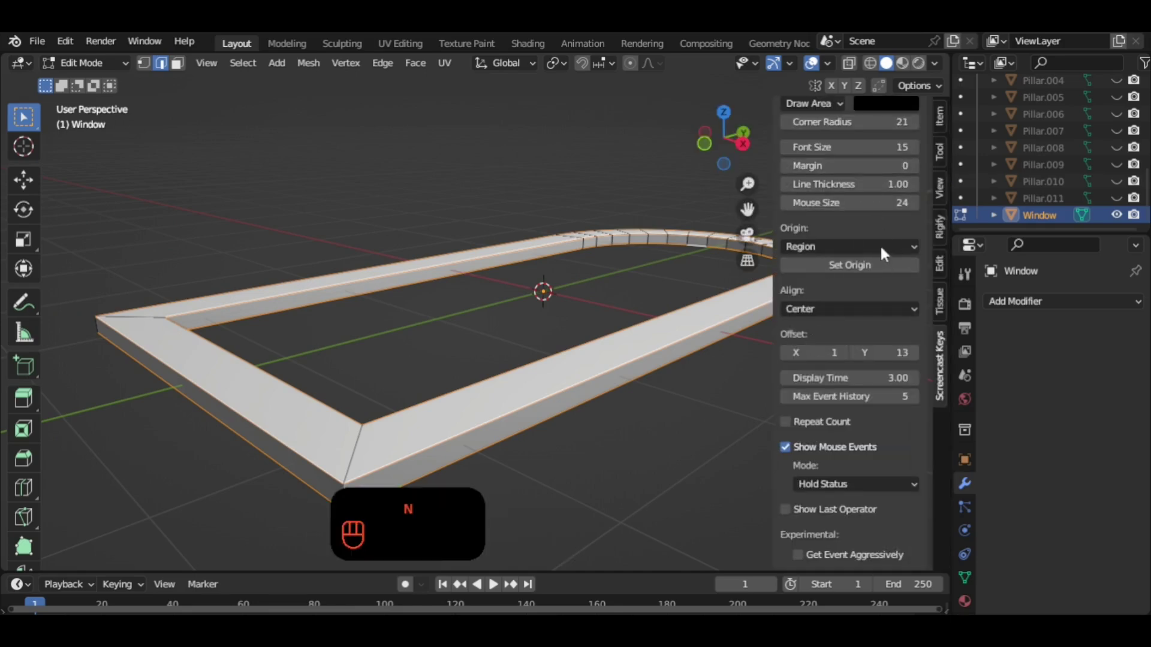
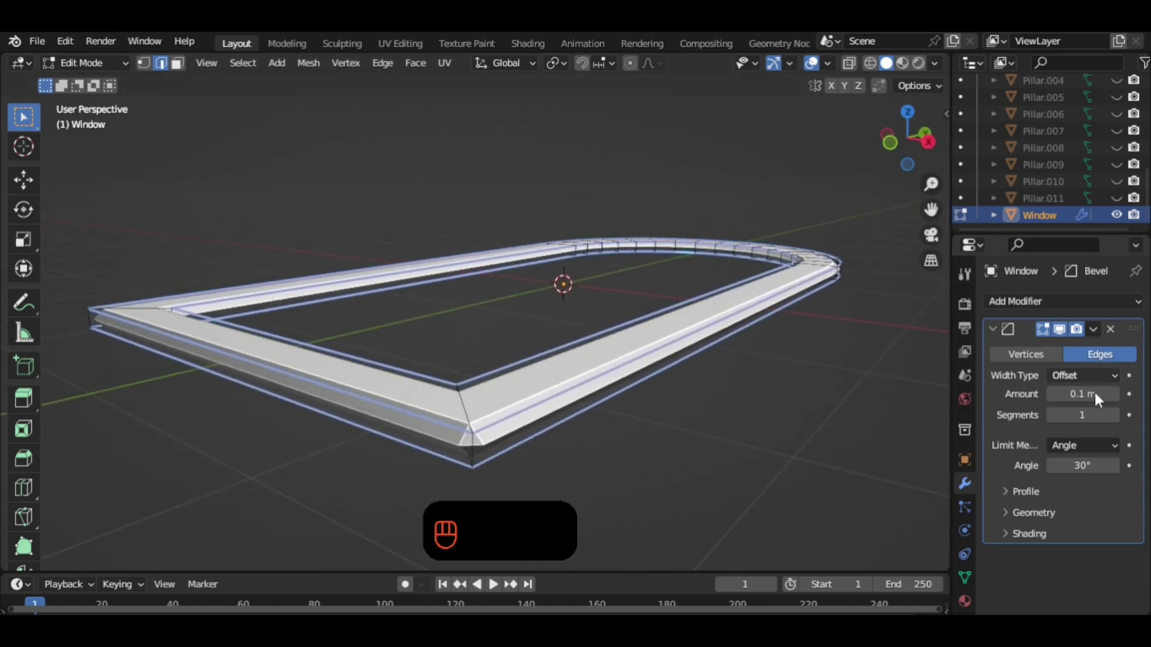
drag(1109, 455, 1069, 505)
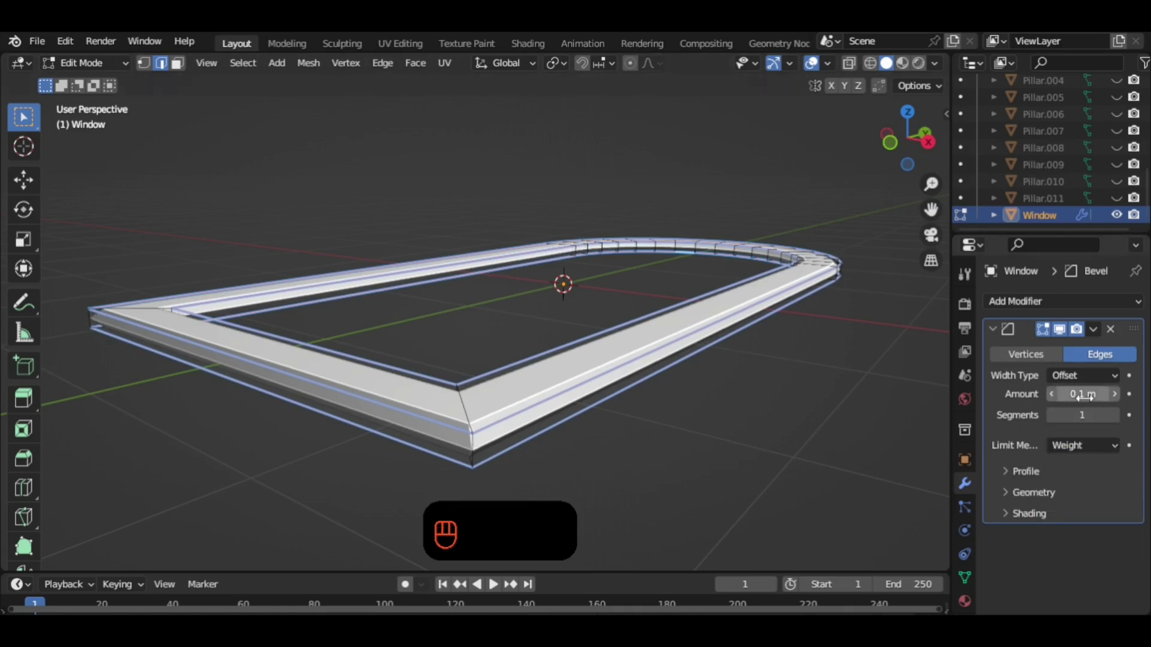
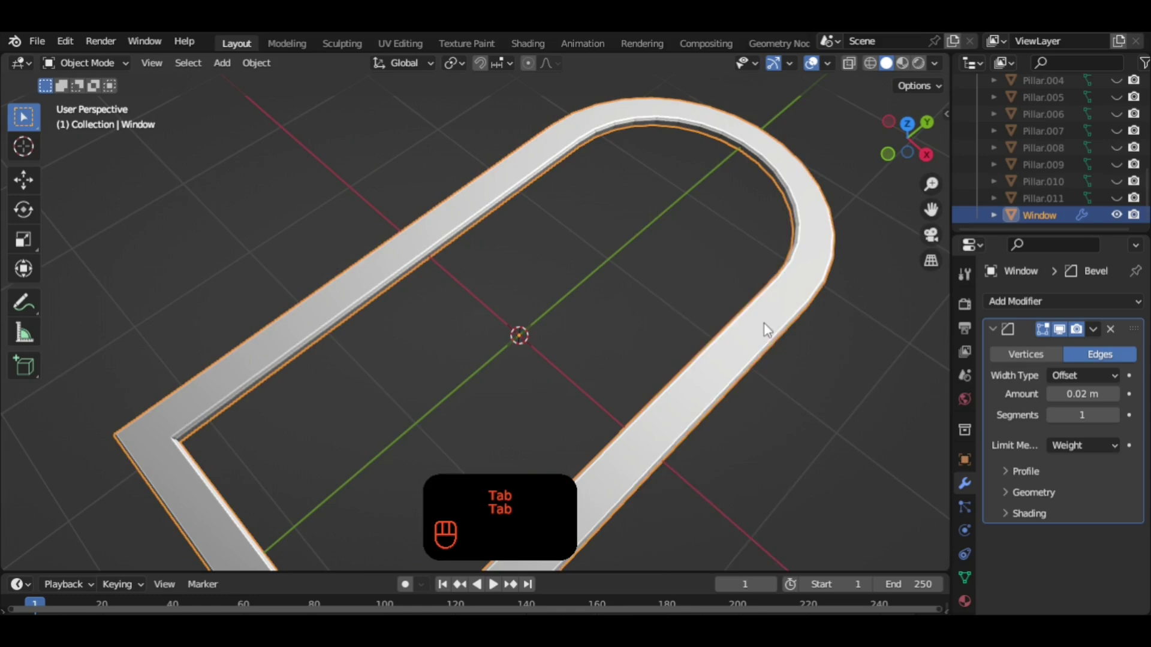
Shade the Window frame smooth, apply its bevel, and bring up the Add menu for a new mesh.
drag(767, 327, 724, 267)
middle_click(709, 327)
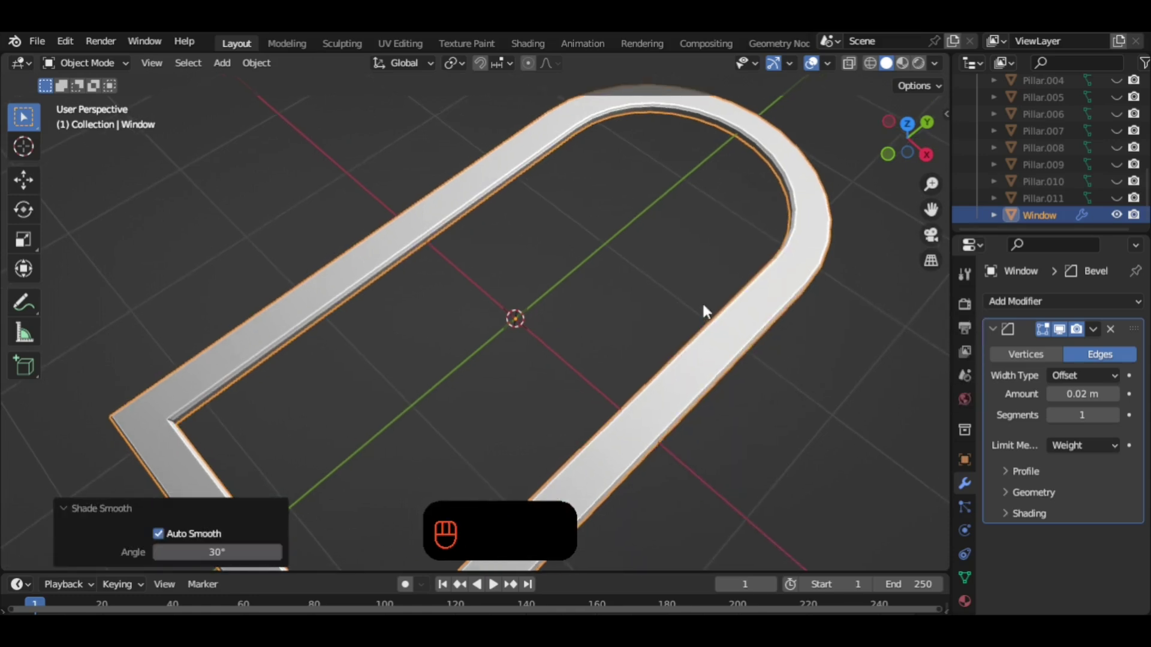
middle_click(743, 287)
middle_click(754, 305)
drag(736, 314, 759, 301)
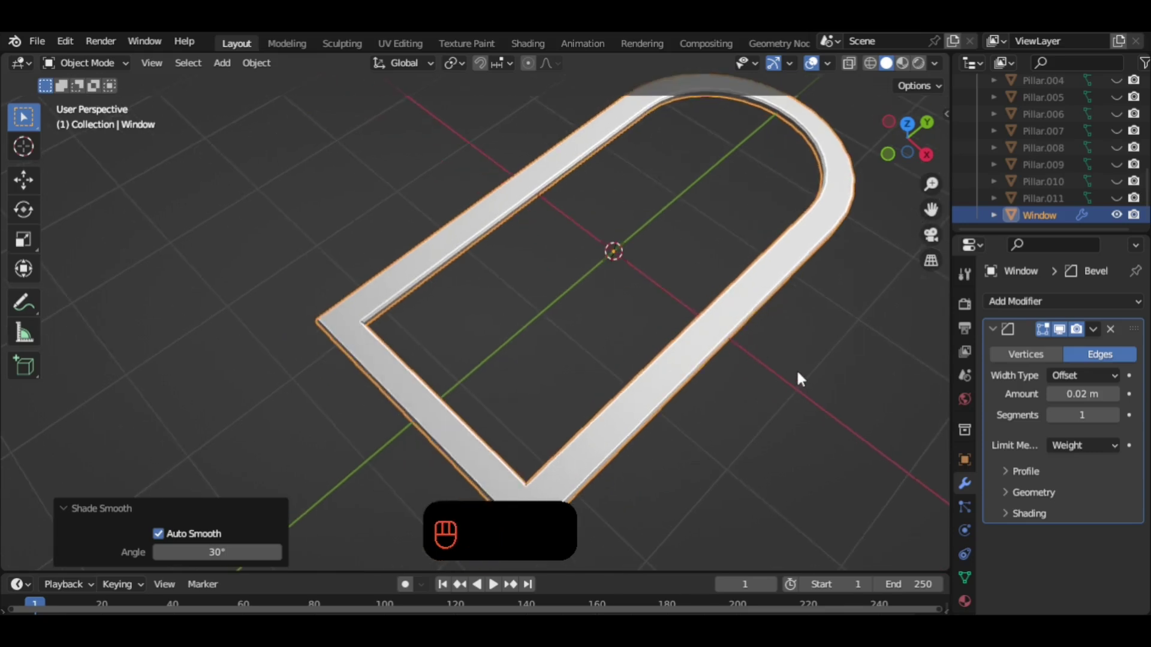
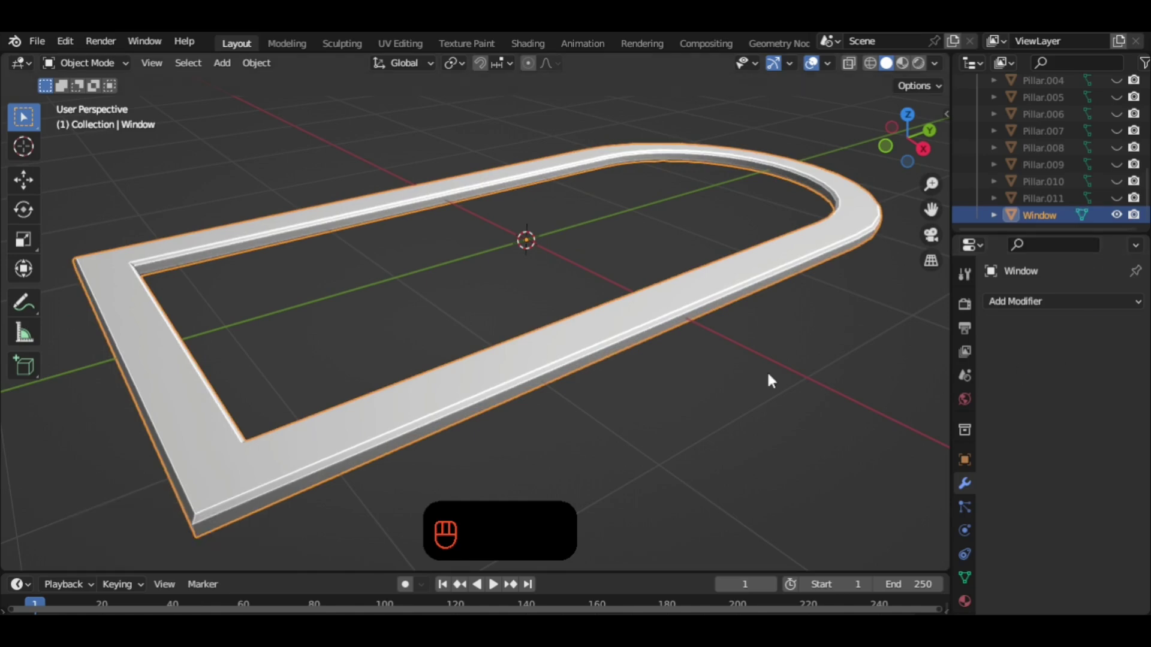
drag(612, 383, 670, 387)
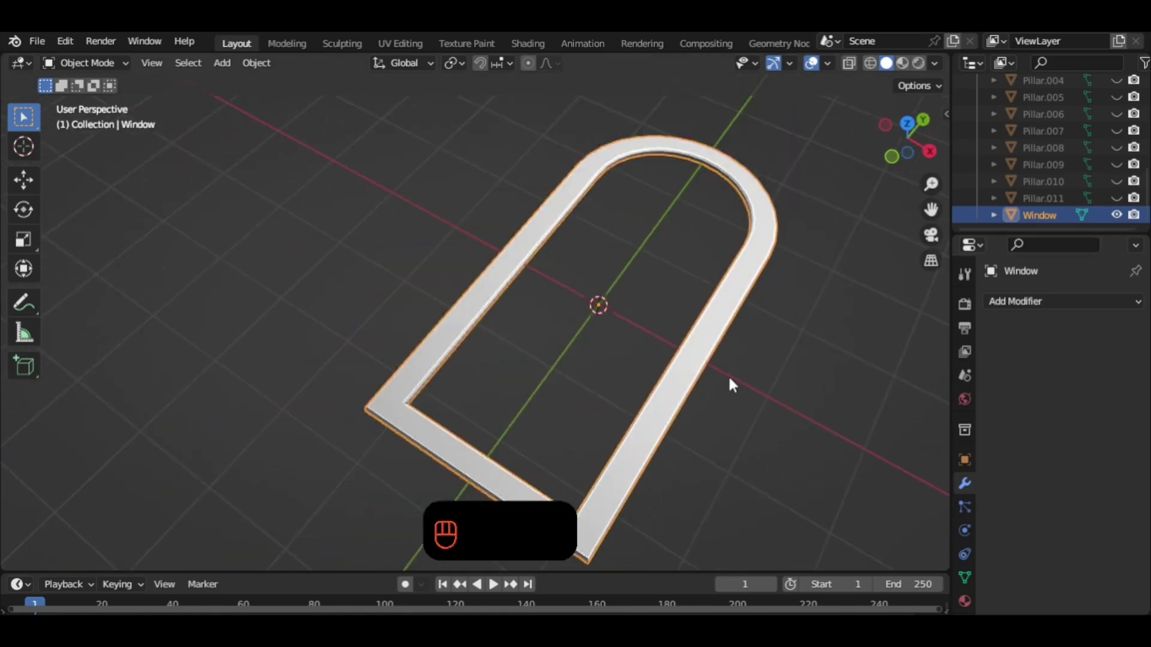
drag(689, 366, 672, 341)
drag(684, 353, 708, 380)
middle_click(730, 378)
click(740, 386)
key(shift+a)
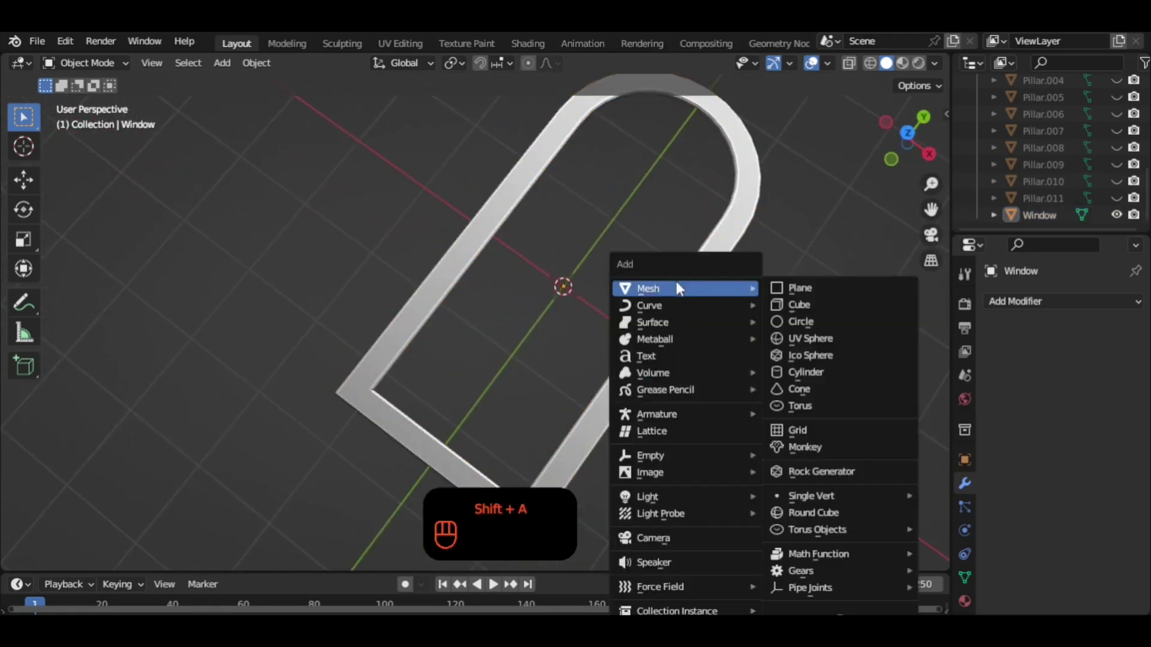
Add a new circle mesh and frame it in a rotated top view ready for editing.
click(679, 350)
key(h)
drag(685, 352, 618, 302)
key(shift+a)
key(h)
drag(653, 304, 845, 188)
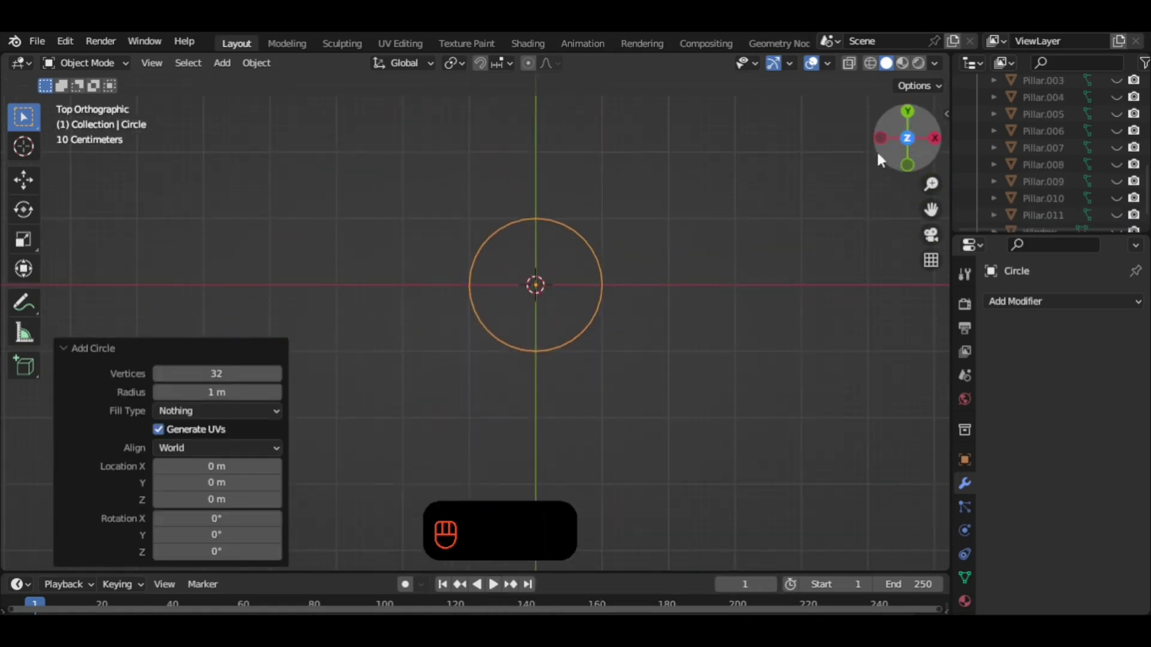
drag(617, 305, 647, 327)
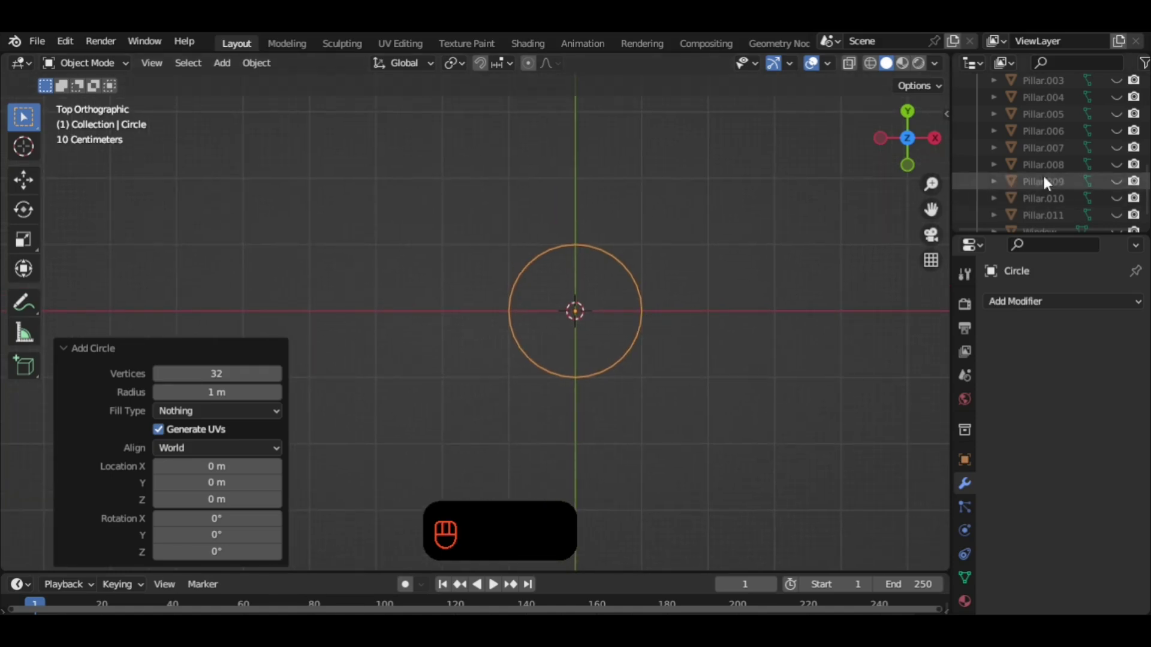
click(1128, 220)
drag(742, 337, 641, 277)
click(693, 329)
click(688, 374)
drag(685, 398, 688, 462)
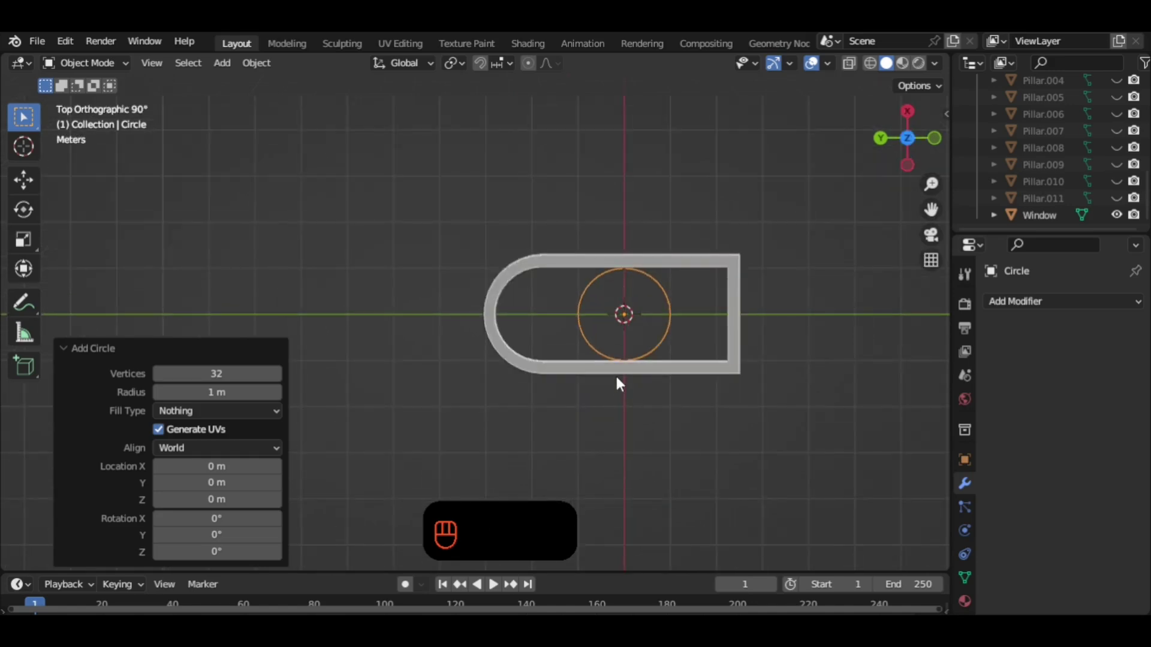
drag(669, 371, 636, 350)
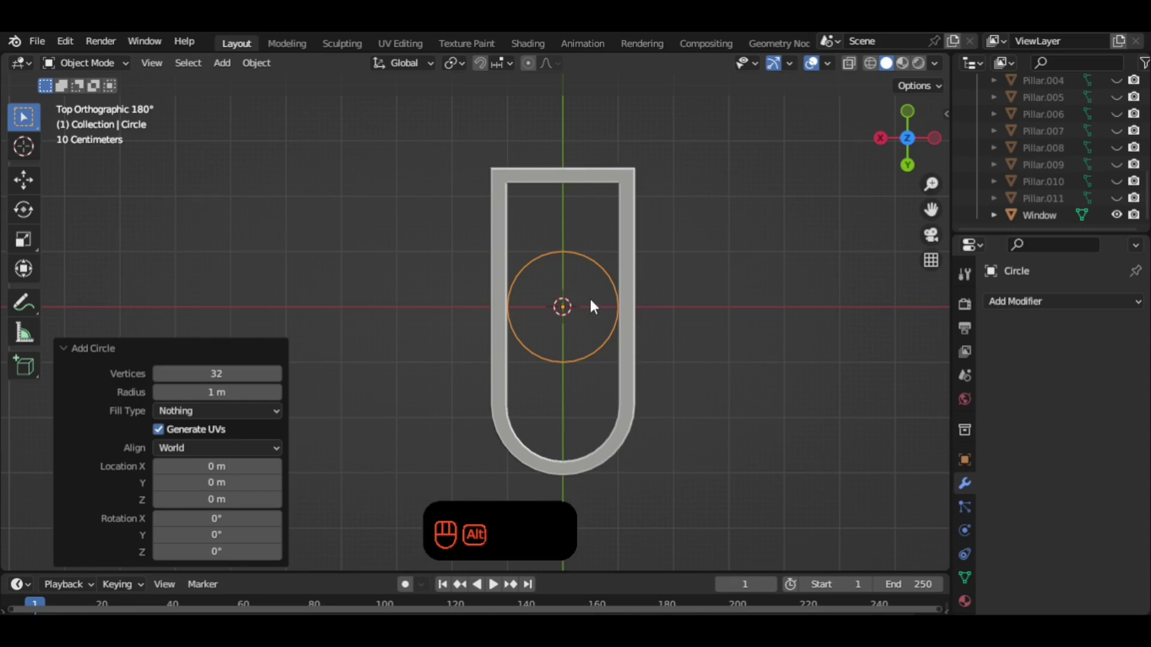
Select the circle's two opposite side vertices and stretch them out into sharp eye-shaped tips with proportional scaling.
click(707, 311)
right_click(707, 312)
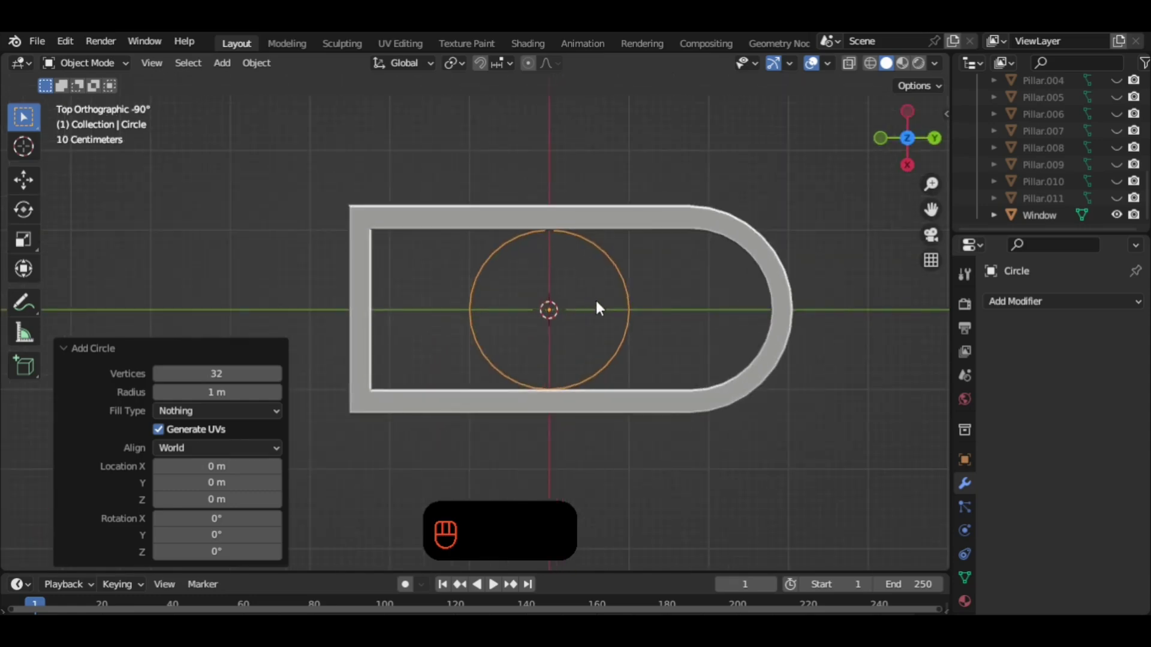
click(618, 325)
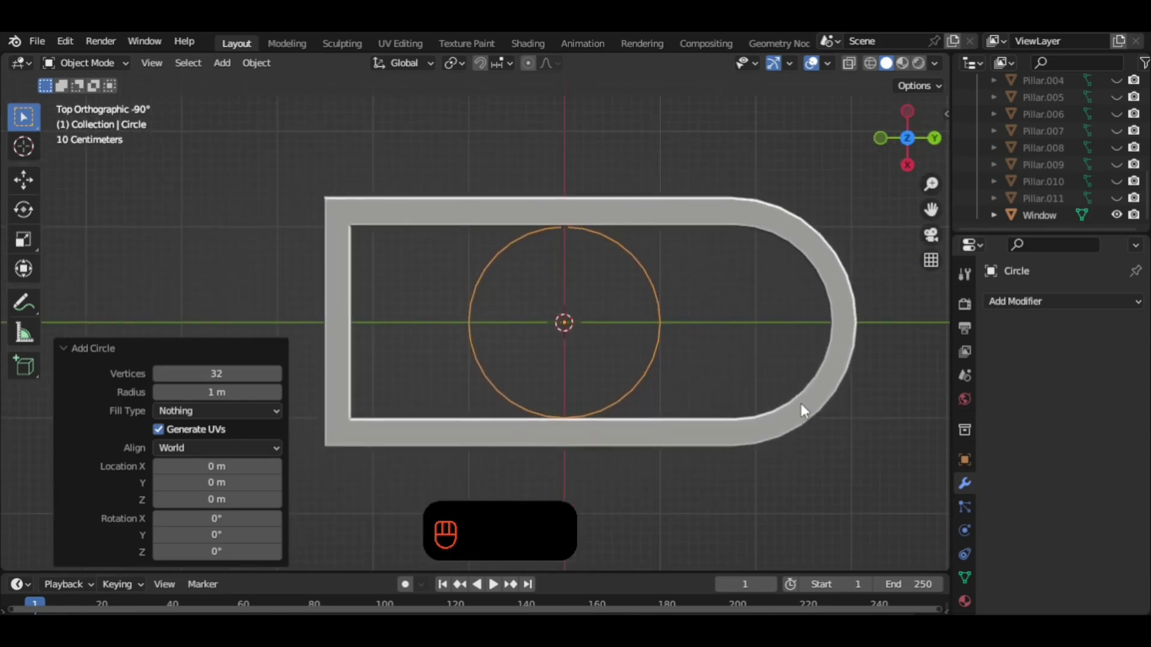
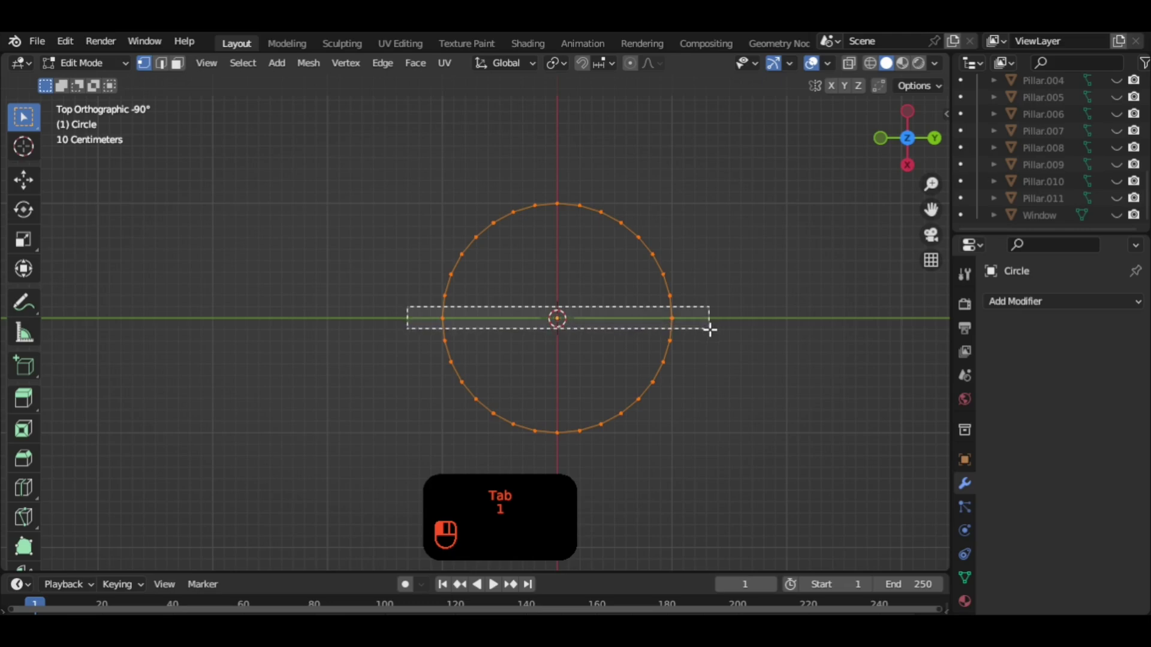
drag(665, 71, 630, 67)
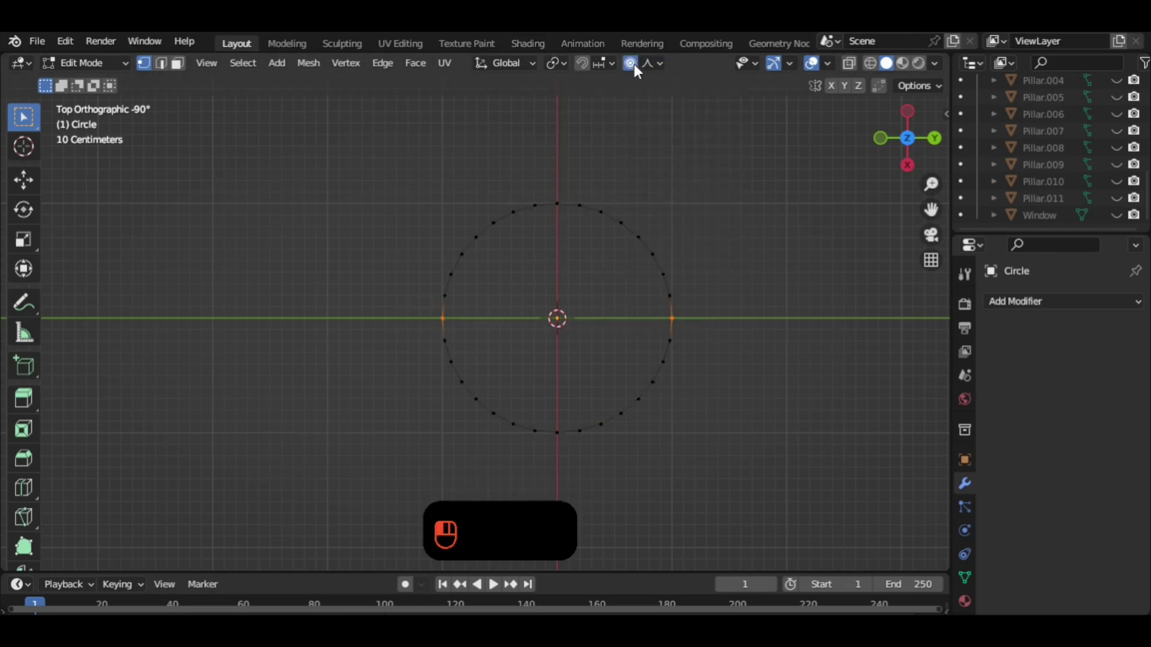
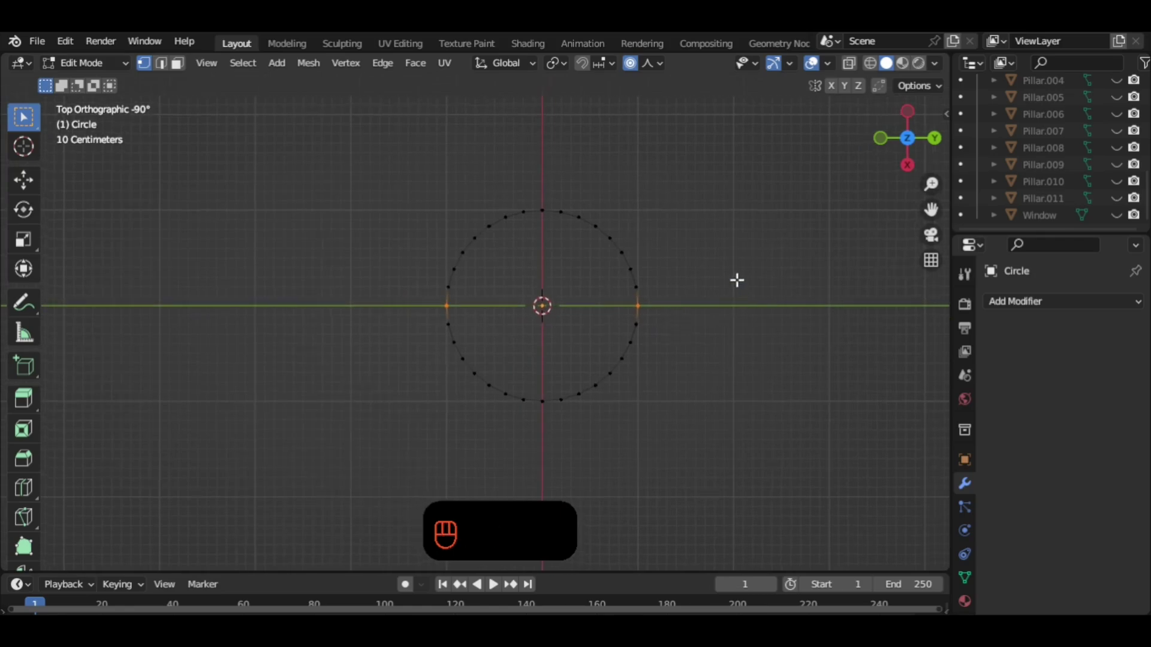
key(s)
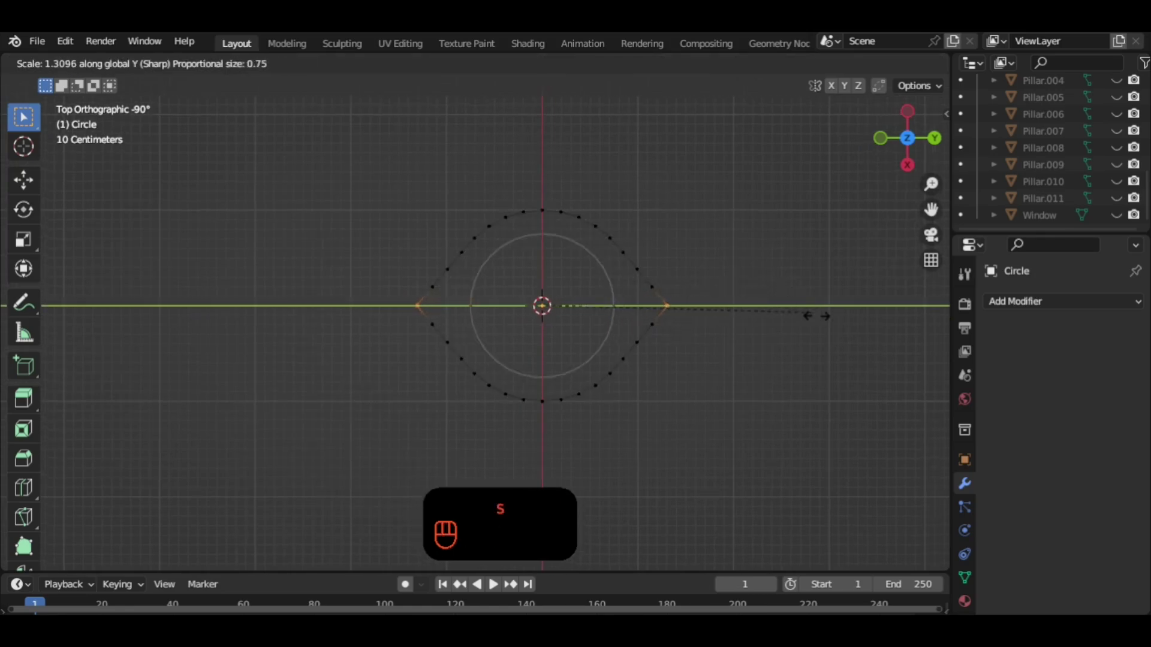
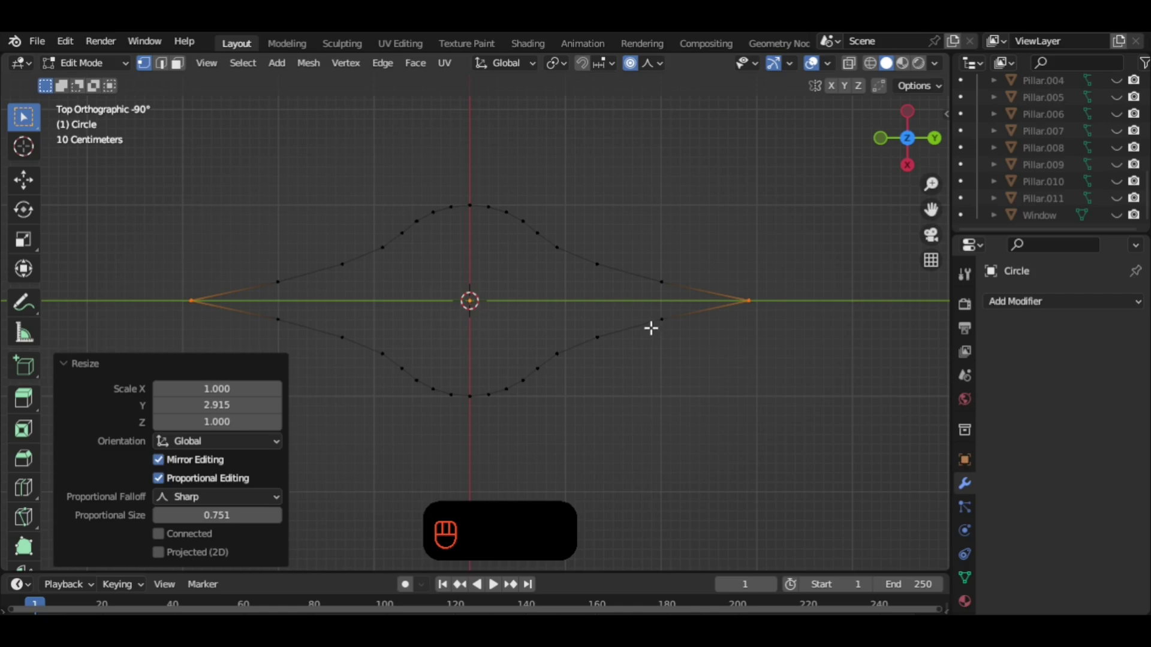
Extrude the whole outline into a band, lift its middle loop upward into a low wall, and finish editing.
key(a)
key(e)
key(s)
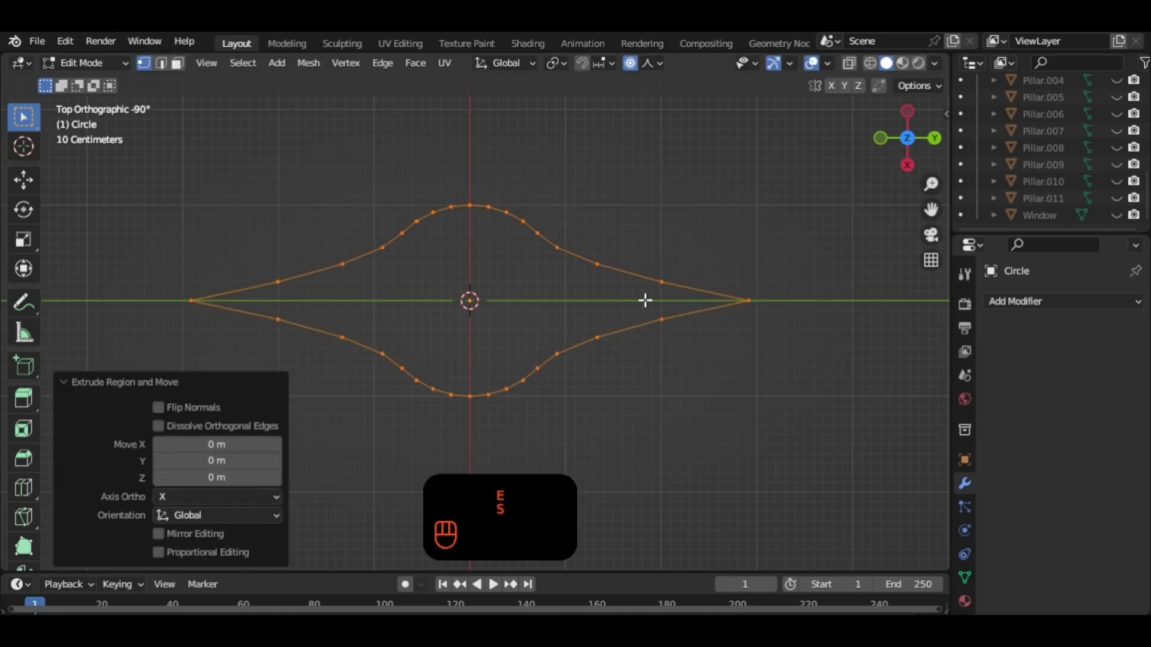
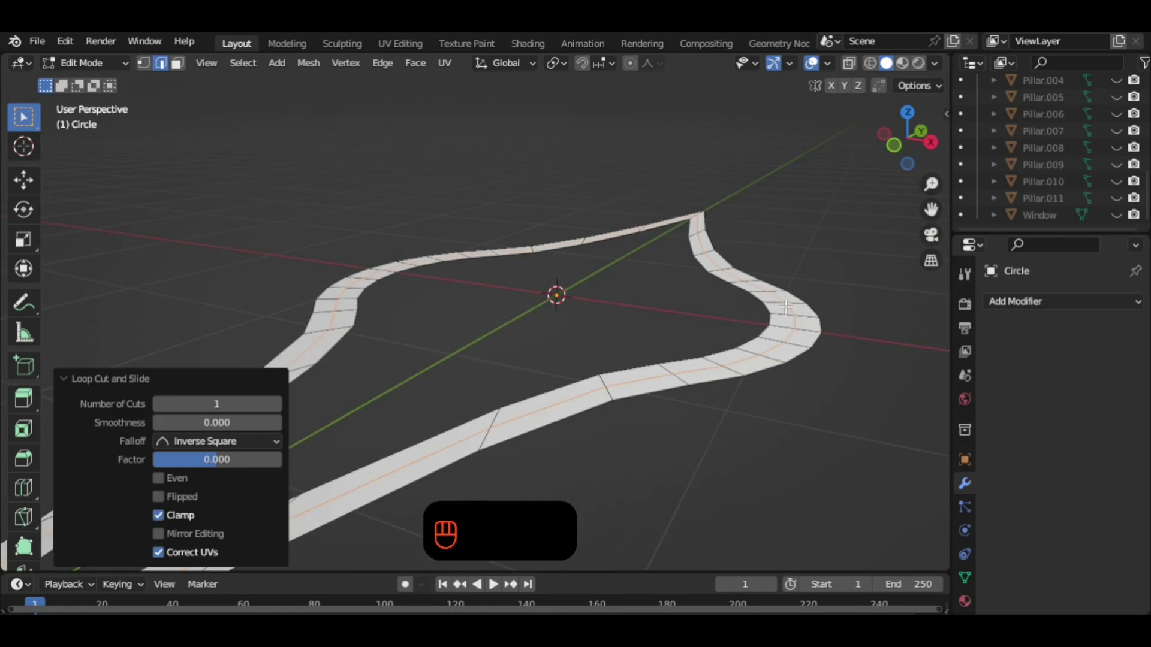
key(g)
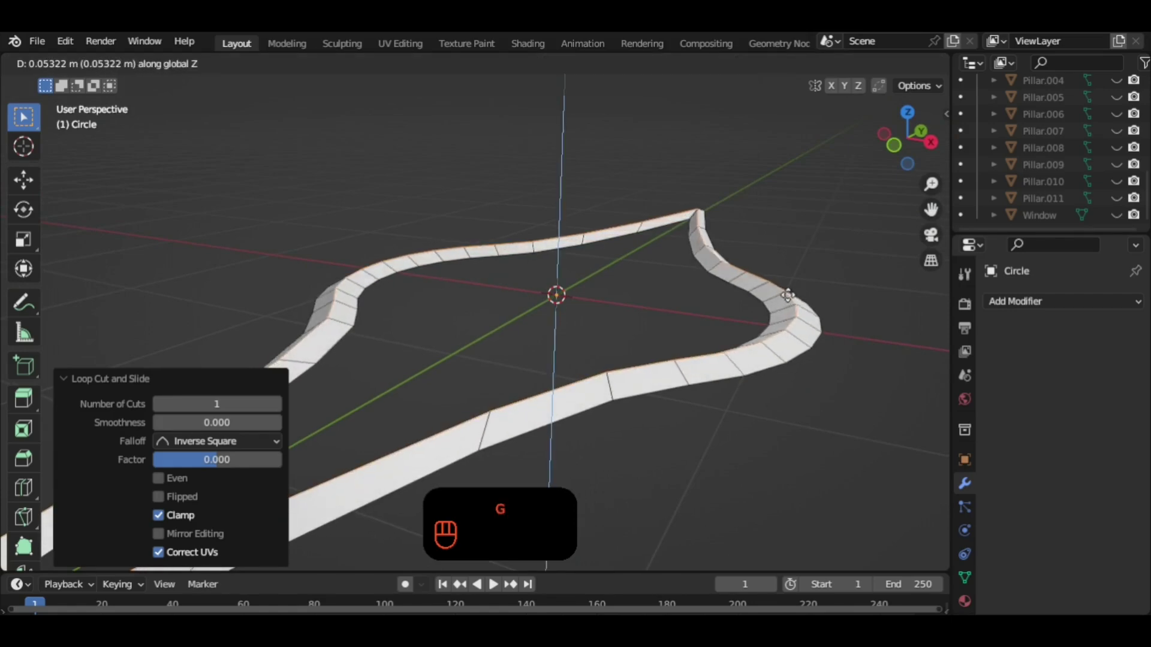
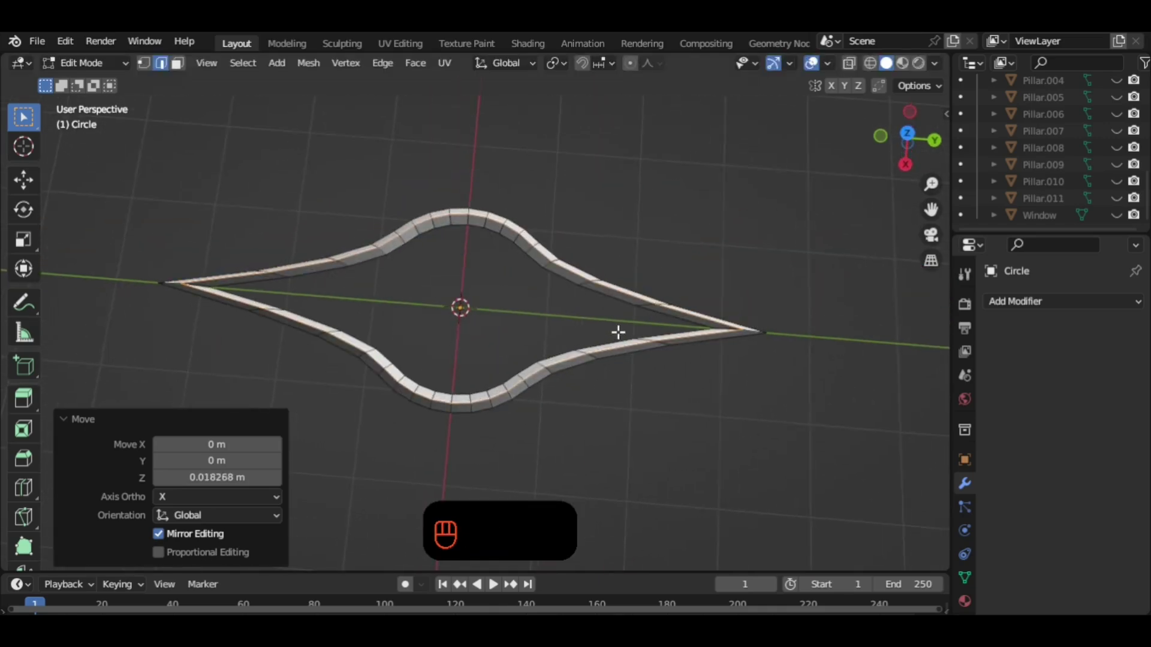
key(Tab)
drag(564, 350, 605, 365)
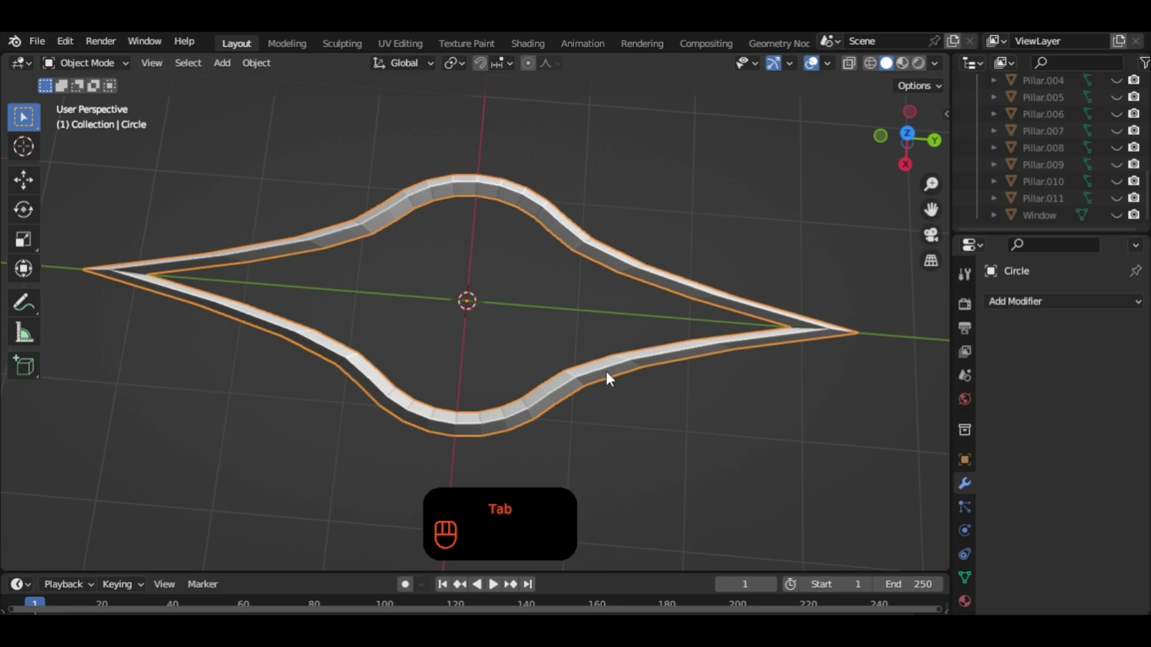
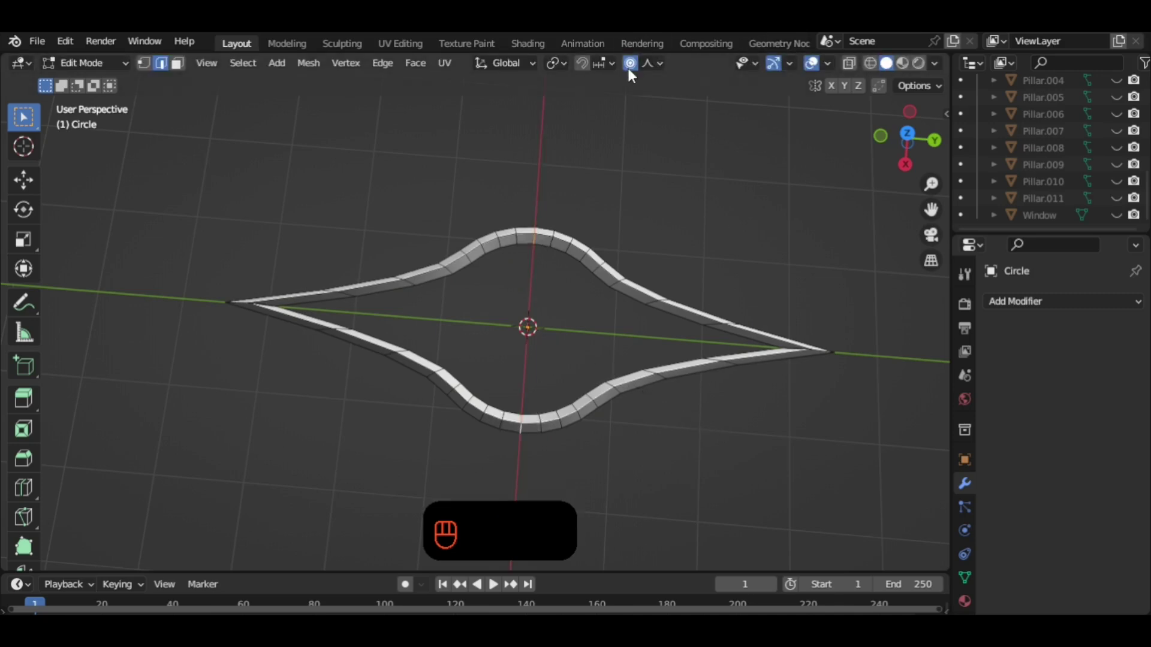
Pinch the band's curved top and bottom centre points inward with proportional scaling along X.
key(s)
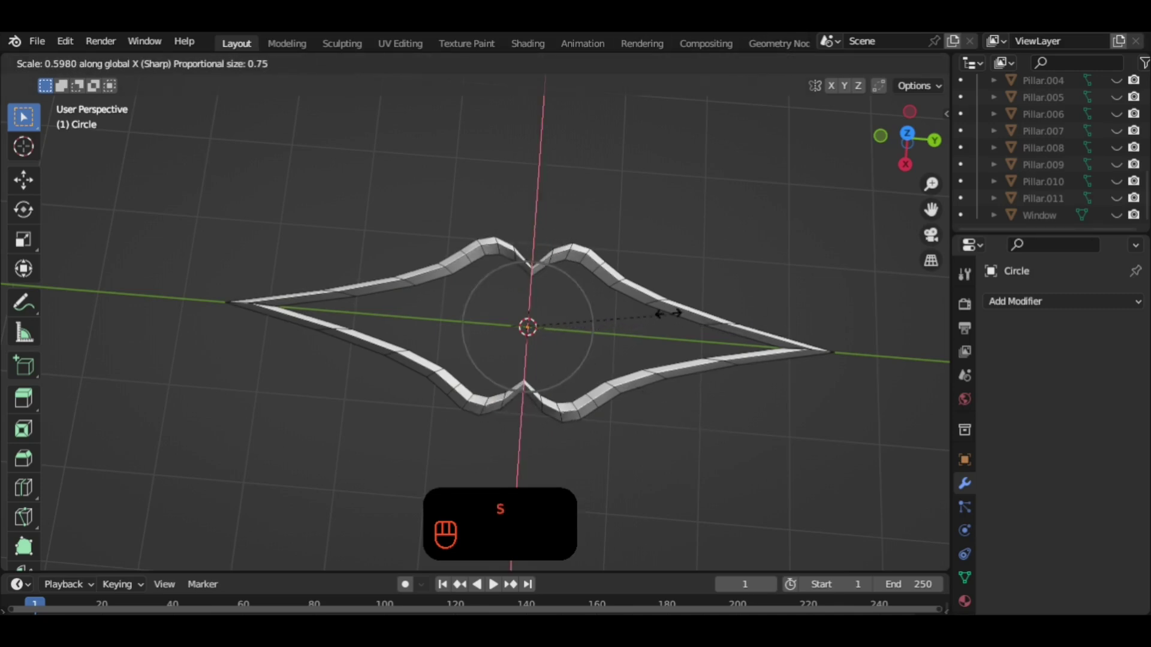
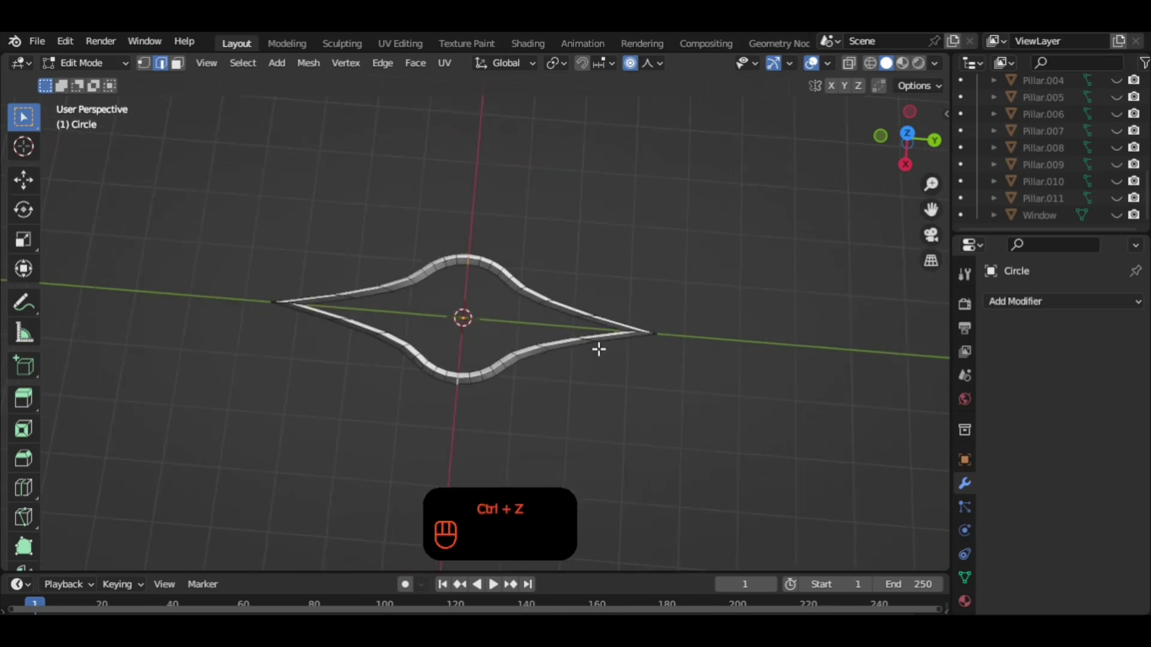
Duplicate the pointed band, move the copy along its length and squash its height.
key(Tab)
key(shift+d)
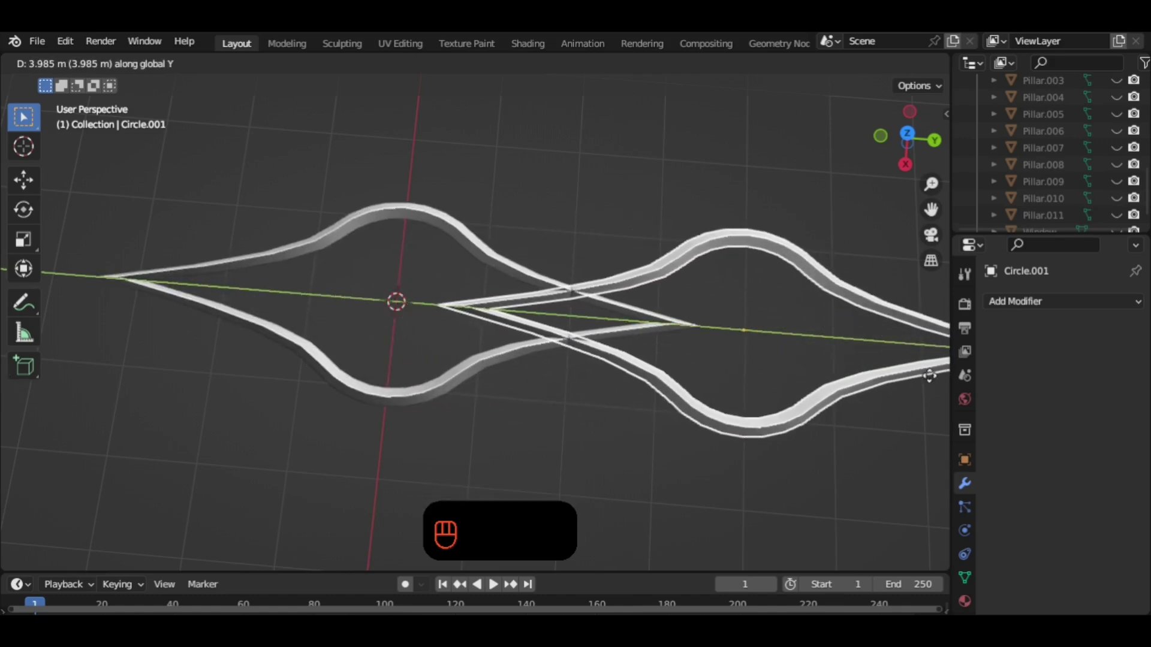
key(s)
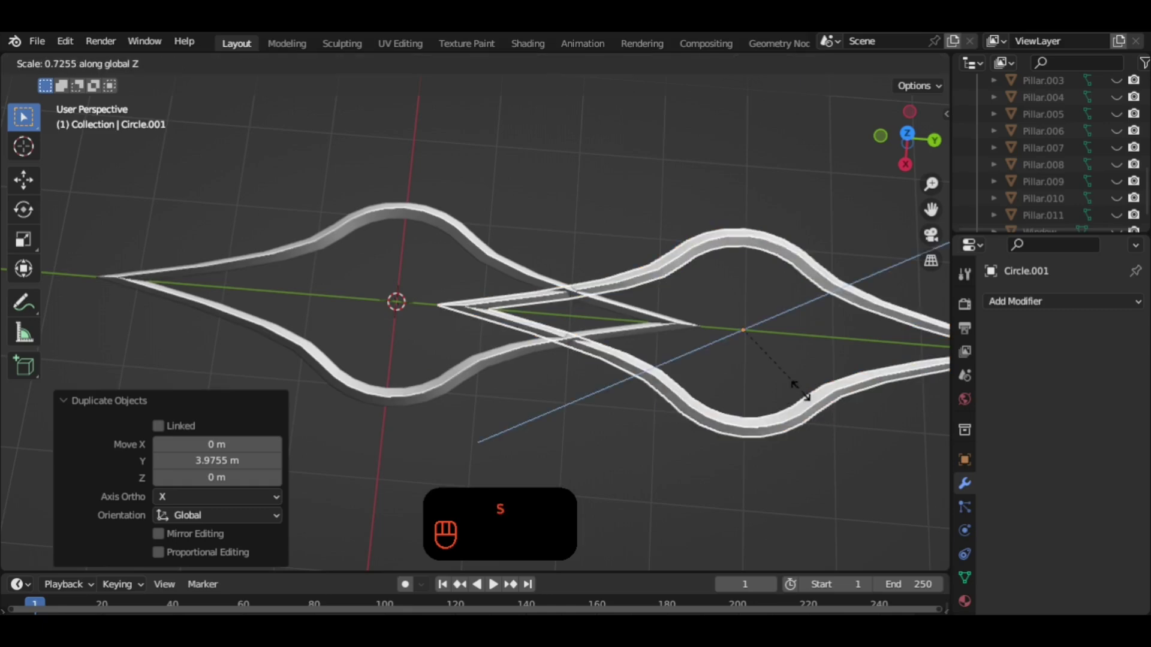
click(840, 422)
middle_click(837, 411)
Box-select both crossing band copies and delete them, leaving the origin empty.
drag(773, 425, 598, 215)
drag(693, 257, 654, 263)
drag(669, 281, 792, 314)
drag(648, 308, 697, 460)
drag(622, 378, 634, 401)
drag(662, 404, 688, 402)
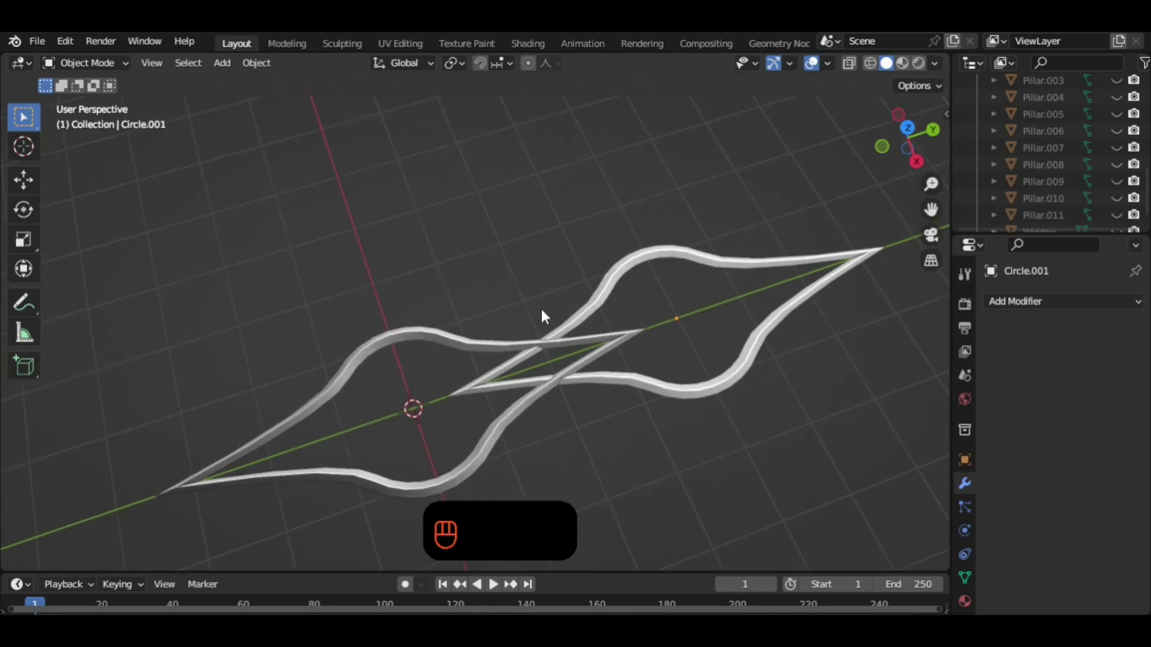
drag(500, 300, 613, 413)
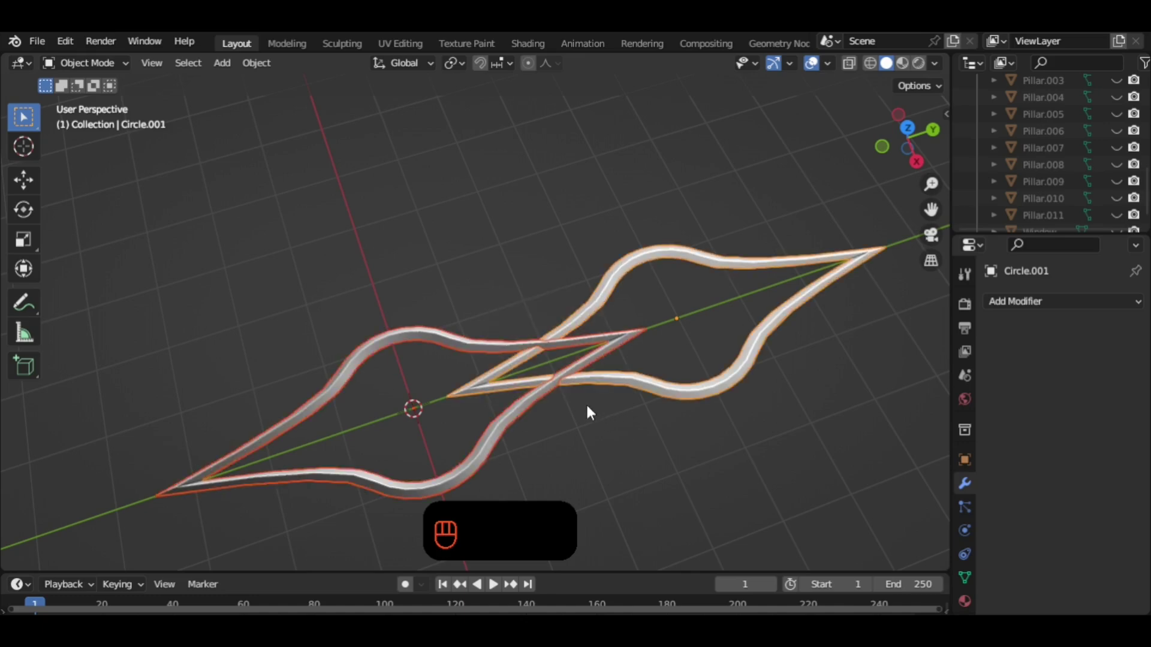
key(x)
drag(576, 395, 619, 341)
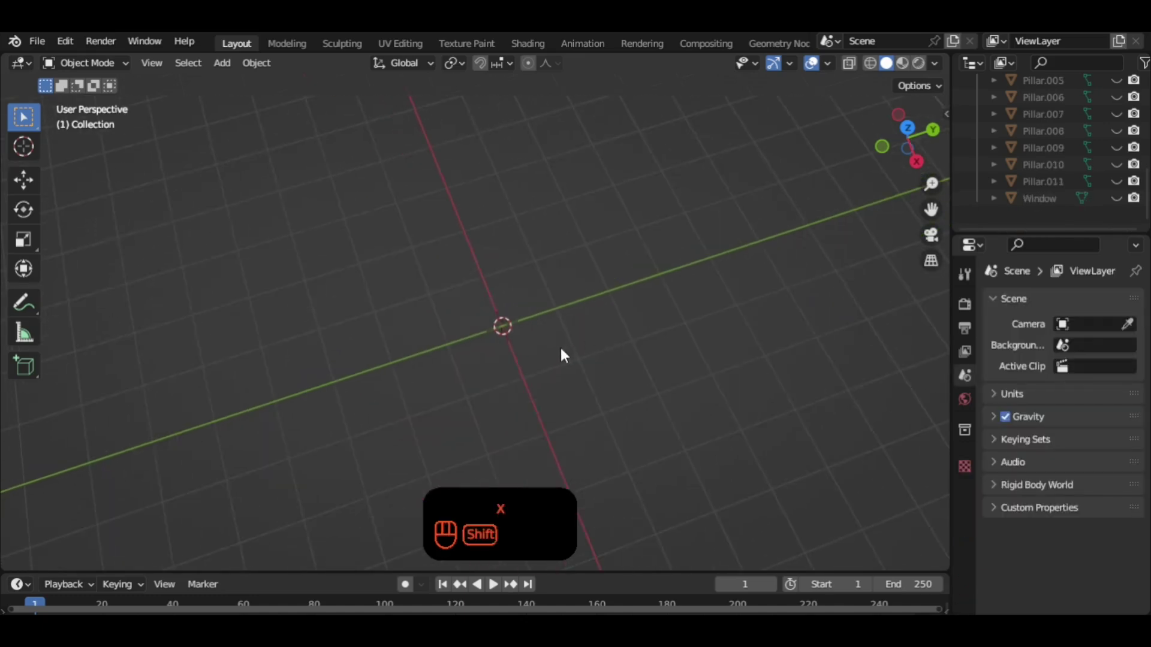
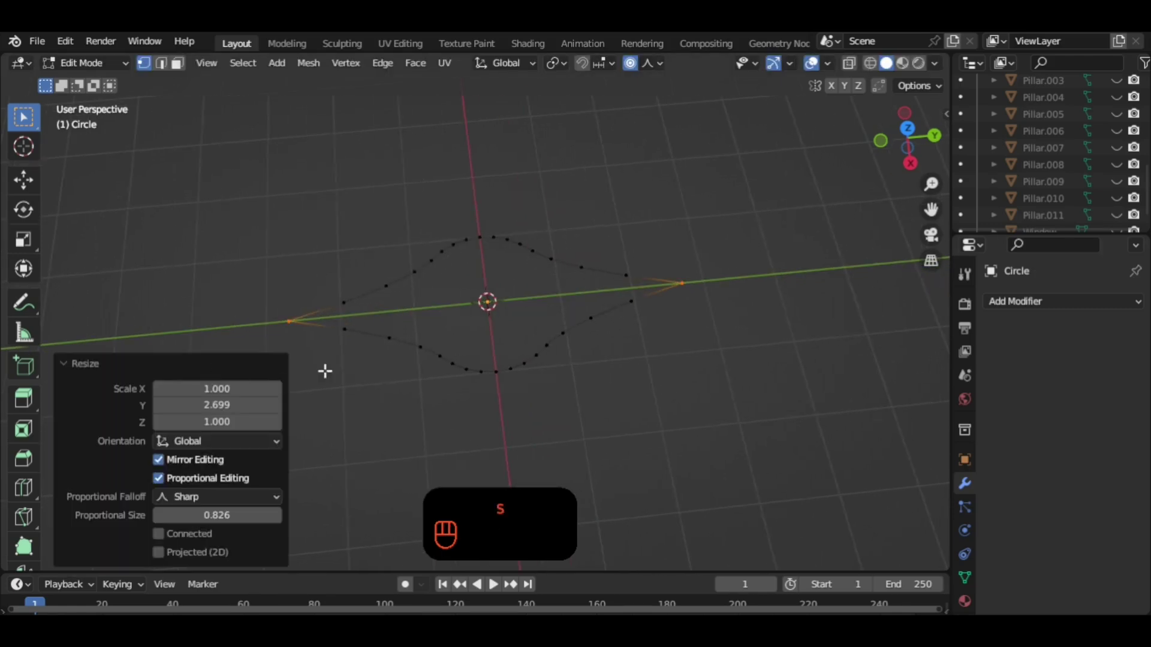
Stretch a new circle into pointed tips, extrude it into a band, fill faces and extrude it up for thickness.
key(s)
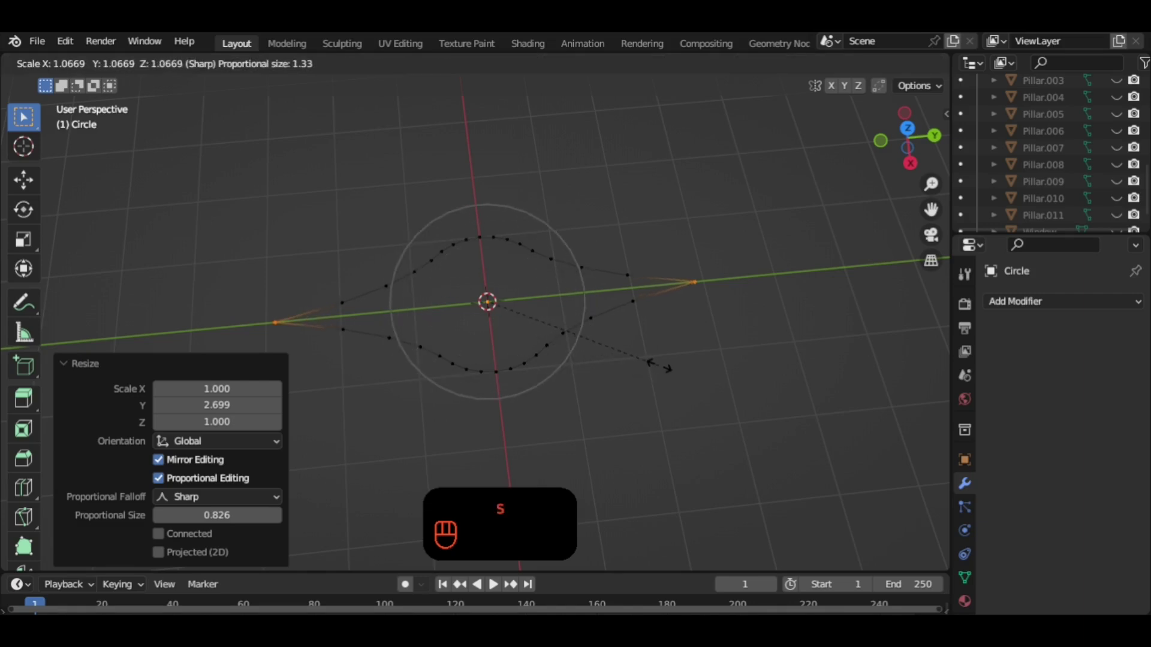
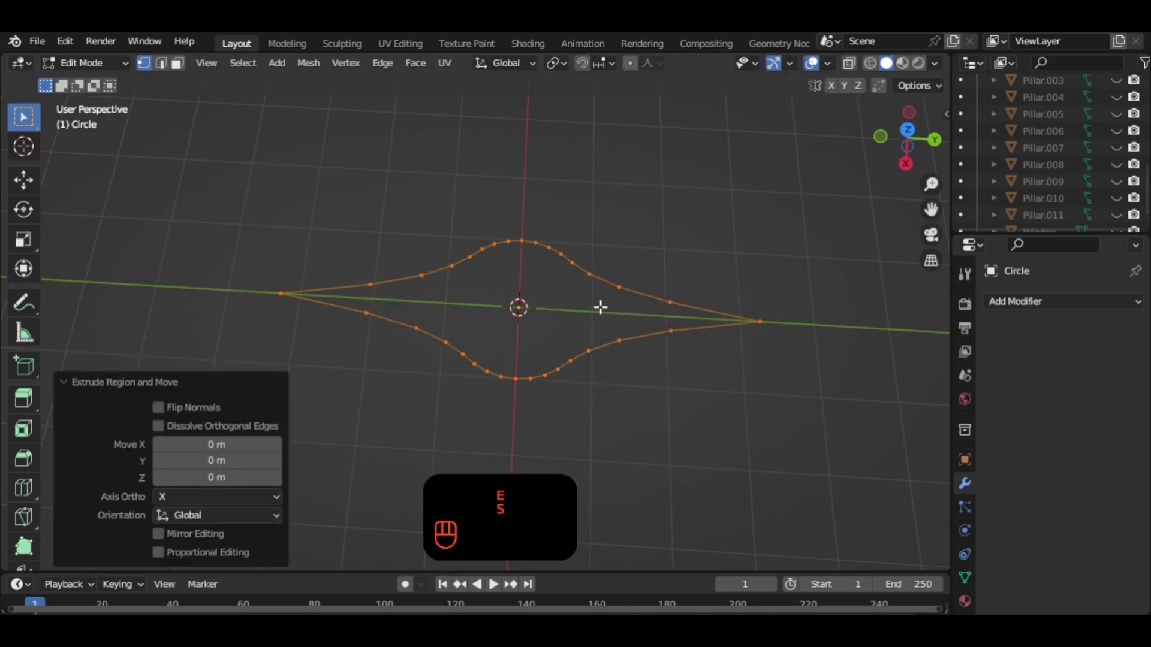
key(s)
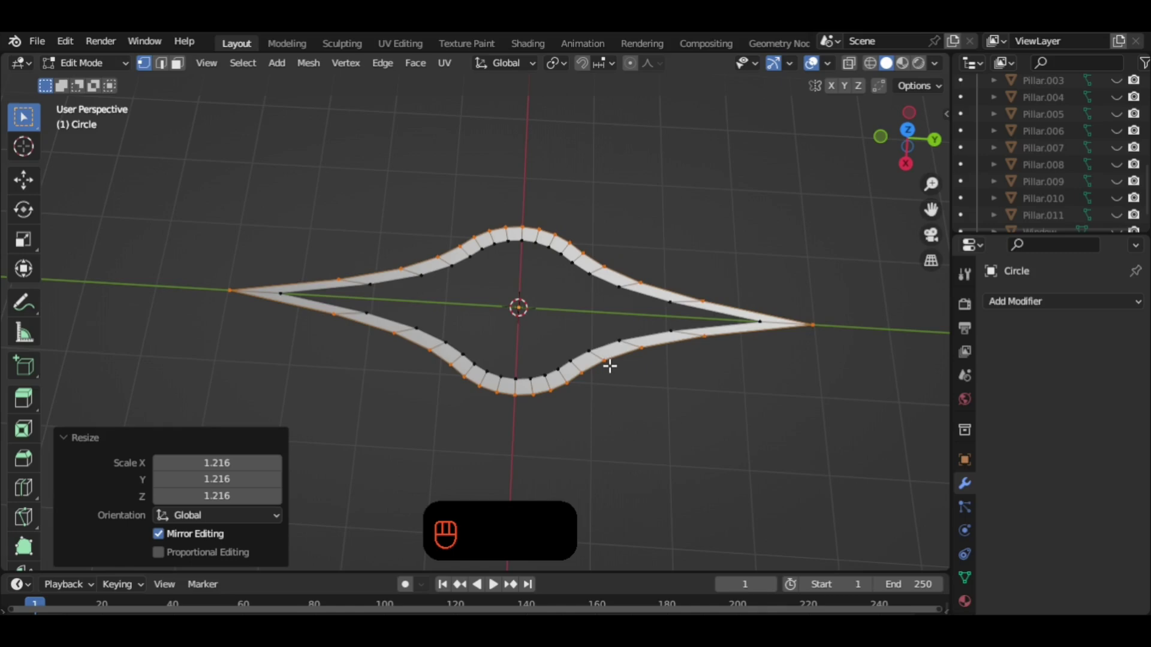
key(3)
key(a)
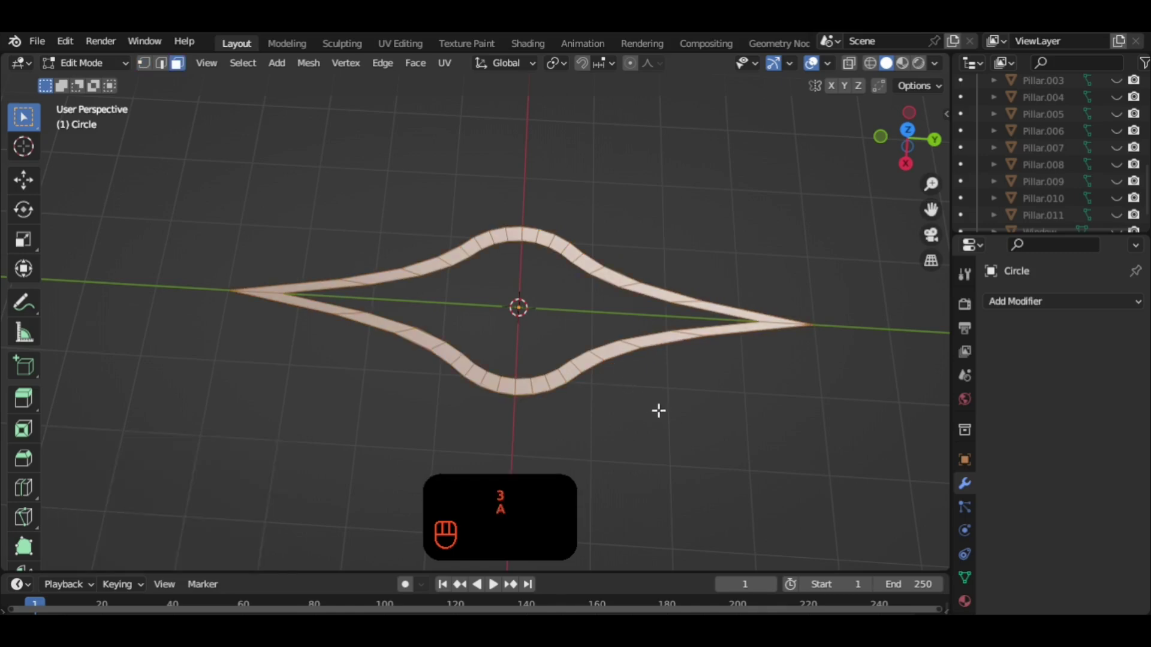
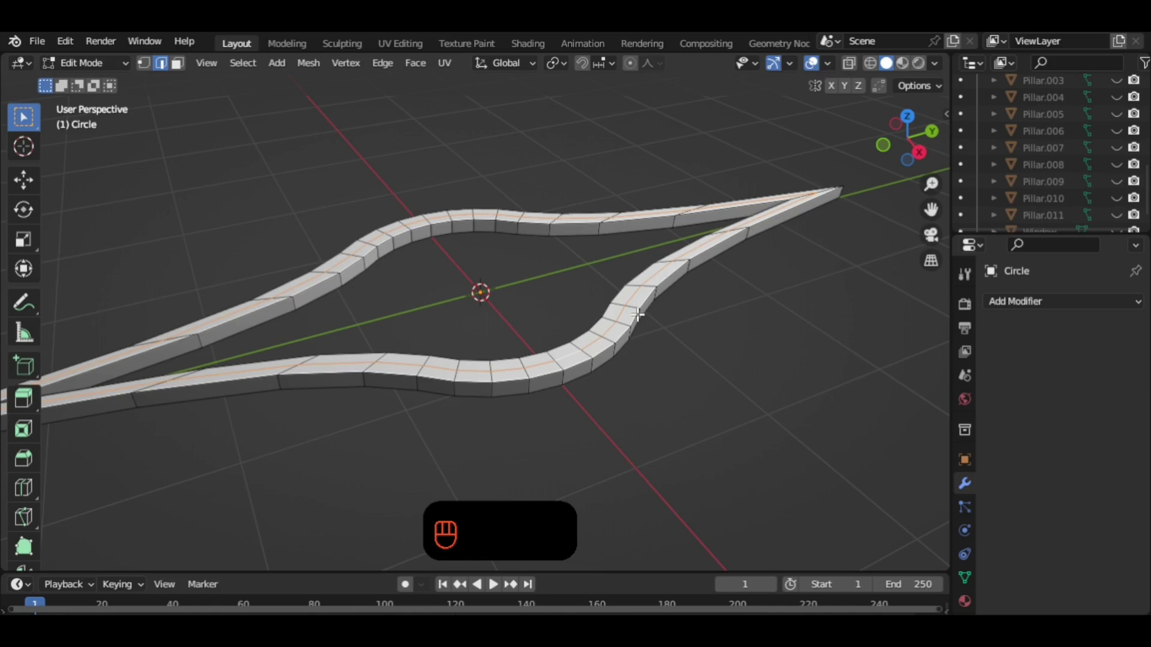
key(s)
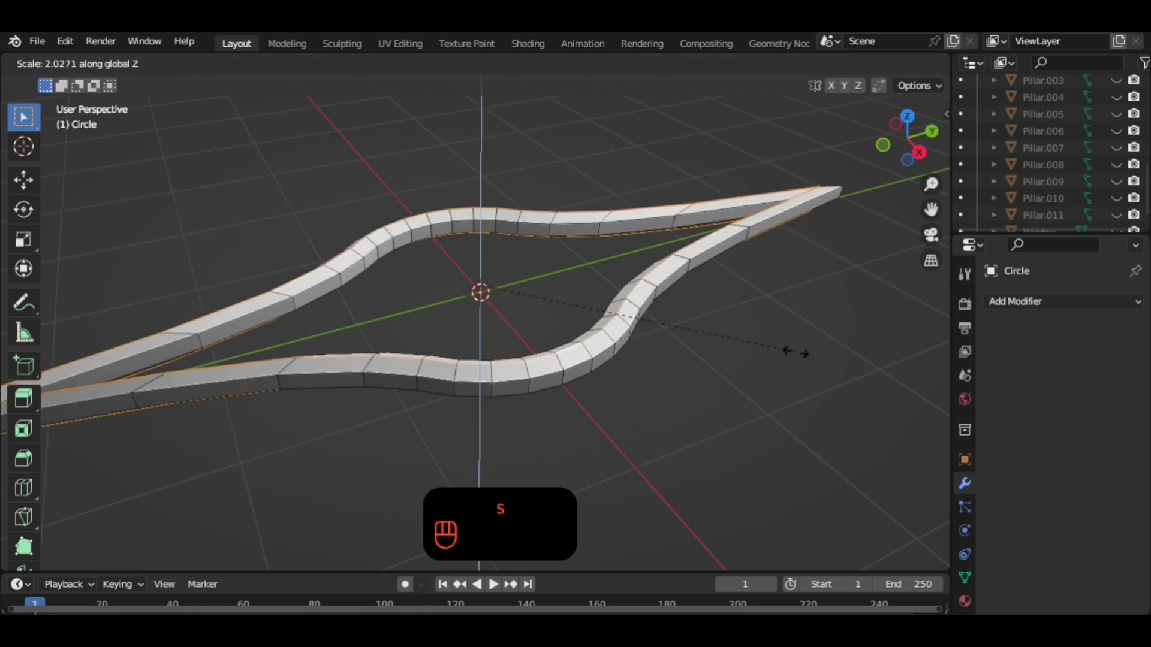
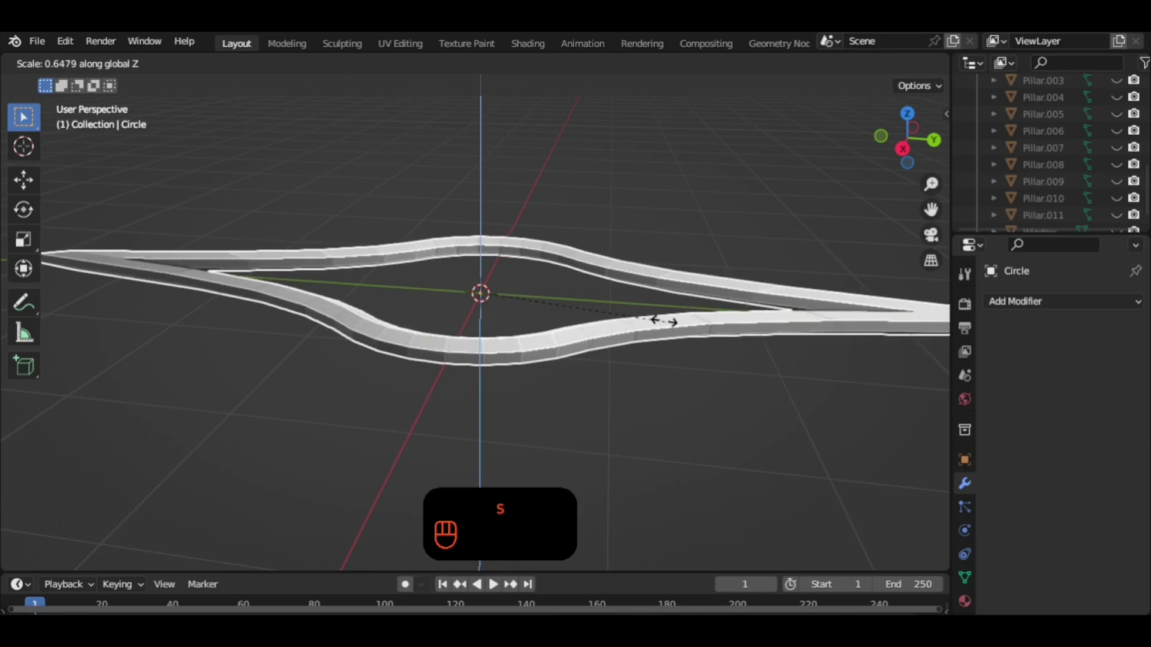
Rescale the band's height shorter, apply its scale and shade it auto smooth at 30°.
drag(655, 347, 695, 304)
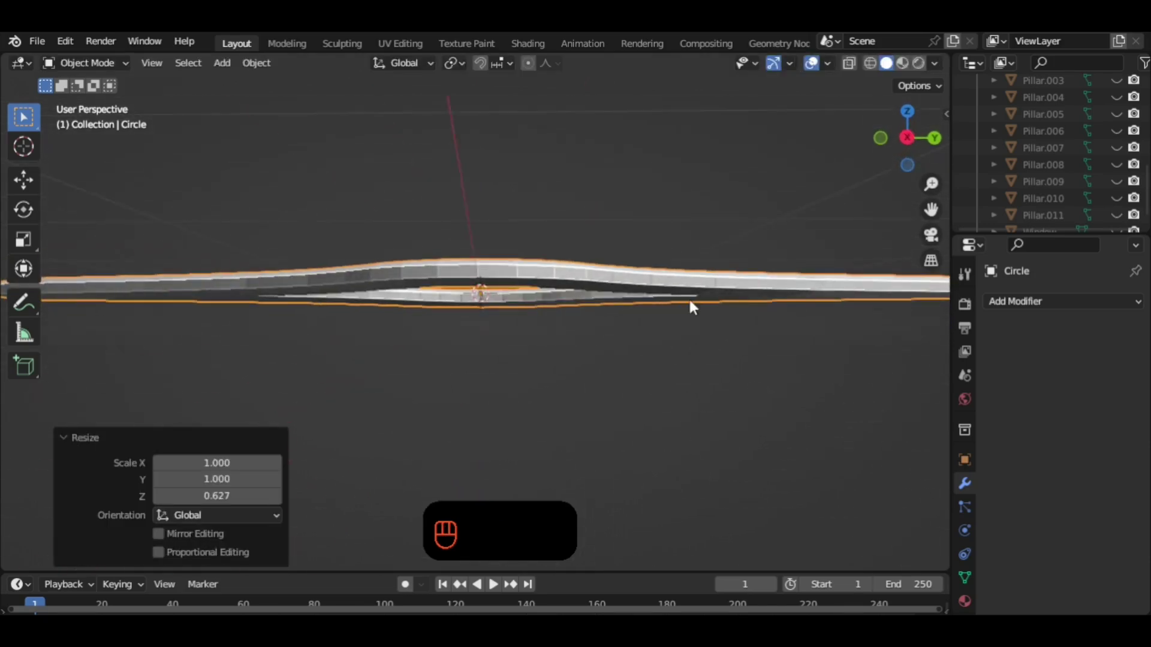
key(s)
drag(698, 358, 731, 410)
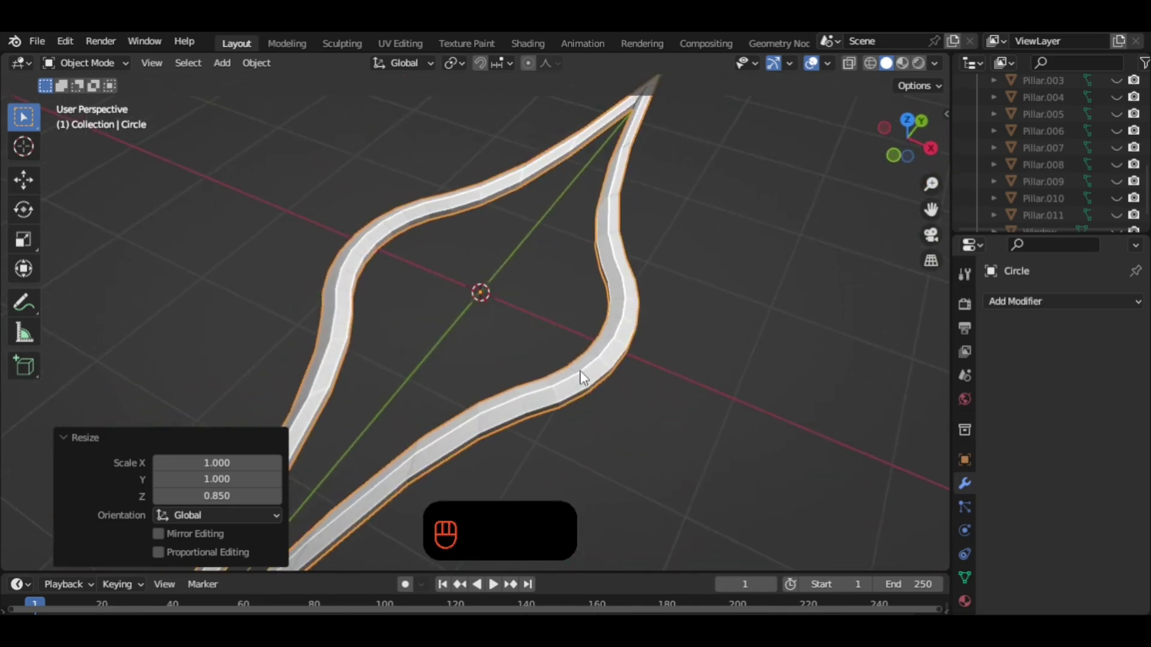
key(ctrl+a)
drag(585, 377, 565, 327)
drag(686, 381, 580, 410)
drag(651, 412, 550, 404)
middle_click(594, 422)
drag(606, 414, 636, 380)
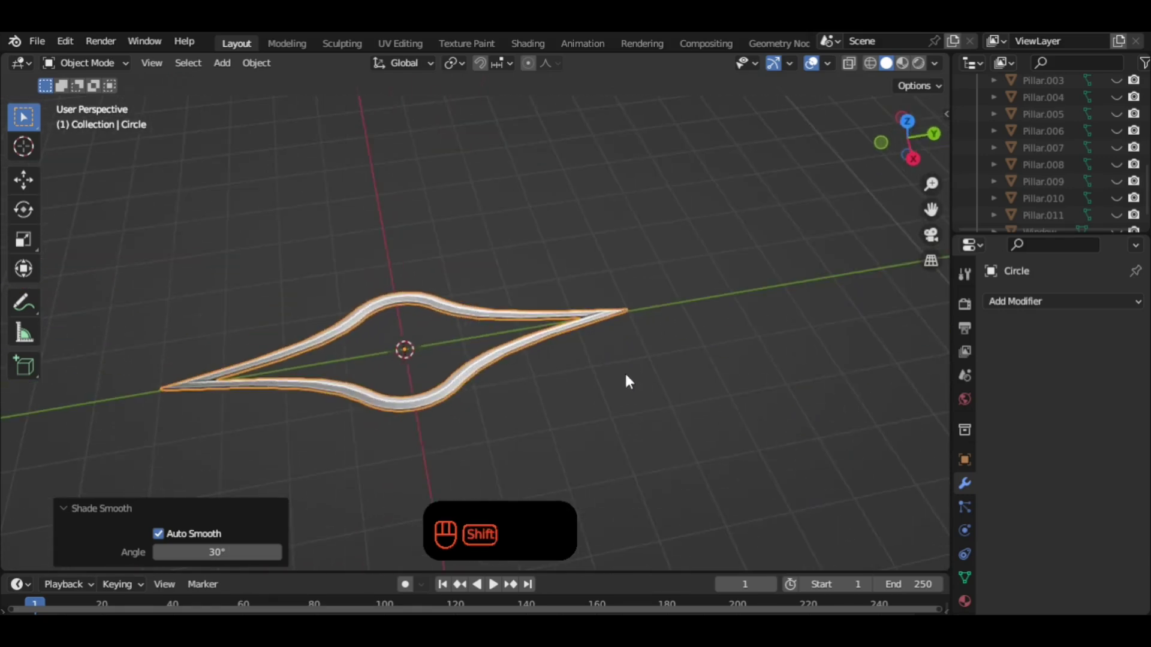
Duplicate the pointed frame and shift the copy along its length so the two overlap.
key(shift+d)
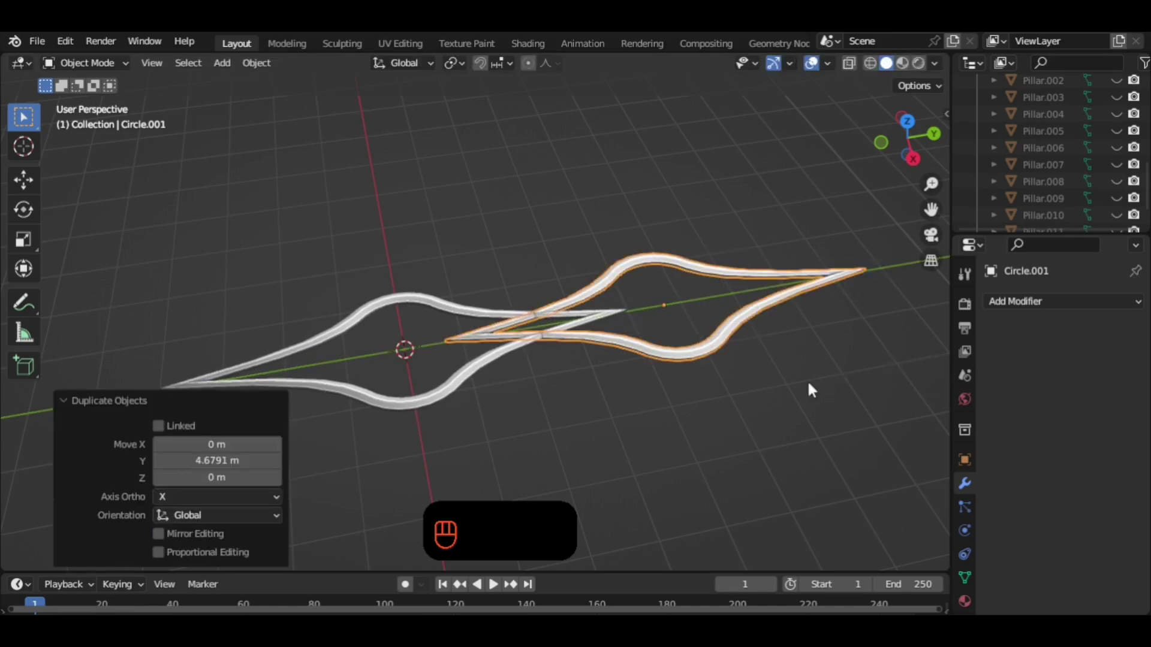
drag(710, 381, 643, 347)
drag(630, 363, 651, 395)
drag(692, 423, 700, 410)
drag(674, 410, 711, 367)
drag(711, 356, 745, 272)
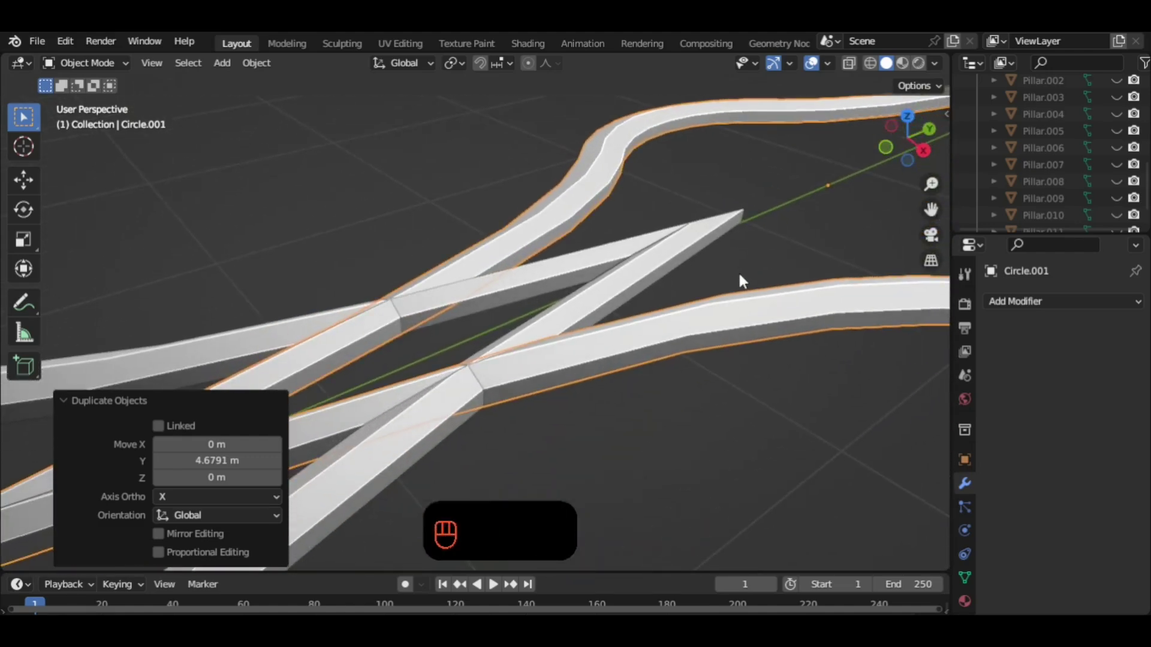
Flatten the copy slightly by scaling it down in Z.
key(s)
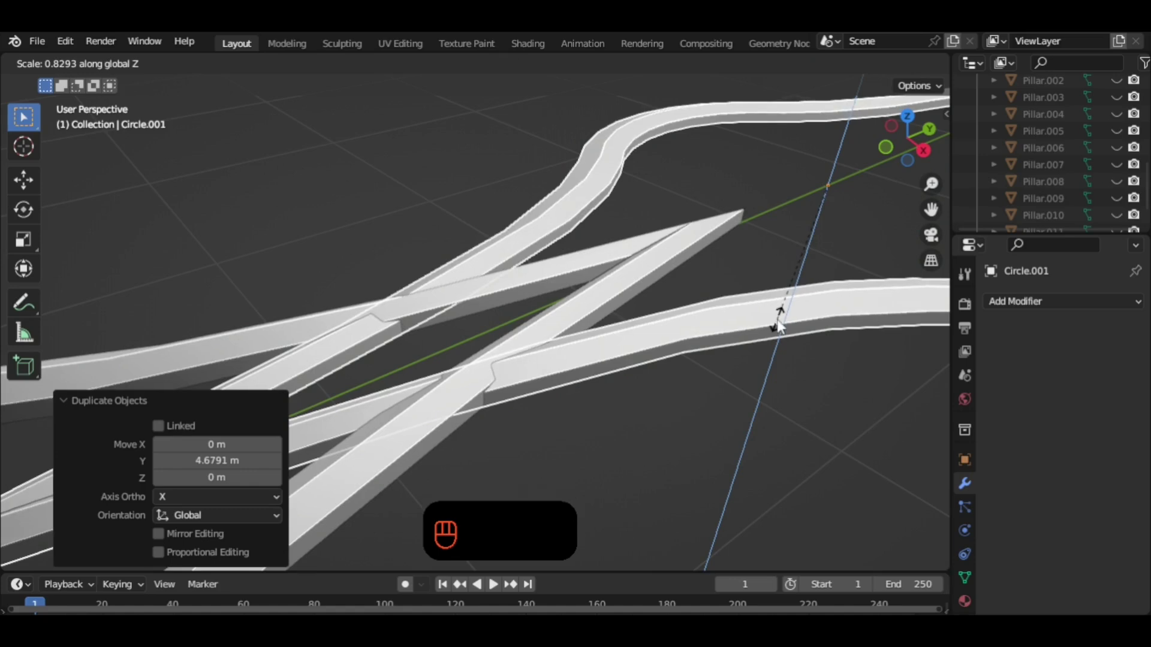
drag(792, 362, 773, 383)
drag(721, 407, 691, 468)
drag(691, 452, 687, 376)
click(911, 144)
From the side view, raise the flattened copy a little above the original.
key(s)
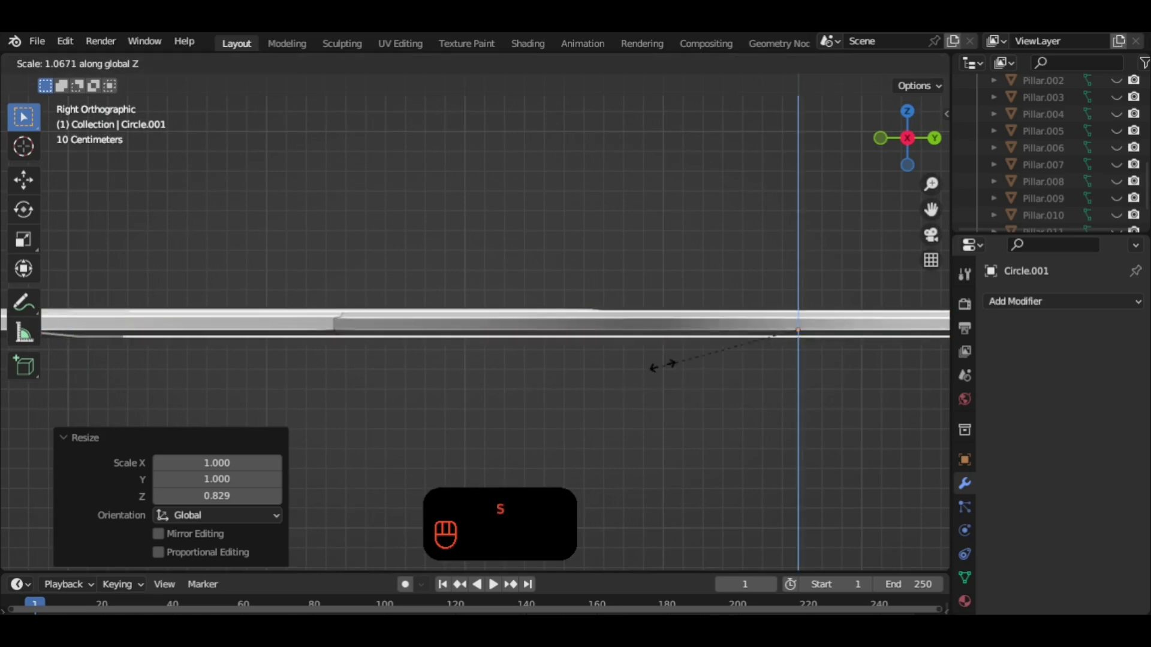
key(g)
drag(712, 385, 704, 456)
drag(644, 397, 594, 373)
drag(595, 391, 613, 445)
middle_click(603, 444)
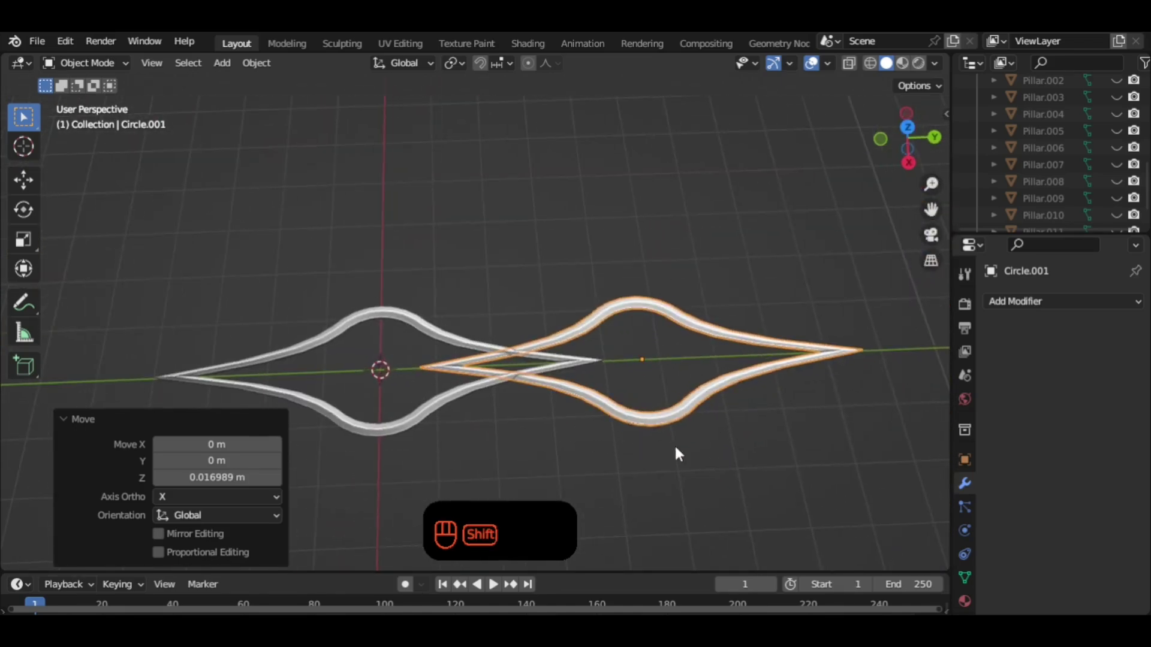
Duplicate the second frame, shrink the copy and narrow its width along Y.
key(shift+d)
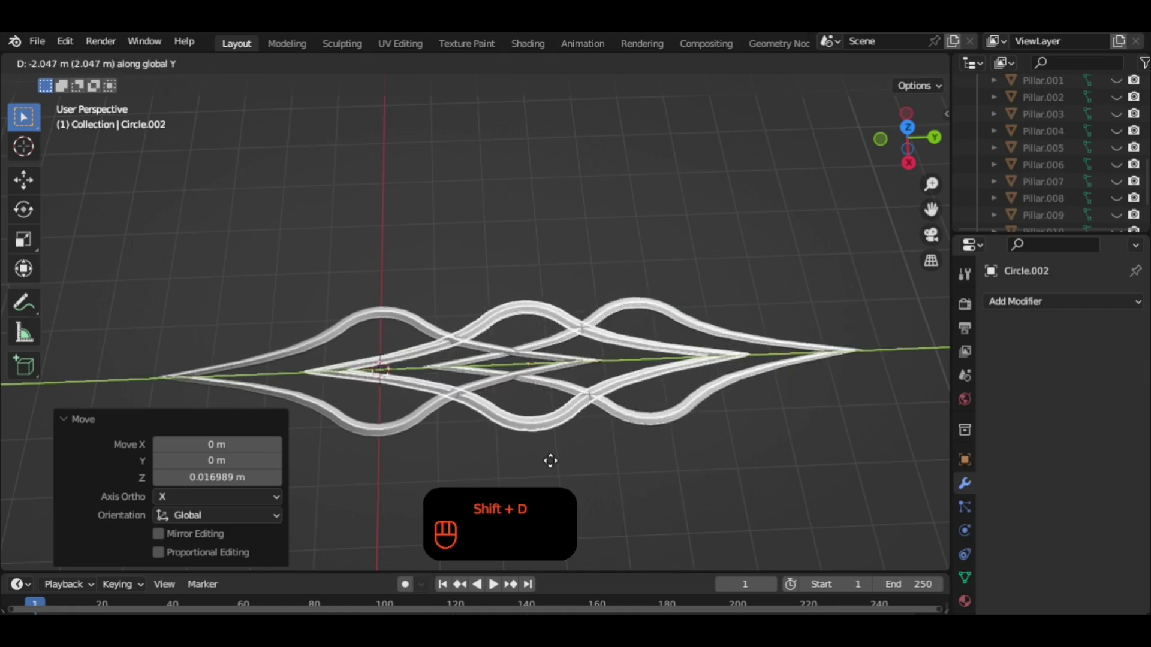
key(s)
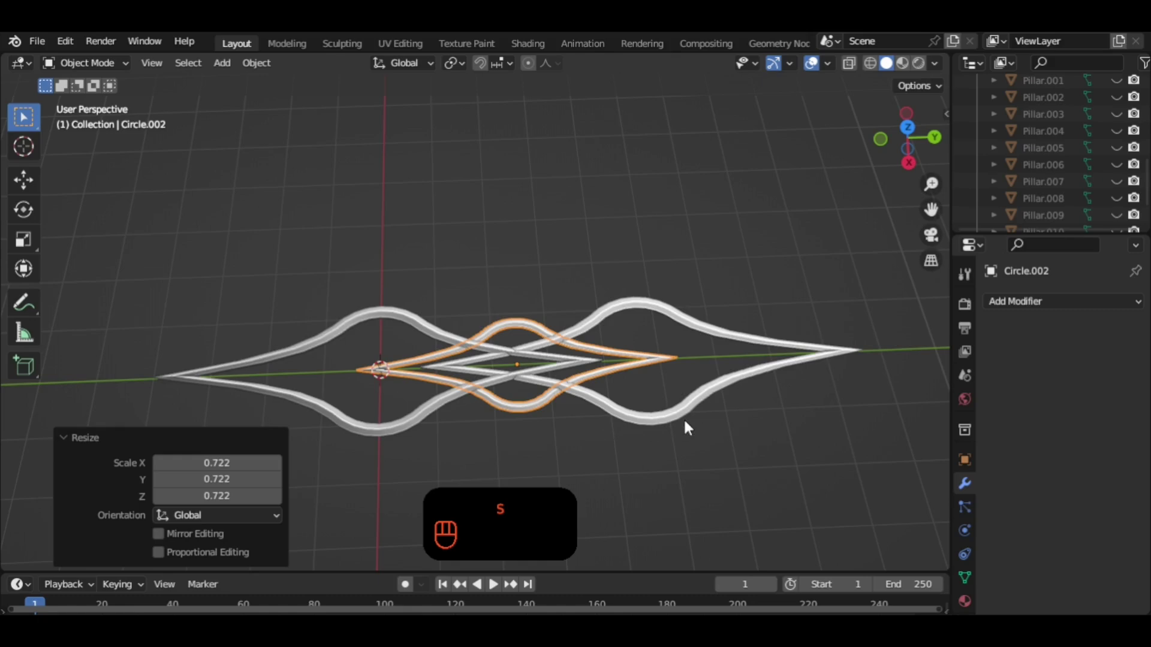
key(s)
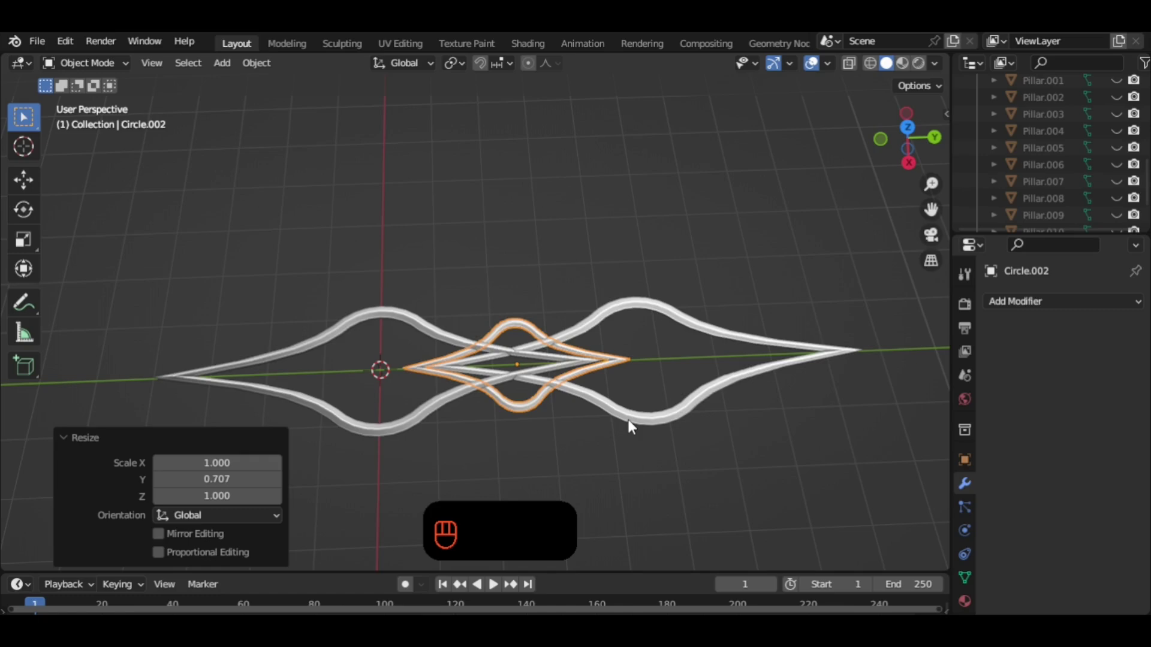
drag(506, 397, 532, 384)
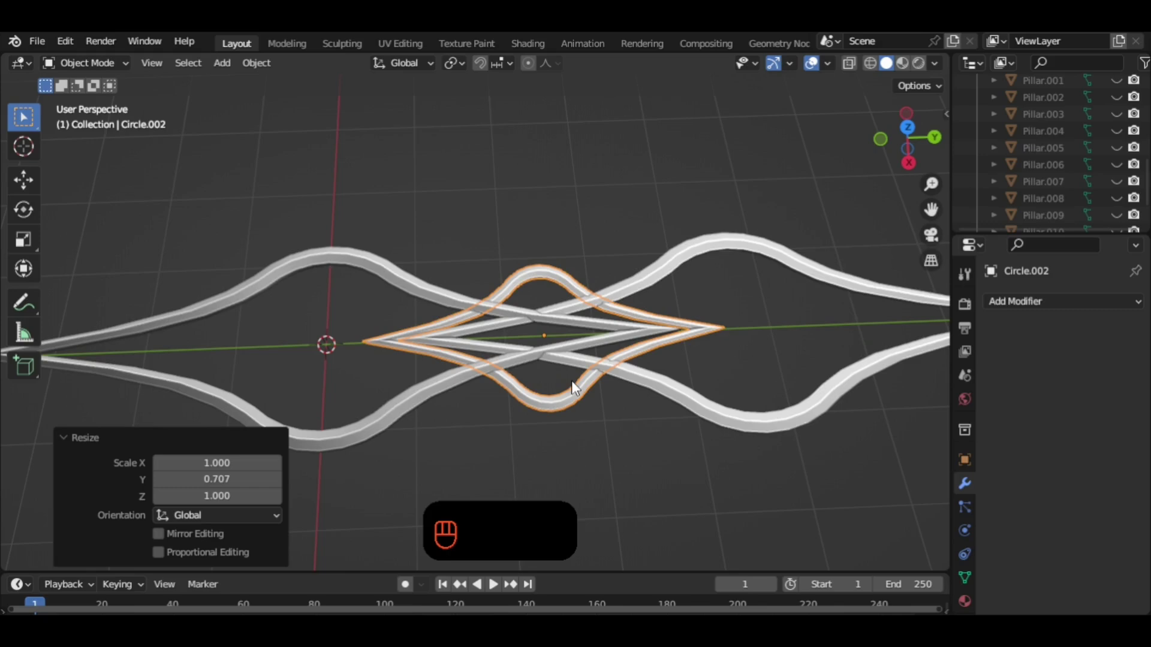
drag(653, 391, 635, 370)
Thicken the small frame's profile in Z, then trim its height back a little.
key(s)
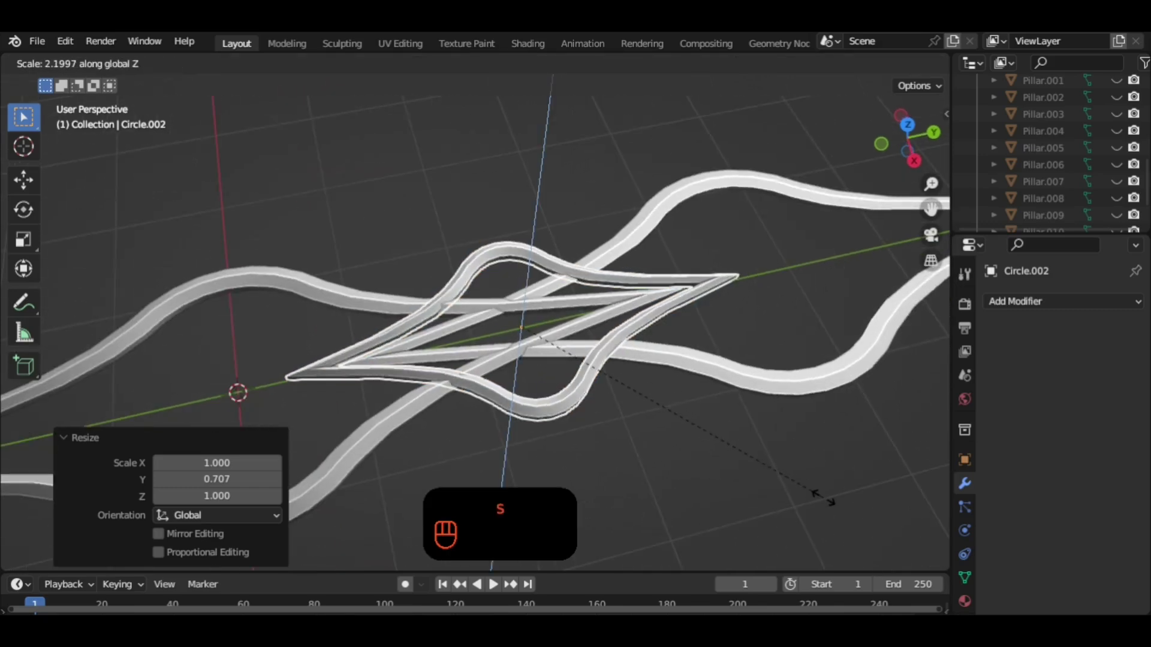
drag(684, 428, 620, 325)
drag(614, 367, 624, 387)
drag(631, 406, 632, 422)
drag(631, 446, 645, 486)
drag(646, 483, 799, 246)
click(913, 152)
click(539, 433)
middle_click(538, 433)
right_click(539, 432)
key(s)
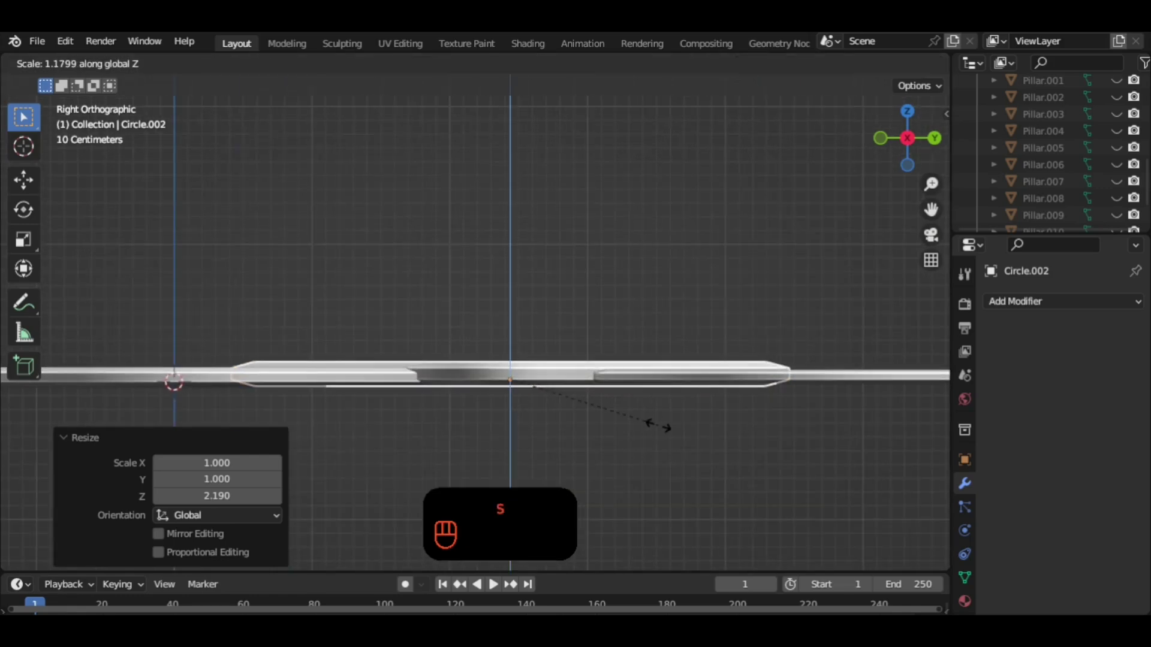
Lower the small third frame slightly so it sits over the middle of the overlapping pair.
key(g)
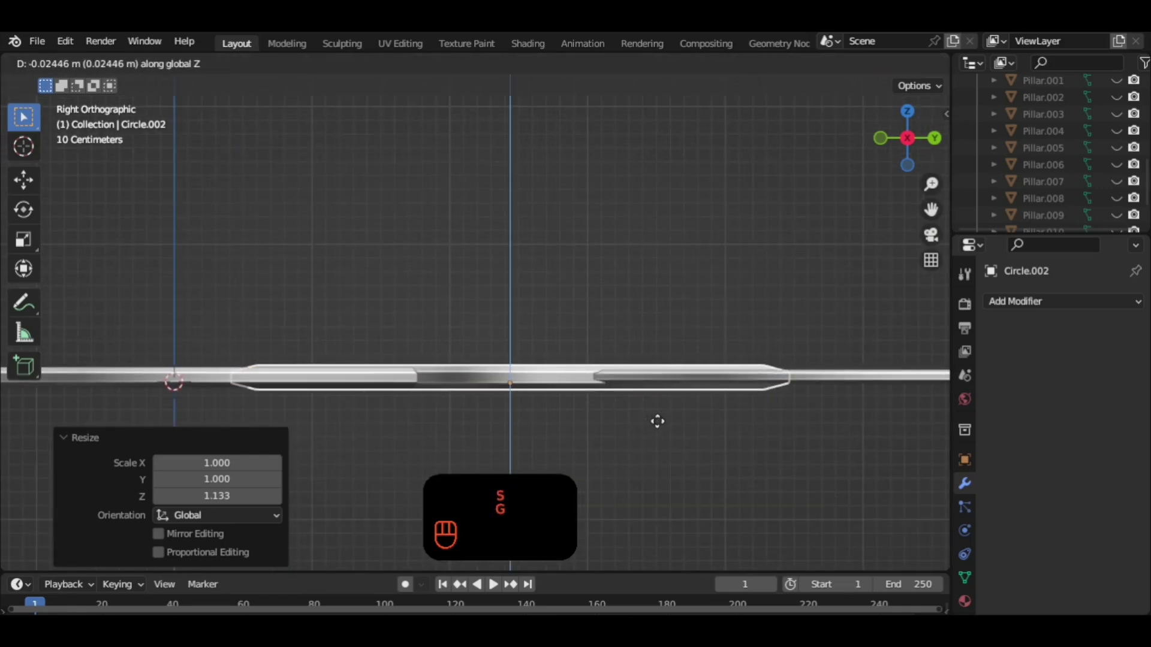
drag(629, 384, 691, 486)
drag(676, 443, 647, 411)
drag(620, 410, 705, 462)
drag(701, 456, 578, 436)
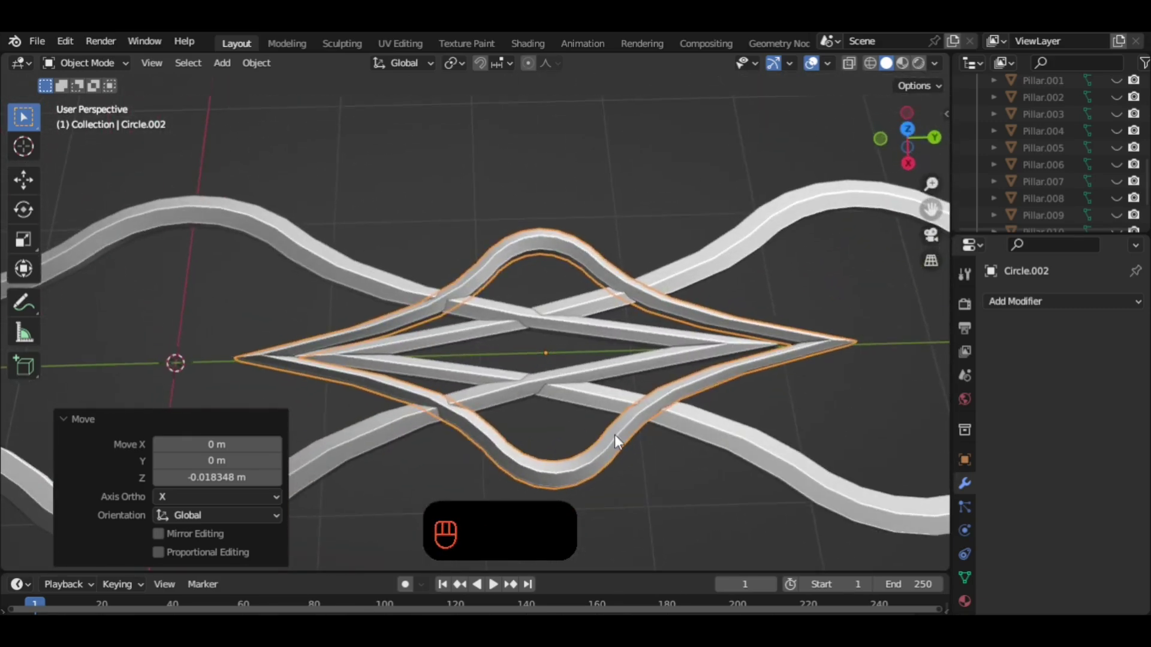
drag(722, 467, 650, 437)
click(663, 426)
click(274, 409)
key(s)
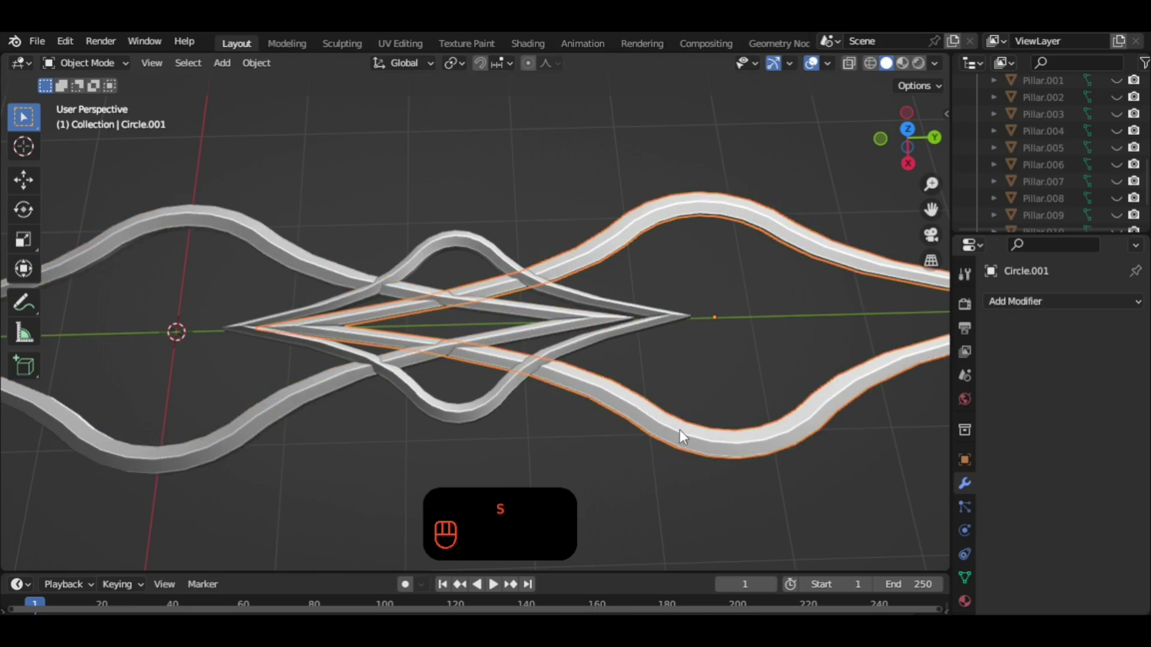
Nudge the second and first frames along their length to line them up.
key(g)
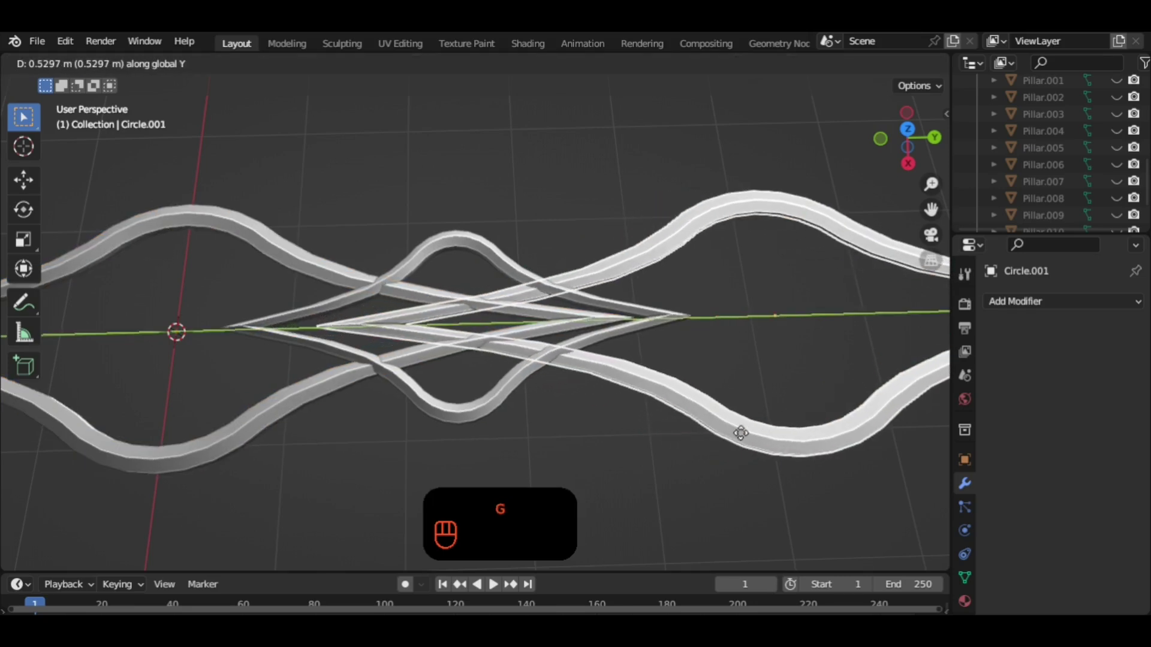
click(307, 385)
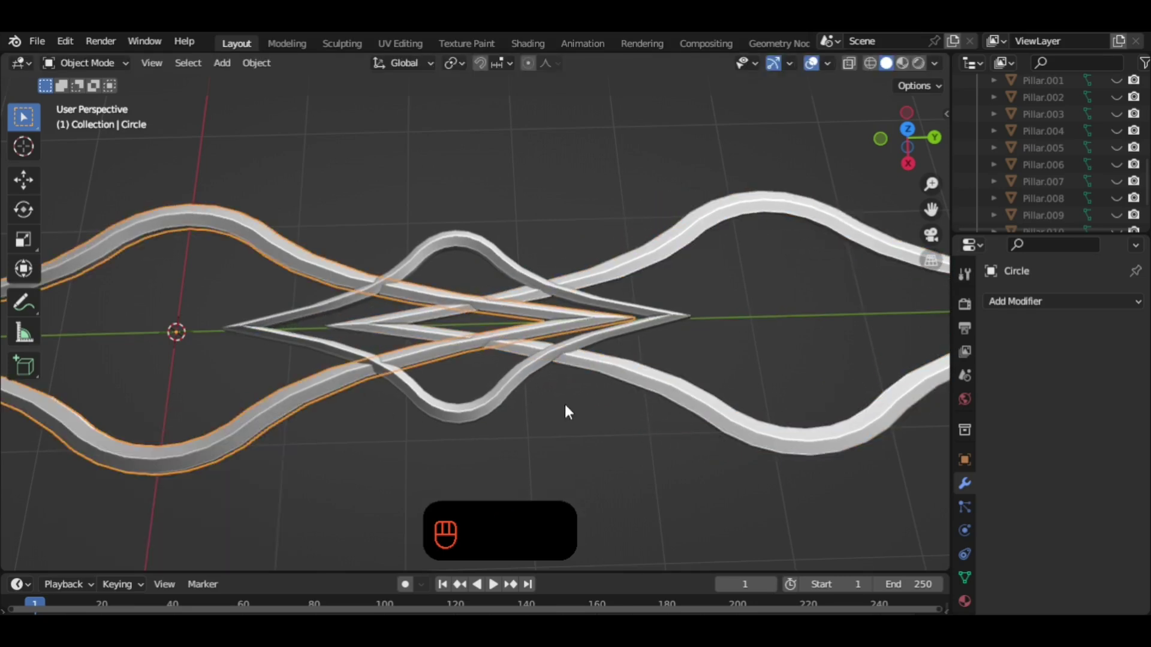
key(g)
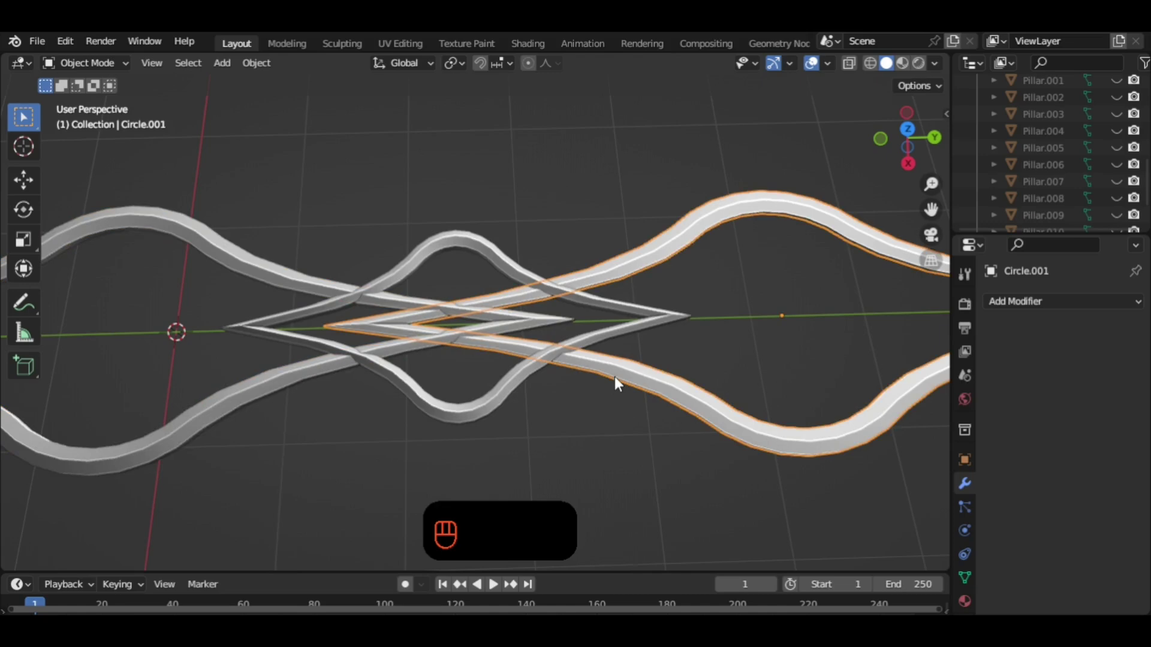
key(g)
click(625, 431)
Slide the copied diamond loop about -3.06 m along Y beside the other loops.
drag(599, 432, 583, 409)
drag(551, 430, 526, 449)
drag(539, 448, 521, 425)
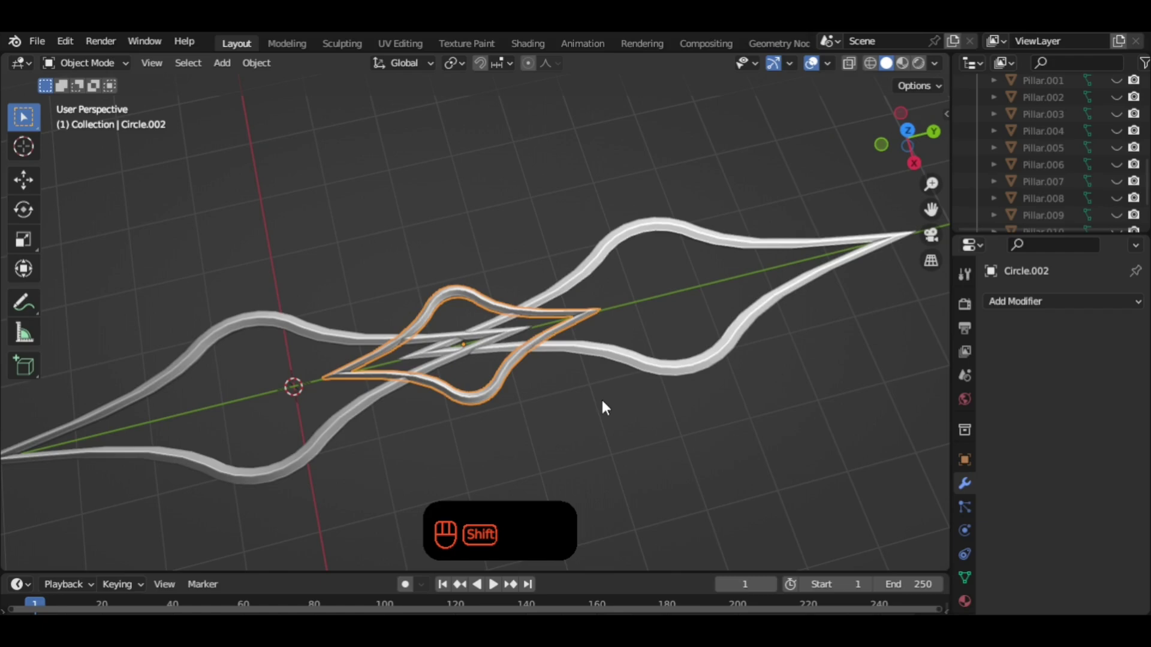
drag(608, 398, 655, 399)
drag(649, 388, 655, 380)
click(651, 404)
drag(638, 400, 621, 452)
click(675, 368)
Duplicate the loop, enlarge it about 1.115 times and enter Edit Mode on its vertices.
key(shift+d)
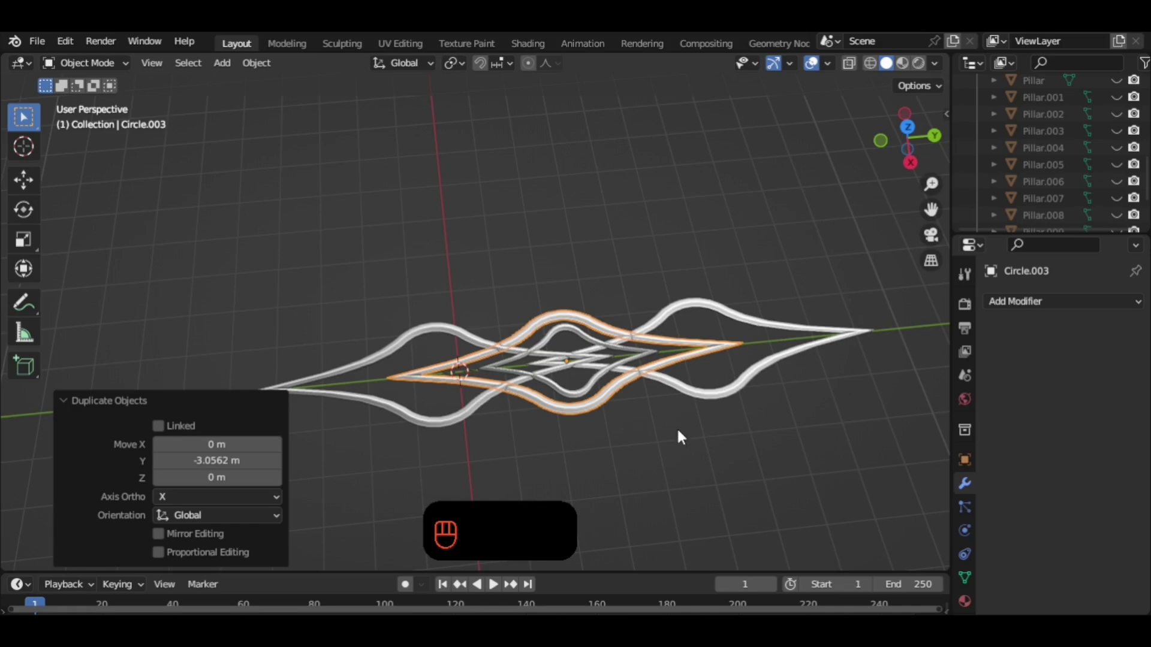
key(s)
drag(692, 444, 650, 430)
key(Tab)
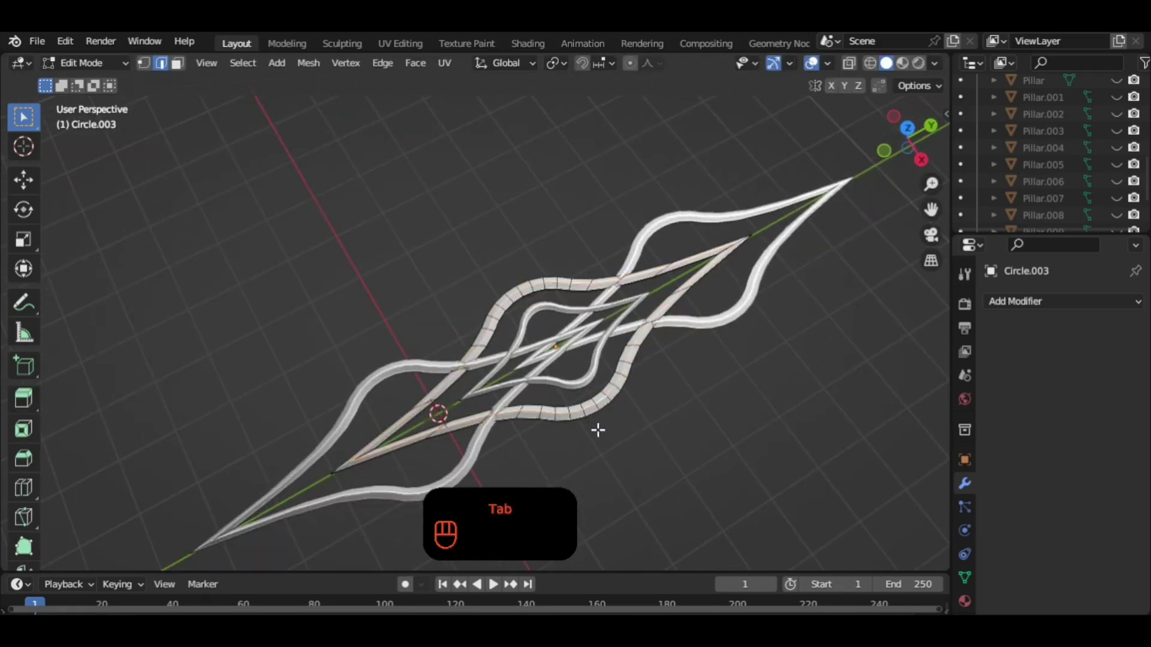
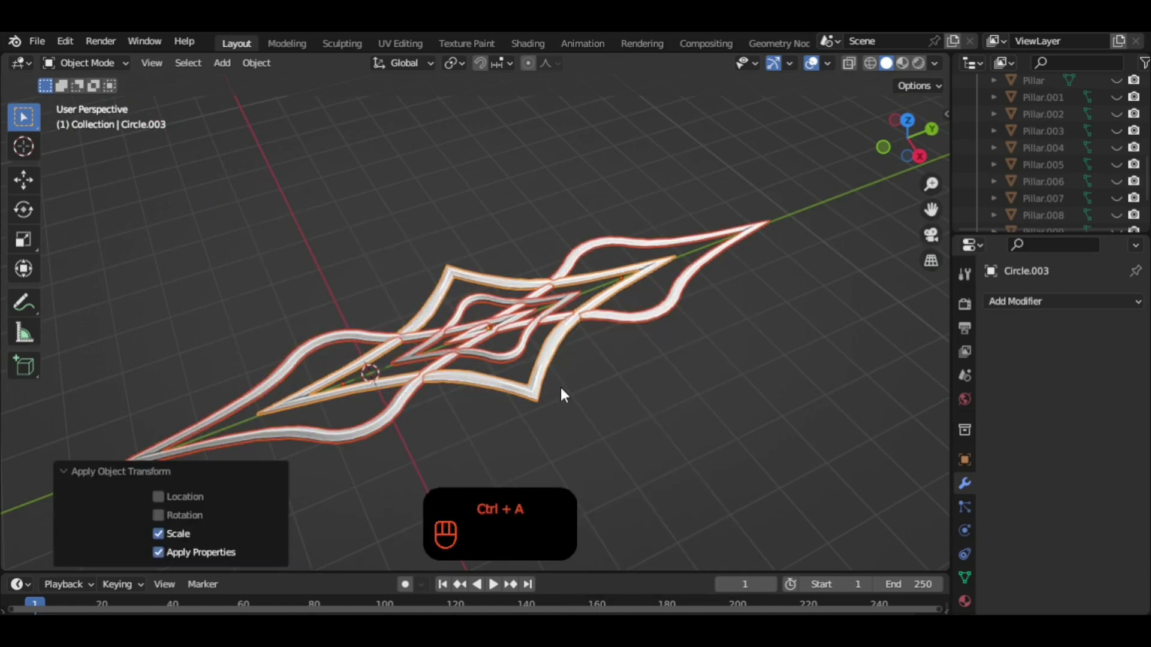
Select the outer loop and the other lattice loops and join them into one object (Ctrl+J).
drag(572, 383, 591, 361)
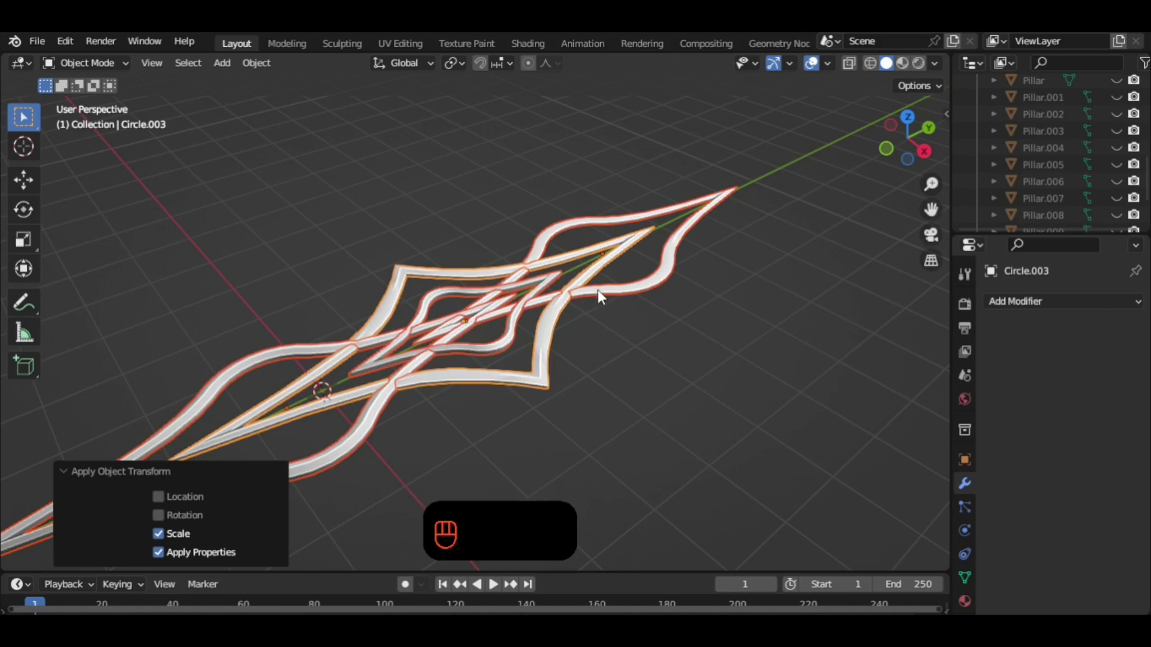
click(605, 290)
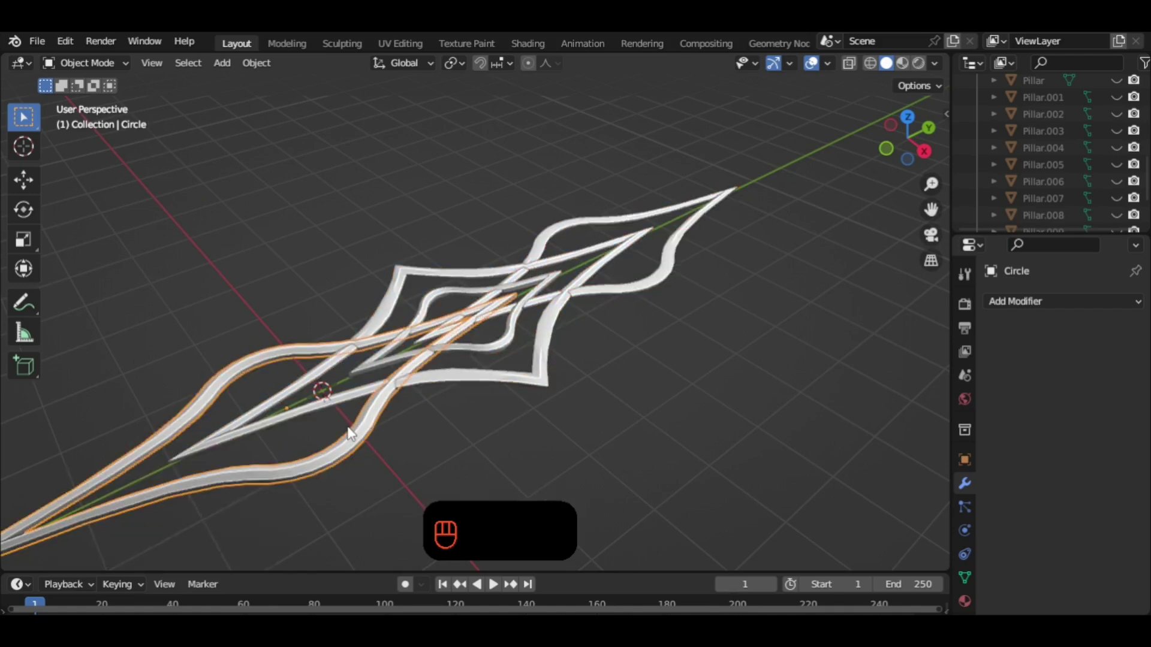
middle_click(495, 408)
drag(502, 372, 511, 404)
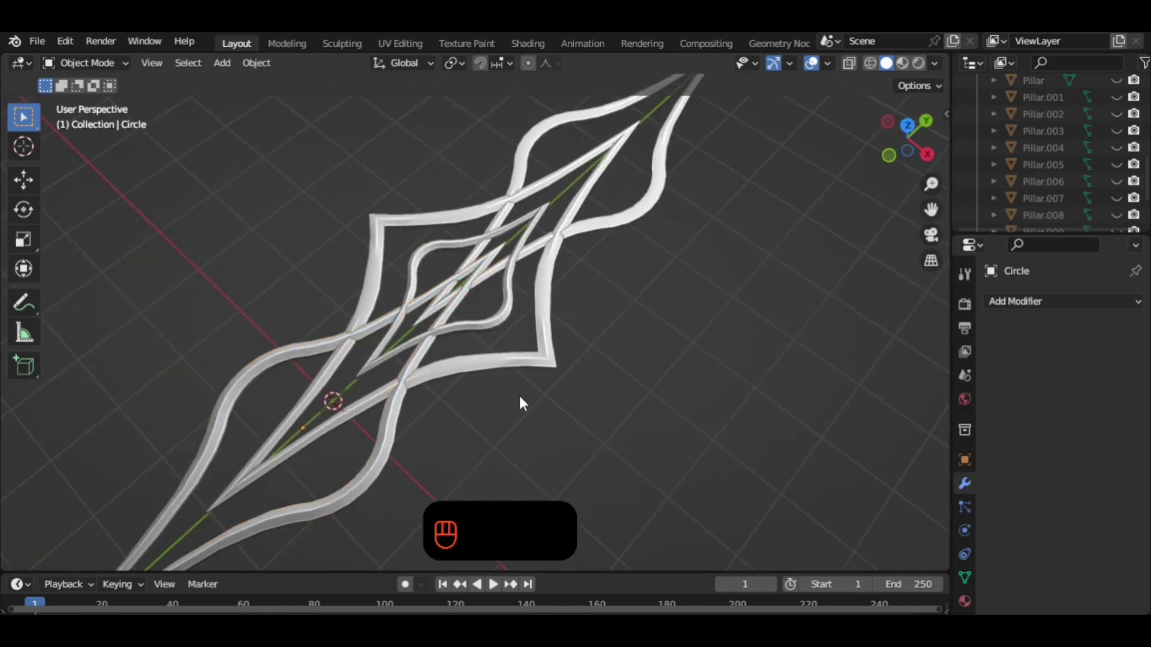
drag(532, 395, 555, 398)
drag(598, 394, 537, 407)
drag(506, 383, 374, 325)
click(231, 267)
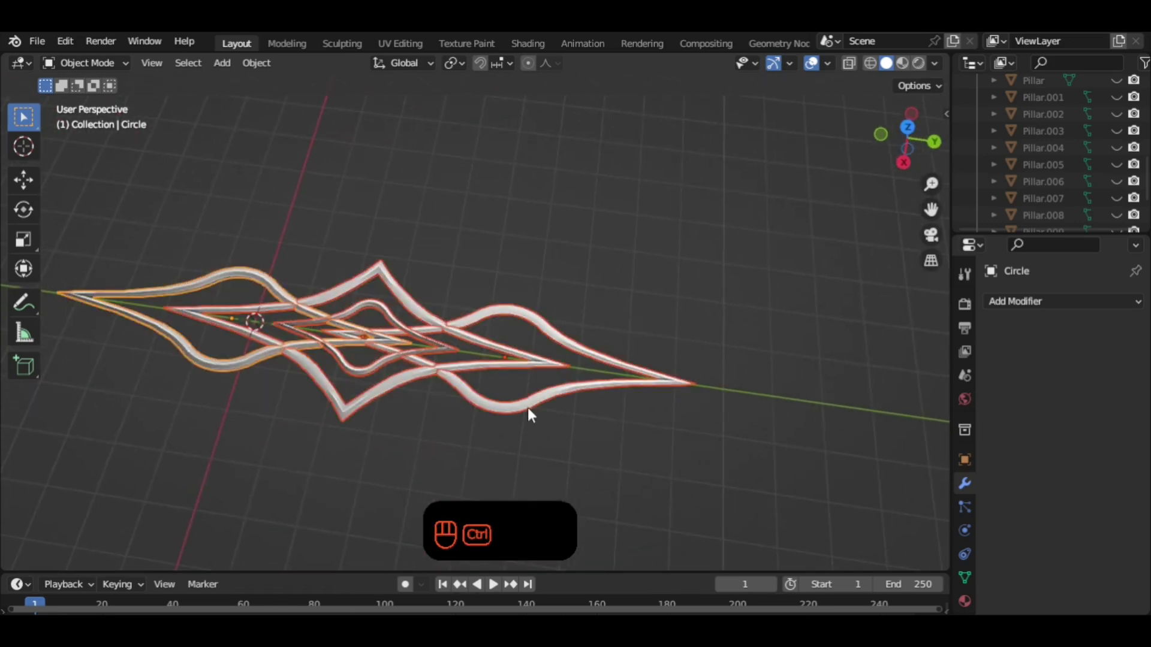
key(ctrl+j)
Duplicate the joined lattice pattern to start sliding a copy along Y.
drag(516, 377, 563, 322)
drag(626, 241, 678, 409)
drag(603, 389, 545, 372)
click(606, 401)
key(shift+d)
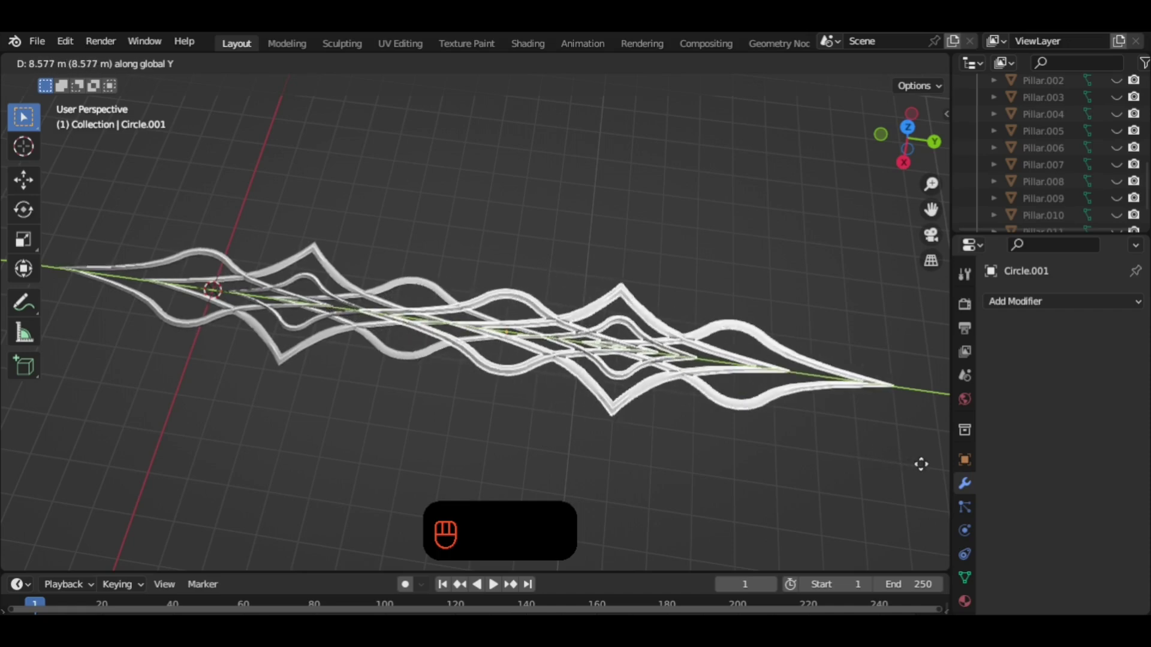
Slide the pattern copy about 8.6 m out along Y and orbit to compare it with the original.
drag(647, 438, 700, 450)
drag(690, 433, 650, 416)
drag(611, 358, 578, 347)
drag(543, 348, 532, 374)
drag(526, 362, 535, 325)
drag(465, 372, 465, 332)
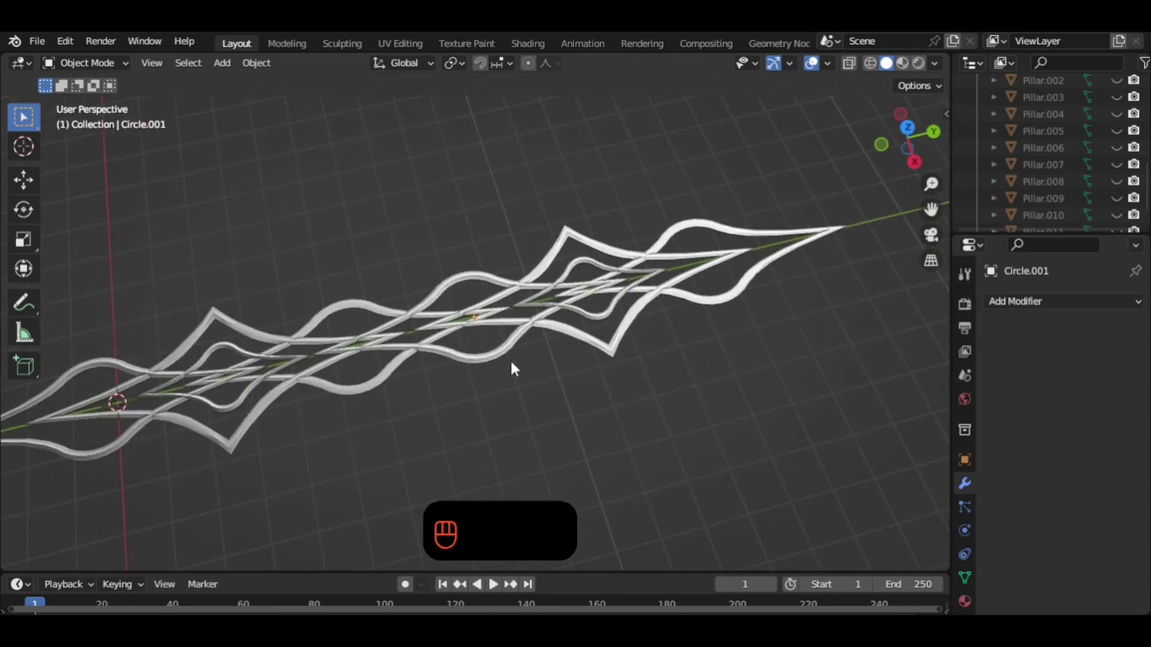
drag(506, 355, 509, 335)
drag(523, 341, 603, 353)
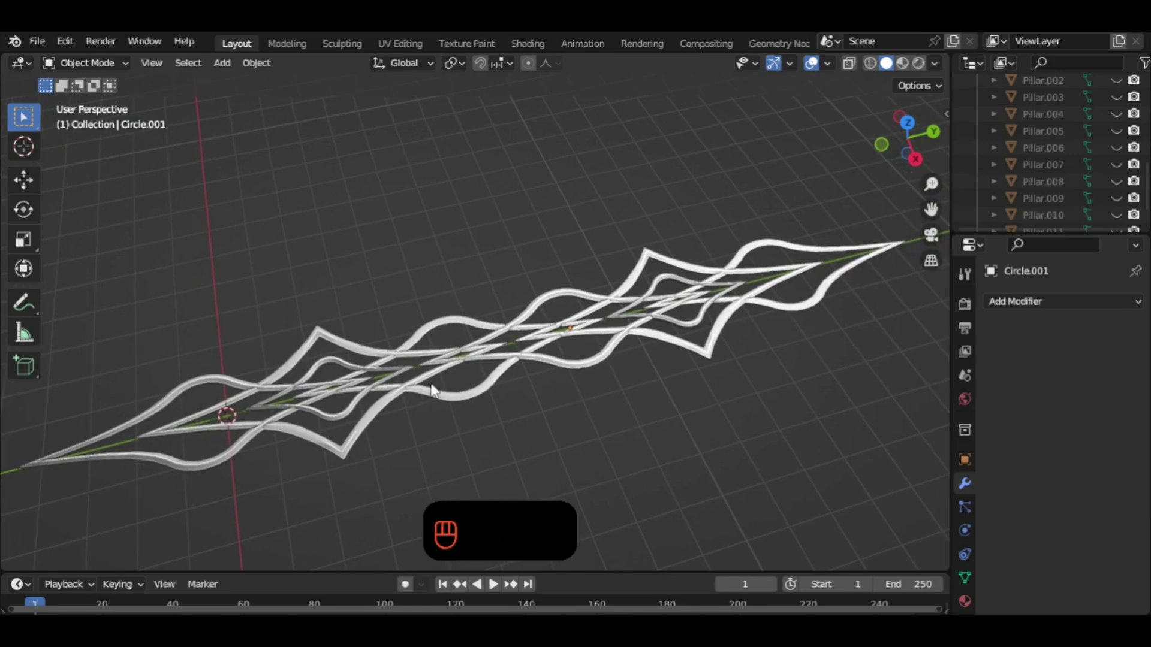
drag(536, 368, 566, 351)
drag(580, 356, 636, 346)
drag(619, 323, 626, 341)
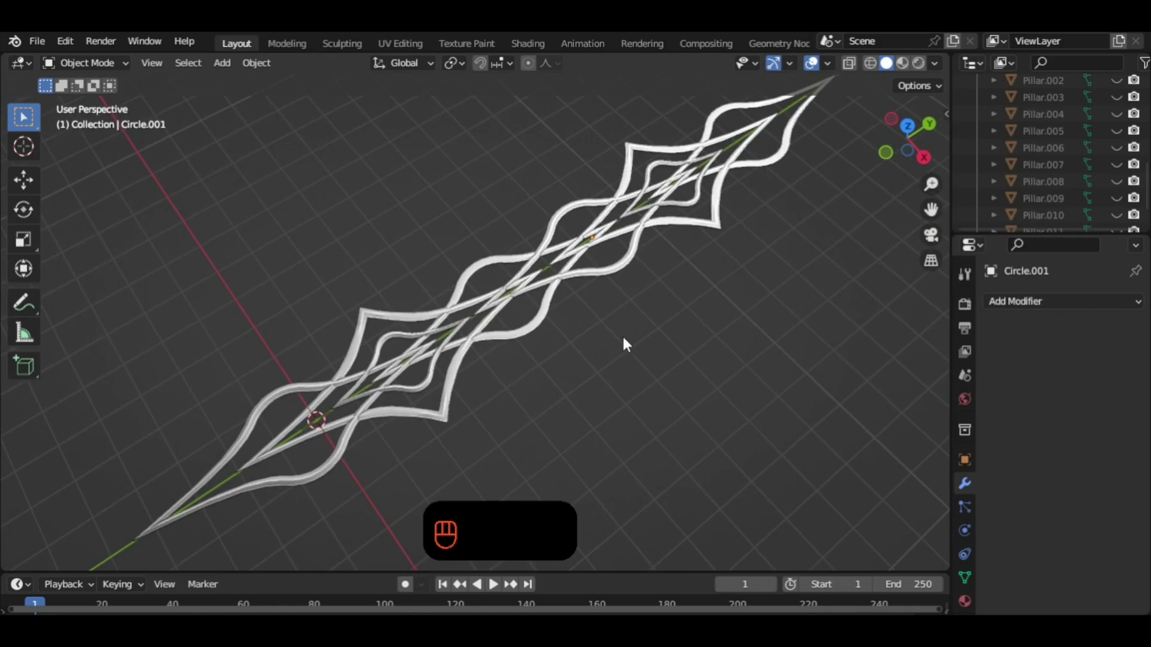
drag(626, 344, 570, 385)
drag(586, 368, 569, 369)
drag(598, 383, 580, 359)
middle_click(551, 340)
Select the slid pattern copy and delete it, leaving only the original pattern at the origin.
click(689, 291)
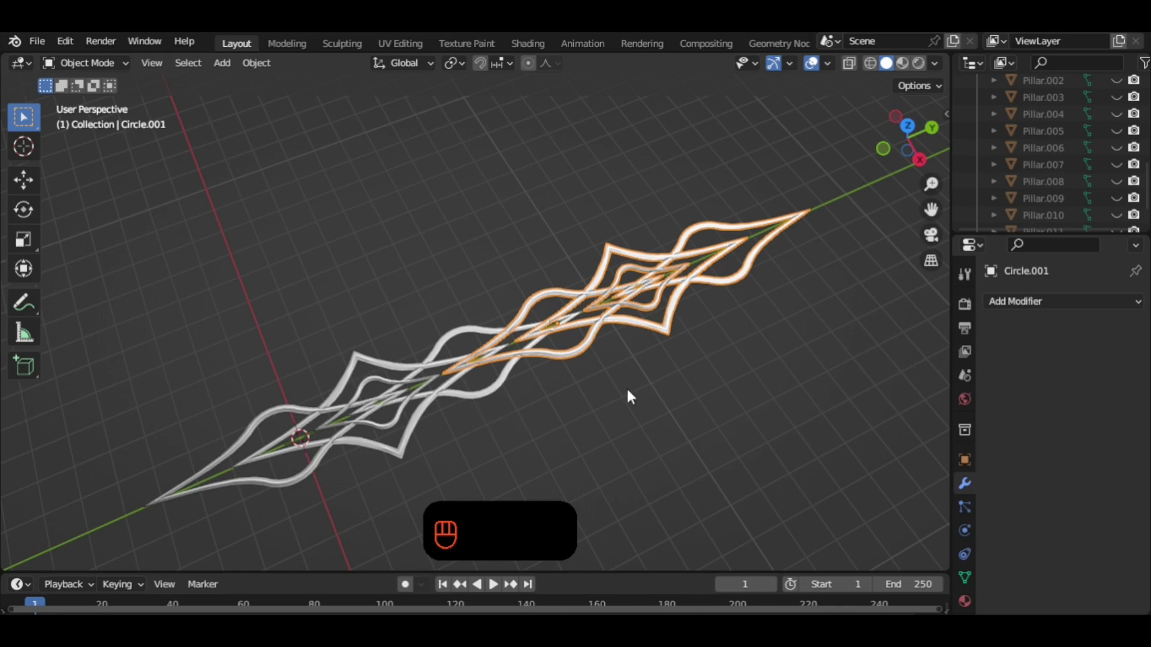
drag(630, 392, 596, 373)
key(x)
drag(581, 381, 663, 378)
click(558, 333)
drag(610, 365, 597, 381)
drag(543, 370, 536, 343)
drag(645, 402, 642, 385)
drag(591, 373, 510, 359)
middle_click(507, 360)
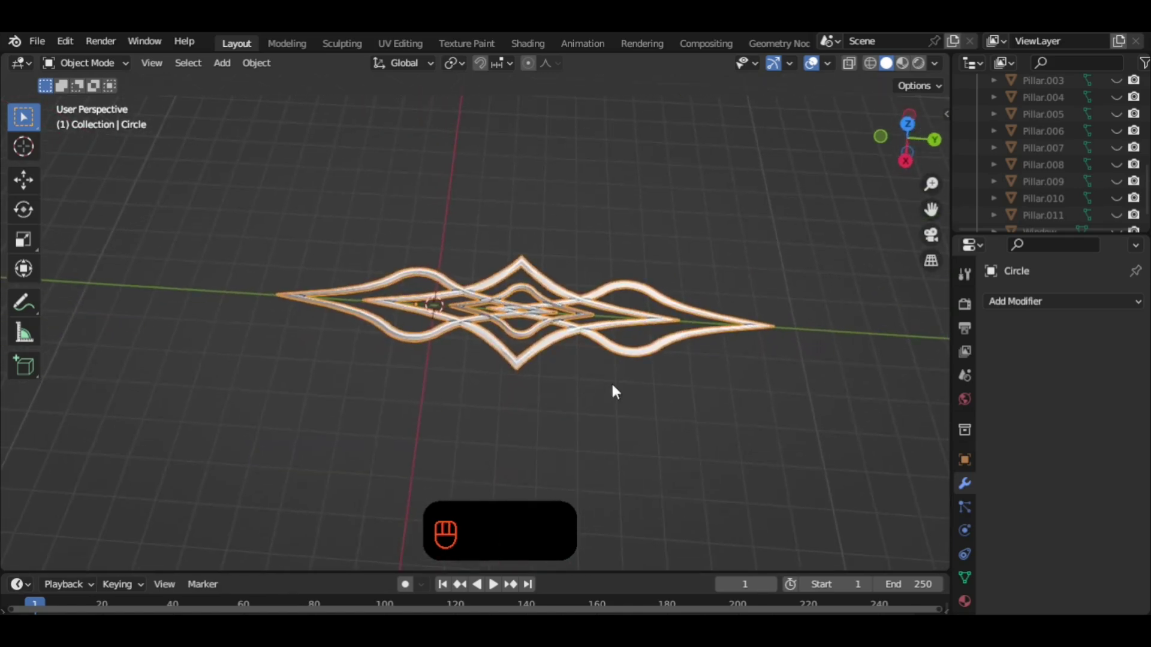
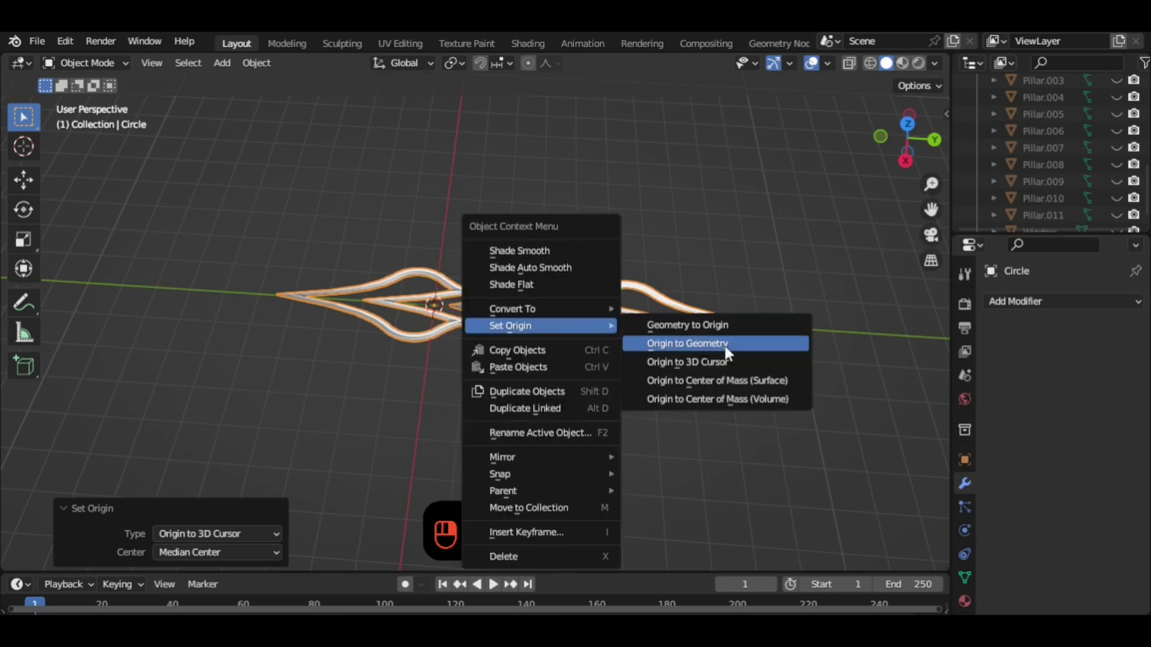
Set the pattern's origin to its geometry and clear its location (Alt+G) to the world origin.
drag(516, 355, 582, 361)
drag(587, 362, 712, 369)
middle_click(693, 334)
middle_click(680, 332)
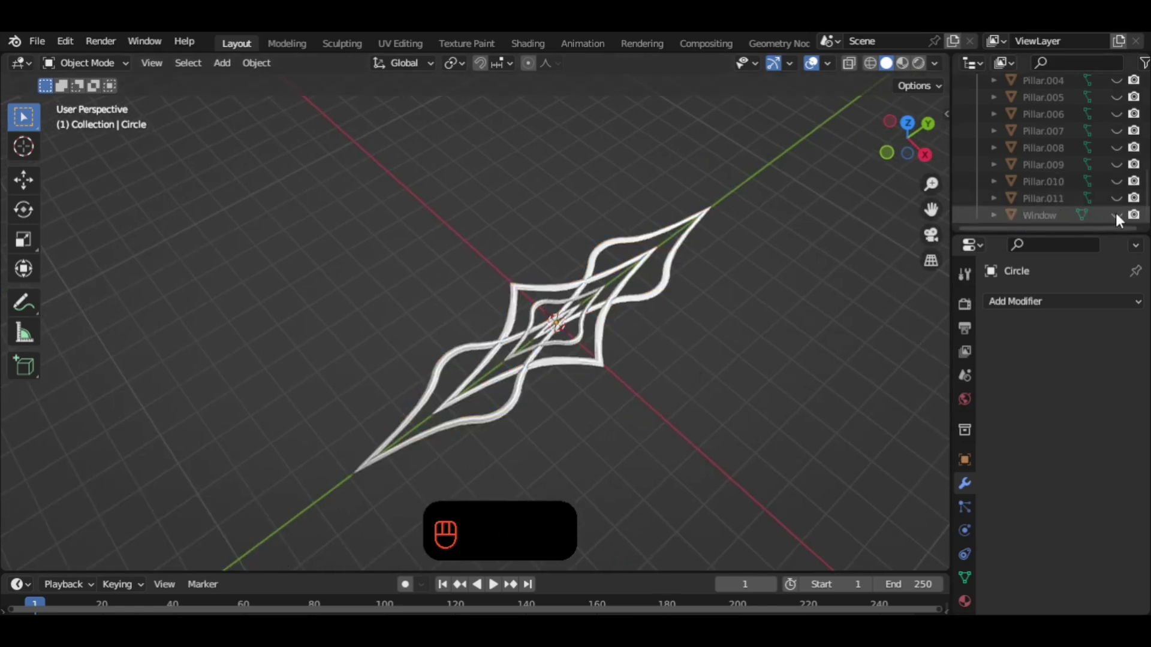
Unhide the arched Window object and scale the lattice pattern to 0.45 to fit inside it.
click(1119, 216)
click(672, 267)
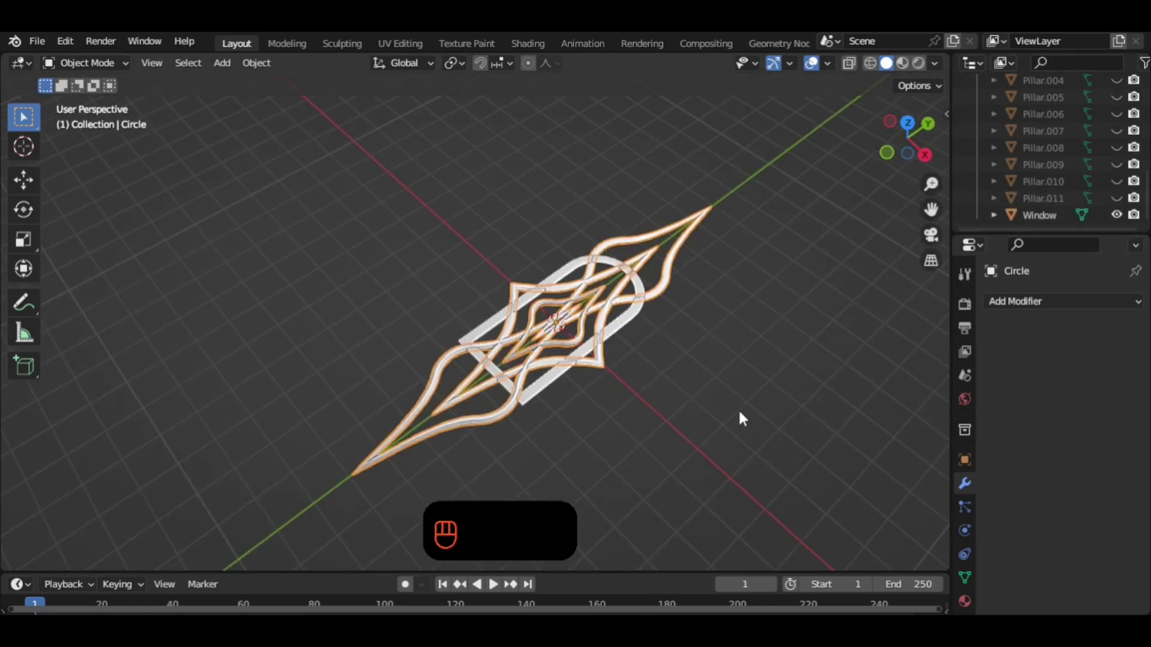
key(s)
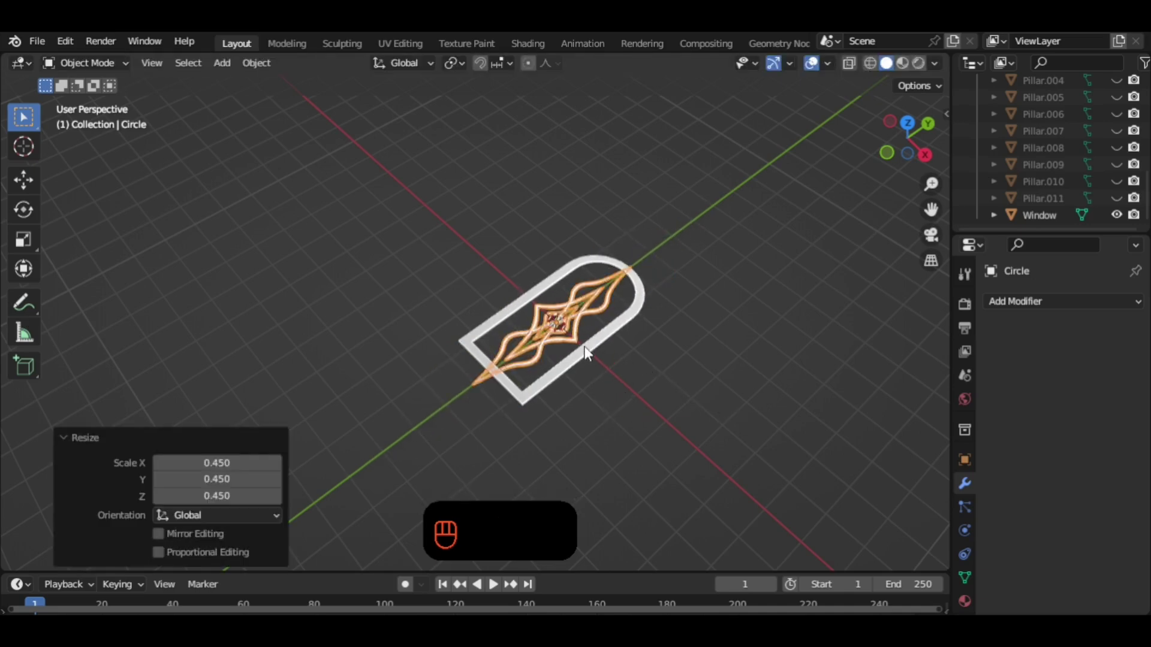
drag(579, 338, 596, 305)
drag(598, 309, 625, 338)
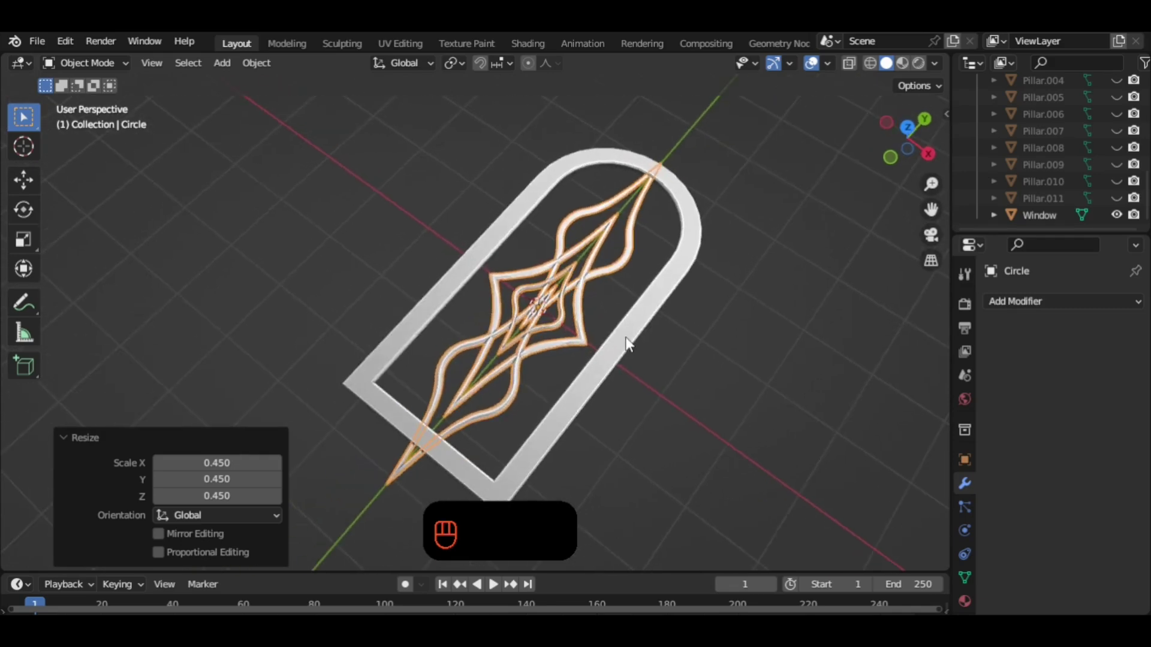
click(625, 349)
drag(627, 359, 597, 370)
click(615, 368)
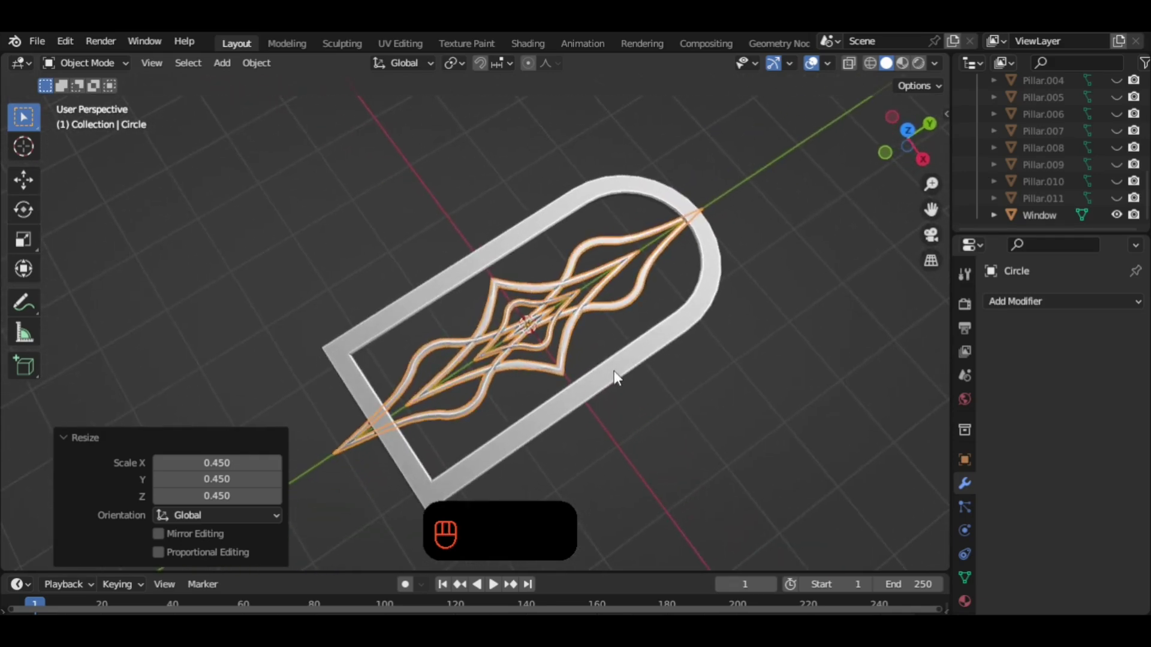
Stretch the pattern along X, squash it slightly along Y and slide it along Y within the frame.
key(s)
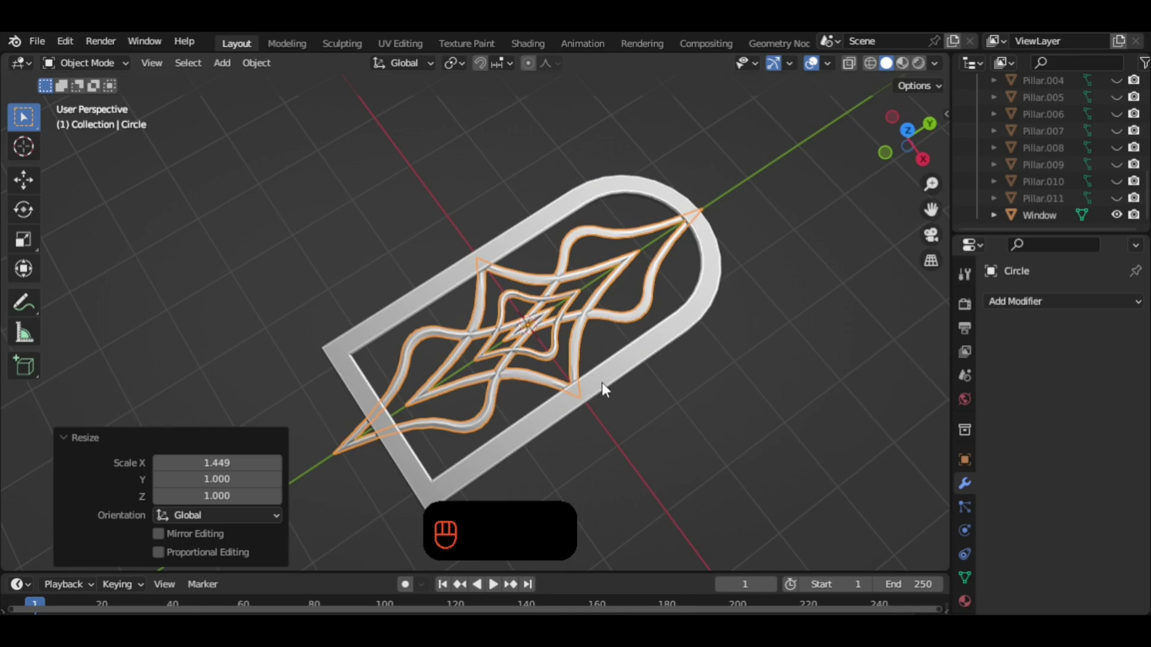
key(s)
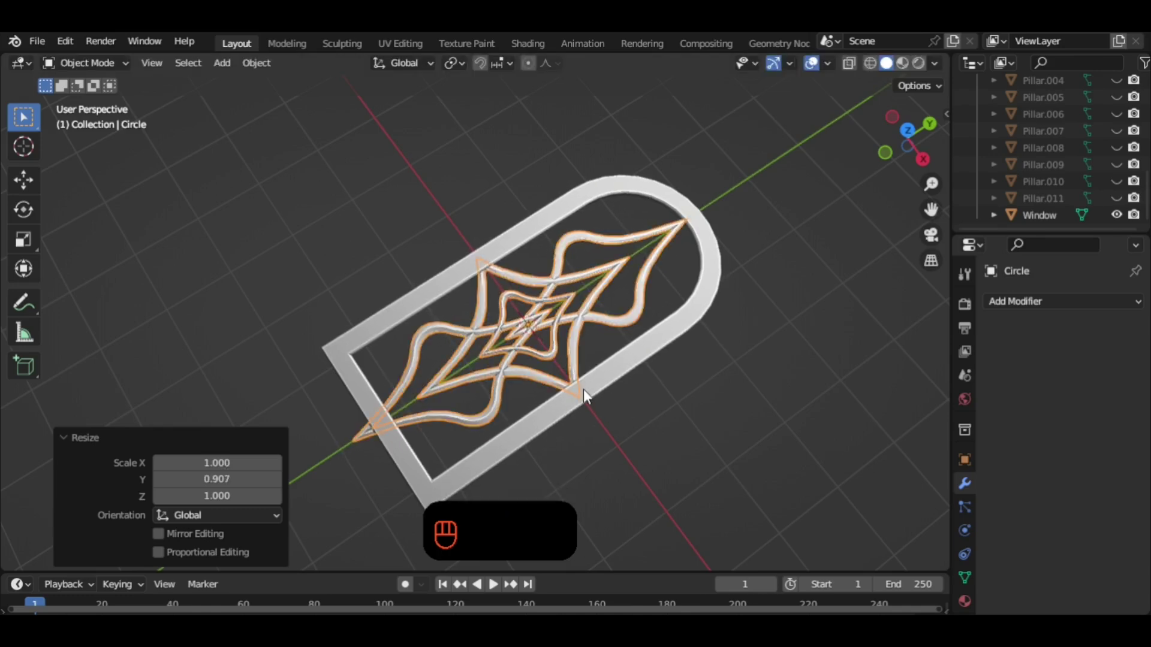
key(g)
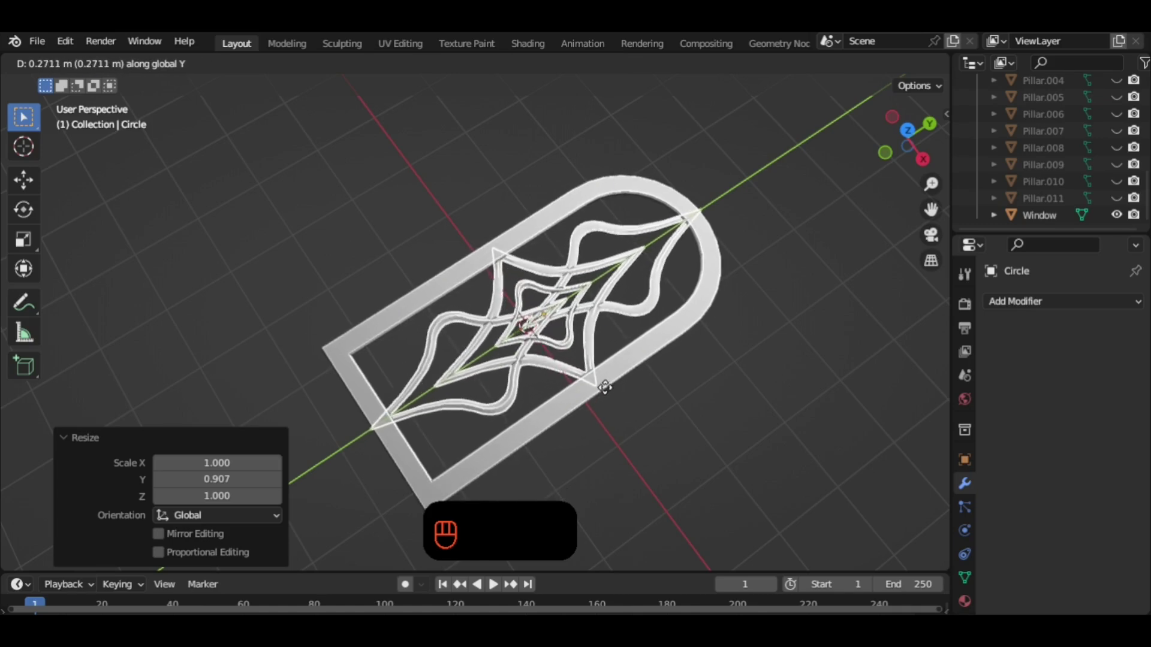
Orbit around the window frame to view the gap between the pattern tips and the arch.
drag(727, 375, 718, 311)
drag(682, 269, 669, 263)
drag(647, 282, 489, 294)
click(740, 419)
drag(760, 449, 800, 472)
drag(716, 463, 663, 450)
In Edit Mode, pull the tip vertices about 0.16 m along Y with proportional falloff.
key(Tab)
key(1)
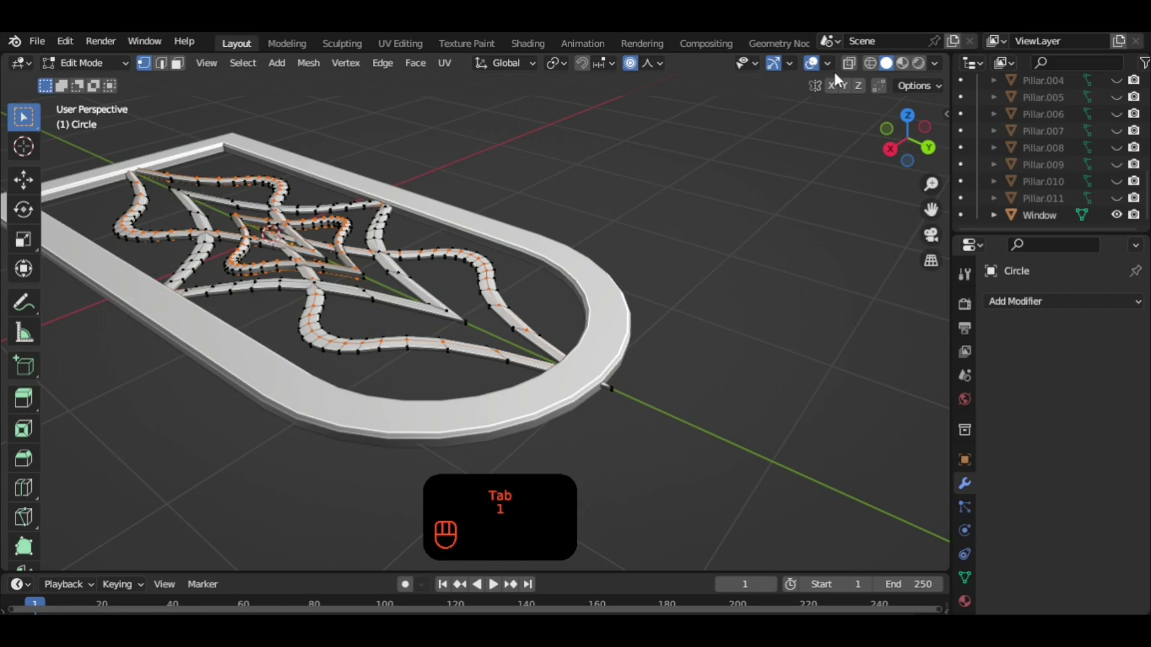
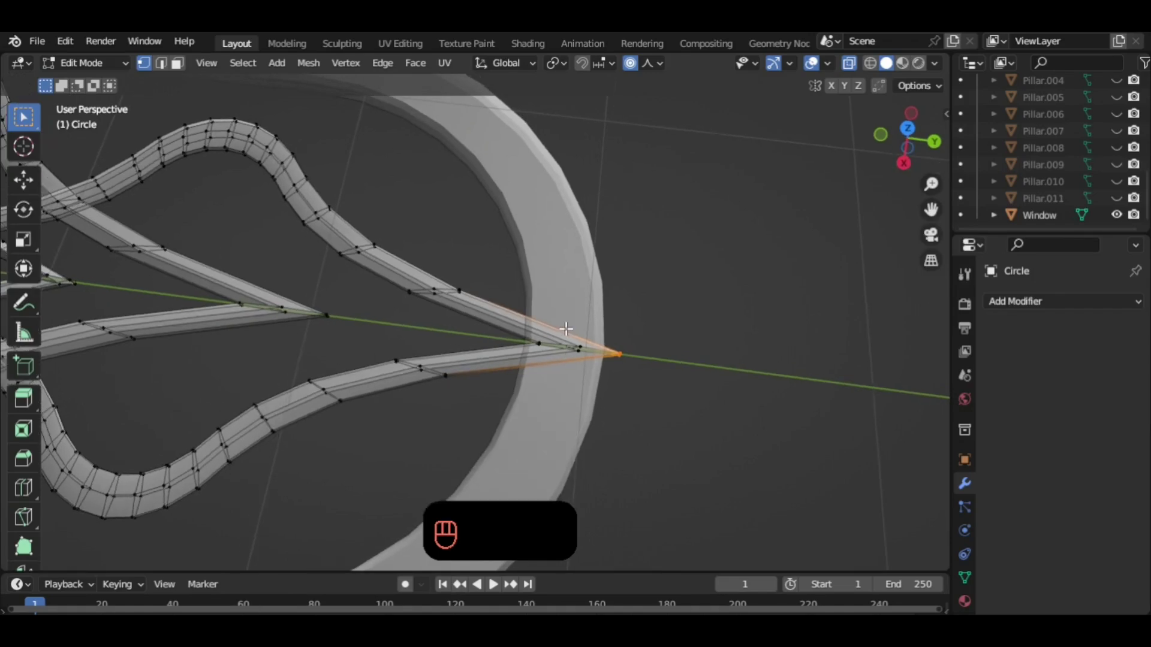
key(g)
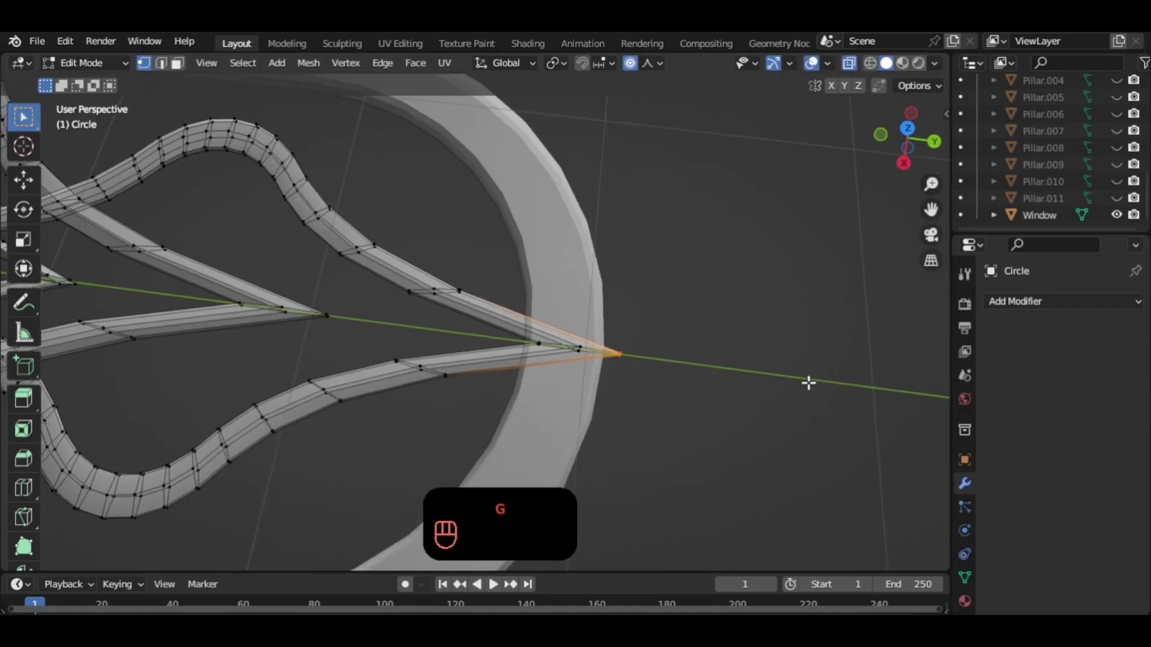
key(g)
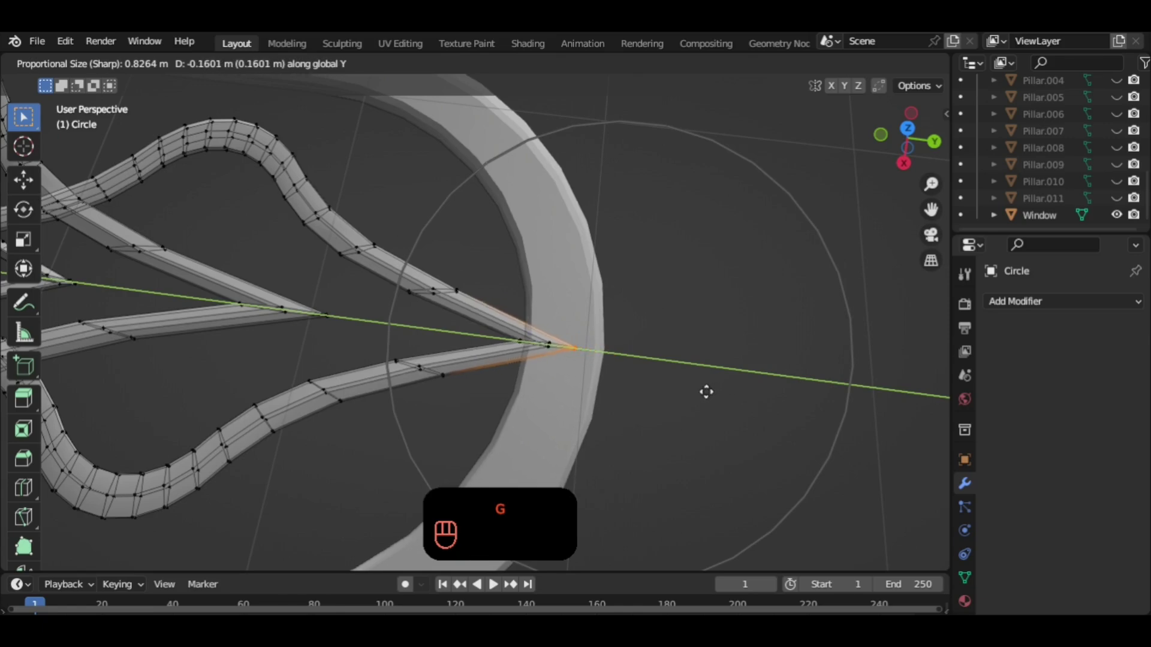
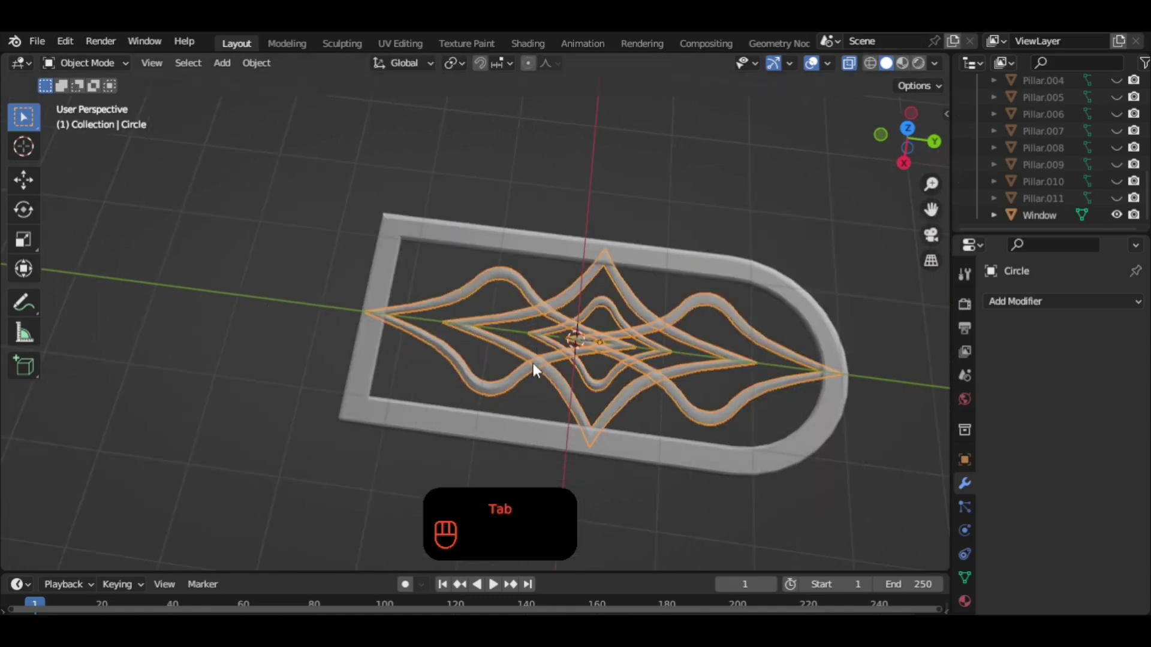
Orbit around the window frame to inspect the finished lattice from several angles.
click(846, 68)
drag(726, 284, 709, 270)
click(823, 250)
drag(599, 304, 744, 310)
drag(729, 288, 720, 193)
drag(741, 261, 706, 276)
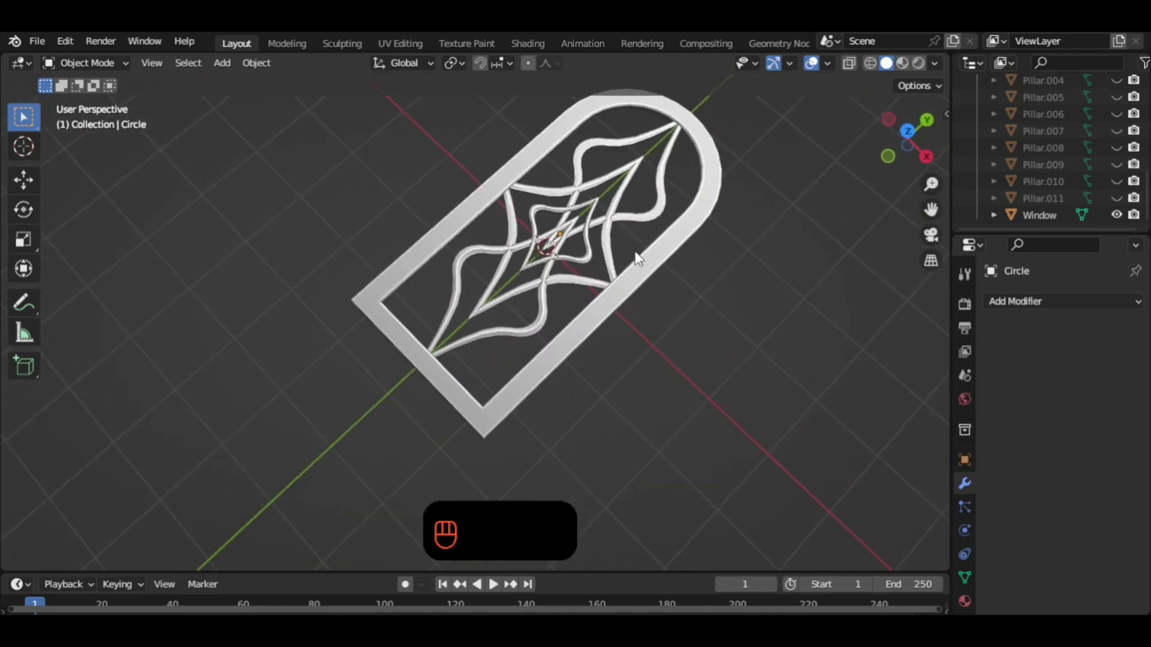
drag(633, 277, 620, 328)
Zoom in on the lattice, then select the lattice object together with the Window object.
click(593, 356)
drag(596, 353, 603, 341)
middle_click(594, 348)
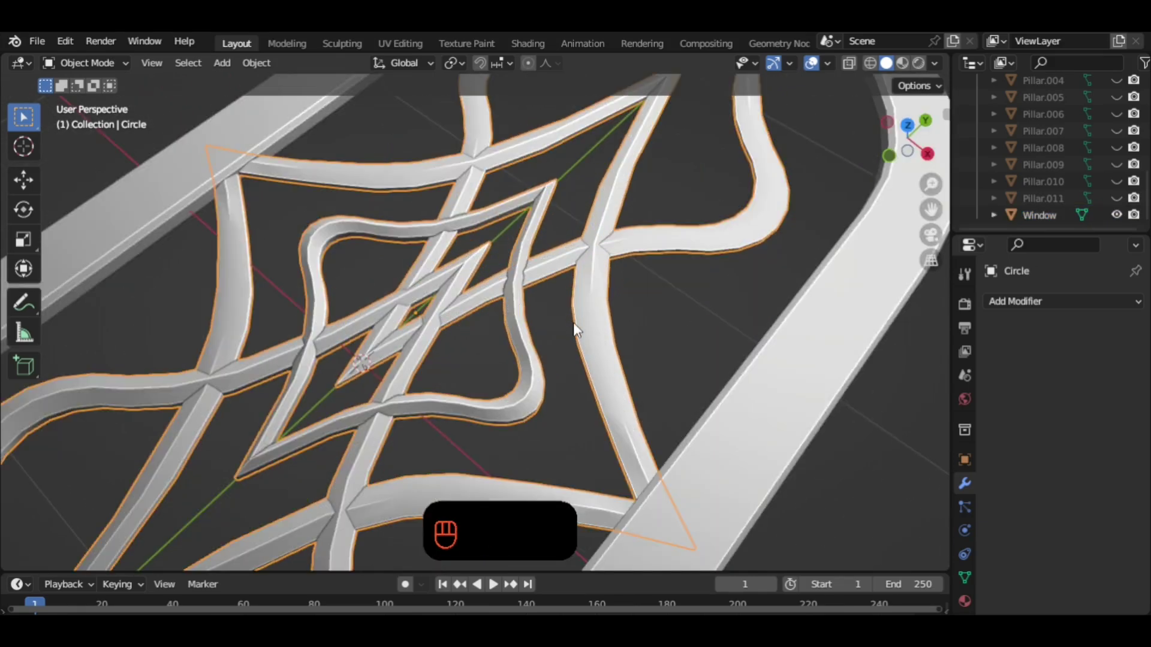
middle_click(595, 314)
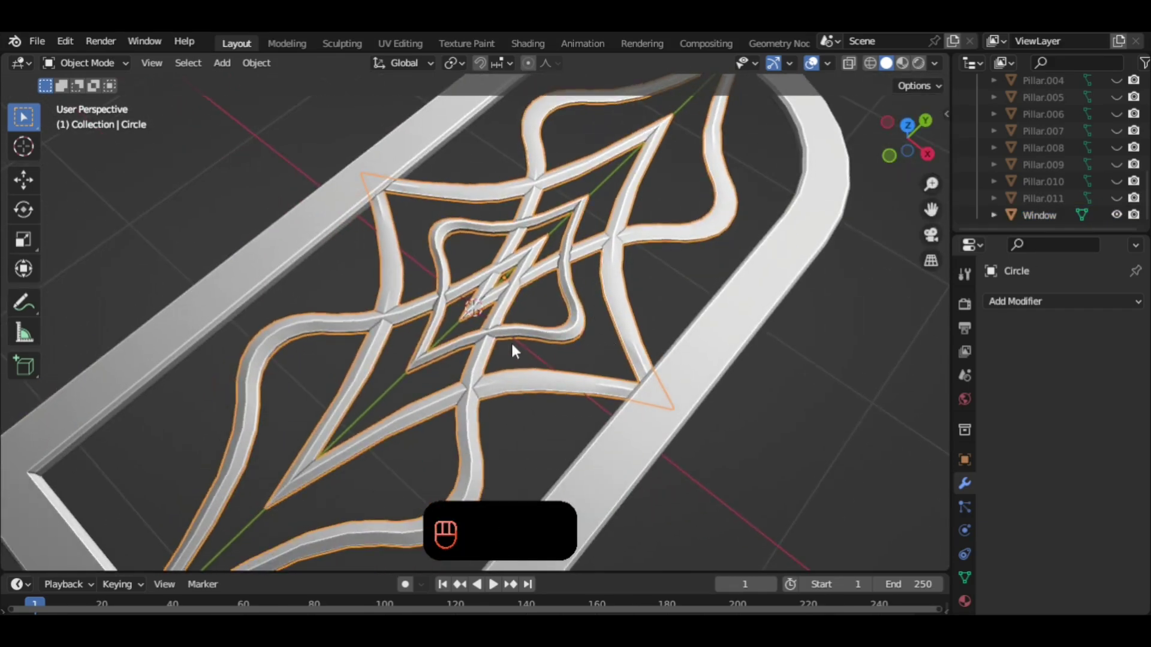
middle_click(662, 372)
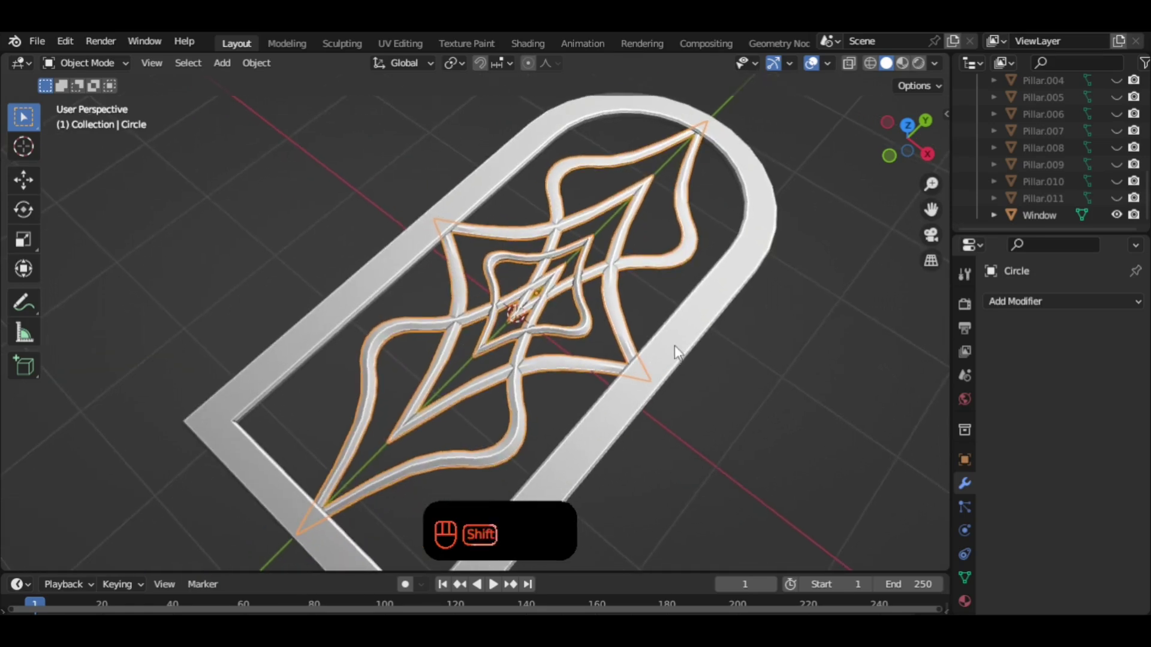
click(680, 350)
click(618, 321)
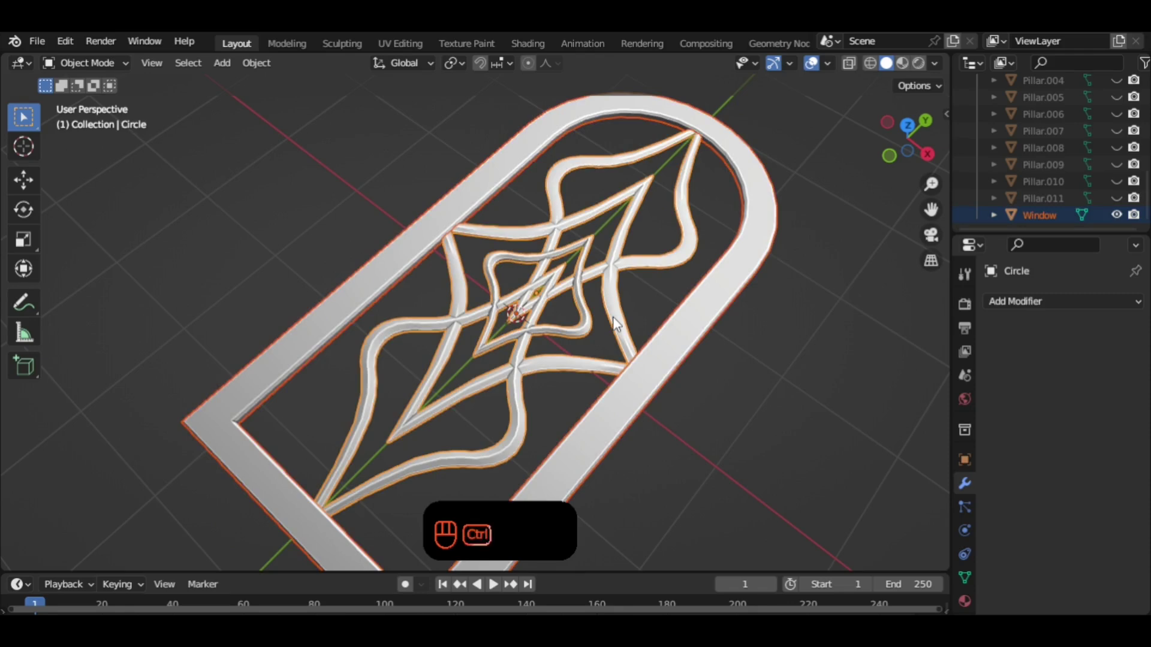
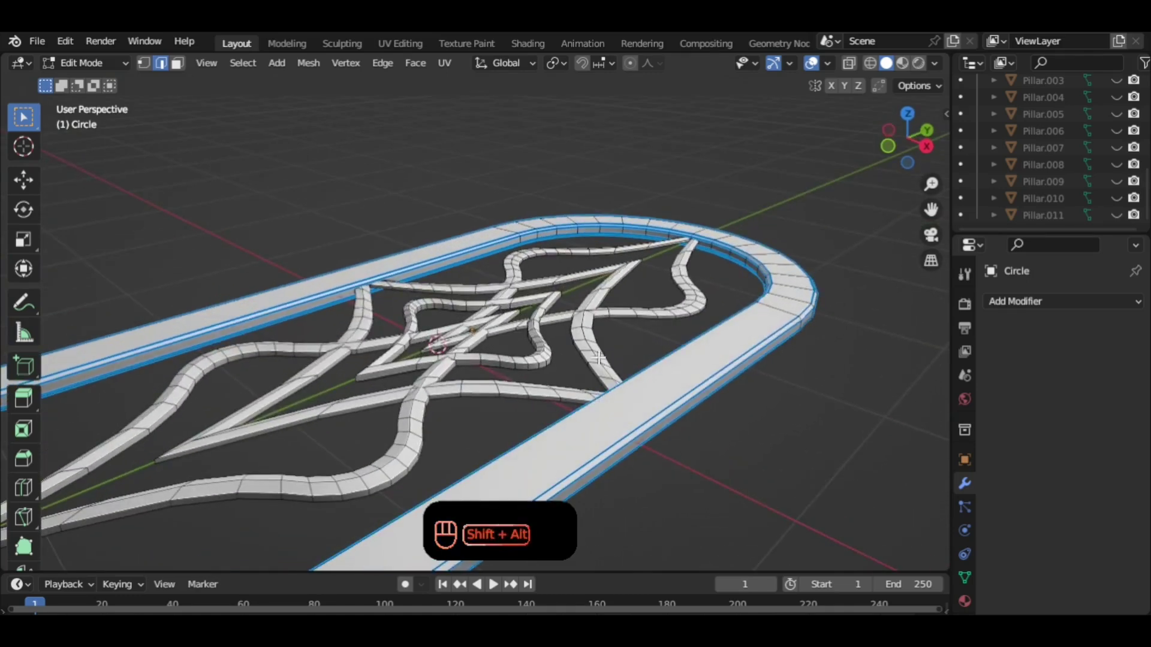
Scale the arched frame rim along Z to about 1.08 to deepen it vertically.
key(s)
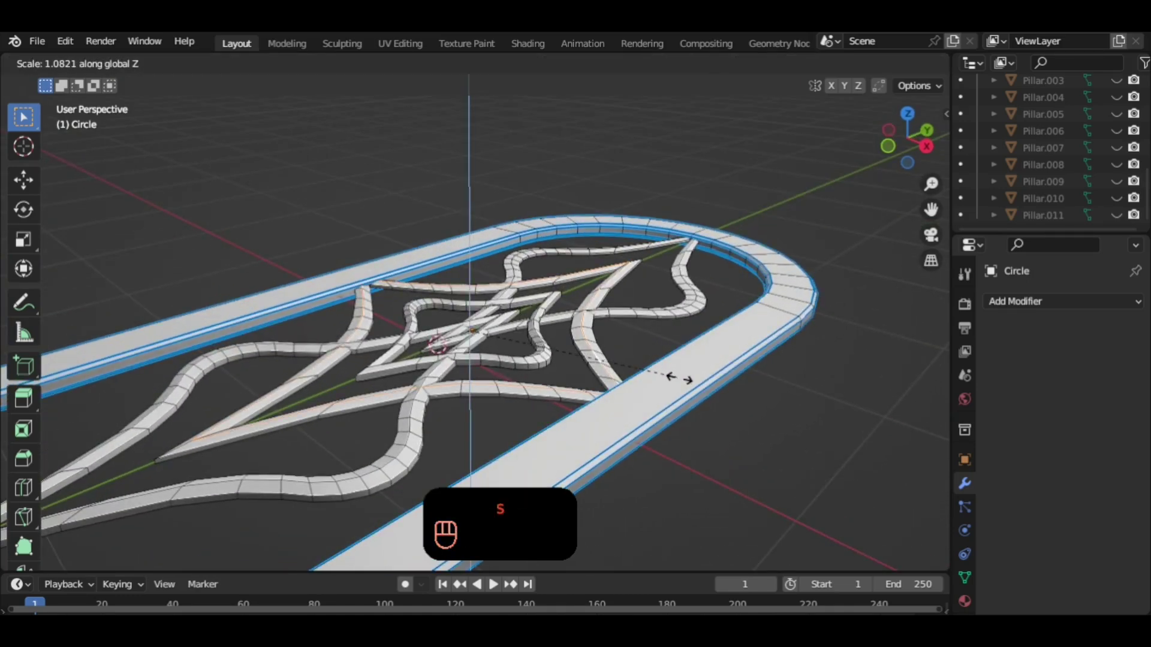
key(Tab)
drag(639, 360, 709, 392)
drag(708, 393, 640, 327)
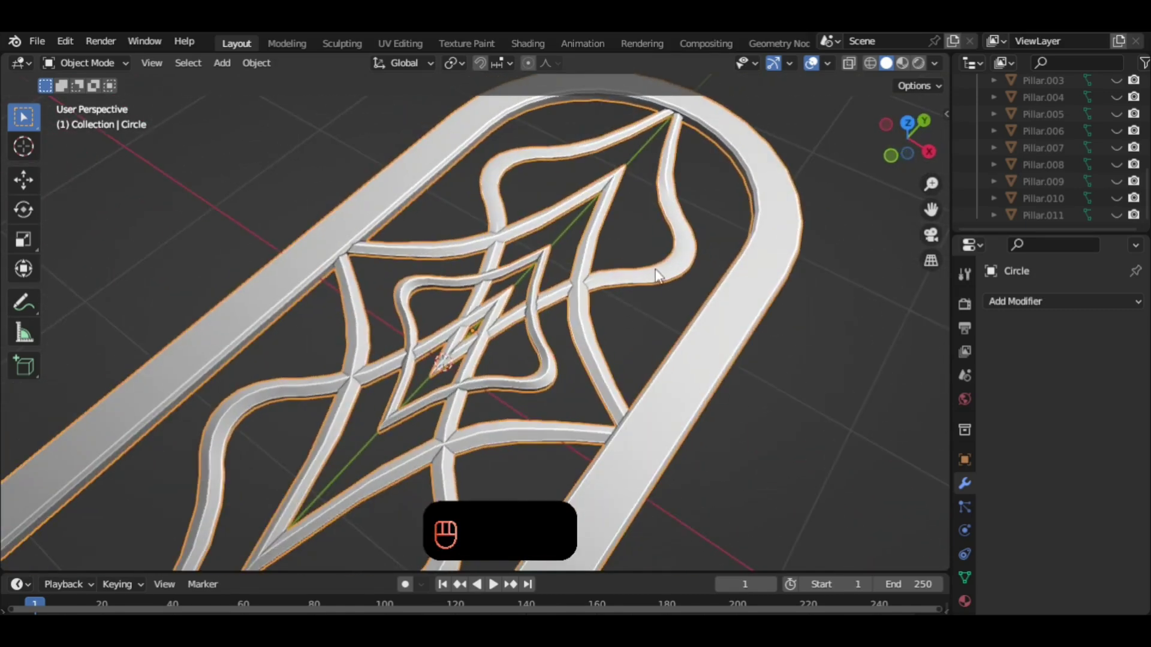
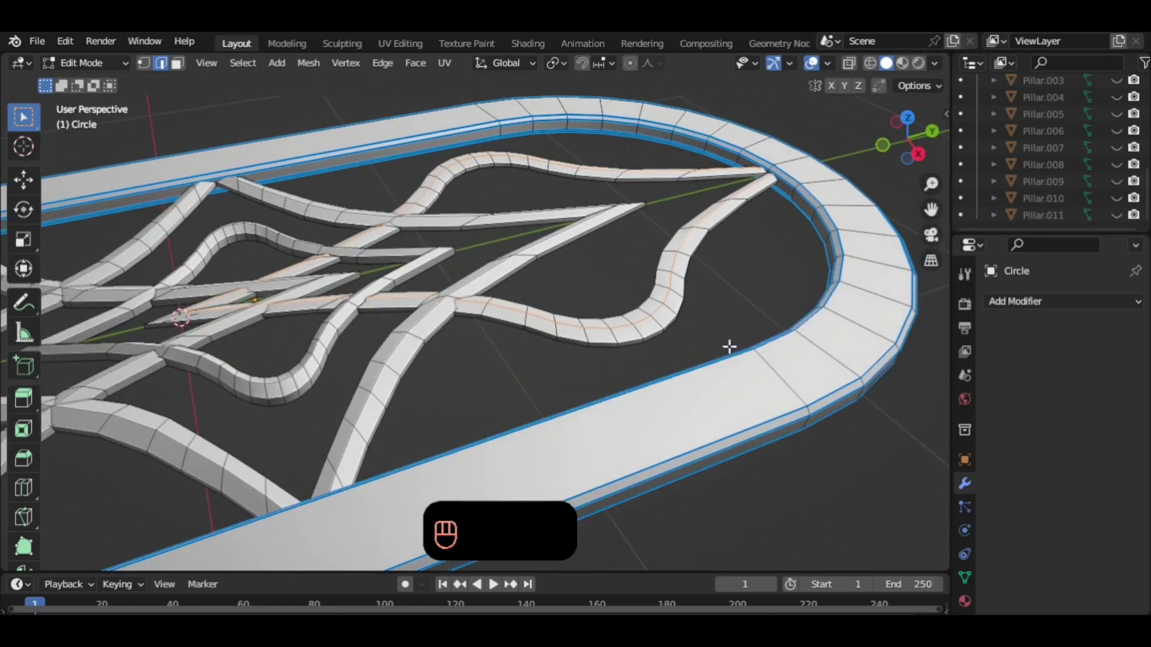
Return to Object Mode and orbit around to check the frame from above and afar.
key(s)
key(Tab)
drag(637, 326, 666, 303)
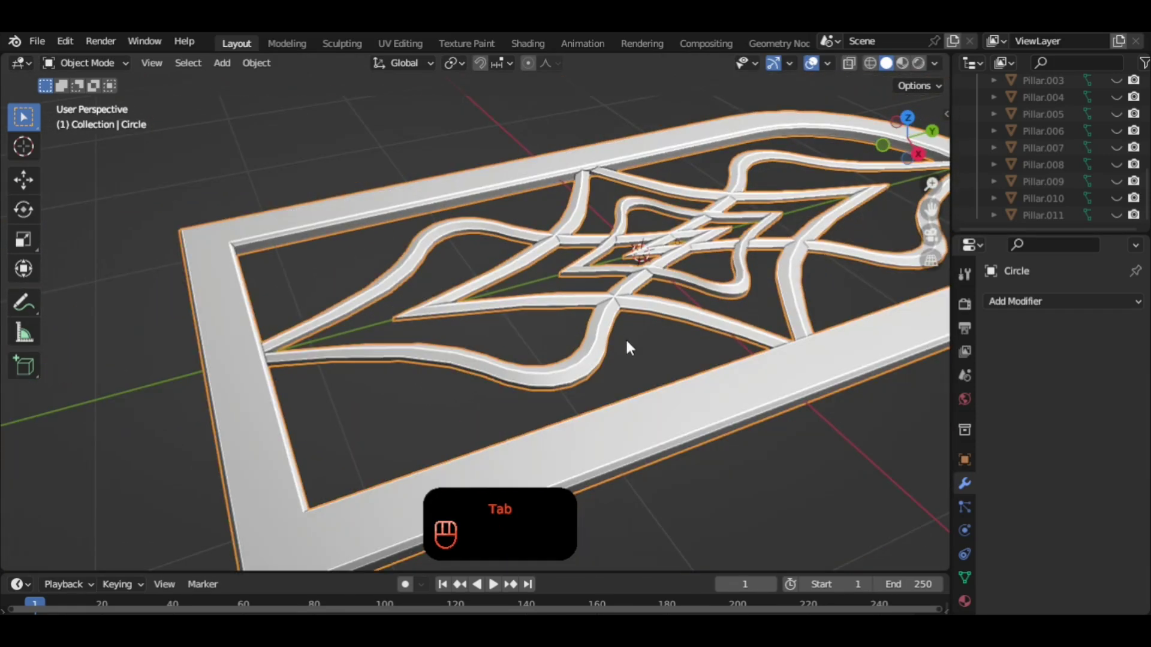
drag(637, 352, 646, 380)
drag(672, 383, 636, 398)
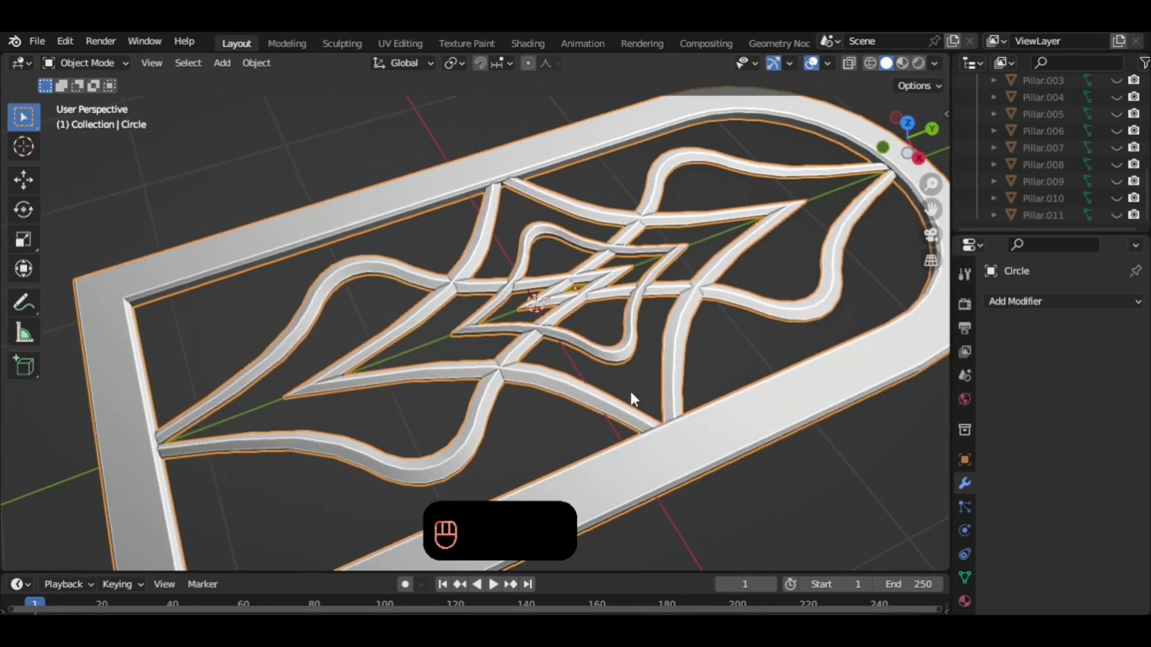
middle_click(676, 375)
drag(657, 374, 754, 369)
drag(754, 359, 751, 340)
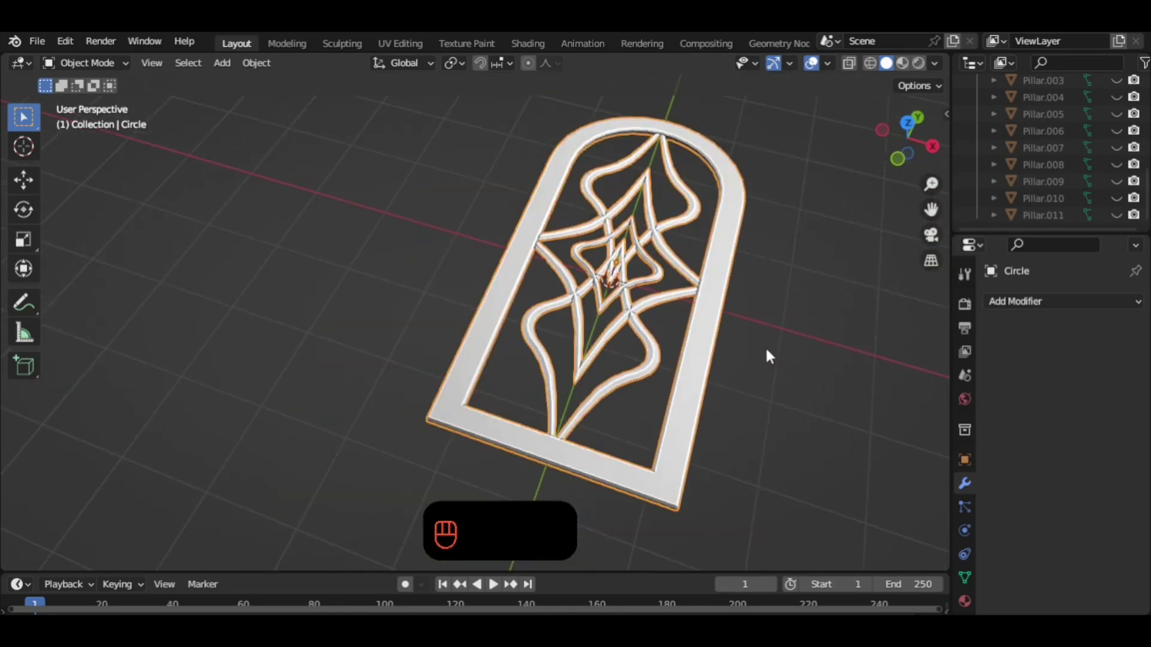
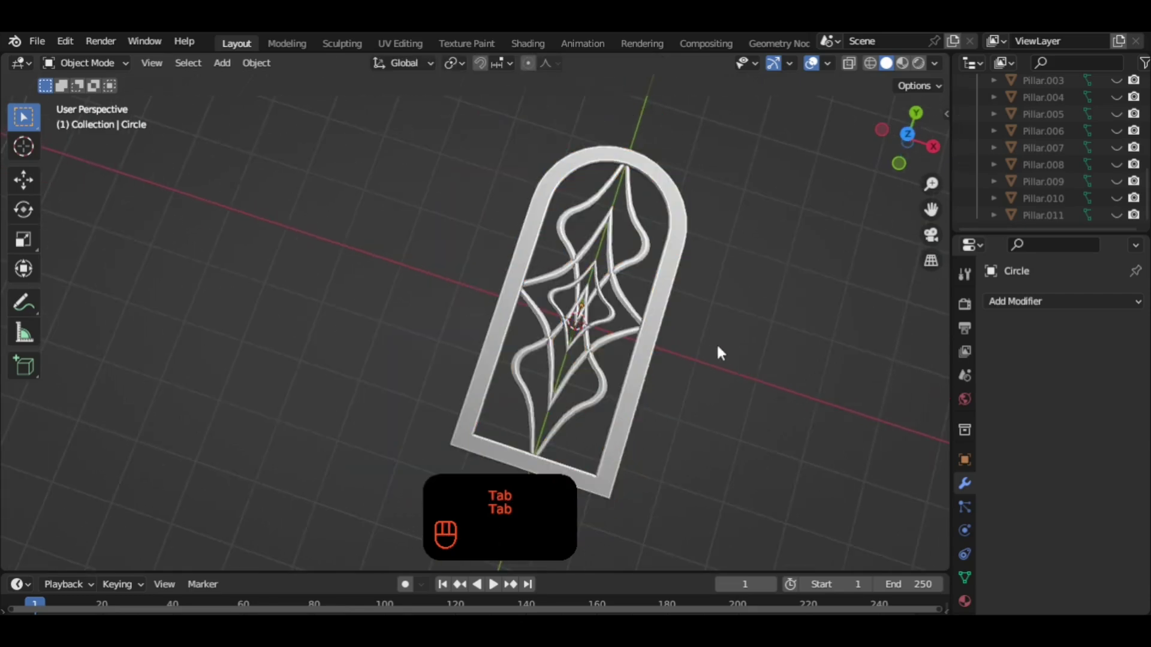
Select the window lattice object and apply its scale with Ctrl+A.
drag(693, 346, 650, 321)
click(630, 313)
click(673, 348)
right_click(674, 348)
key(ctrl+a)
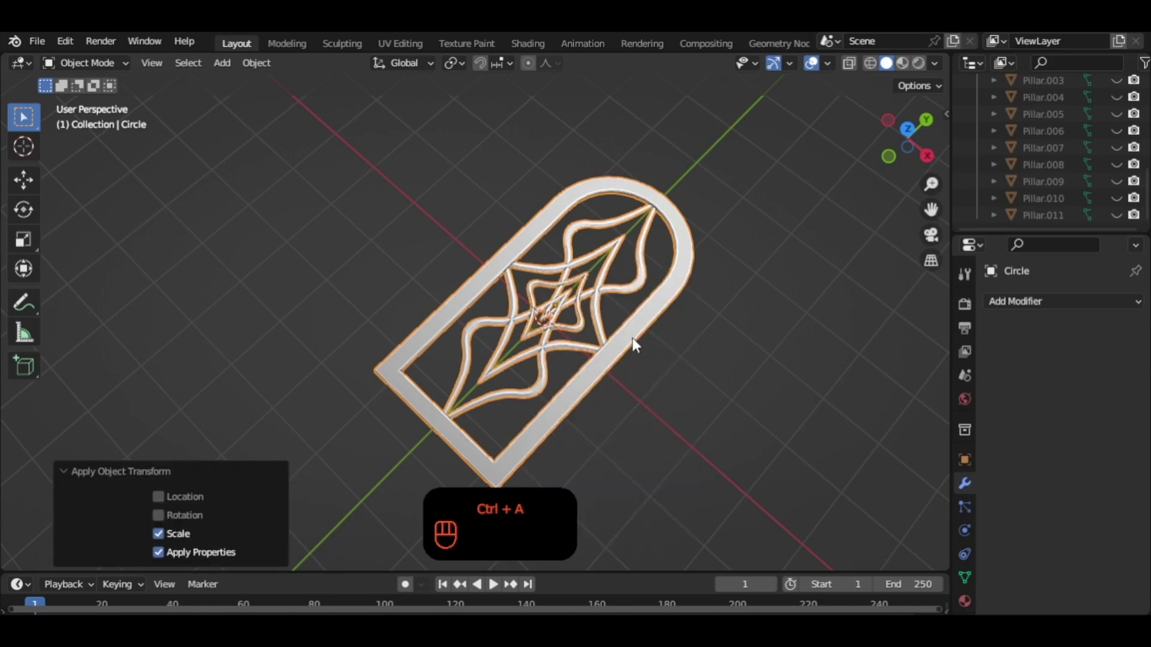
Set the origin to the 3D cursor and select the Circle lattice with Window for joining.
drag(629, 329, 778, 369)
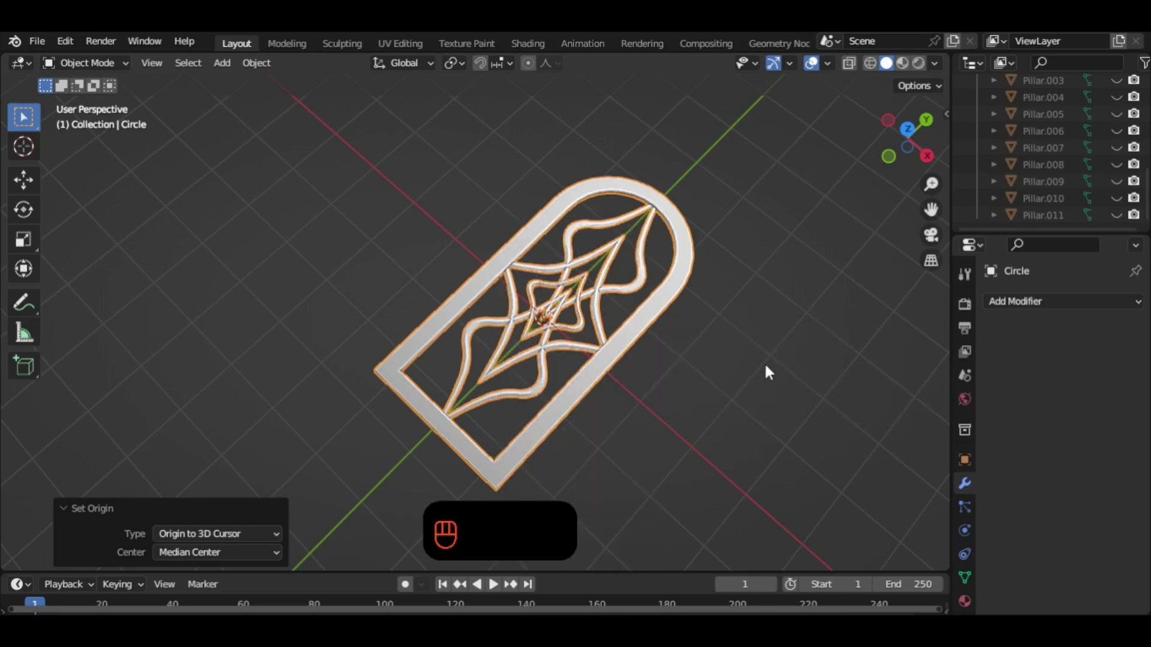
drag(622, 338, 606, 361)
drag(605, 361, 602, 303)
middle_click(570, 303)
middle_click(630, 375)
click(657, 378)
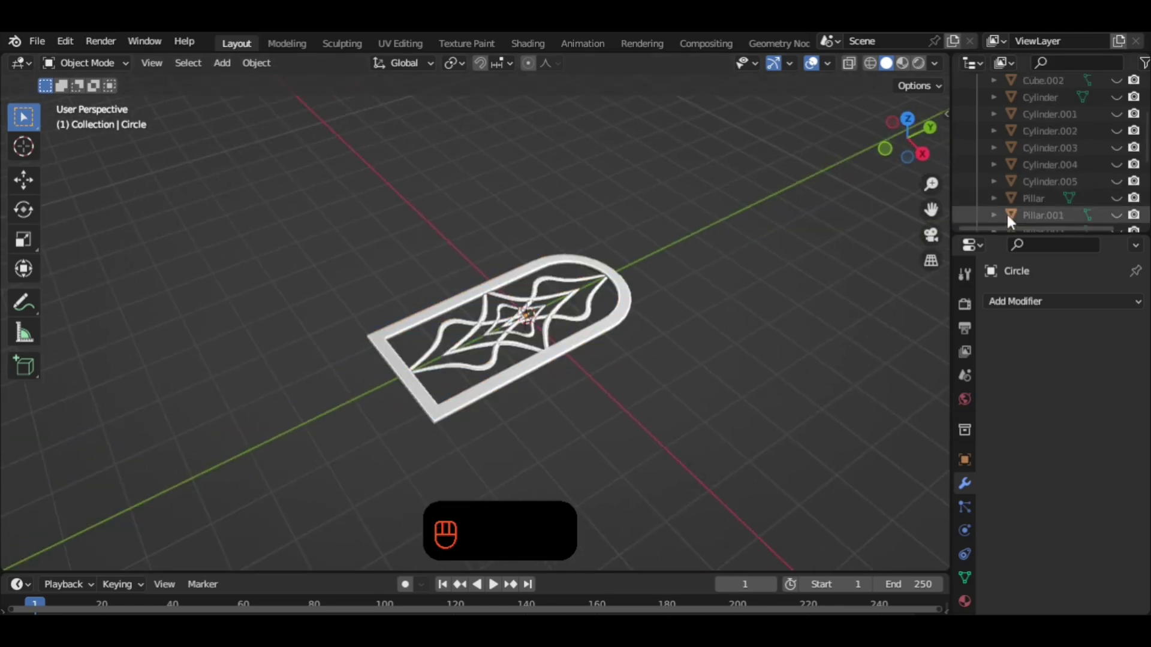
click(603, 295)
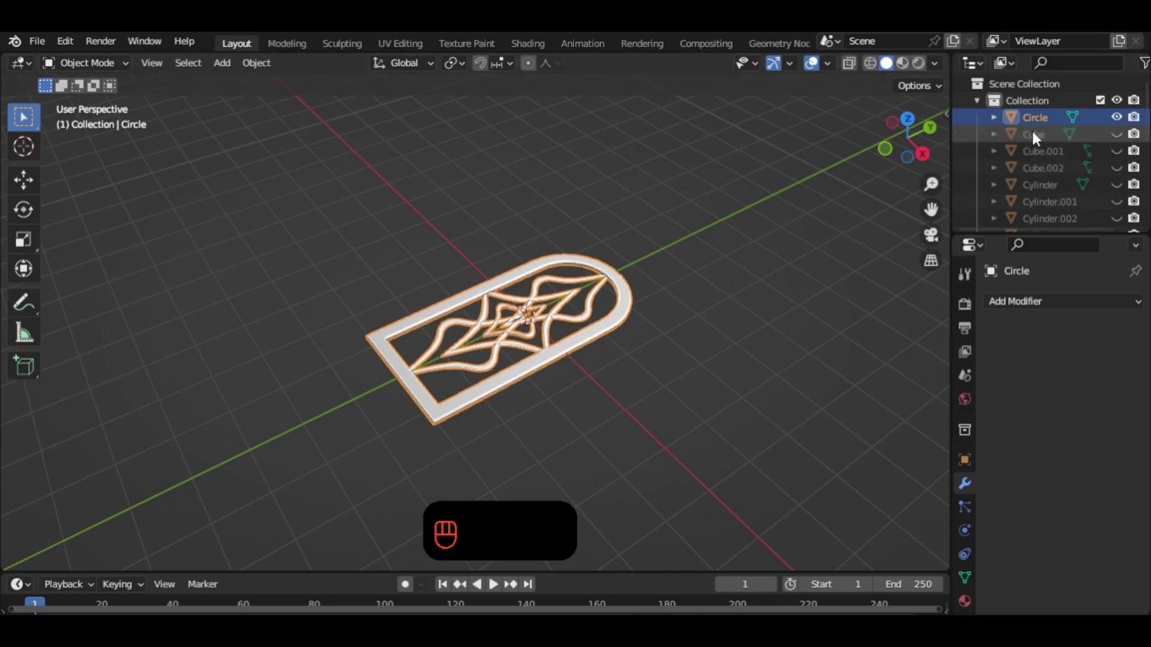
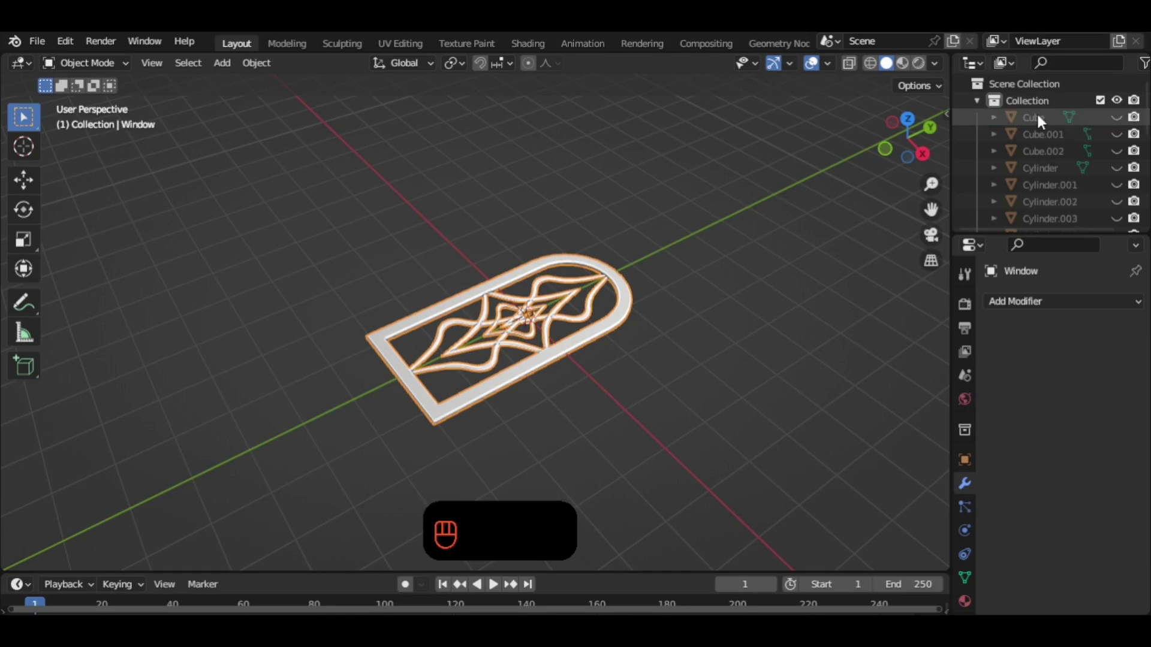
Unhide the rest of the pavilion and select the Window object inside it.
drag(601, 388, 617, 388)
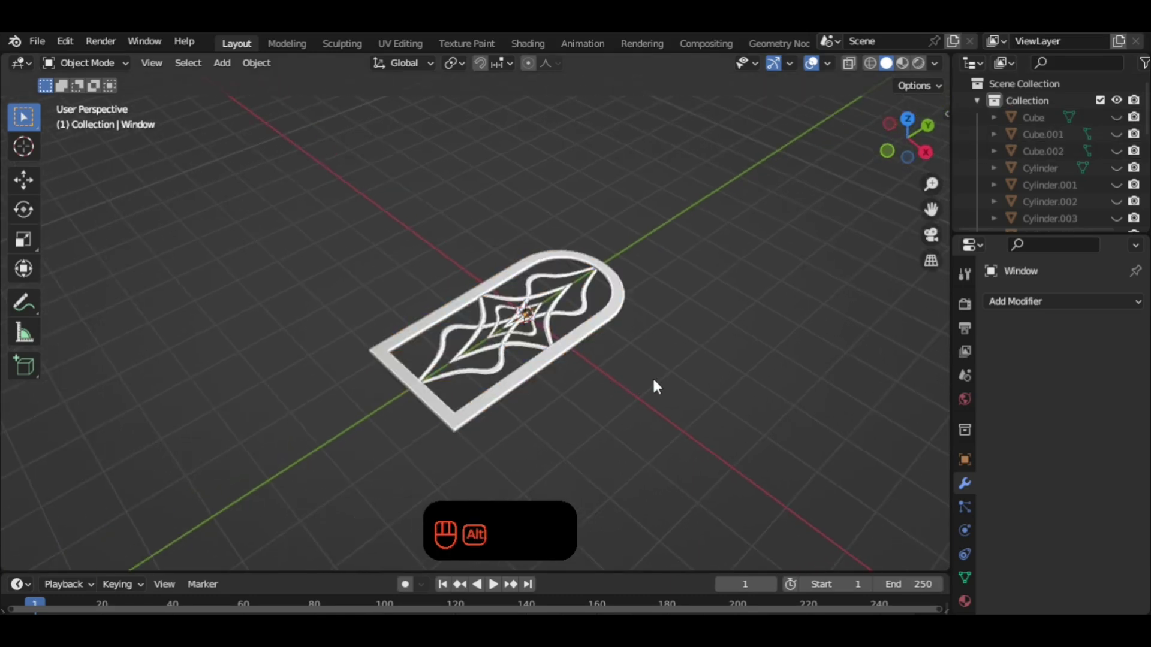
key(alt+h)
click(863, 355)
drag(764, 408, 824, 386)
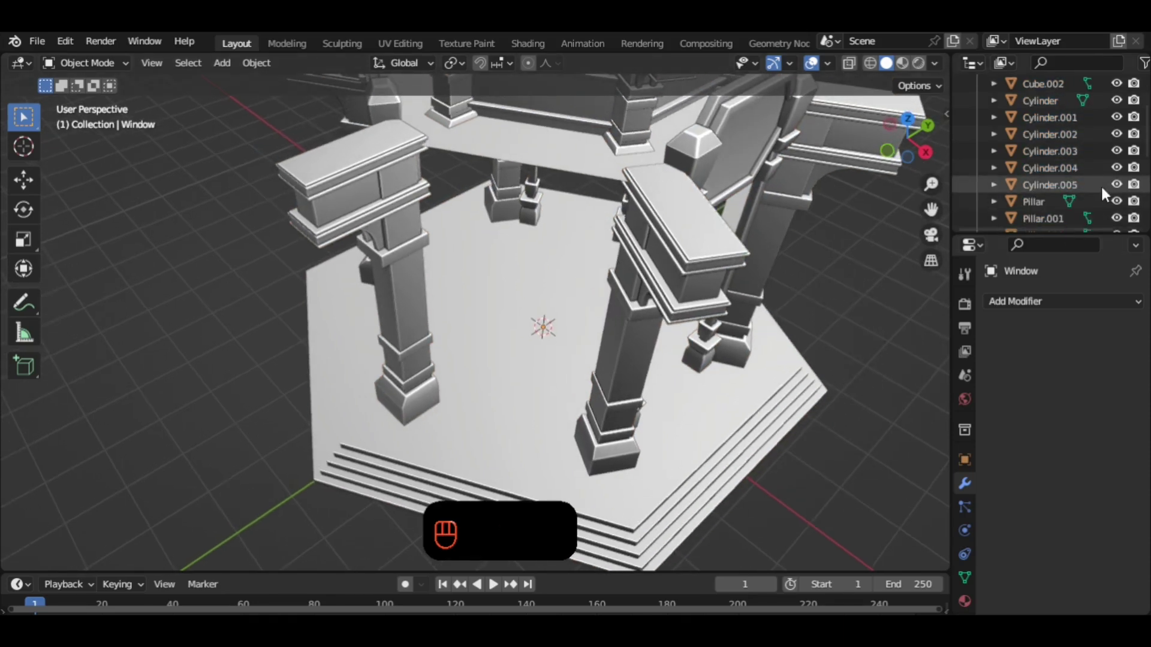
click(1068, 227)
drag(735, 350, 755, 325)
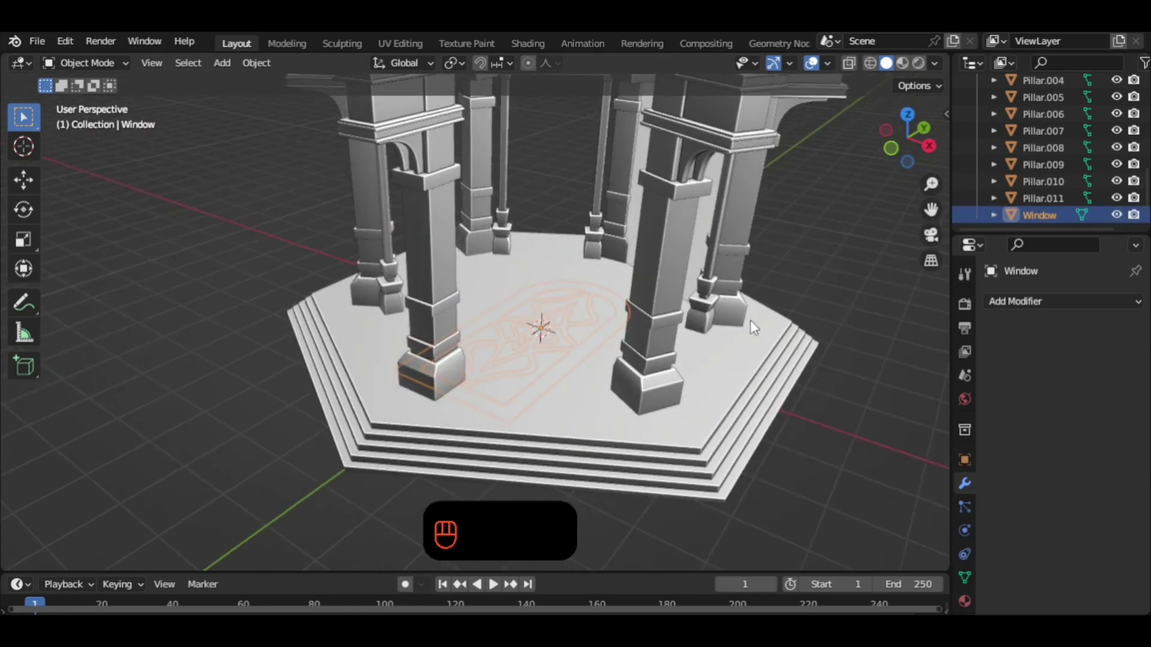
Rotate the window 90° on X to stand it upright, then 30° around Z.
key(r)
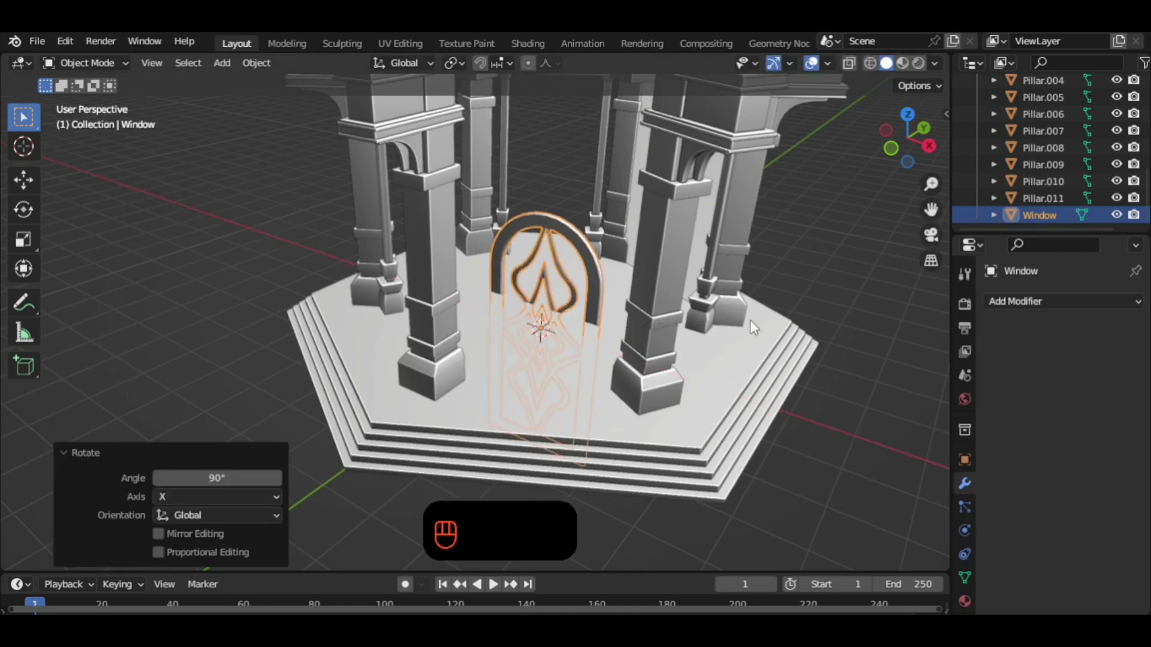
drag(650, 340, 645, 378)
key(r)
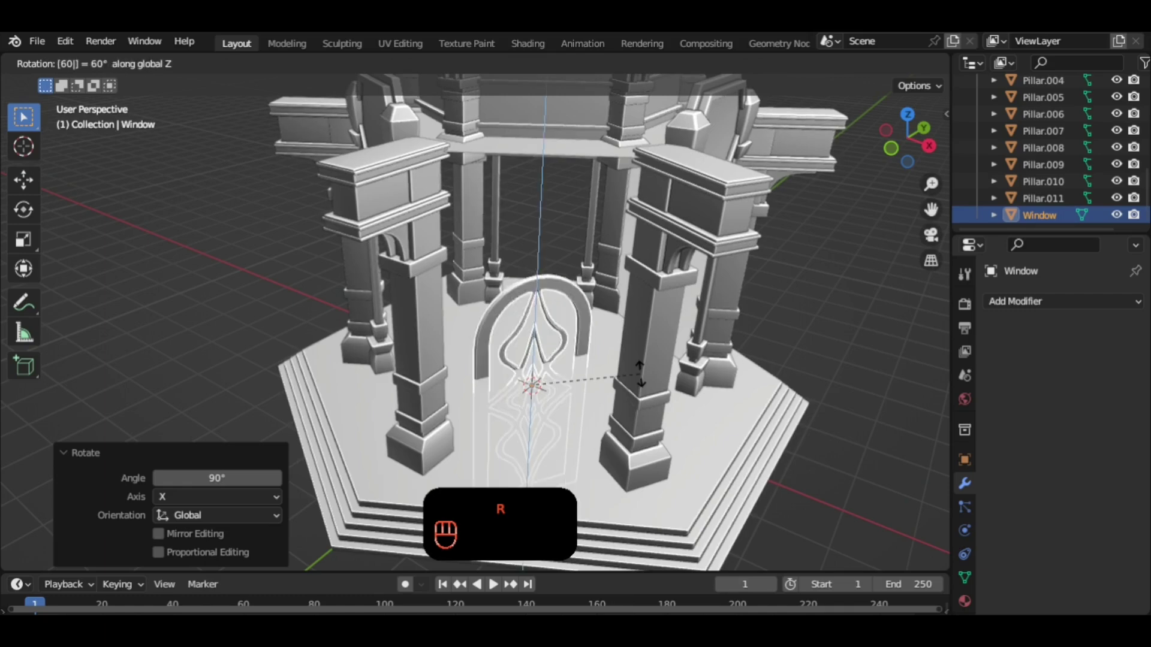
drag(633, 377, 615, 388)
key(r)
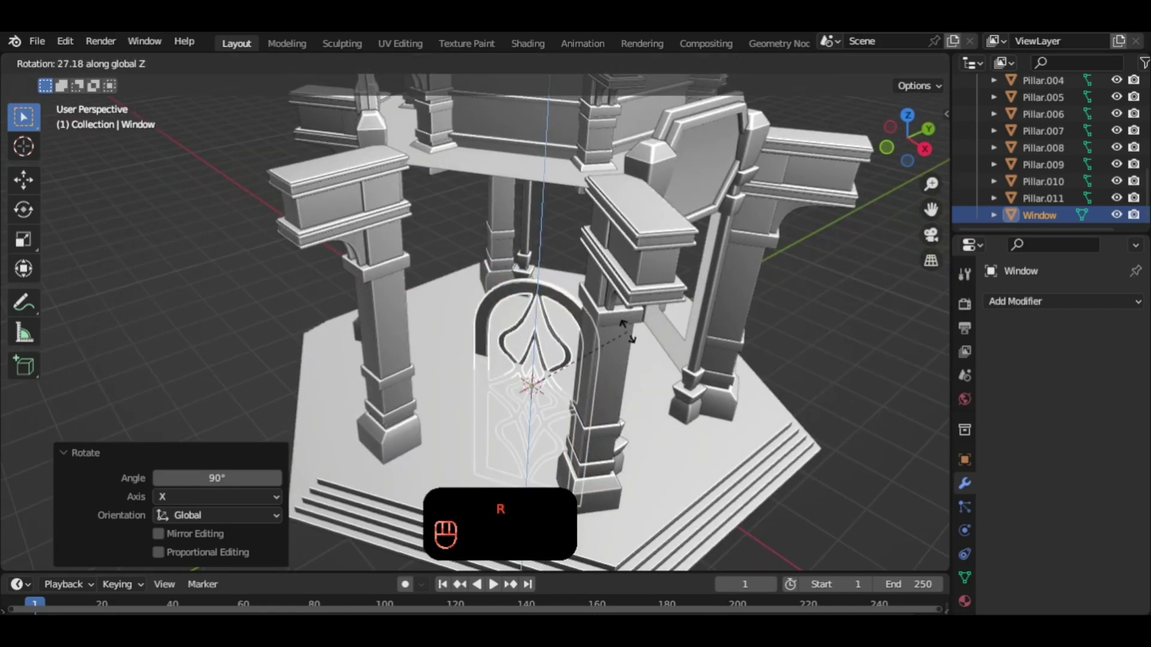
drag(674, 151, 681, 124)
drag(683, 124, 785, 118)
key(r)
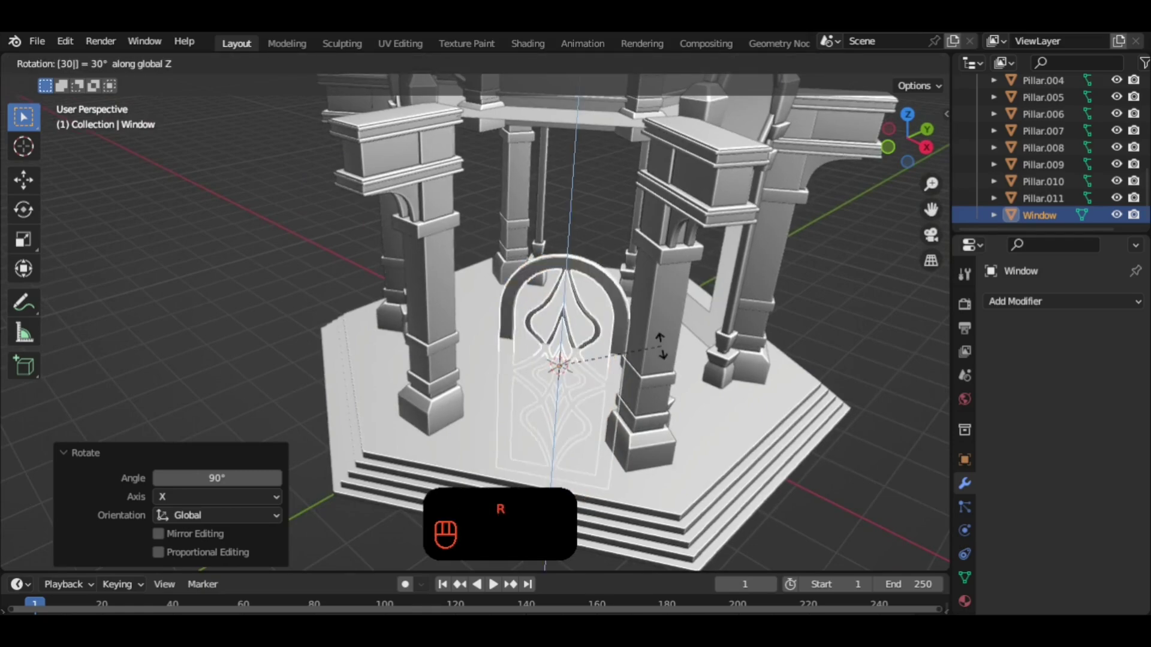
Check against the wall, undo, and re-rotate the window to -30° around Z.
drag(662, 338, 676, 342)
middle_click(676, 342)
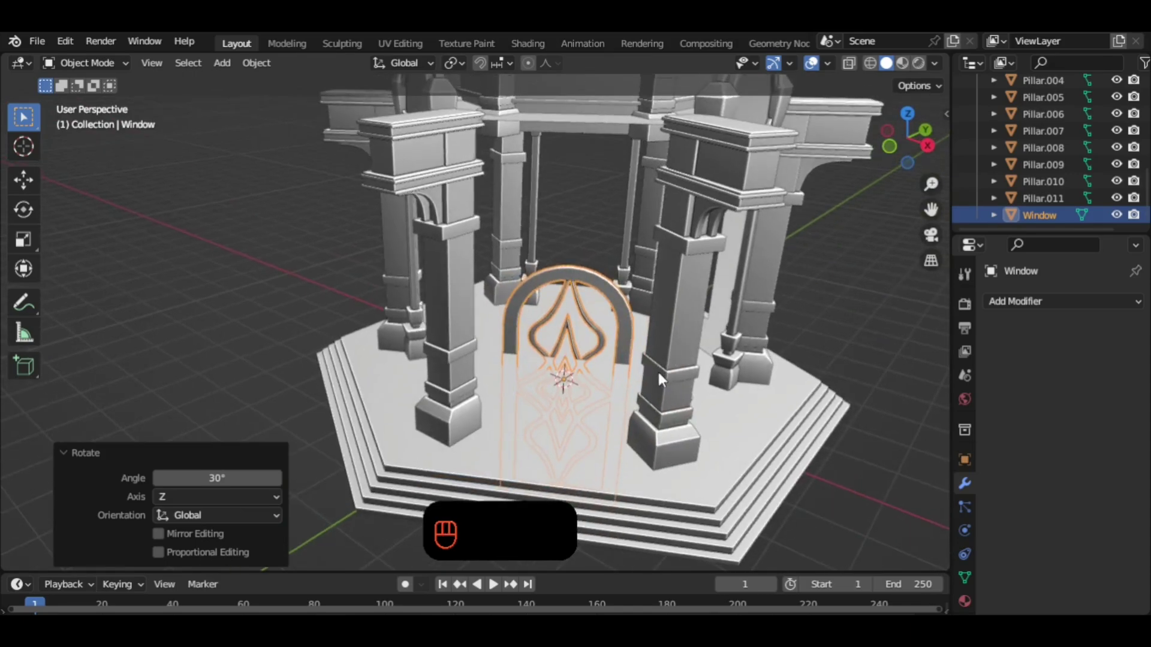
drag(653, 381, 394, 375)
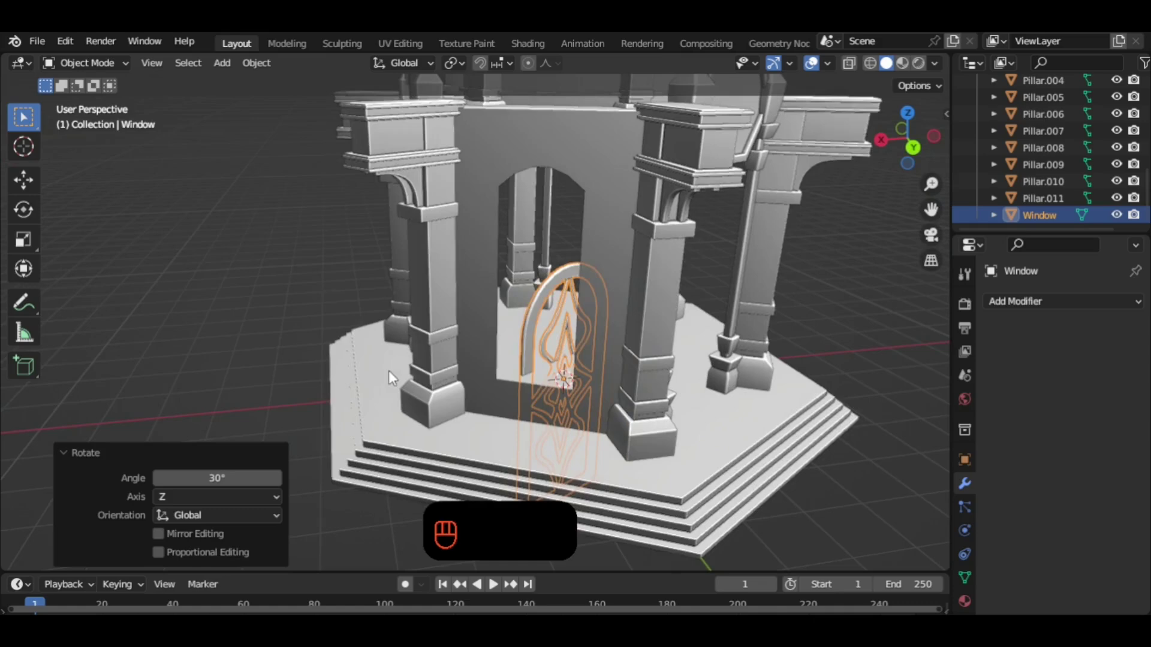
key(ctrl+z)
key(r)
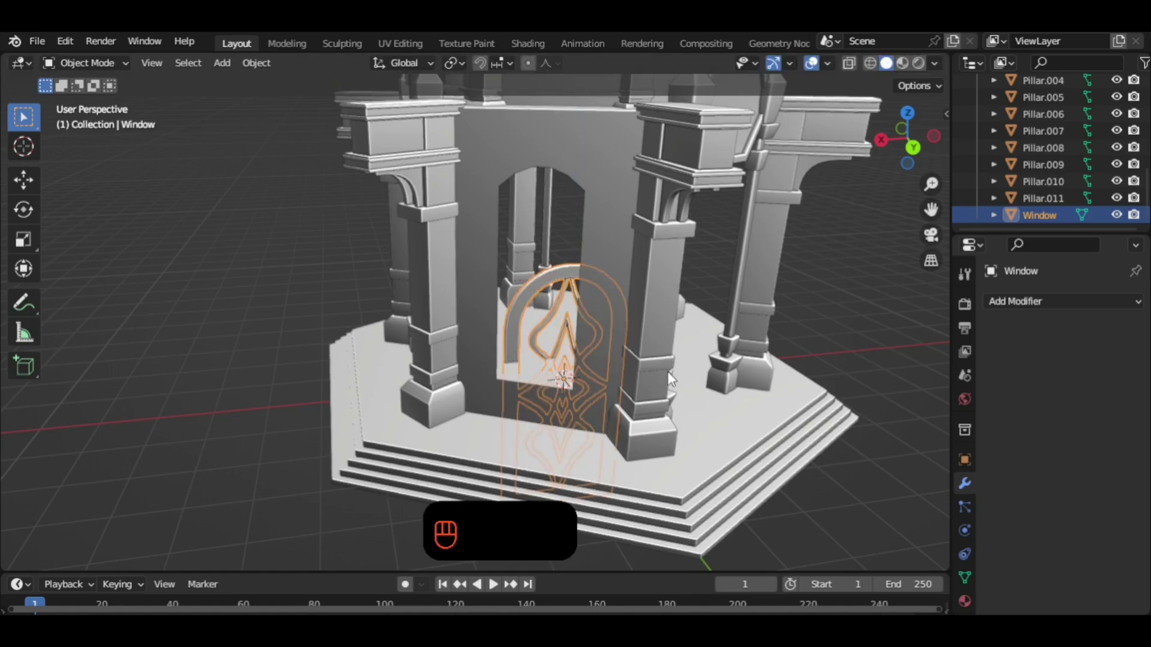
key(r)
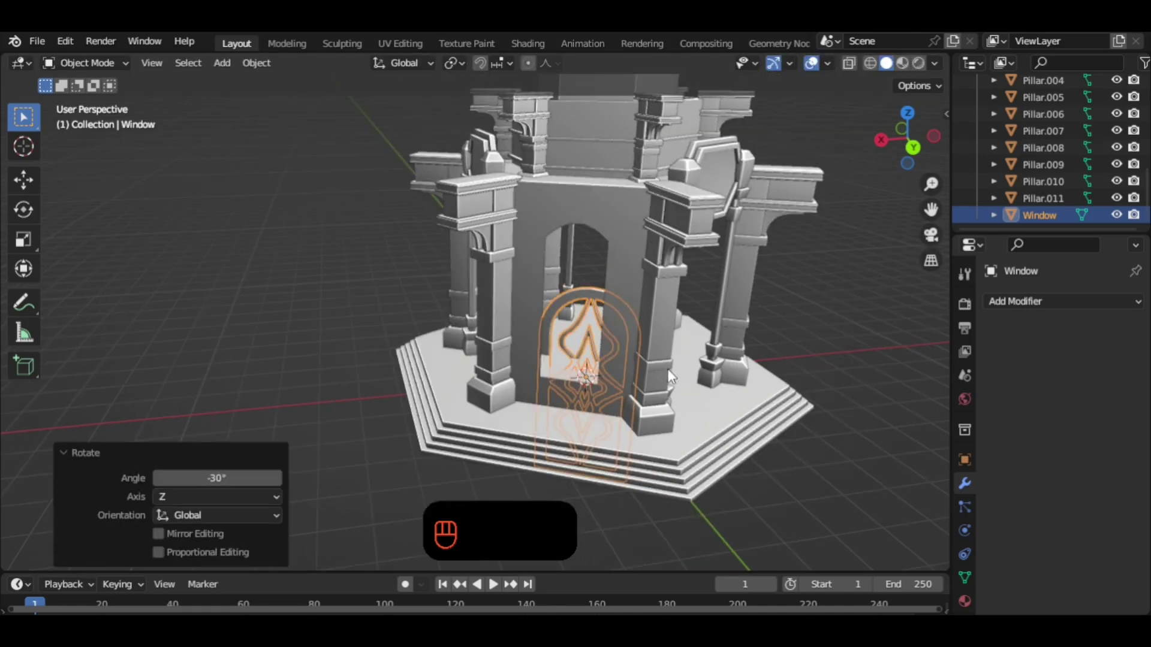
Face the arched wall and slide the window along its own axis into the opening.
drag(642, 380, 646, 391)
middle_click(650, 372)
drag(654, 374, 626, 379)
key(g)
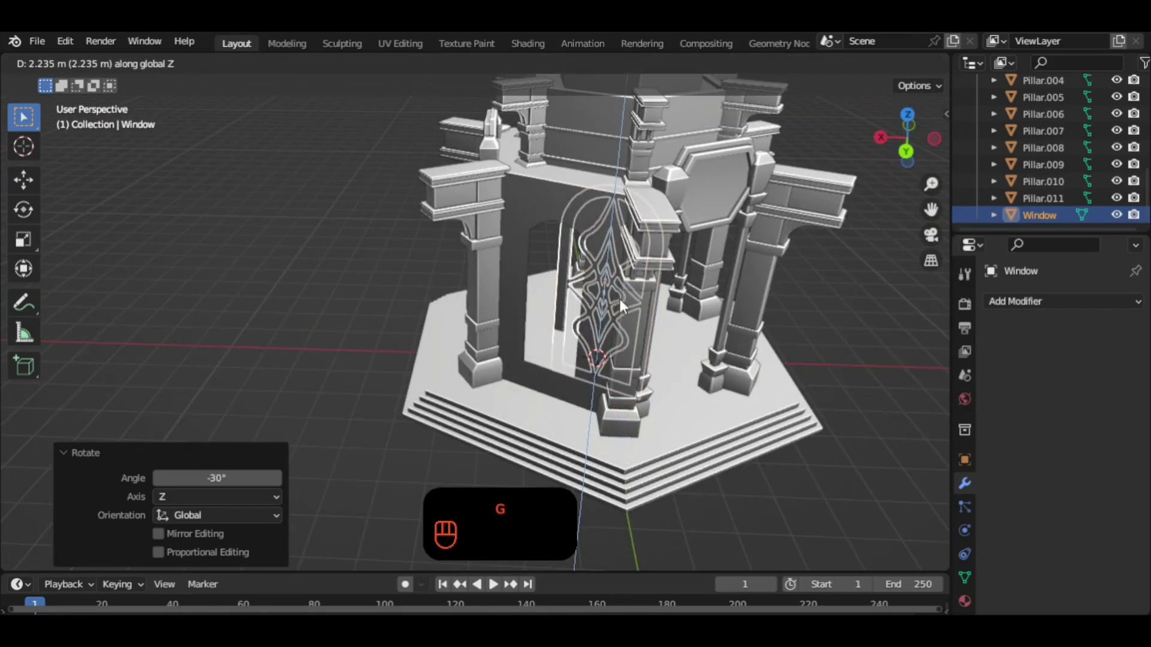
key(g)
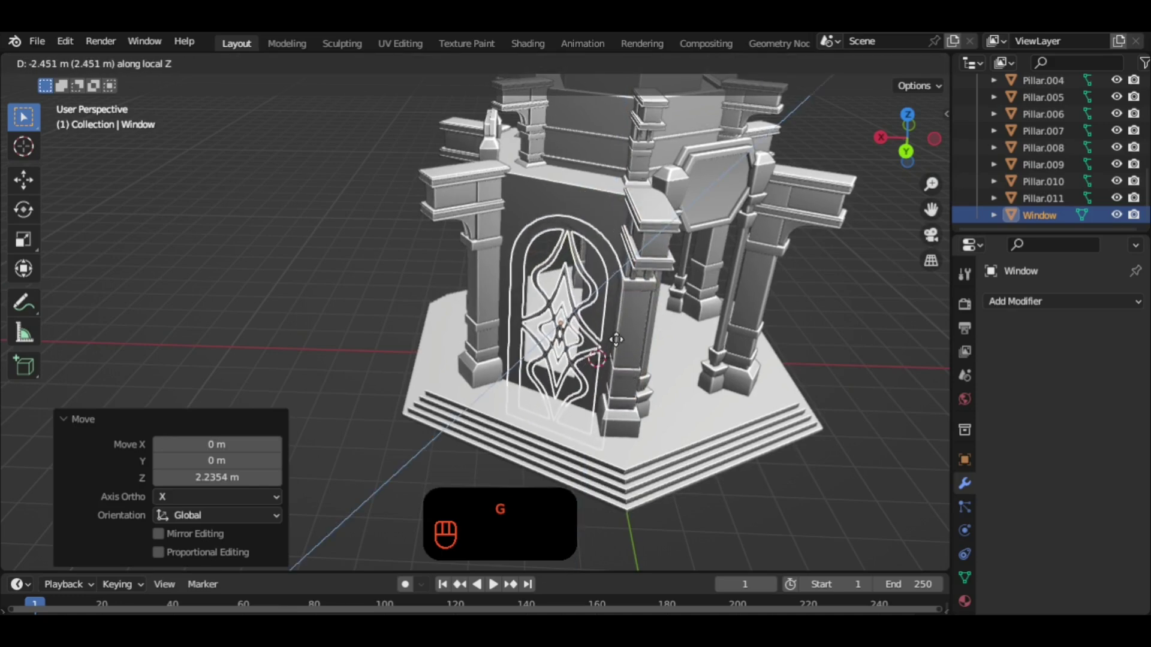
drag(634, 327, 681, 290)
drag(684, 307, 678, 330)
key(g)
Shrink the window to about 0.71 and nudge it along local Z to fit the arch.
key(s)
middle_click(610, 282)
key(g)
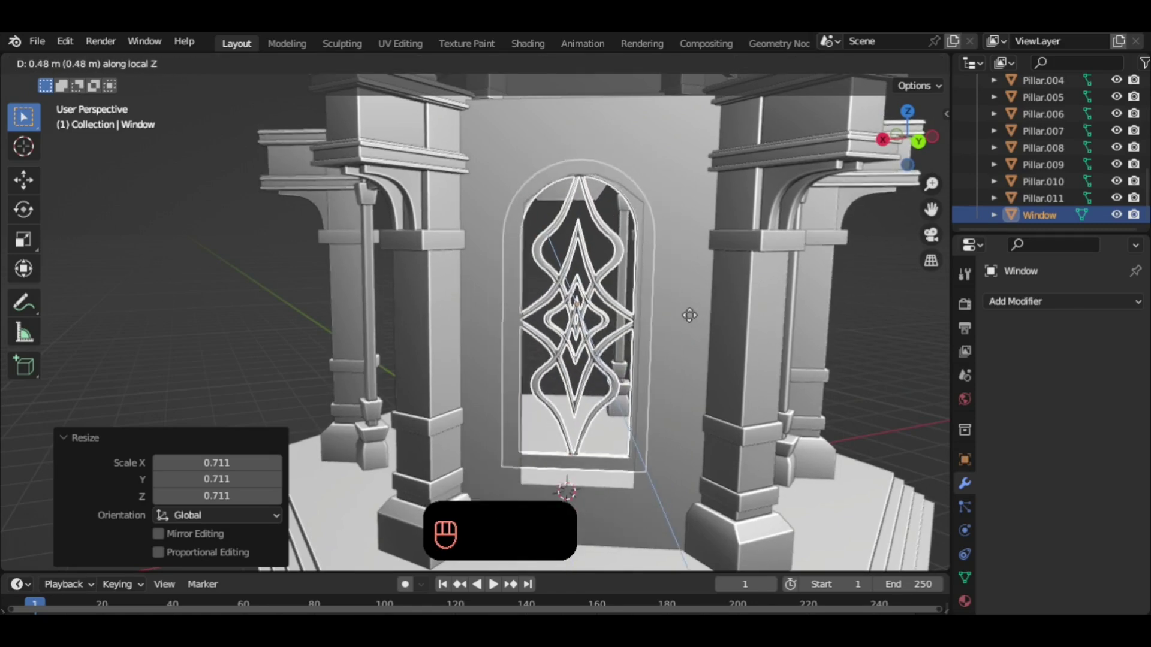
drag(690, 337, 595, 299)
click(595, 292)
middle_click(595, 291)
right_click(595, 291)
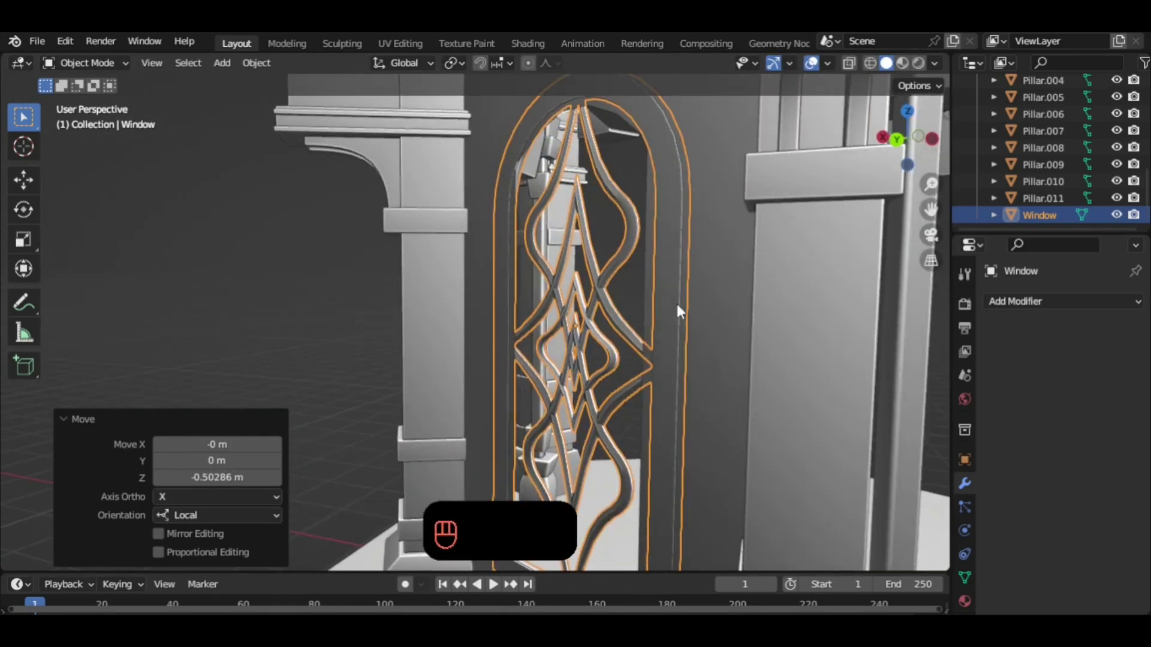
key(g)
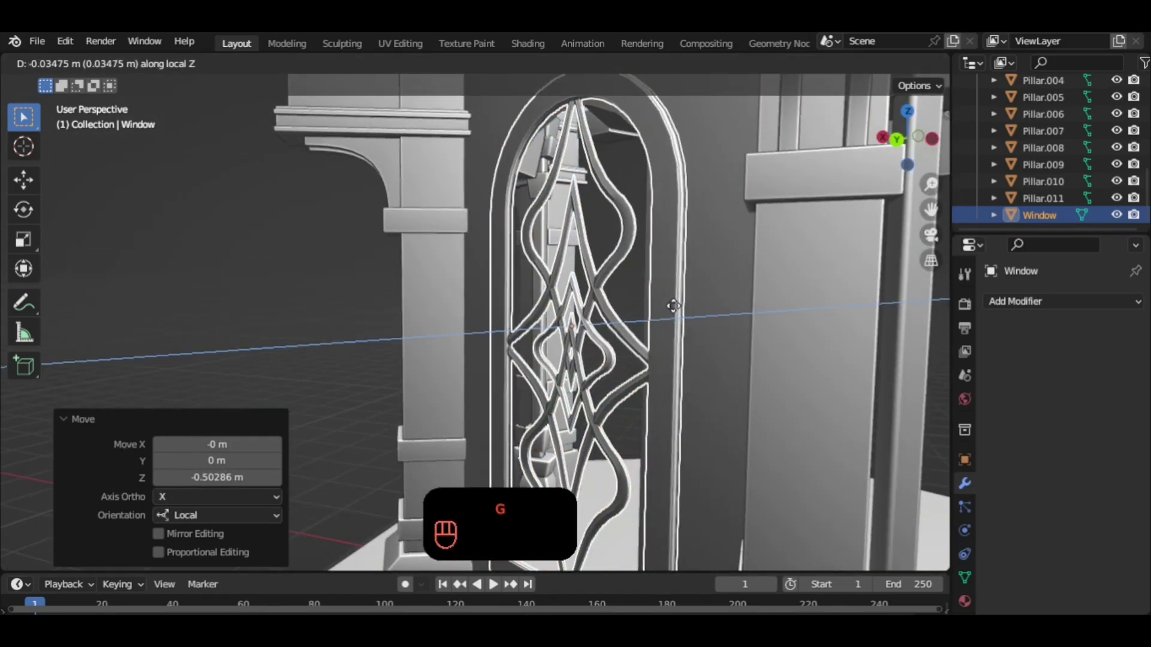
drag(646, 320, 730, 332)
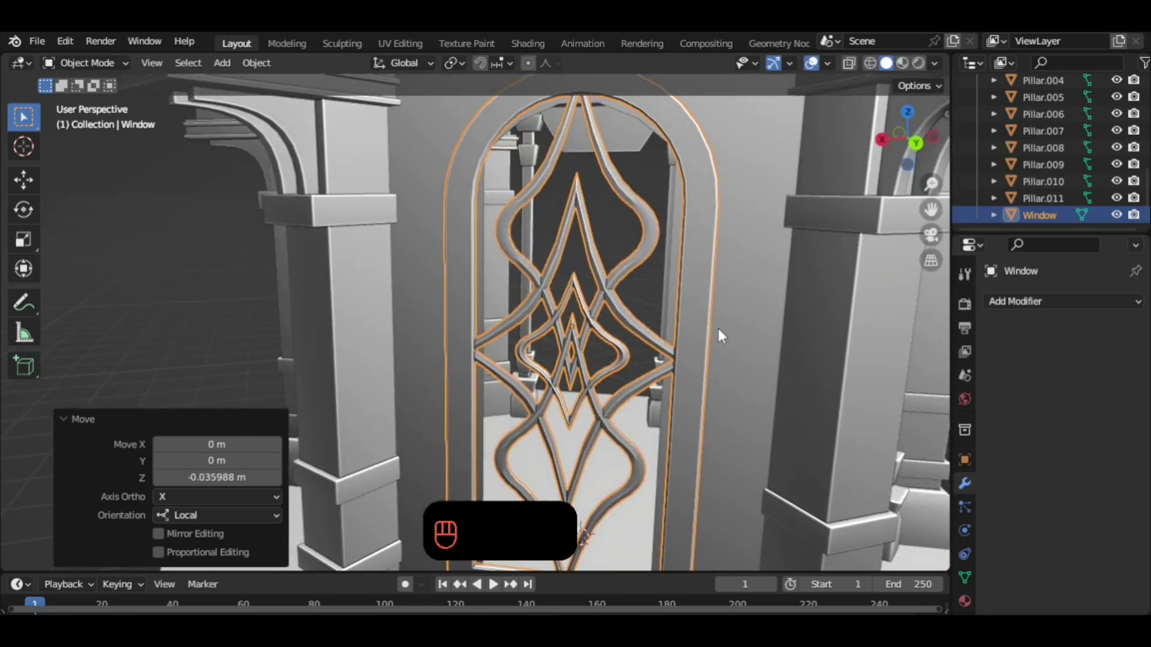
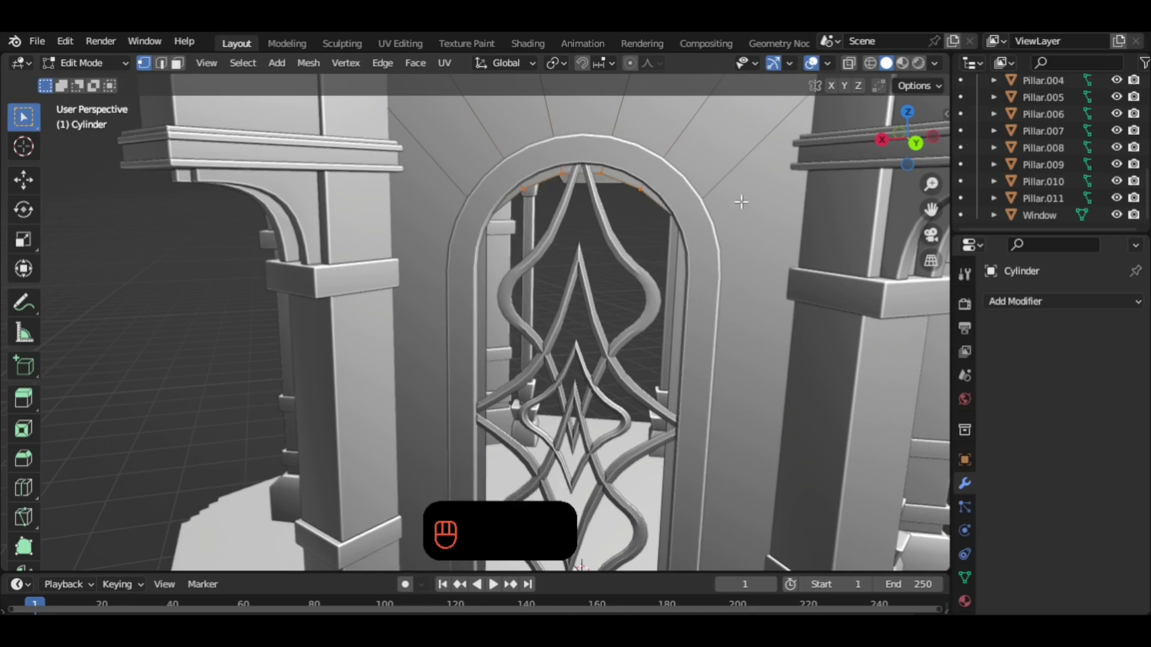
Raise the arch opening's top vertices about 0.1 m along Z.
key(g)
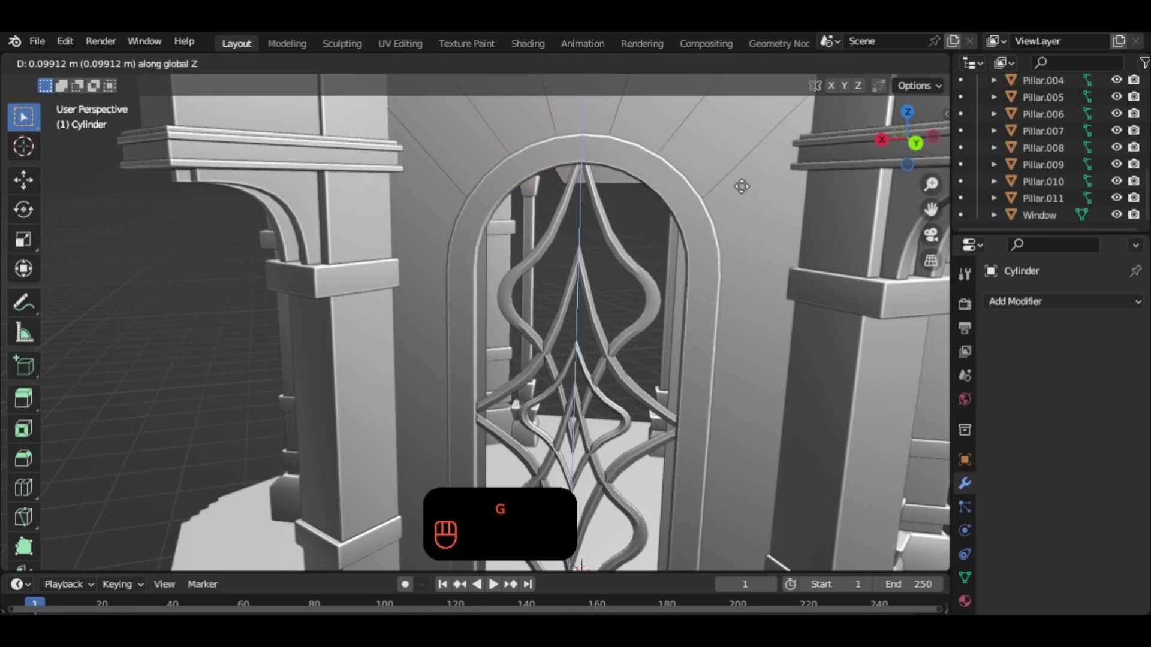
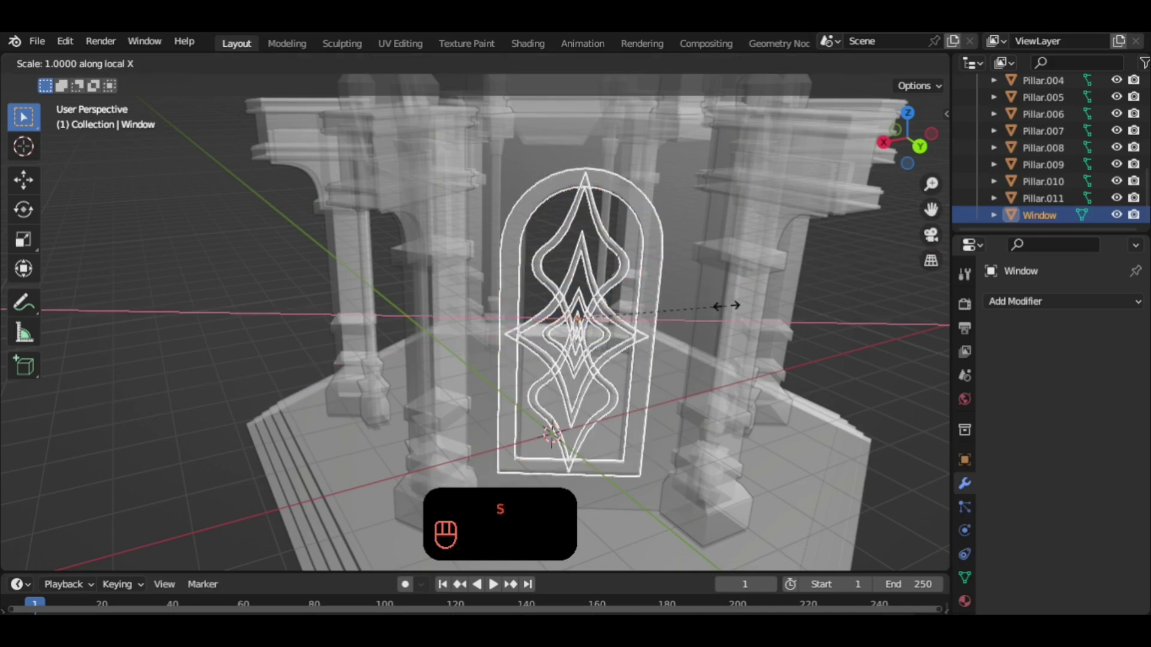
Confirm the window's new width and reselect it after inspecting from several angles.
click(853, 64)
drag(644, 294, 661, 279)
drag(643, 254, 657, 255)
middle_click(659, 304)
drag(921, 334, 852, 348)
drag(806, 349, 792, 335)
drag(757, 328, 717, 327)
drag(695, 322, 618, 357)
drag(611, 363, 653, 366)
drag(647, 349, 640, 329)
click(640, 325)
click(612, 319)
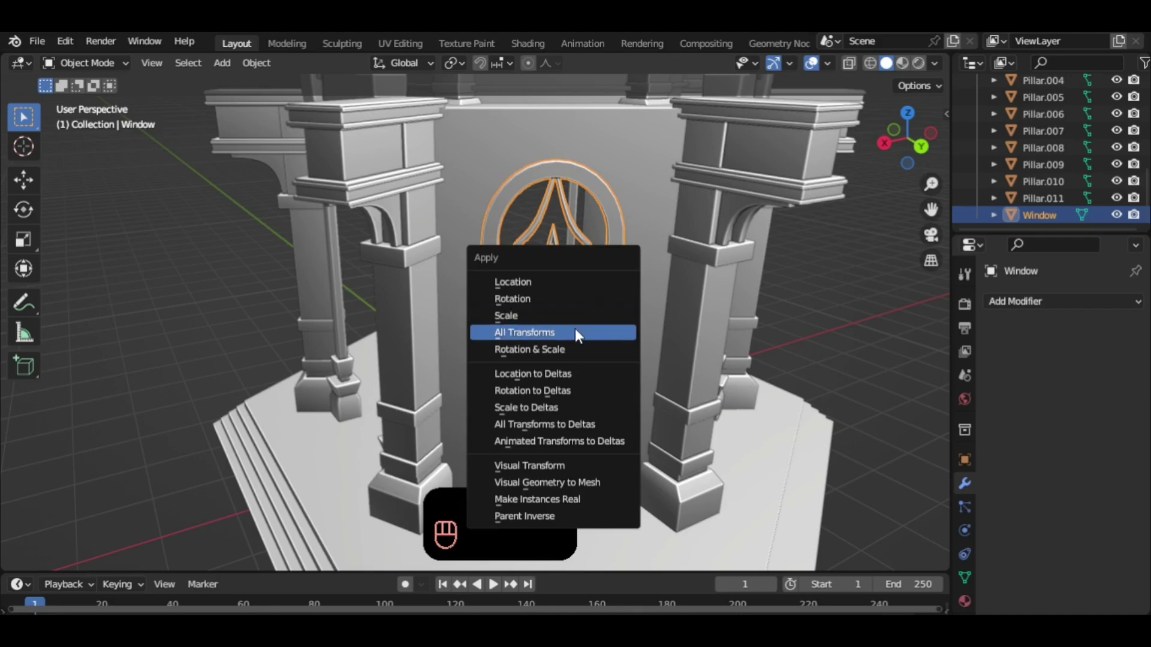
Apply the window's scale, add the wall panel and join them with Ctrl+J.
key(ctrl+a)
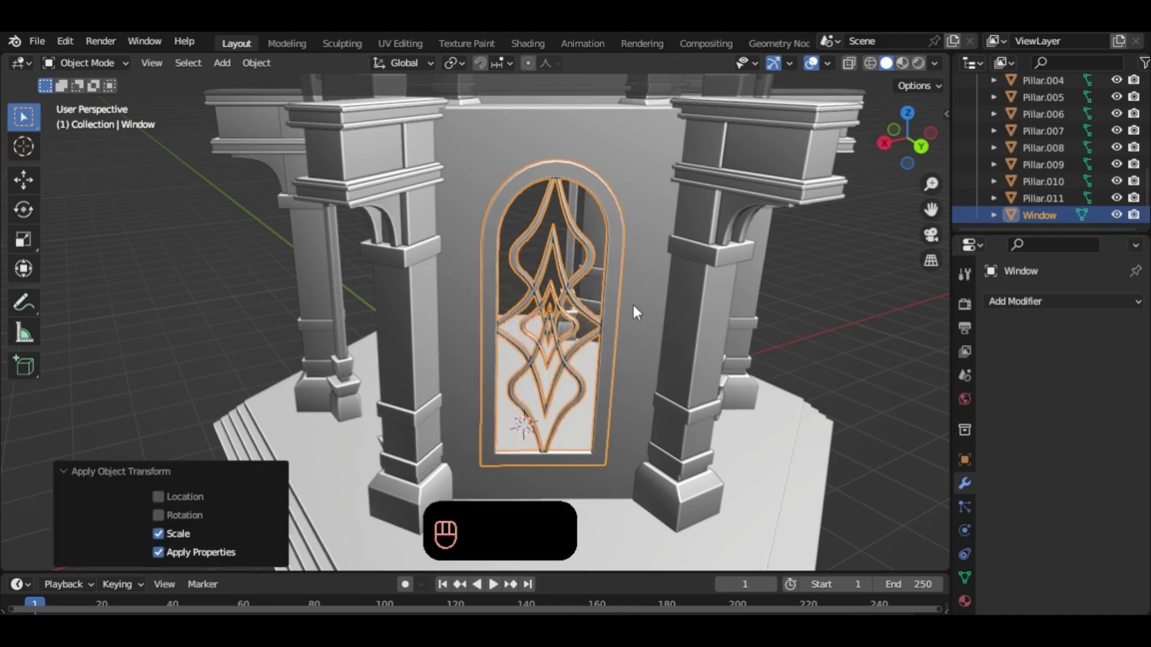
click(612, 308)
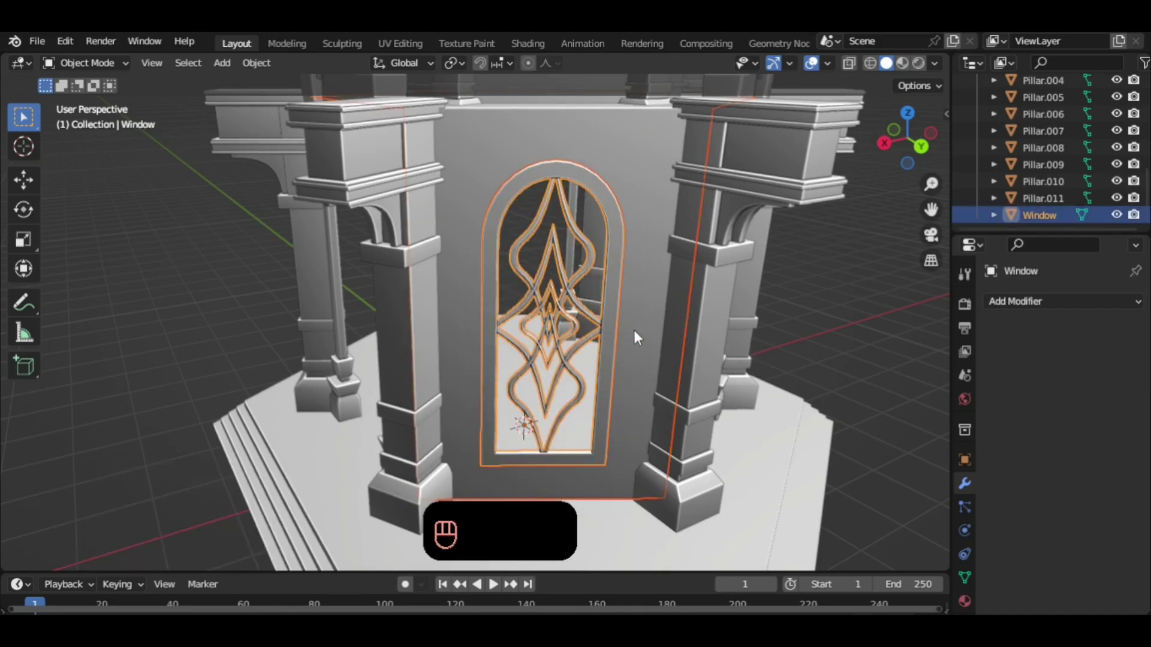
middle_click(645, 332)
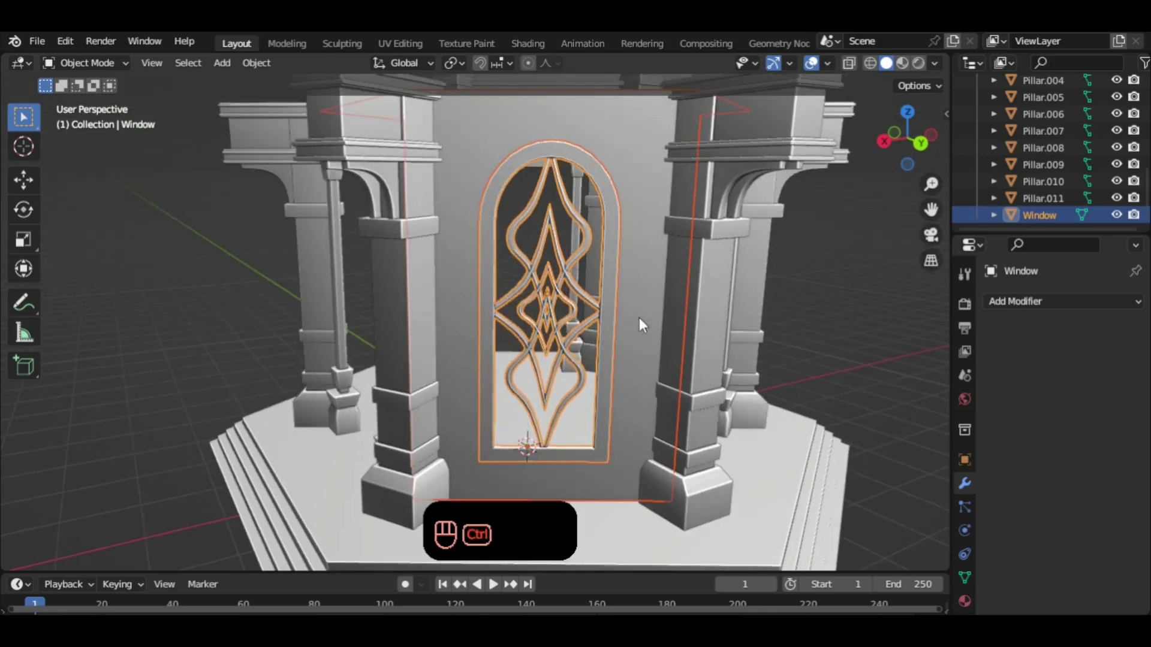
key(ctrl+j)
drag(644, 330, 651, 358)
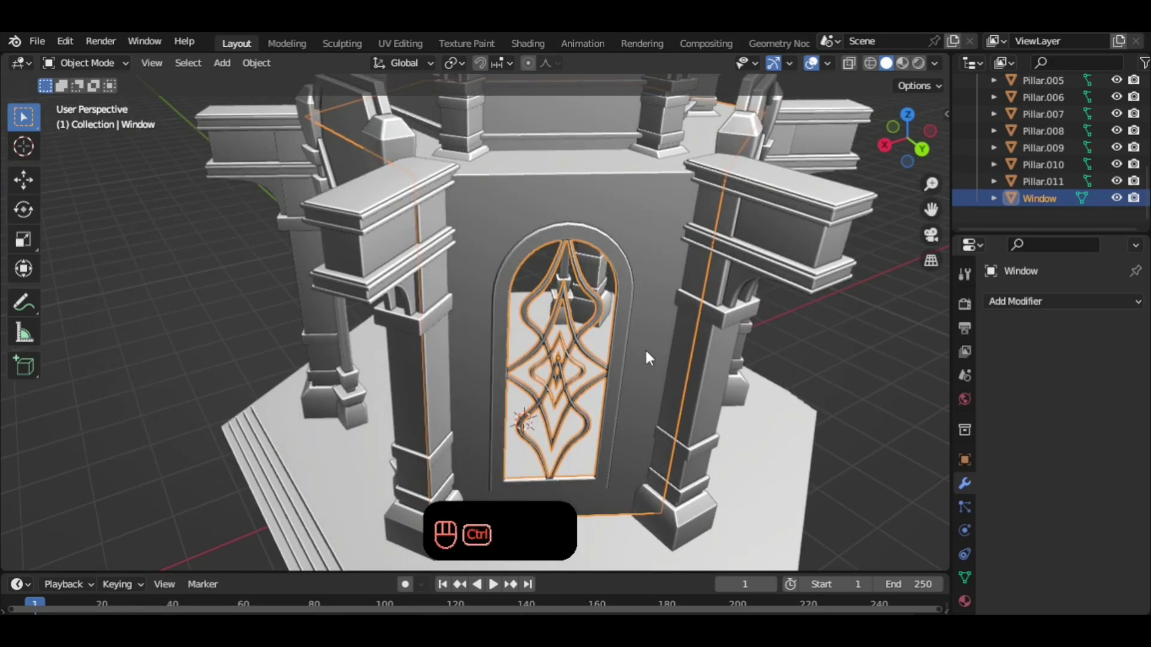
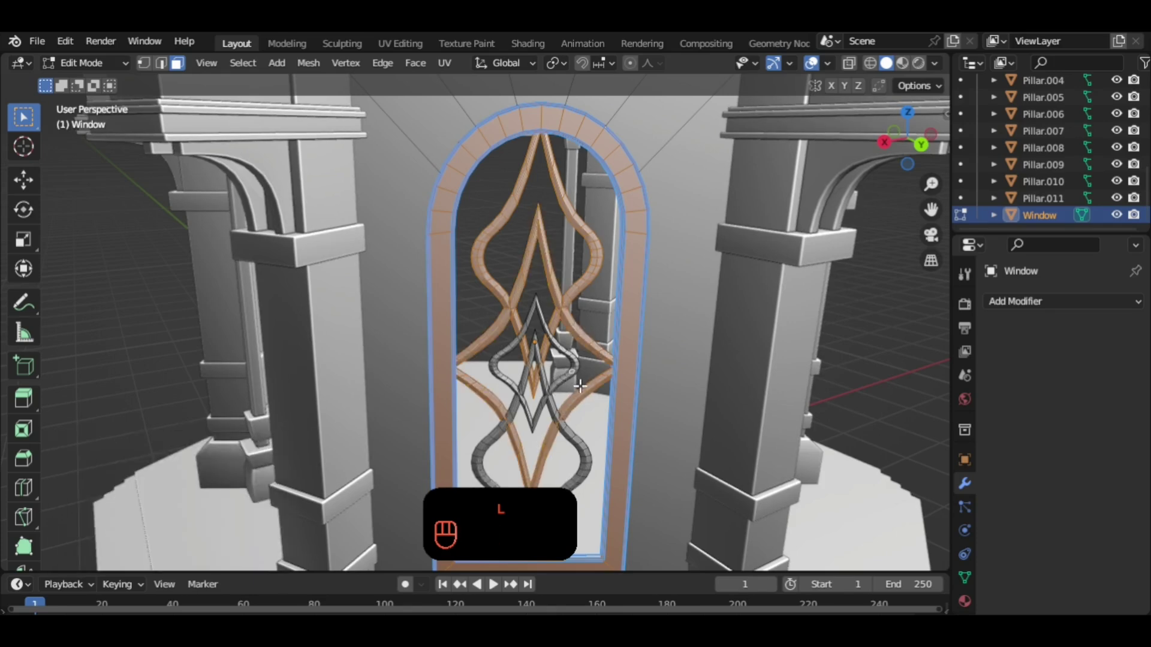
Grow the linked lattice selection with L and rename the separated object Window_Select.
key(l)
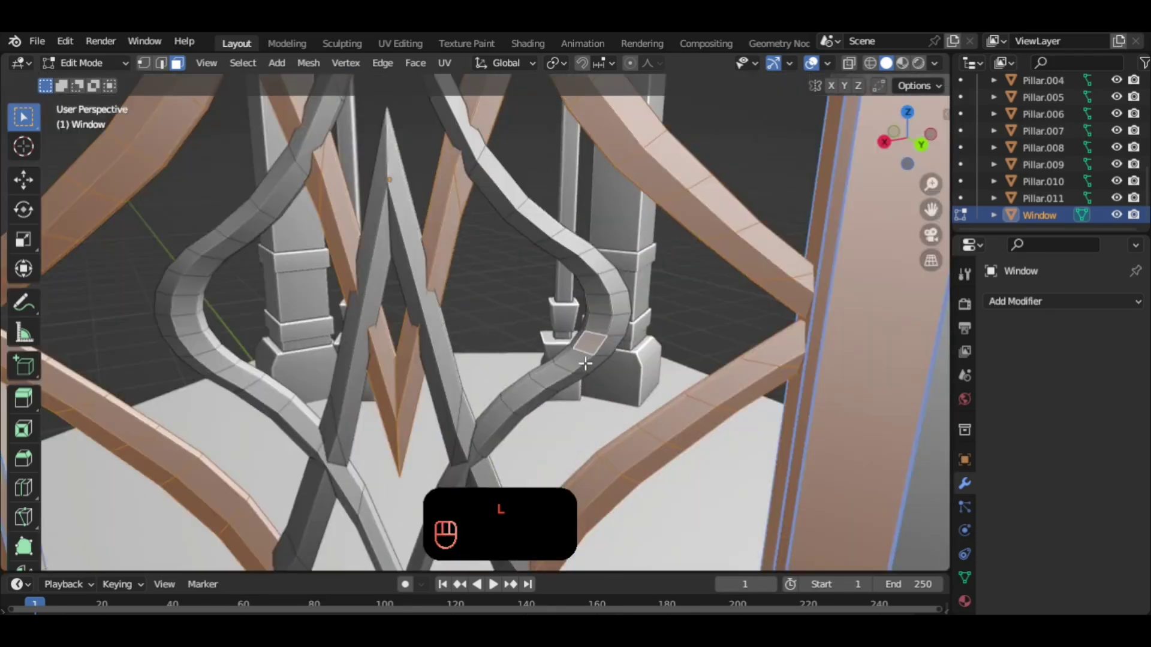
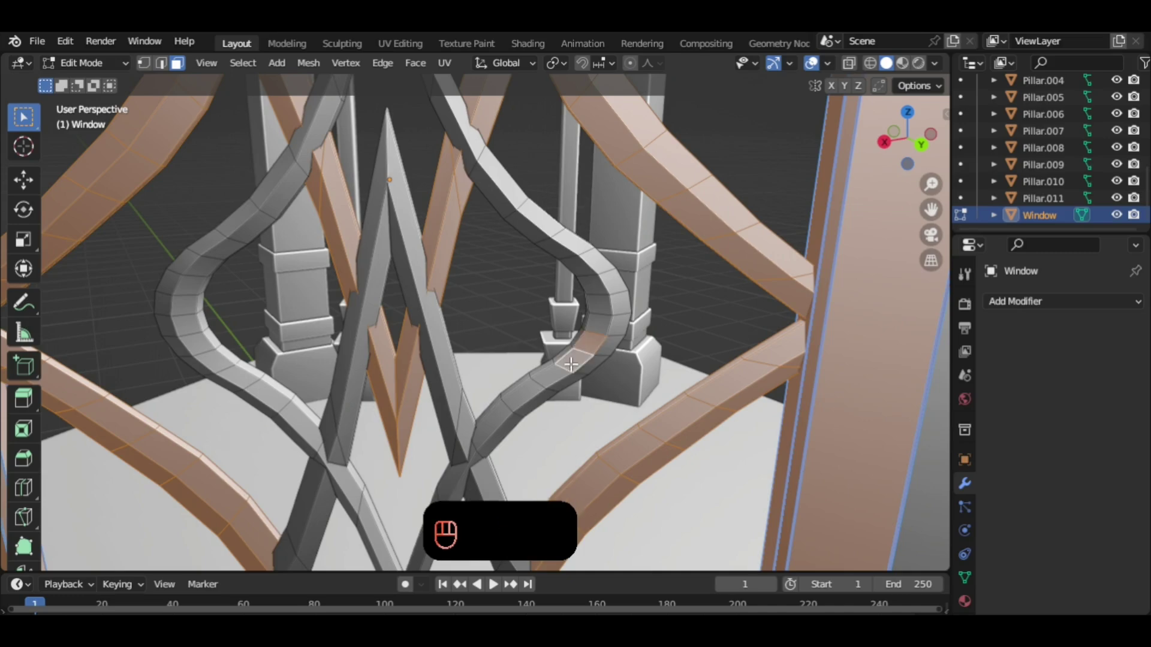
key(l)
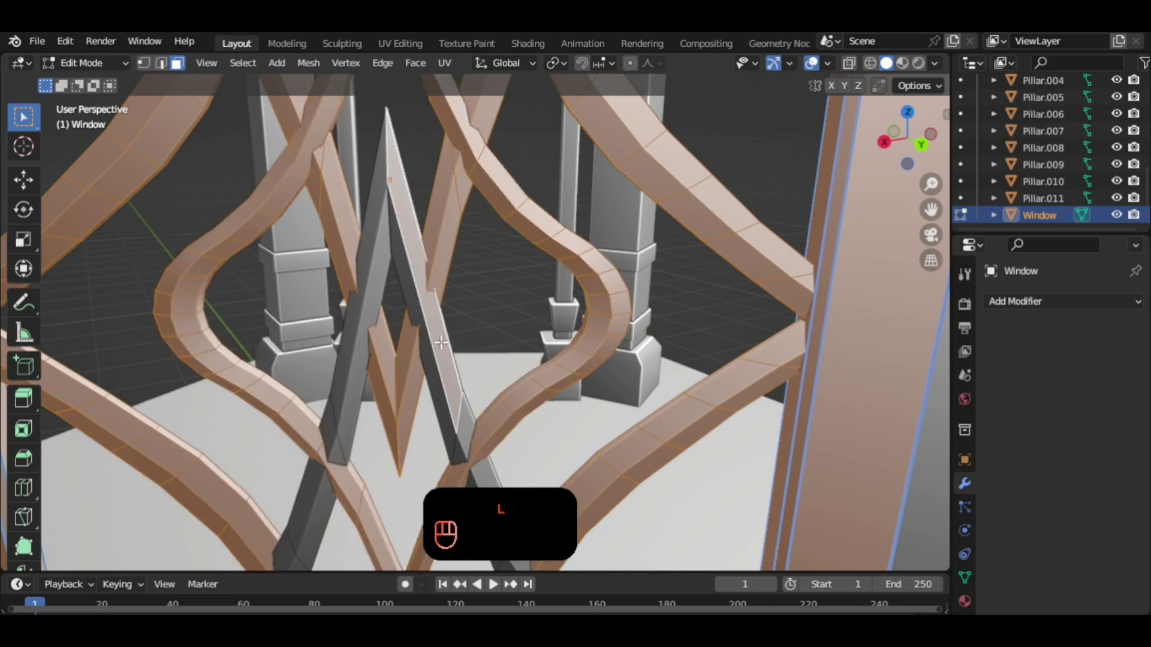
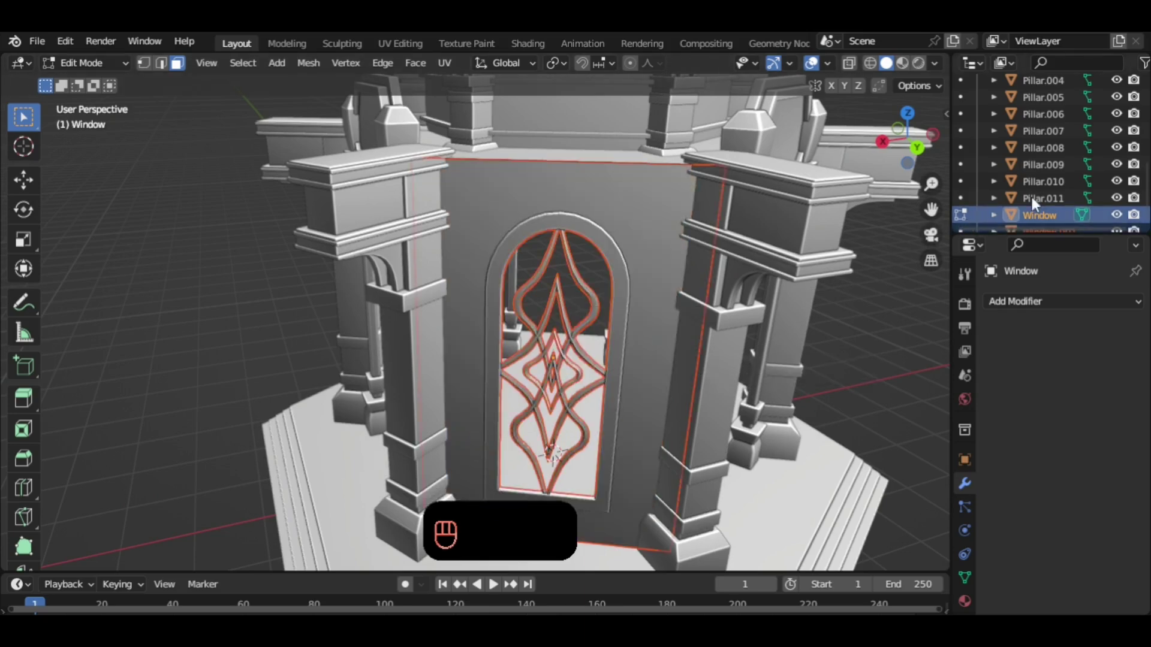
click(1041, 220)
drag(1041, 220, 1063, 221)
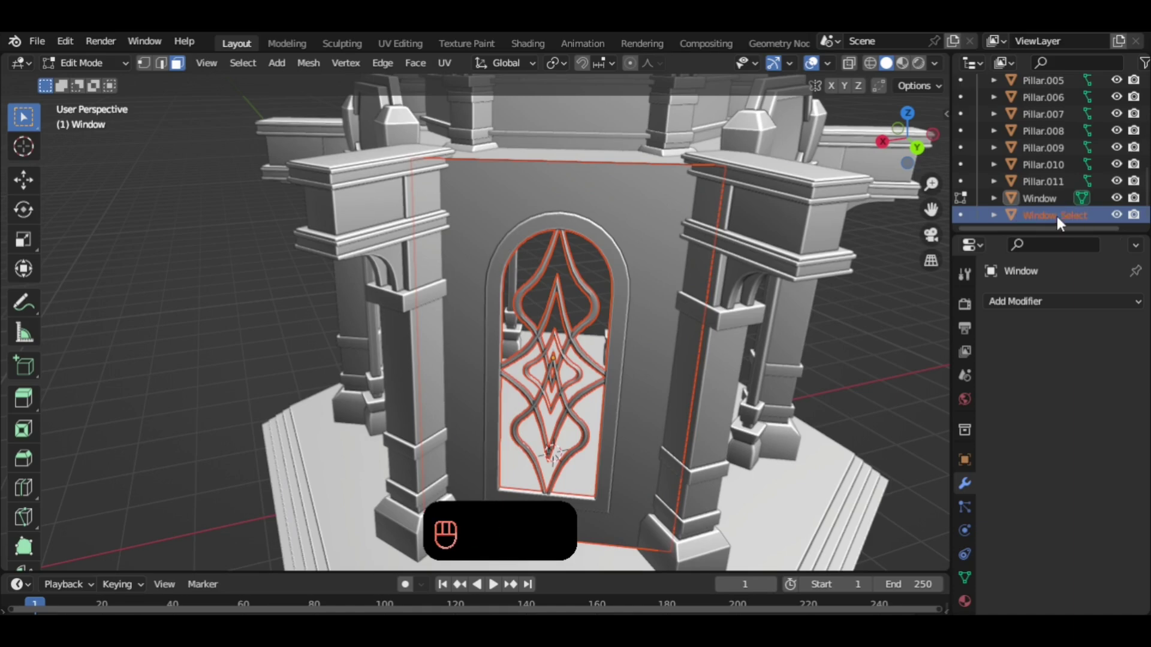
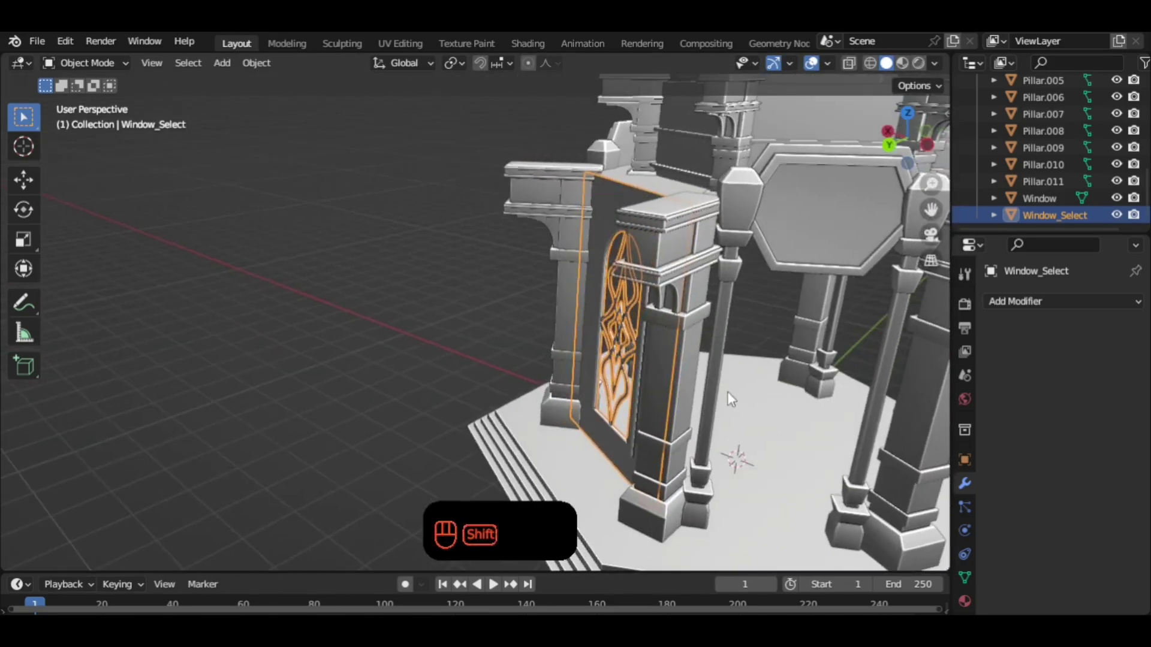
Orbit the view back to the front of the Window_Select wall panel.
drag(752, 395, 767, 373)
drag(688, 378, 628, 324)
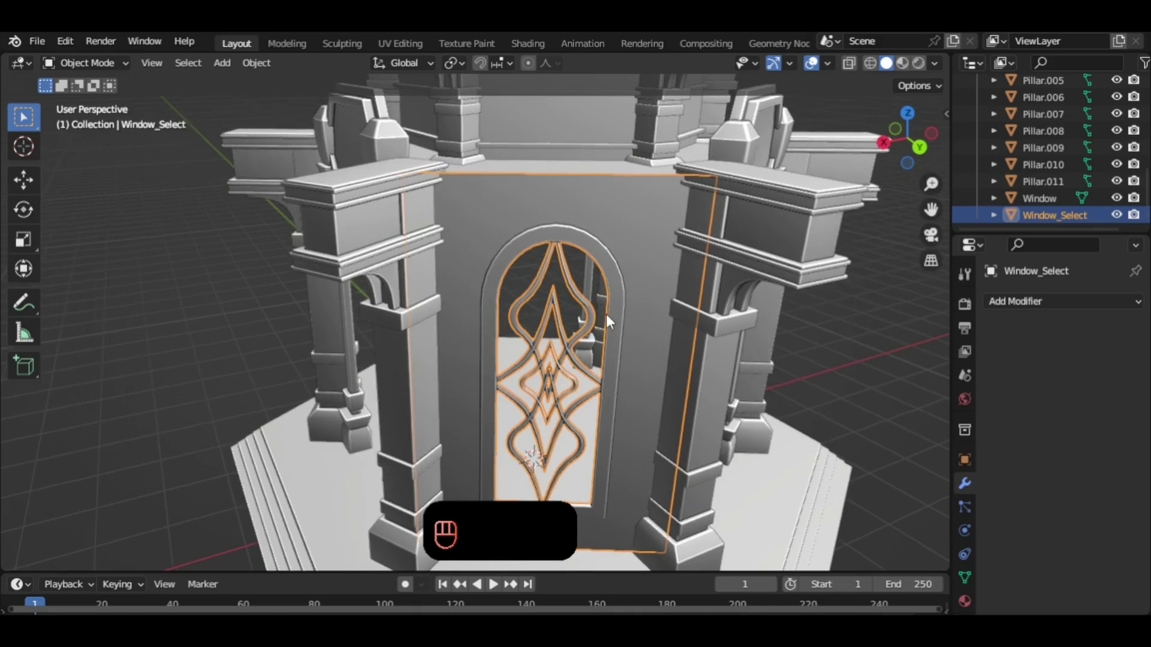
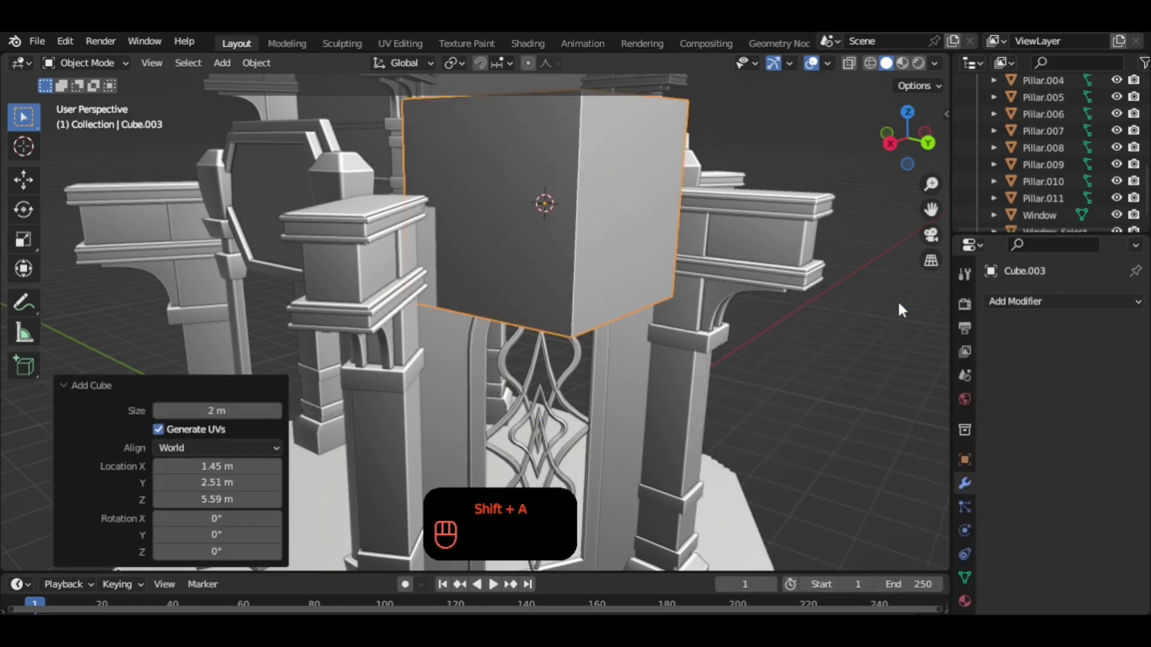
Shrink Cube.003 to a small block, flatten and thin it, lower it and widen it across the wall.
key(s)
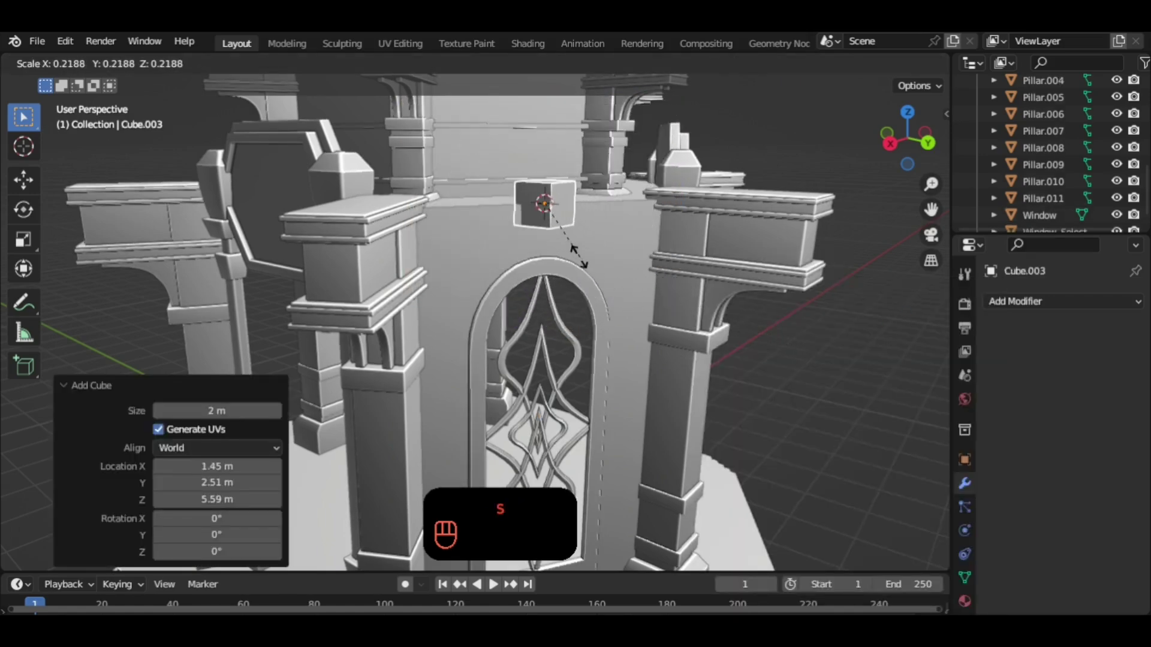
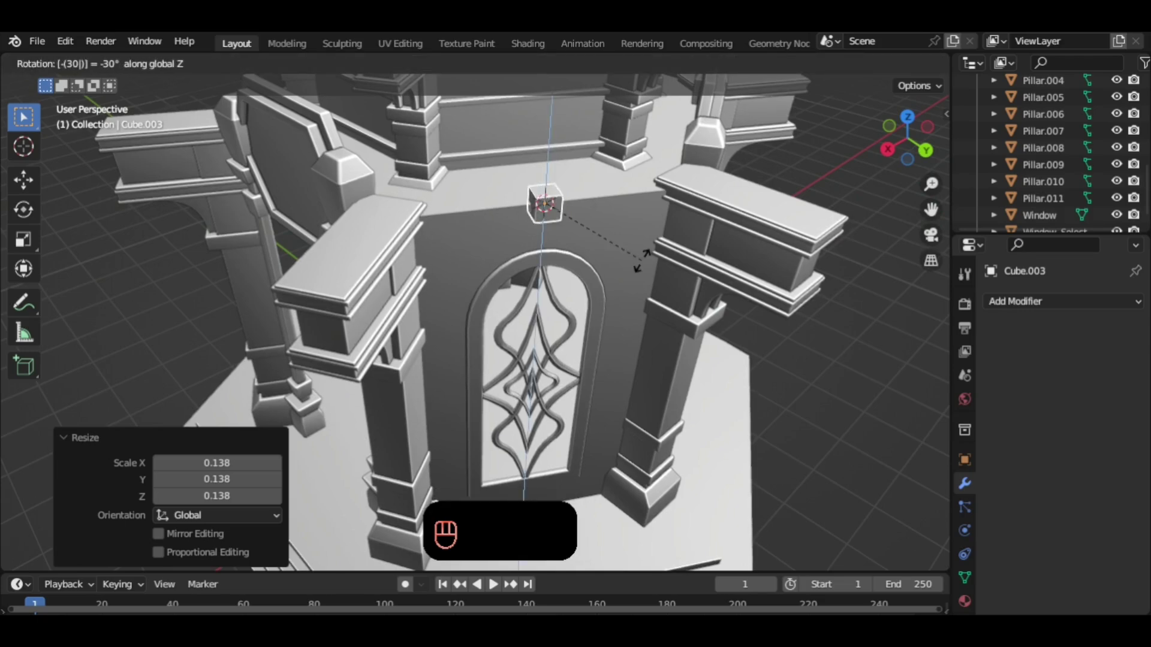
drag(591, 212, 636, 205)
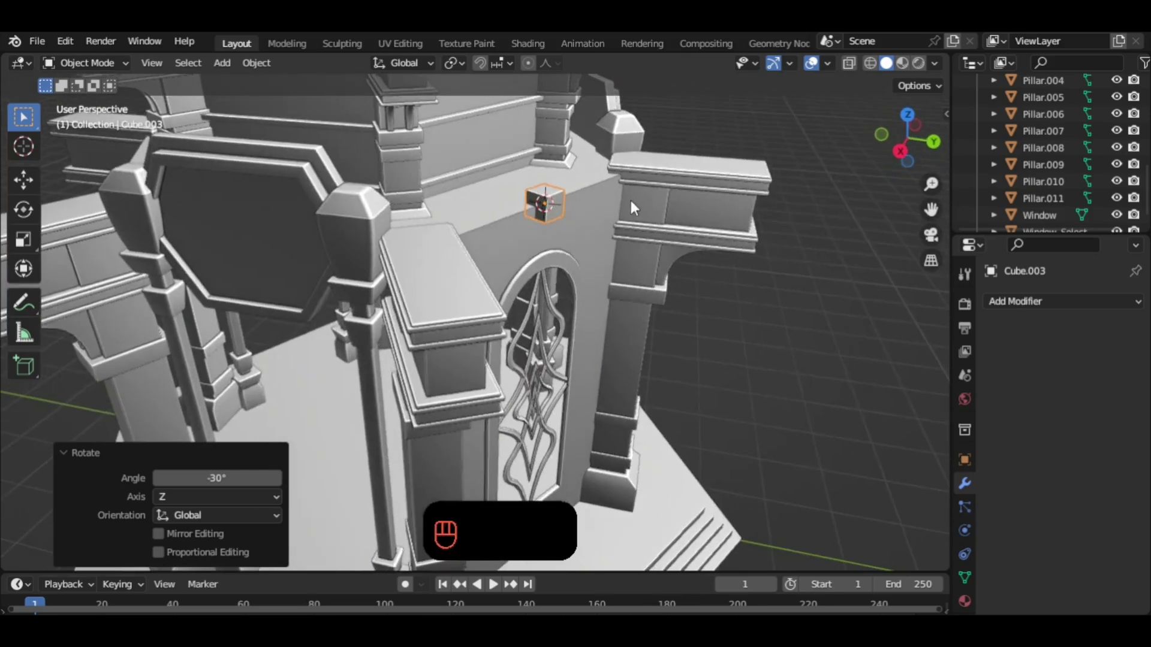
click(629, 215)
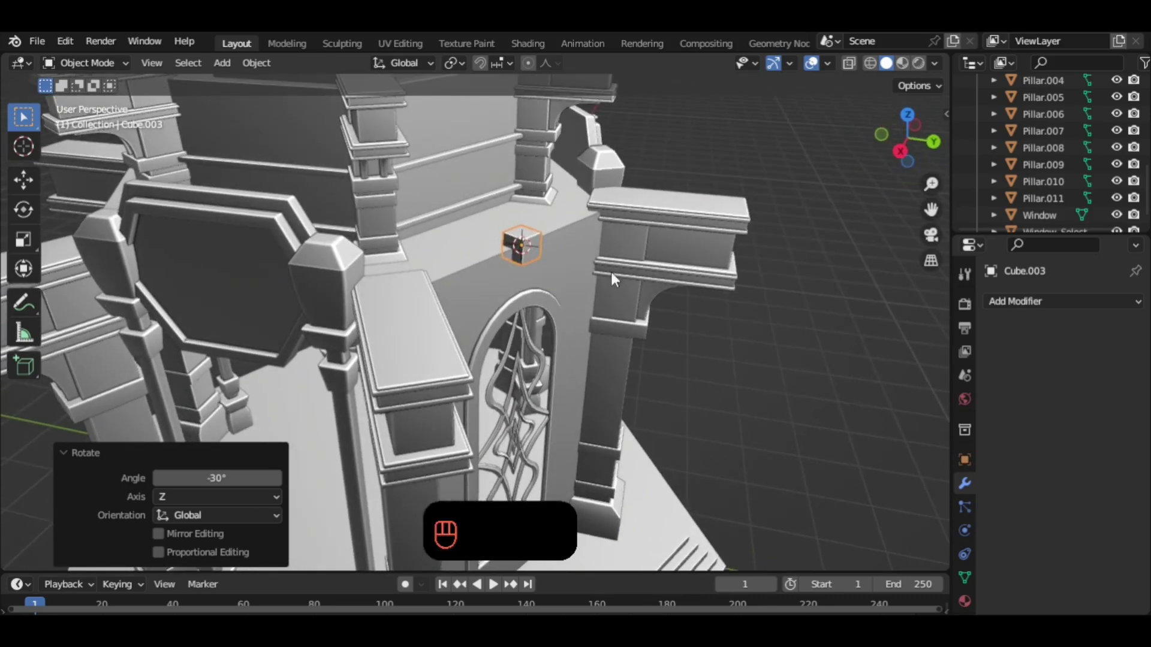
key(s)
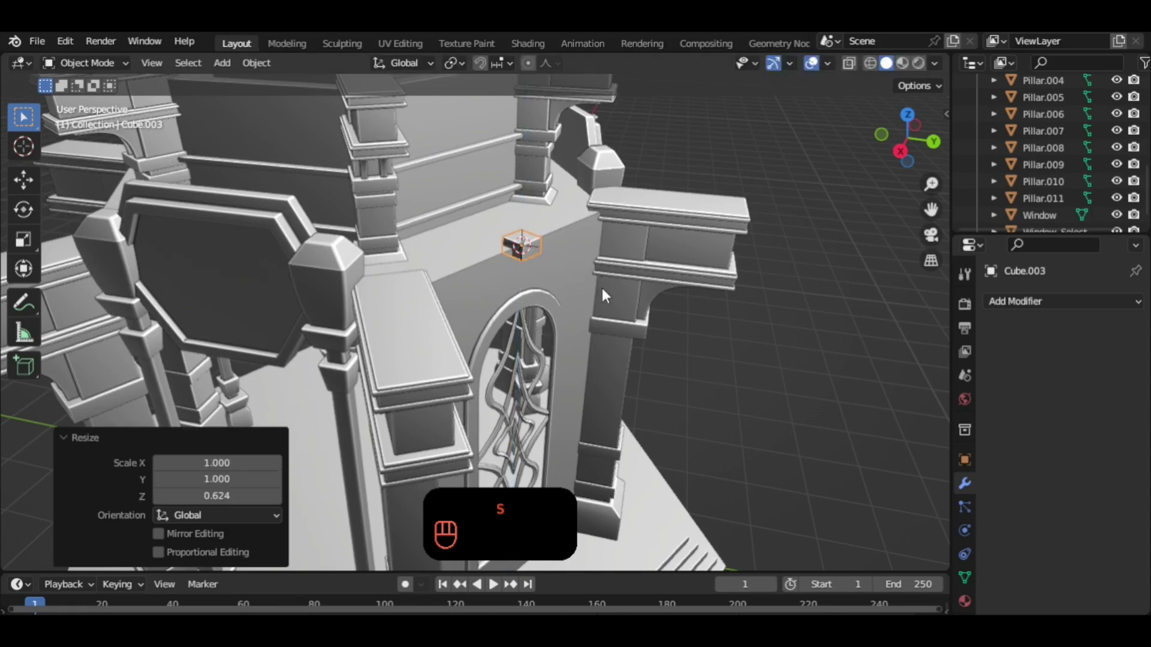
key(s)
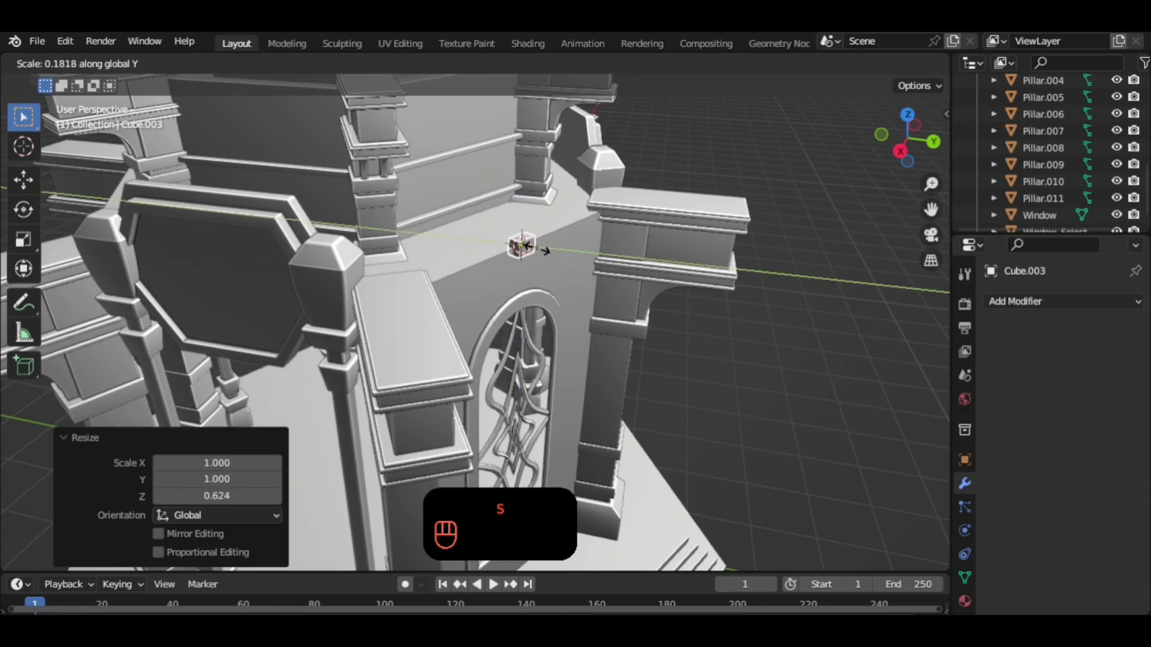
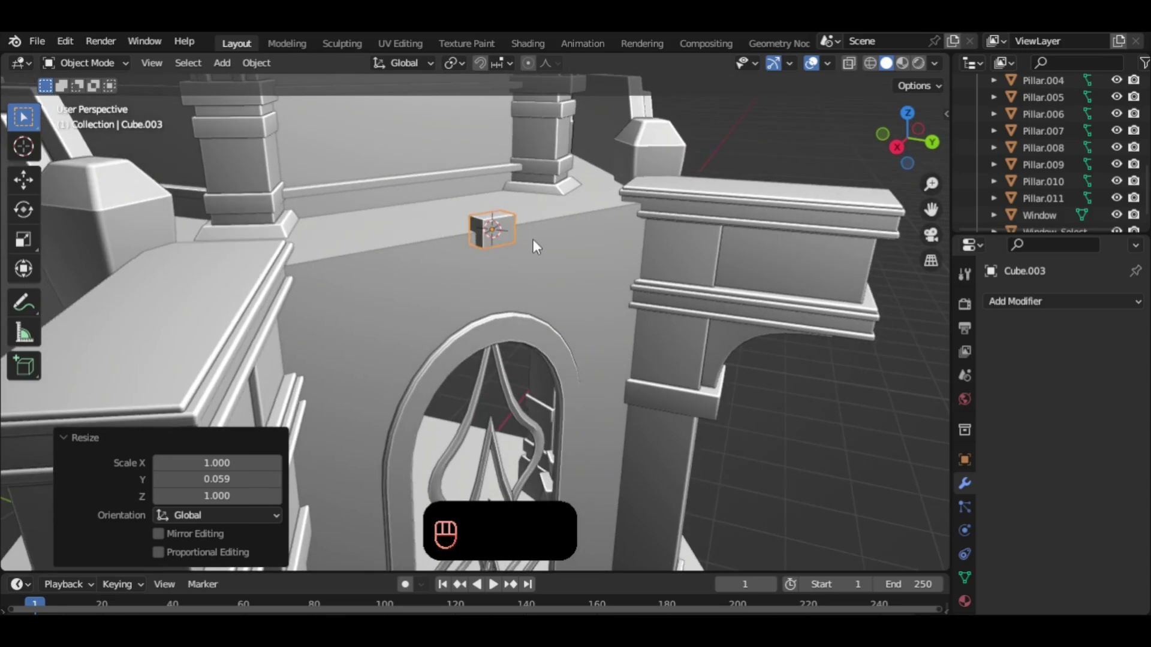
key(g)
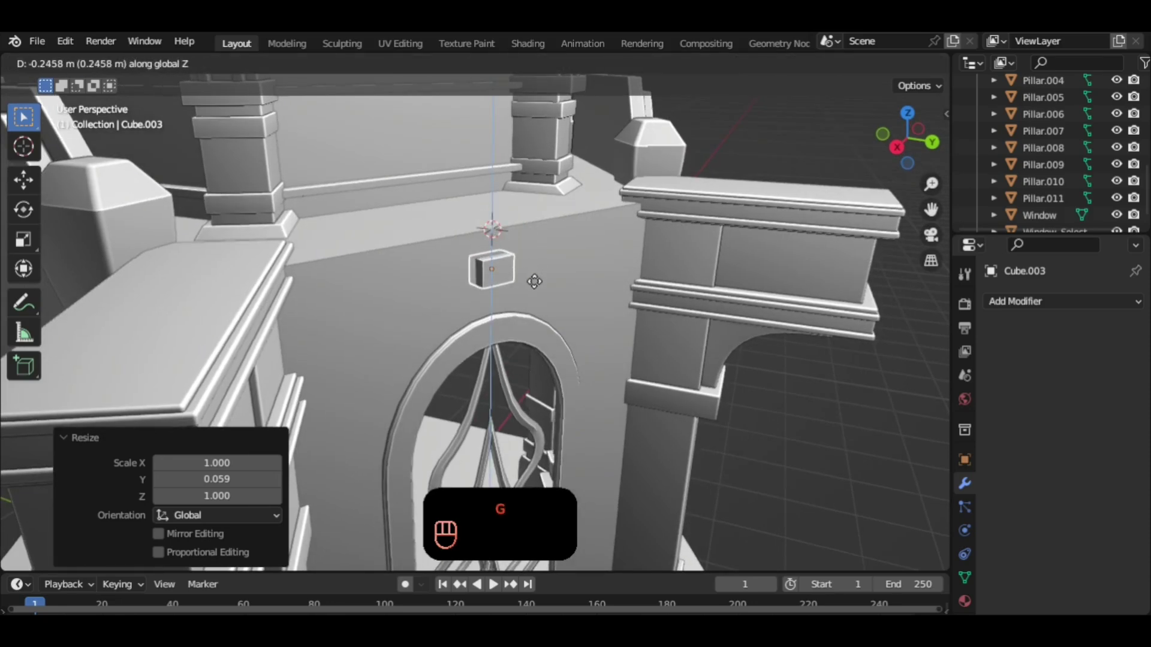
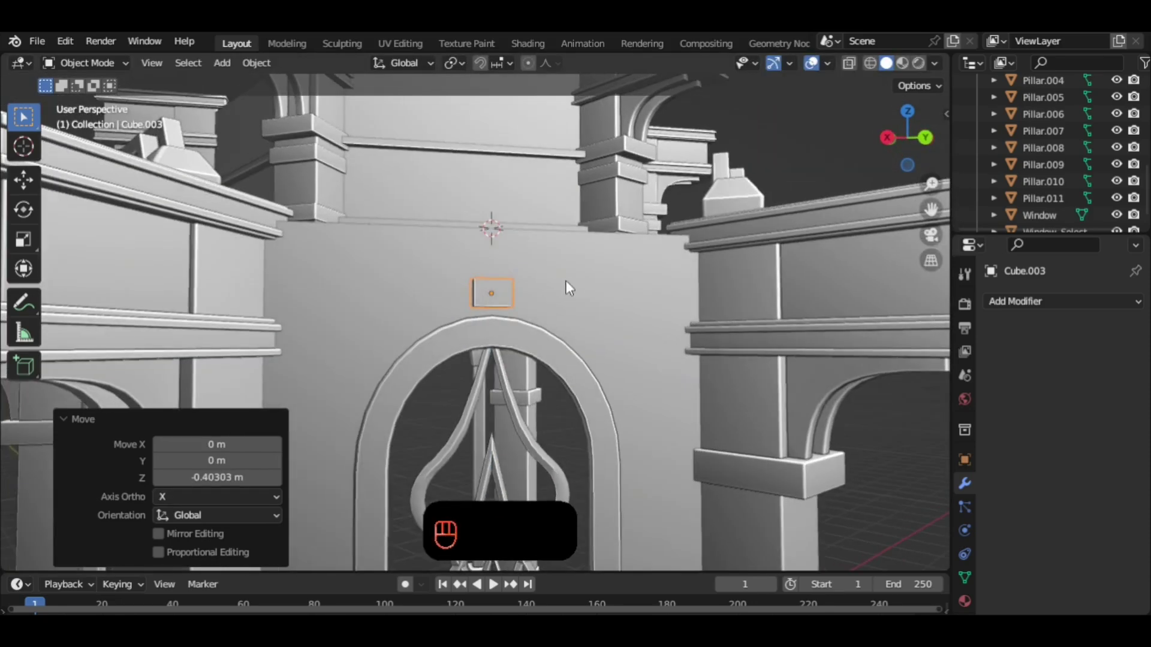
key(s)
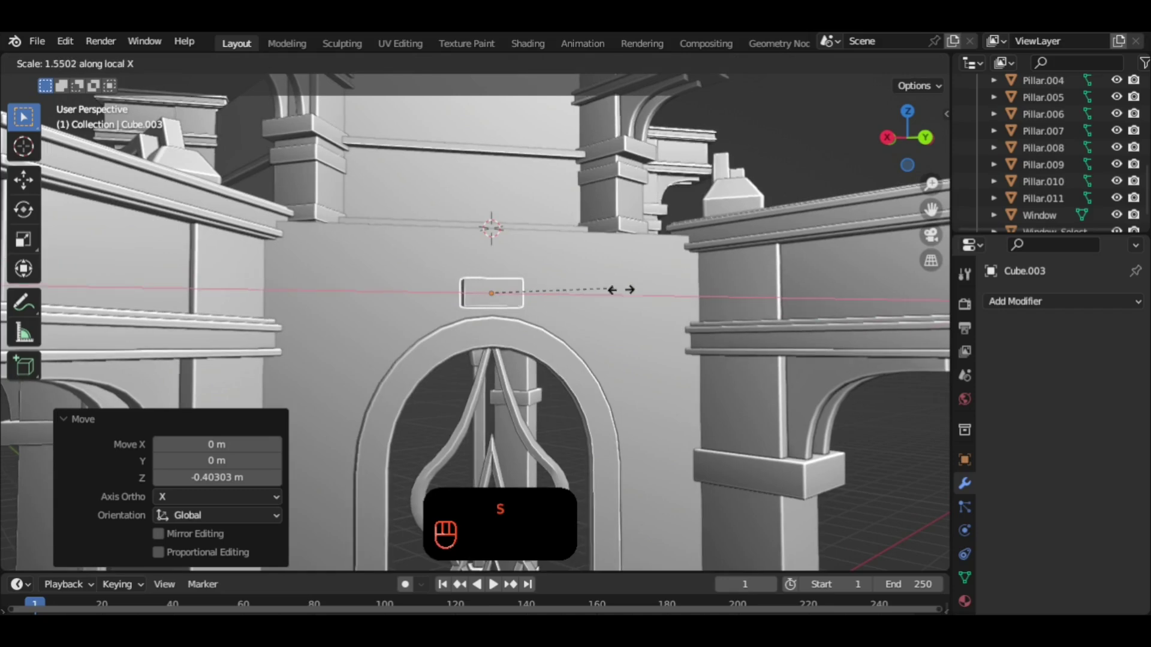
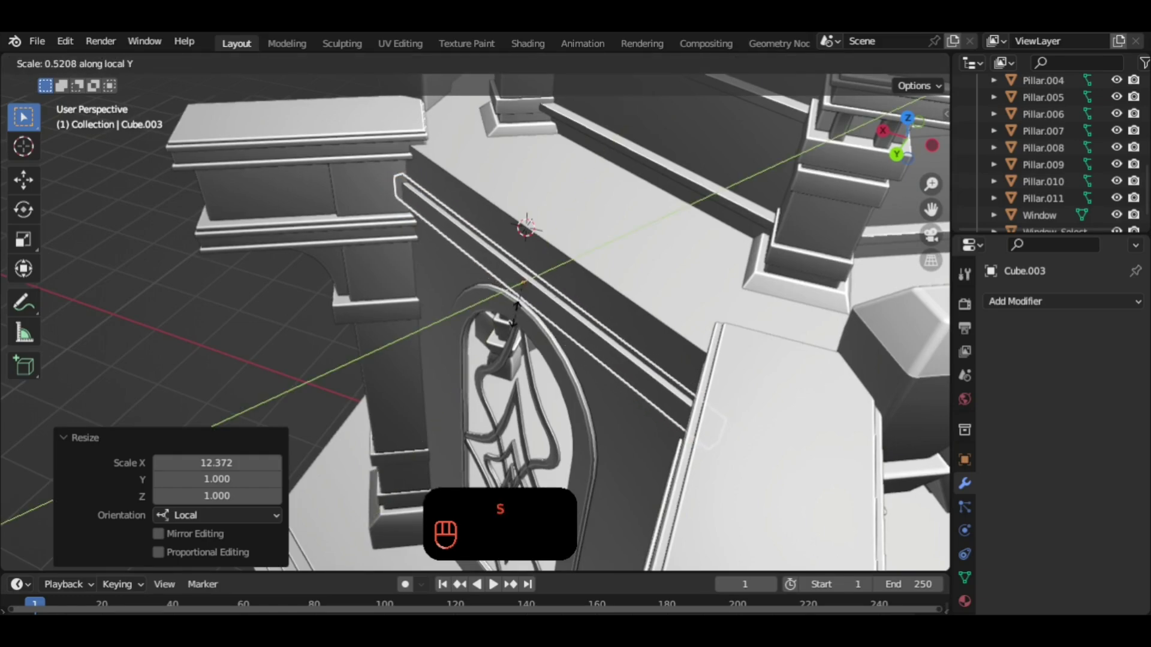
Flatten the block into a thin trim strip and check it against the pavilion front.
drag(483, 327, 597, 234)
drag(595, 265, 592, 288)
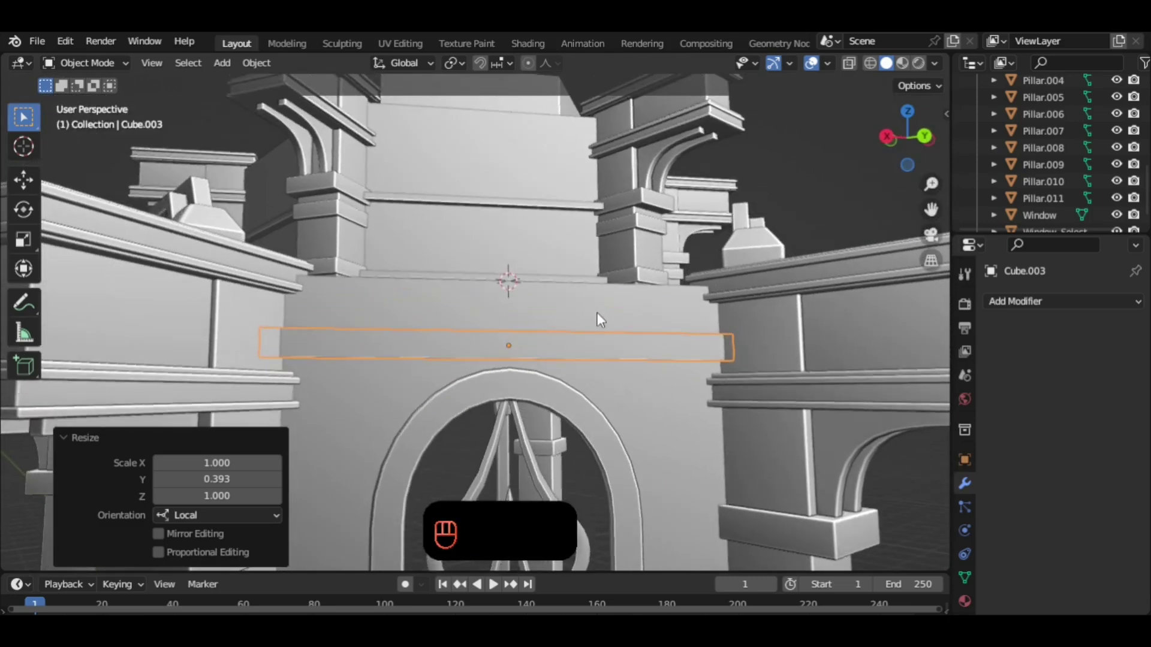
drag(629, 340, 620, 289)
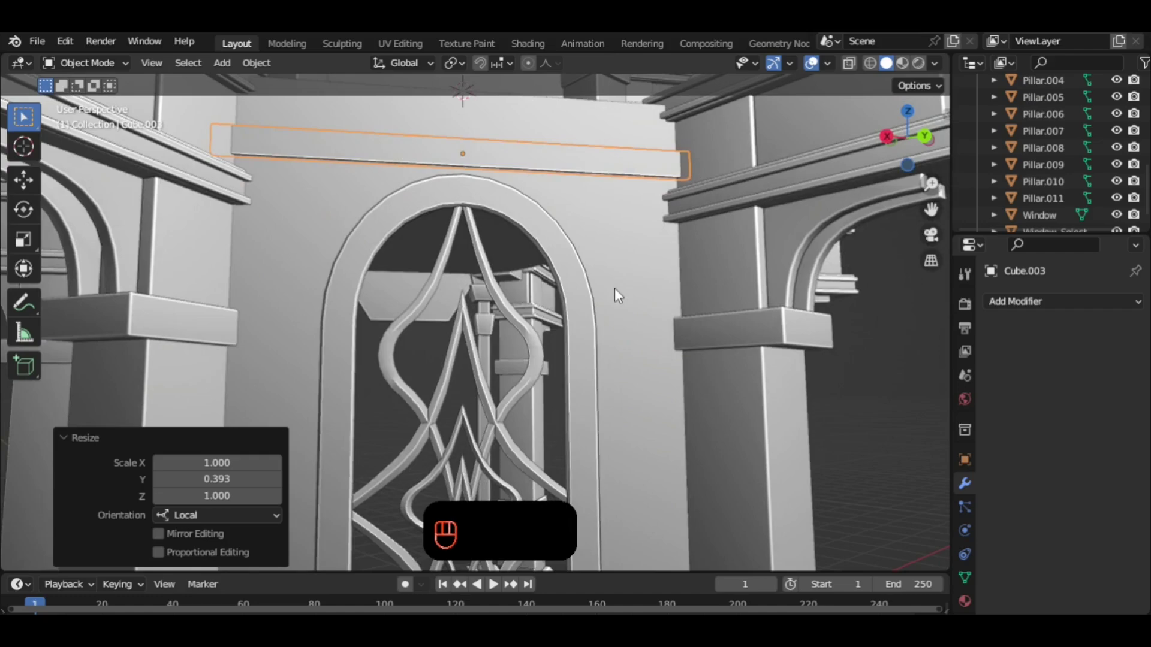
middle_click(613, 288)
drag(604, 258, 599, 227)
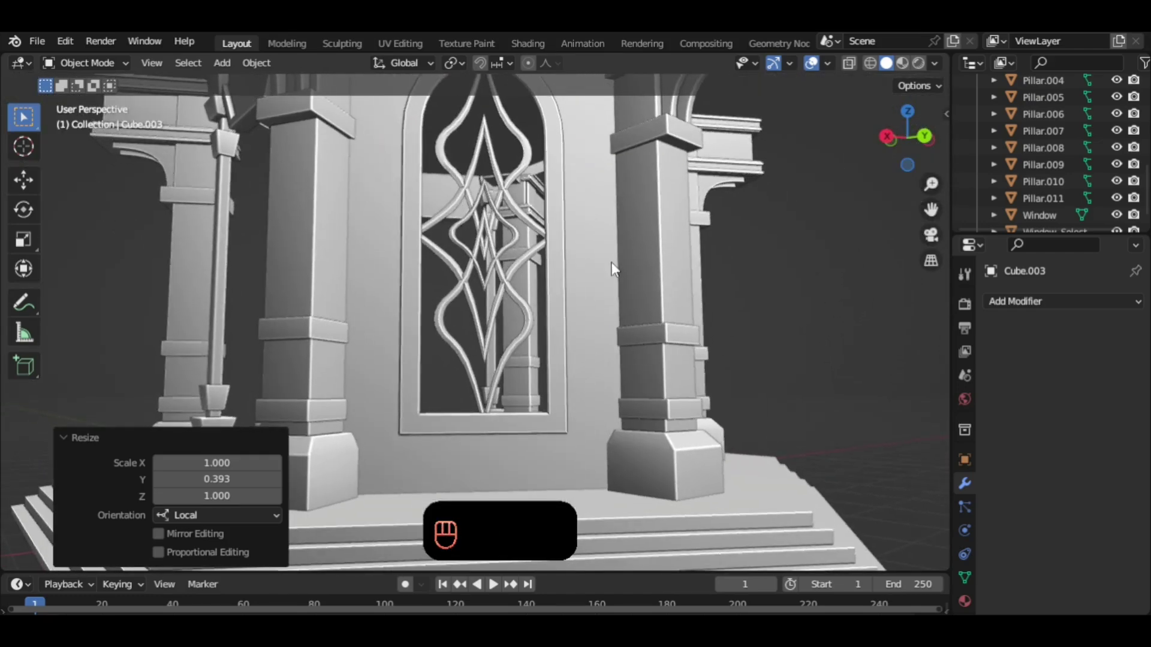
middle_click(616, 274)
Duplicate the trim band down to the window sill and select its outline geometry in Edit Mode.
key(shift+d)
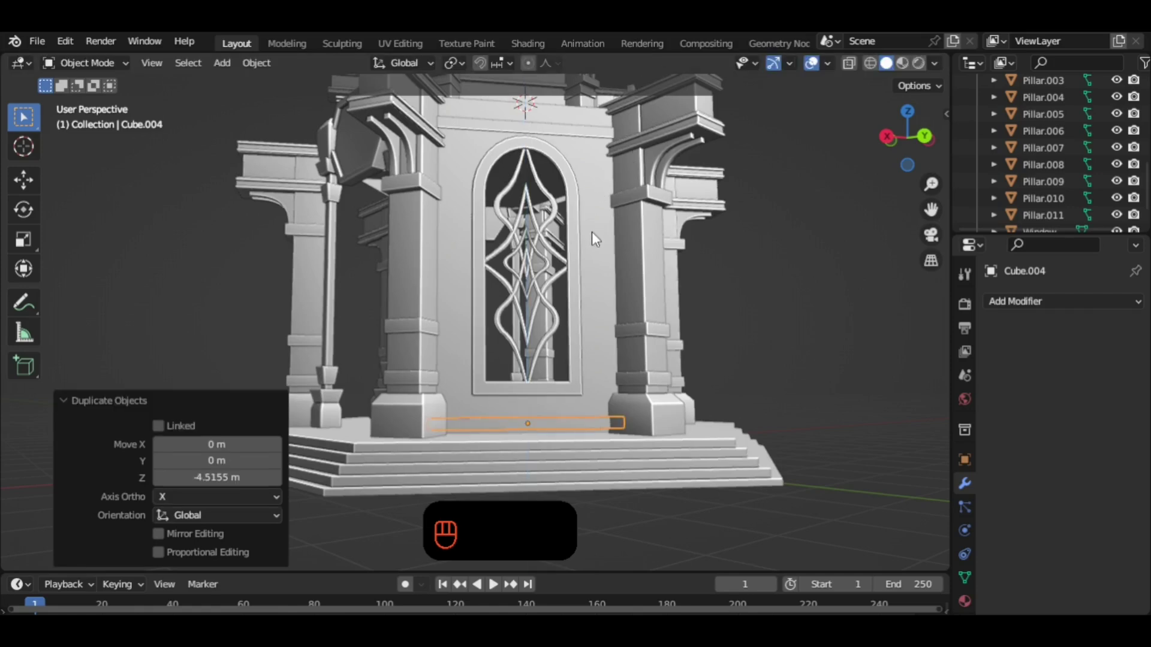
drag(604, 232, 586, 264)
click(577, 207)
click(593, 219)
key(Tab)
key(3)
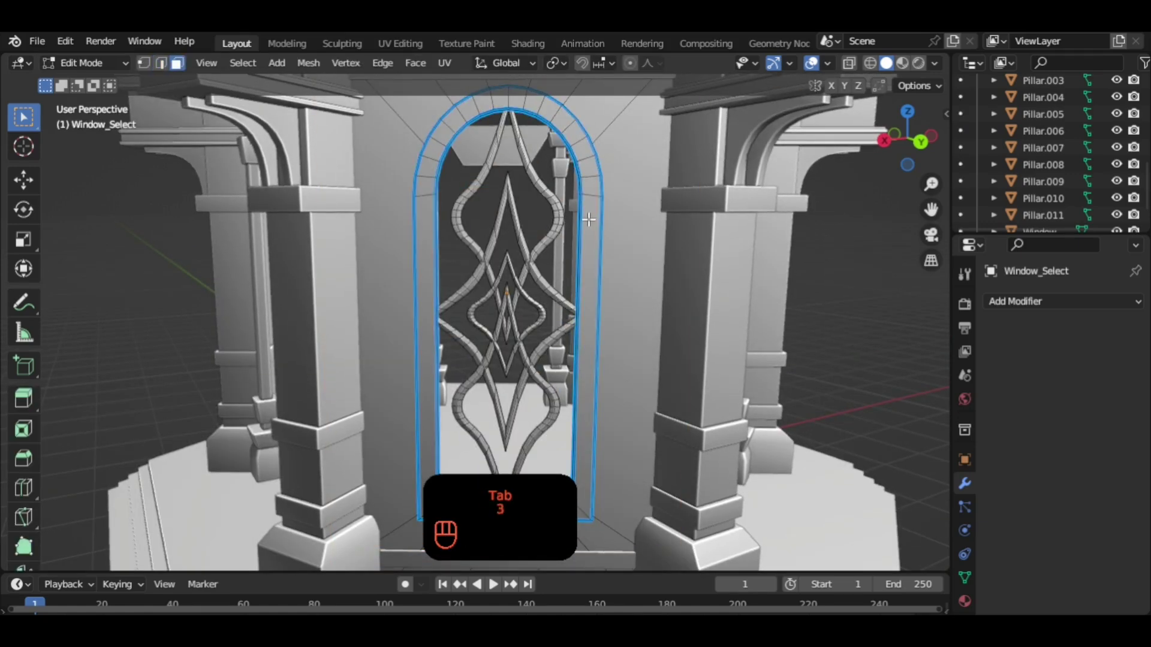
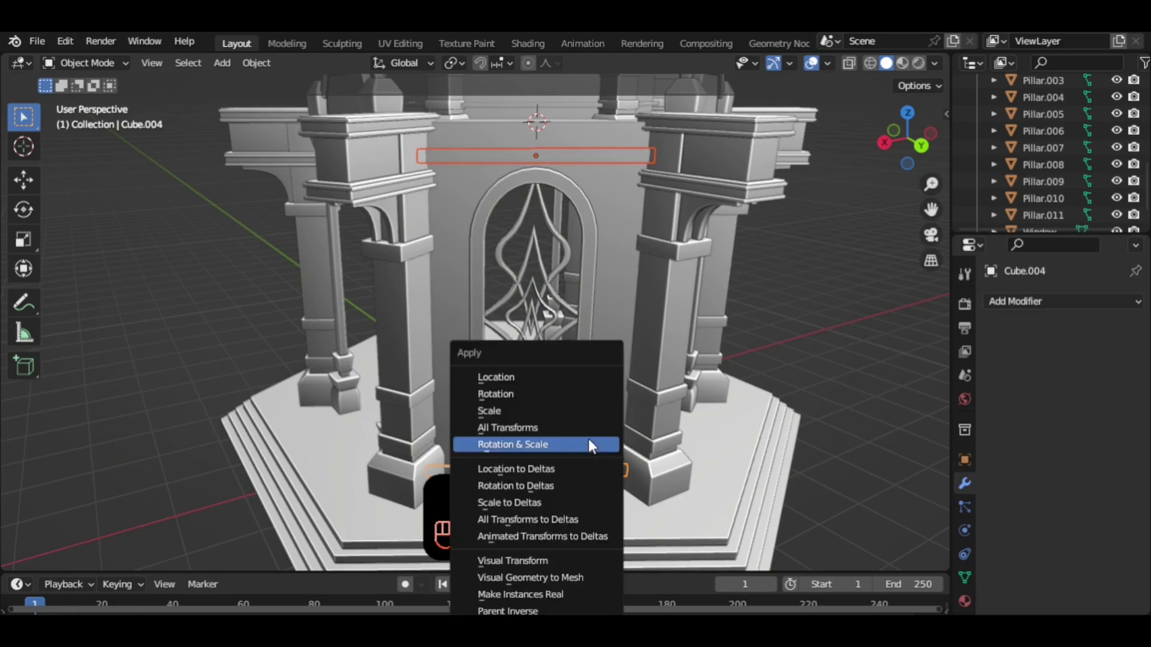
Apply the band's rotation and scale, then view the wall from above.
key(ctrl+a)
click(636, 335)
drag(667, 321, 707, 306)
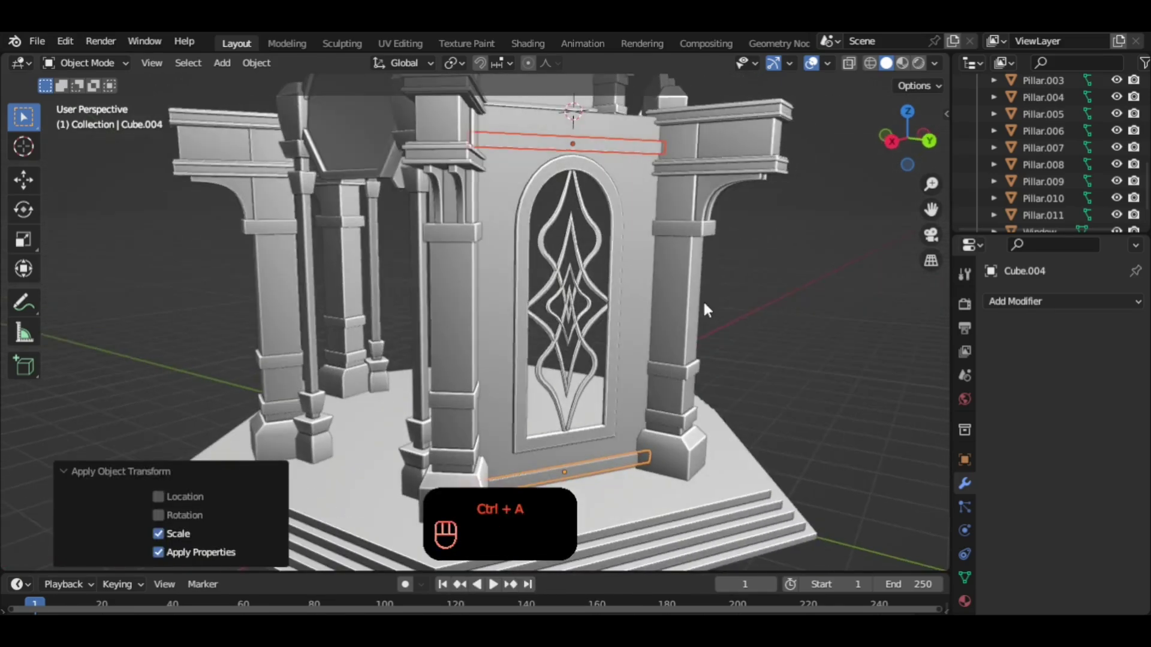
drag(690, 295, 676, 306)
drag(661, 272, 633, 274)
middle_click(702, 271)
Loop-cut the upper band Cube.003 and bevel the new edges at 1.2 m.
click(631, 147)
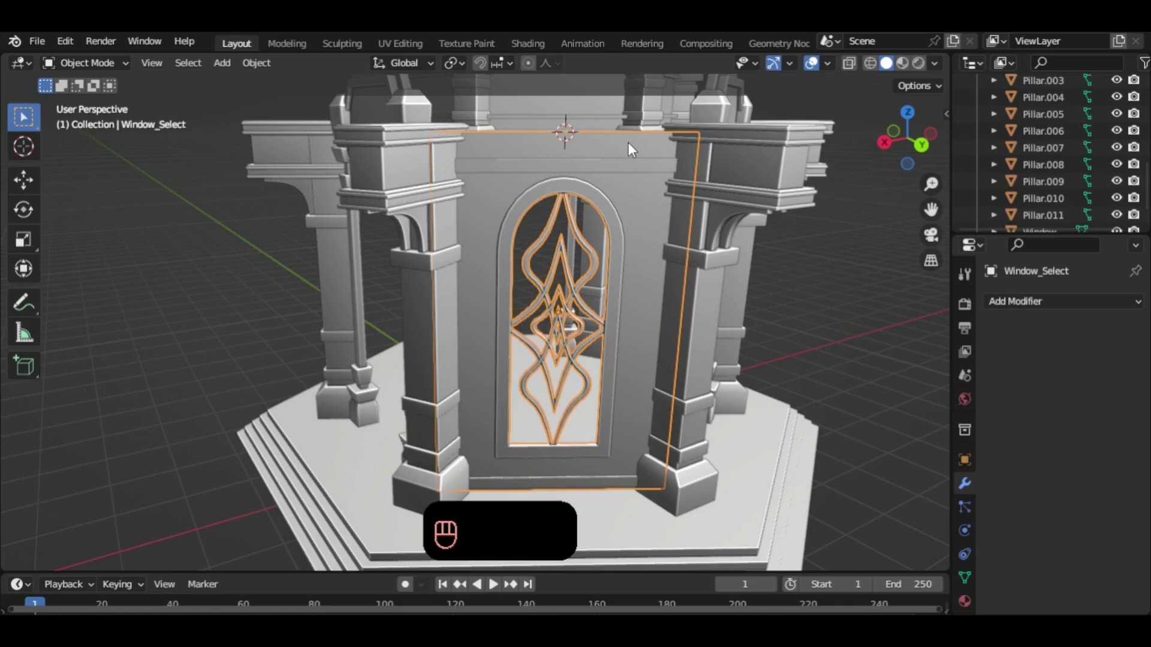
drag(640, 183, 647, 203)
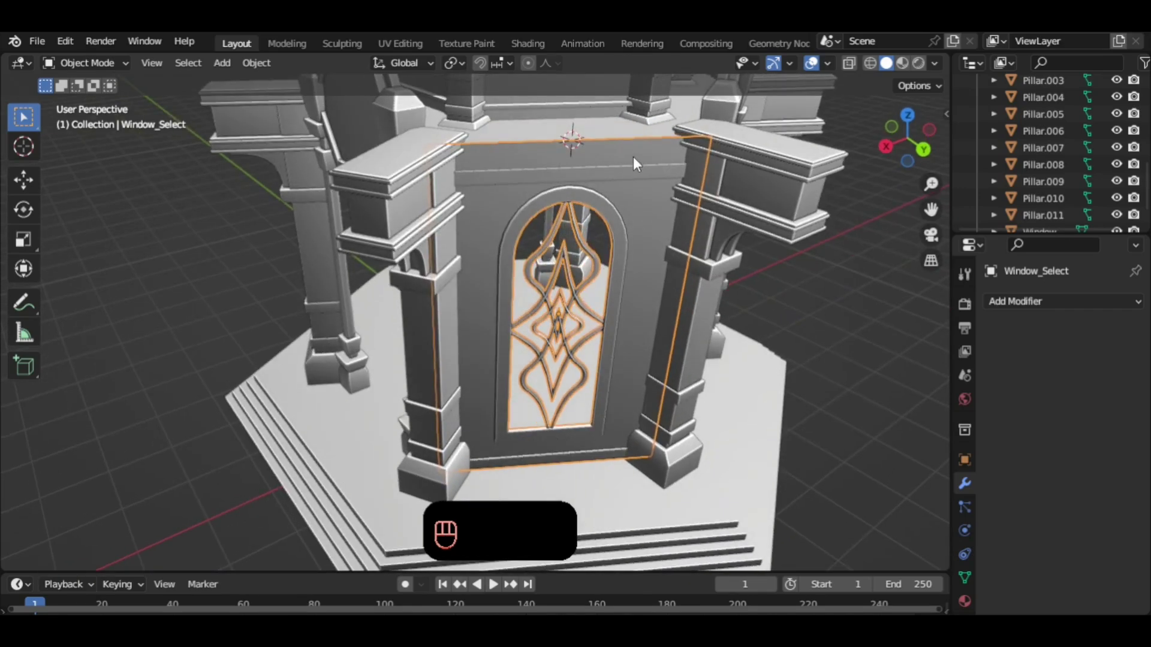
key(Tab)
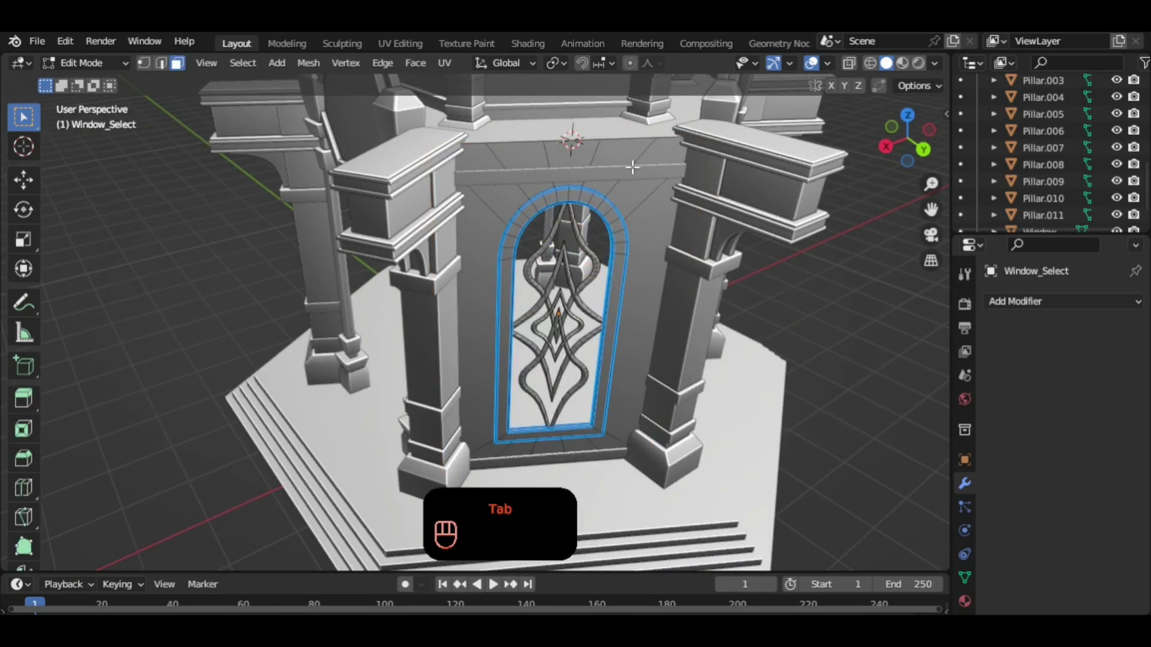
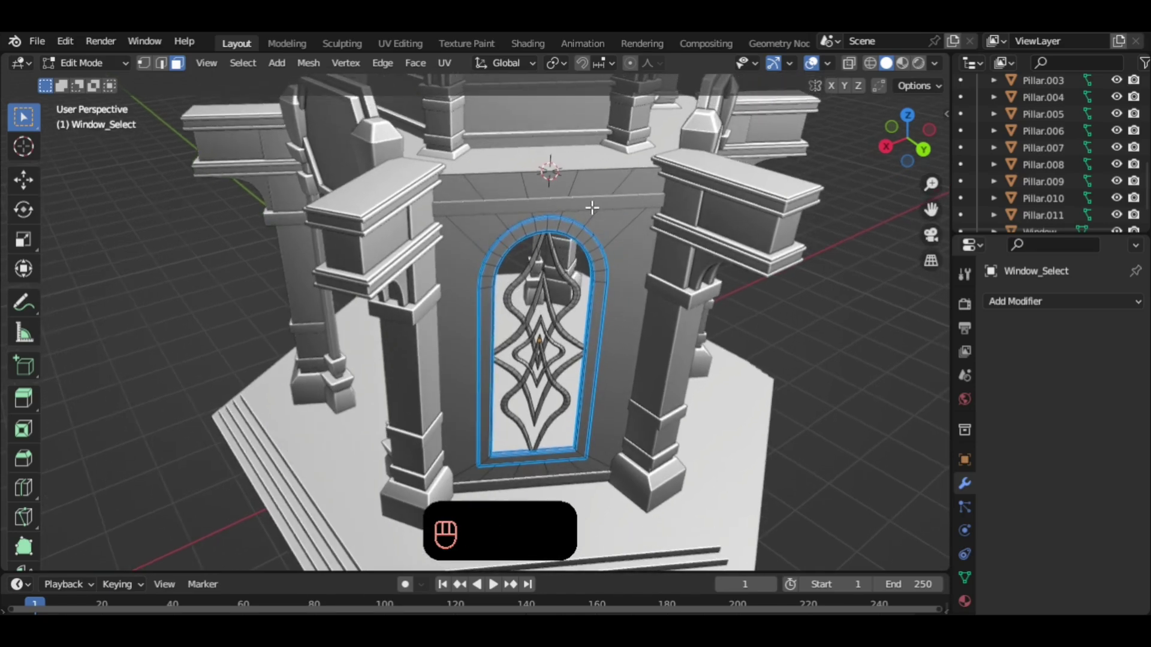
key(2)
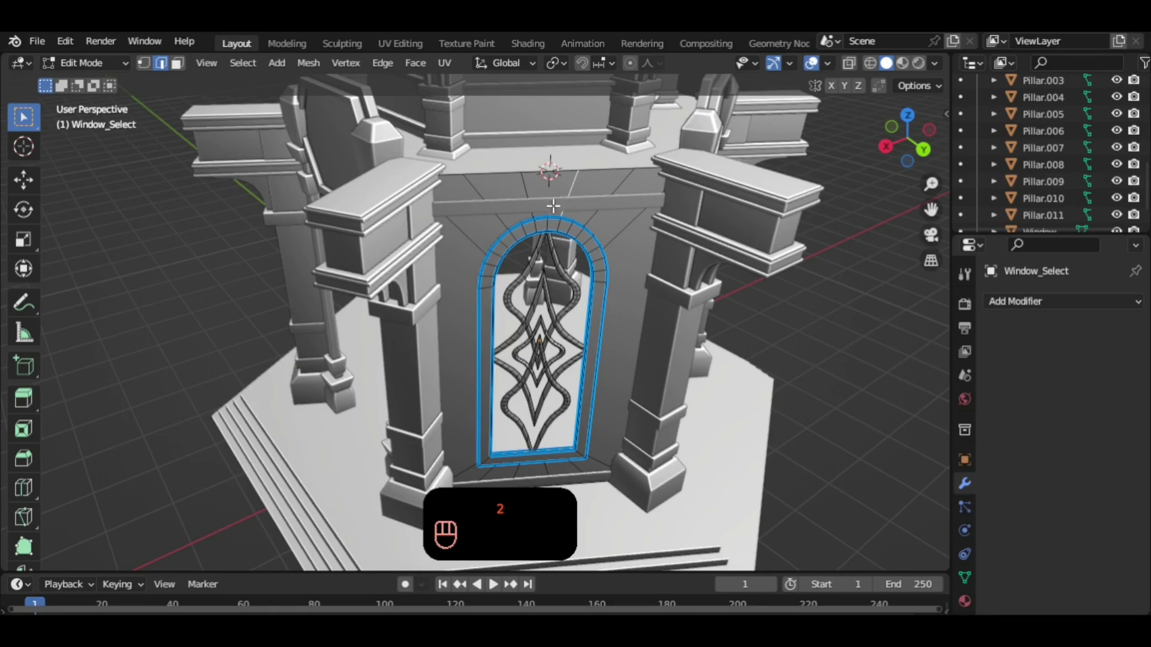
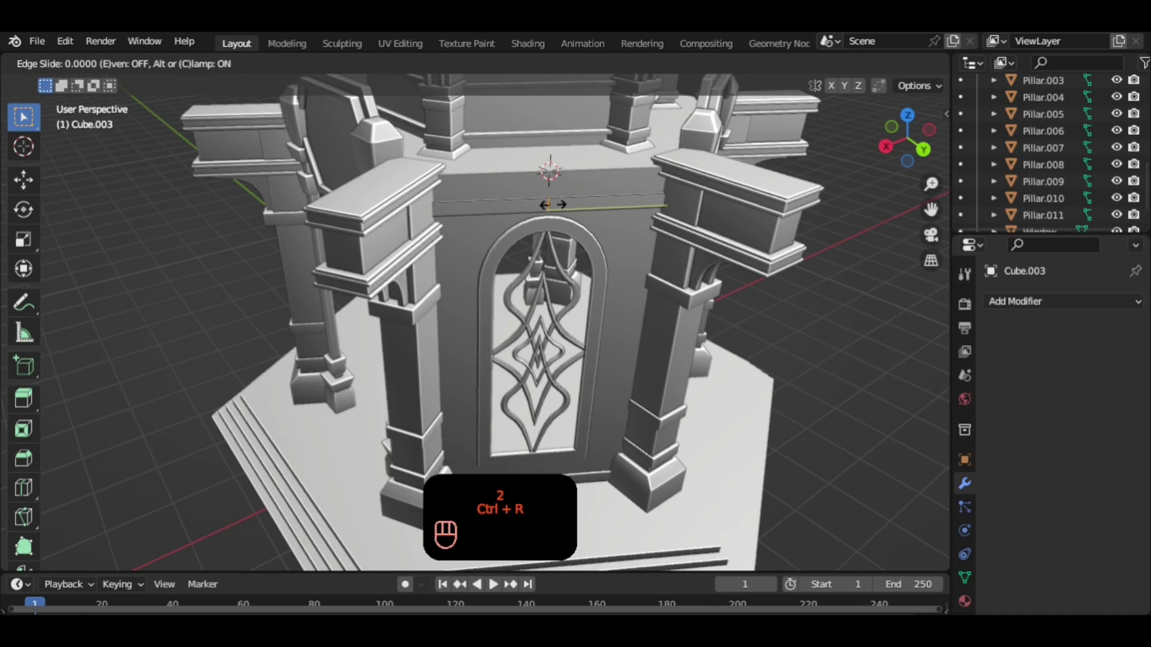
key(ctrl+b)
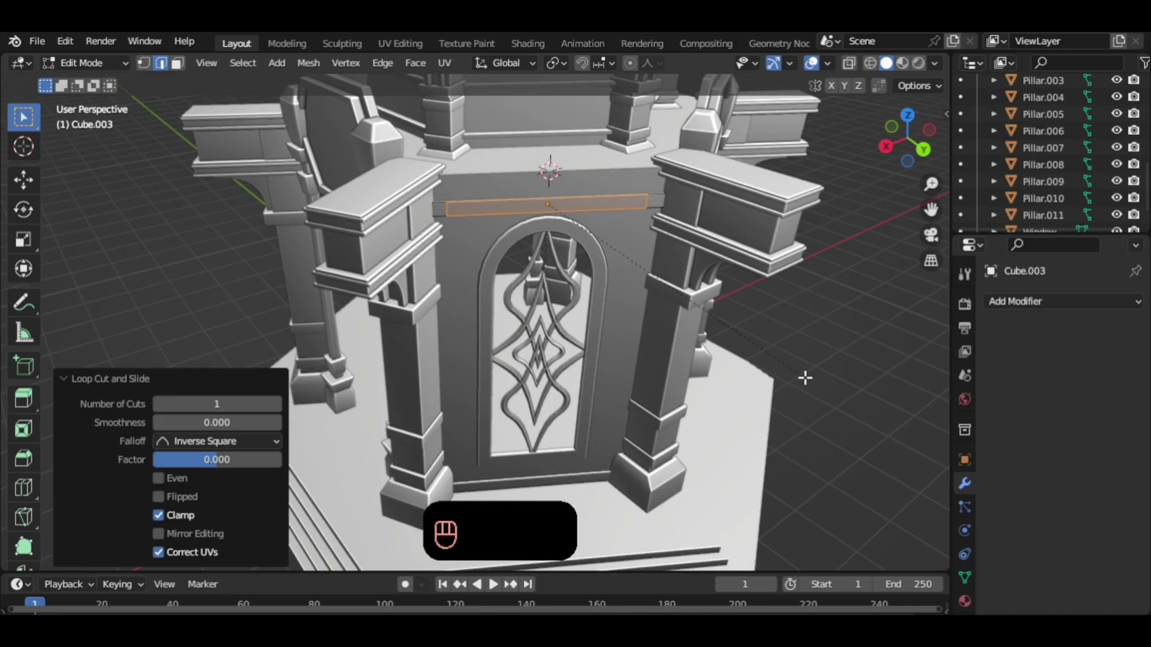
middle_click(717, 280)
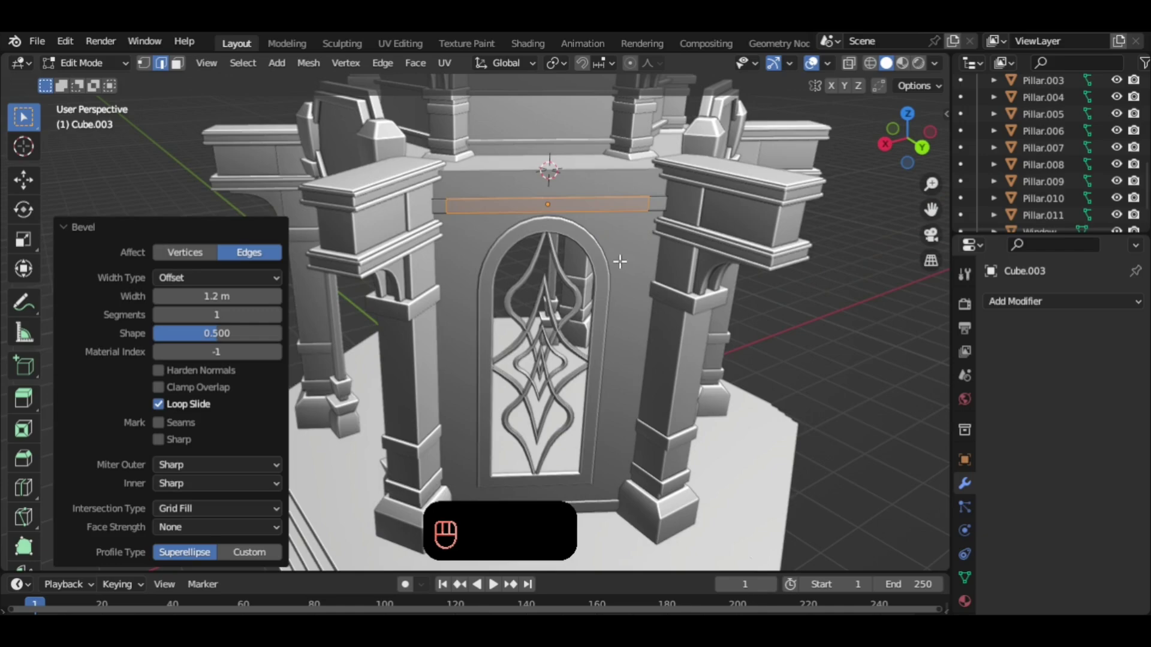
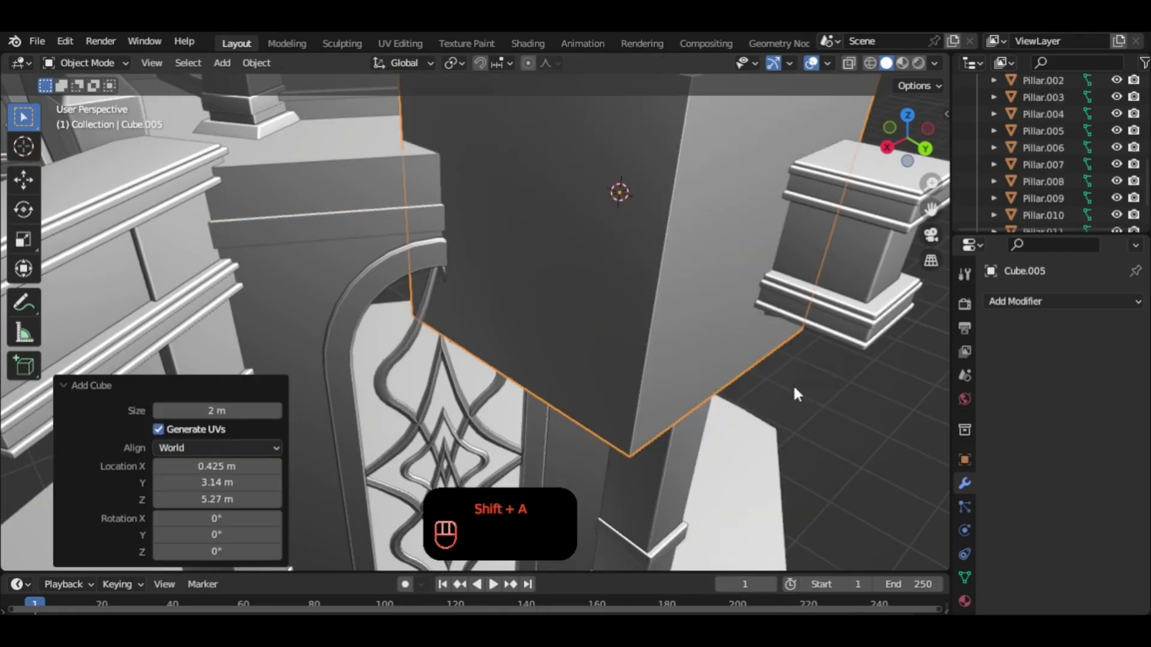
Rotate the new cube -30° on Z, shrink it to 0.172 and set it as a short block at the wall corner under the ledge.
key(r)
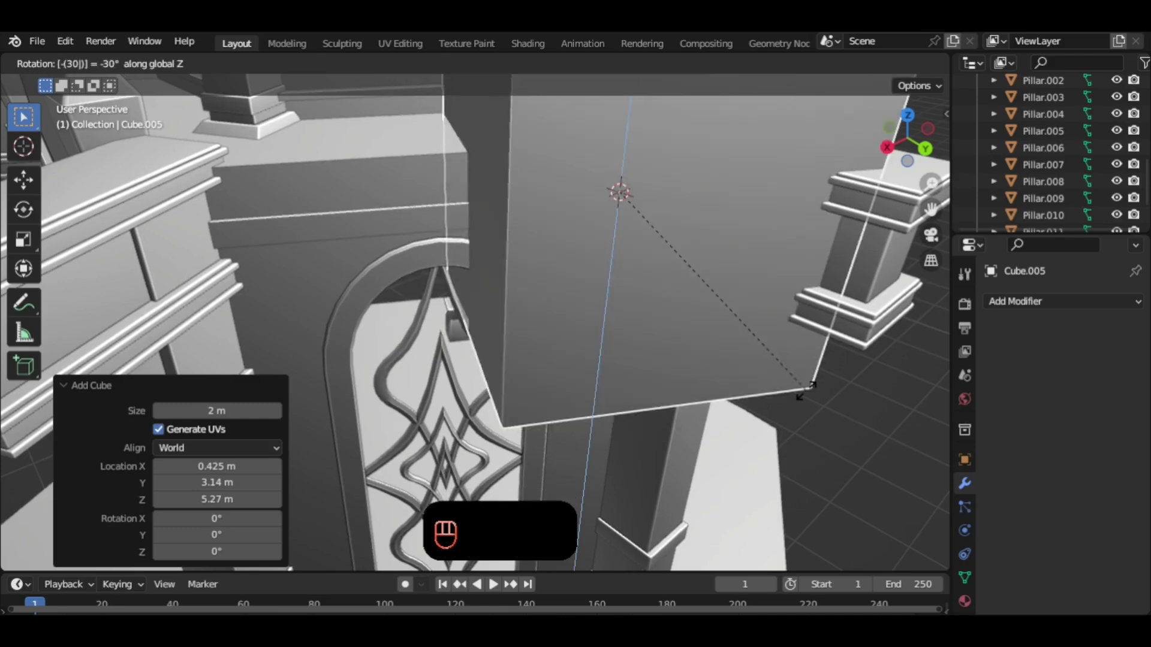
key(s)
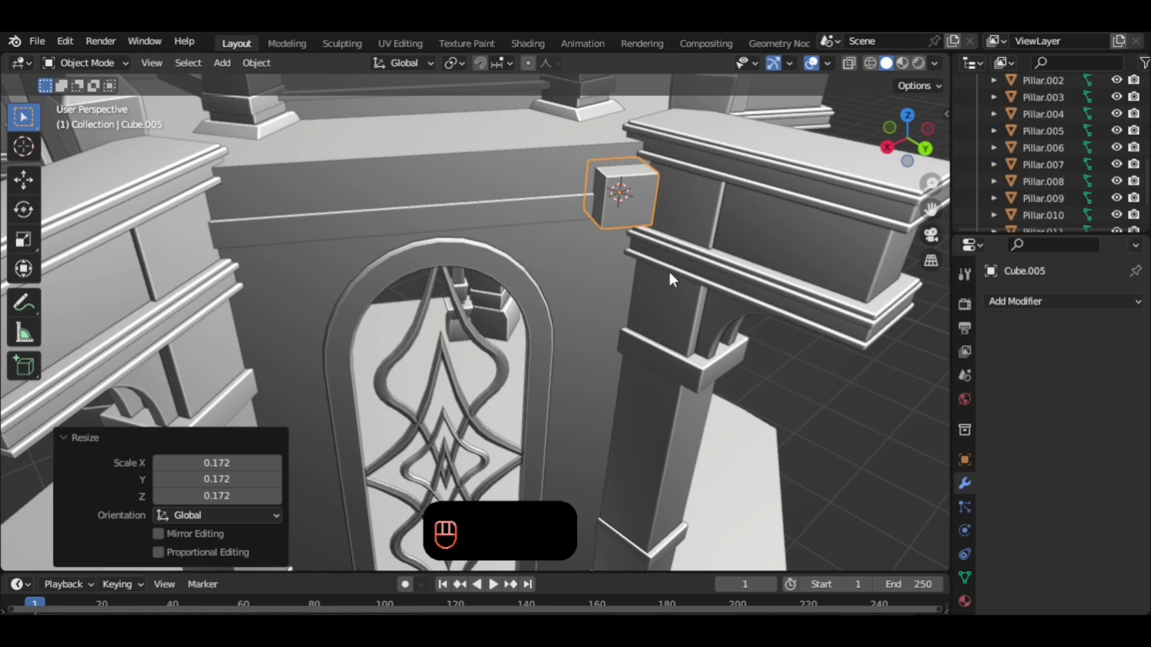
key(g)
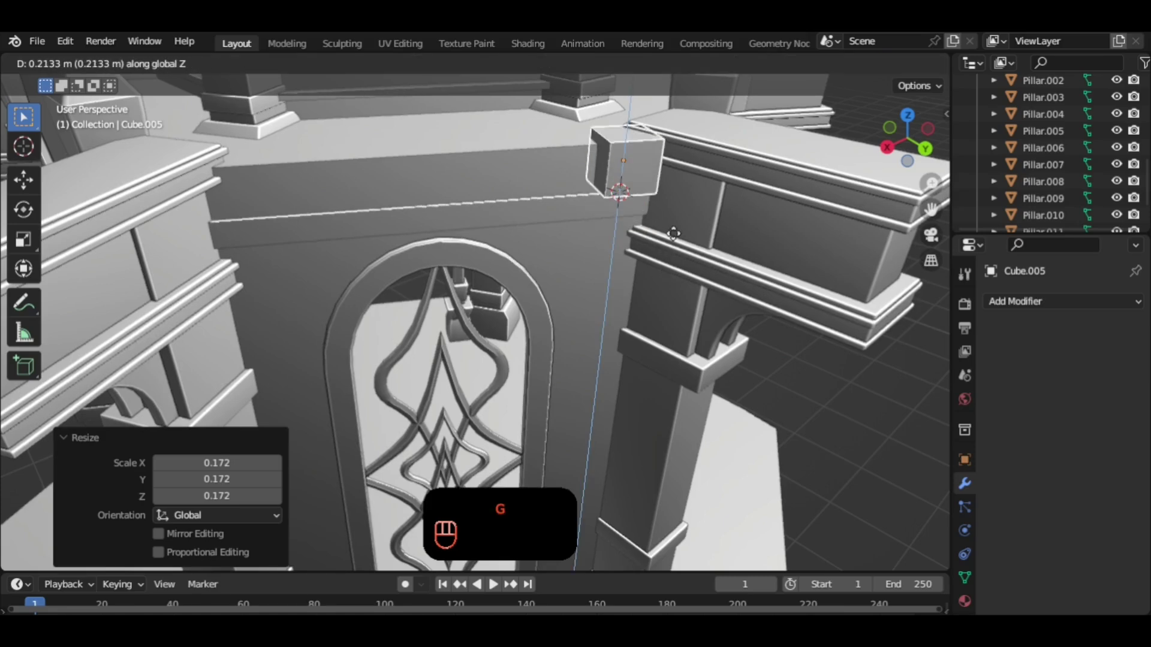
key(s)
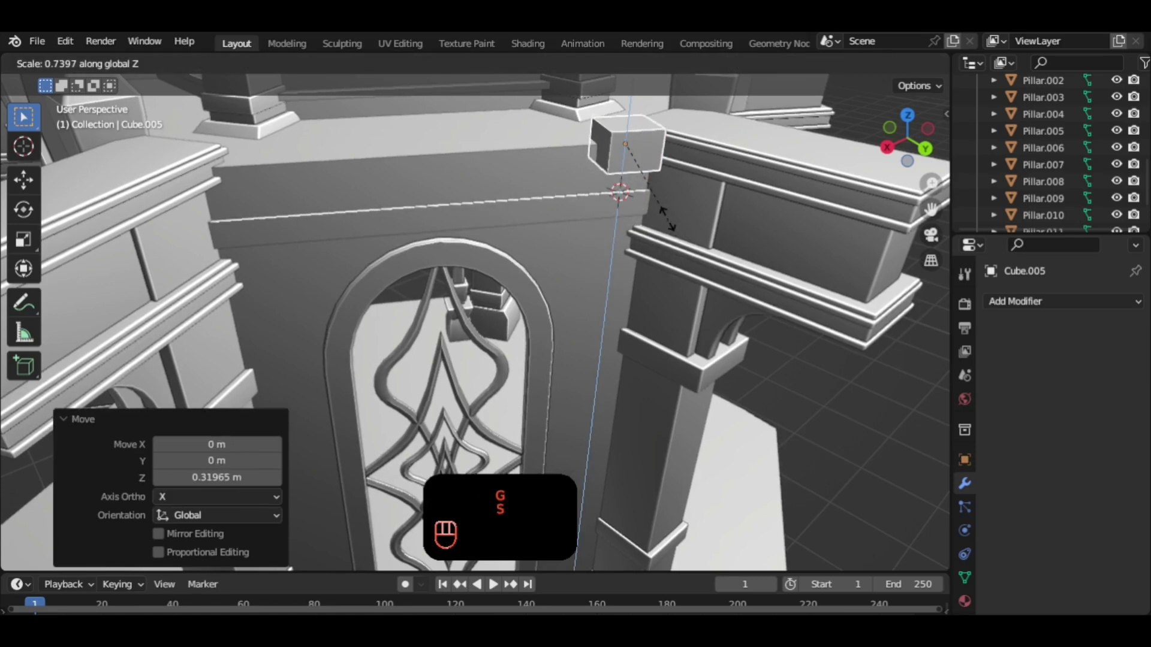
key(s)
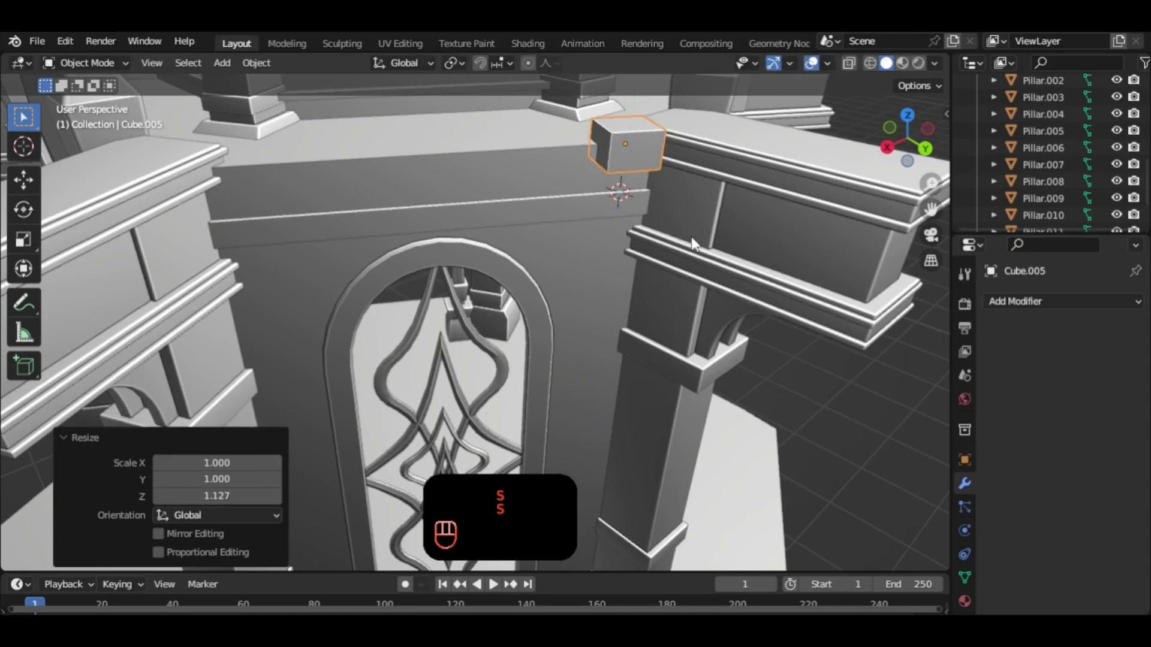
click(707, 259)
drag(701, 263, 660, 244)
key(s)
key(g)
key(s)
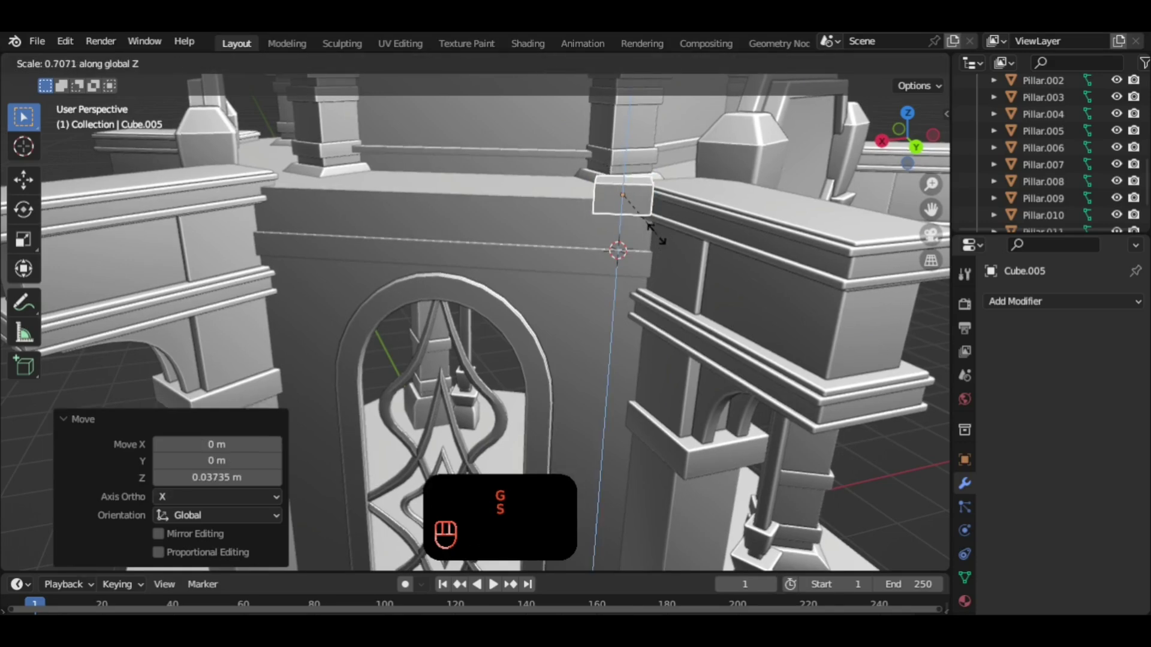
Duplicate the block downward, shrink the copy to 0.69 and stretch it vertically into a hanging bracket.
drag(665, 257, 696, 181)
drag(665, 257, 694, 193)
key(shift+d)
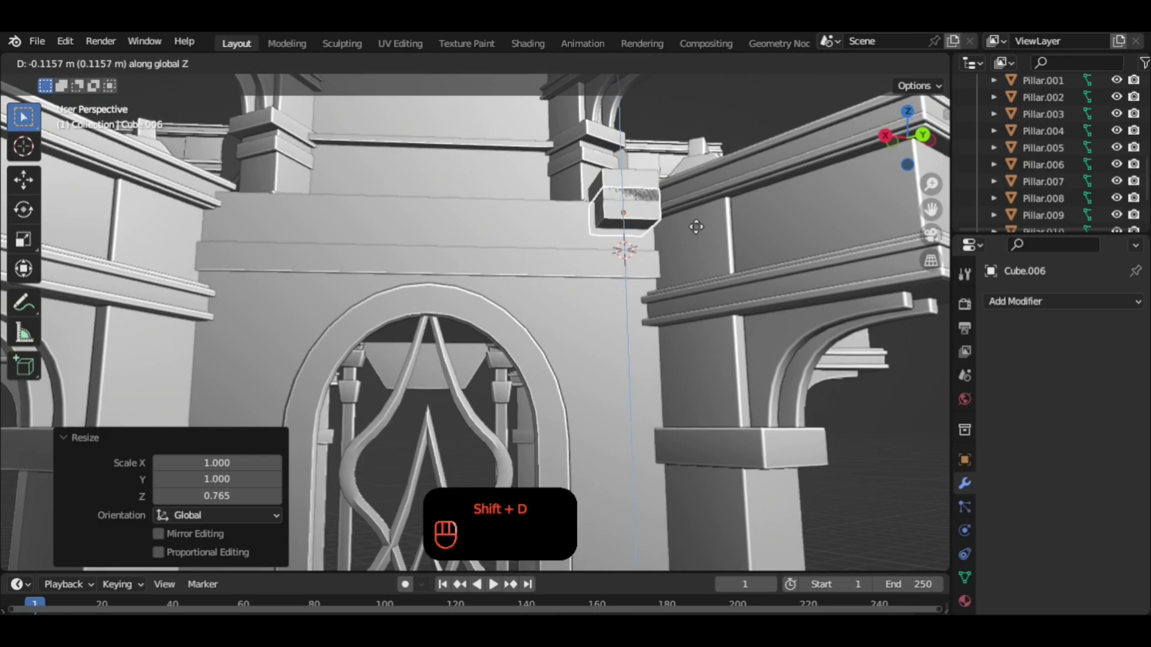
key(s)
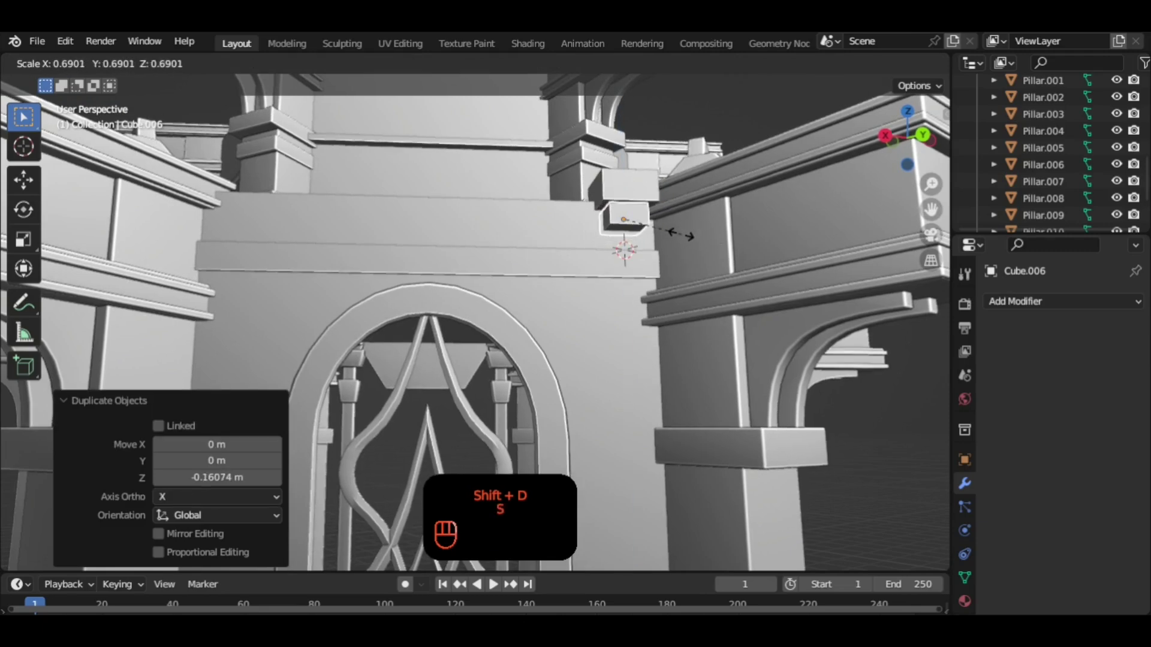
drag(677, 254, 718, 266)
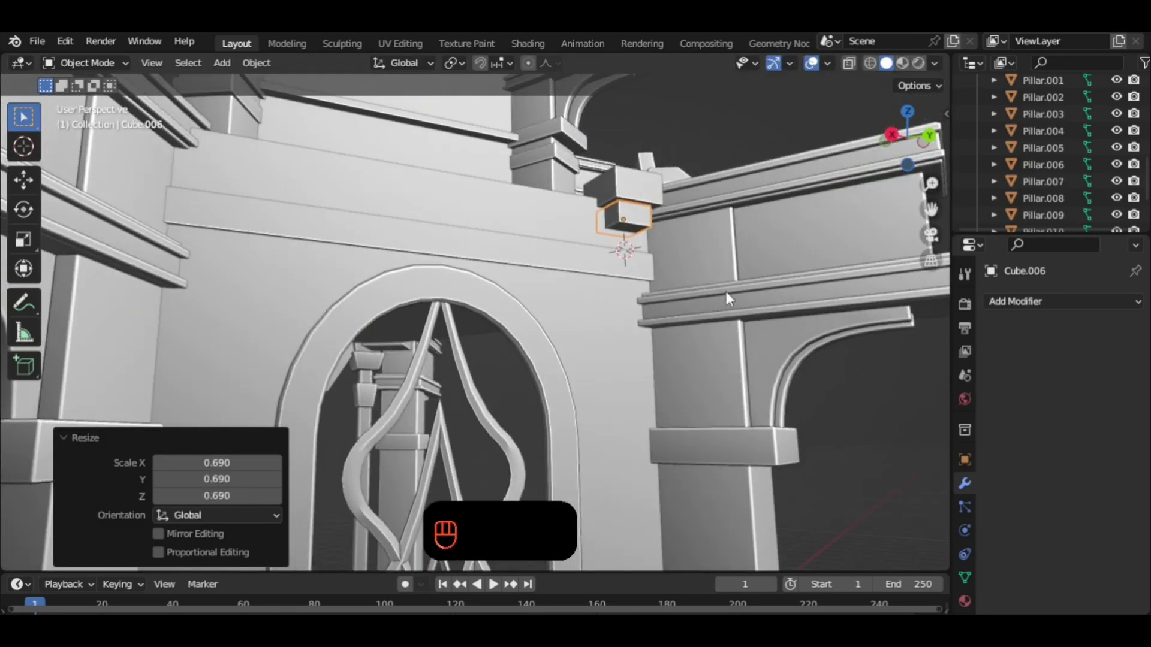
drag(727, 288, 715, 265)
key(s)
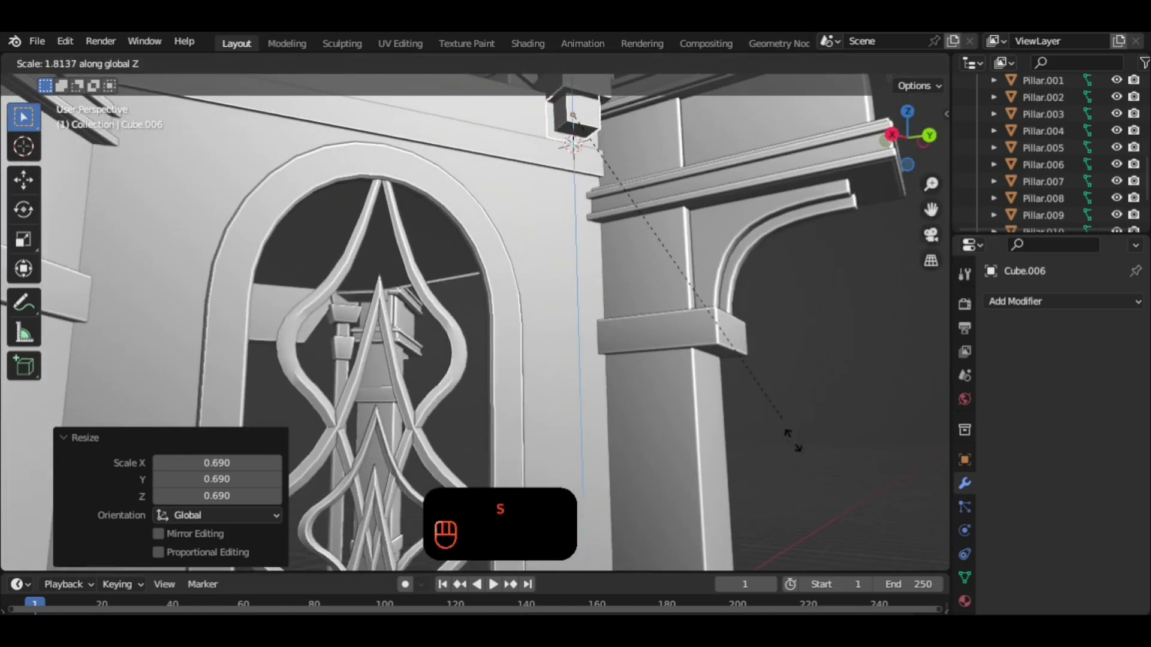
drag(687, 276, 678, 303)
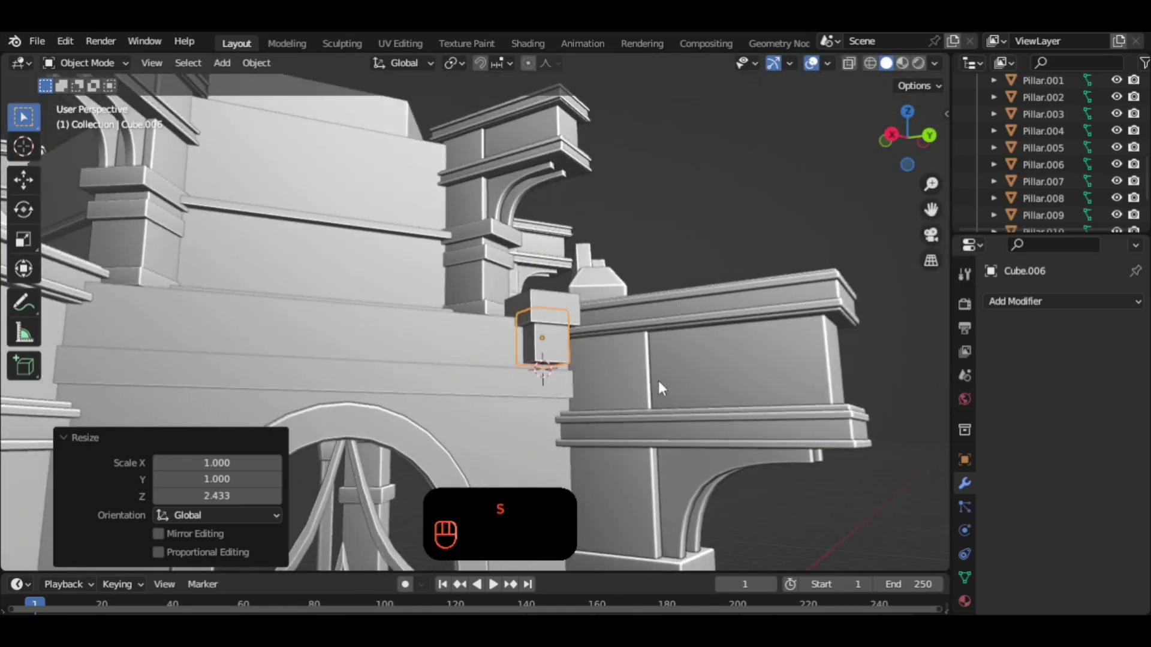
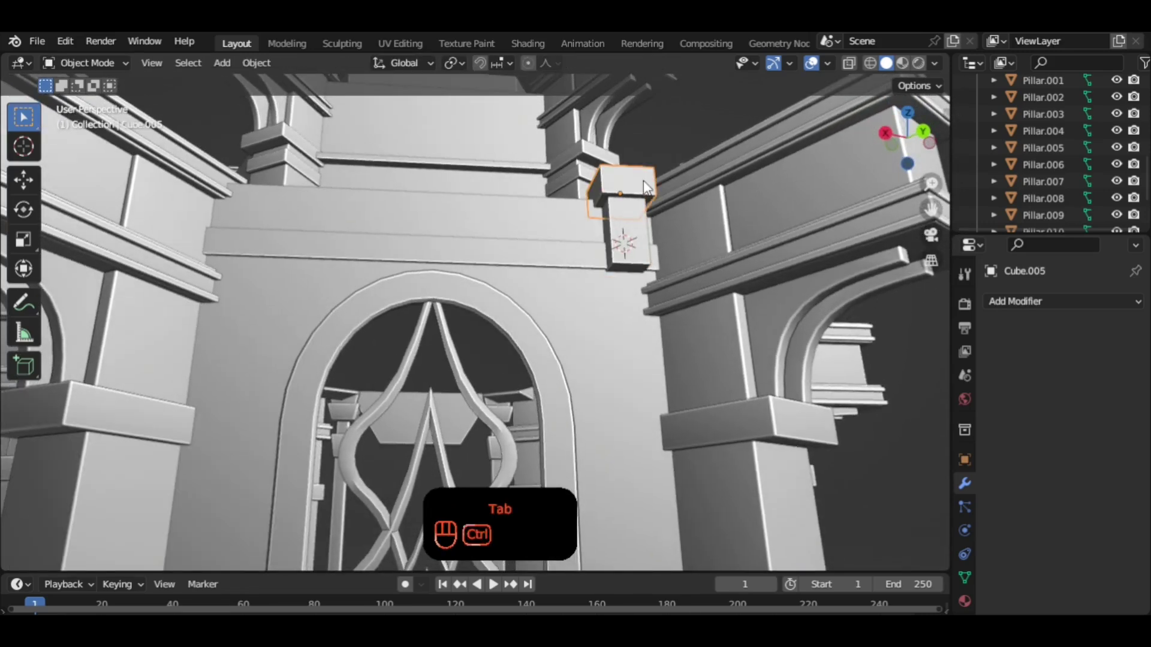
Duplicate the bracket again smaller, then widen and bevel the bracket's middle loop into a rounded taper.
key(shift+d)
key(s)
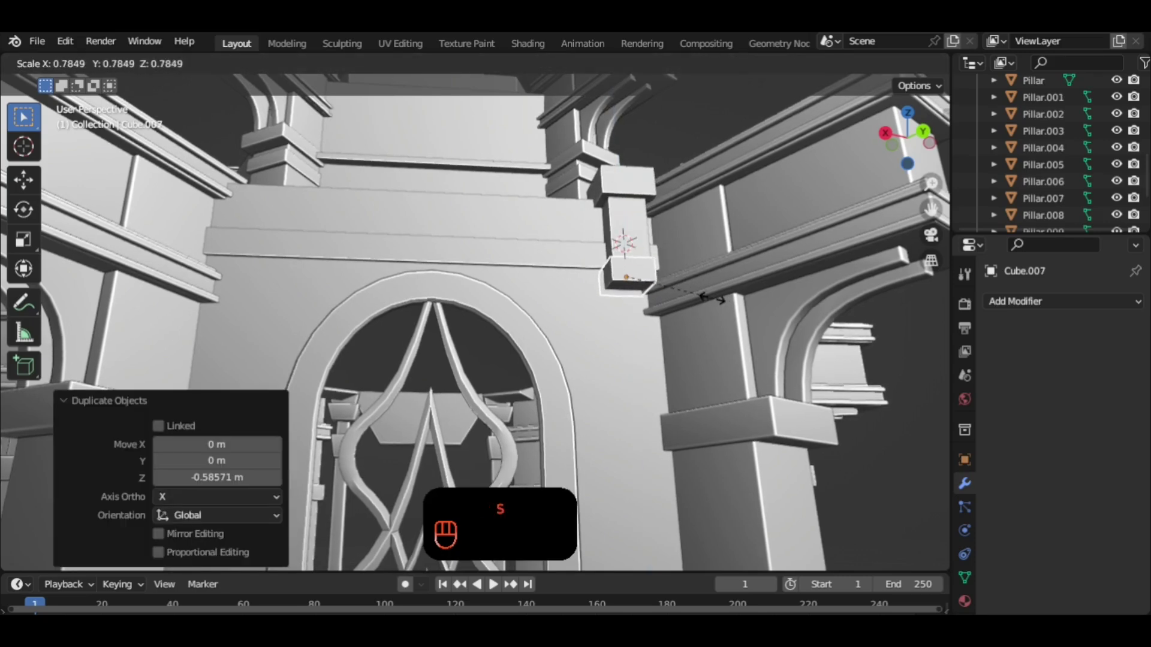
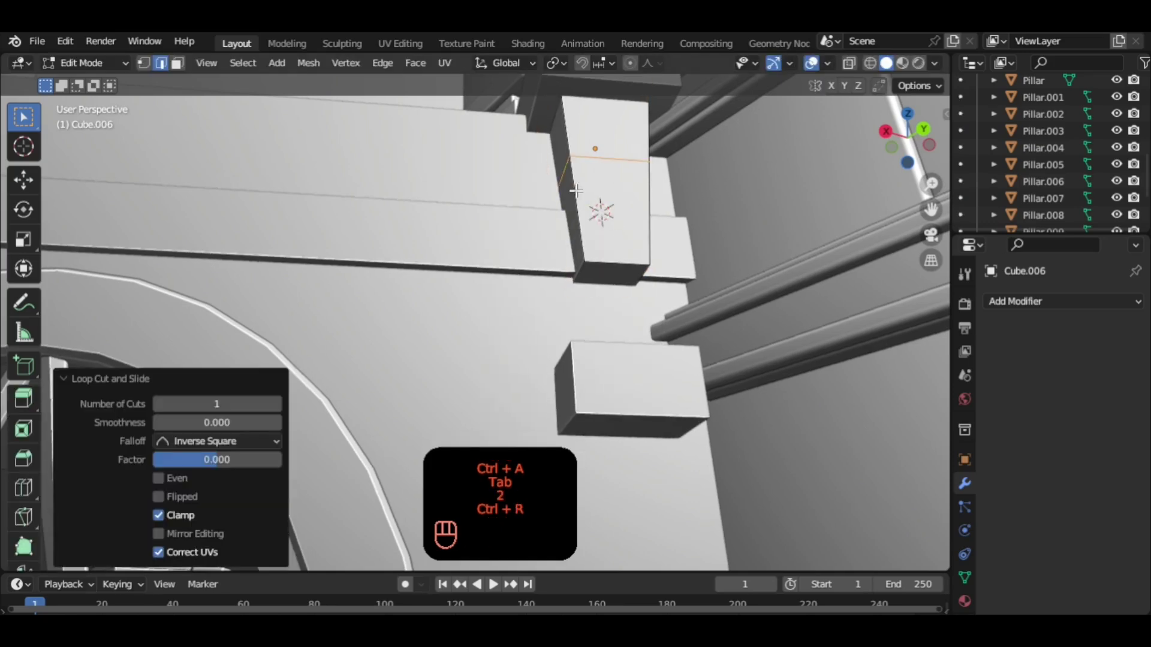
key(s)
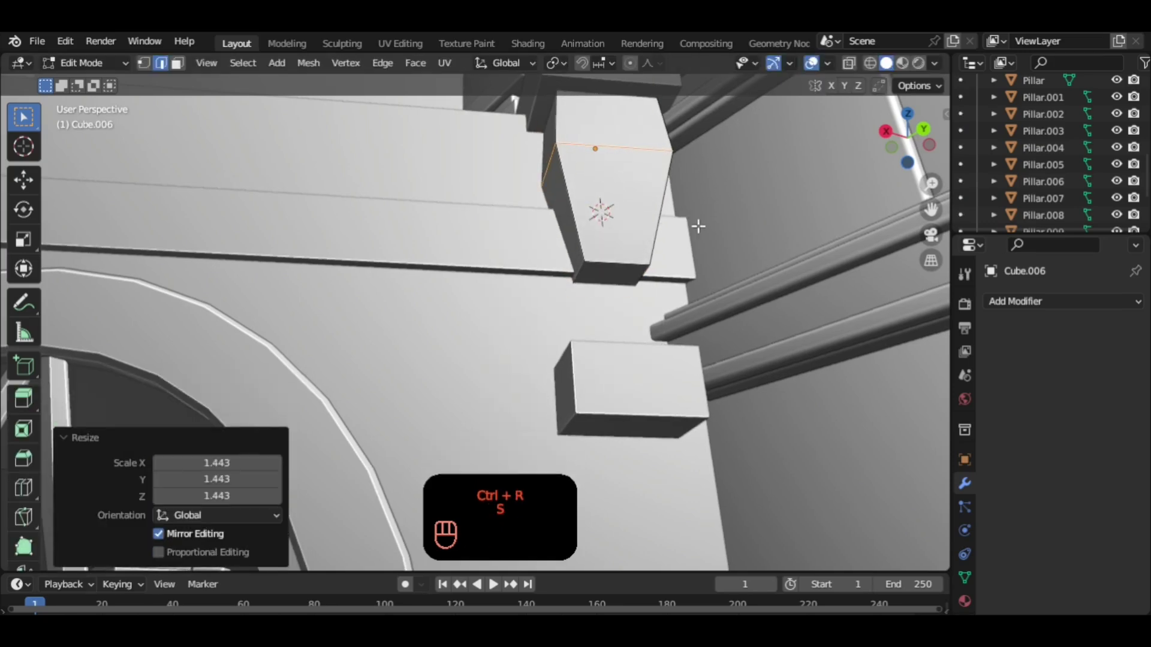
key(ctrl+b)
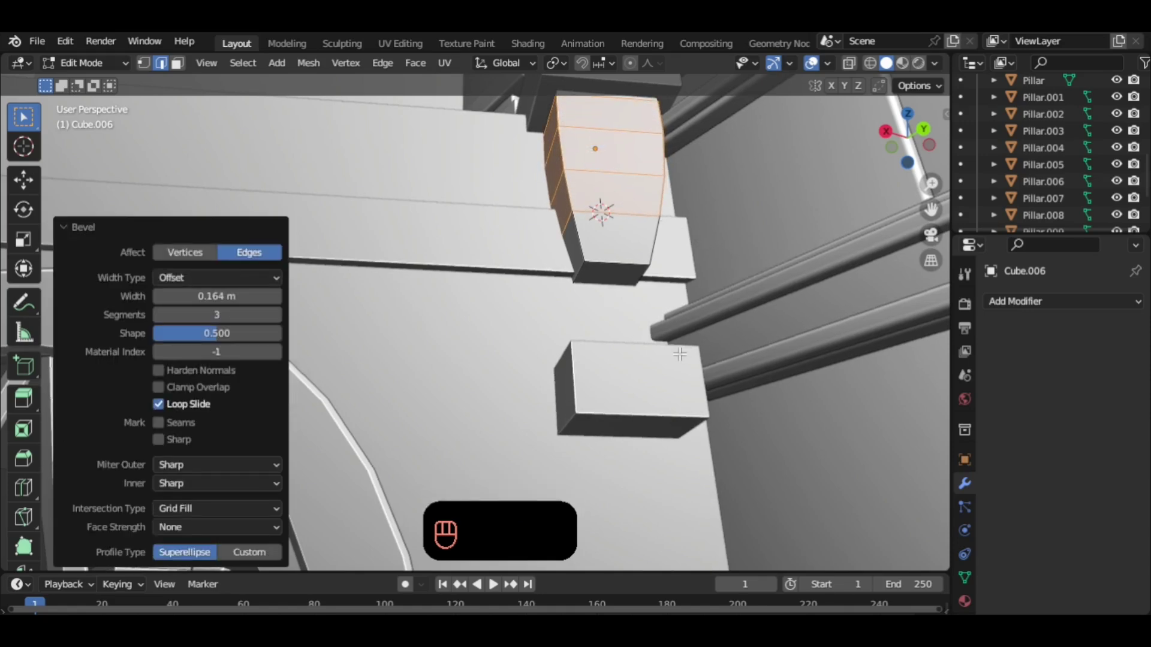
key(Tab)
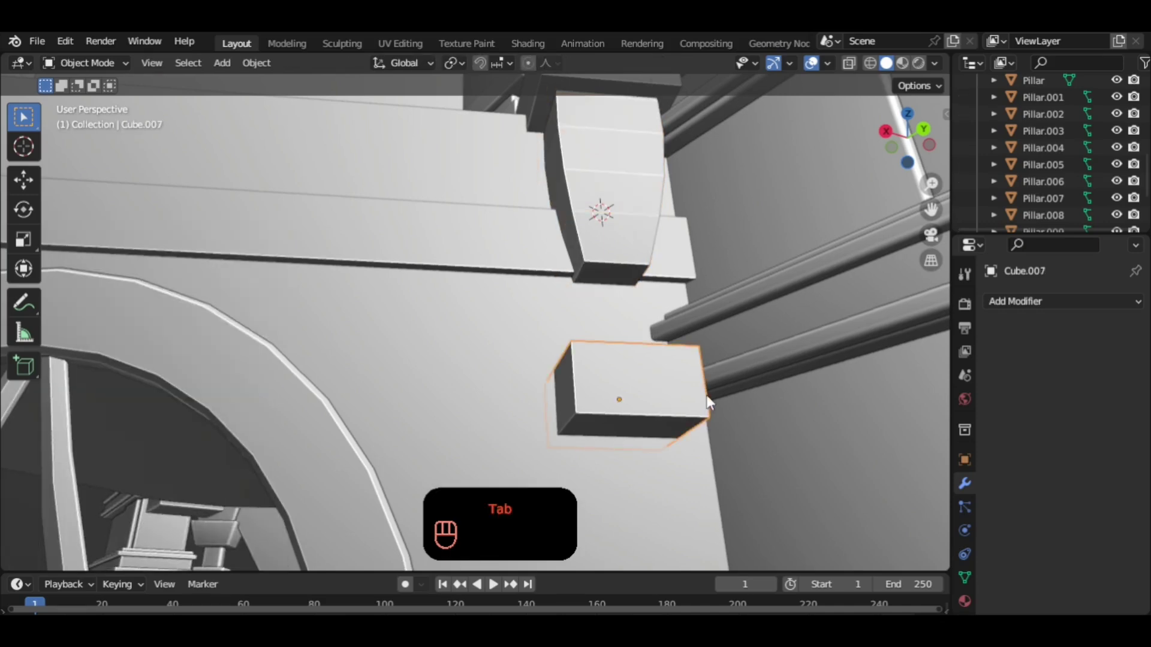
Raise the lower block up beneath the bracket and shrink it to a smaller step.
key(g)
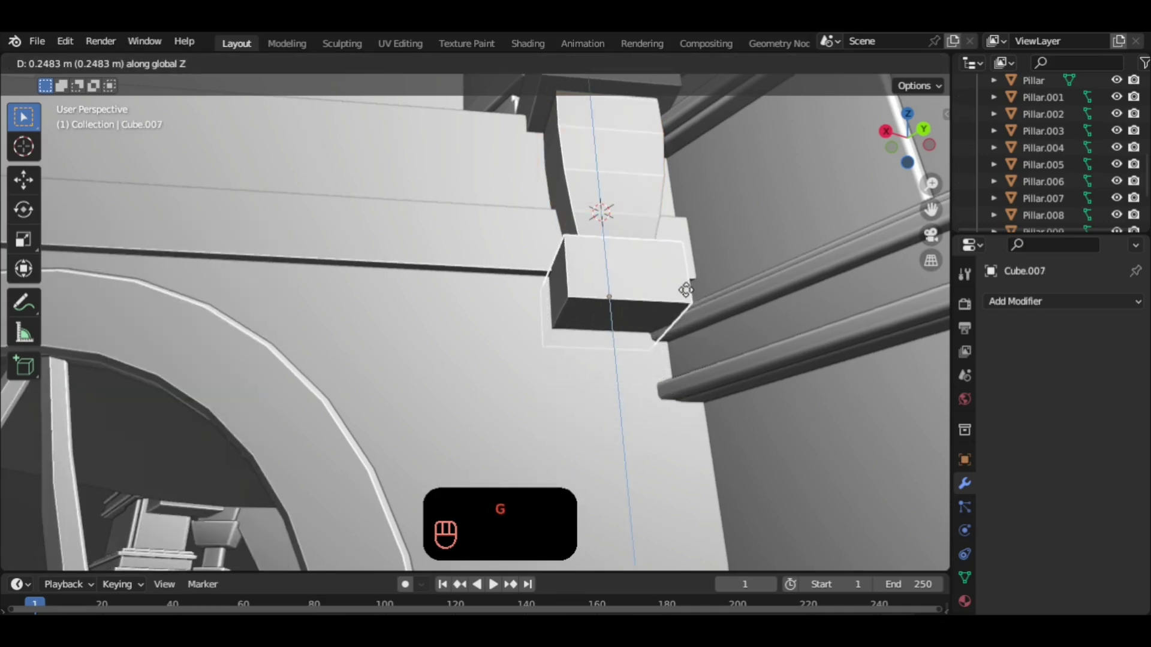
key(s)
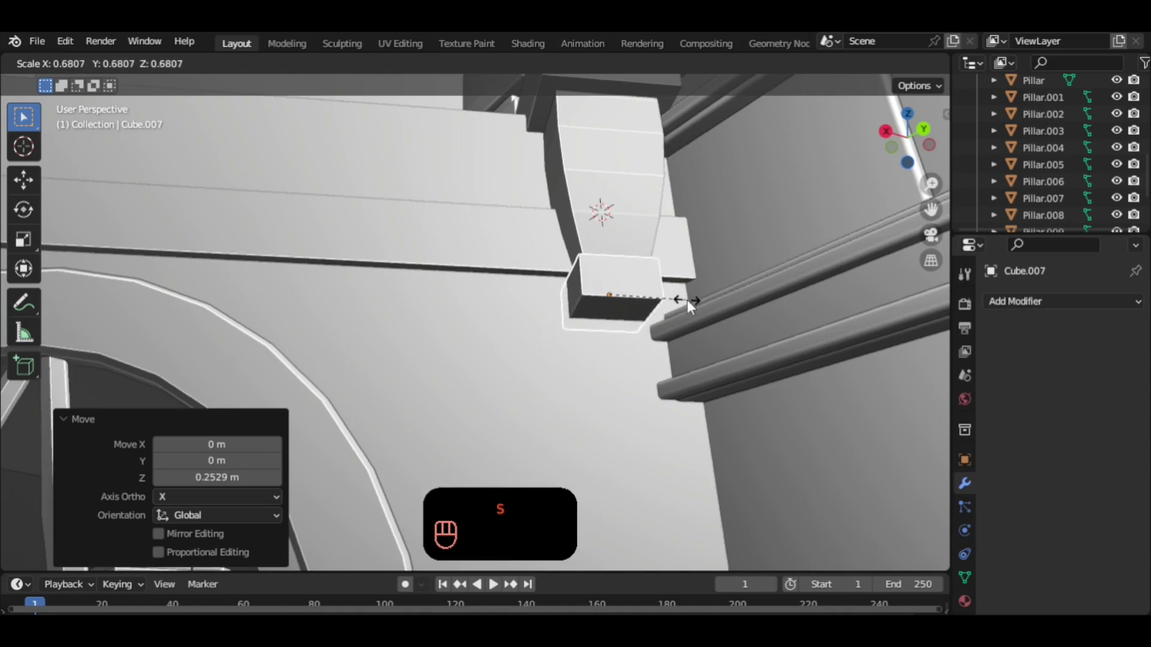
drag(682, 315, 675, 319)
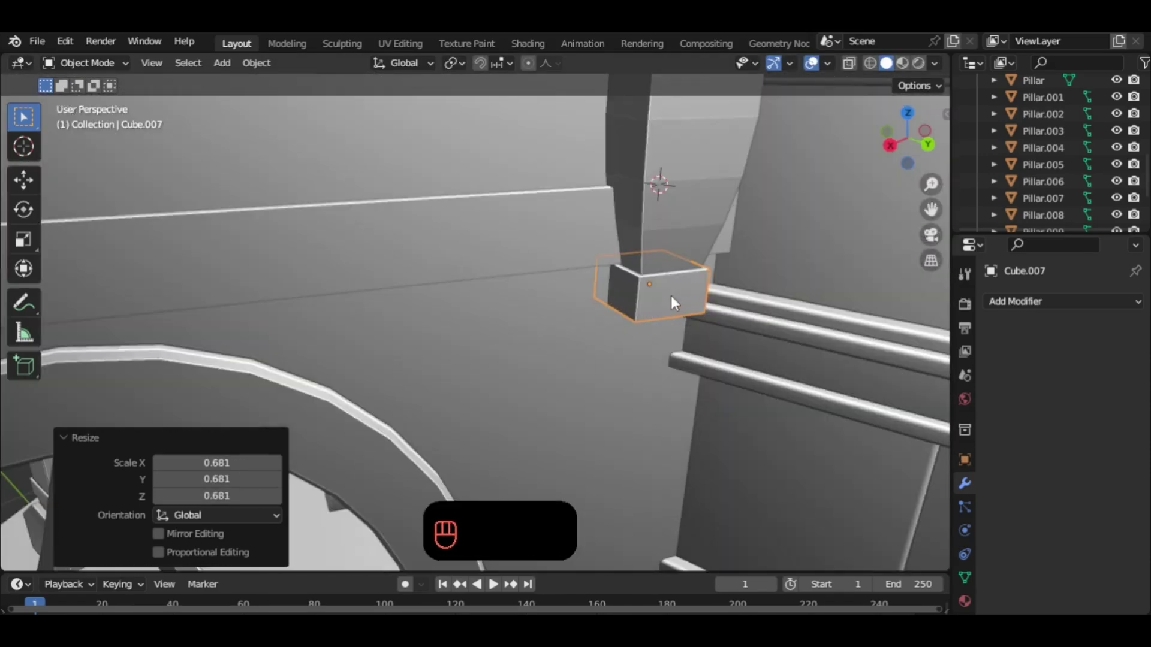
key(s)
drag(726, 309, 708, 296)
drag(712, 299, 704, 278)
click(693, 294)
middle_click(692, 295)
right_click(692, 294)
click(678, 315)
middle_click(678, 314)
right_click(678, 314)
drag(689, 307, 692, 269)
Duplicate the small block once more, shrink it to about 0.59 and begin editing its mesh.
key(shift+d)
key(s)
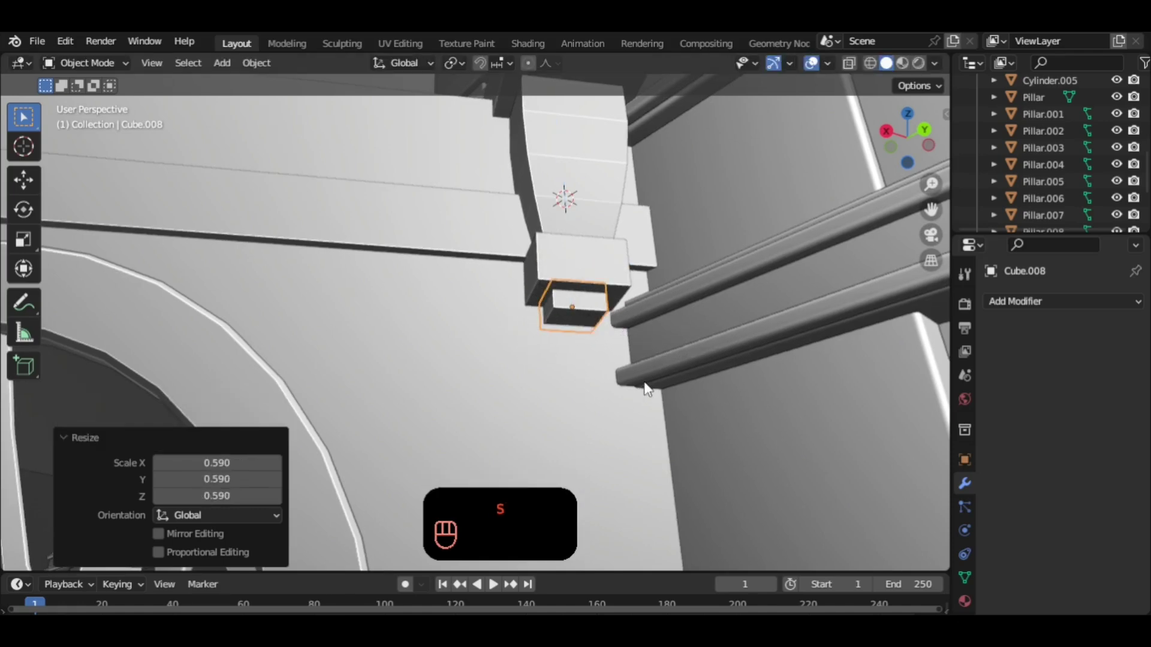
key(ctrl+a)
key(Tab)
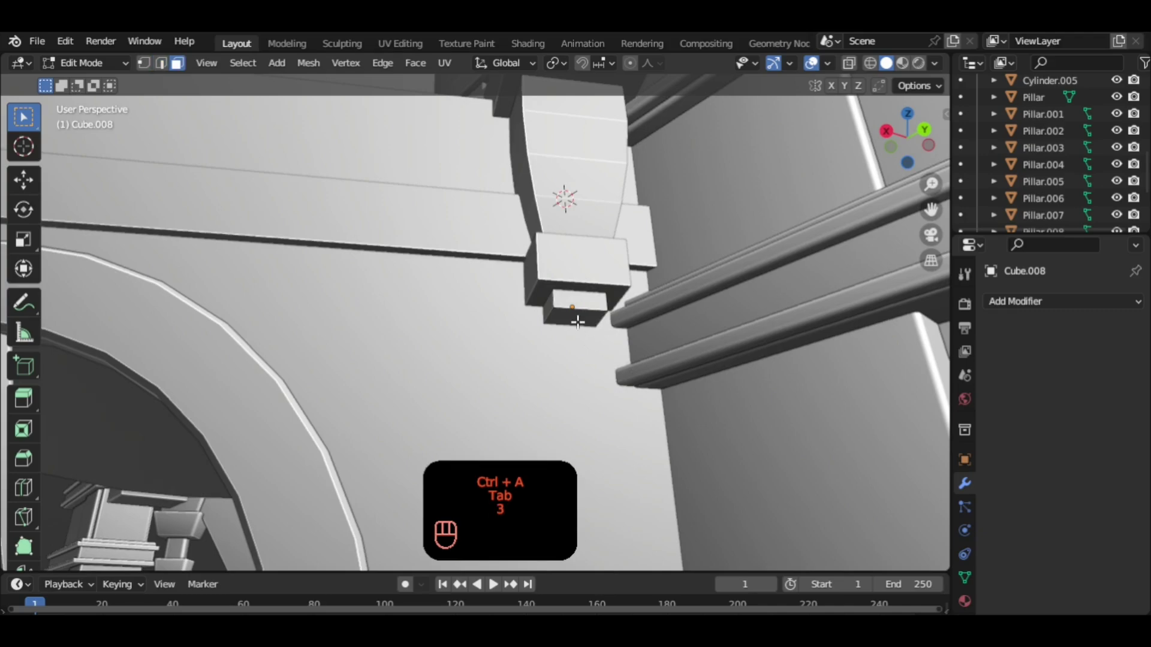
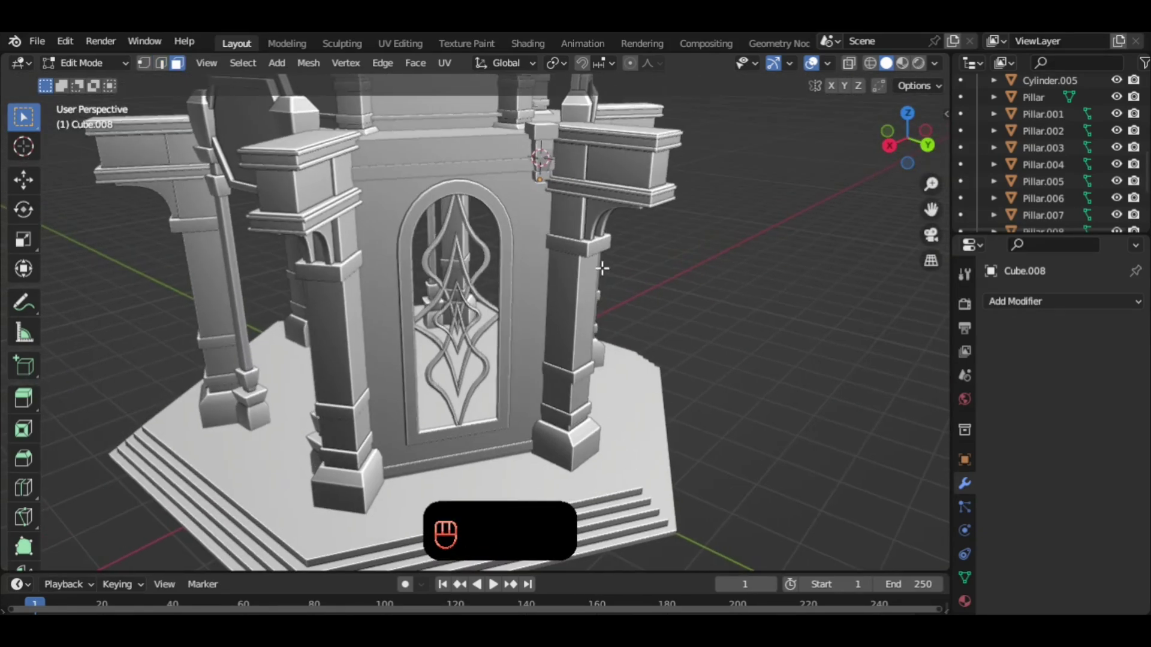
Pull the smallest block's bottom face down about 4 m into a thin corner strip, then select the block under the bracket.
key(g)
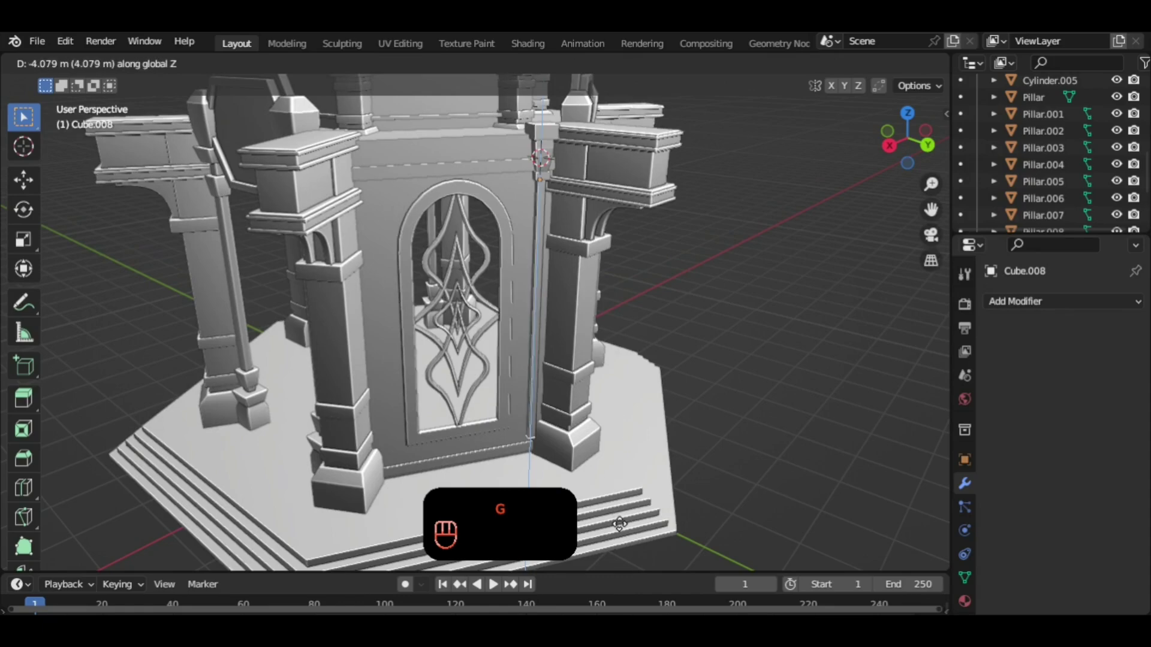
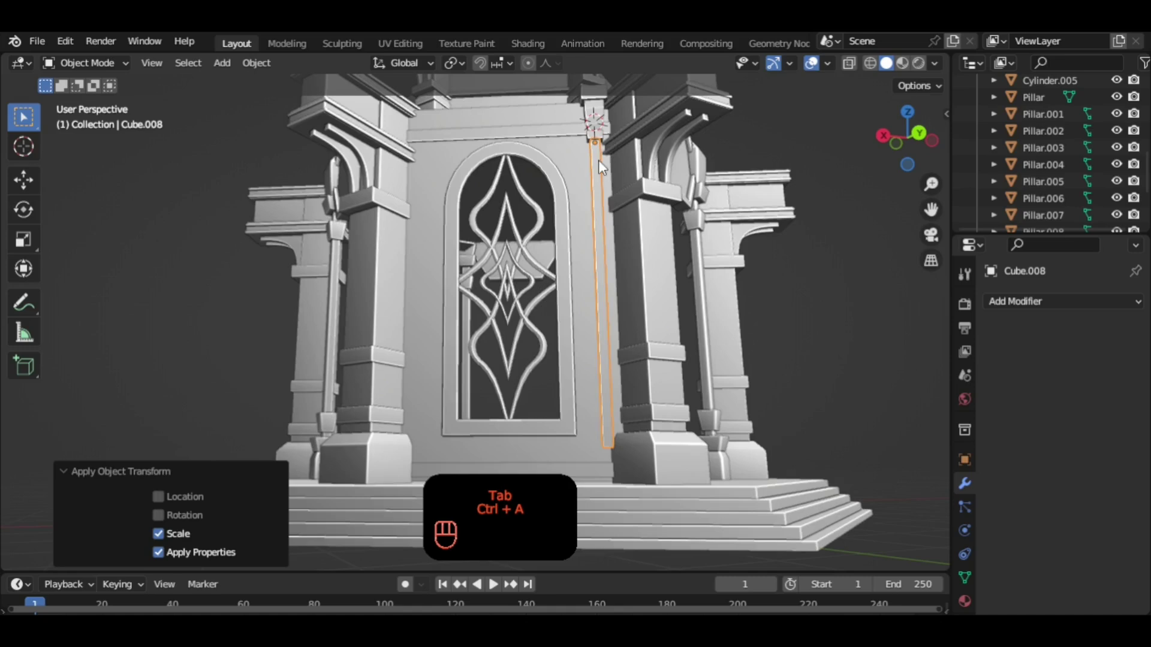
click(603, 140)
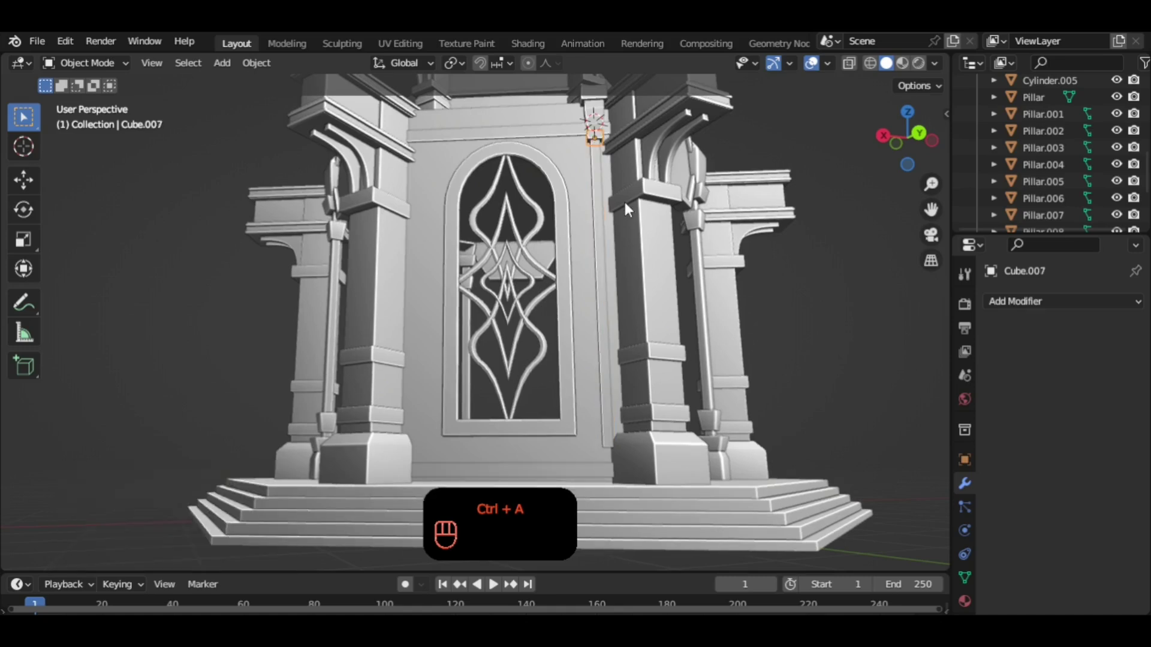
Duplicate the block down to floor level, enlarge it slightly and switch on X-ray to reach its hidden faces.
key(shift+d)
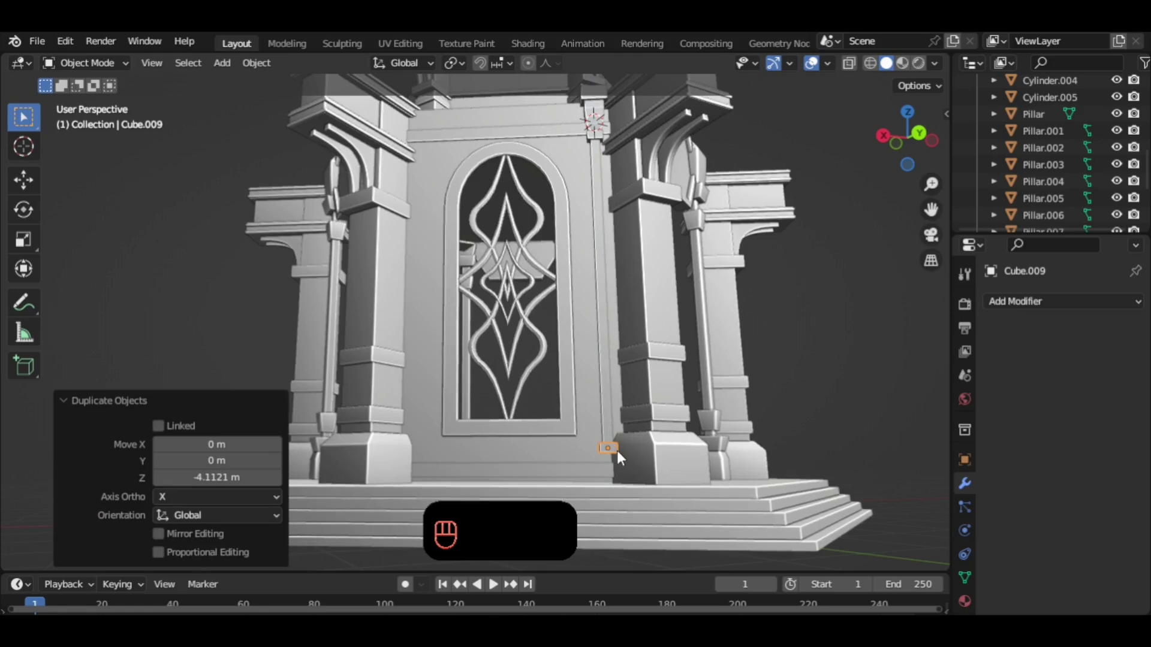
drag(614, 418, 653, 472)
drag(657, 440, 650, 377)
key(s)
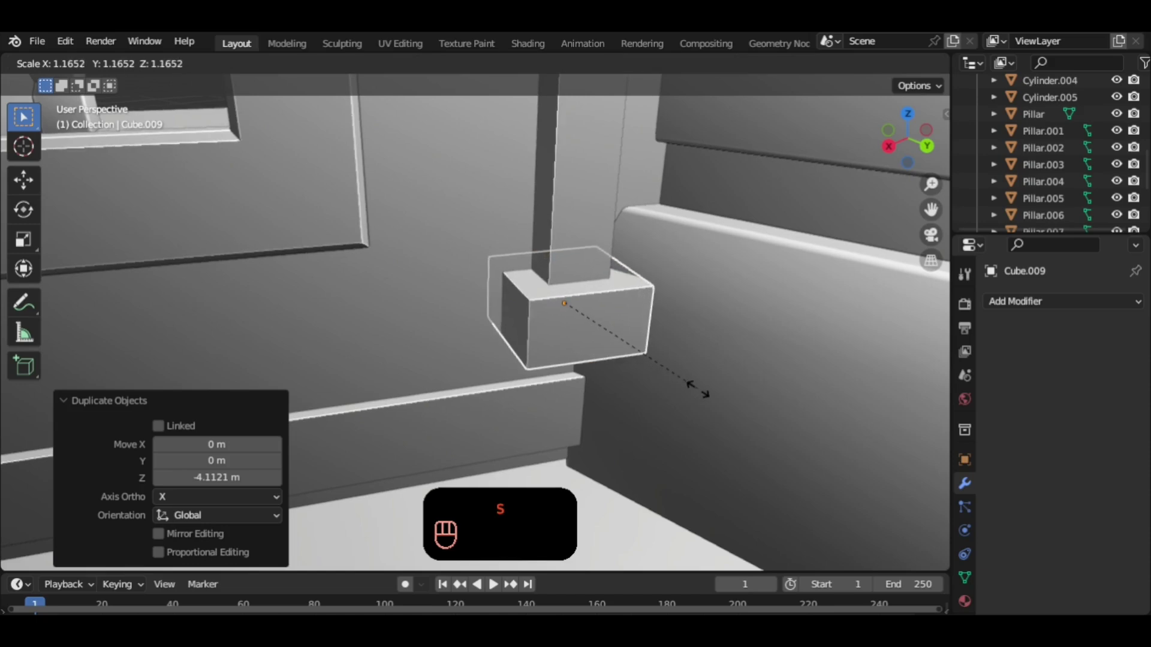
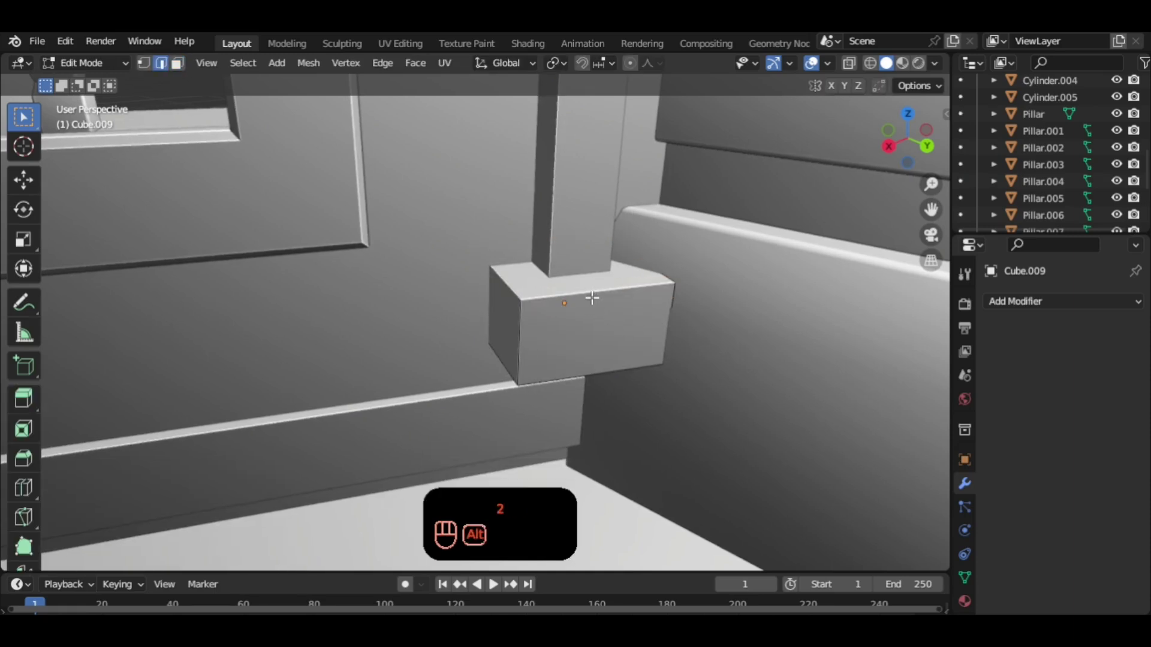
click(852, 70)
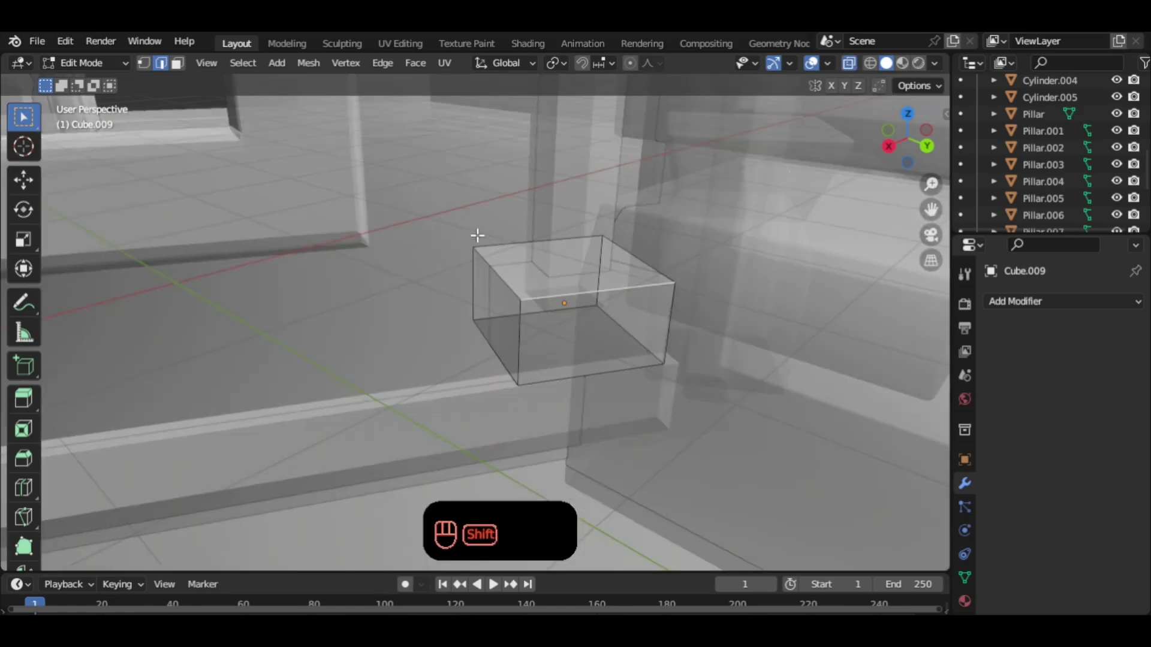
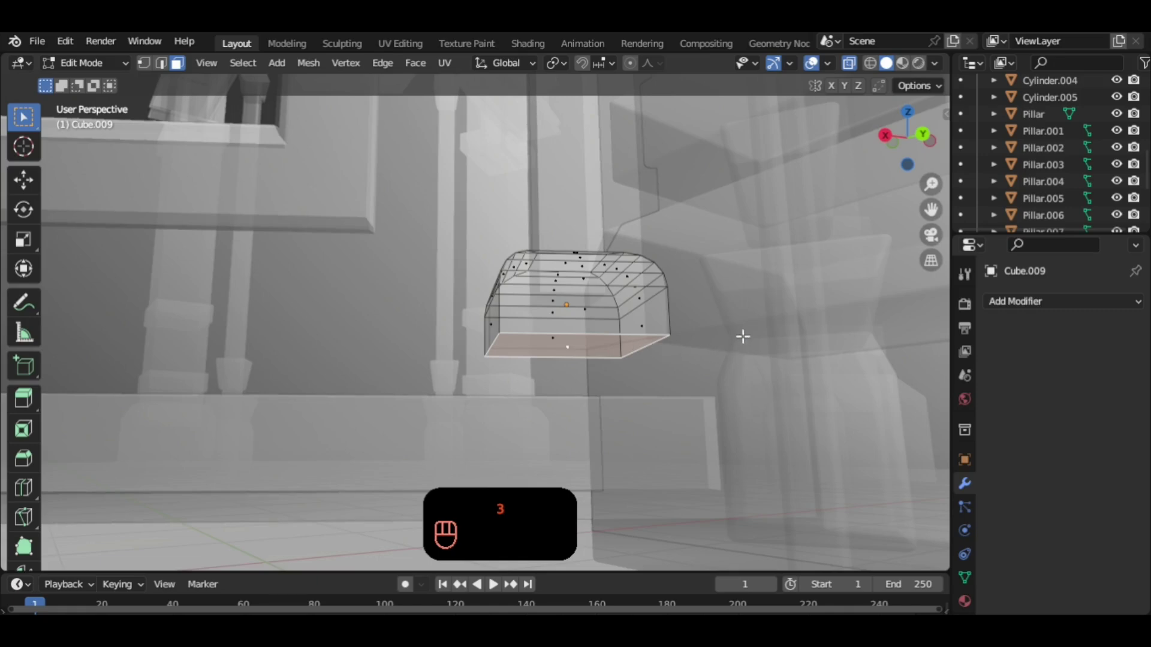
Inset and extrude the block's bottom face into a wider stepped base reaching the floor.
key(i)
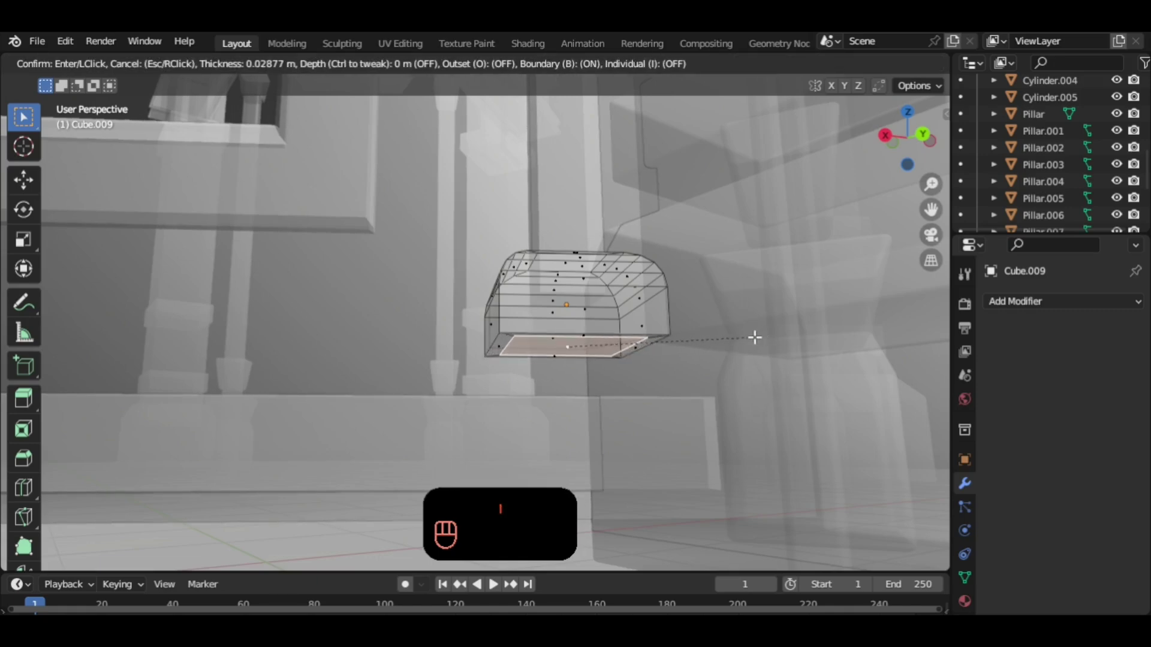
key(e)
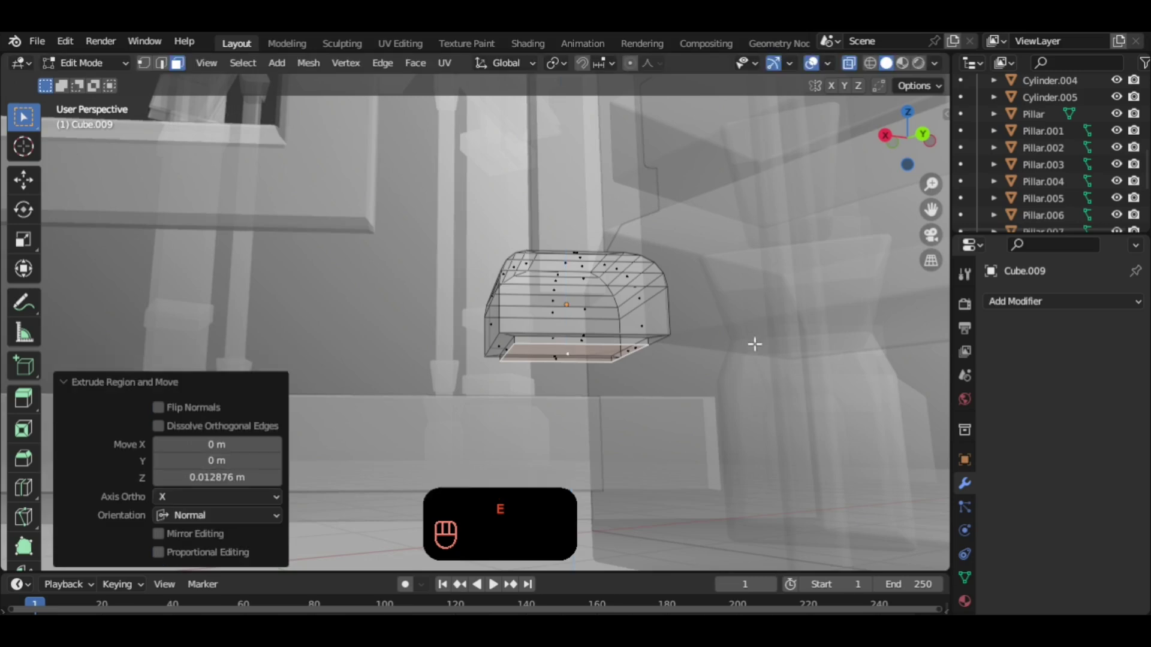
key(e)
key(s)
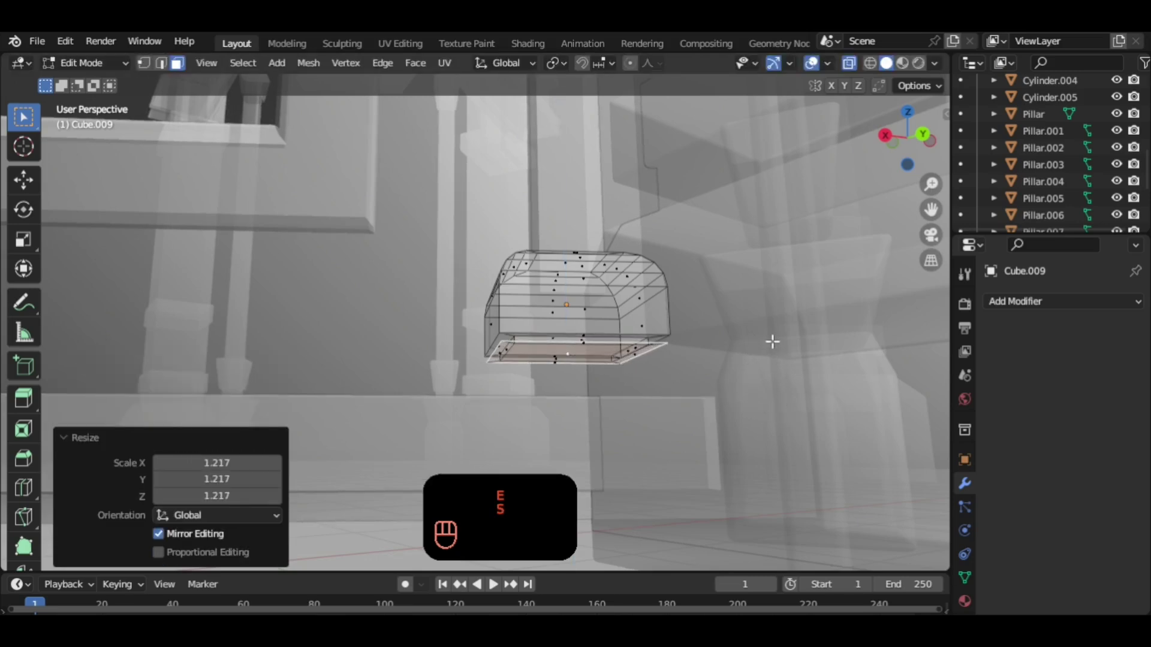
key(e)
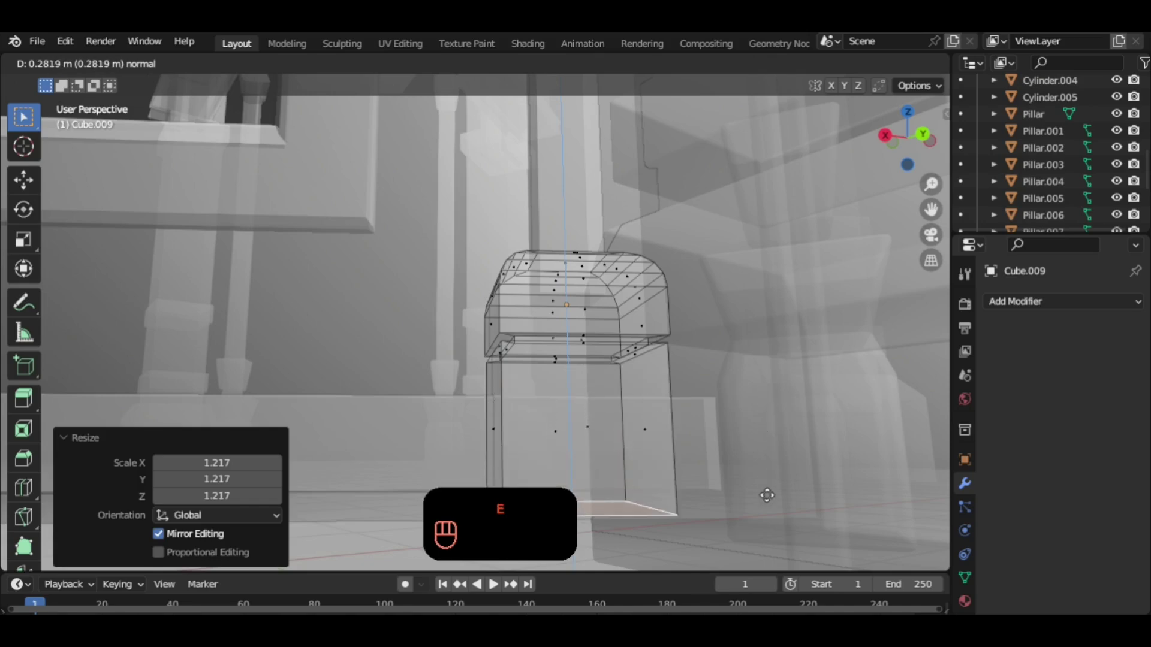
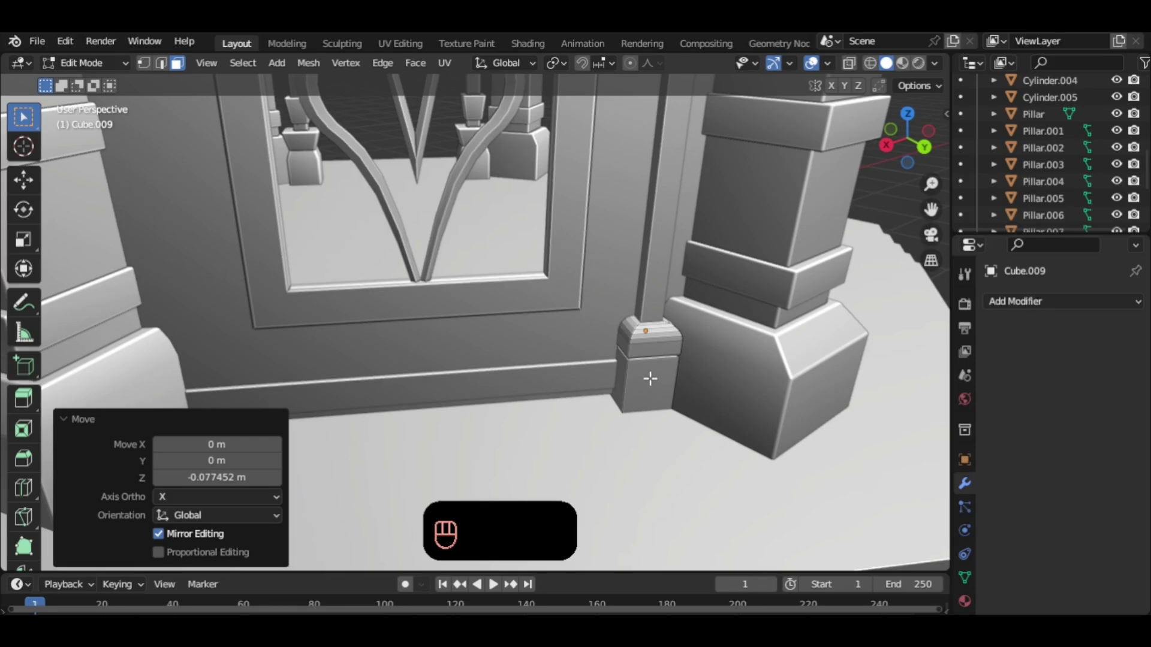
key(2)
Add edge rings around the base and bevel its lower band into a chamfered step.
key(ctrl+r)
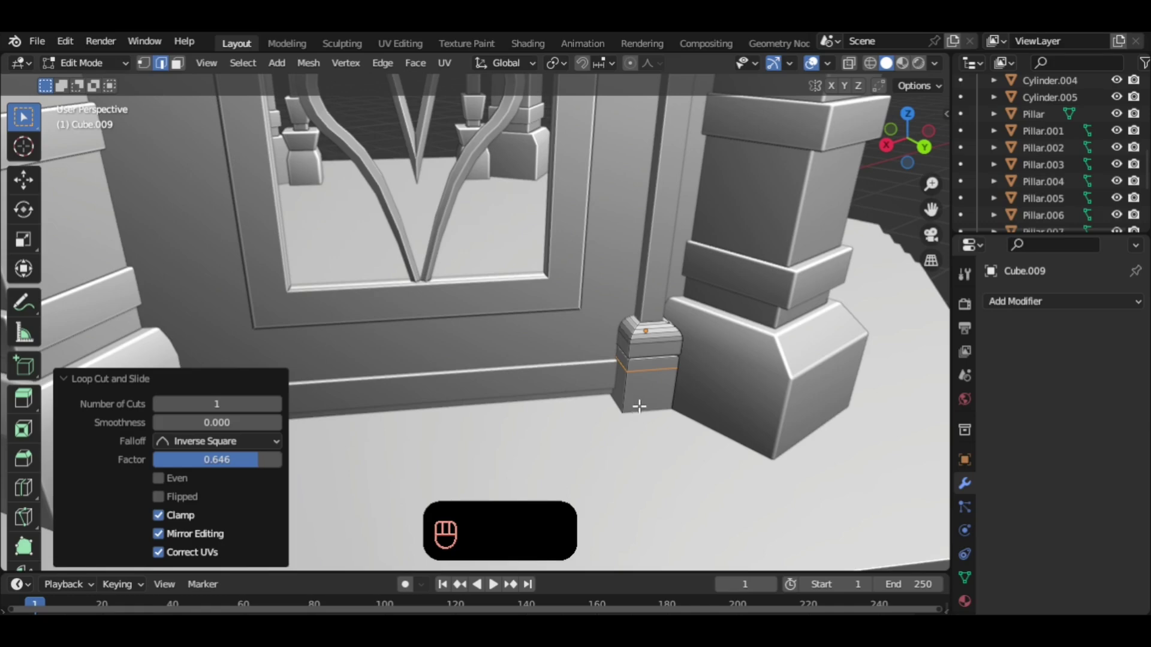
key(ctrl+z)
key(ctrl+r)
key(ctrl+b)
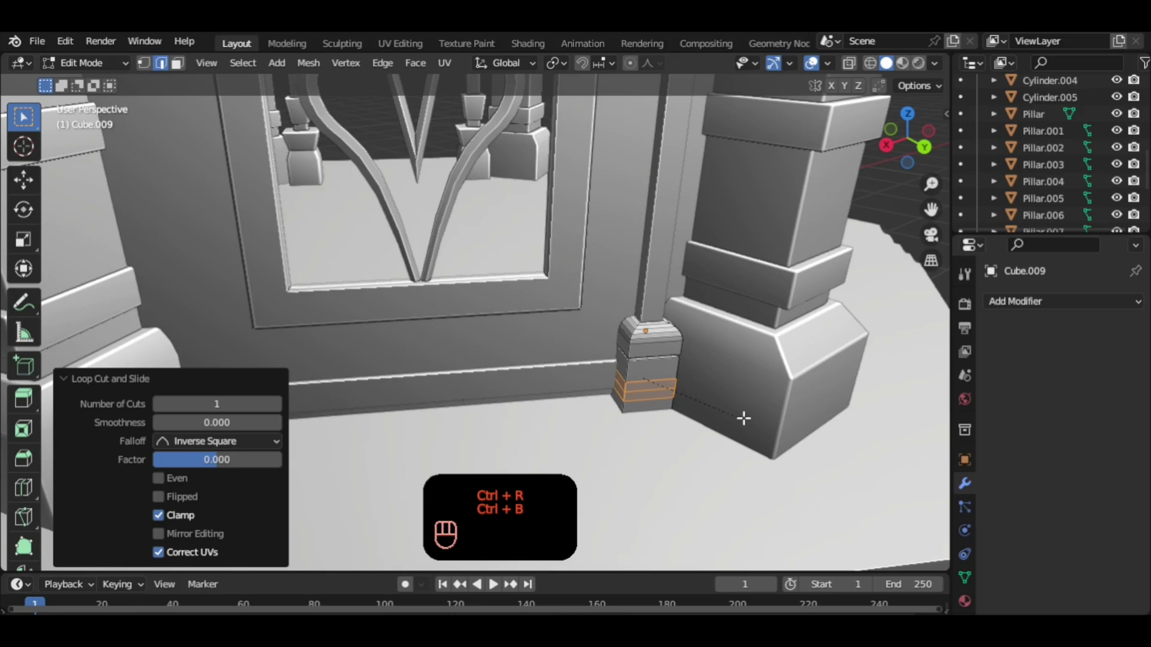
key(s)
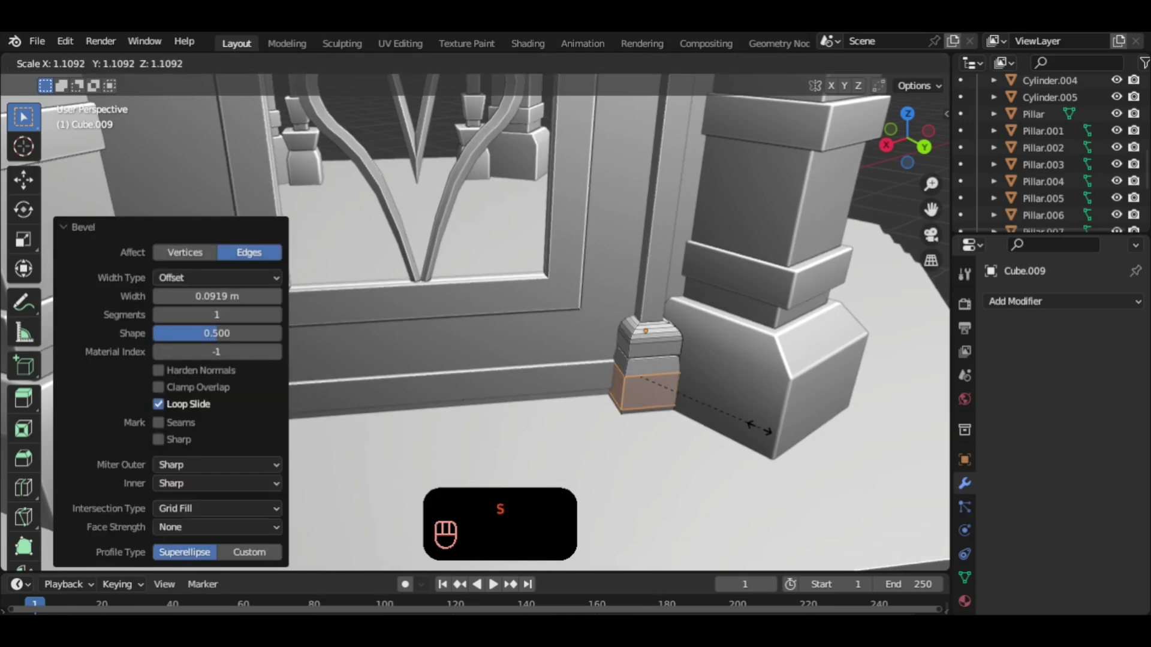
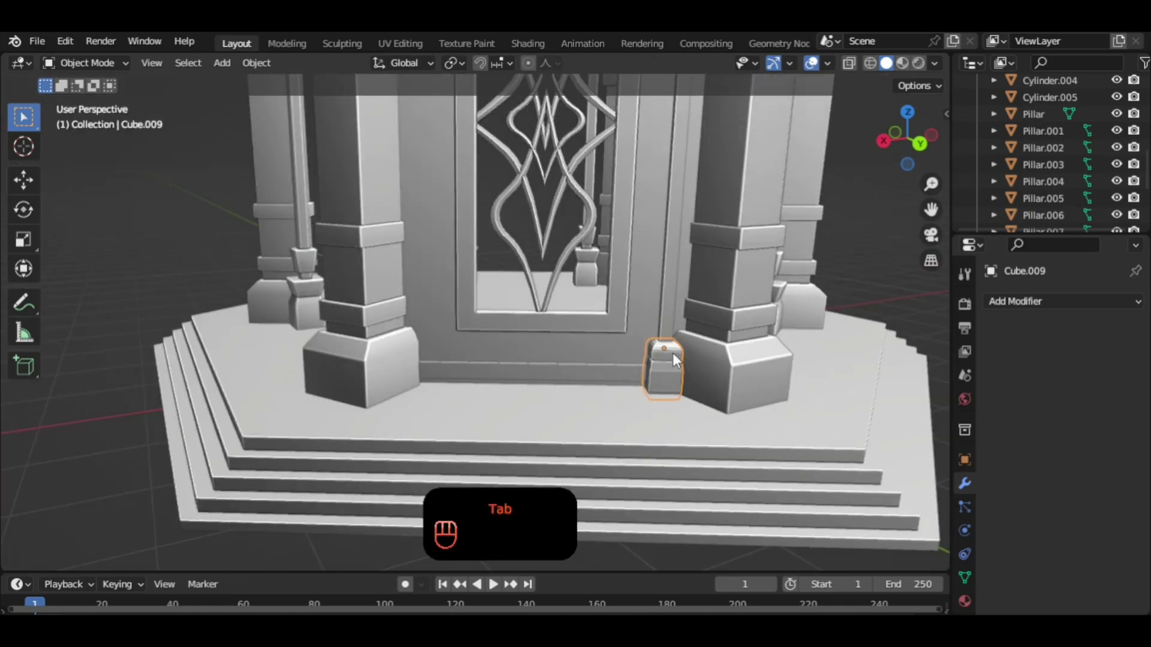
Orbit around the pavilion and look up from the base block toward the upper bracket.
drag(678, 358, 655, 302)
drag(677, 332, 776, 321)
drag(701, 344, 677, 354)
drag(609, 342, 554, 318)
middle_click(577, 351)
middle_click(588, 360)
middle_click(618, 274)
drag(642, 296, 625, 286)
drag(647, 315, 661, 304)
drag(660, 331, 668, 337)
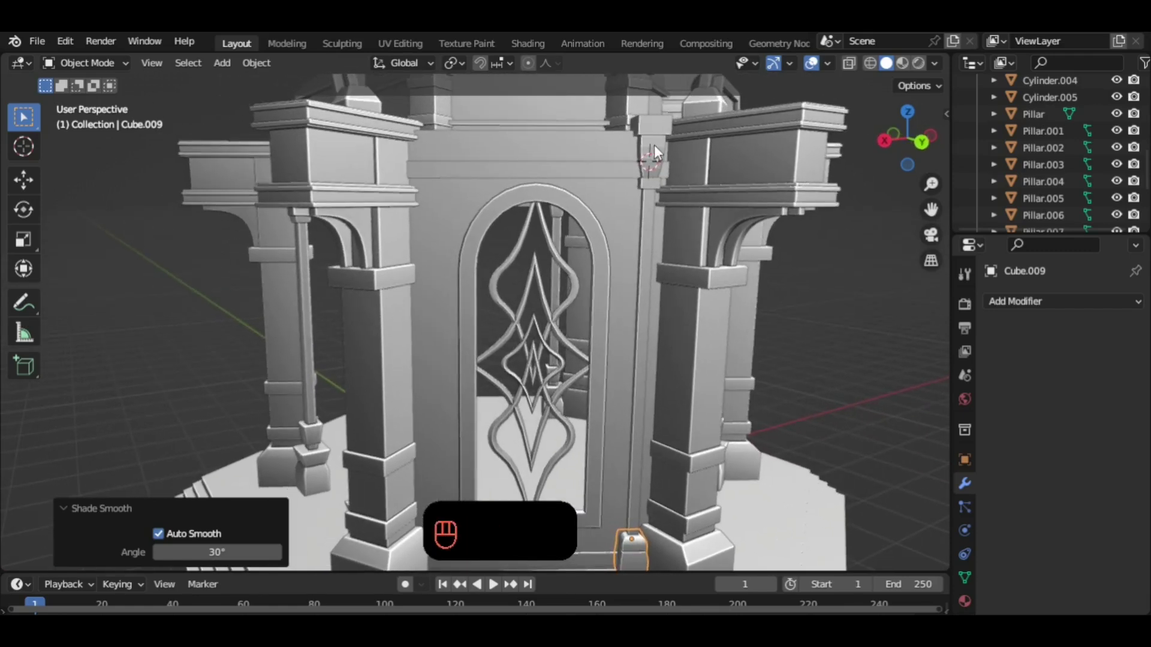
middle_click(660, 150)
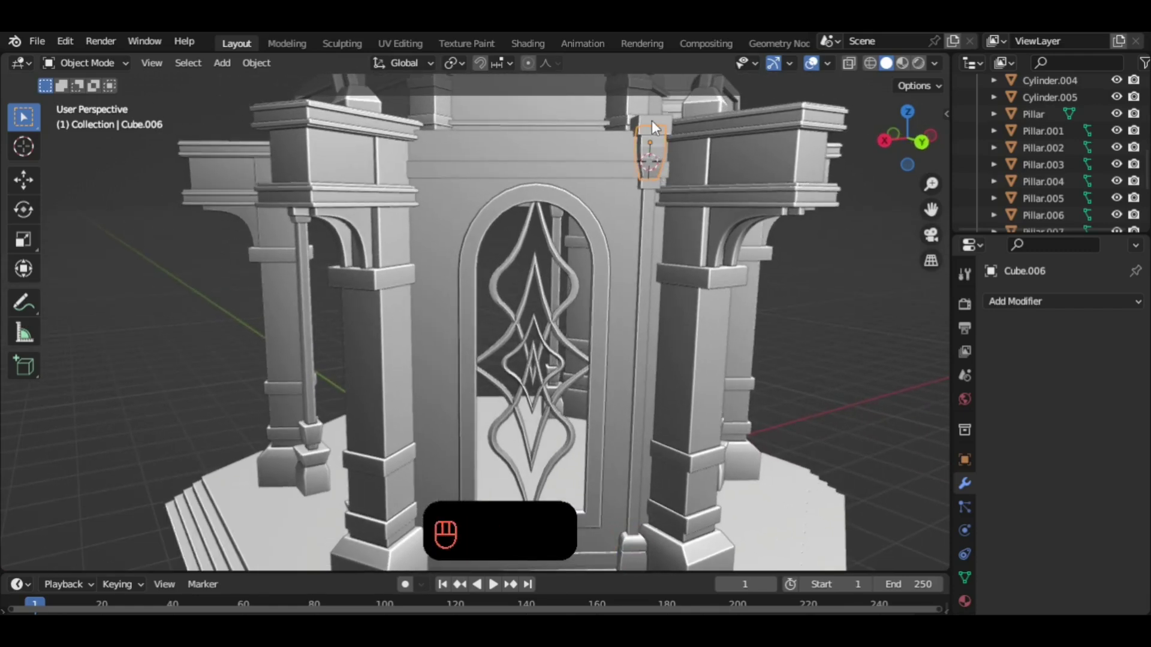
drag(657, 124, 672, 141)
drag(663, 193, 666, 219)
drag(663, 205, 660, 262)
drag(1045, 312, 836, 368)
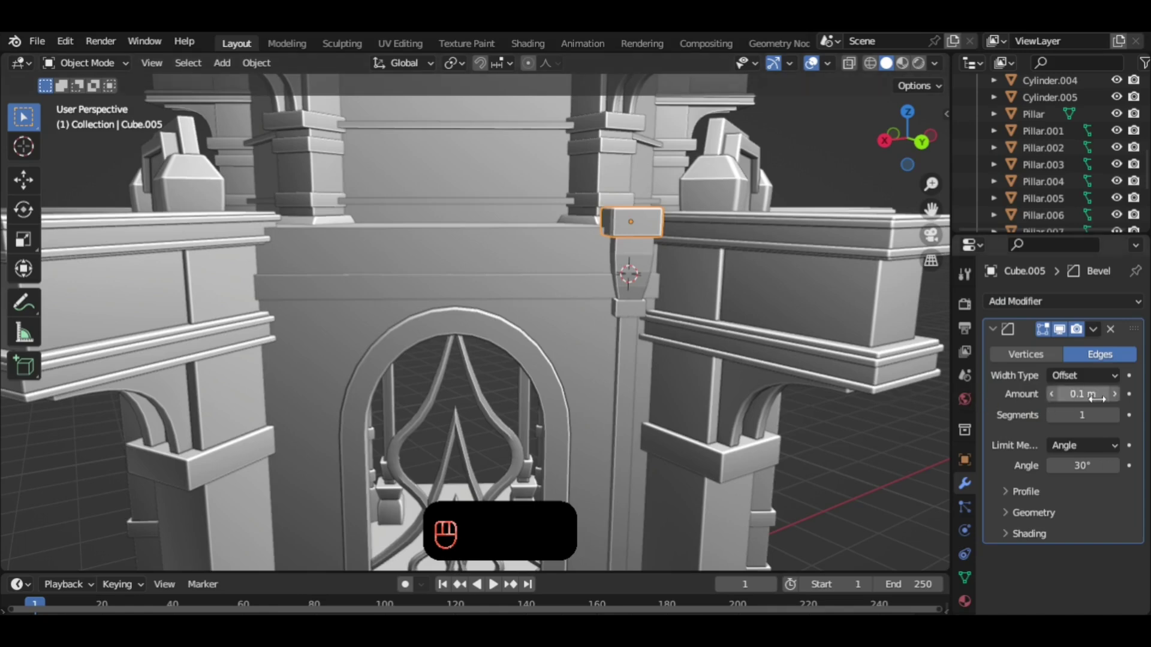
middle_click(720, 275)
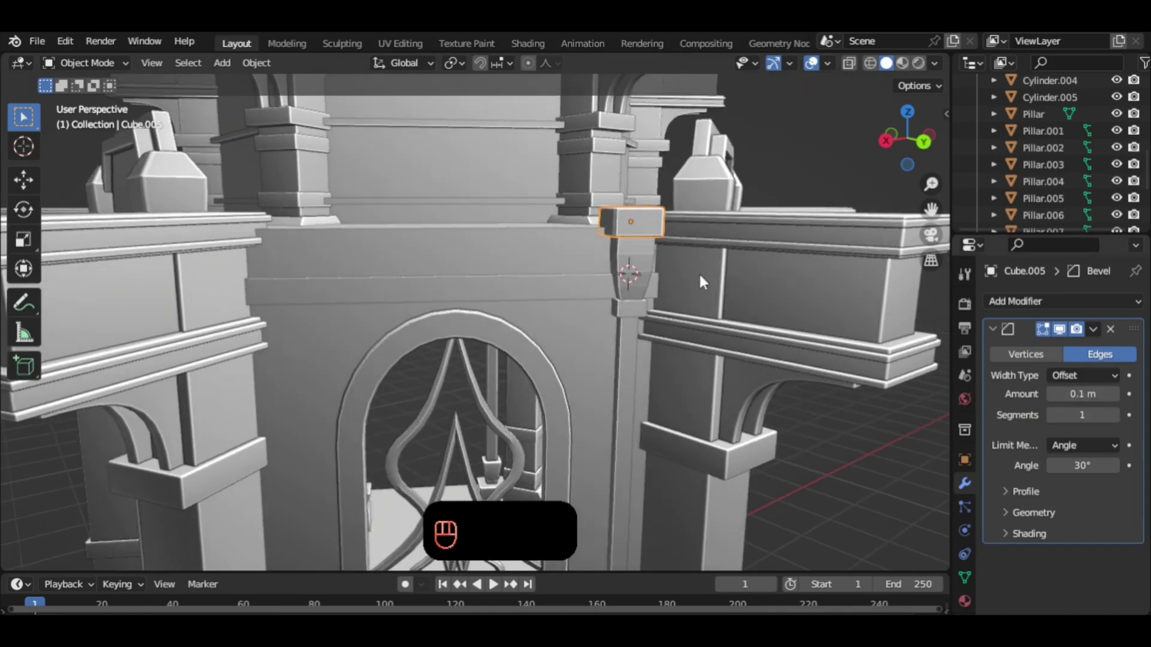
click(640, 273)
drag(699, 361, 697, 211)
drag(692, 410, 690, 405)
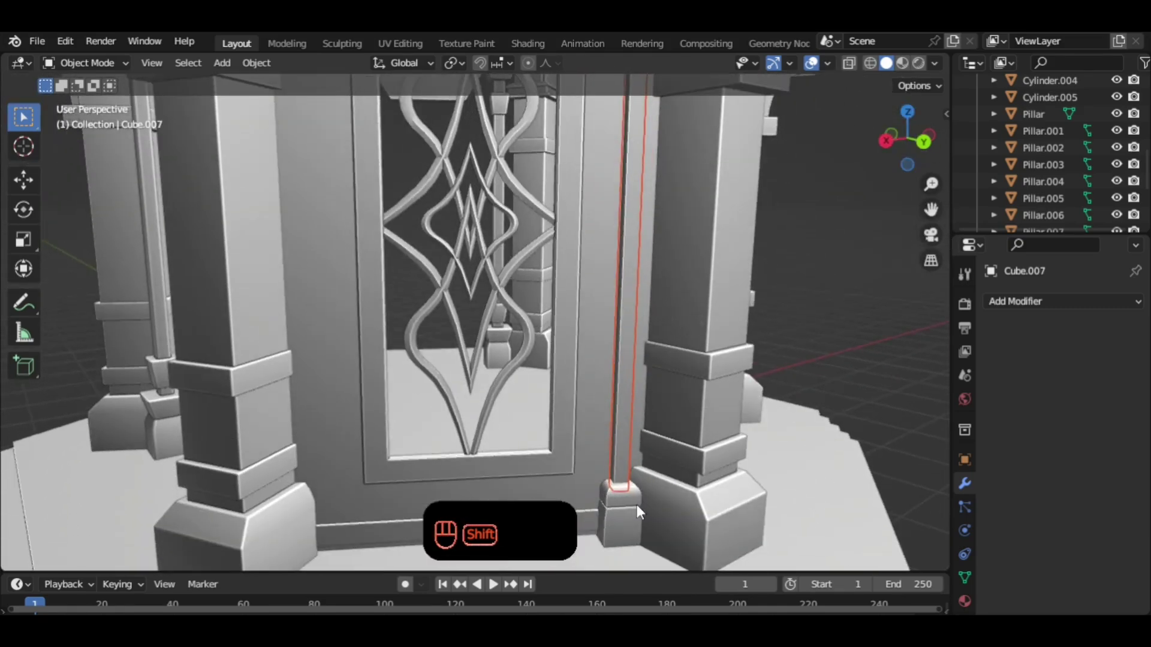
drag(672, 409, 669, 450)
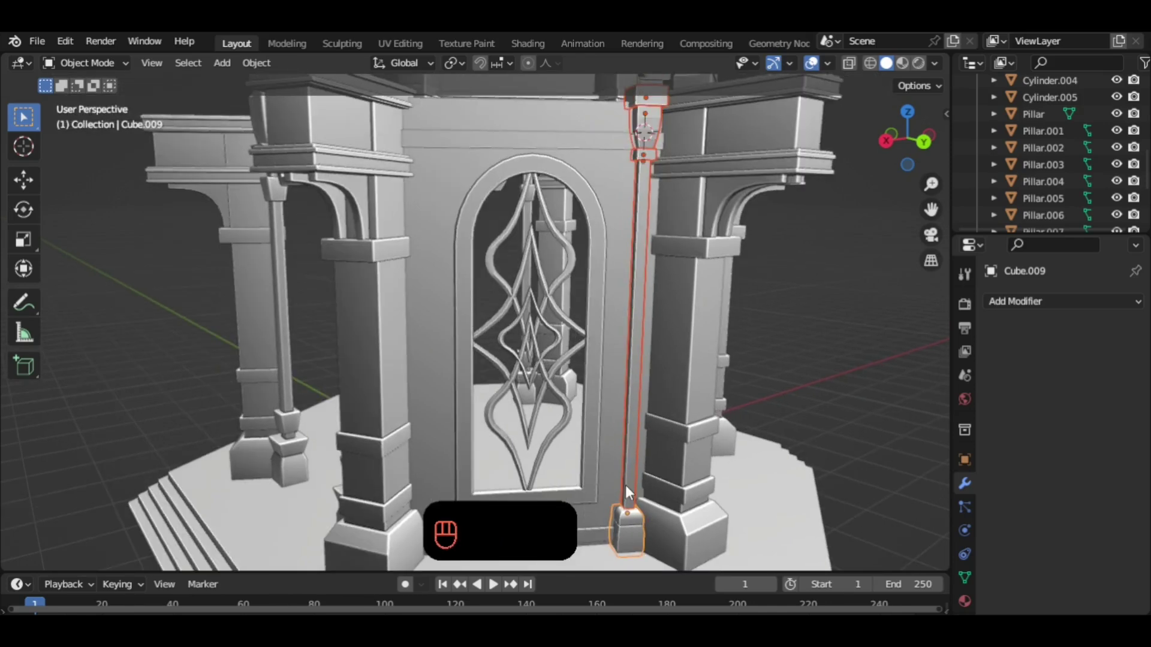
Shrink the collar ring slightly and place a copy of it lower down the corner pole.
click(712, 413)
key(shift+d)
key(s)
key(shift+d)
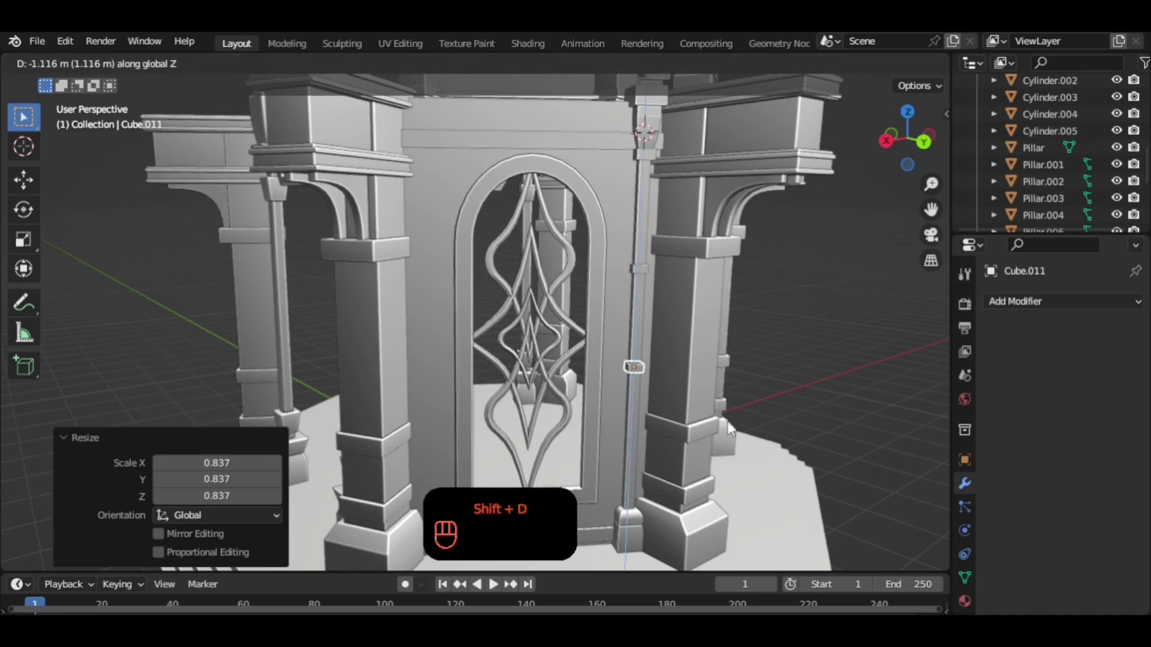
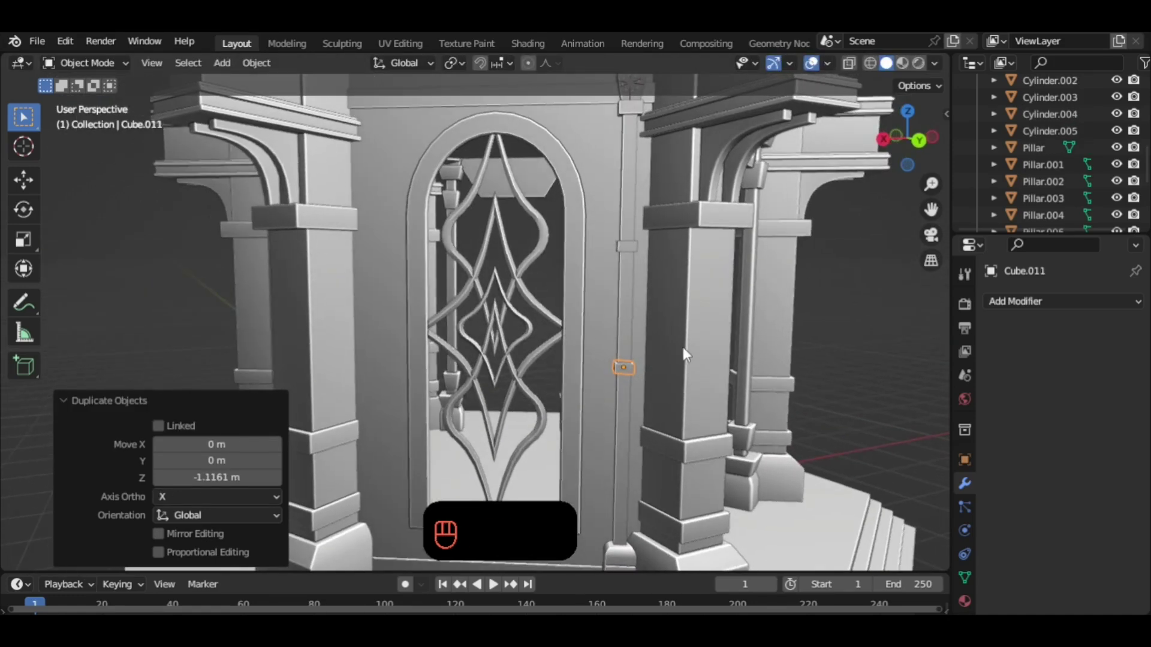
key(g)
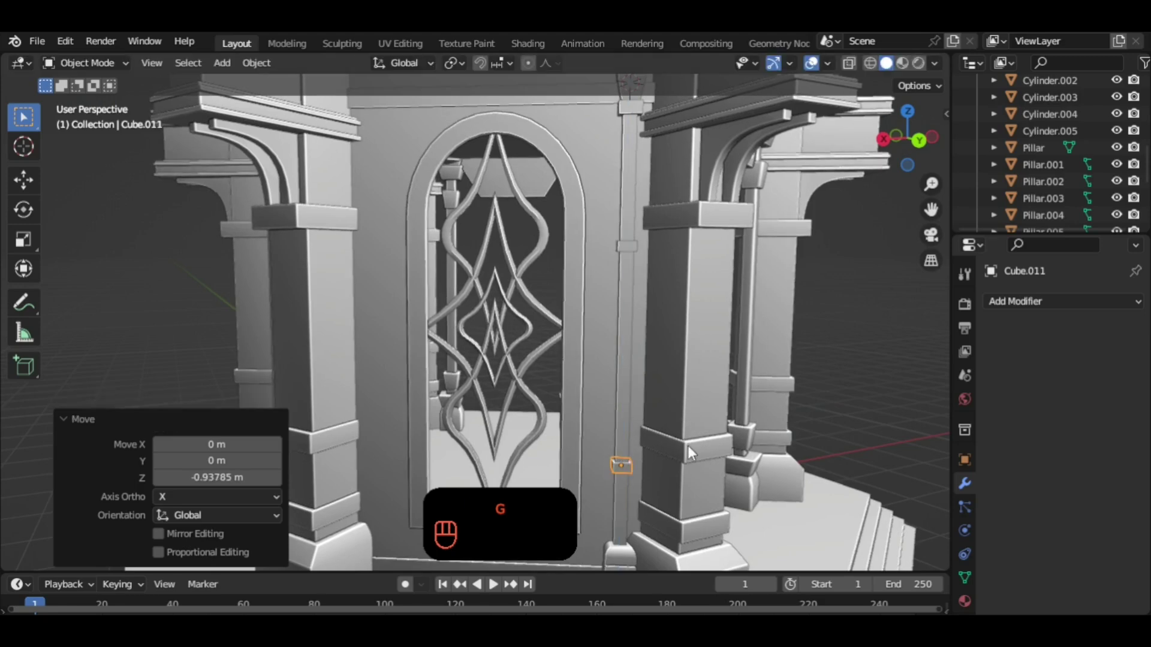
click(693, 437)
right_click(693, 438)
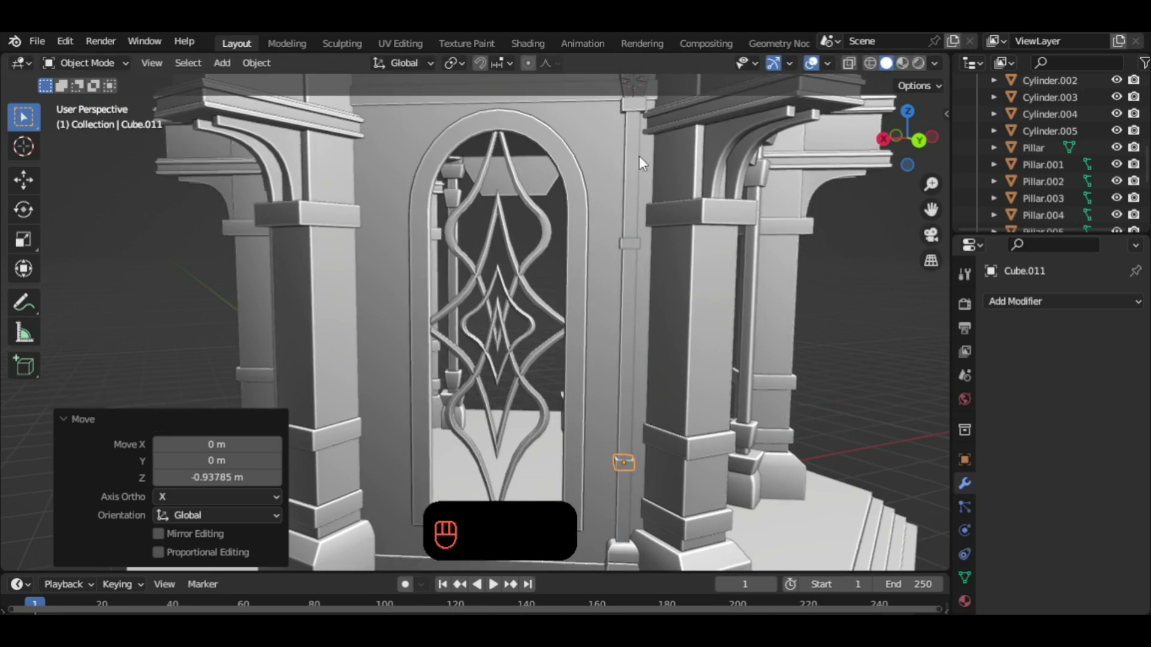
Select the pole, both collars and the bracket and join them into one object (Ctrl+J).
click(622, 532)
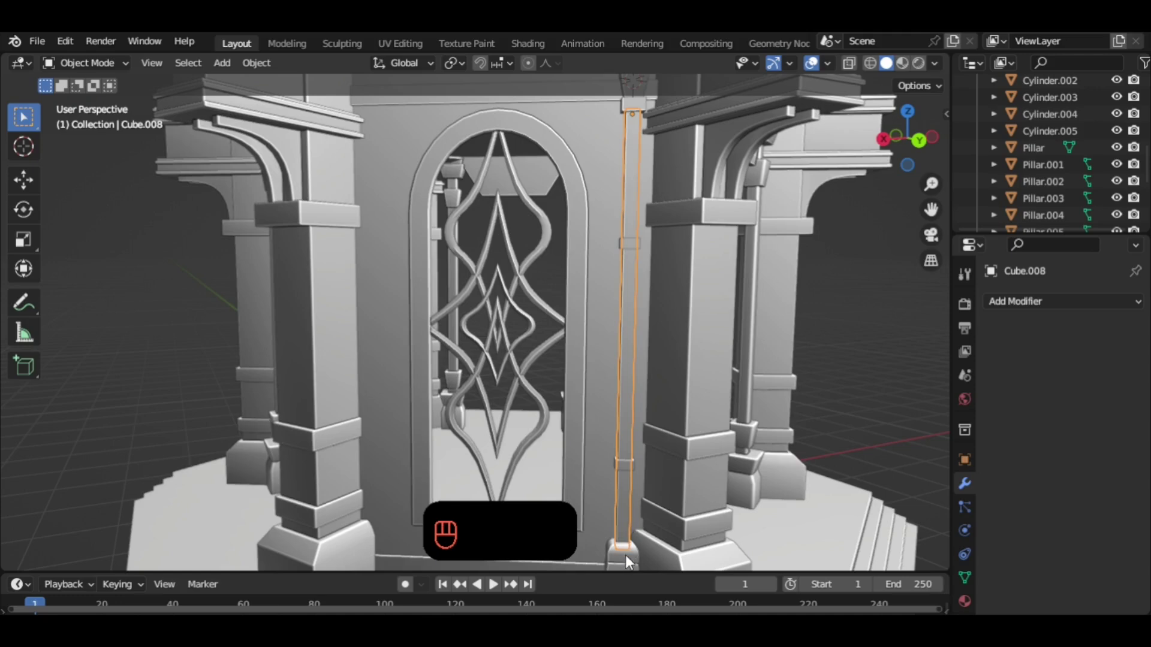
click(623, 499)
click(633, 466)
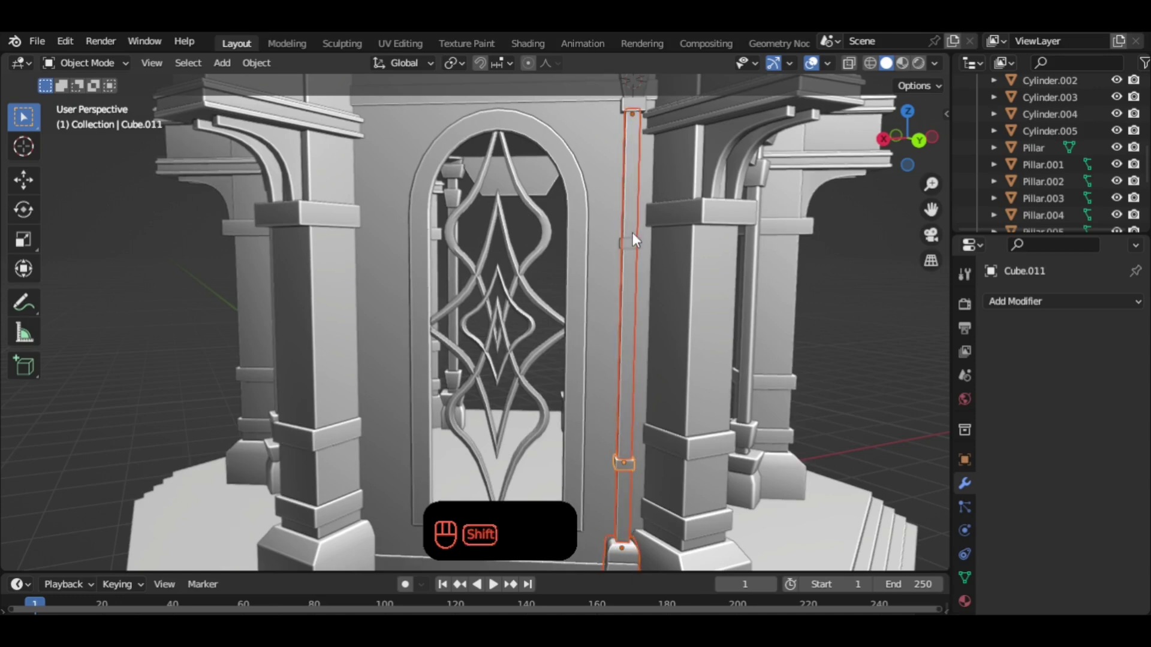
drag(644, 271, 653, 273)
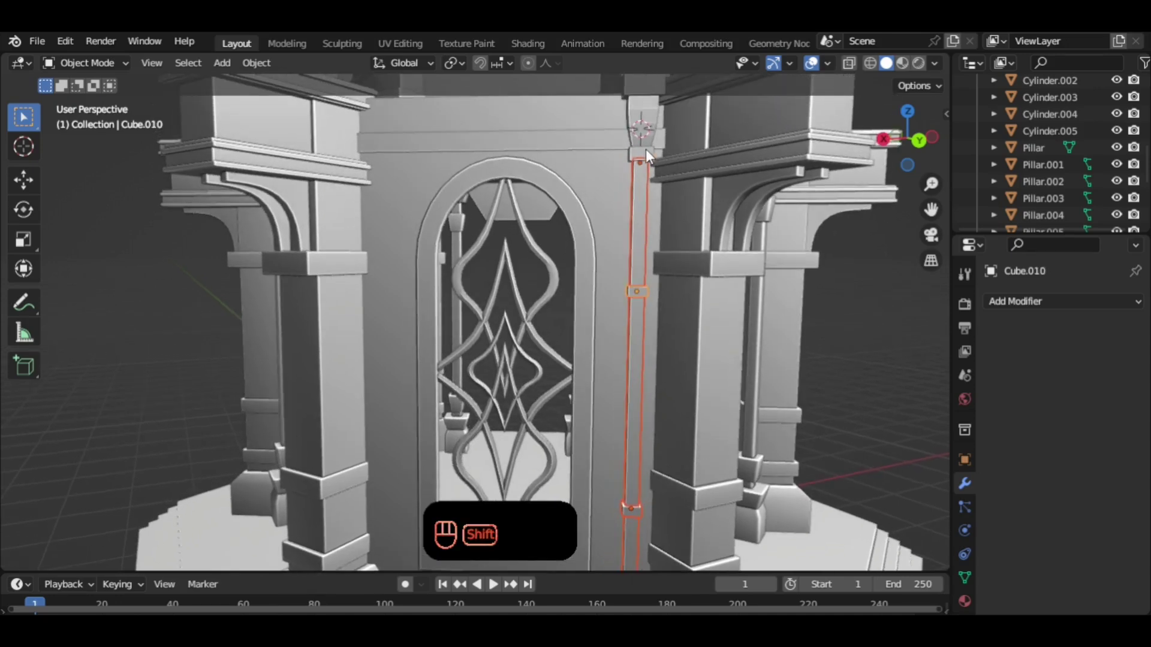
click(657, 120)
drag(672, 198, 684, 215)
drag(664, 137, 689, 192)
drag(714, 278, 711, 284)
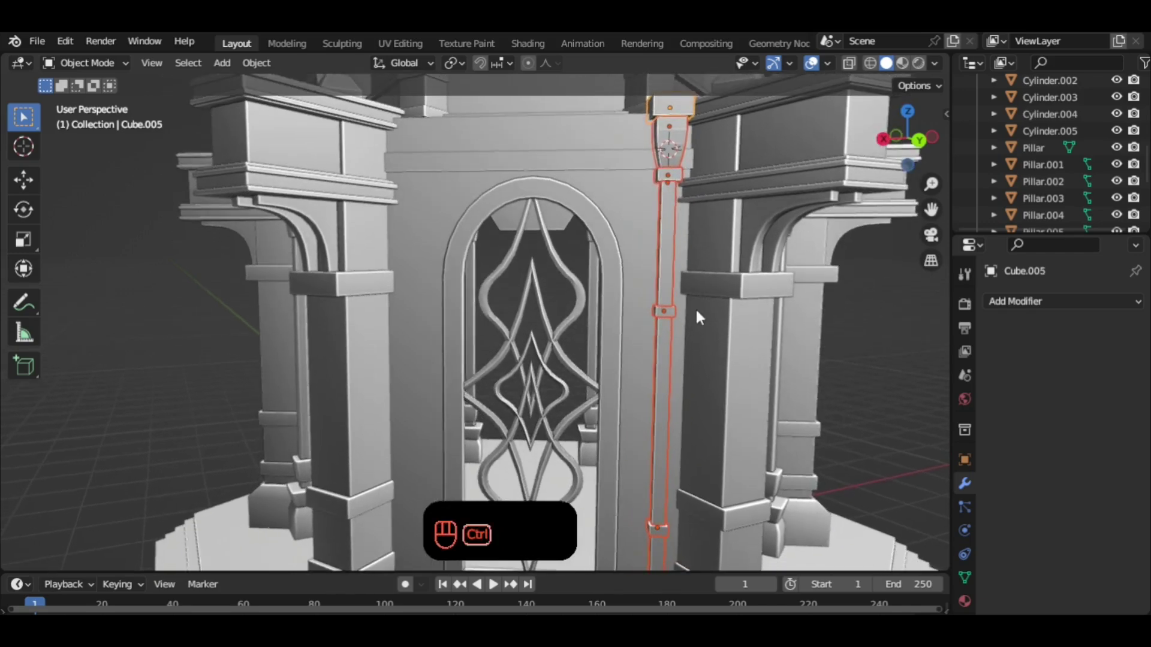
key(ctrl+j)
Give the joined pole a 0.16 m bevel with 5 segments and smooth auto shading.
drag(711, 361, 699, 329)
middle_click(683, 354)
drag(1044, 308, 811, 399)
drag(742, 392, 737, 366)
drag(700, 329, 680, 287)
drag(678, 315, 665, 313)
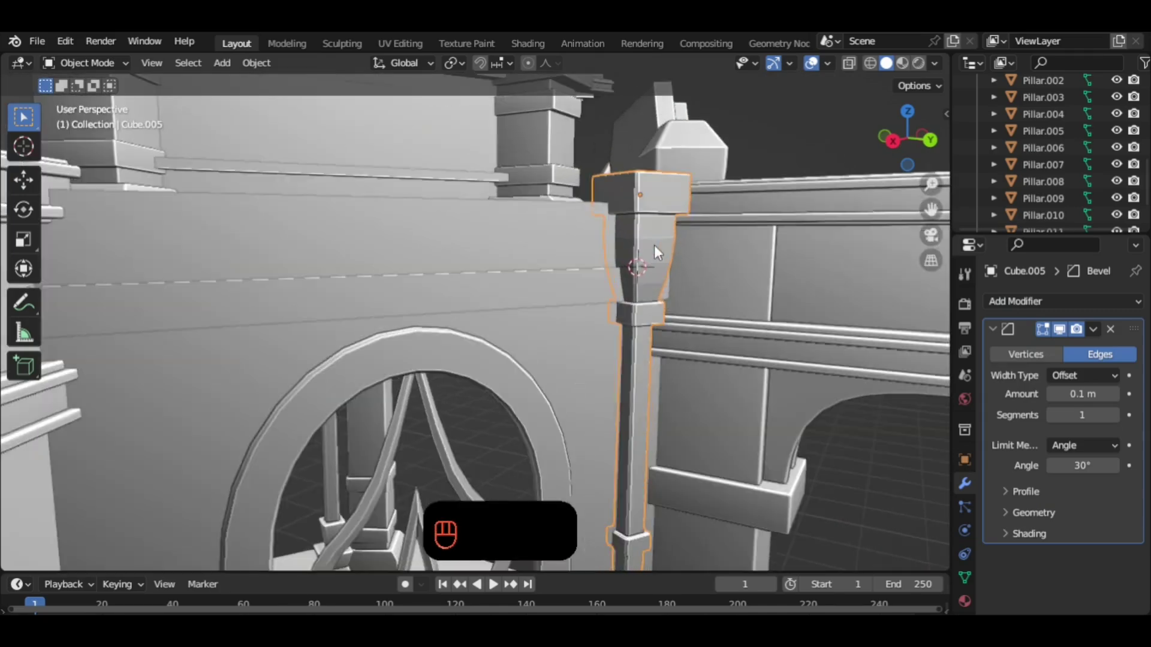
middle_click(657, 269)
middle_click(642, 281)
drag(670, 251, 692, 248)
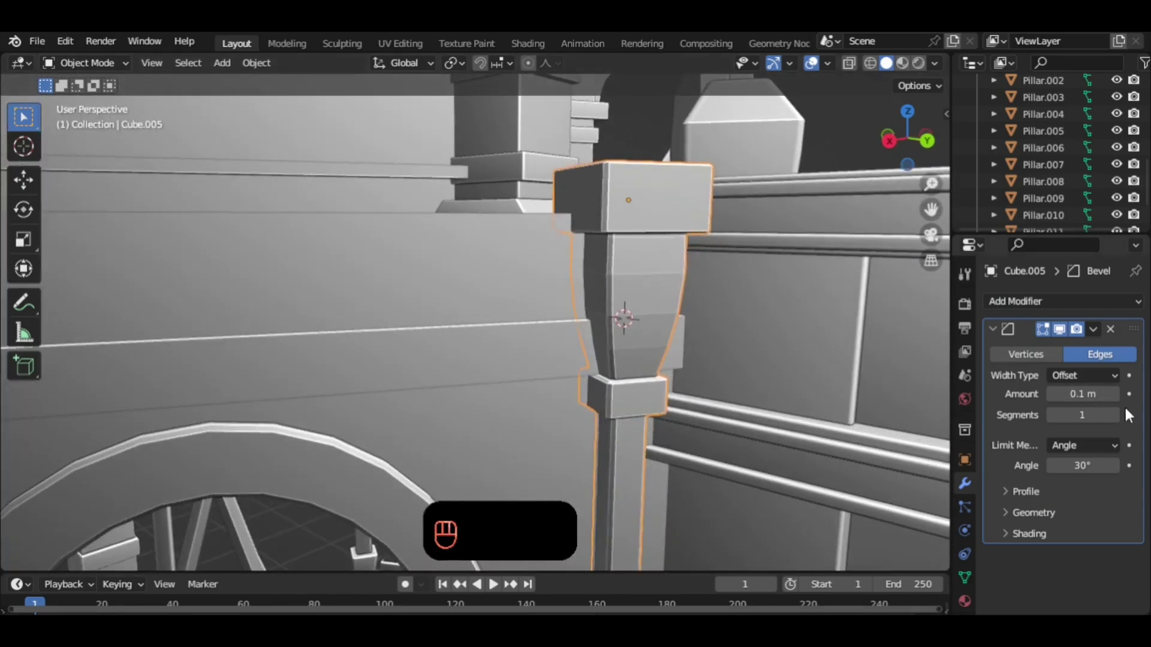
double_click(1120, 419)
middle_click(1120, 418)
right_click(1120, 418)
middle_click(1121, 420)
drag(1120, 421, 668, 289)
drag(792, 387, 667, 288)
Orbit along the pole from collar to base and top, then pull back to view the whole wall.
drag(657, 295, 654, 321)
drag(655, 241, 620, 254)
drag(651, 300, 636, 318)
drag(636, 319, 630, 296)
drag(625, 296, 593, 257)
middle_click(629, 296)
drag(617, 328, 599, 313)
drag(596, 309, 598, 238)
drag(594, 308, 601, 298)
drag(596, 391, 590, 174)
drag(605, 333, 592, 178)
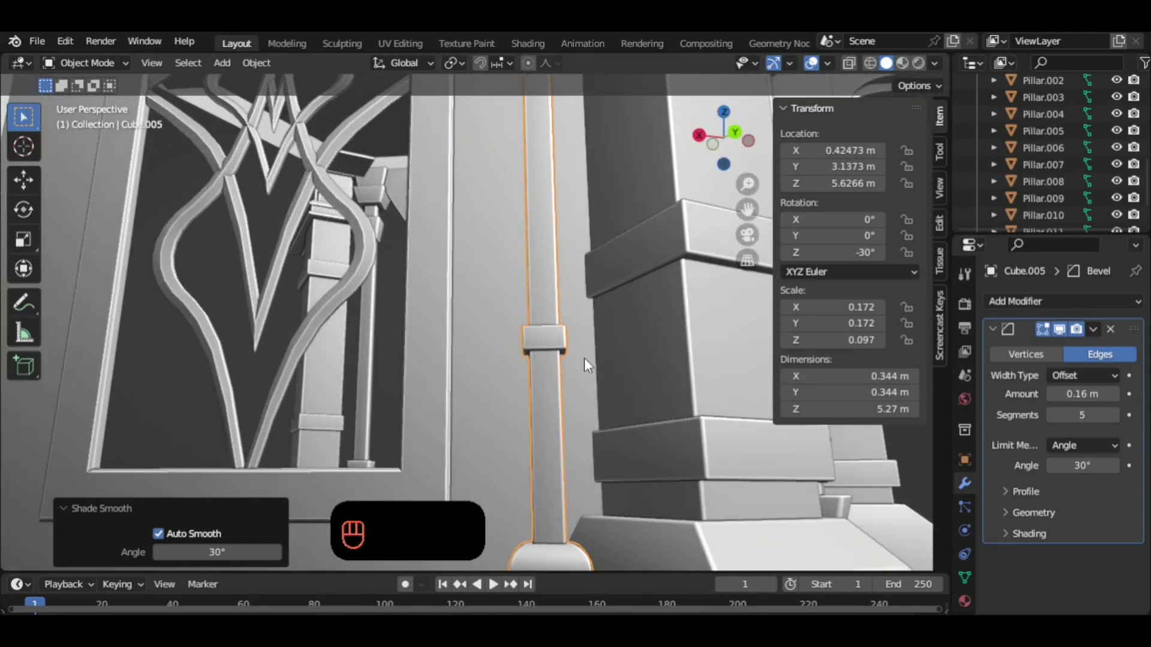
drag(588, 371, 585, 282)
drag(576, 342, 582, 393)
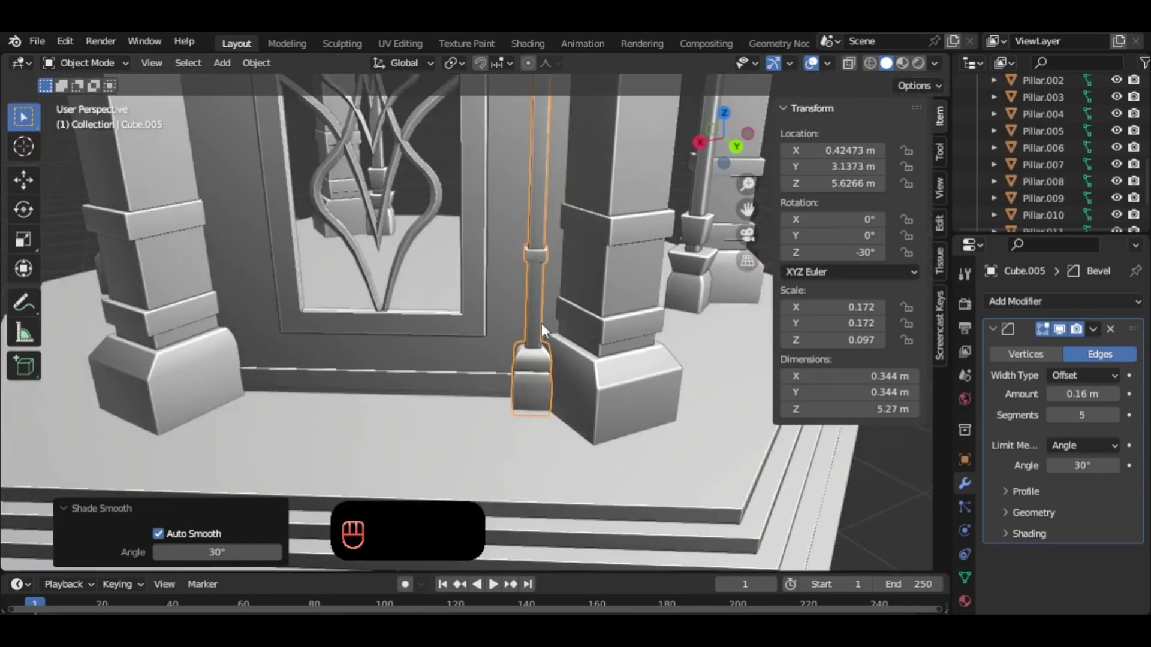
drag(566, 348, 606, 369)
drag(592, 399, 608, 370)
drag(598, 346, 590, 333)
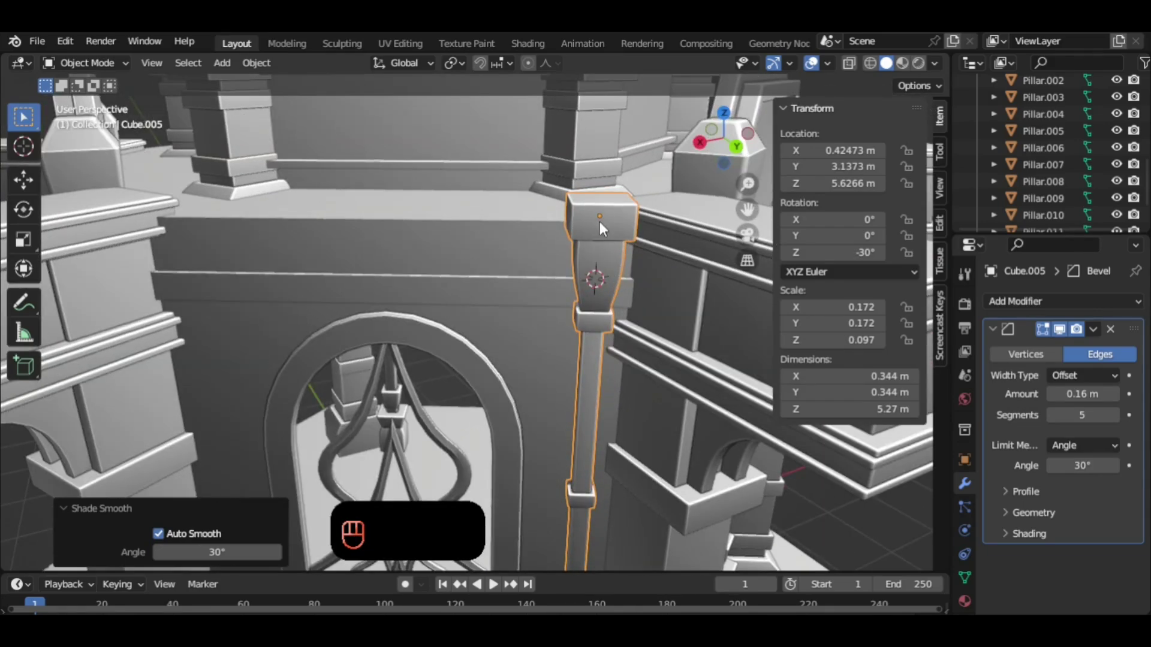
drag(607, 220, 628, 241)
drag(627, 255, 616, 218)
Apply all transforms to the pole, mirror it on X across the window and apply the Mirror modifier.
key(ctrl+a)
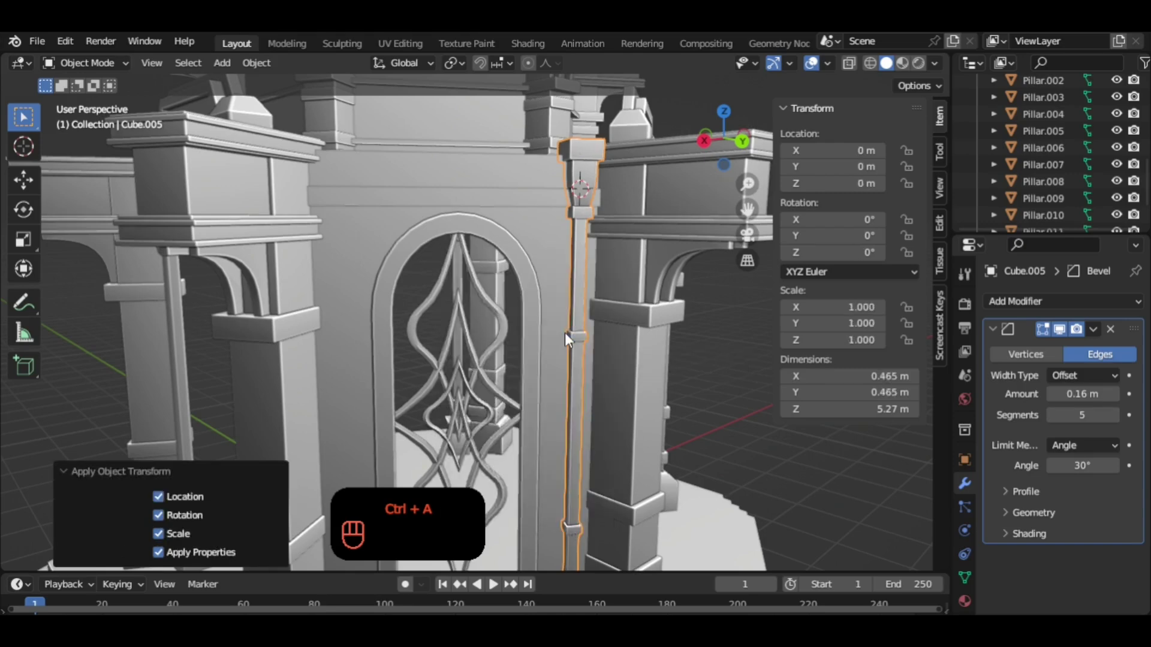
drag(593, 319, 658, 261)
drag(1048, 309, 837, 501)
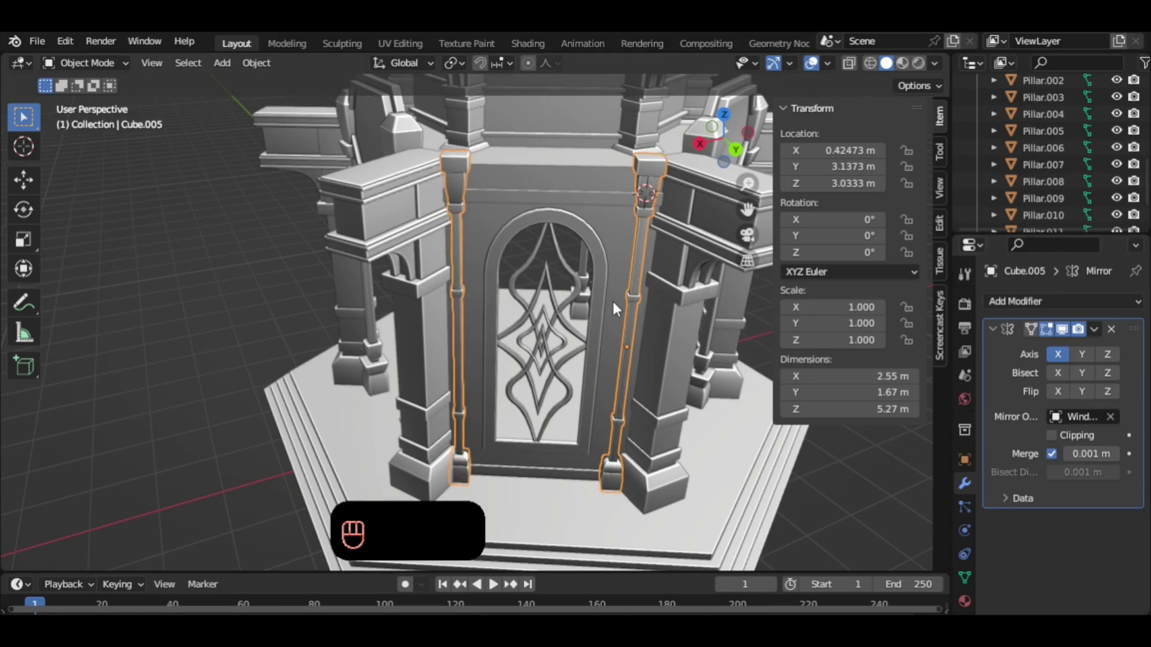
drag(534, 239, 555, 229)
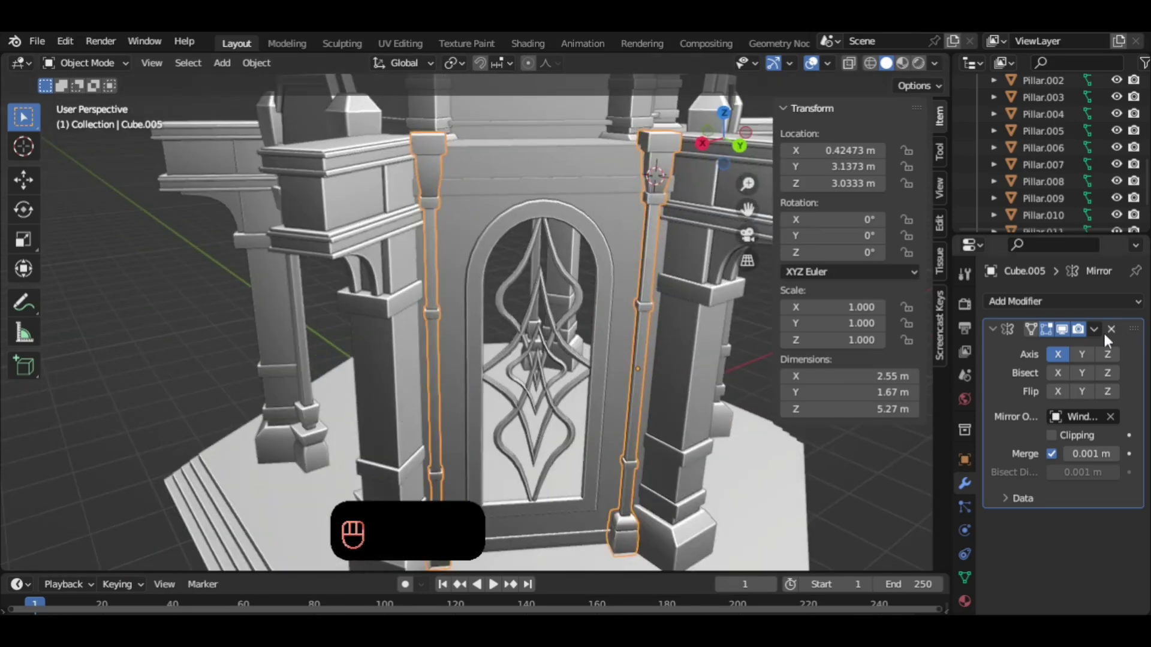
click(739, 275)
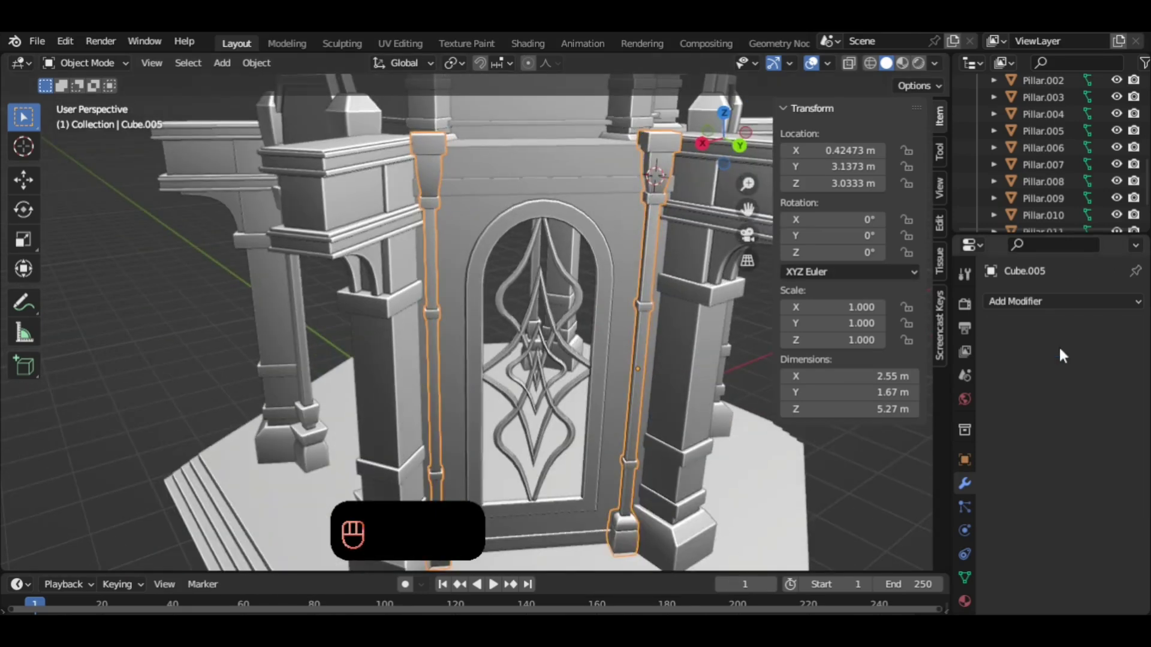
Orbit around the window wall to check the matching poles on both sides of the arch.
drag(564, 265, 576, 278)
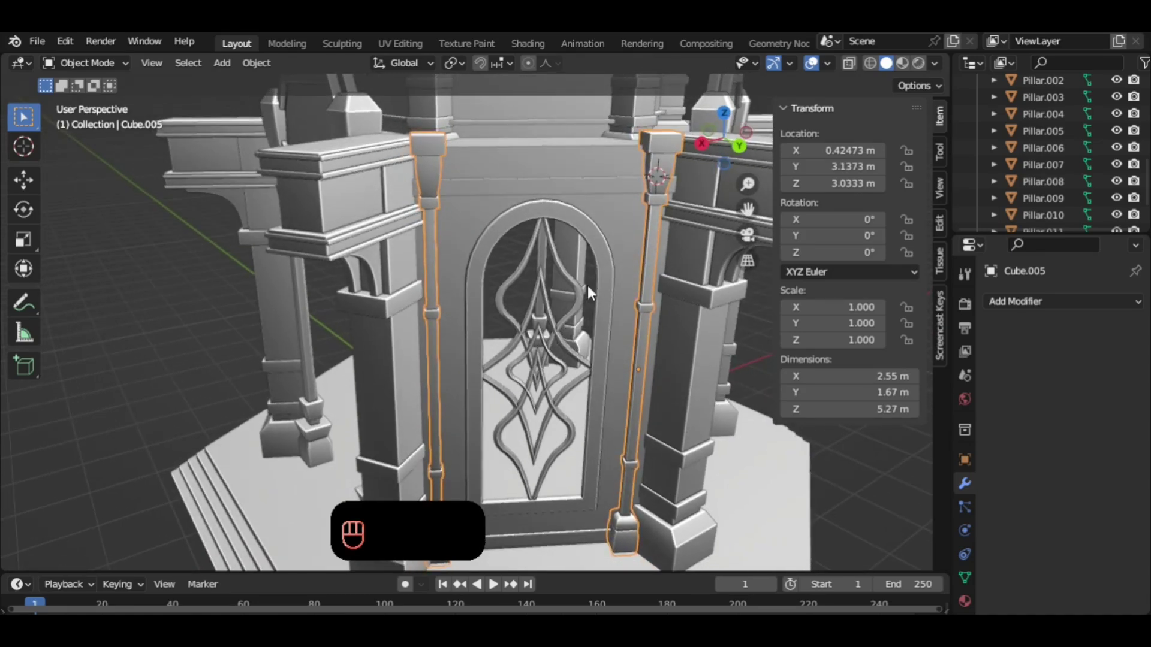
drag(636, 258, 655, 276)
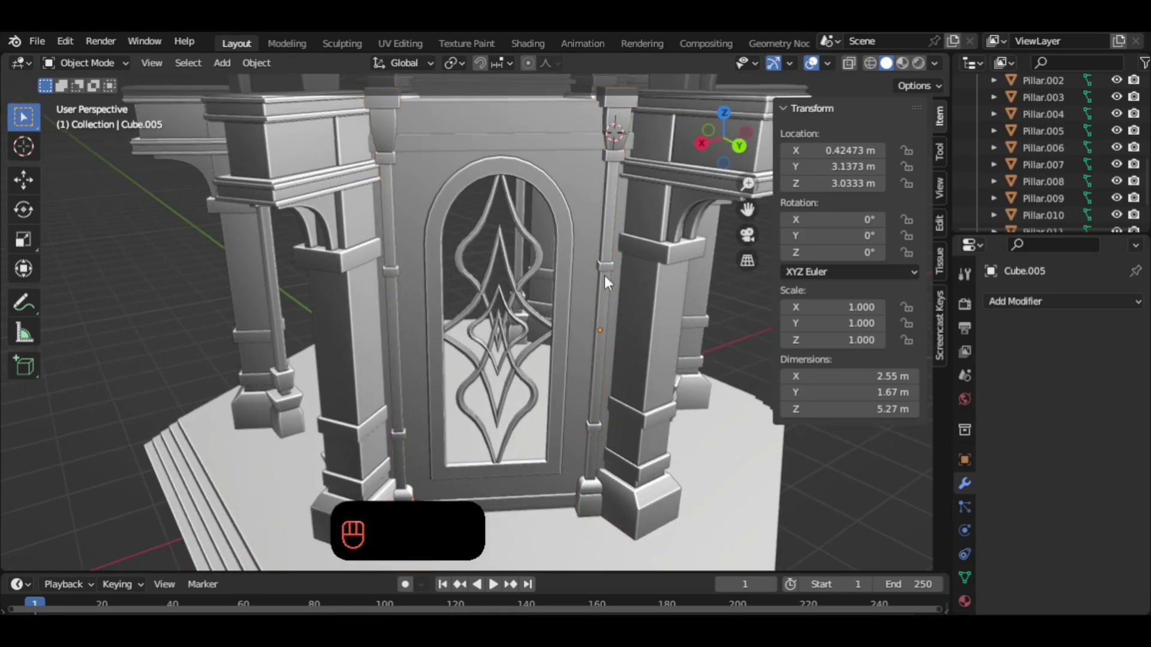
middle_click(618, 270)
drag(605, 243, 611, 284)
middle_click(611, 287)
drag(588, 229, 606, 254)
drag(609, 253, 580, 200)
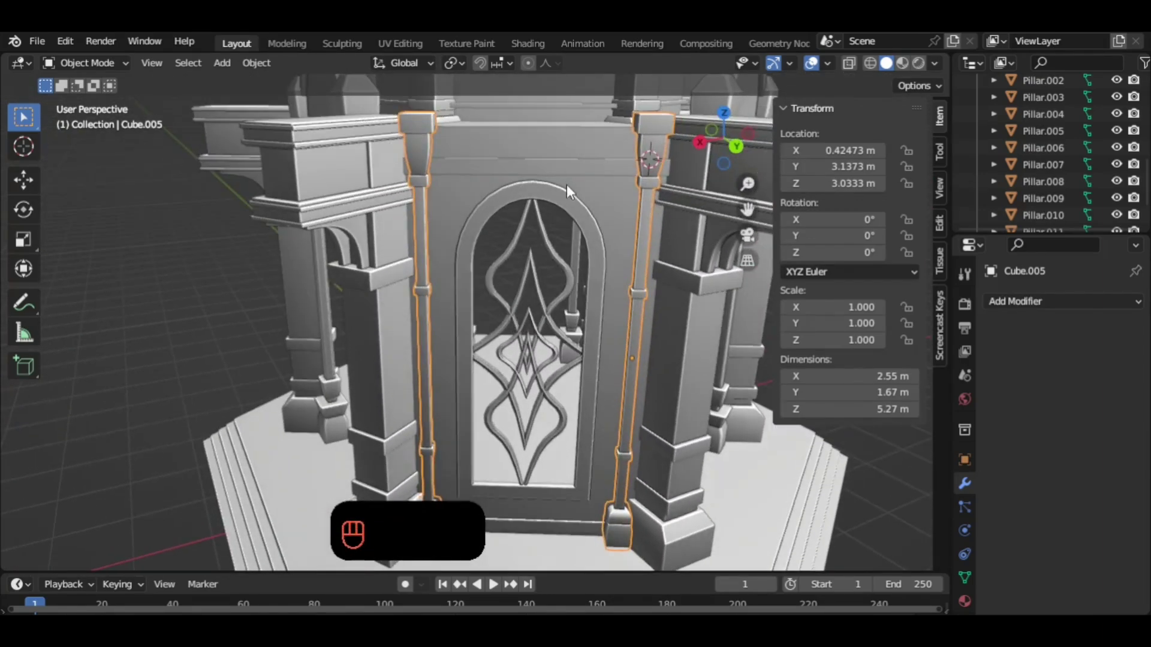
Cut a horizontal edge loop across the wall above the arch, then snap the 3D cursor to the trim band's top edge.
key(Tab)
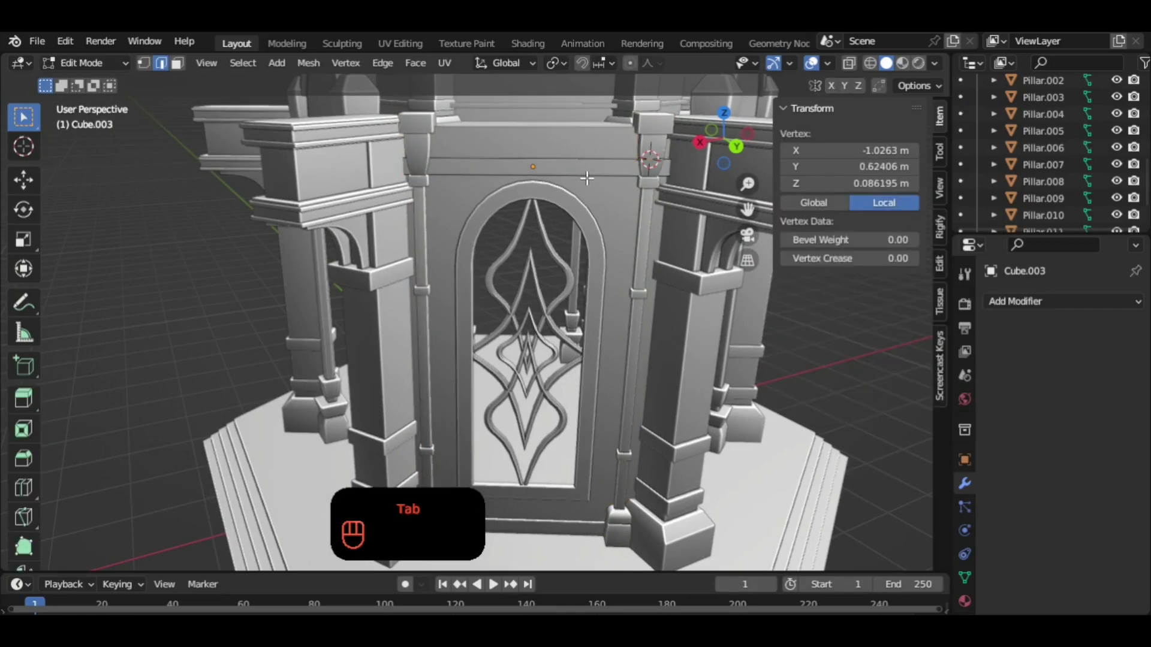
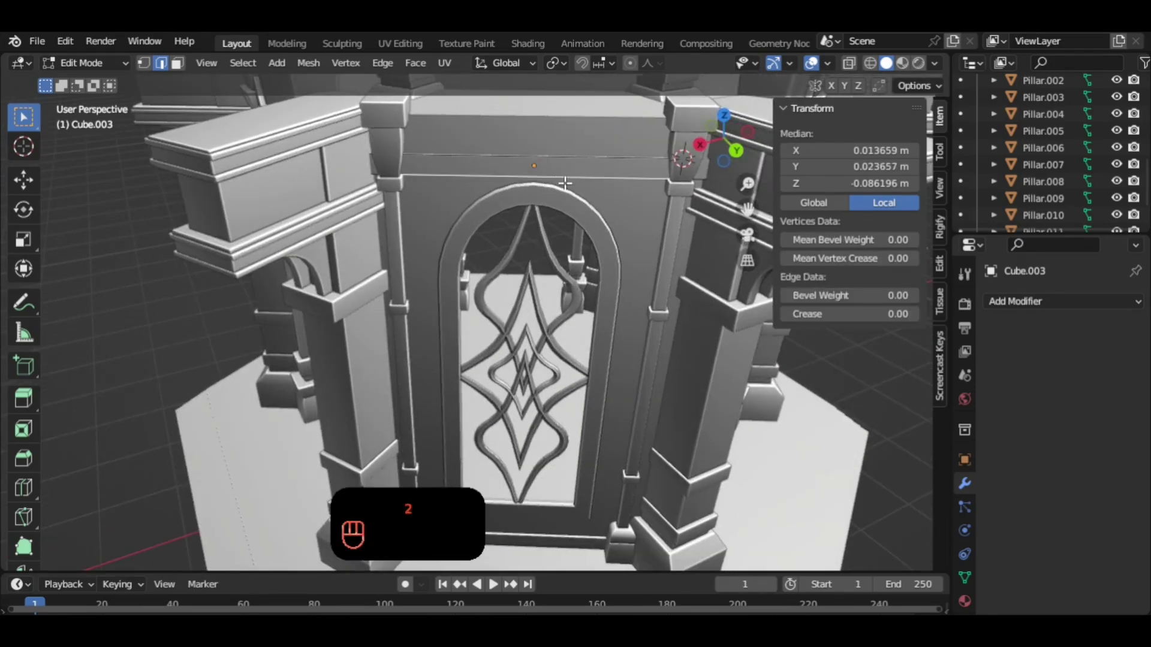
key(ctrl+r)
key(ctrl+b)
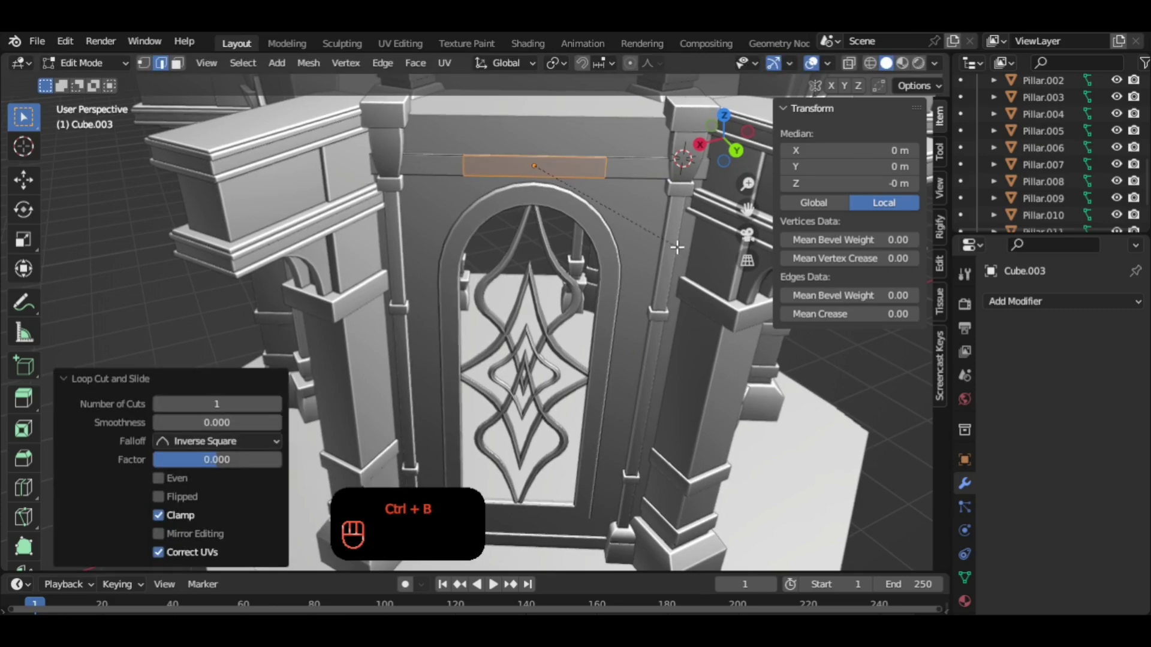
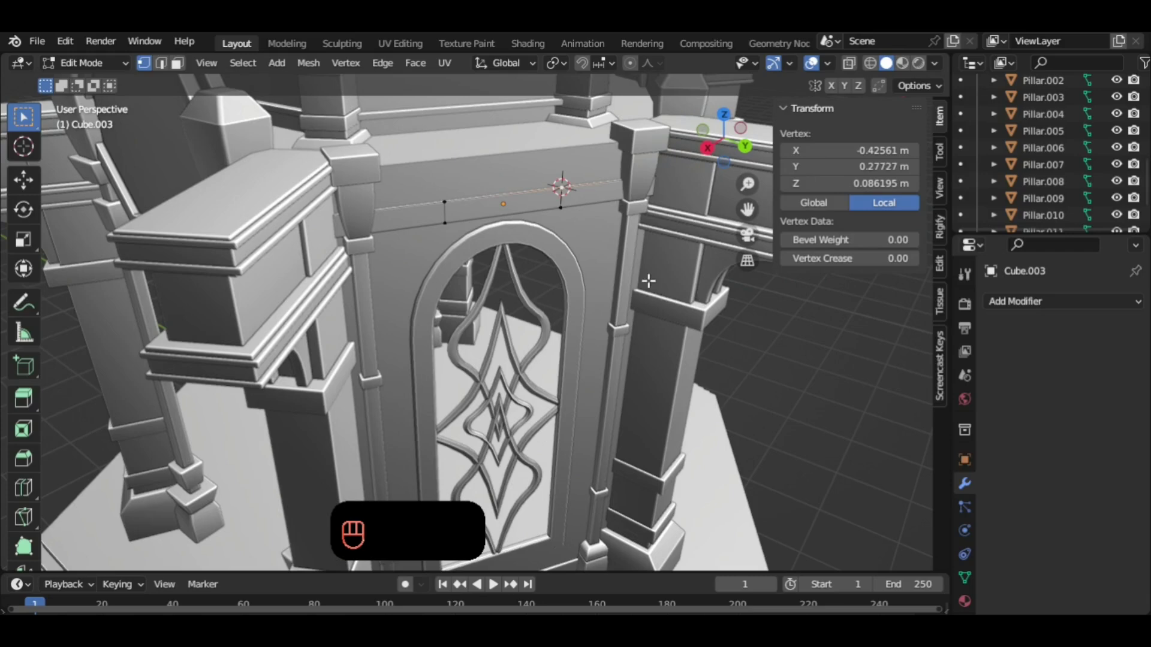
key(Tab)
click(743, 369)
drag(731, 367, 704, 354)
Add a cube, turn it -30° and shrink it to bracket size.
key(shift+a)
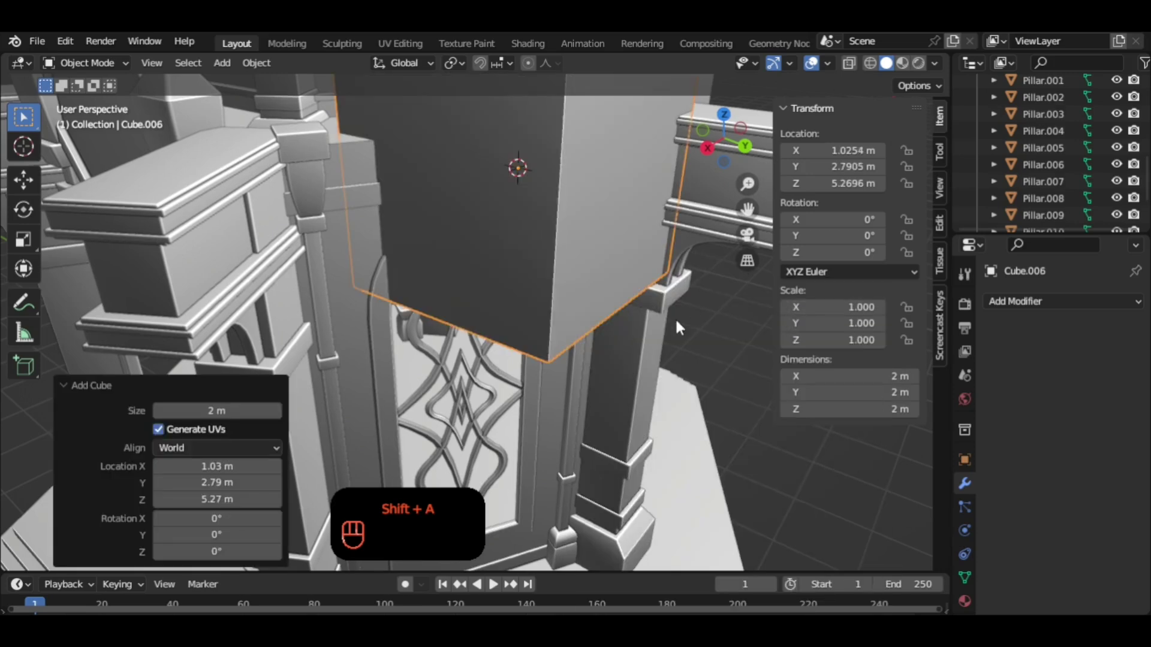
key(r)
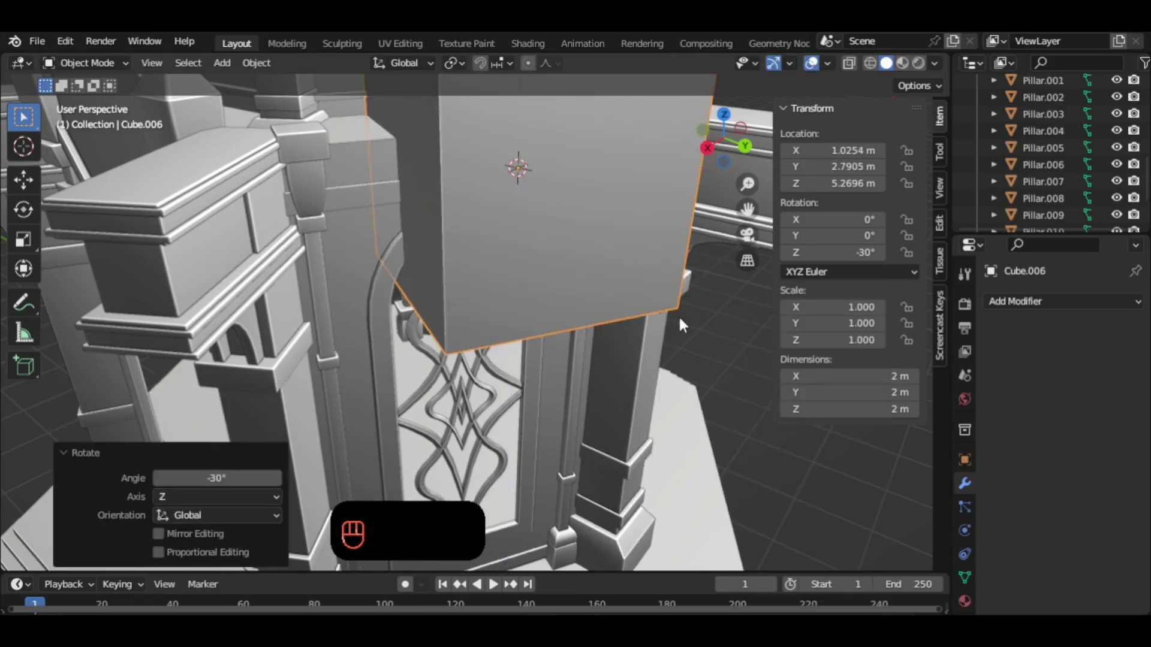
key(s)
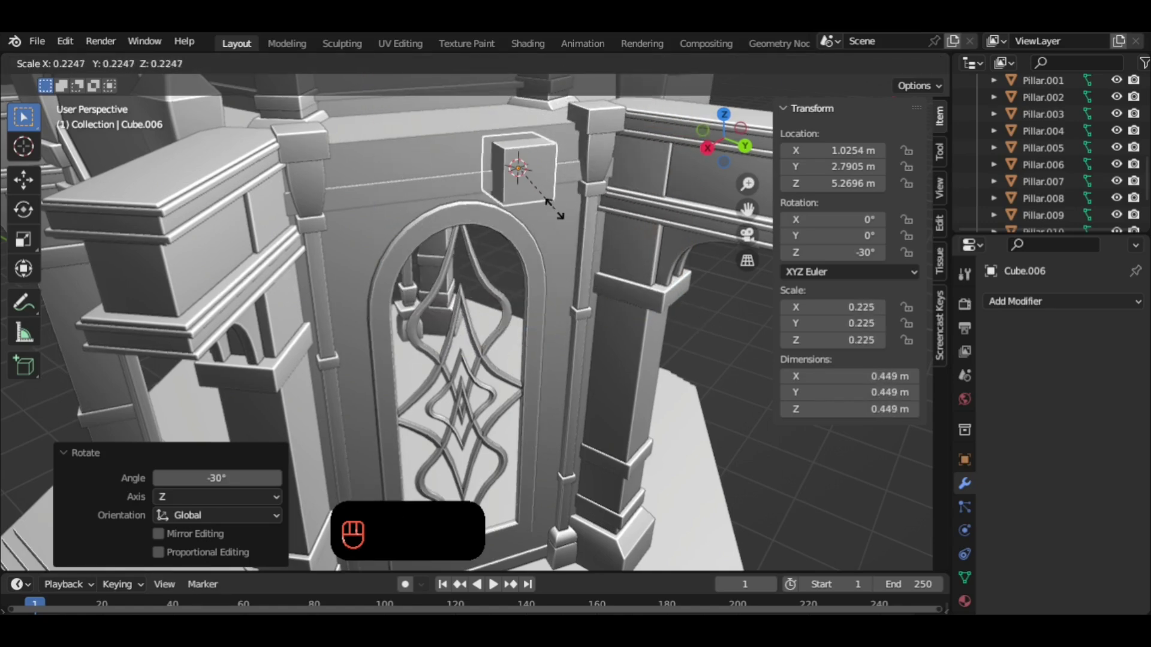
drag(556, 217, 582, 203)
drag(588, 214, 582, 229)
middle_click(582, 228)
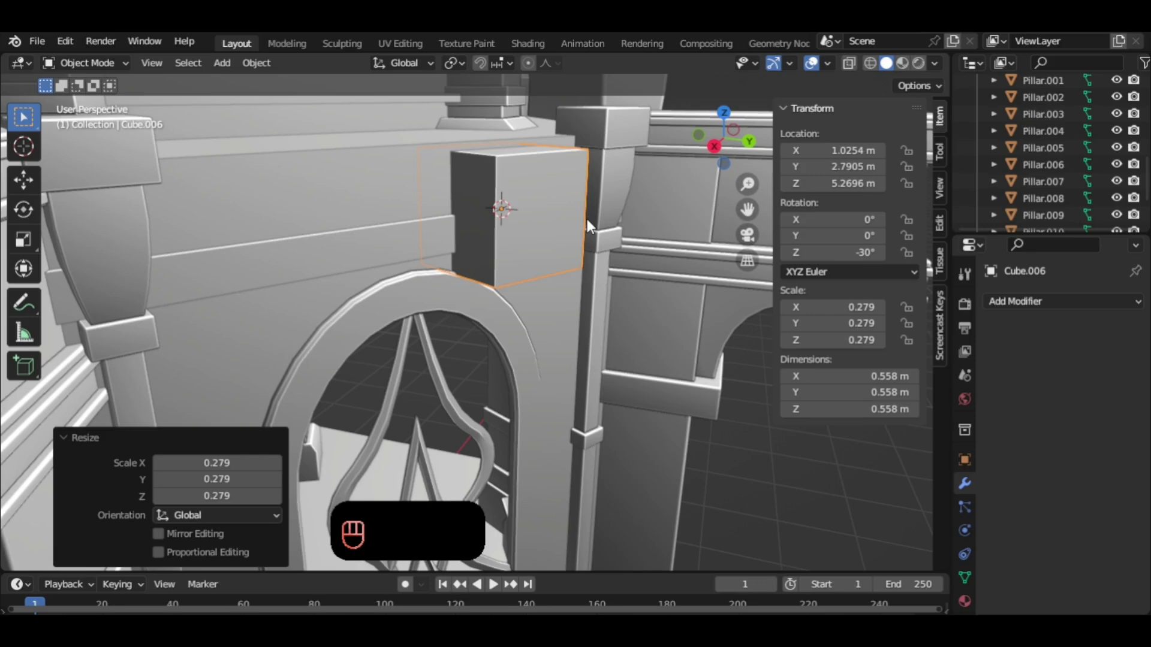
Lower the block along Z onto the wall top and begin flattening it vertically.
drag(612, 267, 609, 283)
key(s)
key(g)
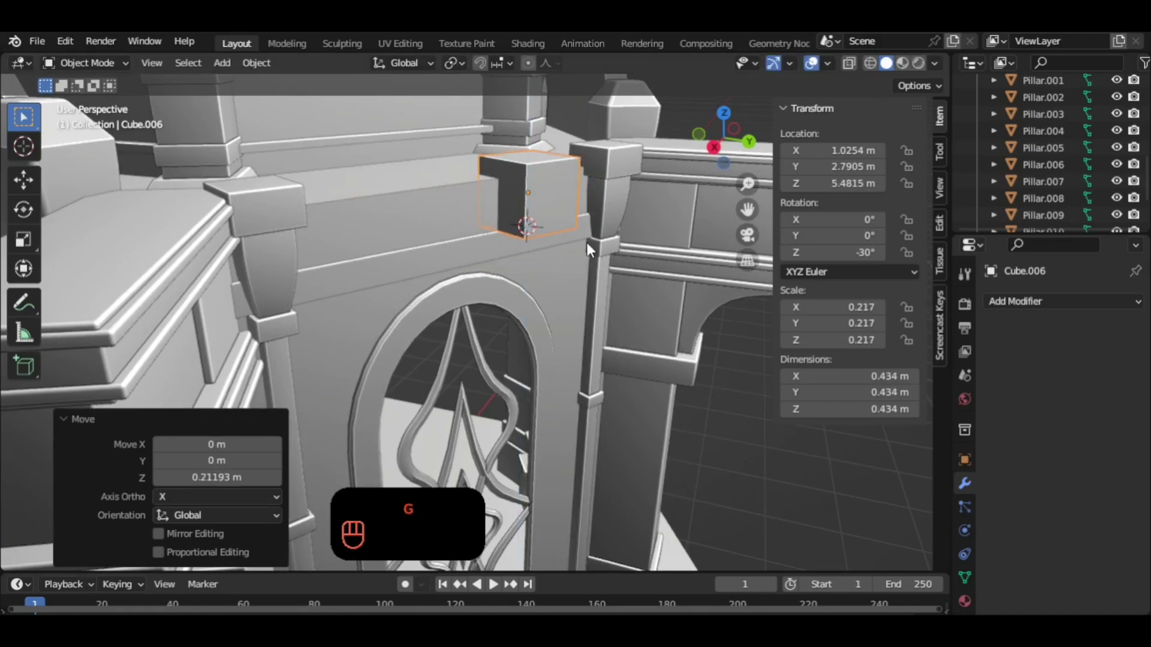
key(g)
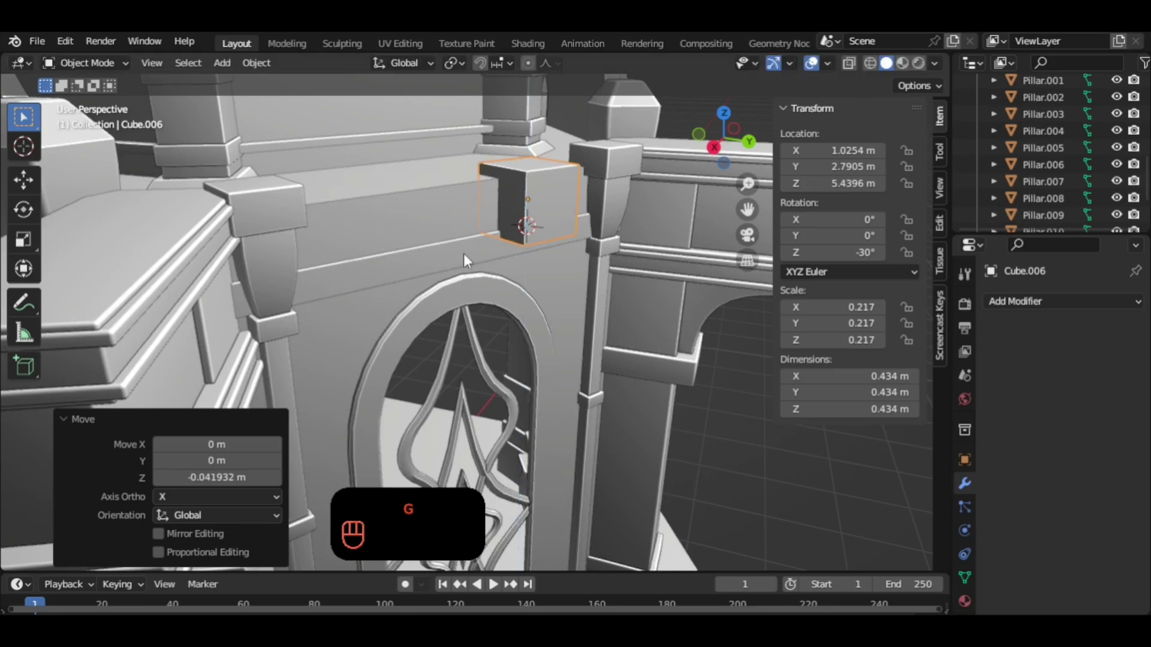
click(464, 256)
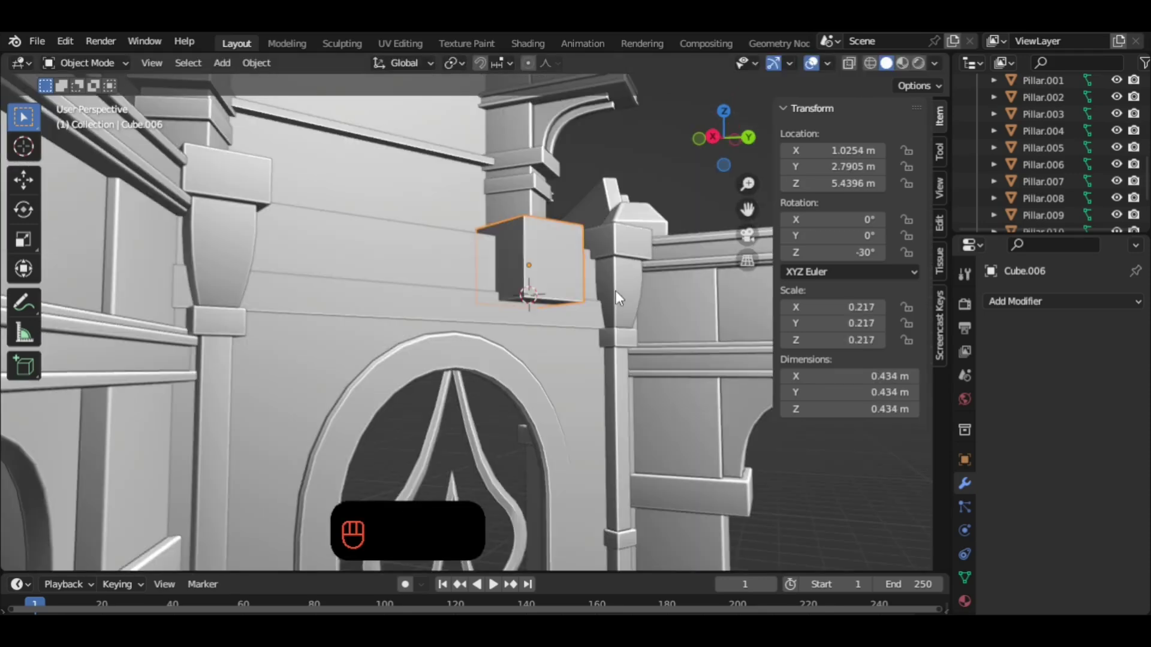
key(s)
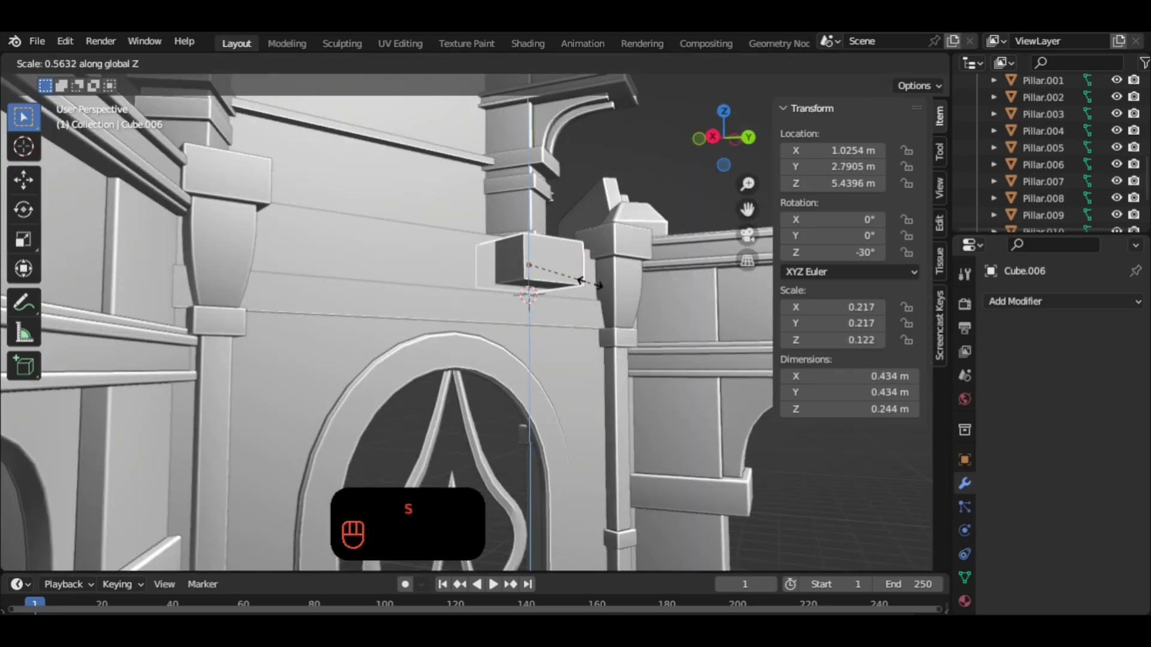
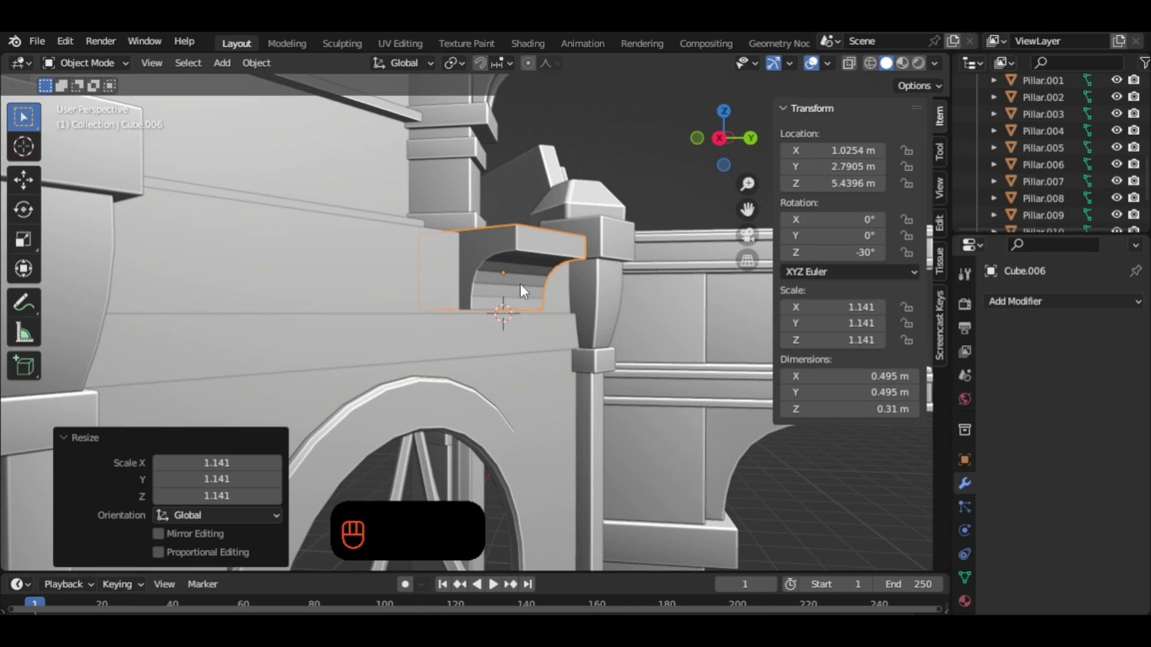
Thin the bracket along its local Y depth and shift it back against the wall.
drag(527, 292, 543, 257)
drag(590, 292, 640, 343)
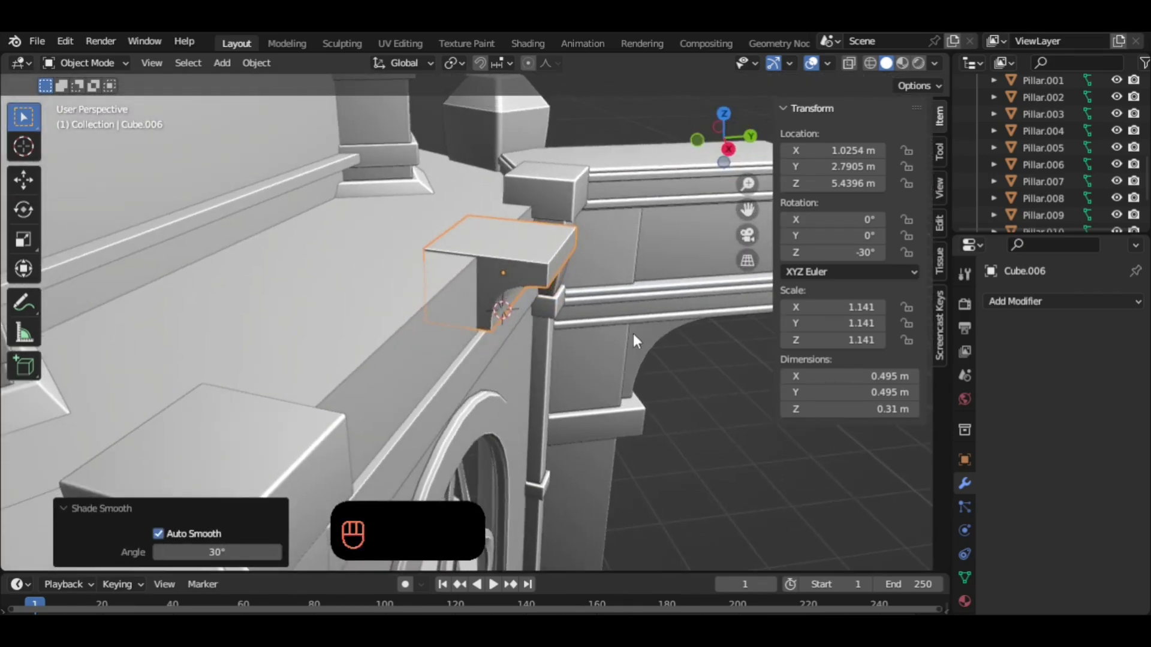
key(g)
drag(609, 318, 622, 329)
key(s)
drag(573, 314, 611, 321)
key(g)
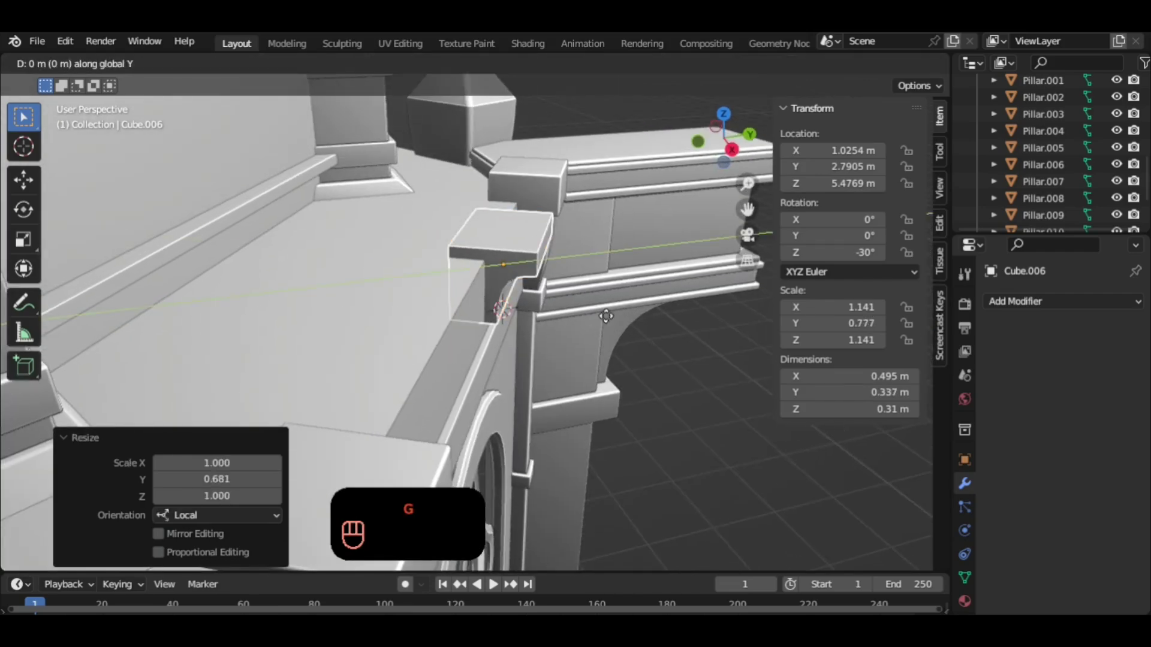
drag(610, 319, 493, 288)
middle_click(504, 293)
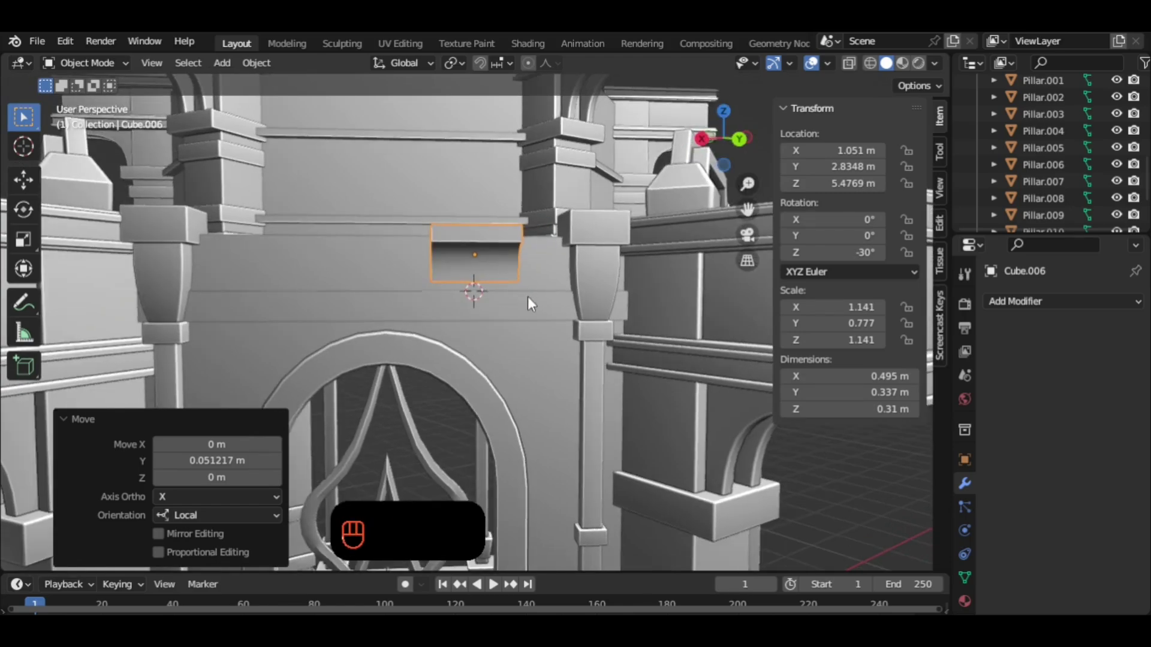
drag(532, 304, 566, 379)
middle_click(568, 366)
Narrow the bracket along X to about 0.24 m wide and apply its scale.
key(s)
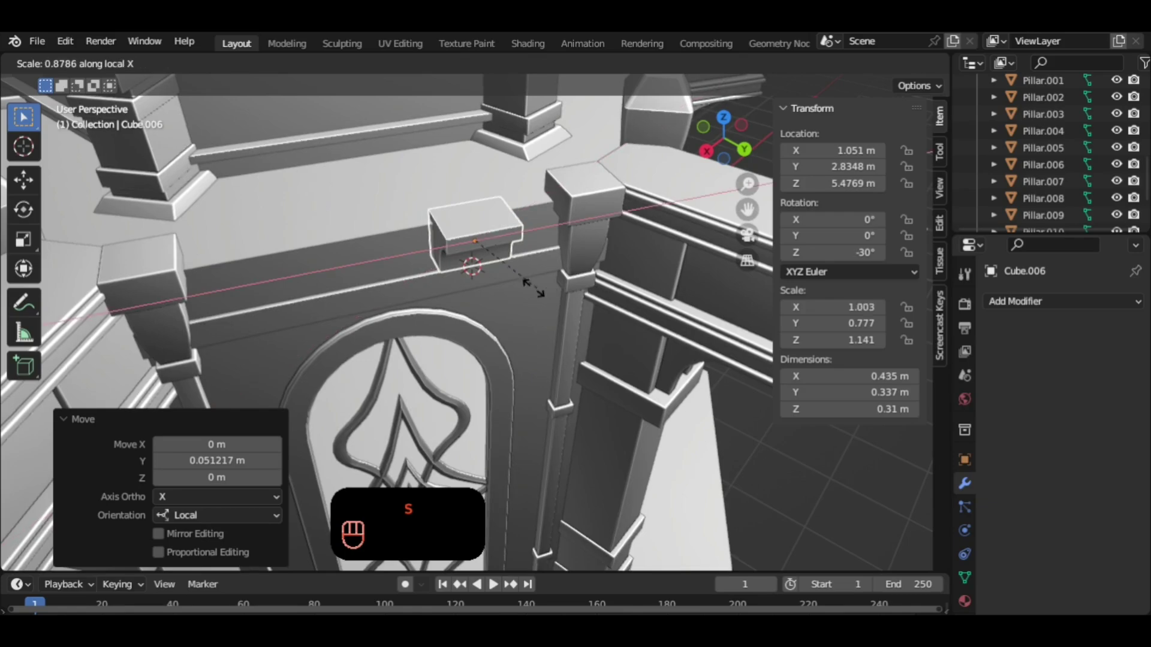
drag(541, 287, 578, 263)
key(ctrl+a)
drag(552, 295, 551, 278)
drag(512, 277, 512, 267)
middle_click(533, 278)
drag(524, 268, 522, 299)
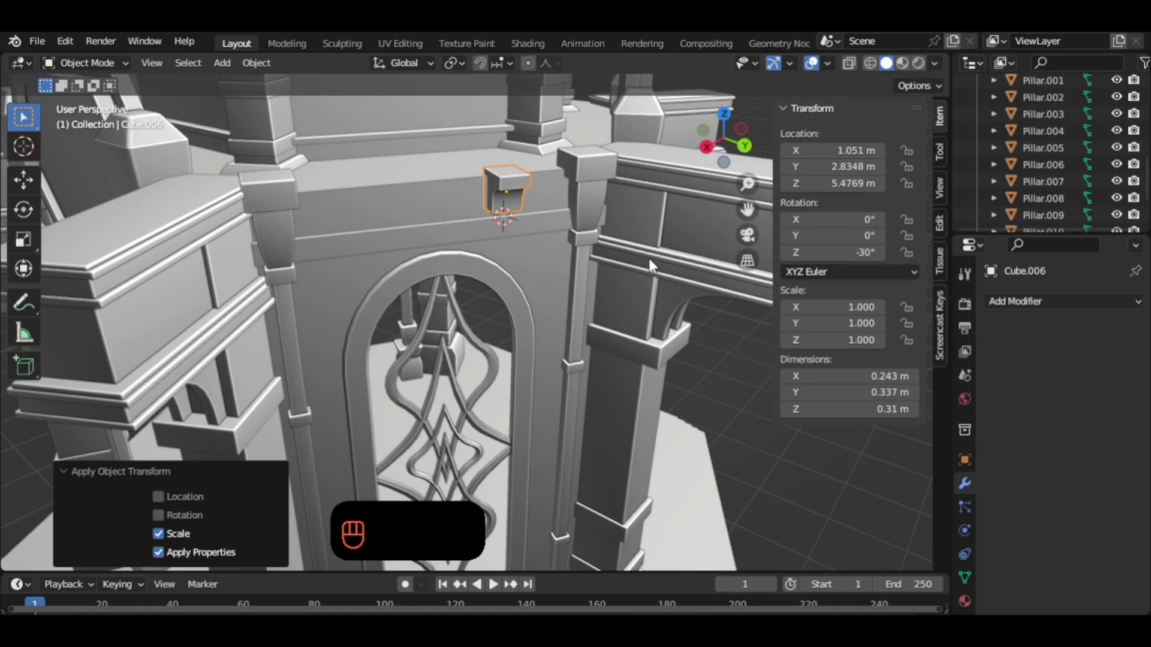
drag(570, 260, 676, 298)
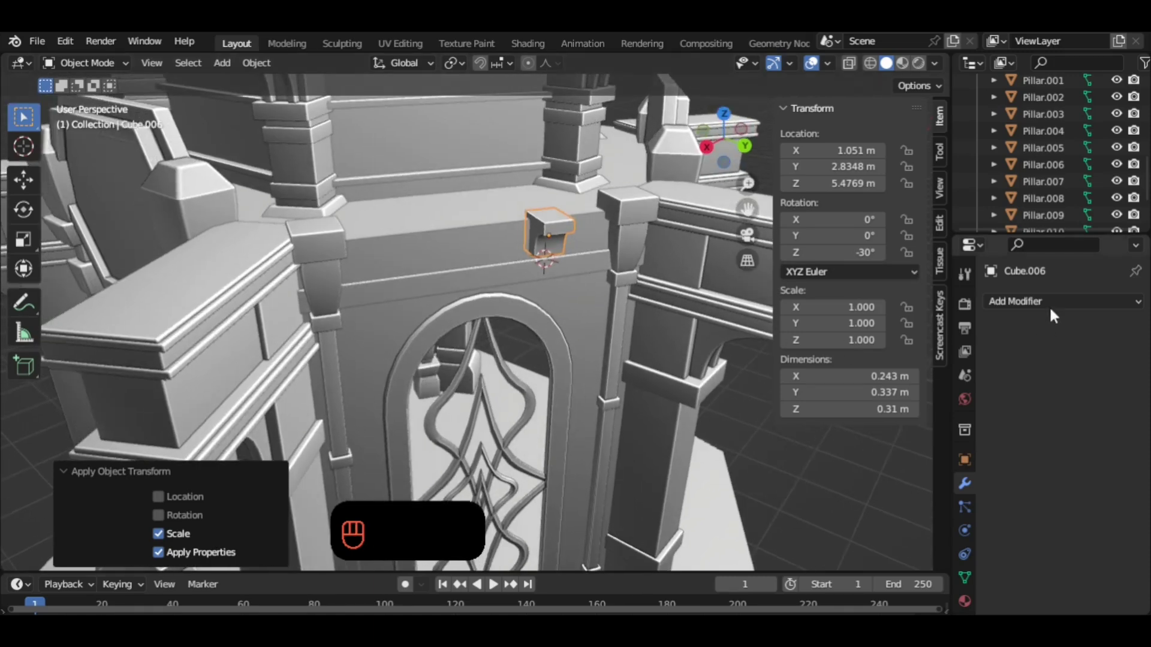
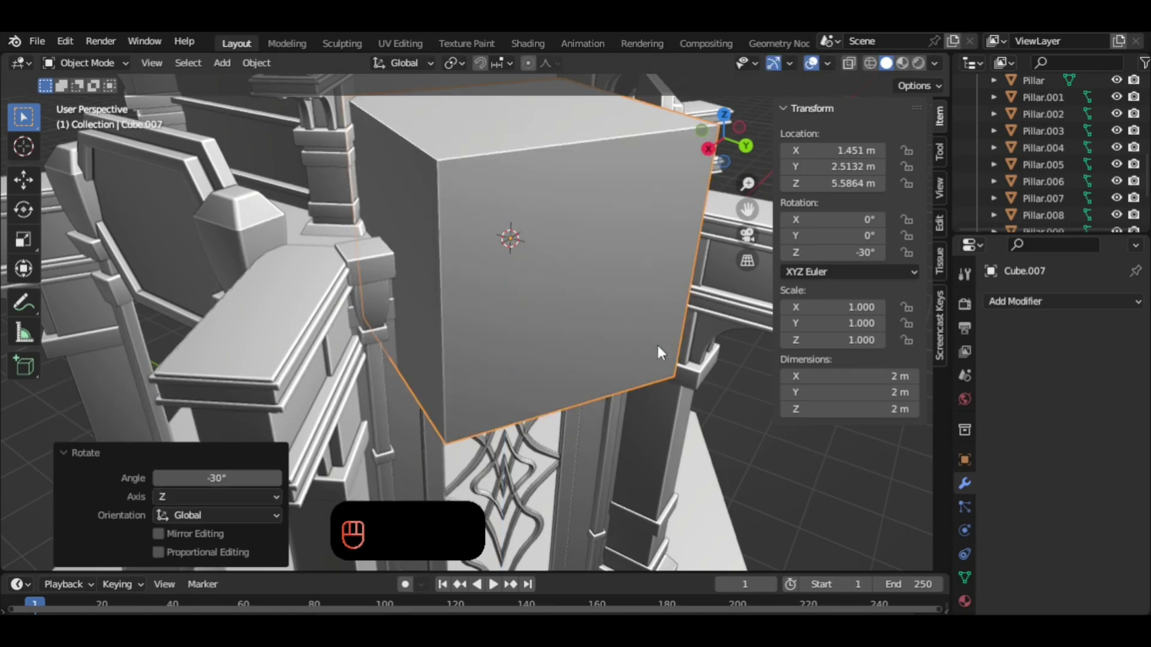
Shape Cube.007 into a thin 2.42 m rail: stretch X, flatten Z and Y, slide along Y.
key(s)
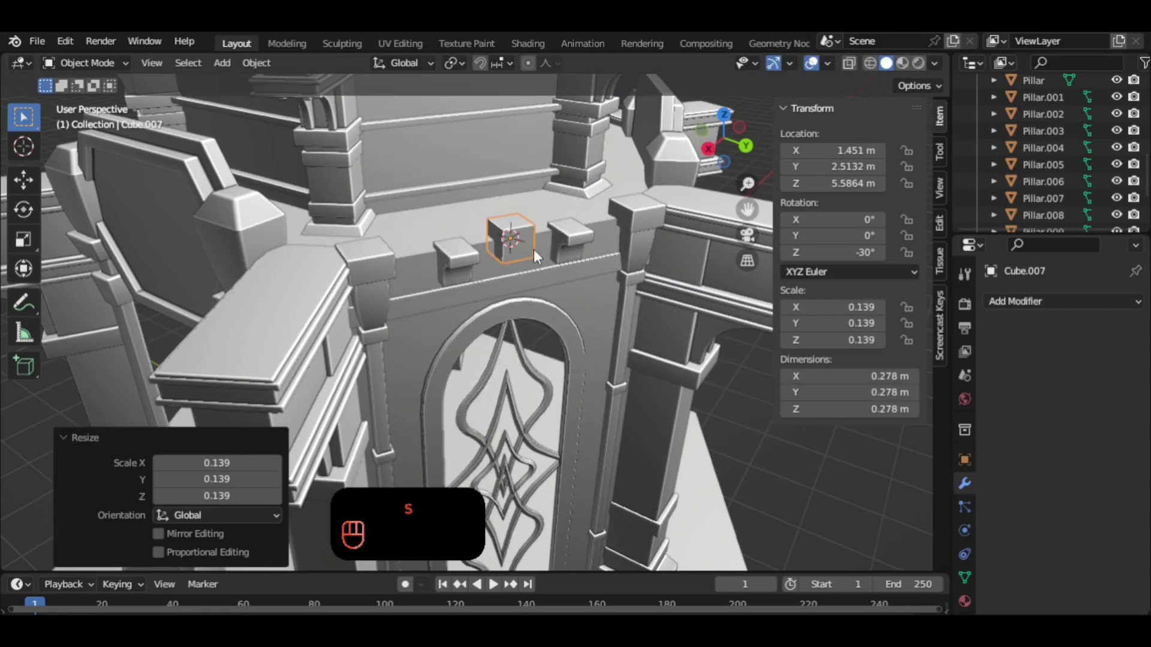
drag(554, 262, 547, 286)
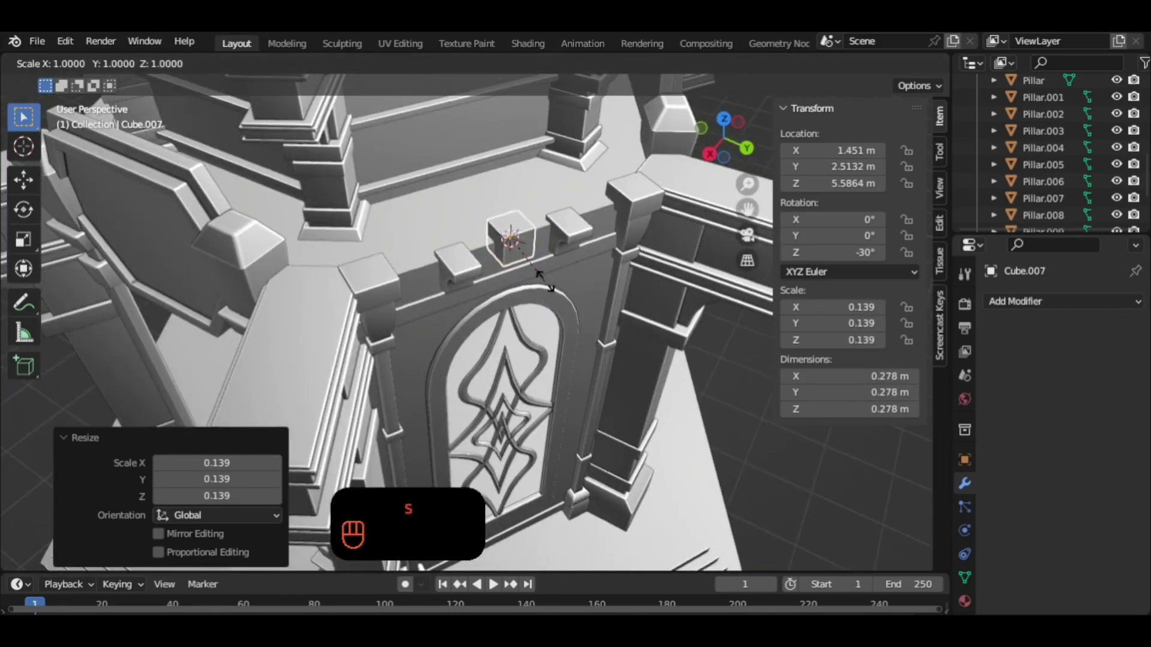
key(s)
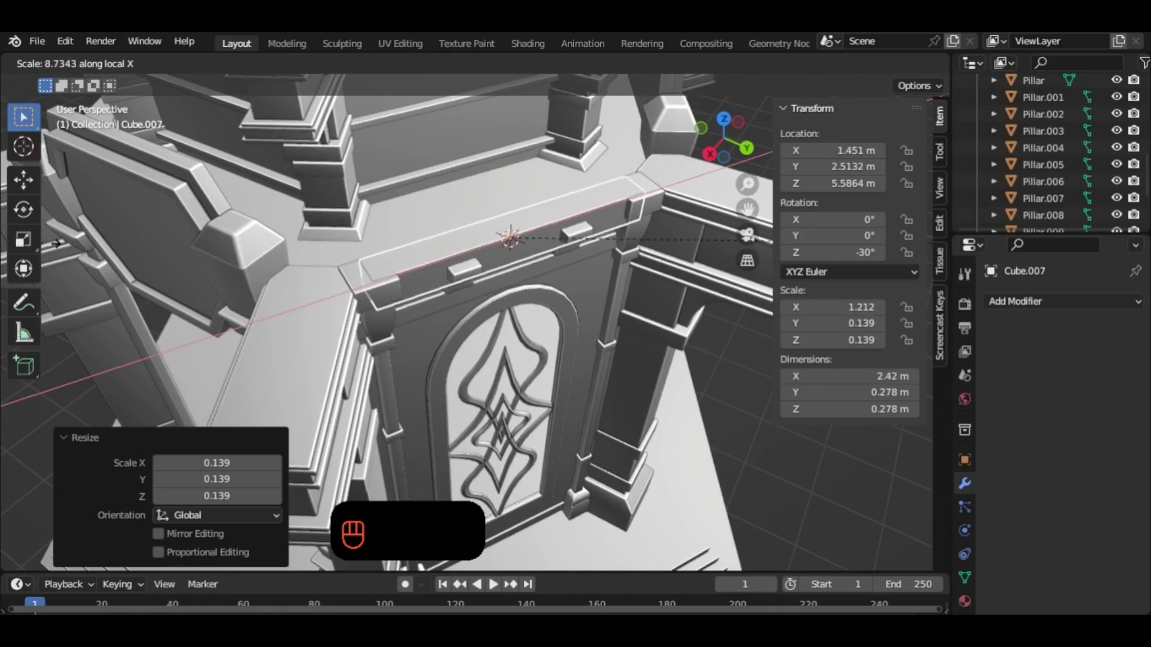
key(s)
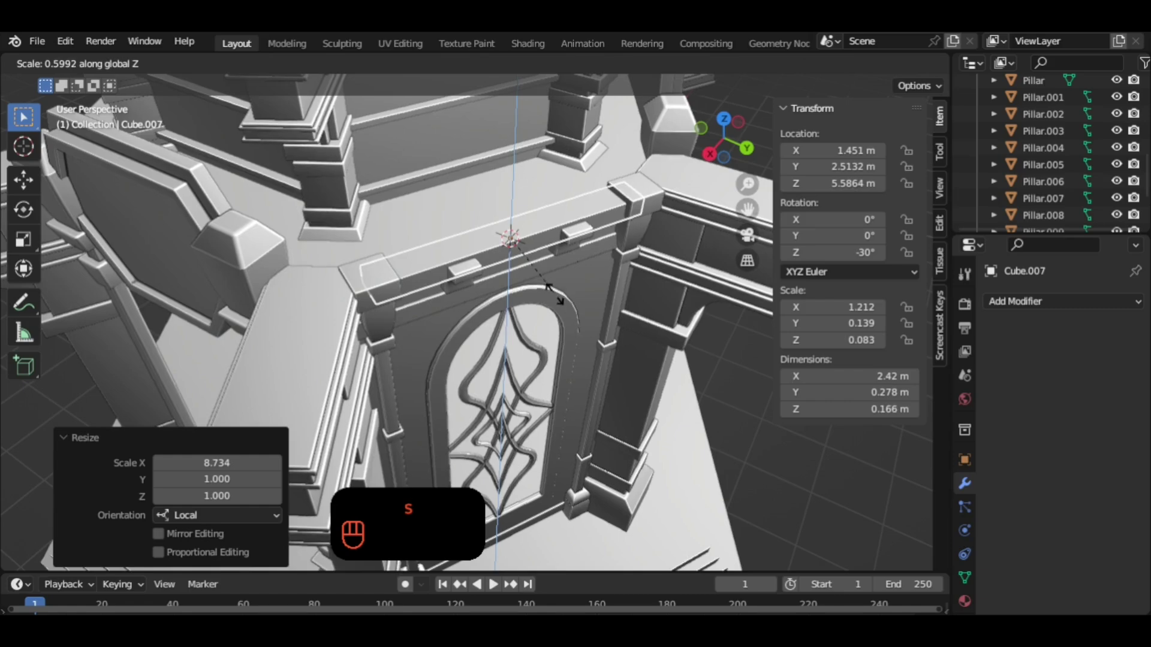
drag(568, 291, 634, 303)
key(s)
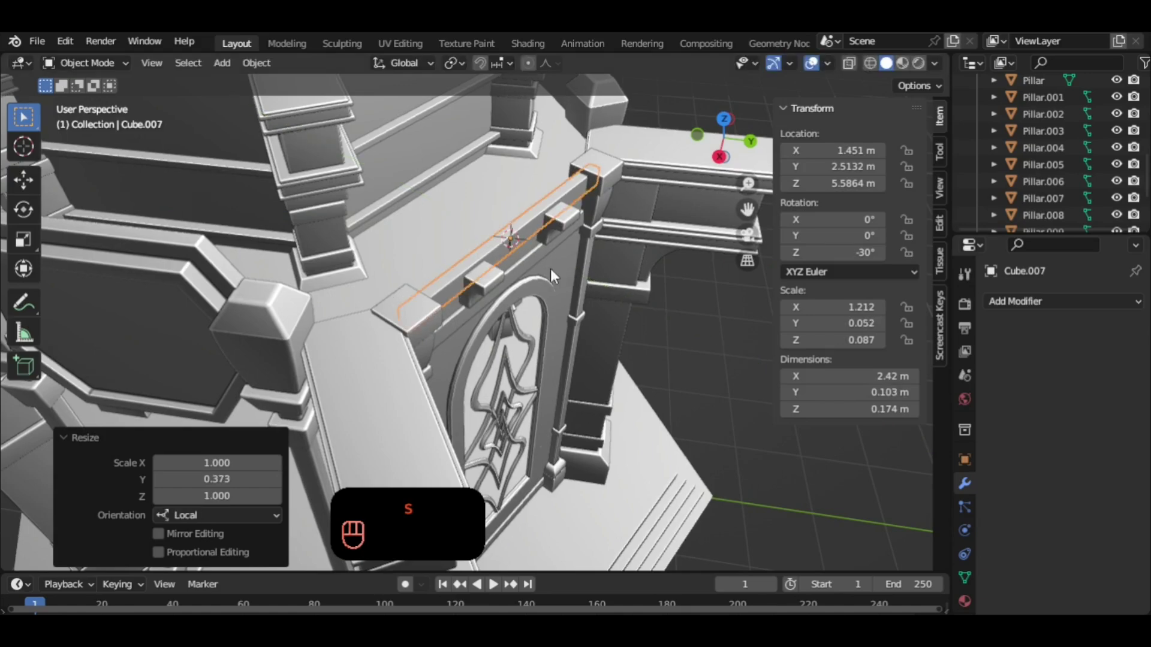
drag(495, 253, 599, 268)
middle_click(581, 256)
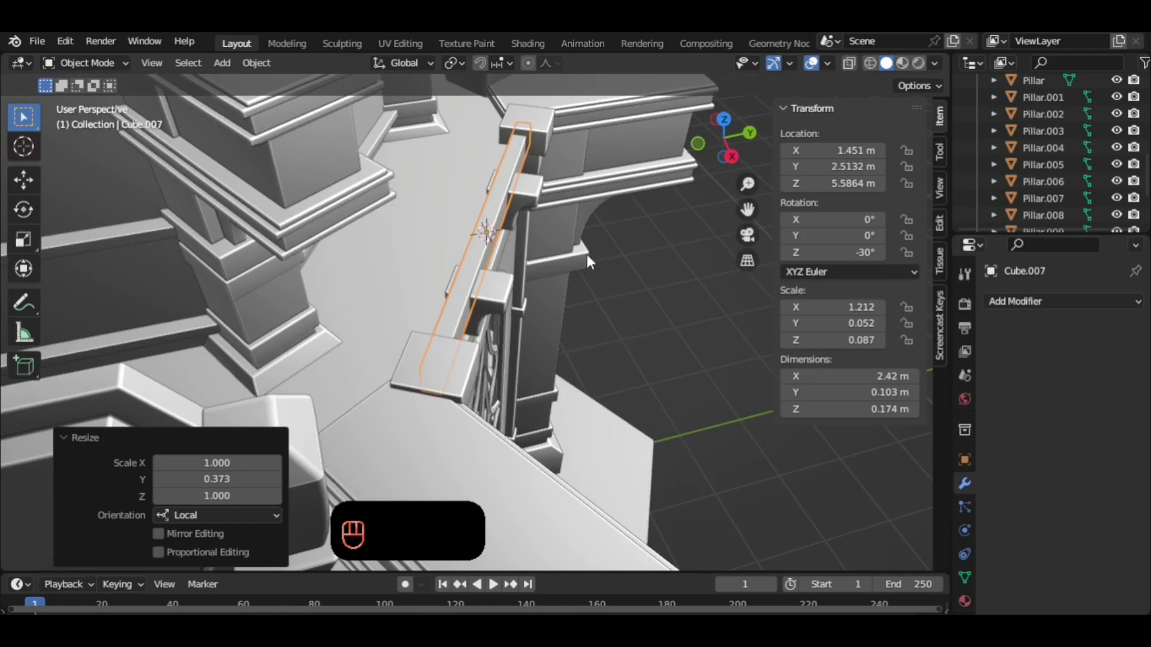
key(g)
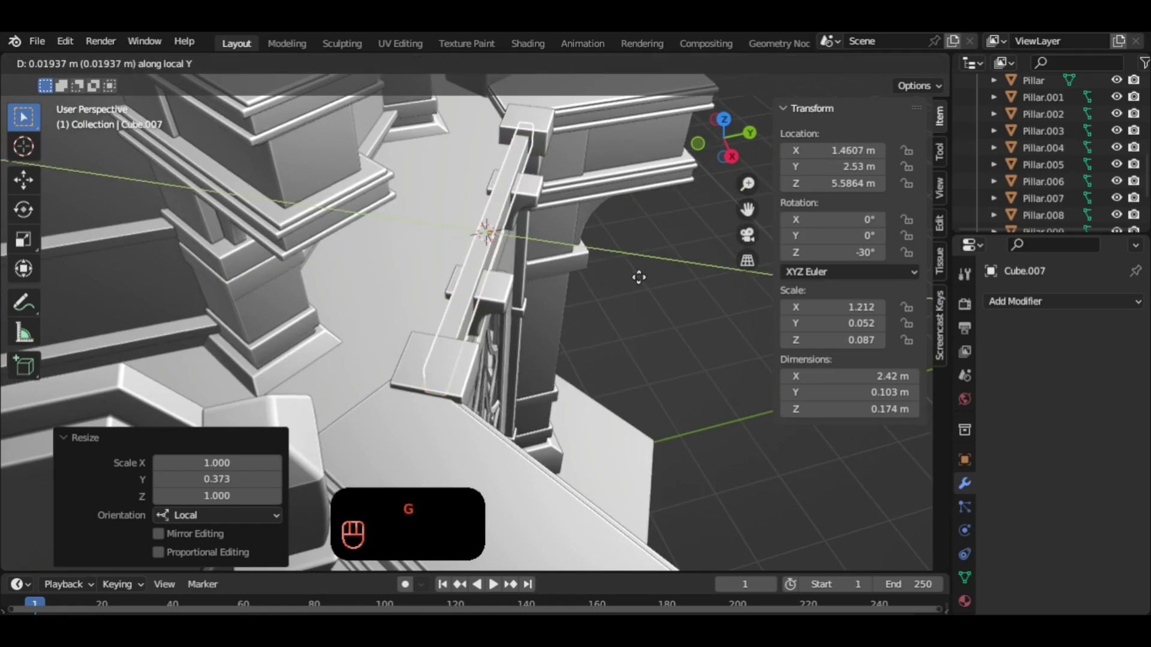
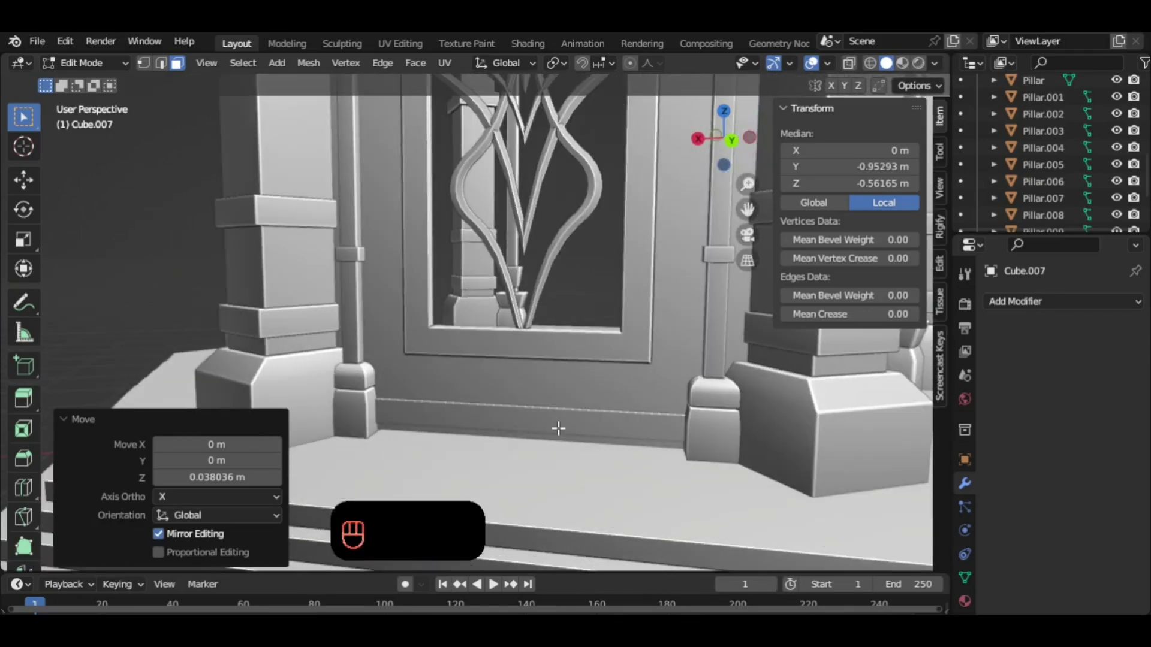
Select the lower strip Cube.004, deepen it along Y to 0.083 m and slide it into place.
key(Tab)
click(564, 429)
drag(577, 427, 681, 446)
key(g)
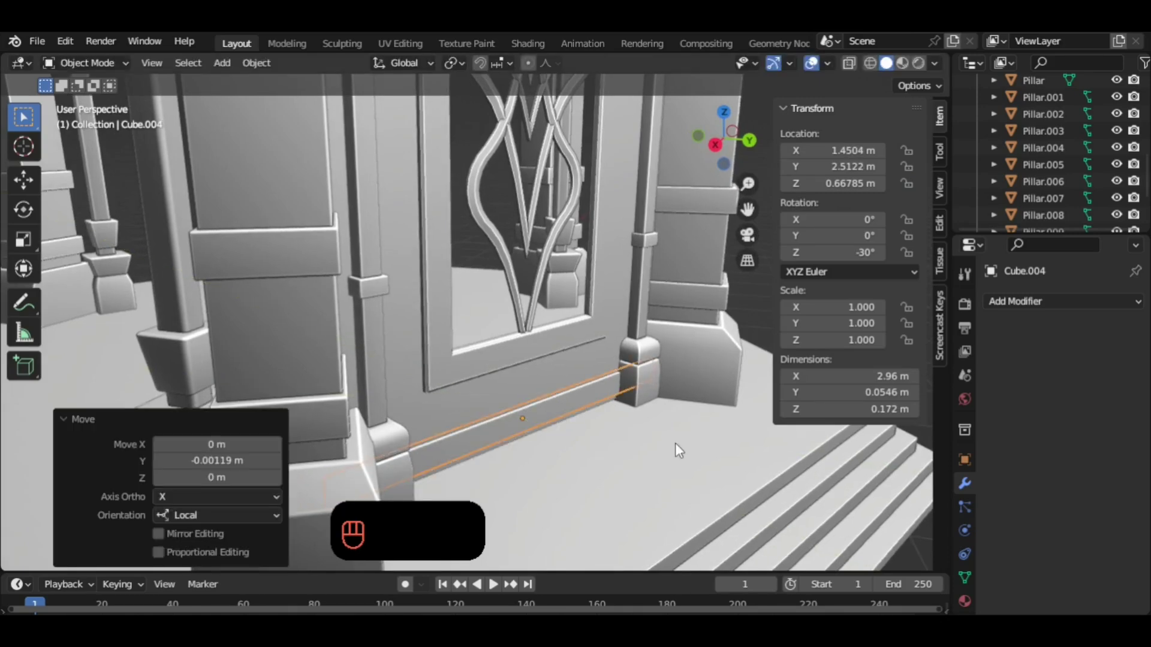
key(s)
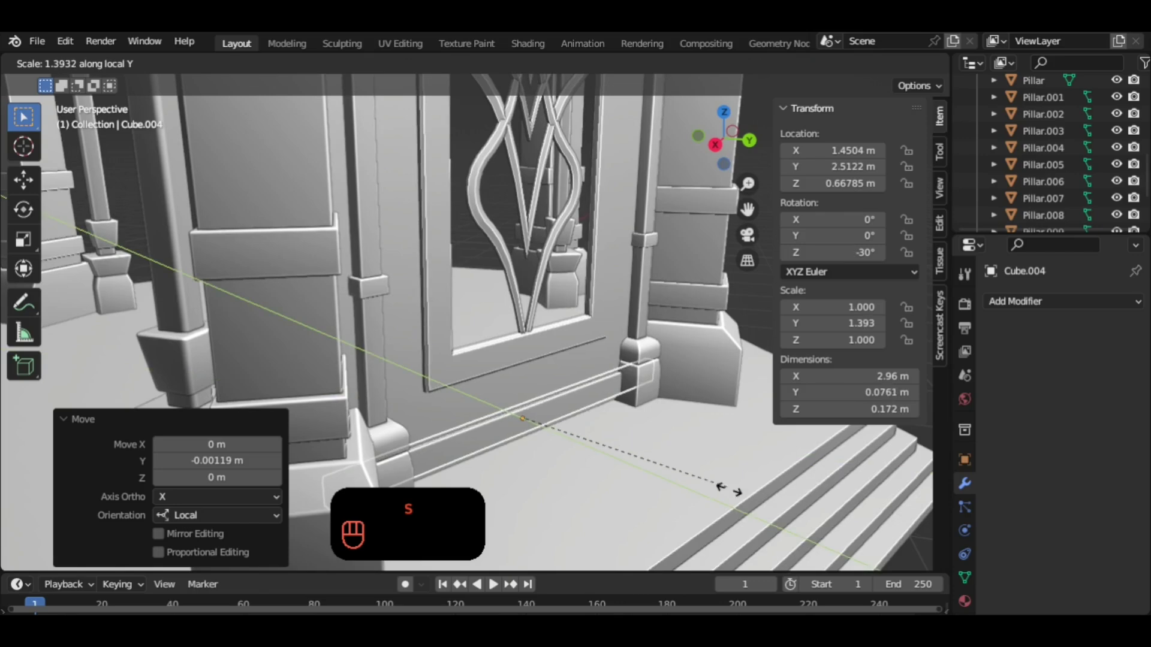
key(g)
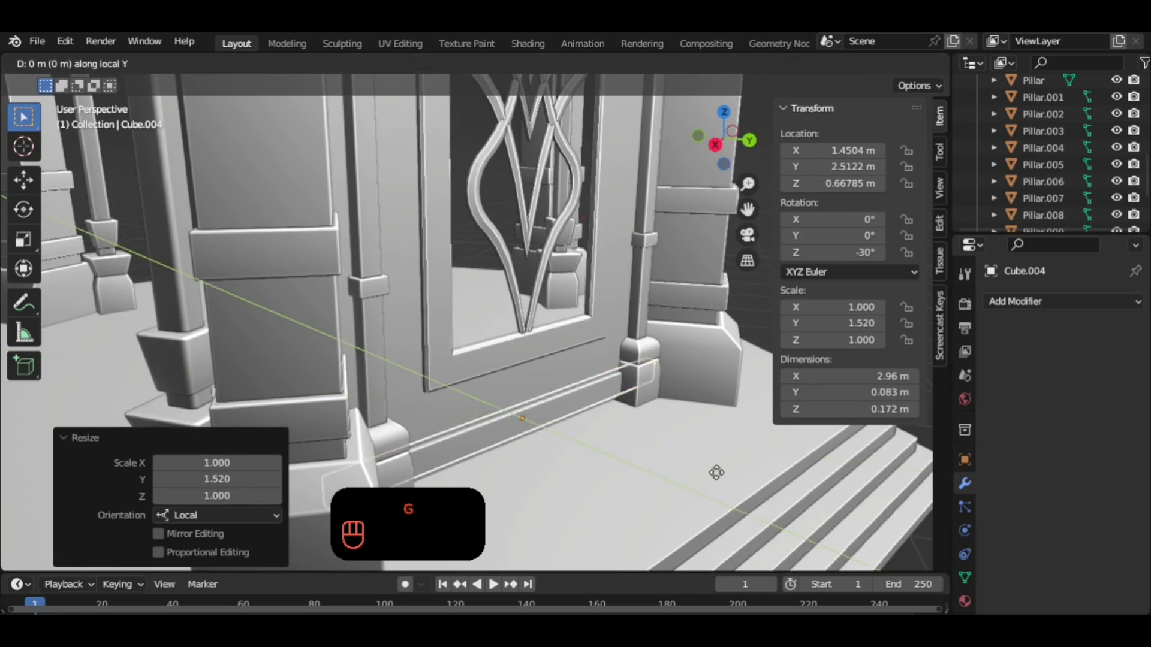
drag(636, 412, 570, 413)
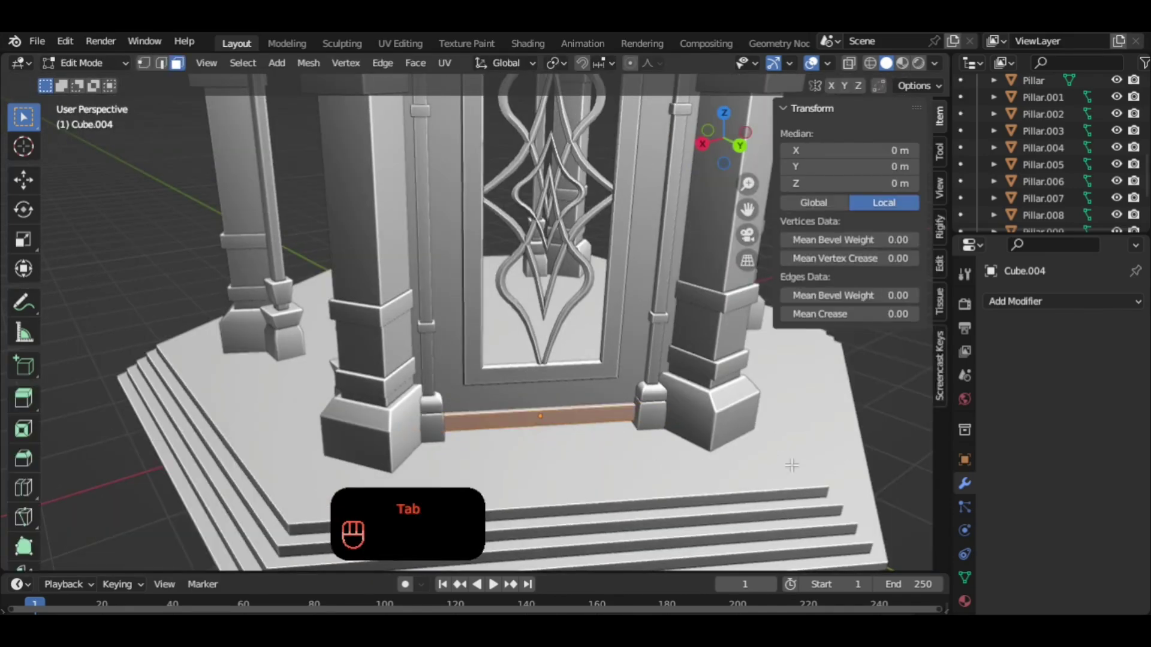
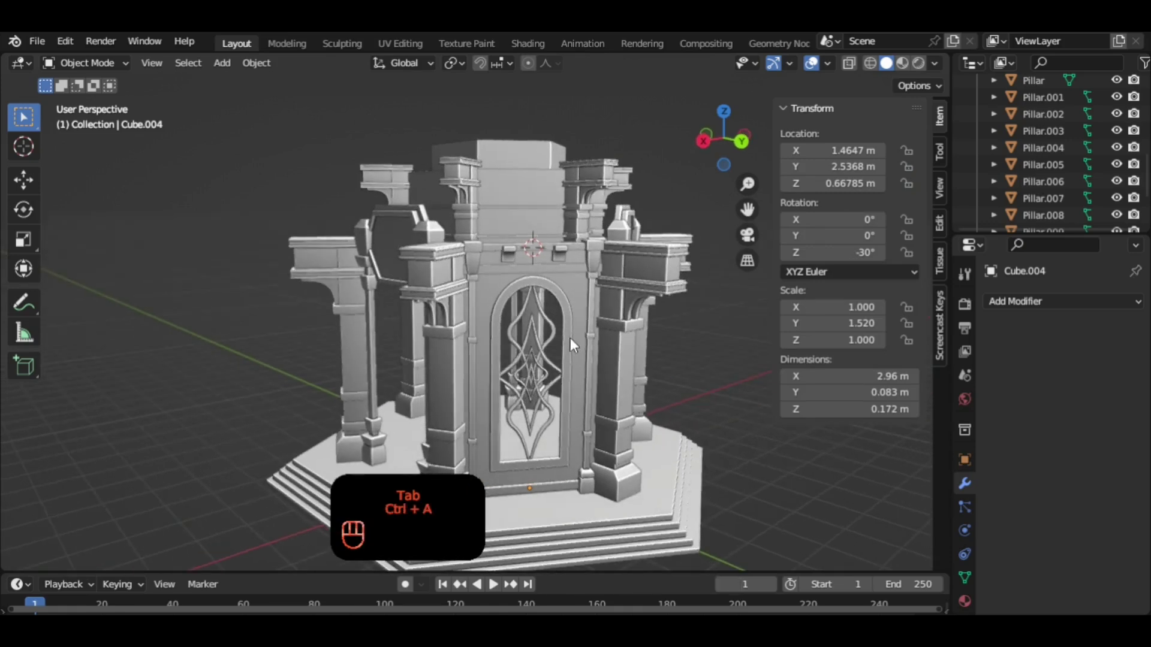
Select every pavilion object and apply Scale to all of them.
key(a)
key(ctrl+a)
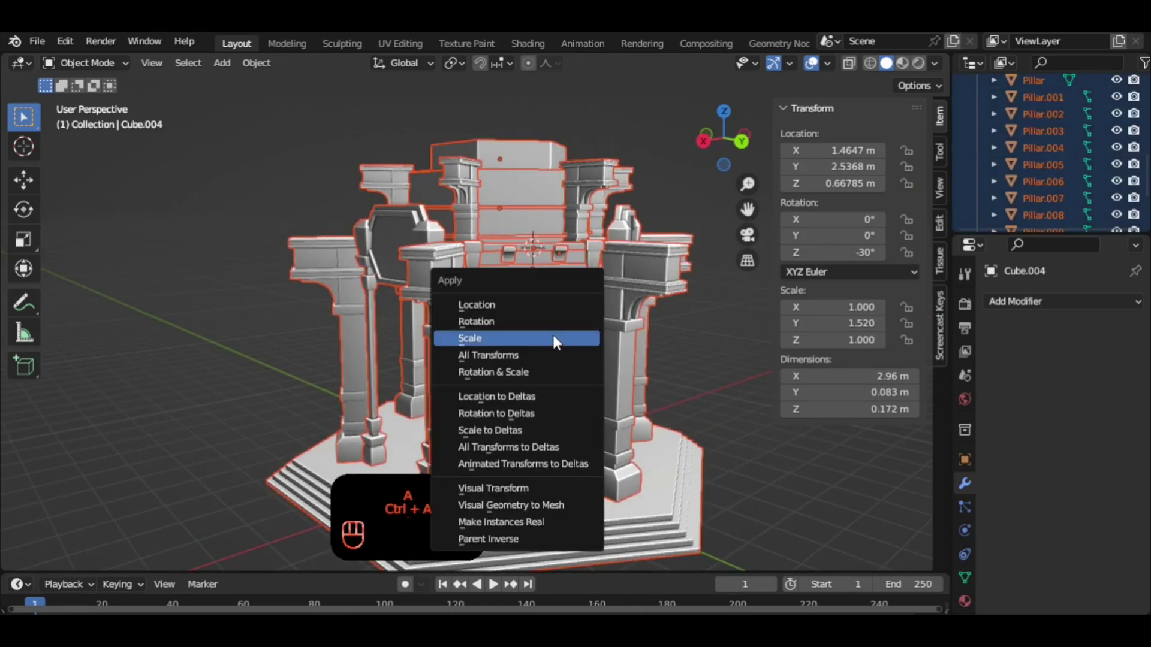
middle_click(694, 366)
drag(564, 273, 560, 257)
middle_click(558, 253)
Scale both brackets 1.084 along Z to make them taller and apply their scale.
key(s)
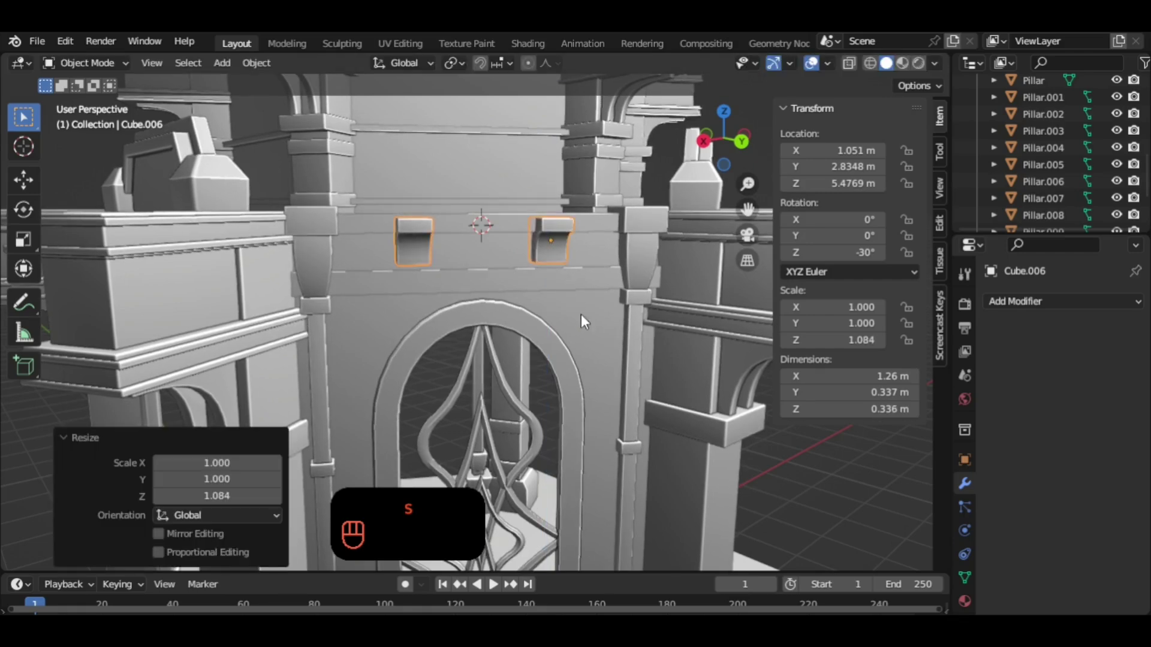
drag(564, 313, 584, 321)
key(ctrl+a)
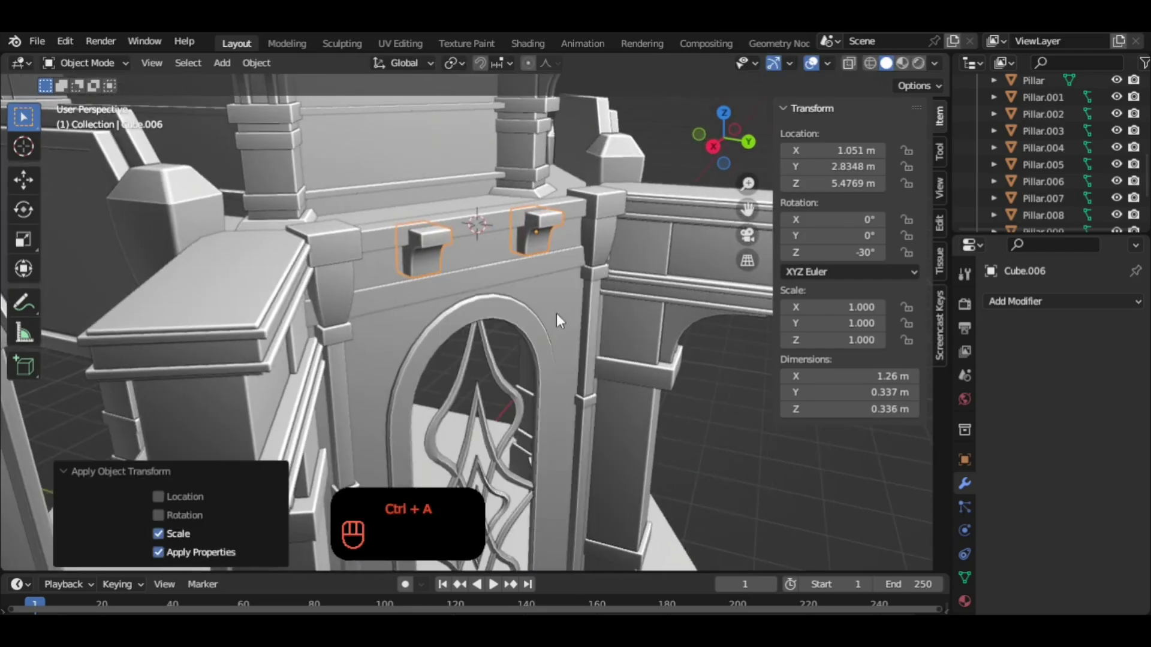
drag(564, 274, 660, 329)
drag(579, 302, 599, 334)
drag(578, 317, 548, 318)
drag(563, 333, 477, 265)
drag(504, 294, 507, 248)
Orbit around the upper wall and select the two trim strips.
middle_click(512, 198)
drag(516, 238, 544, 272)
drag(542, 298, 507, 241)
drag(547, 247, 550, 174)
drag(528, 283, 547, 198)
middle_click(558, 438)
drag(575, 327, 571, 395)
drag(552, 300, 576, 402)
drag(556, 298, 541, 287)
drag(552, 300, 589, 303)
drag(604, 292, 595, 292)
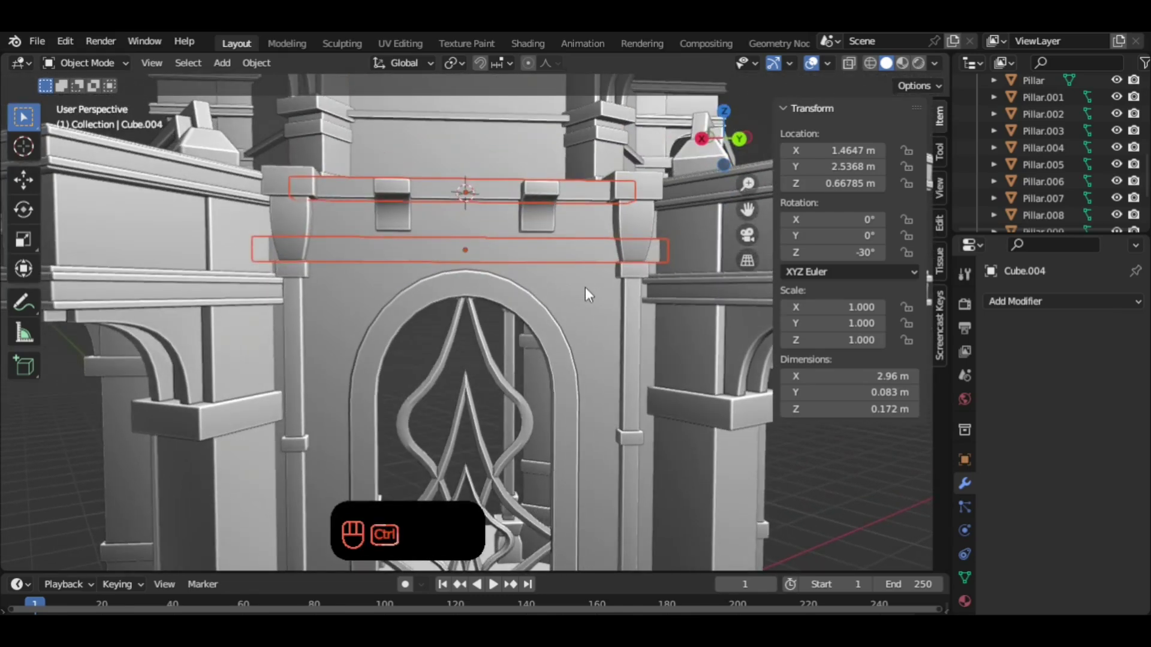
Join the two trim strips into one object with Ctrl+J.
key(ctrl+j)
drag(1045, 308, 828, 368)
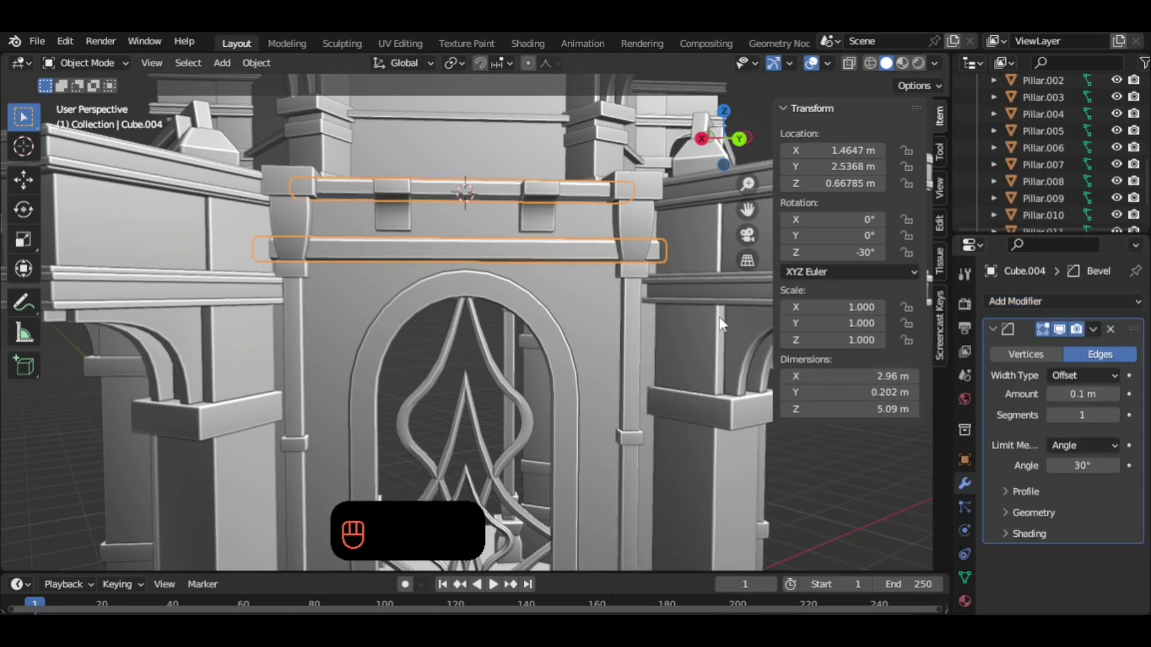
drag(611, 294, 661, 316)
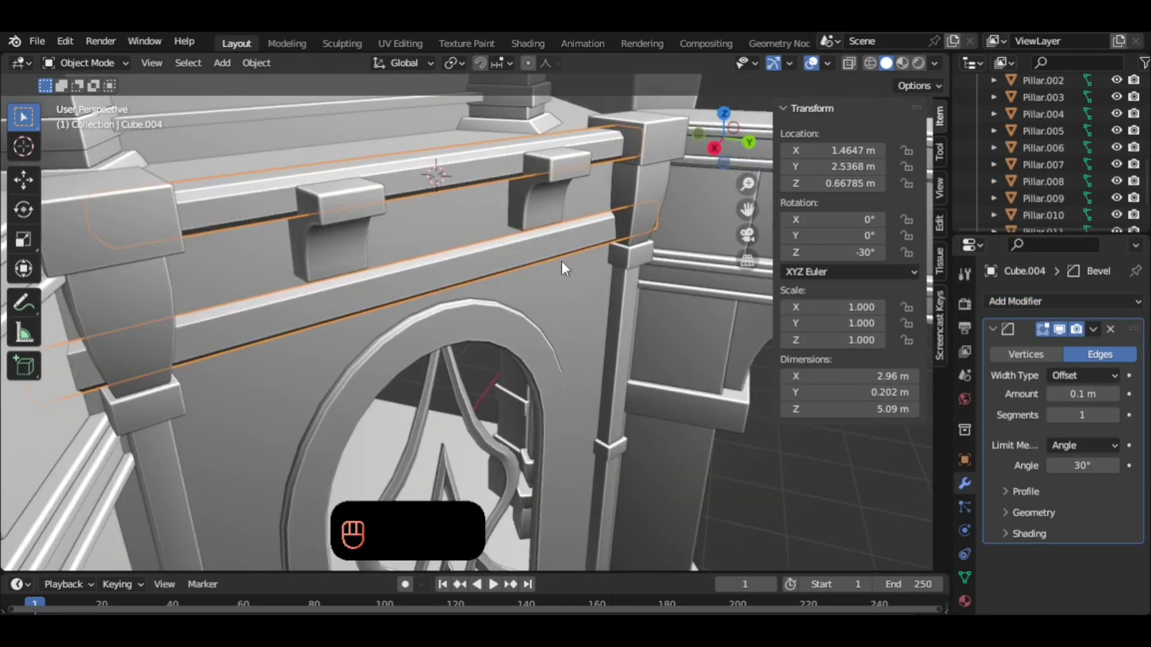
middle_click(563, 290)
drag(639, 237, 639, 234)
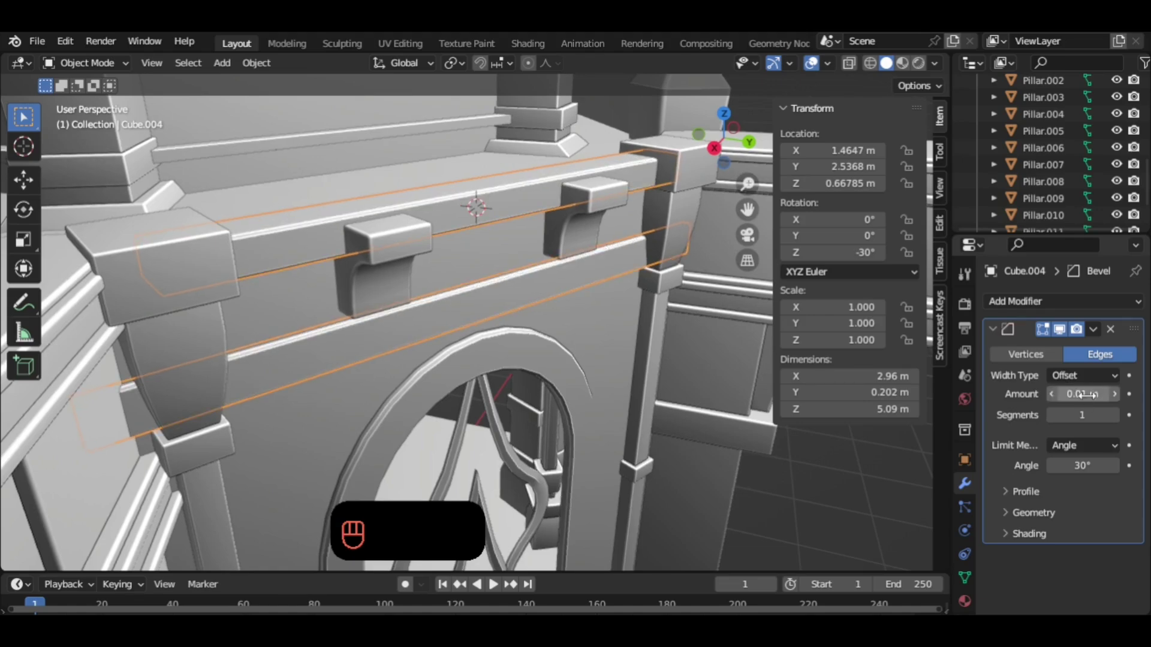
Set the bevel to 0.01 m with 4 segments, apply the modifier and apply scale.
click(640, 234)
double_click(639, 233)
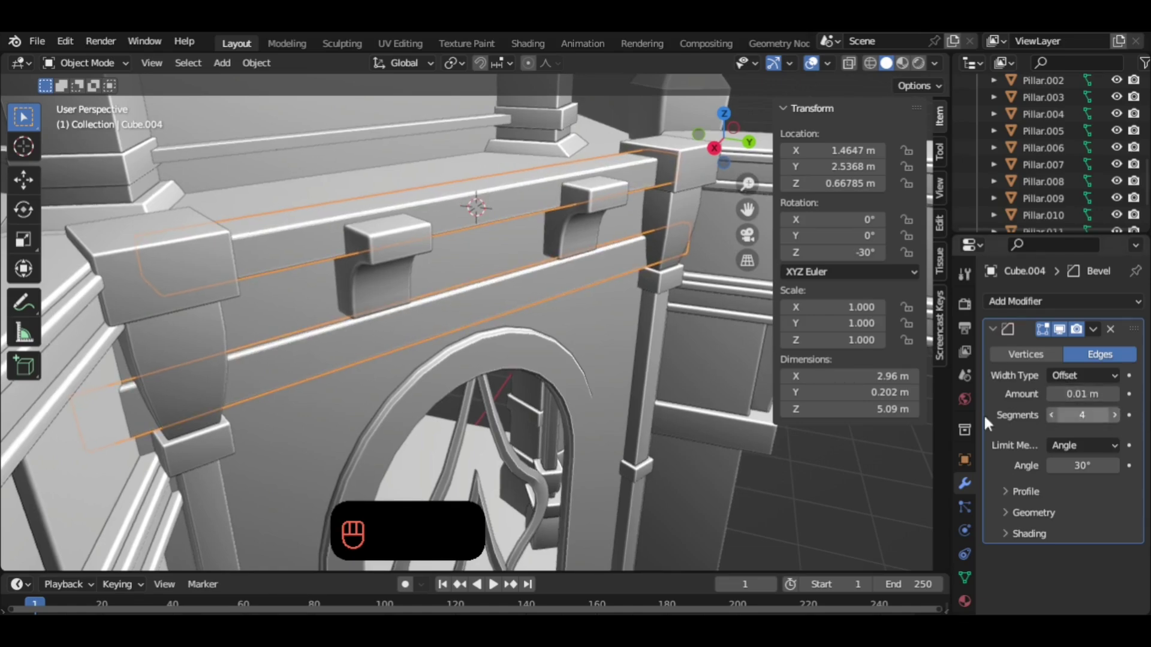
drag(646, 320, 611, 307)
click(1085, 344)
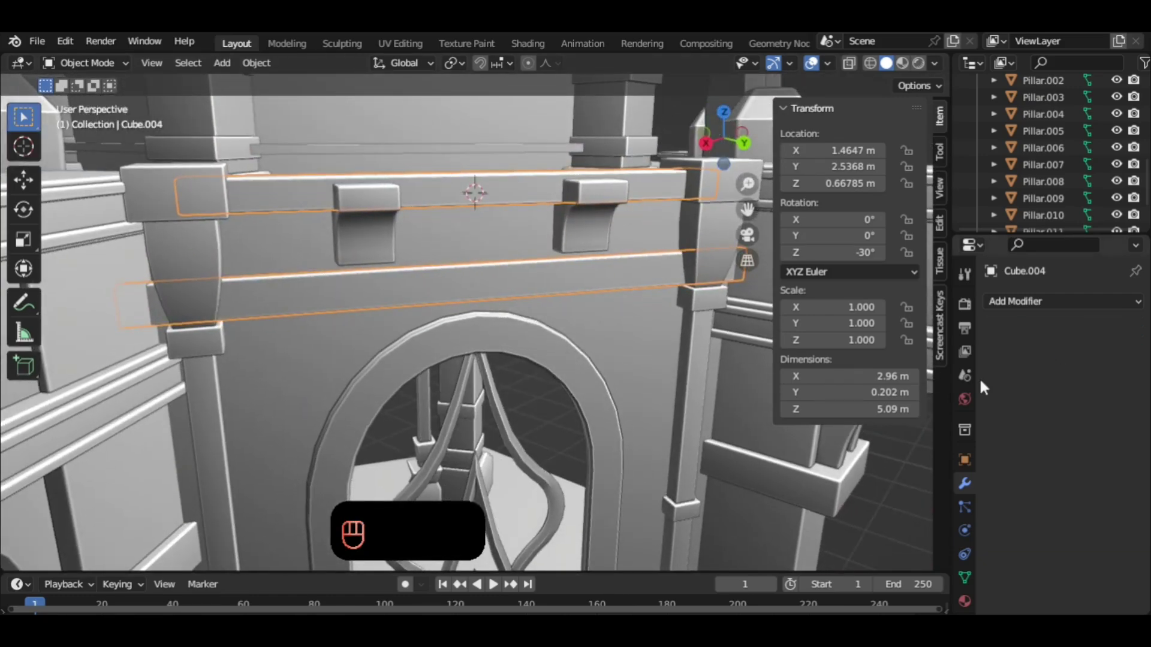
drag(538, 364, 528, 341)
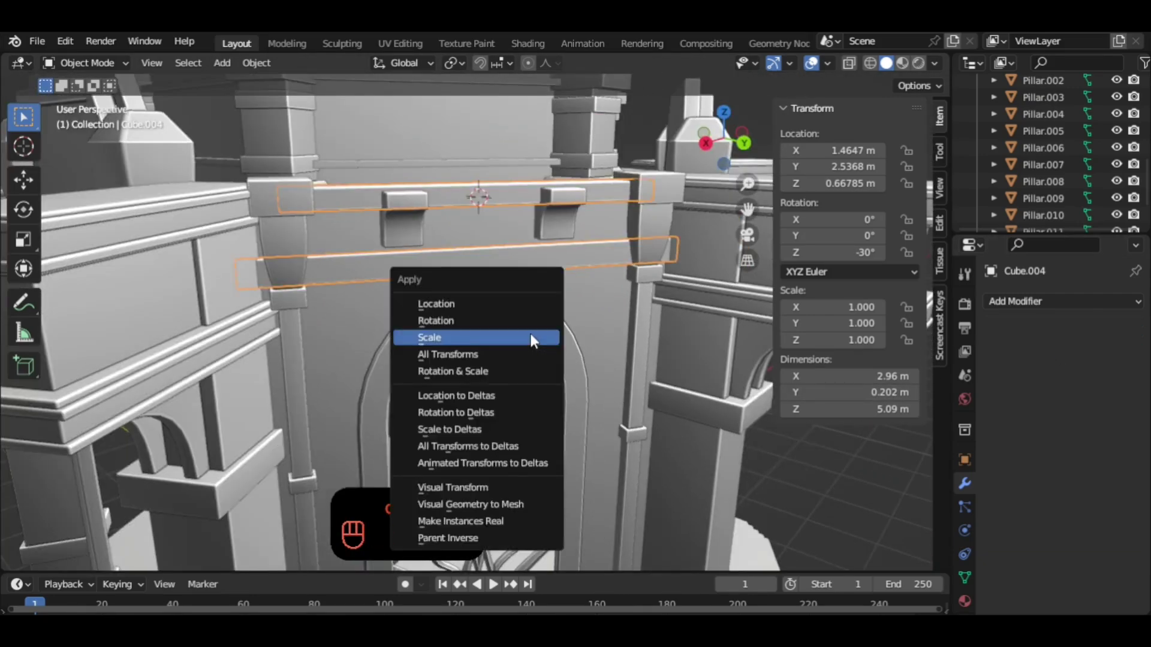
drag(631, 398, 629, 373)
Orbit around the pavilion and zoom toward the arched window.
drag(634, 364, 648, 250)
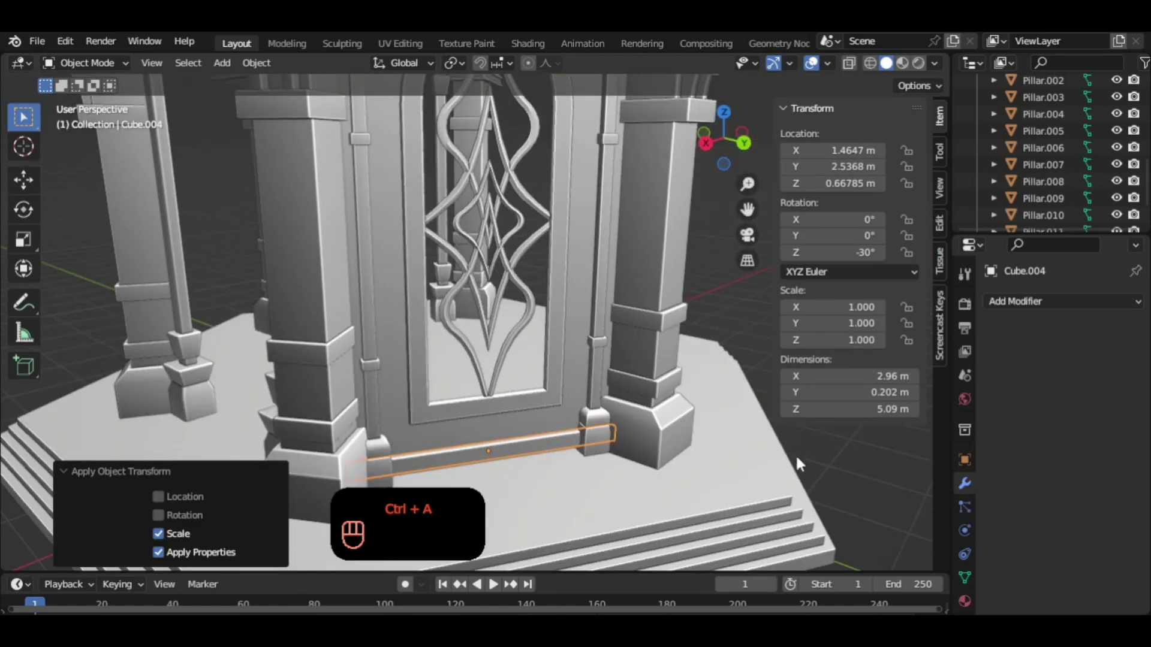
drag(776, 468, 703, 418)
drag(671, 393, 655, 404)
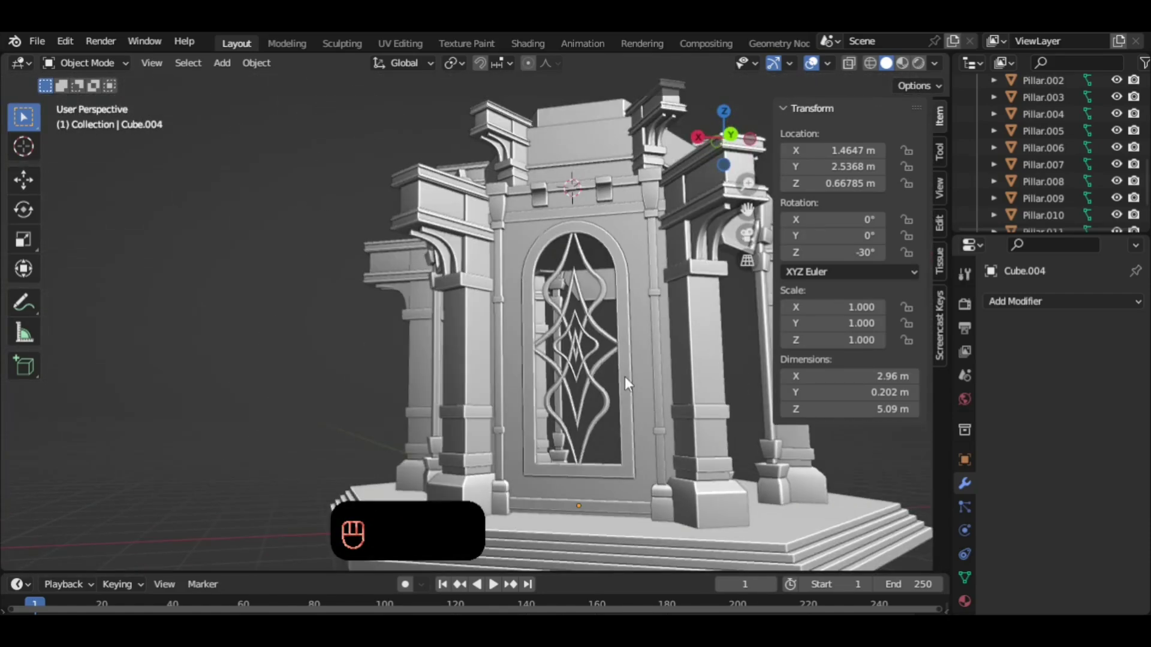
drag(651, 395, 697, 431)
drag(645, 392, 633, 360)
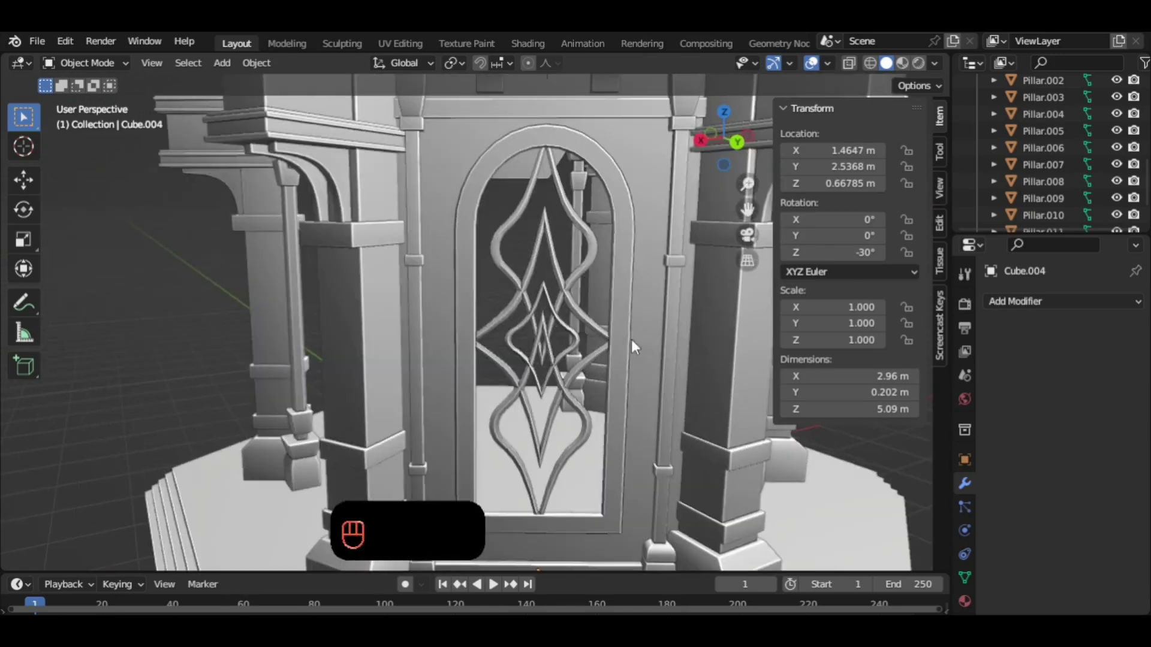
Loop-cut both frame sides of Window_Select, level the loops to Z 0 and raise them about 0.39 m.
click(623, 325)
key(Tab)
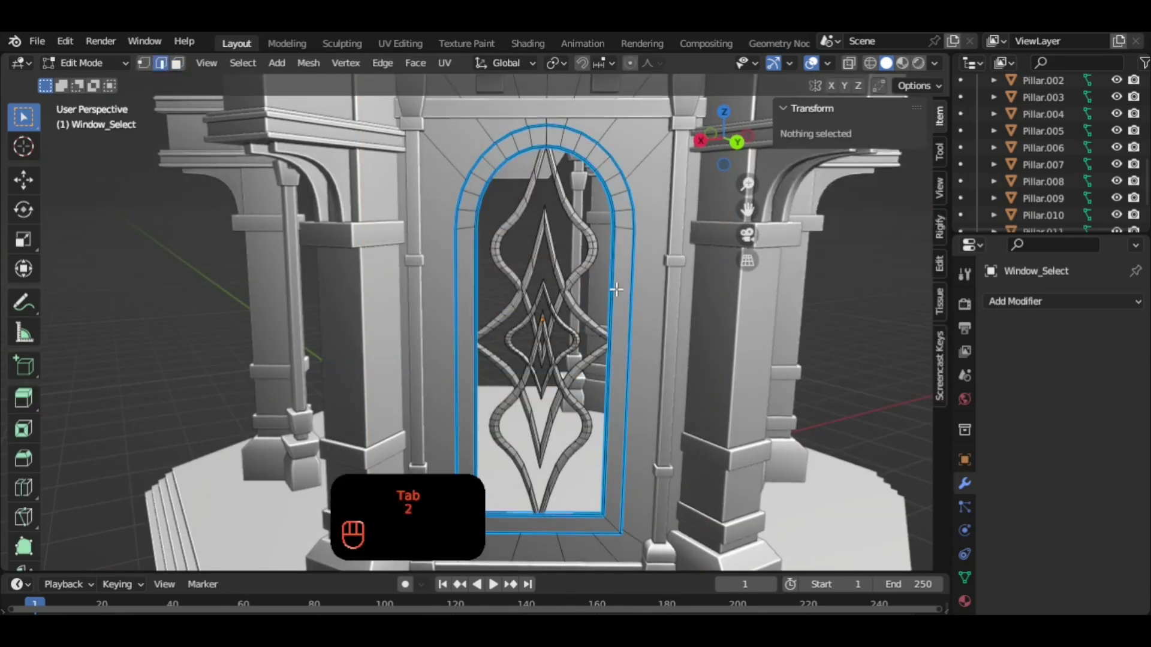
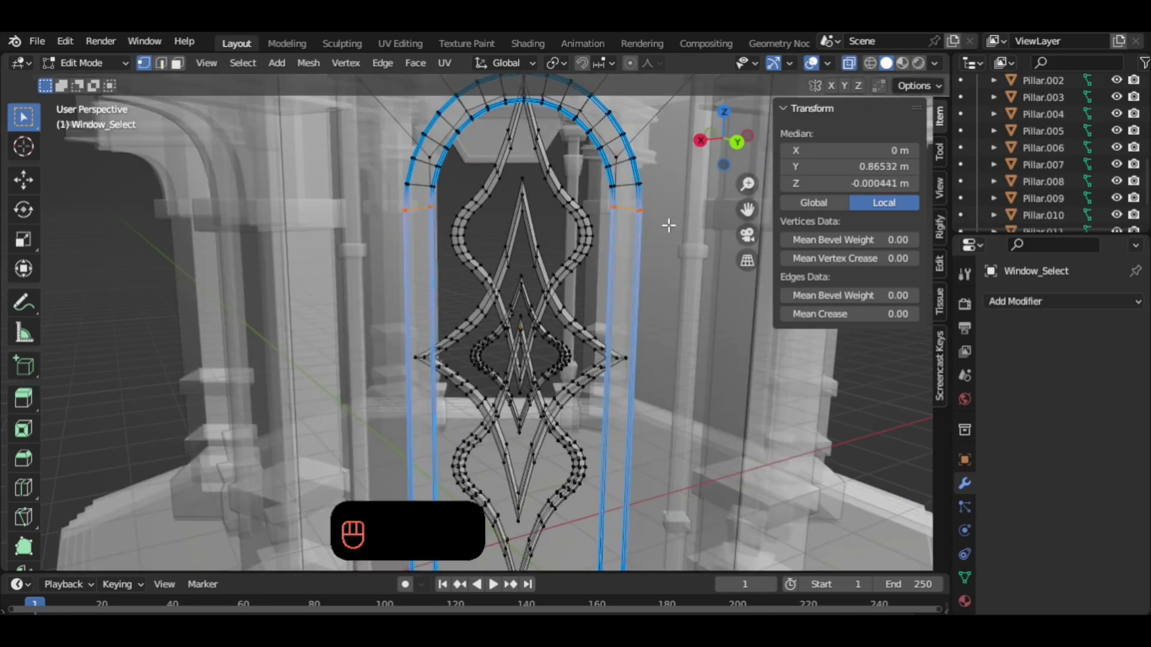
key(s)
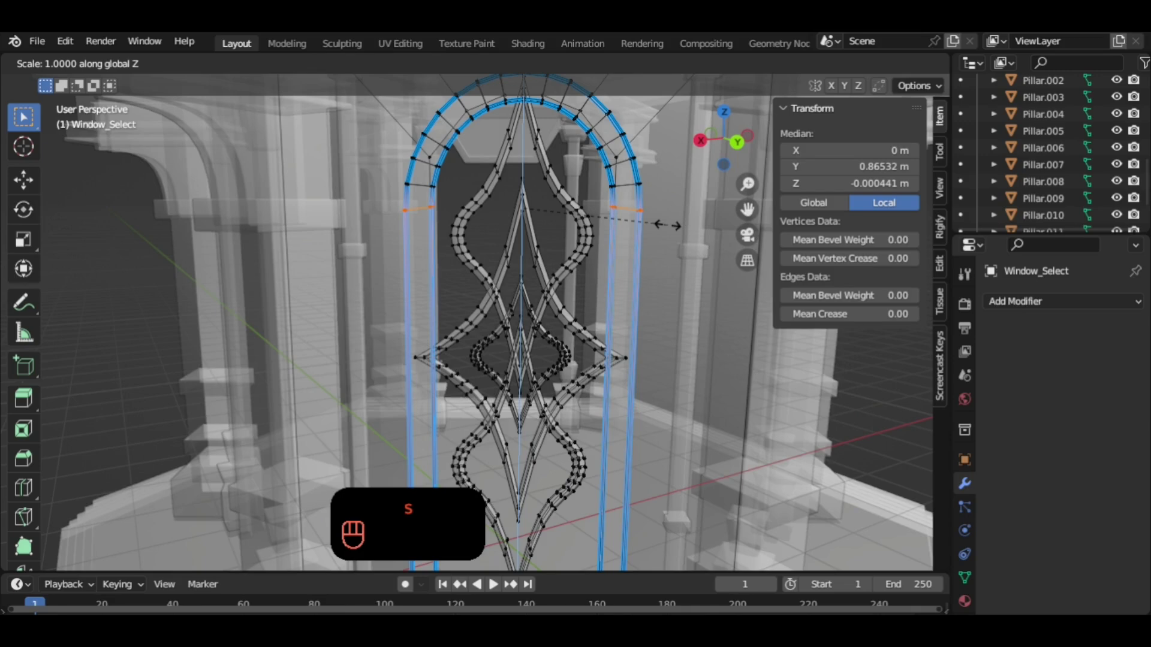
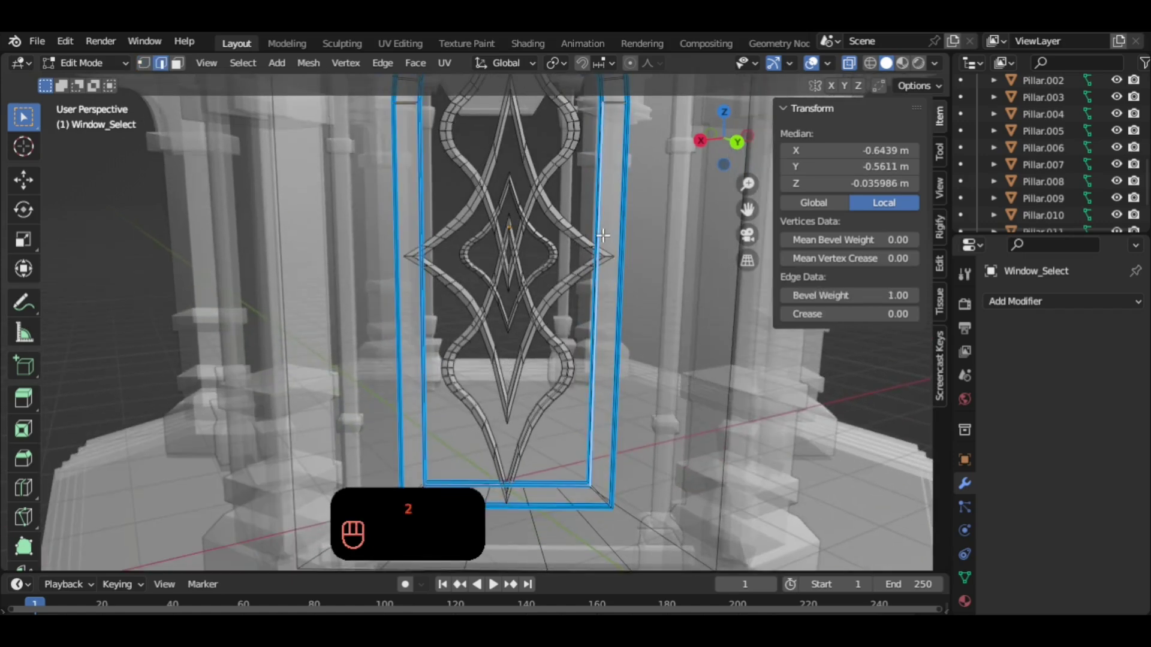
key(ctrl+r)
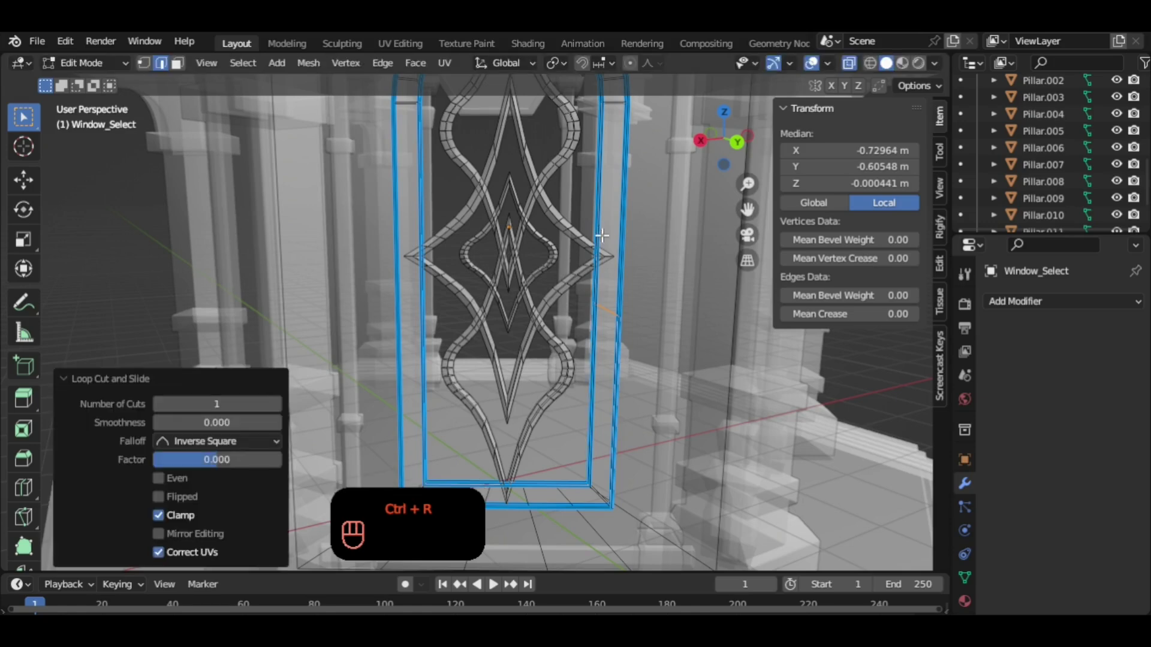
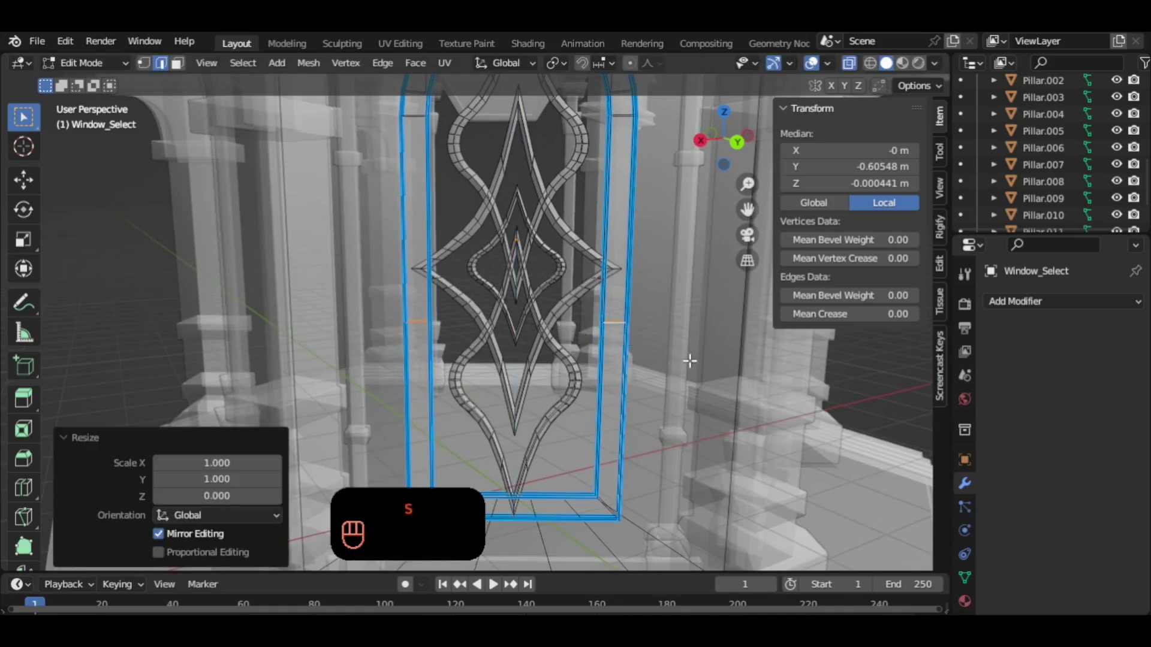
key(g)
key(ctrl+b)
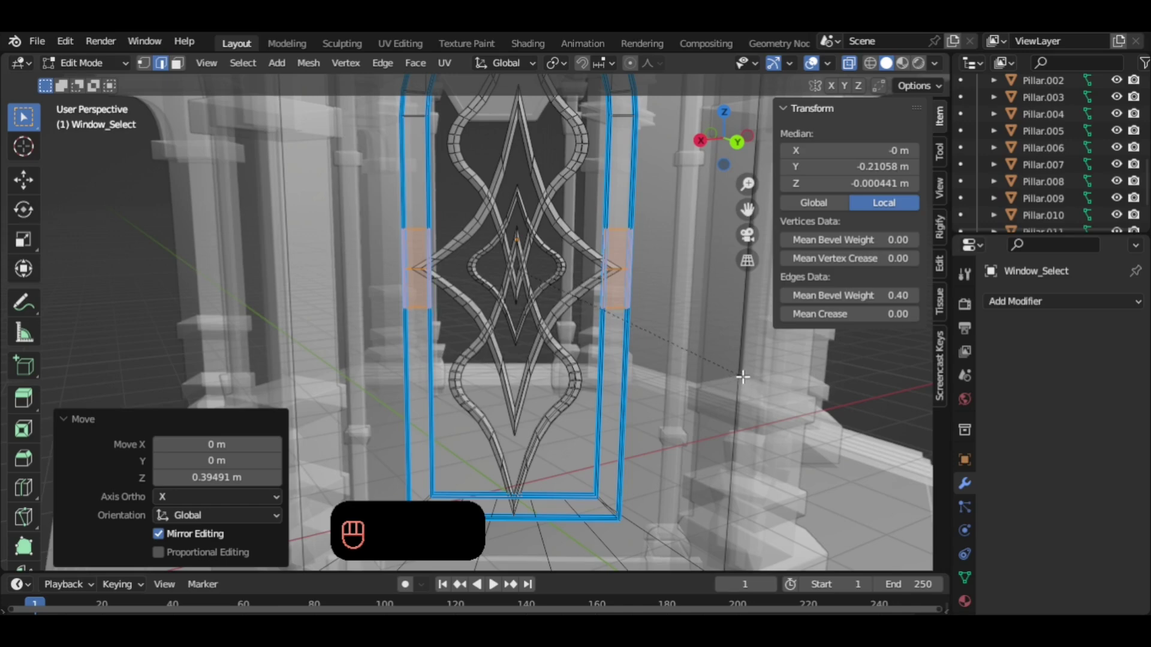
Bevel the loops into two-segment bands and fatten their faces outward about 0.018 m.
key(g)
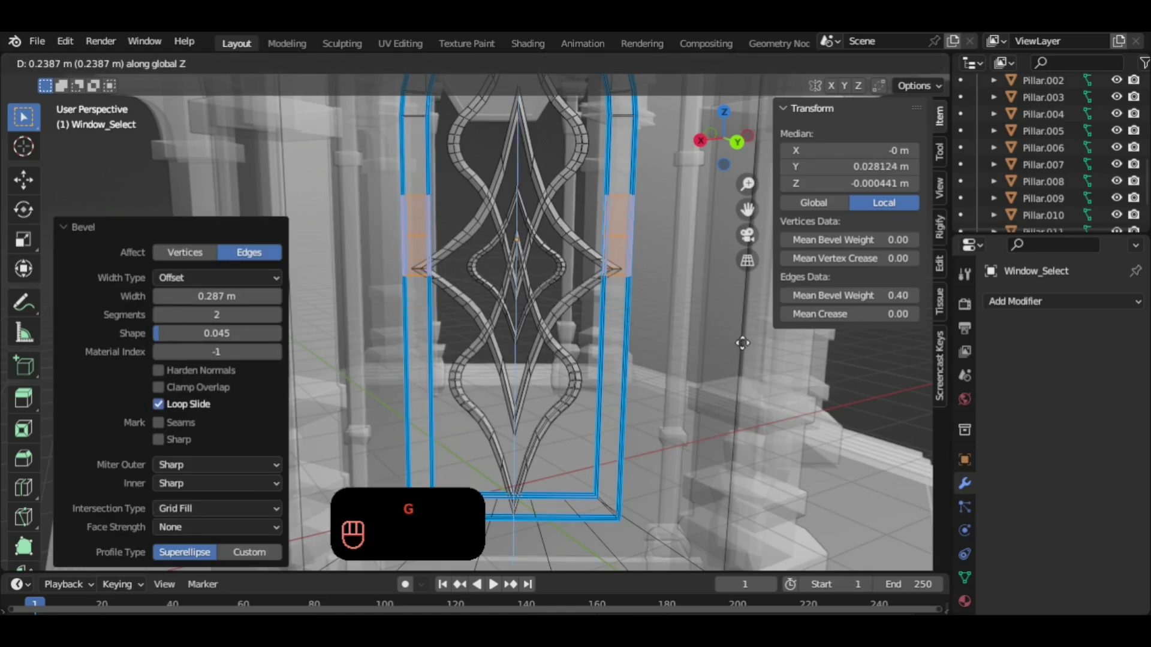
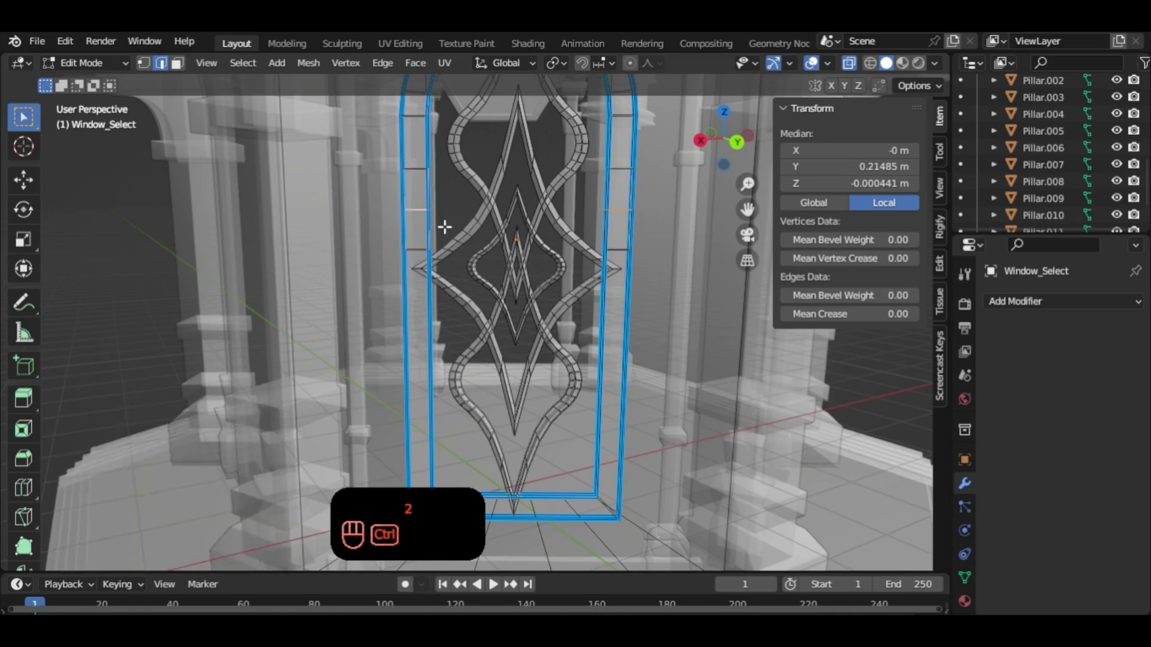
key(ctrl+z)
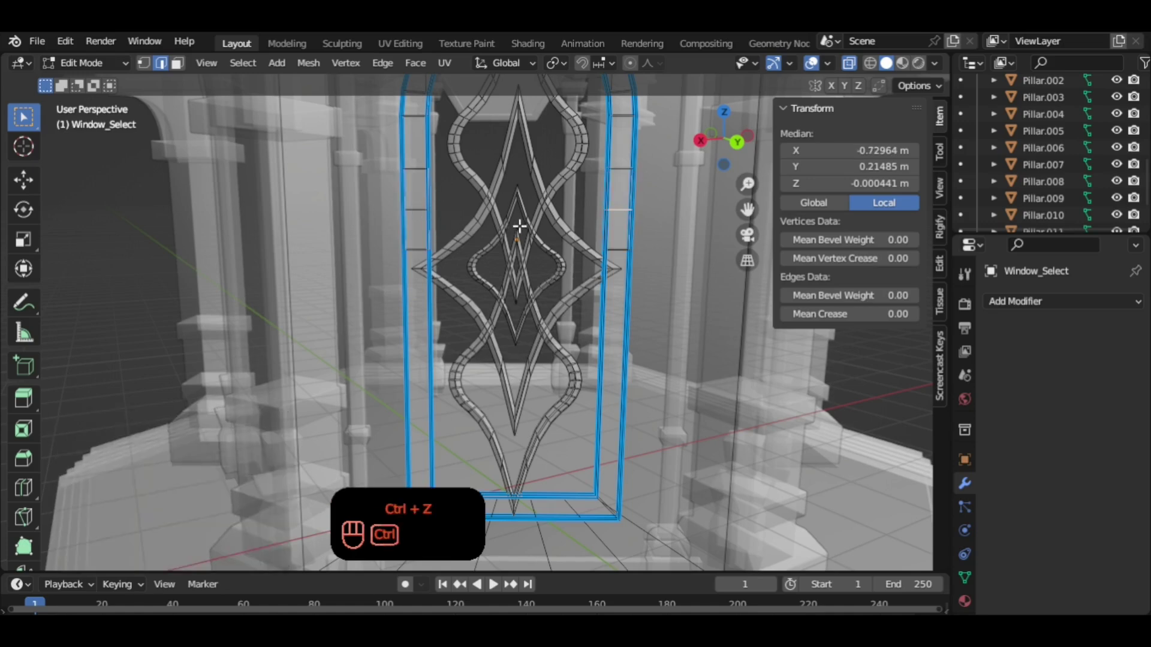
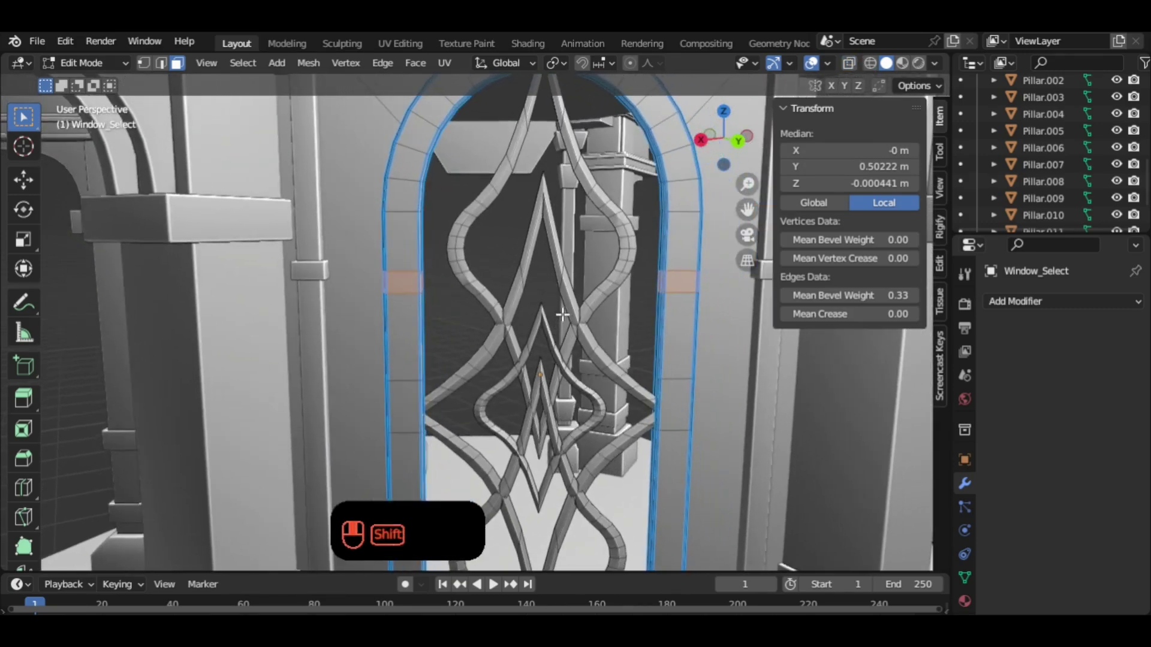
key(alt+e)
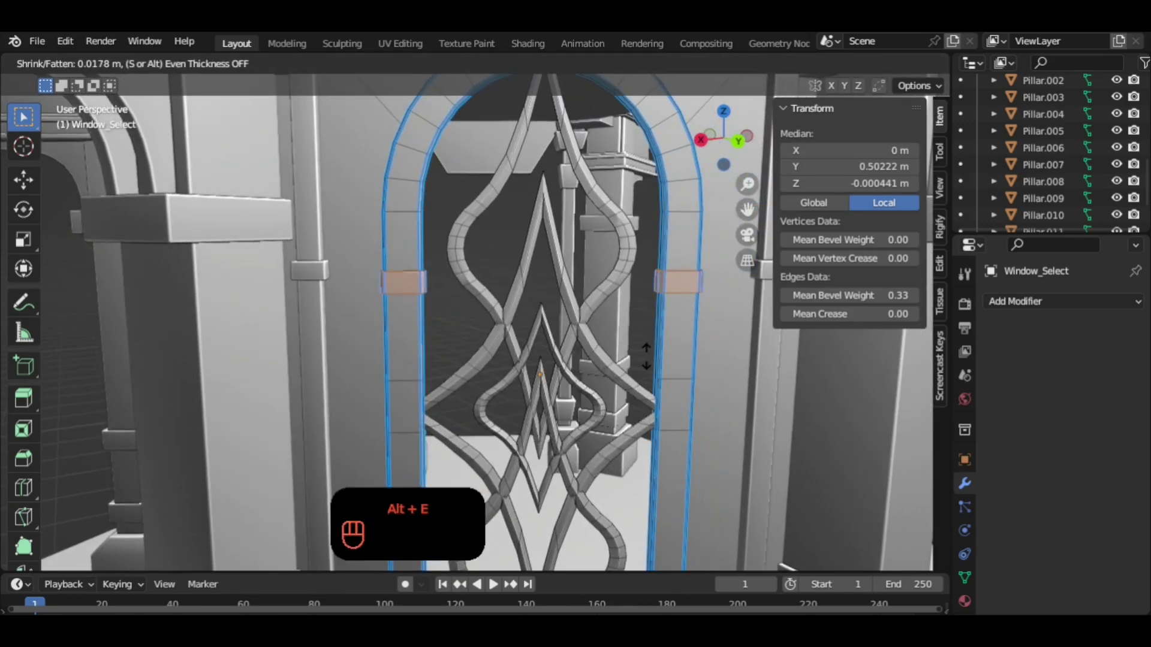
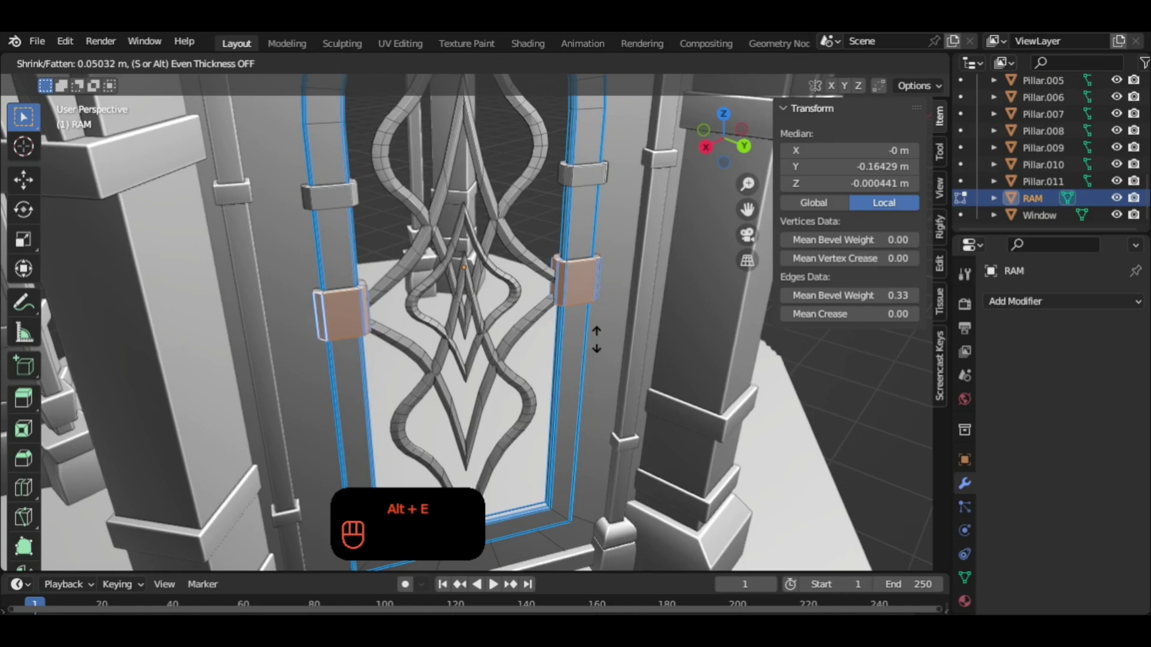
Return to Object Mode and orbit to face the arched window side.
key(Tab)
drag(601, 327, 582, 293)
click(591, 311)
middle_click(582, 311)
drag(563, 314, 658, 341)
middle_click(690, 332)
drag(607, 315, 564, 322)
middle_click(563, 333)
middle_click(576, 367)
drag(585, 376, 570, 331)
middle_click(567, 321)
Join the window frame, surrounding wall piece and trim bands into the single object RAM.
click(571, 291)
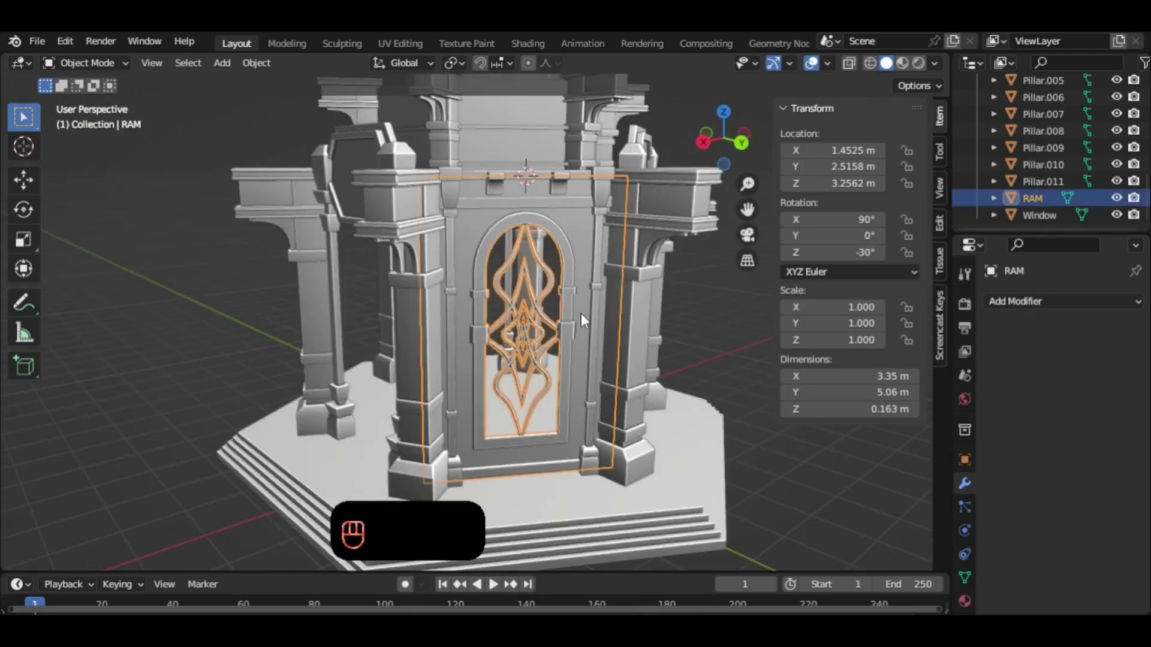
click(563, 190)
click(577, 232)
key(ctrl+j)
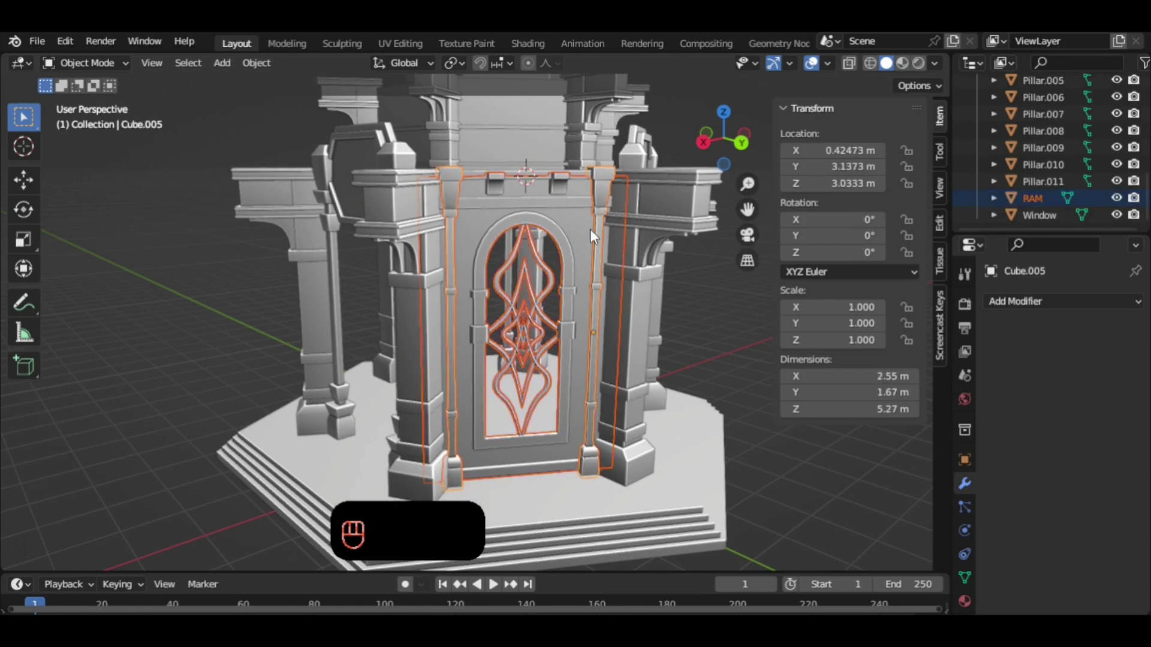
click(562, 196)
click(601, 196)
click(582, 233)
key(ctrl+j)
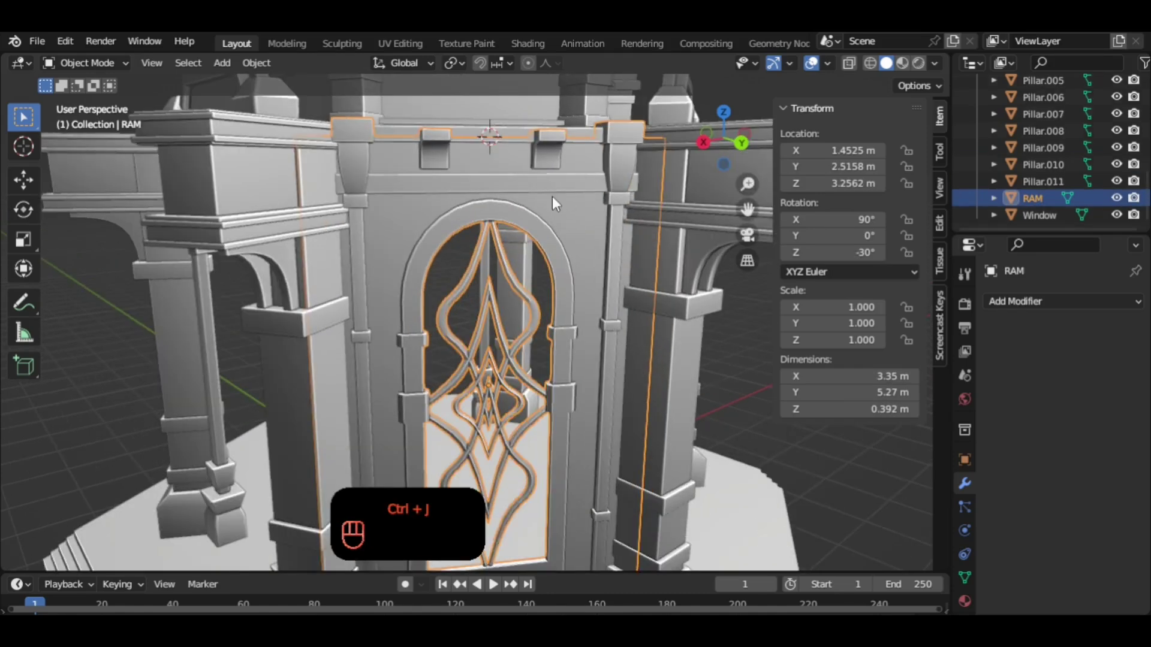
key(g)
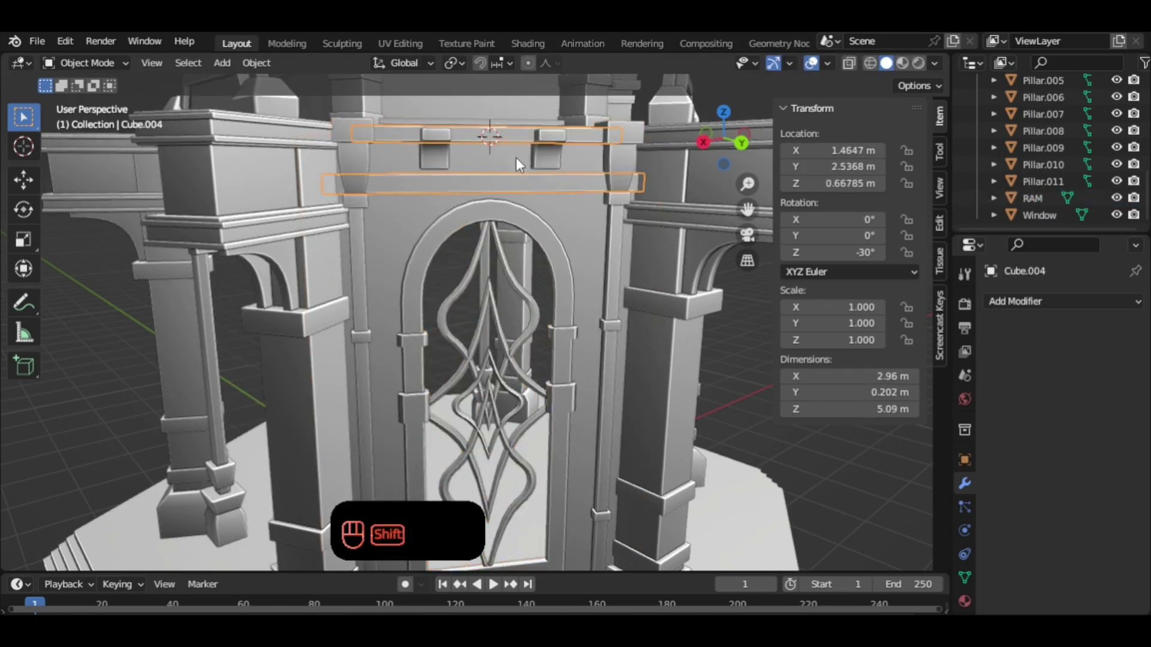
click(591, 255)
key(ctrl+j)
drag(589, 268, 582, 252)
key(g)
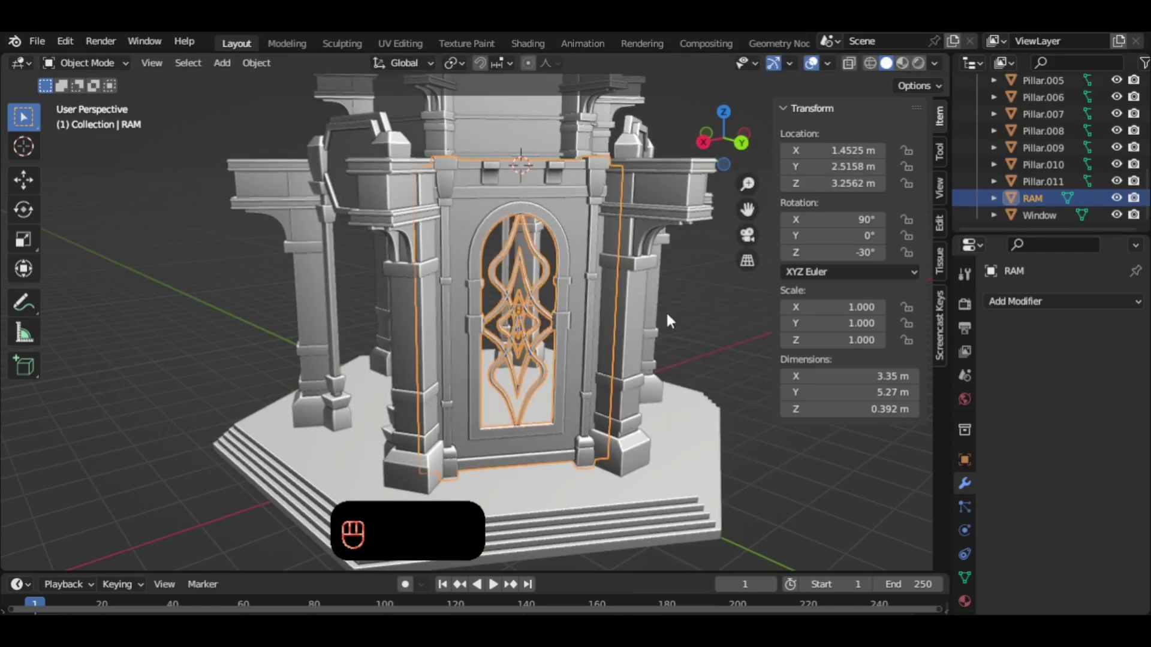
Apply All Transforms to RAM and duplicate it as RAM.001 with Shift+D.
drag(657, 326, 622, 336)
click(741, 411)
middle_click(694, 390)
drag(624, 324, 599, 356)
middle_click(586, 351)
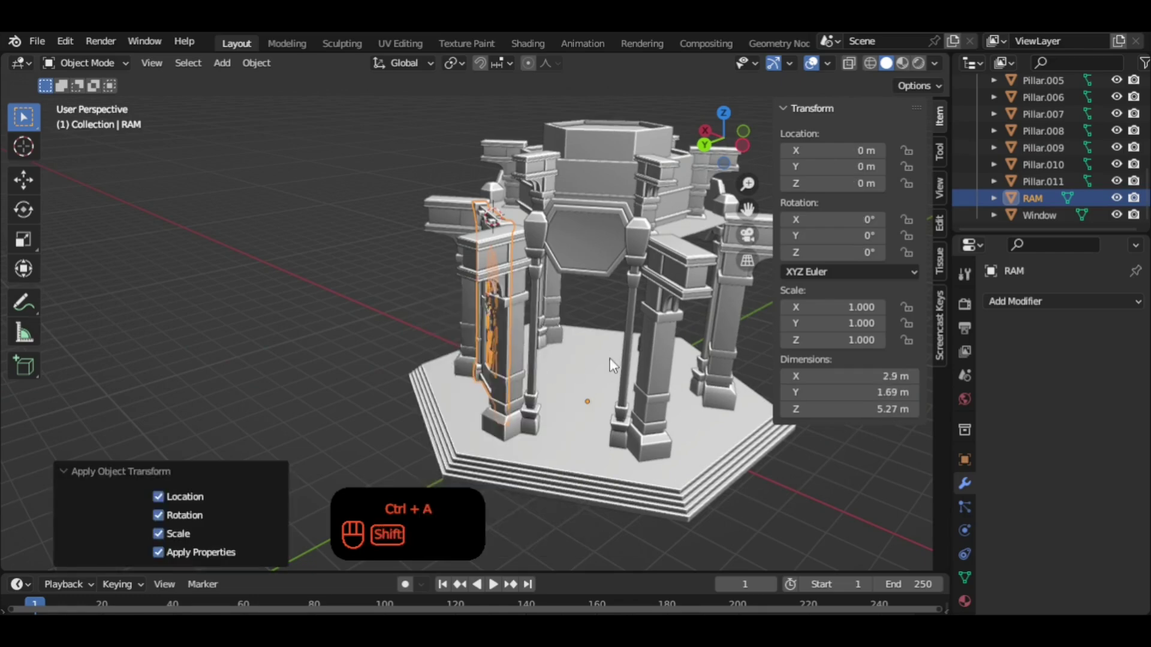
drag(589, 361, 545, 356)
drag(495, 349, 562, 344)
middle_click(569, 344)
drag(567, 354, 595, 380)
drag(598, 374, 608, 361)
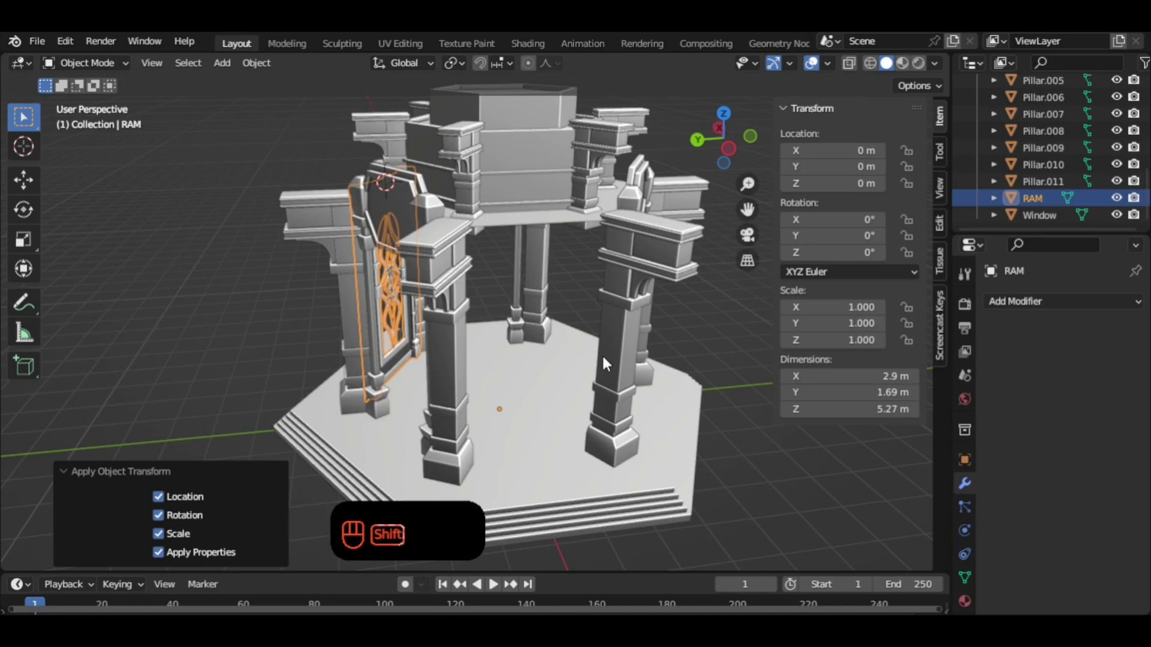
key(shift+d)
Try turning the window copy around the centre, undo the attempt and re-aim the view.
key(r)
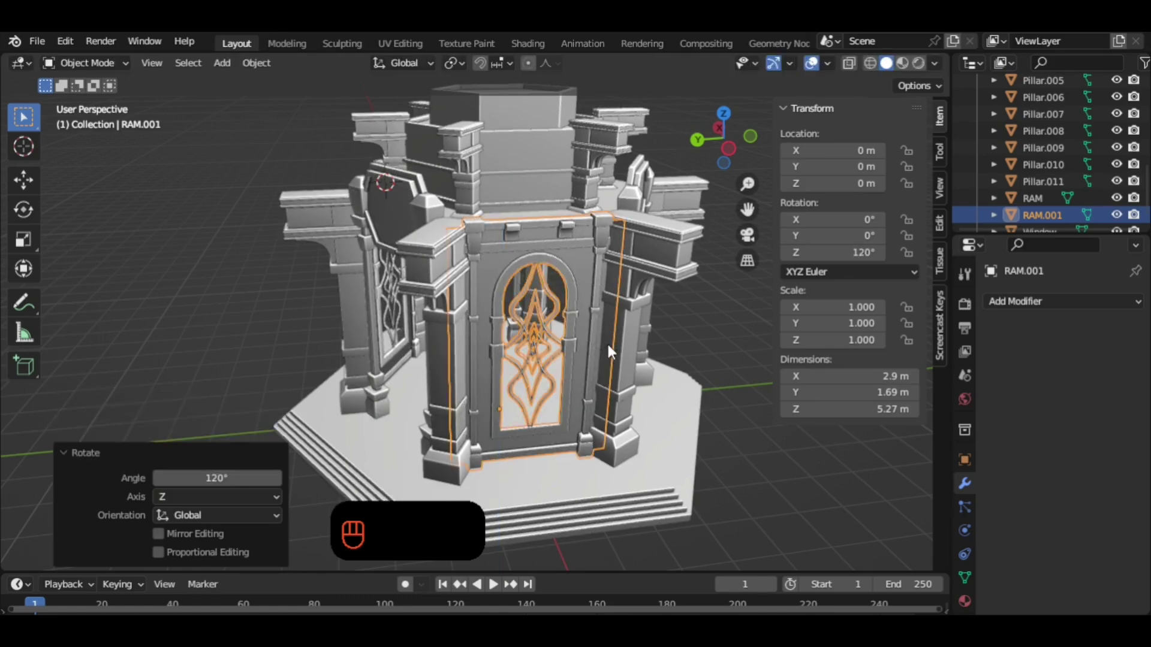
drag(650, 363, 612, 351)
drag(623, 350, 580, 348)
drag(587, 363, 428, 376)
key(shift+r)
drag(594, 383, 572, 345)
drag(491, 325, 603, 331)
key(ctrl+z)
drag(604, 341, 452, 335)
drag(476, 346, 547, 357)
drag(532, 351, 502, 346)
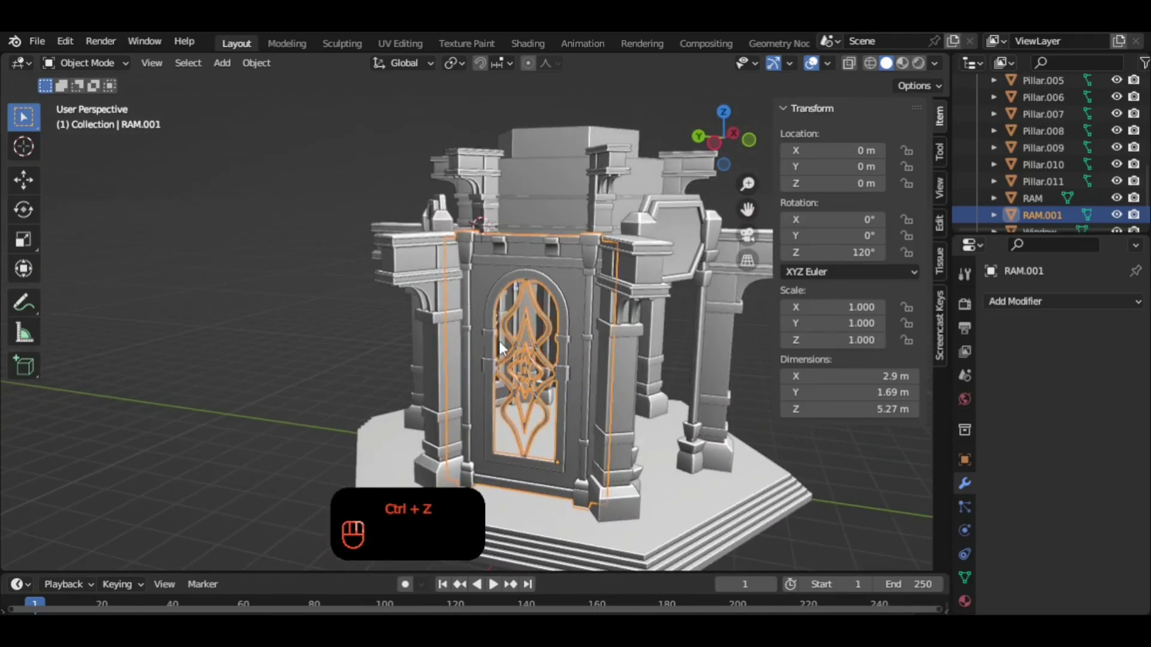
Duplicate the lattice window wall as RAM.002 and rotate it 240° around the pavilion's centre.
key(shift+d)
key(r)
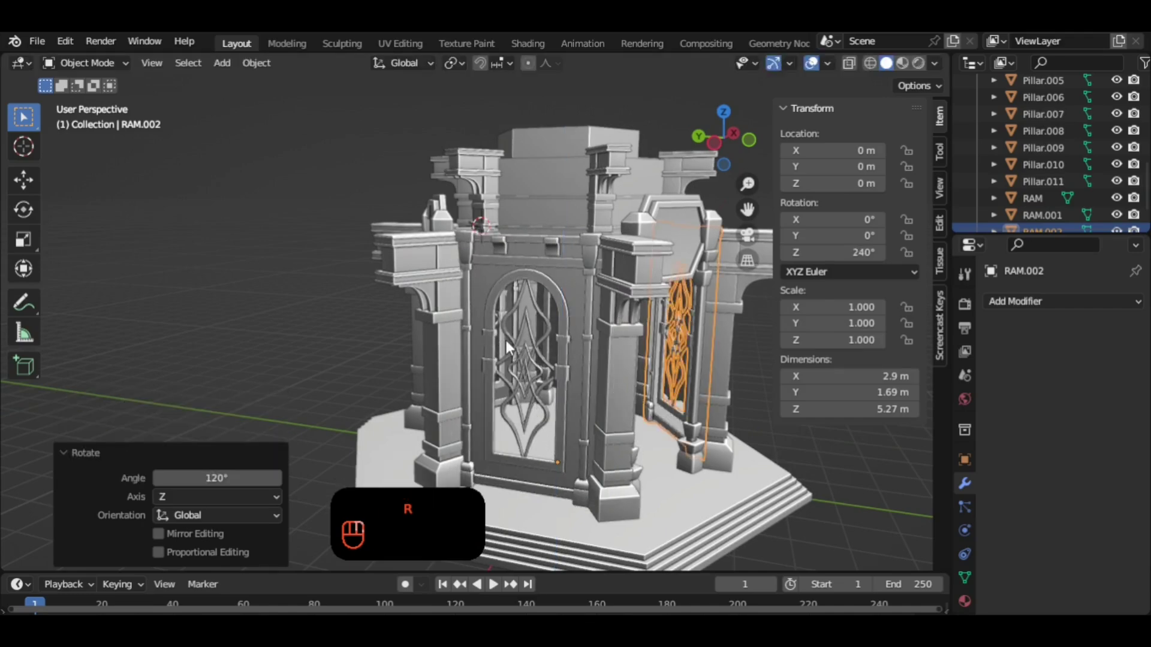
drag(551, 398, 521, 373)
drag(519, 373, 679, 351)
middle_click(713, 343)
drag(639, 323, 625, 304)
middle_click(549, 324)
drag(495, 319, 151, 309)
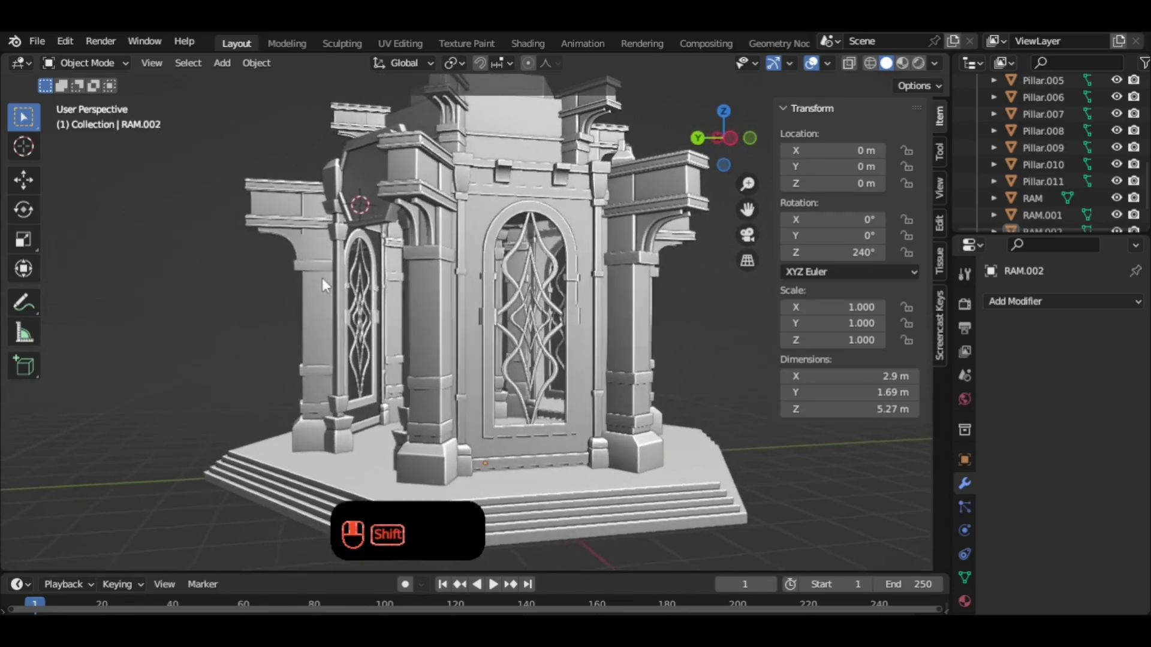
middle_click(577, 469)
drag(572, 452, 624, 406)
Orbit the pavilion to check the windows, base steps and the face with the hexagonal panel.
drag(516, 318, 514, 295)
middle_click(535, 295)
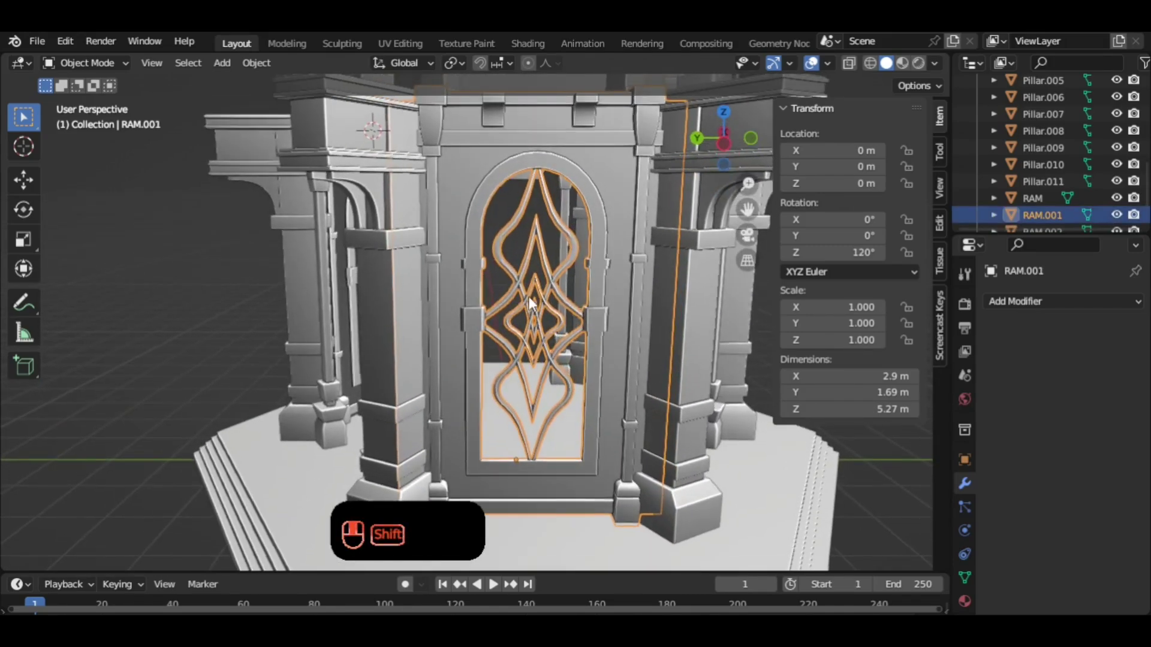
drag(539, 301, 571, 300)
drag(562, 314, 553, 348)
drag(564, 326, 672, 336)
drag(553, 327, 528, 321)
drag(602, 389, 591, 309)
drag(570, 290, 528, 263)
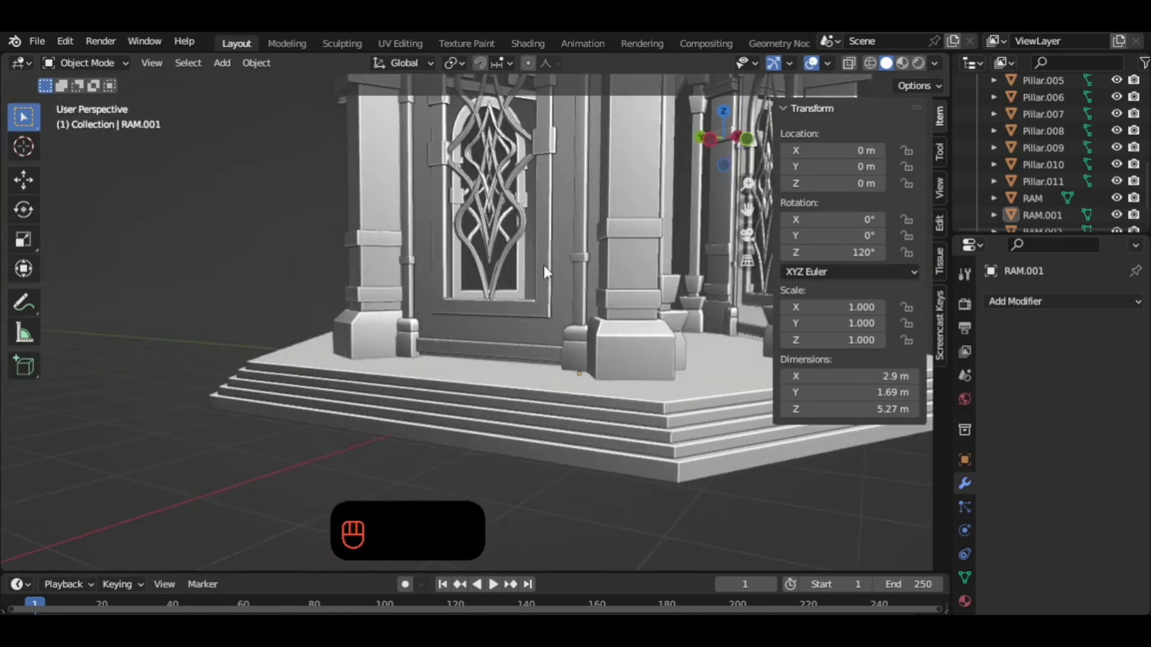
middle_click(547, 289)
drag(523, 320, 573, 331)
middle_click(544, 334)
drag(529, 339, 434, 335)
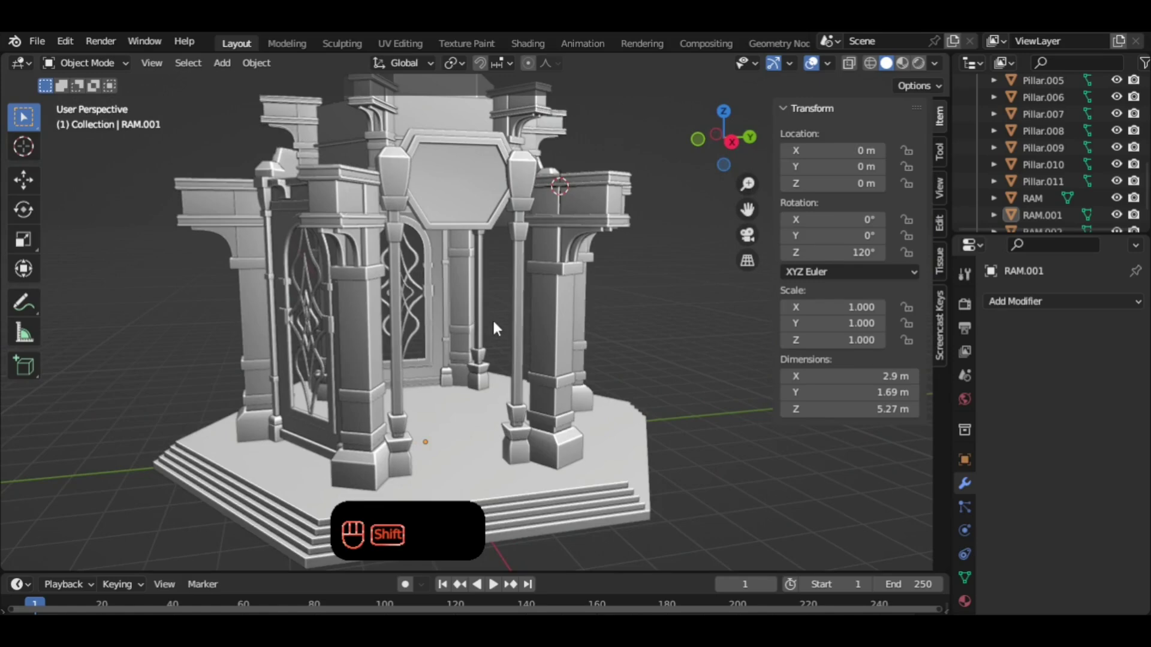
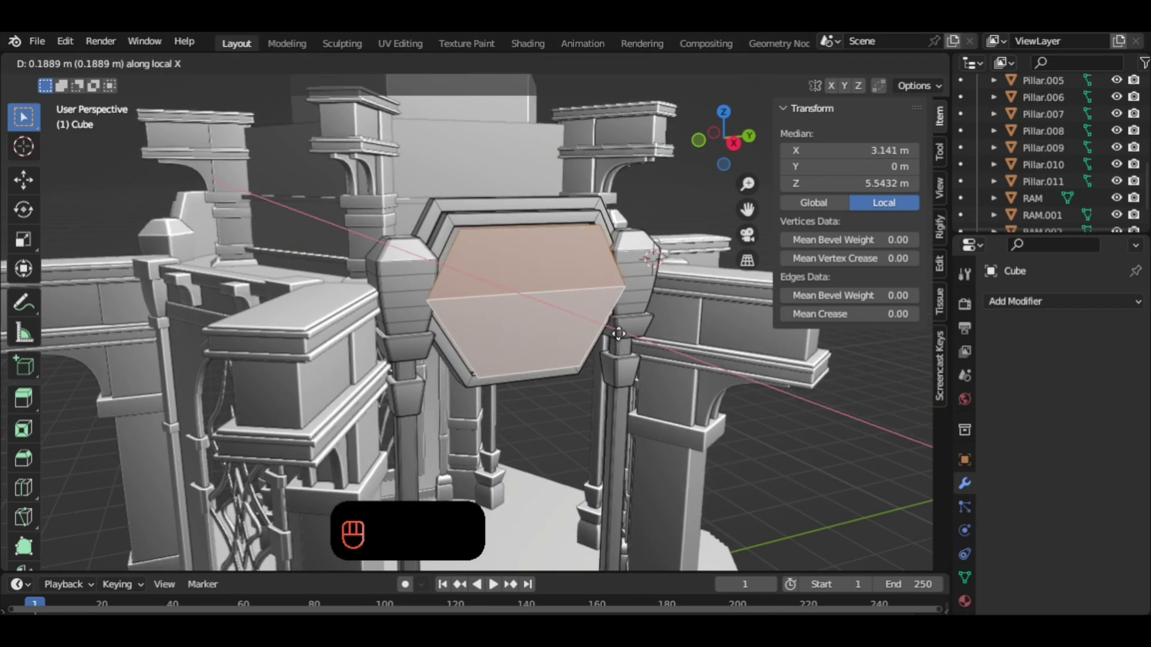
Slide the duplicated hexagon face outward along X and separate it into its own object.
middle_click(432, 254)
drag(624, 213, 684, 239)
middle_click(685, 240)
drag(679, 247, 619, 223)
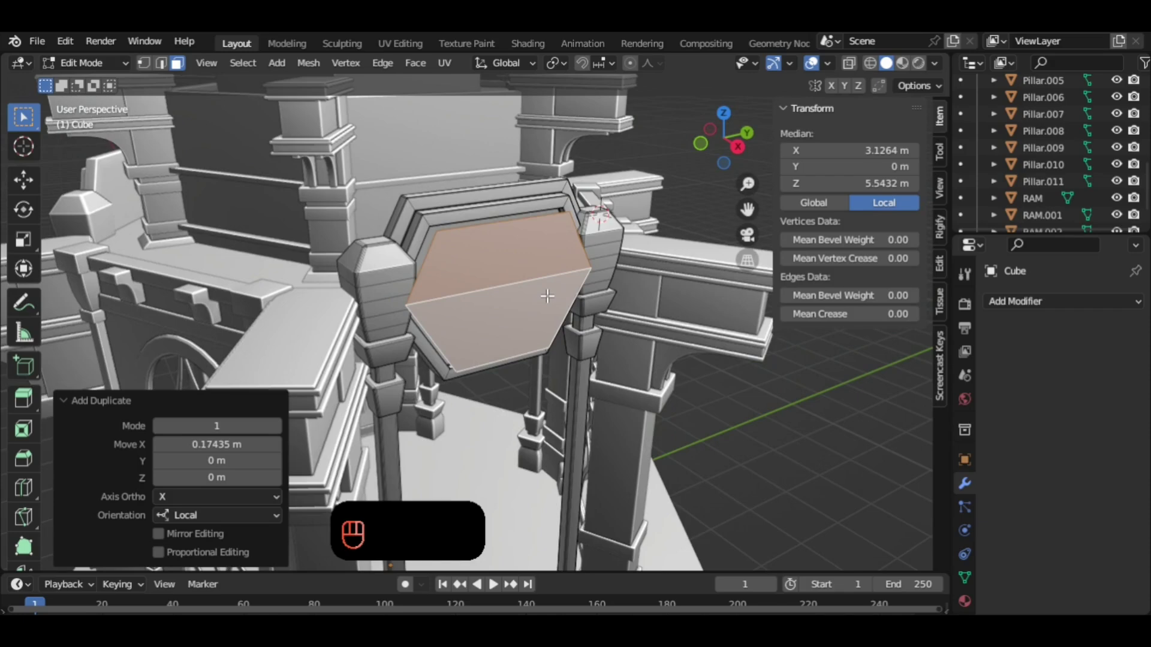
key(p)
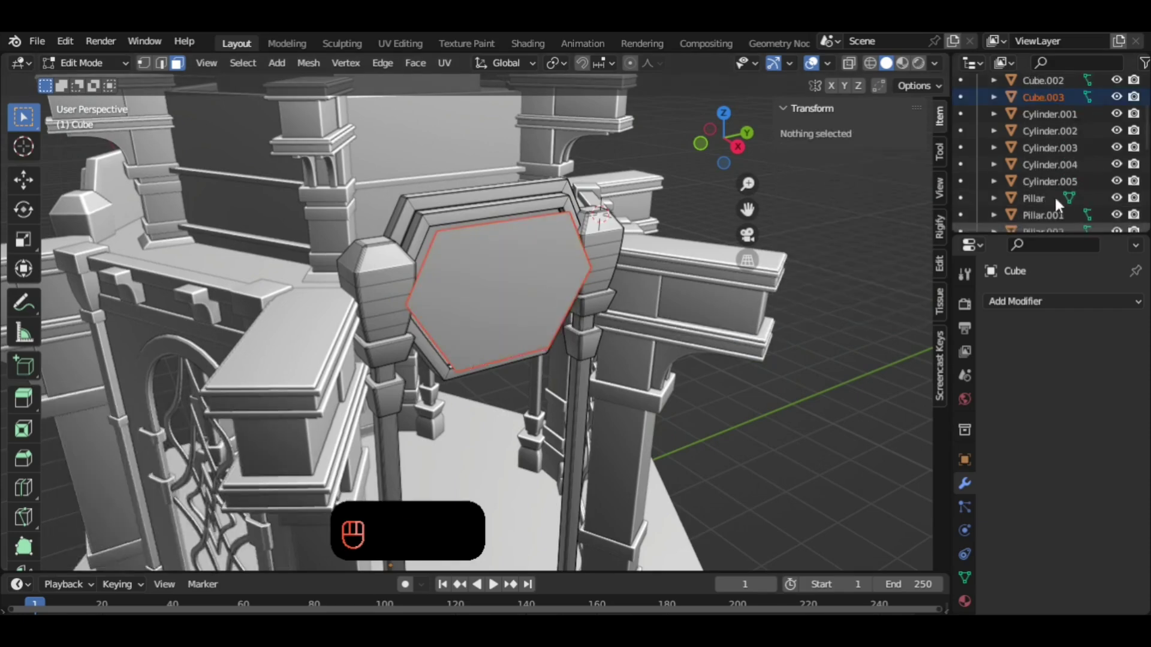
Select the separated hexagon in the Outliner, rename it Elem and enter its mesh for editing.
click(619, 223)
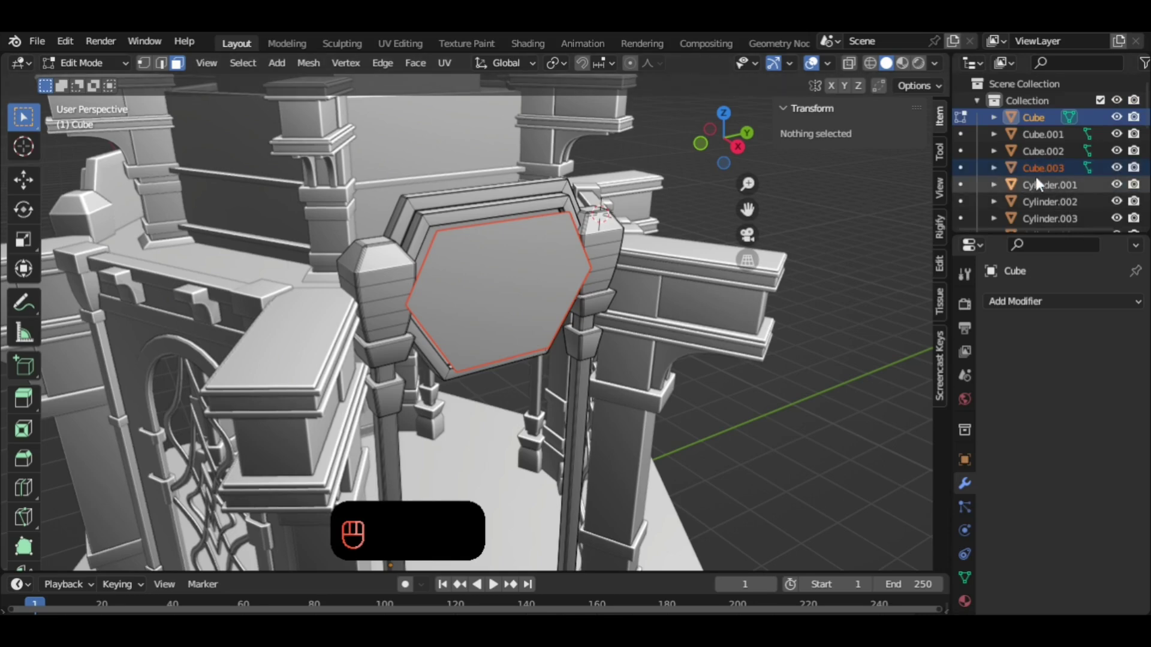
click(619, 224)
click(619, 223)
click(619, 223)
click(619, 223)
key(Tab)
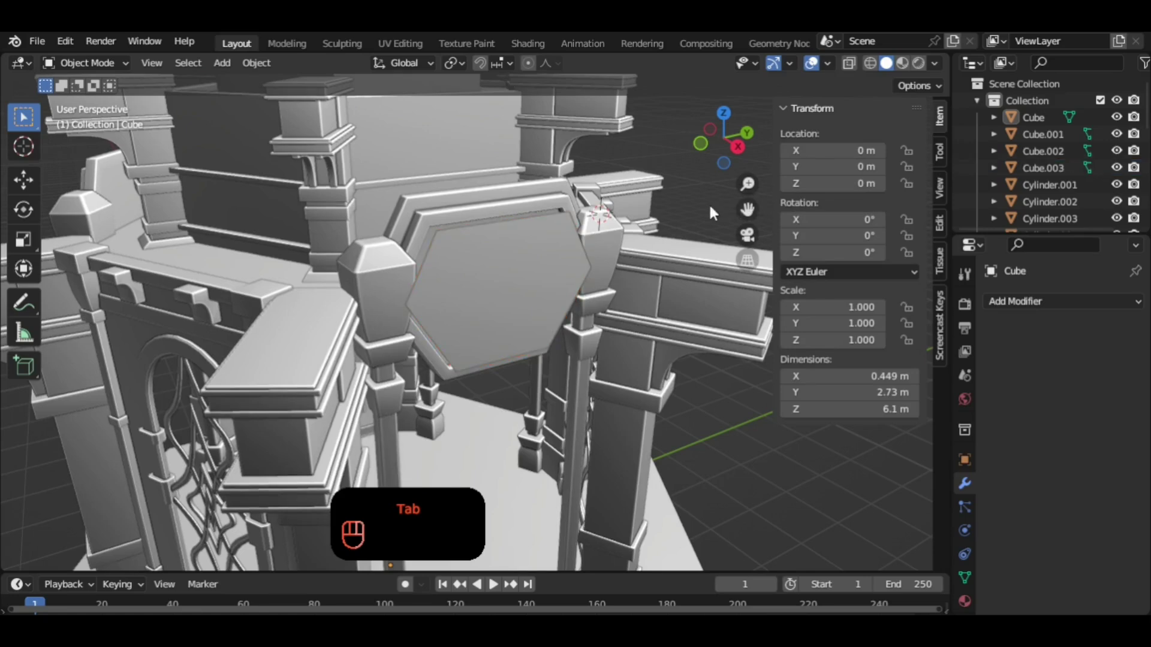
click(402, 378)
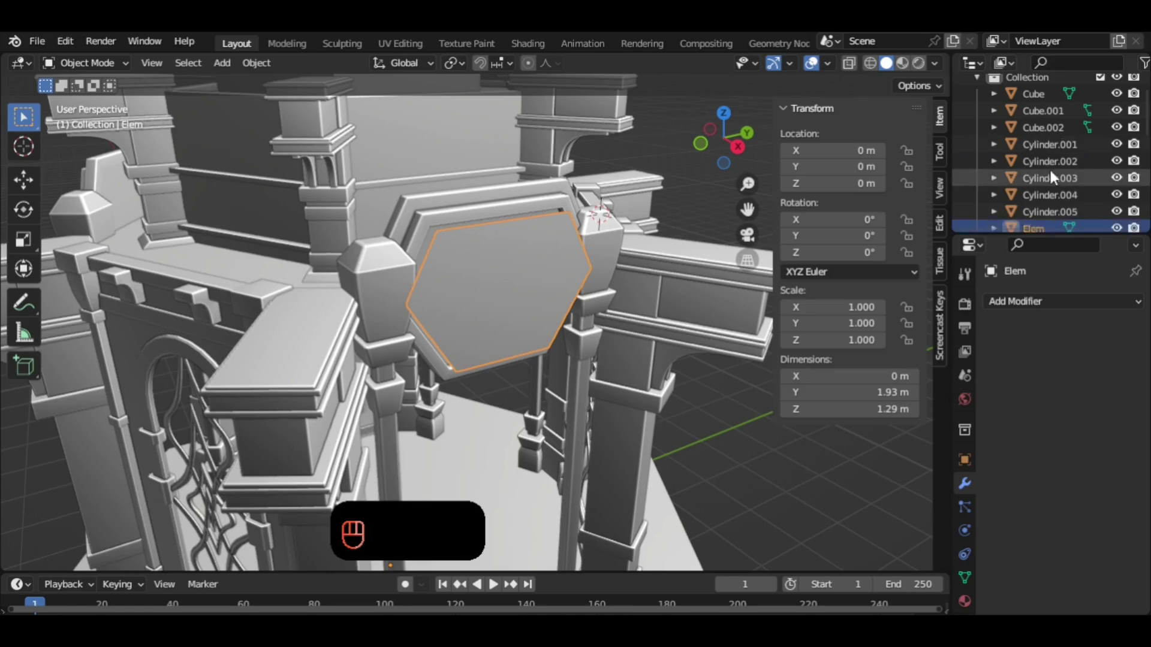
key(Tab)
Subdivide the whole Elem hexagon face, raising Number of Cuts step by step to 6.
key(3)
click(403, 378)
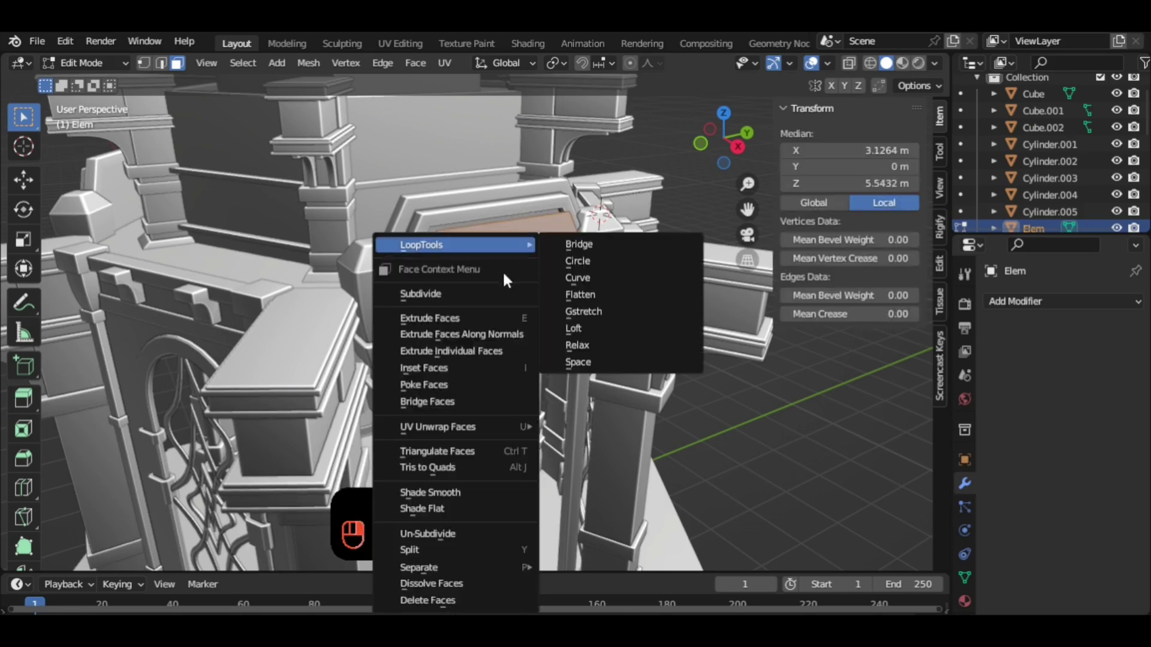
drag(498, 303, 596, 325)
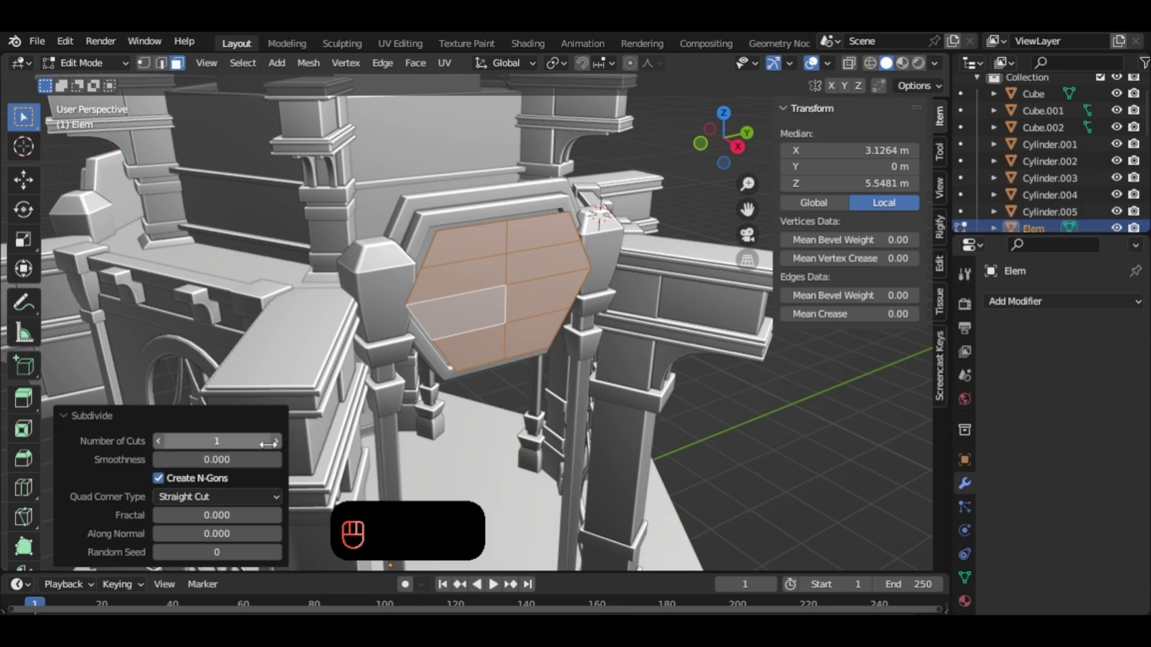
double_click(597, 325)
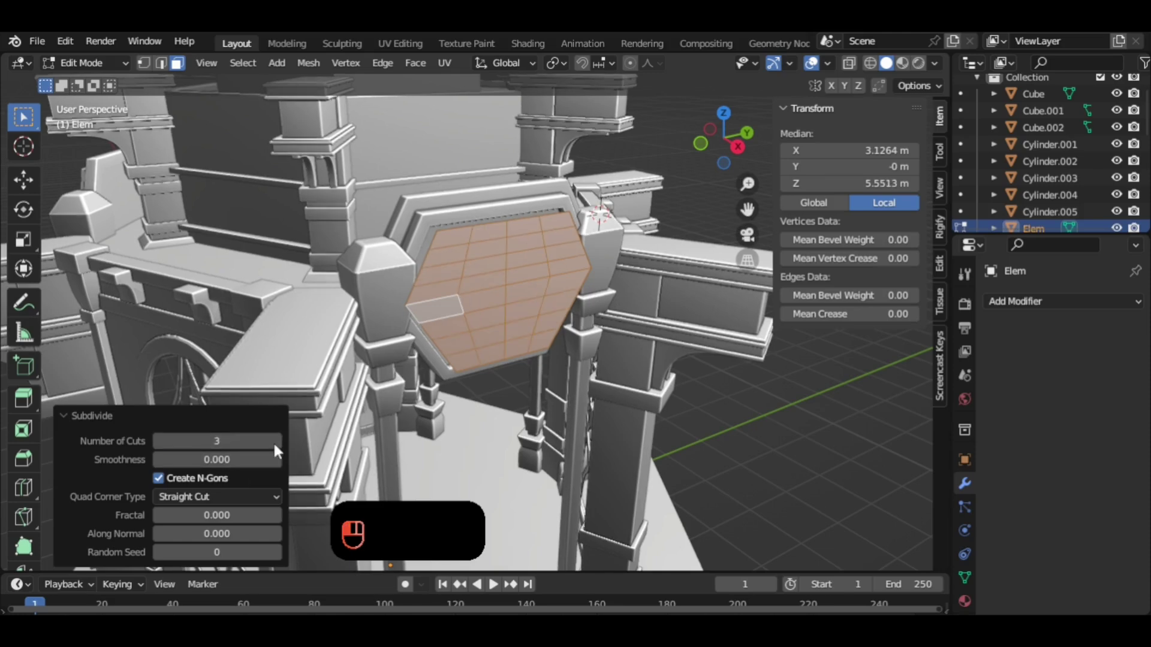
click(596, 325)
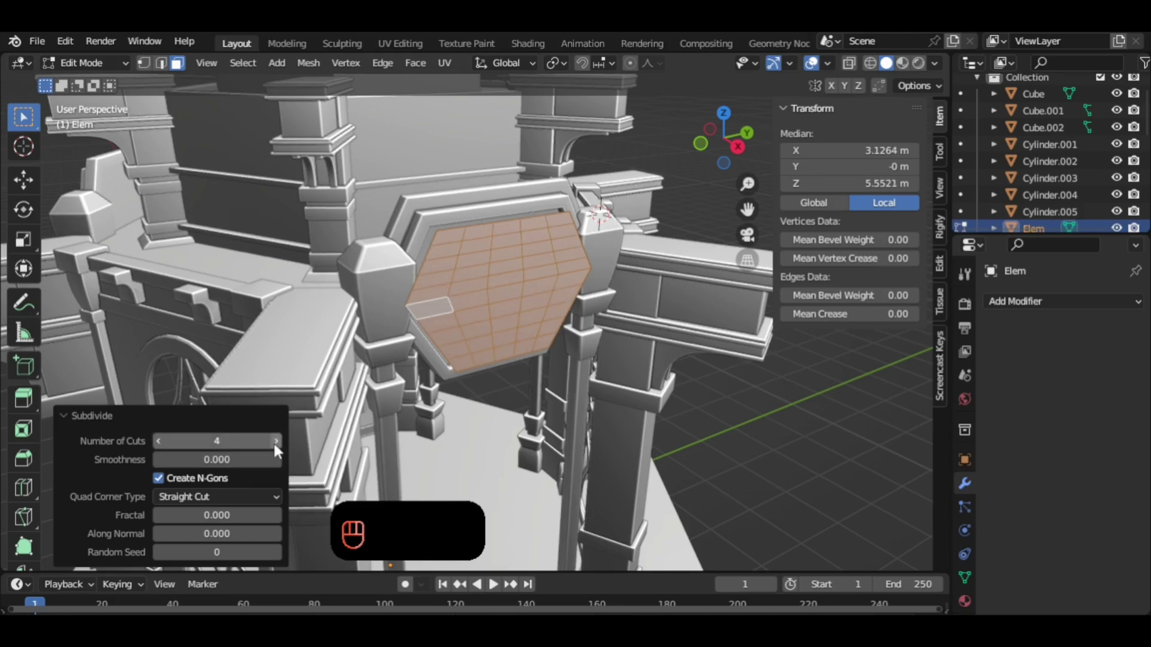
click(403, 378)
click(402, 377)
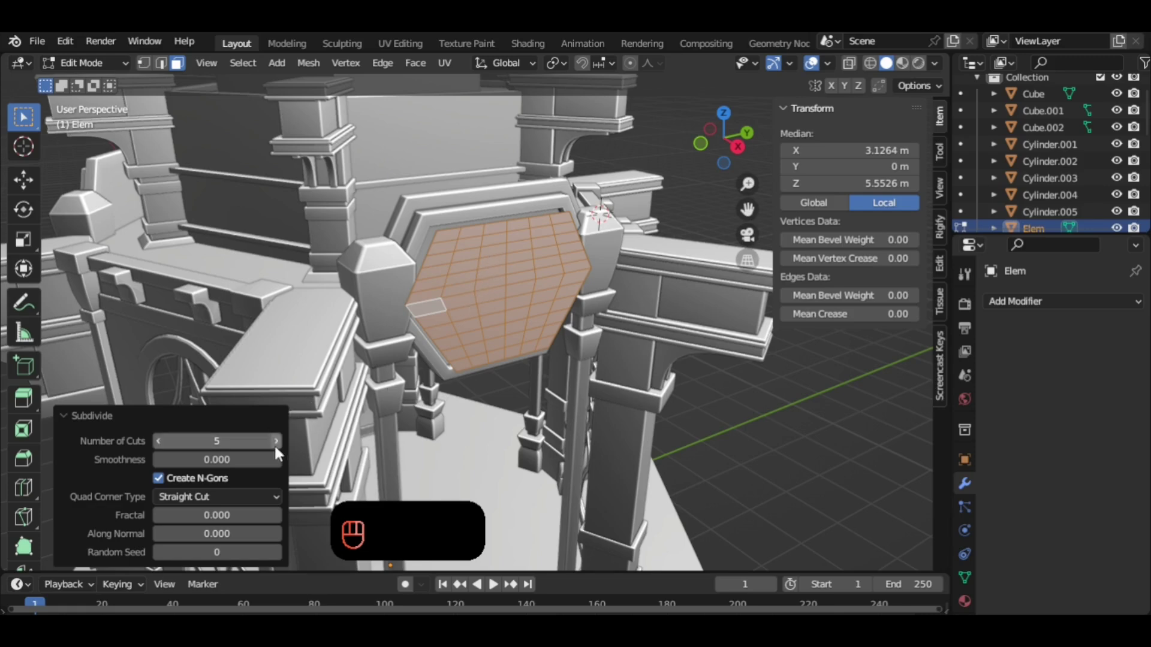
middle_click(597, 325)
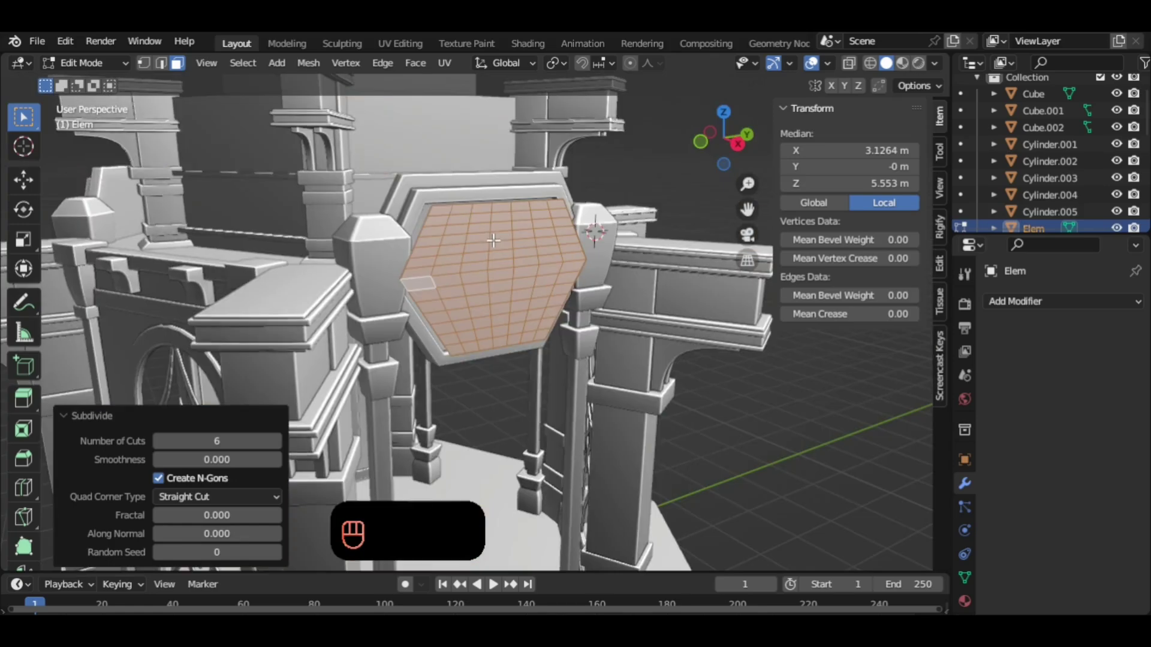
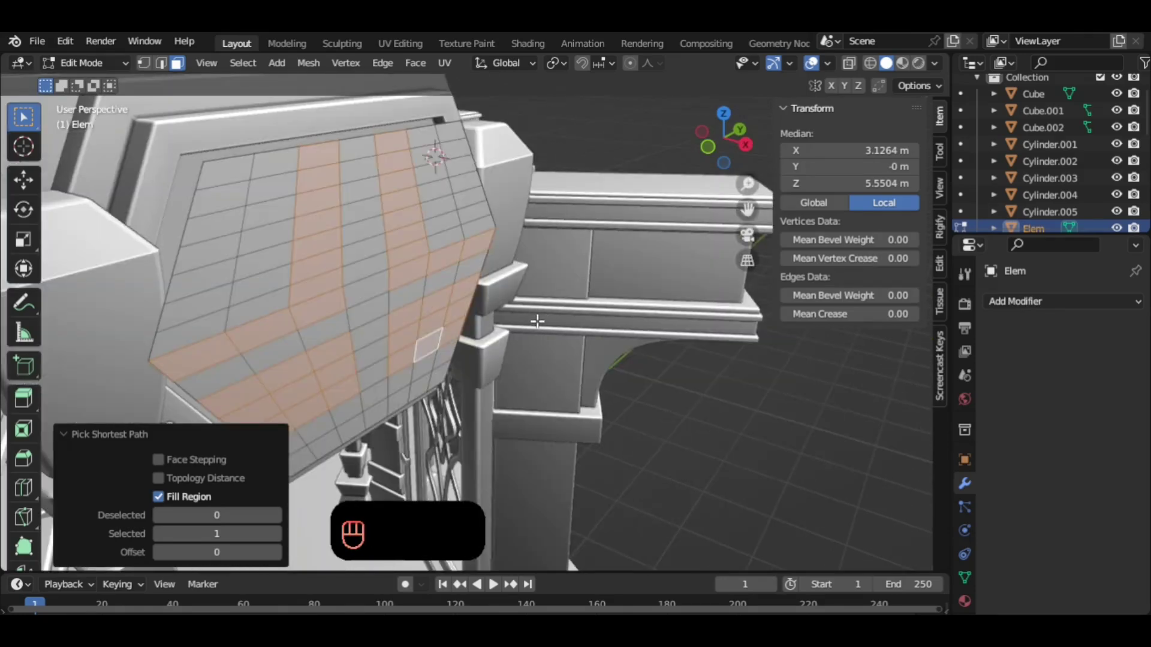
Separate the selected cross-shaped grid faces into a new object and select it as Elem1.
drag(164, 247, 220, 256)
middle_click(431, 307)
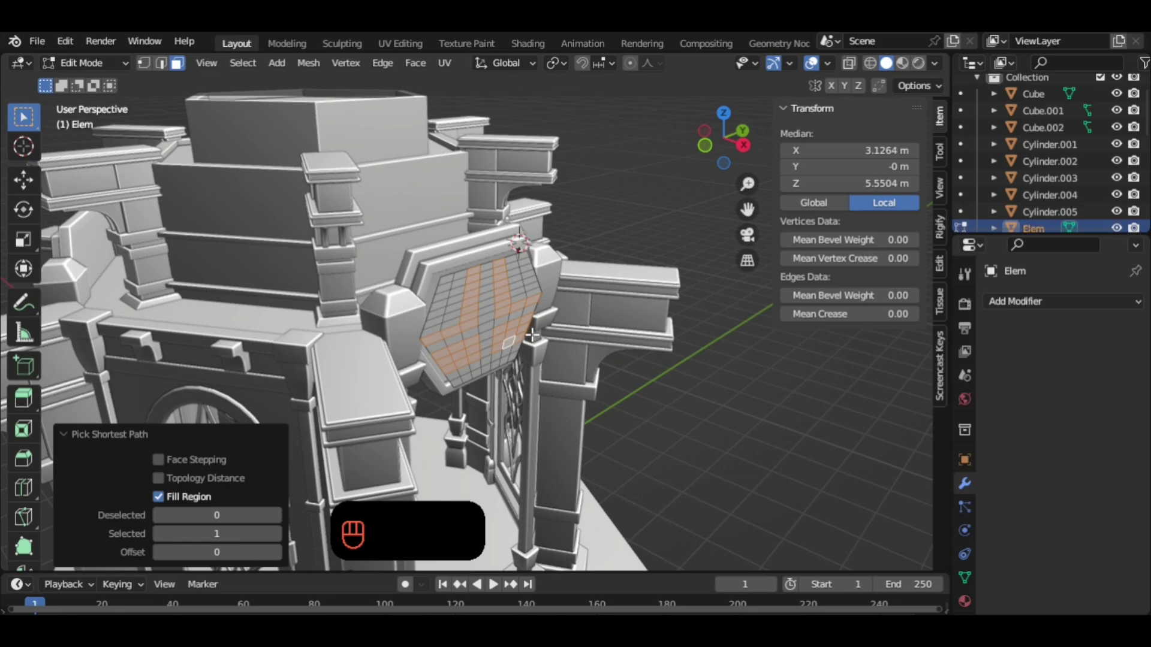
key(p)
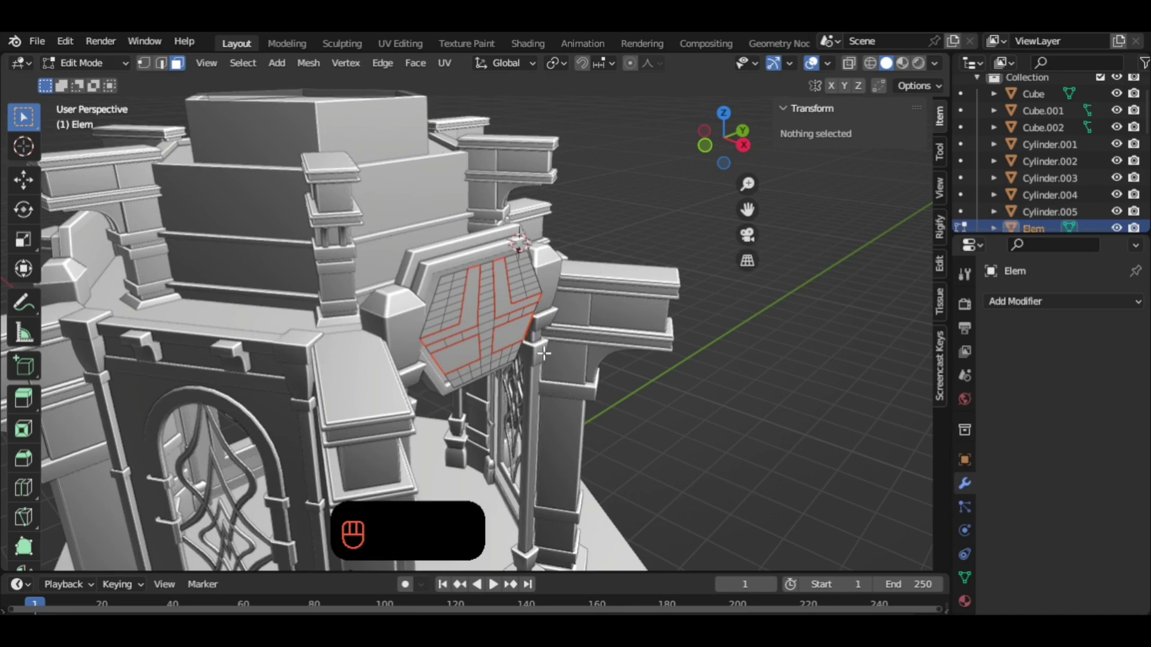
key(g)
key(x)
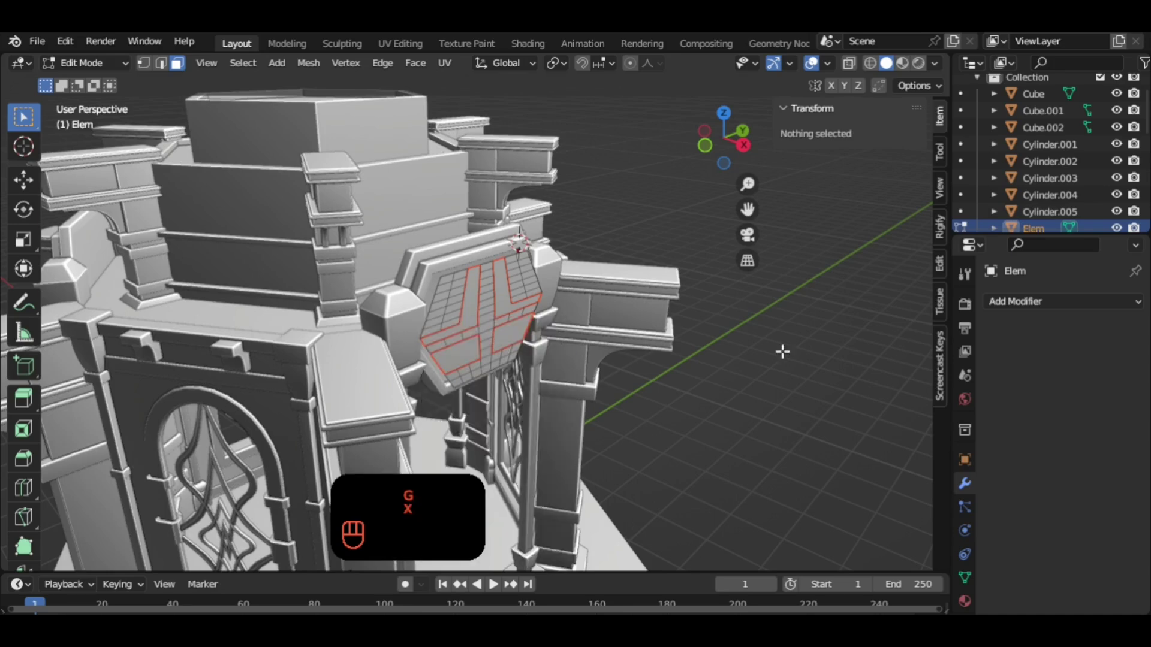
key(g)
key(x)
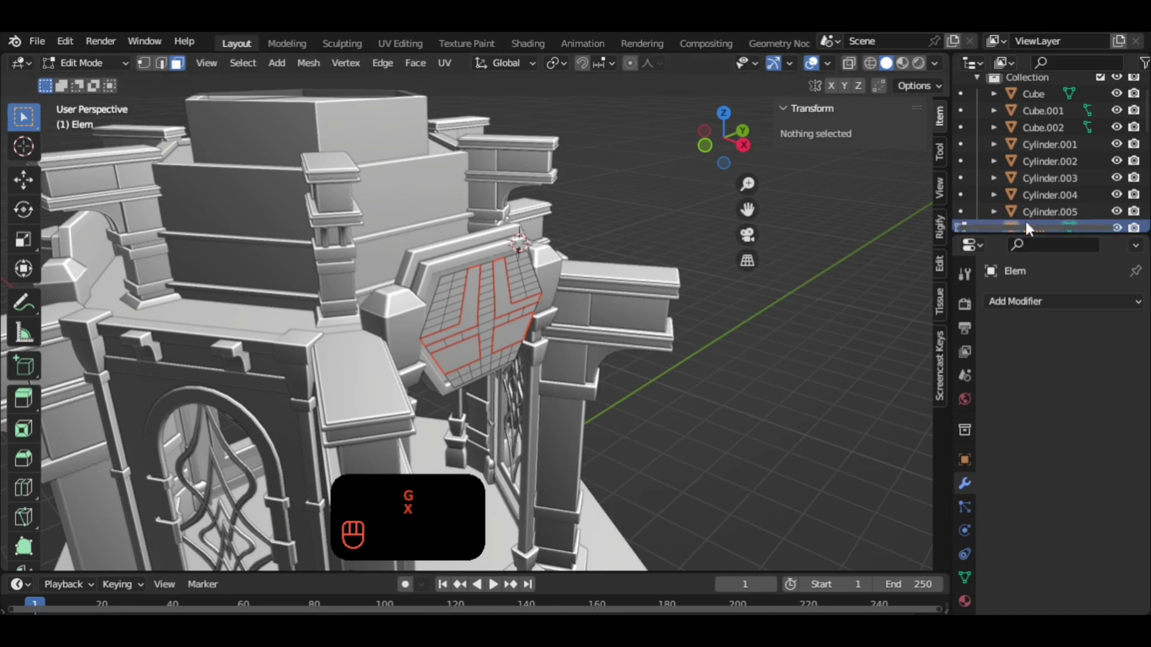
click(424, 301)
click(423, 301)
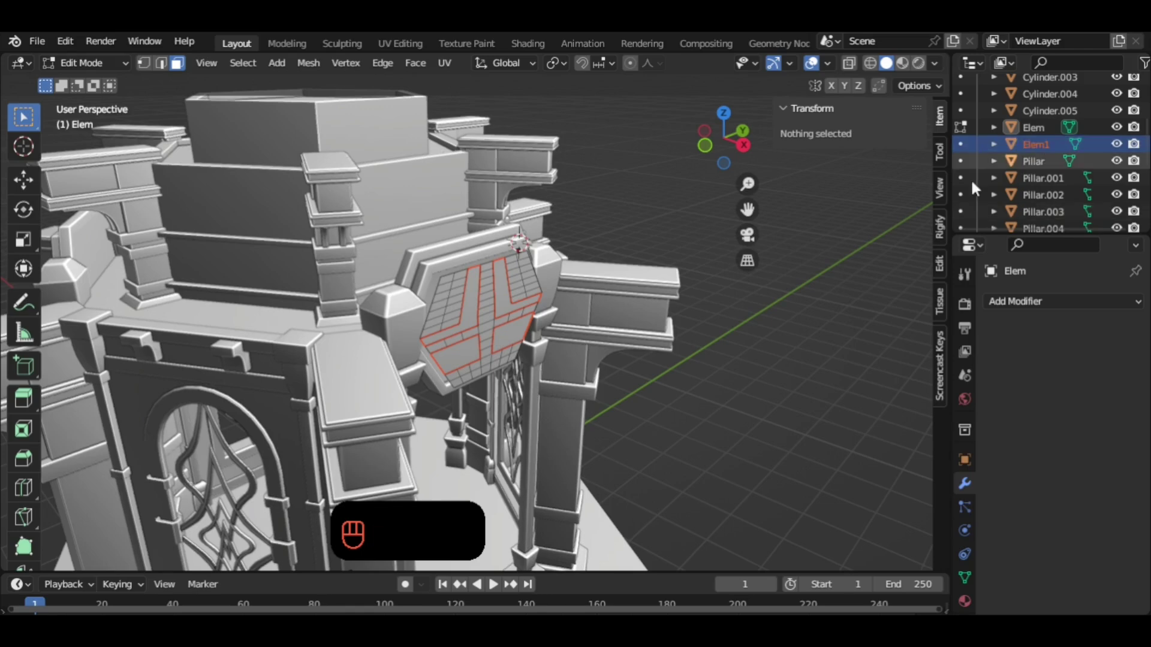
Select the Elem1 cross object and extrude its faces to give the lattice thickness.
key(Tab)
key(x)
click(529, 310)
key(Tab)
drag(595, 366, 623, 353)
key(a)
key(e)
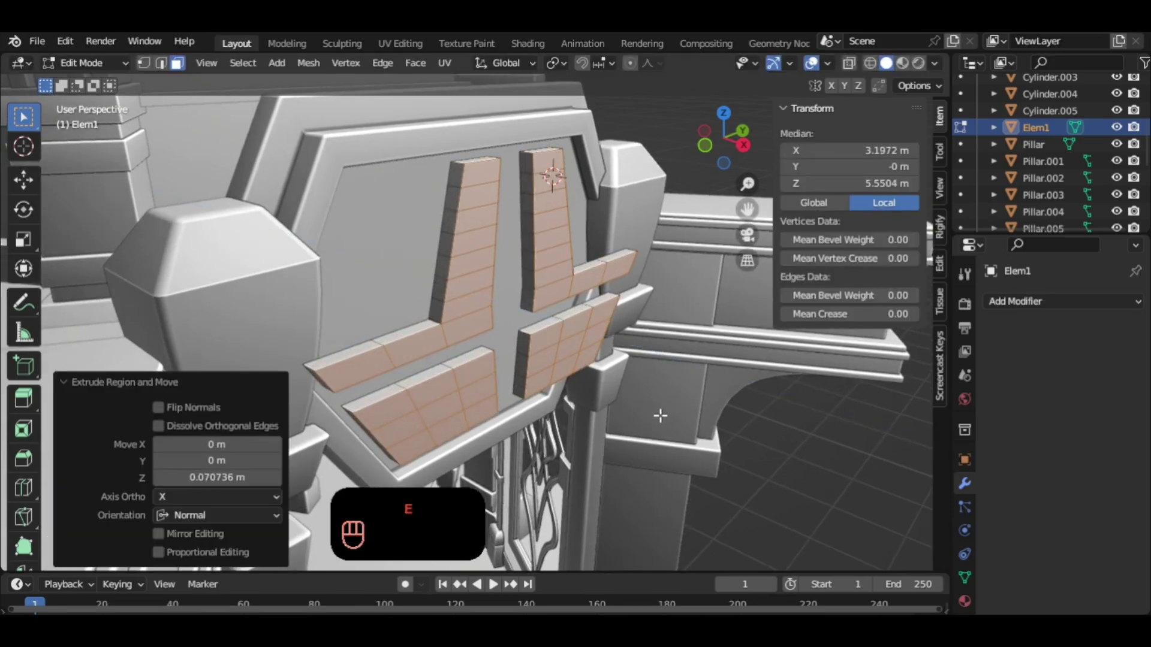
key(Tab)
Apply Elem1's scale, then bake in a small bevel with four segments.
key(ctrl+a)
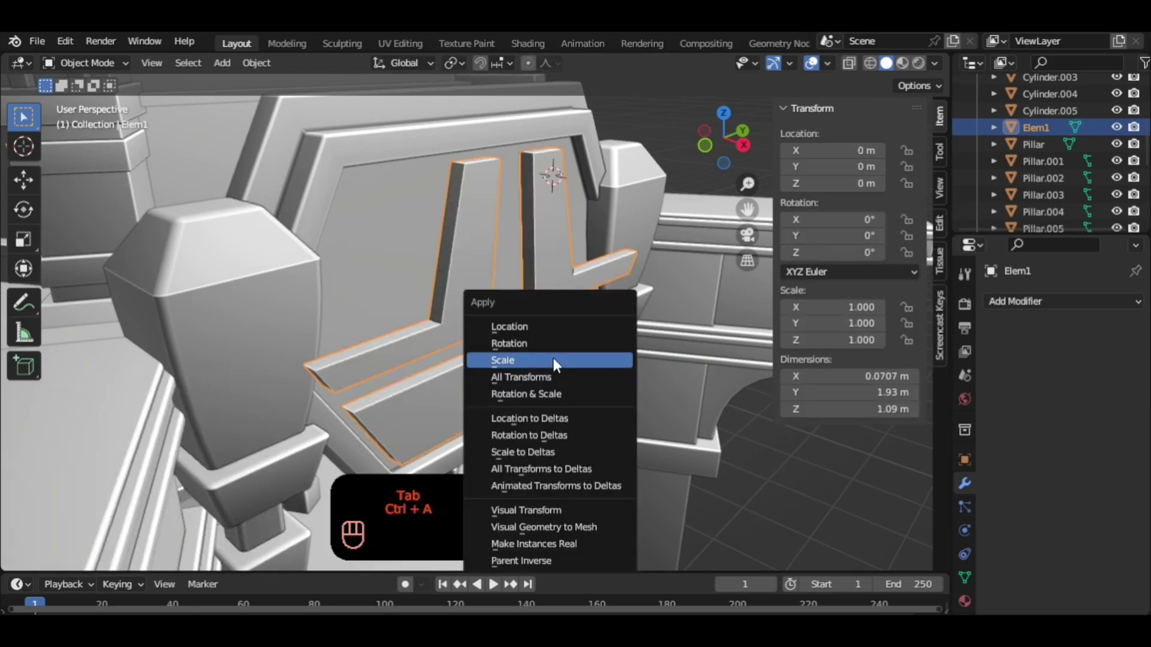
drag(1053, 303, 316, 254)
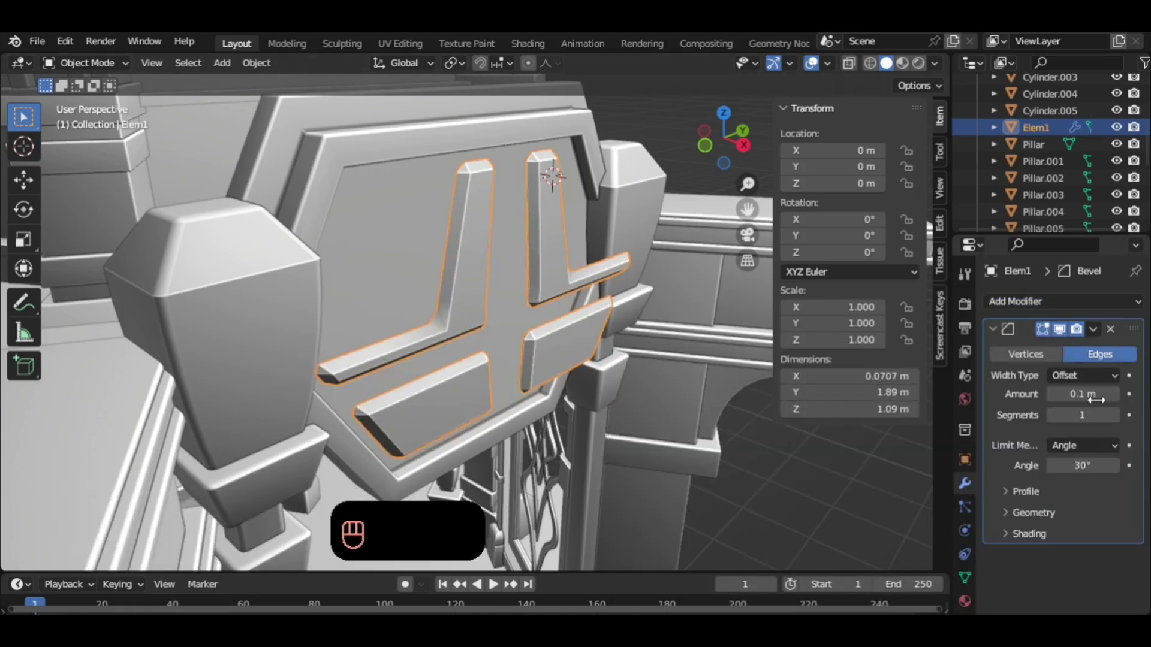
click(317, 254)
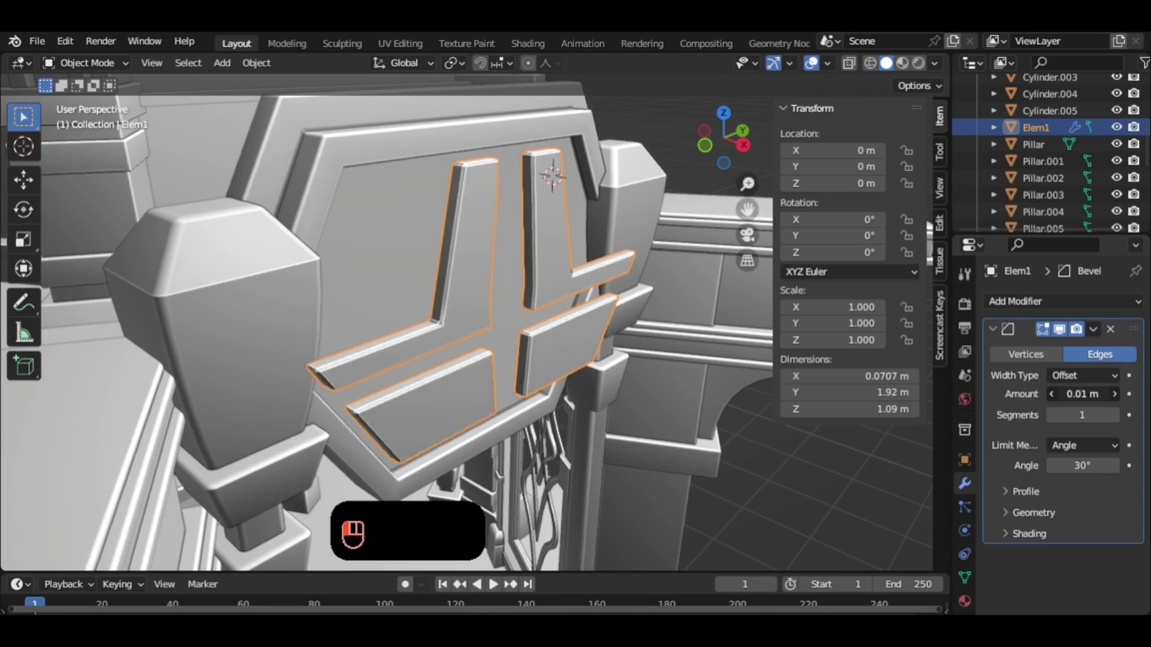
click(316, 254)
click(317, 254)
click(317, 254)
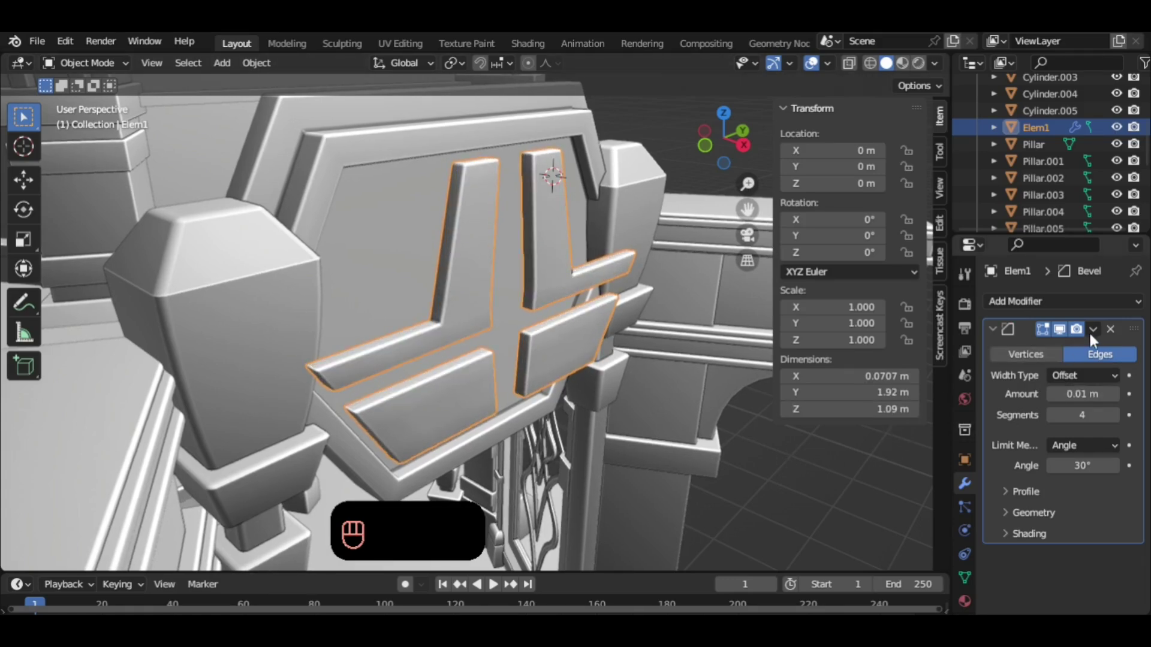
click(317, 254)
Move the cross piece about -0.21 m along X so it sits inside the hexagonal window frame.
key(g)
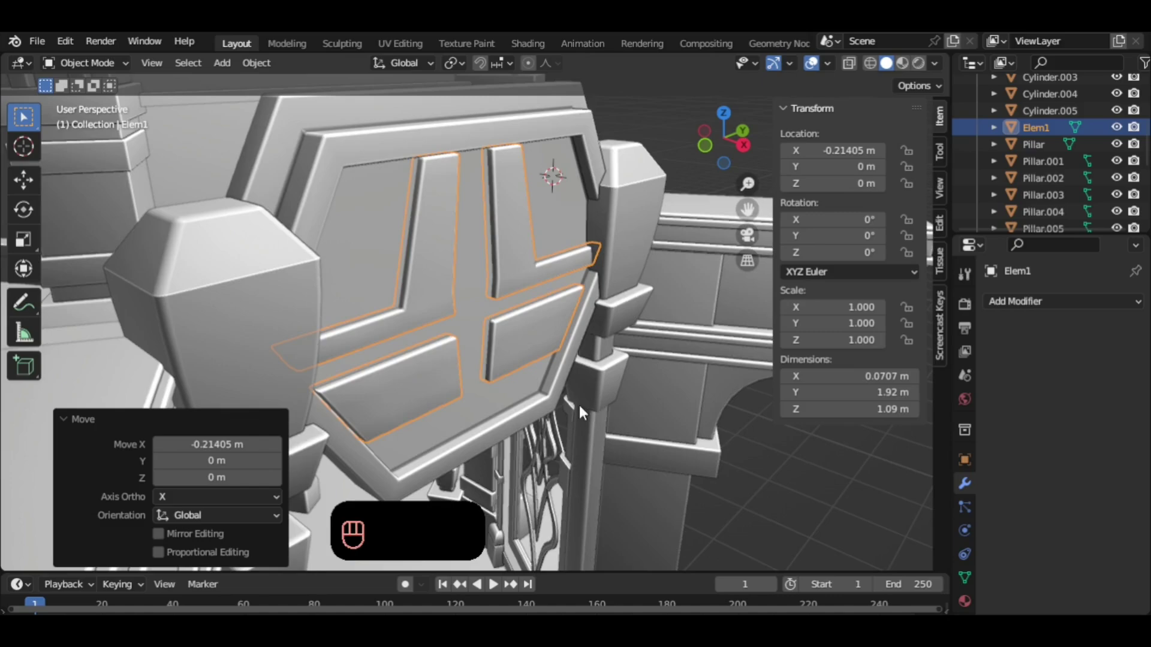
drag(604, 411, 538, 443)
drag(598, 428, 563, 351)
click(569, 344)
drag(476, 352, 524, 281)
middle_click(518, 301)
drag(520, 314, 439, 348)
click(597, 309)
middle_click(597, 344)
drag(514, 345, 524, 363)
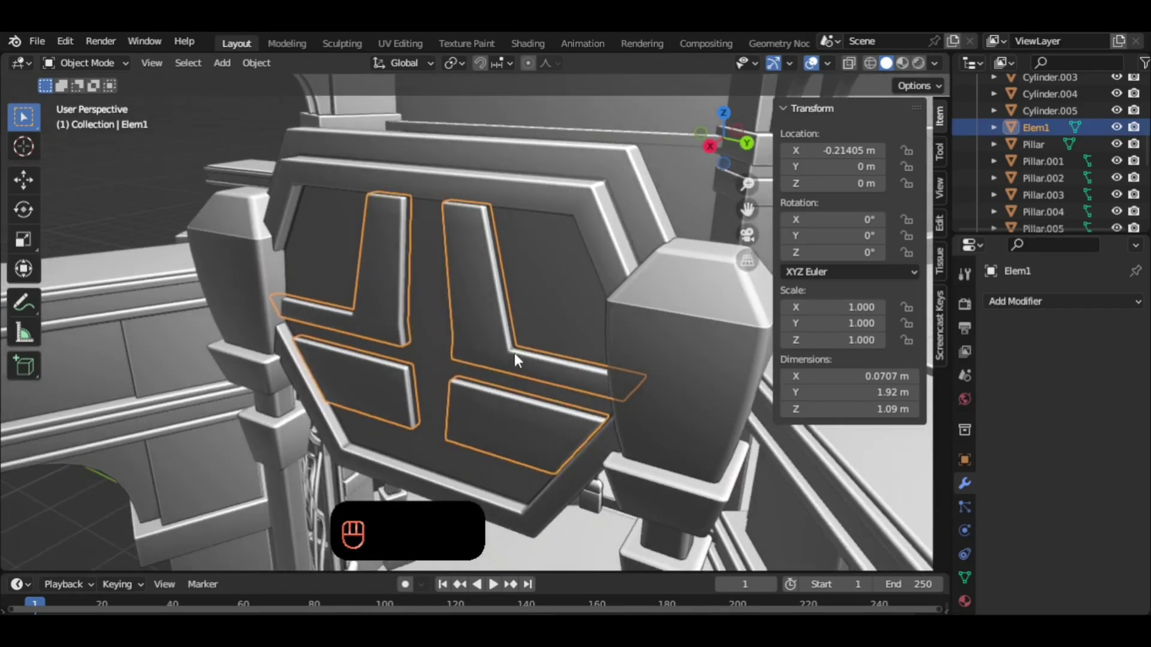
key(ctrl+a)
click(547, 305)
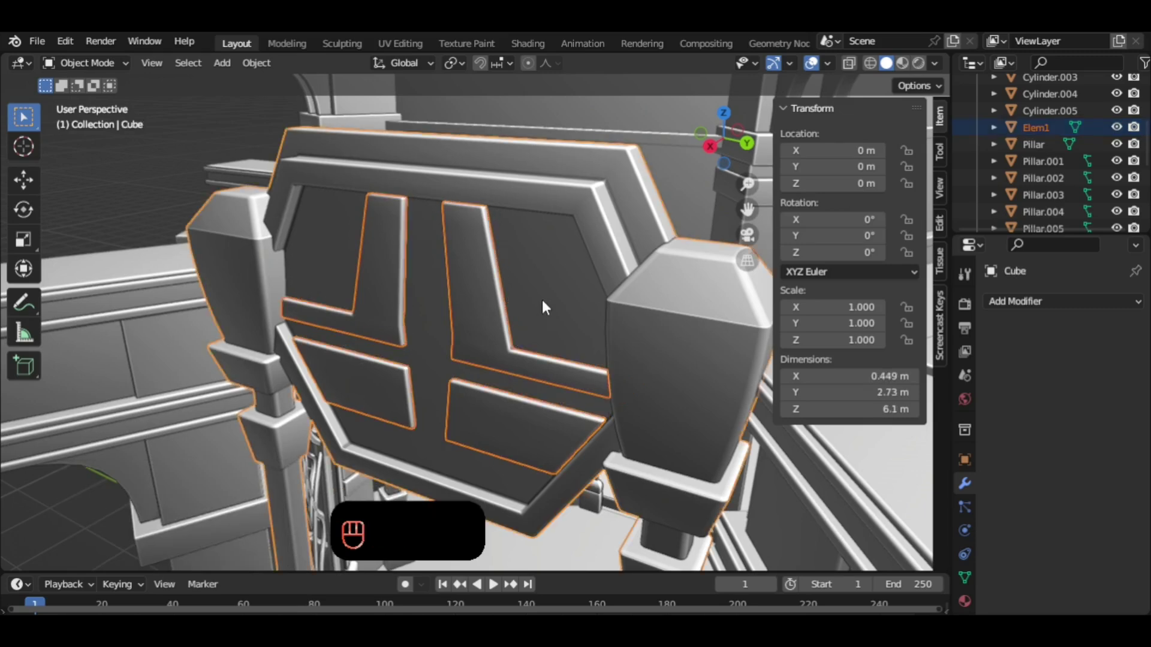
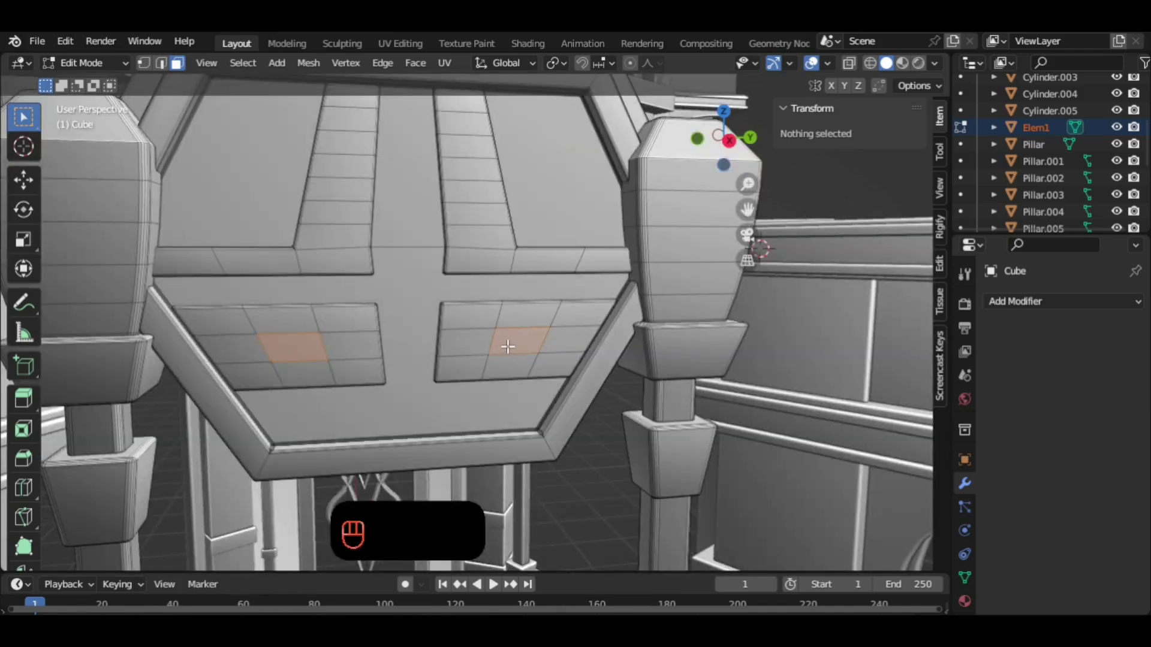
key(Tab)
click(521, 341)
drag(535, 334, 570, 343)
key(Tab)
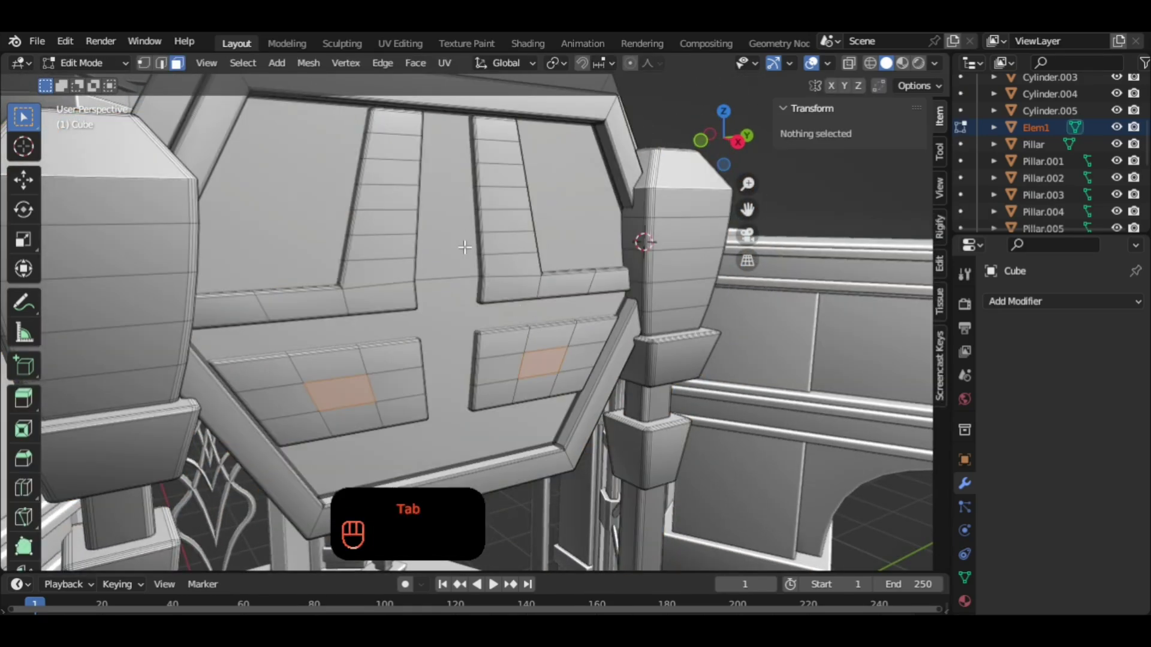
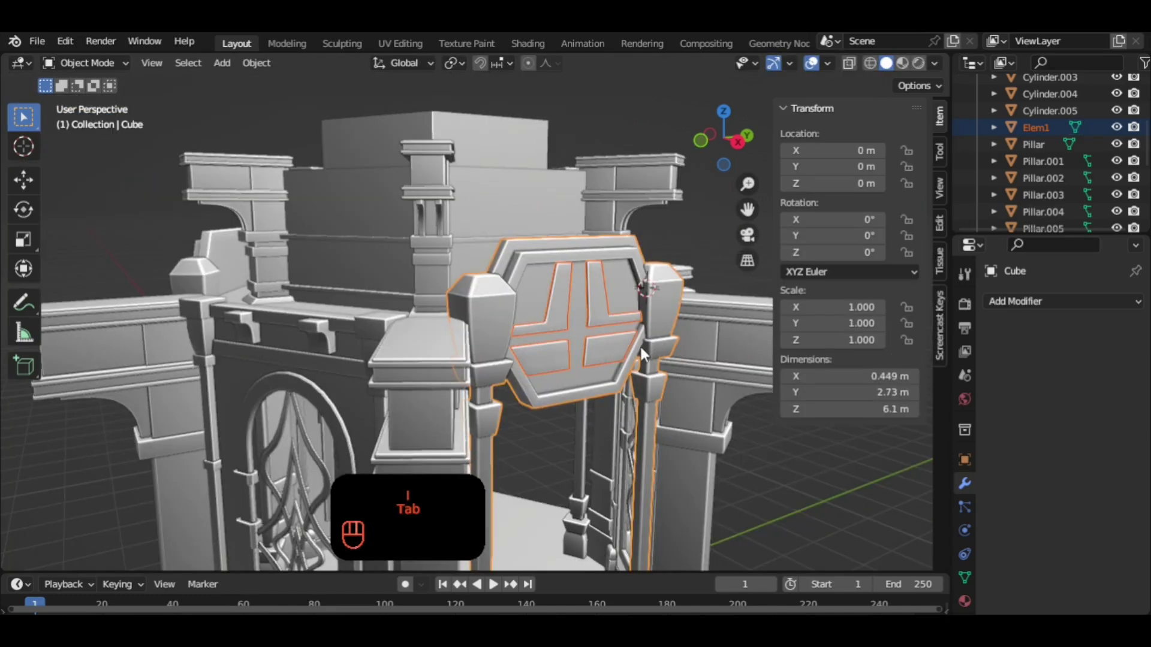
drag(638, 351, 590, 341)
middle_click(623, 344)
drag(616, 339, 595, 349)
click(600, 313)
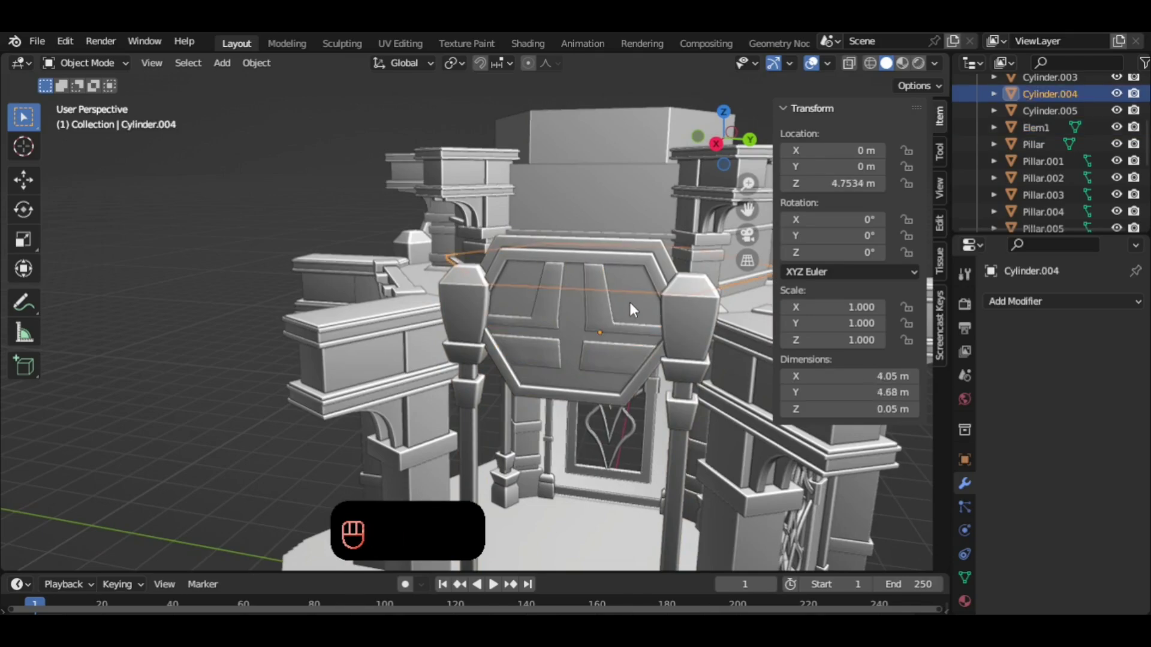
Try joining the lattice with the window frame object, then undo the attempt and return to the panel.
click(643, 313)
key(ctrl+j)
drag(633, 344, 699, 336)
click(638, 334)
right_click(638, 334)
click(689, 409)
drag(559, 344, 523, 332)
click(533, 312)
key(ctrl+z)
key(ctrl+z)
key(ctrl+z)
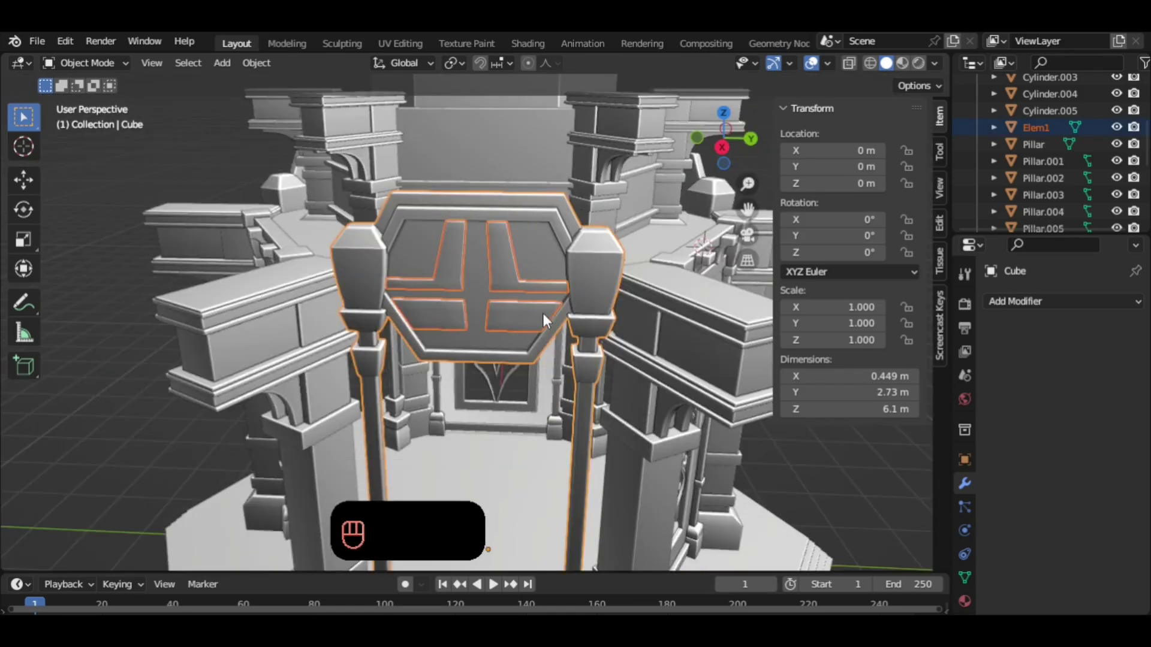
key(Tab)
click(695, 426)
key(Tab)
Select the Elem1 lattice pieces and apply all their transforms.
click(526, 320)
click(526, 323)
key(g)
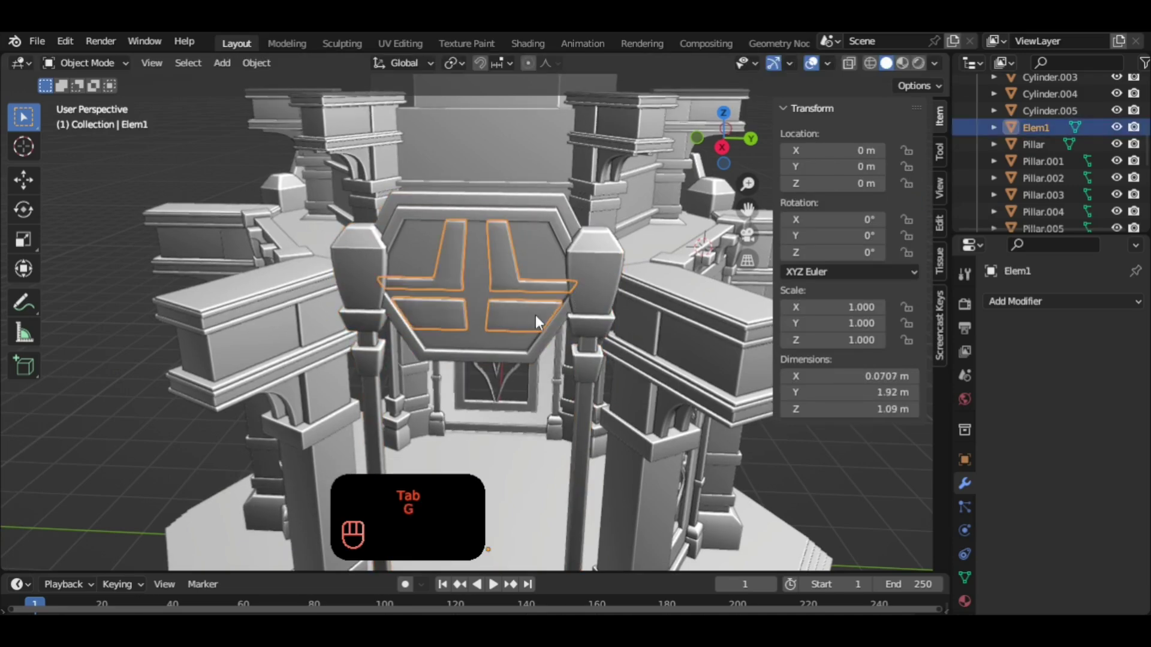
key(ctrl+a)
key(g)
drag(590, 339, 574, 342)
drag(542, 349, 561, 350)
drag(531, 349, 475, 344)
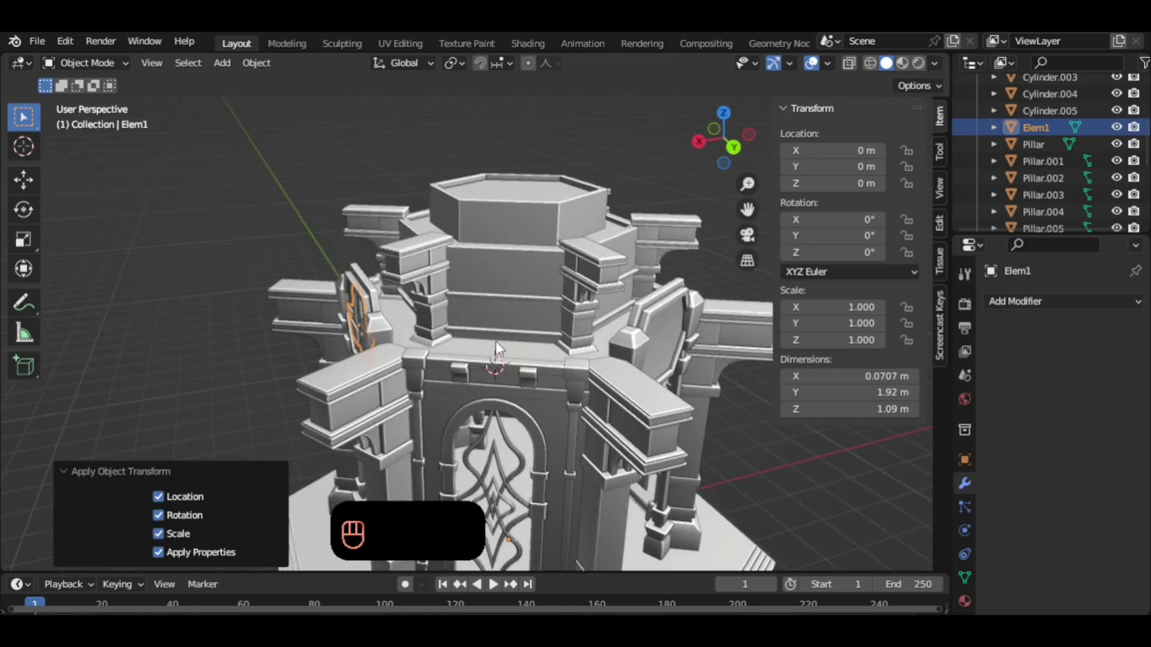
Duplicate the lattice as Elem1.001 turned 120° around the pavilion's vertical axis.
key(shift+d)
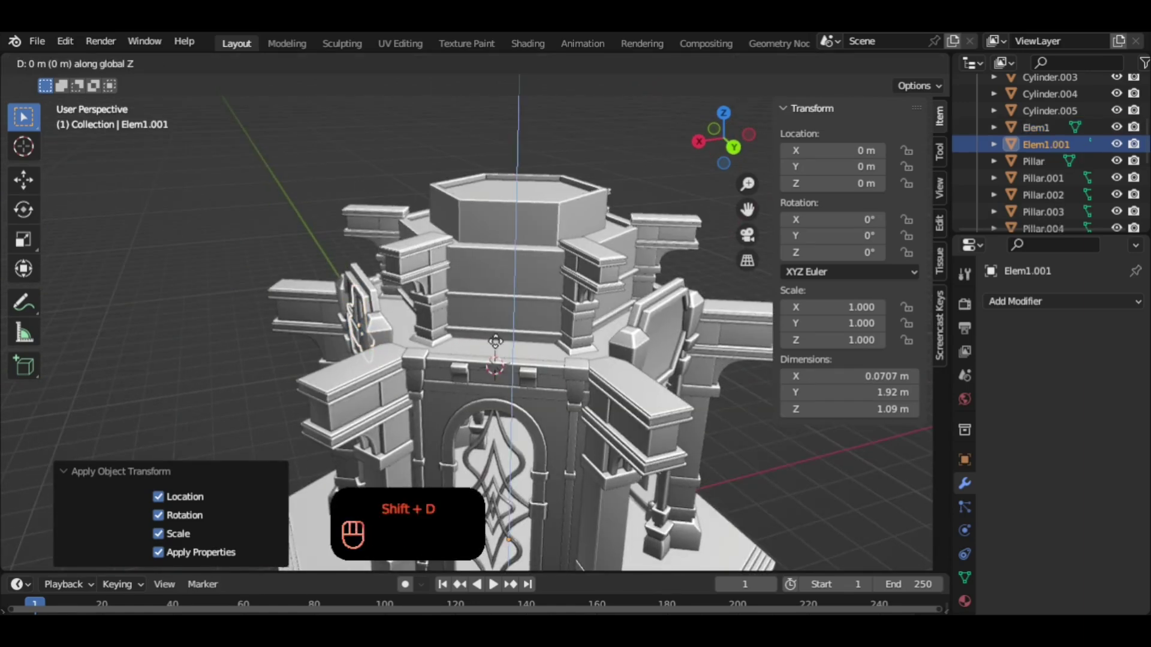
key(r)
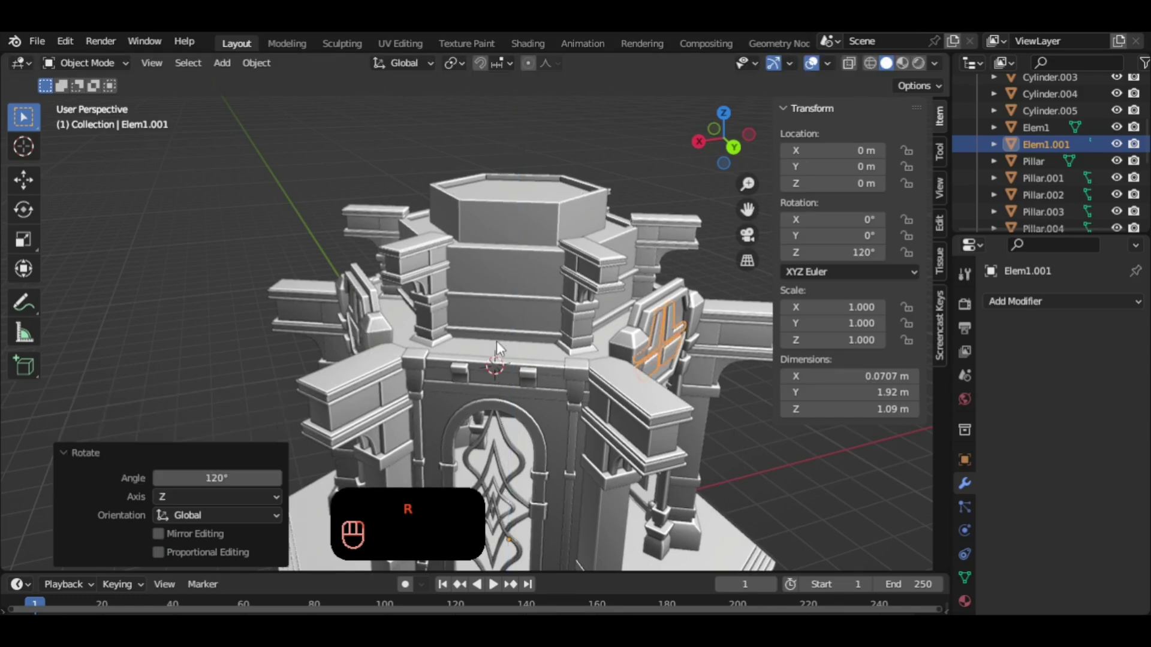
drag(634, 377, 559, 350)
drag(504, 338, 449, 324)
drag(429, 318, 363, 316)
middle_click(458, 311)
drag(529, 301, 516, 304)
middle_click(474, 302)
Duplicate again as Elem1.002 turned 240° onto the next window panel and check all copies.
key(shift+d)
key(r)
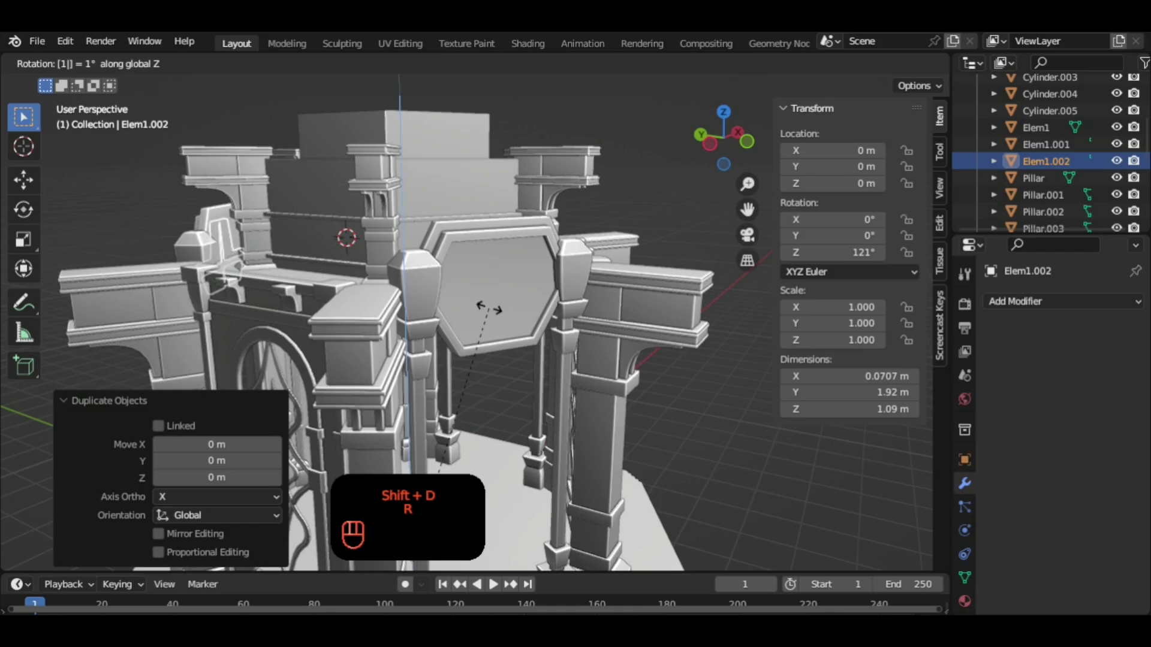
drag(568, 342, 613, 339)
drag(621, 327, 375, 264)
drag(520, 273, 447, 257)
drag(397, 254, 444, 255)
drag(487, 263, 541, 266)
drag(481, 265, 572, 274)
drag(478, 291, 499, 290)
drag(507, 290, 564, 282)
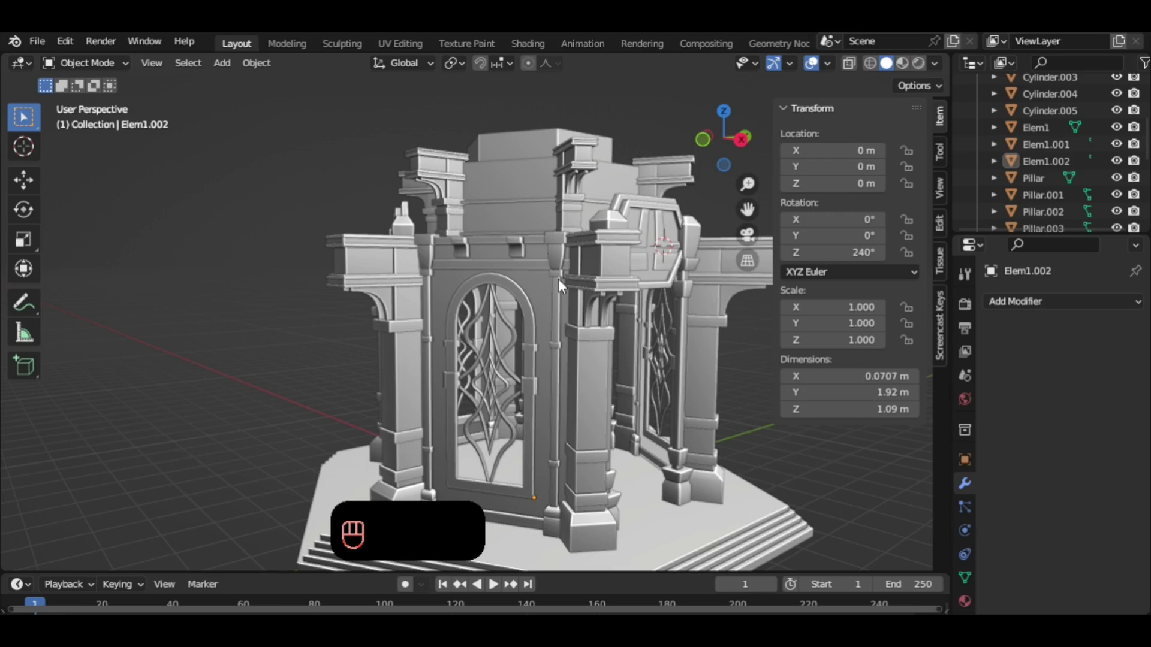
drag(570, 290, 598, 313)
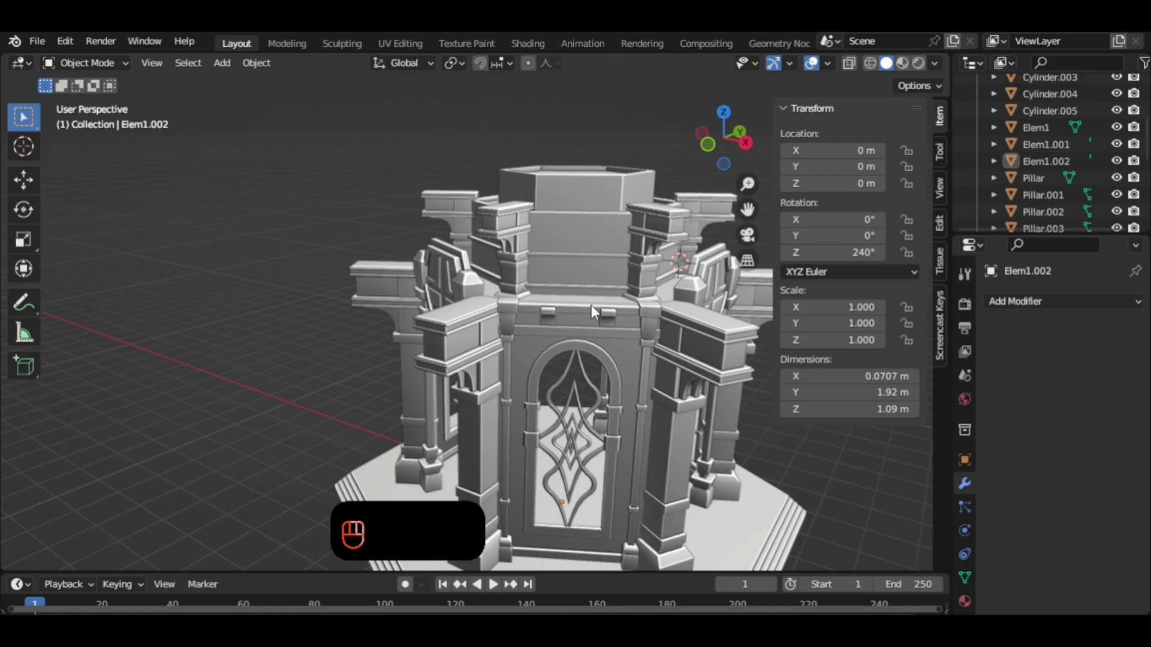
drag(608, 282, 591, 282)
middle_click(575, 268)
middle_click(576, 258)
drag(562, 256, 427, 255)
drag(443, 266, 483, 286)
drag(547, 308, 510, 327)
middle_click(616, 442)
drag(630, 437, 397, 443)
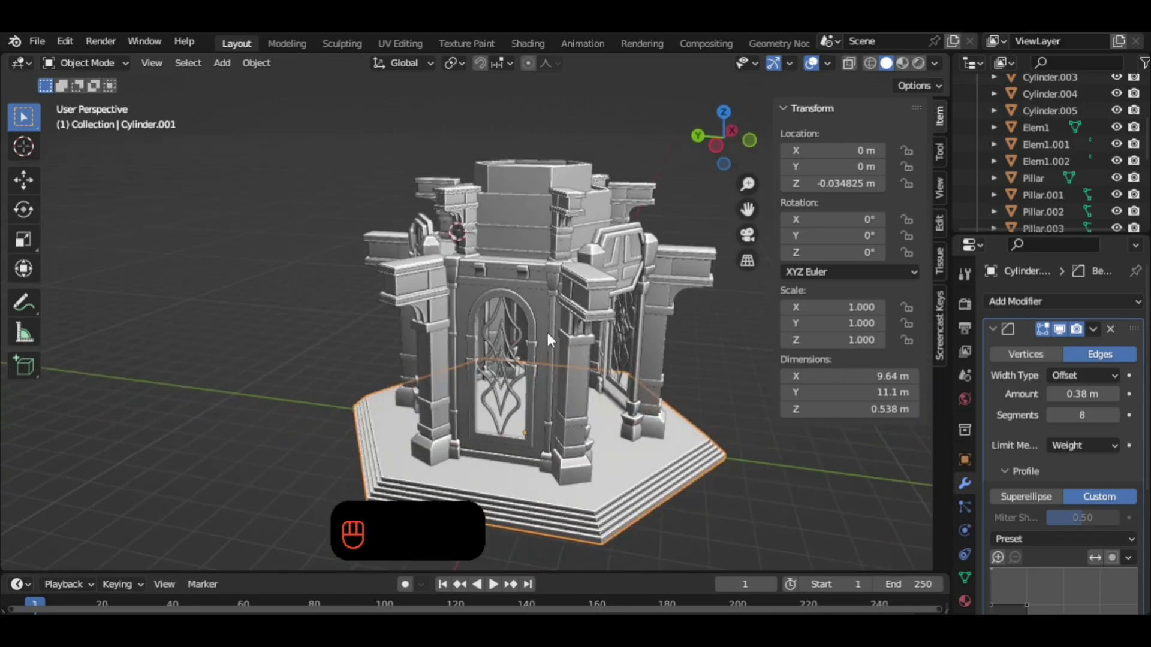
drag(555, 333, 562, 374)
middle_click(657, 345)
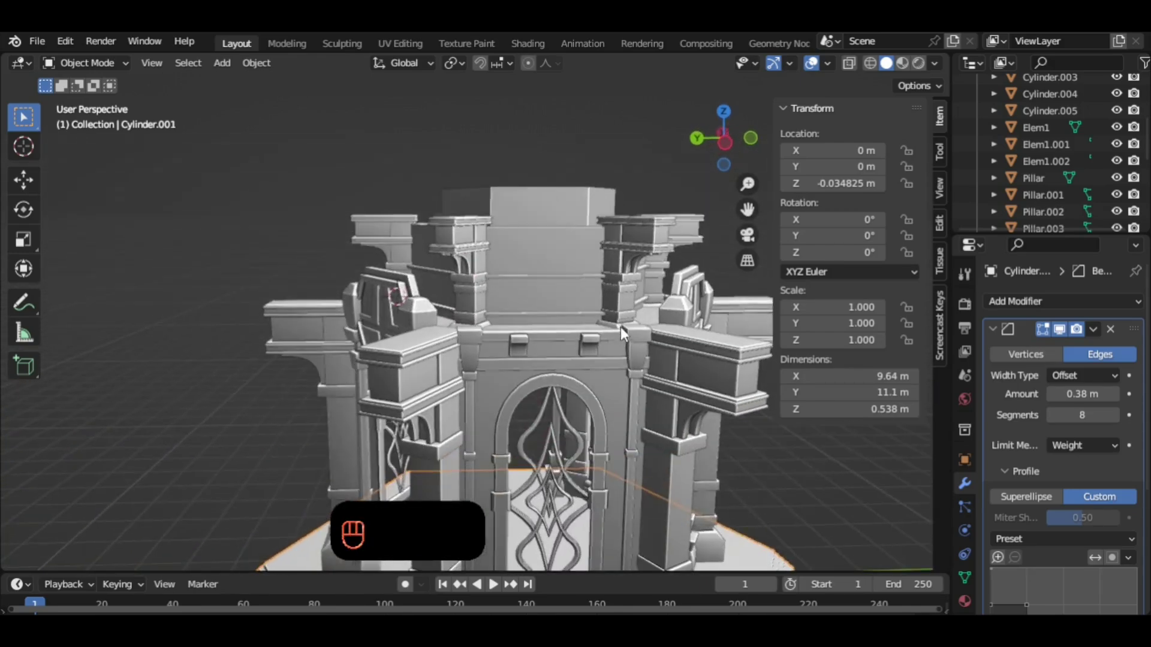
Duplicate the upper tier block, recentre its origin, flatten it and lower it onto the tier.
click(569, 273)
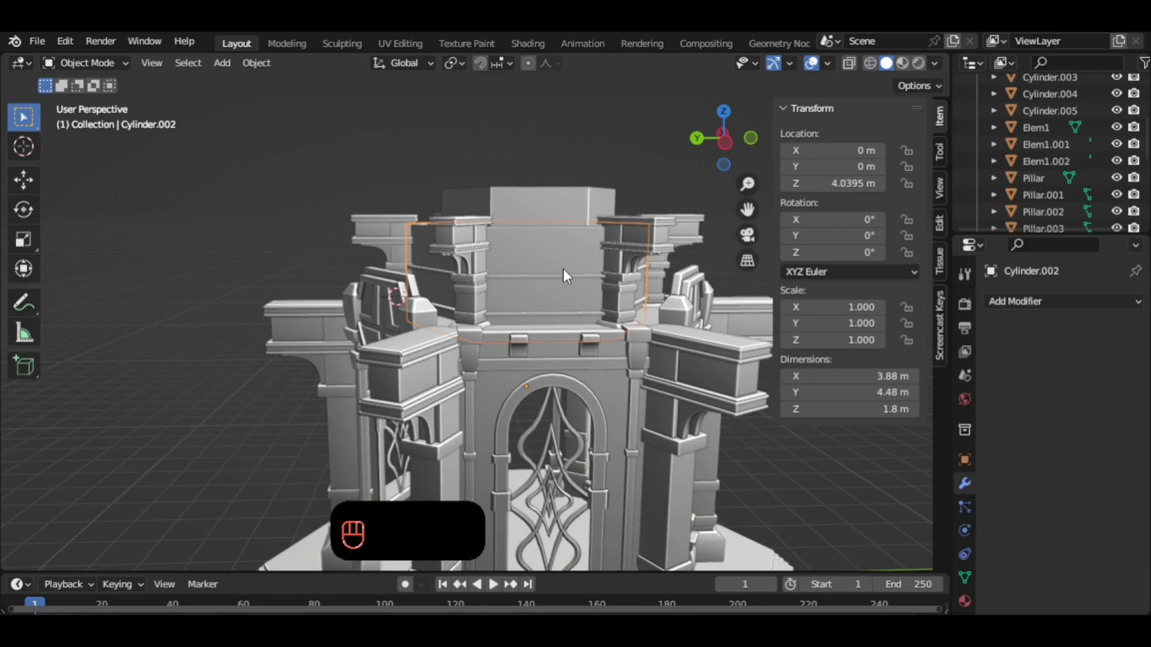
key(shift+d)
key(s)
drag(572, 175, 707, 263)
key(s)
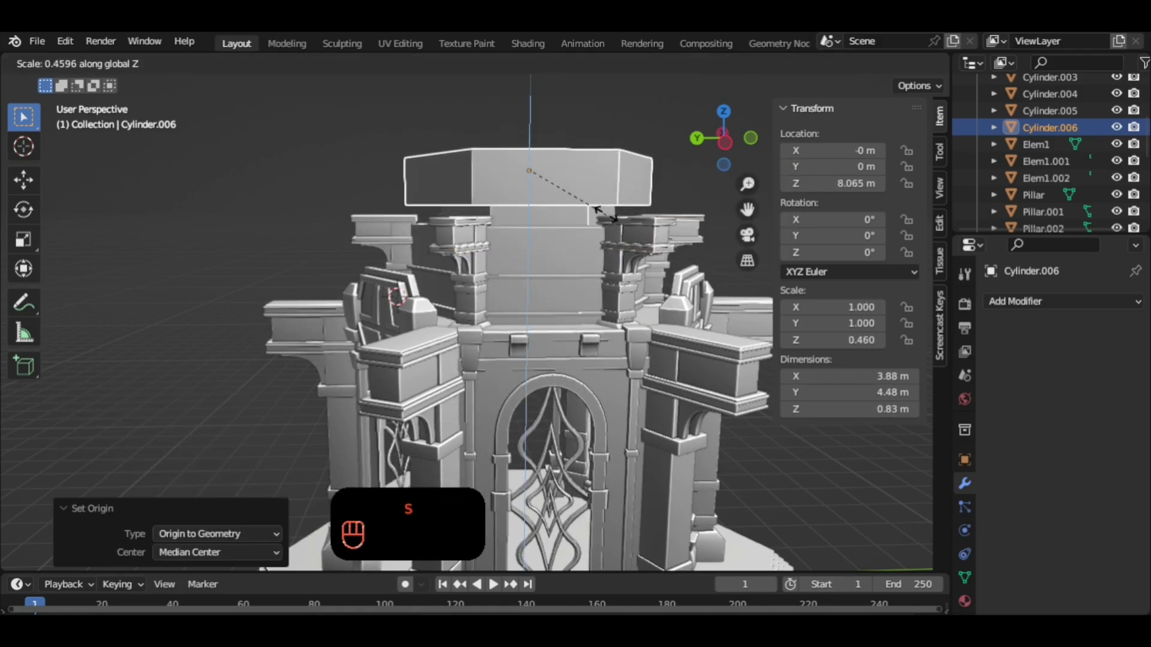
key(g)
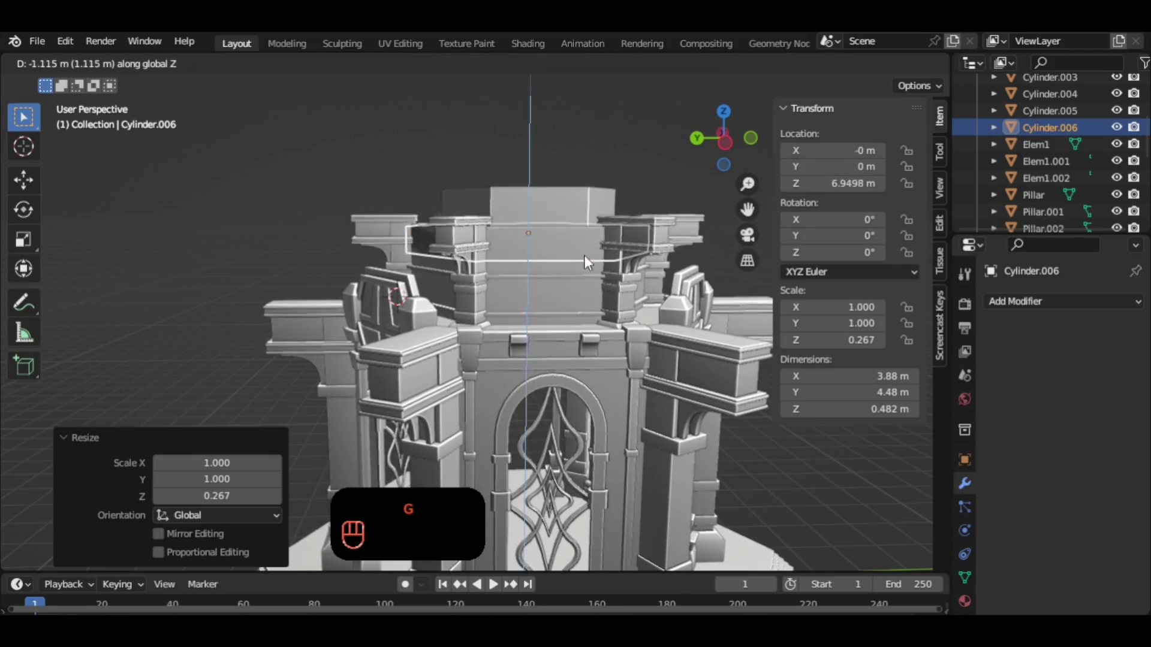
Widen the flattened copy to 1.175 as a trim band, lower it slightly and apply its scale.
key(s)
key(s)
key(g)
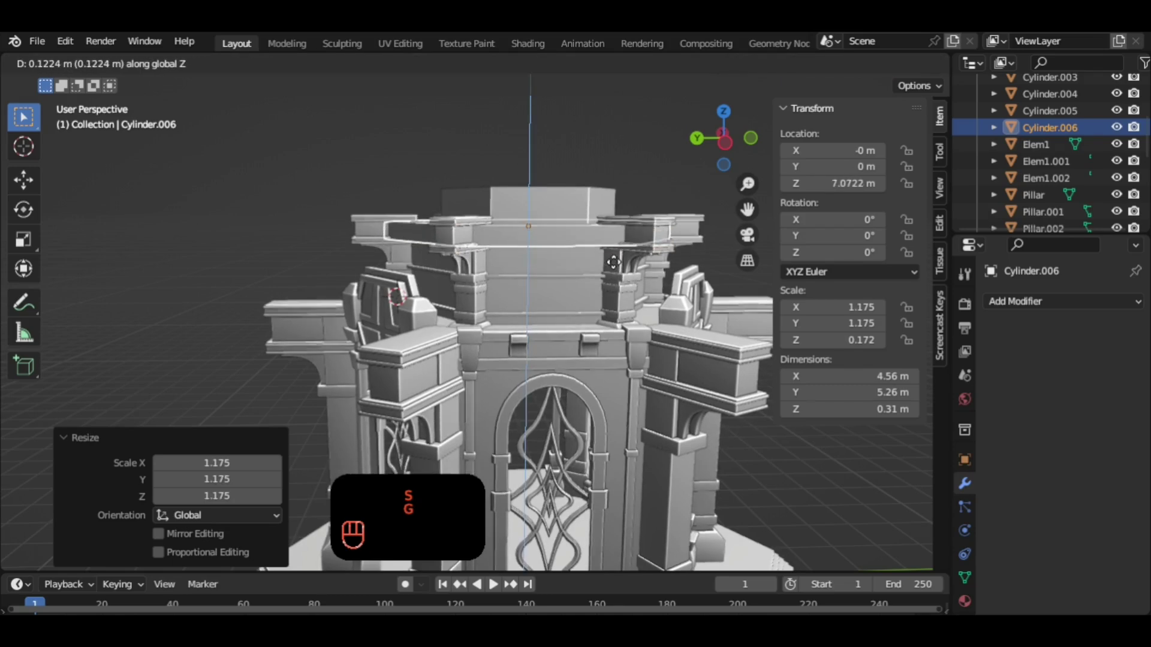
key(s)
drag(599, 257, 597, 269)
key(g)
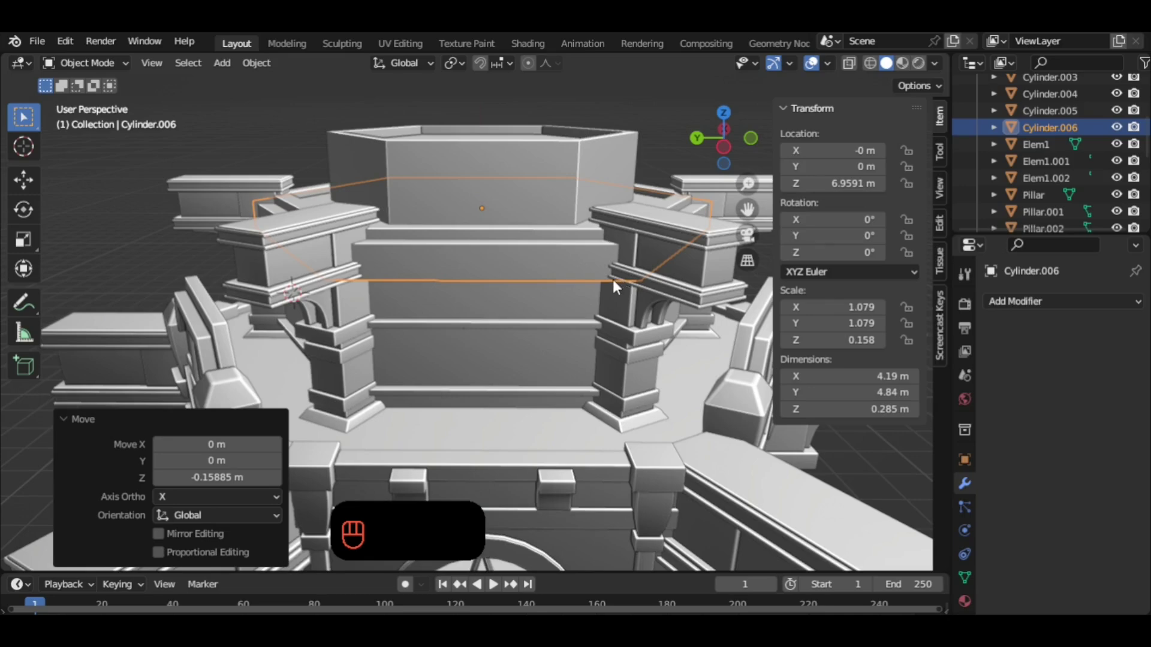
middle_click(580, 264)
key(ctrl+a)
Thin the trim band to 0.65 height (0.185 m) and nudge it up a little.
drag(561, 276, 524, 250)
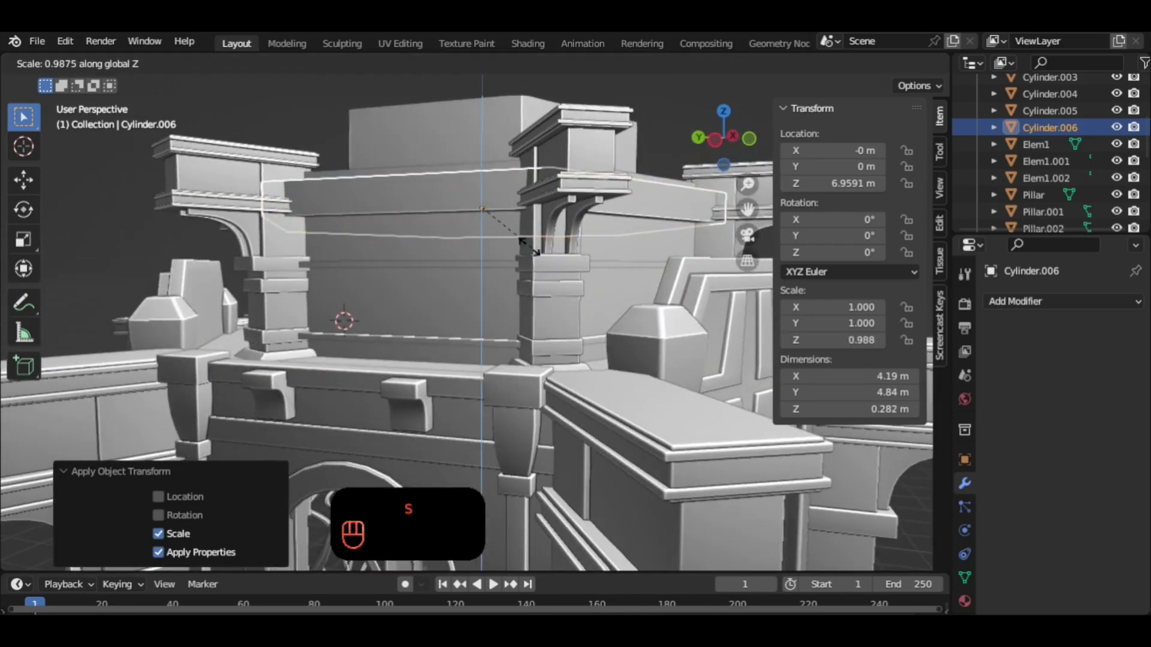
key(s)
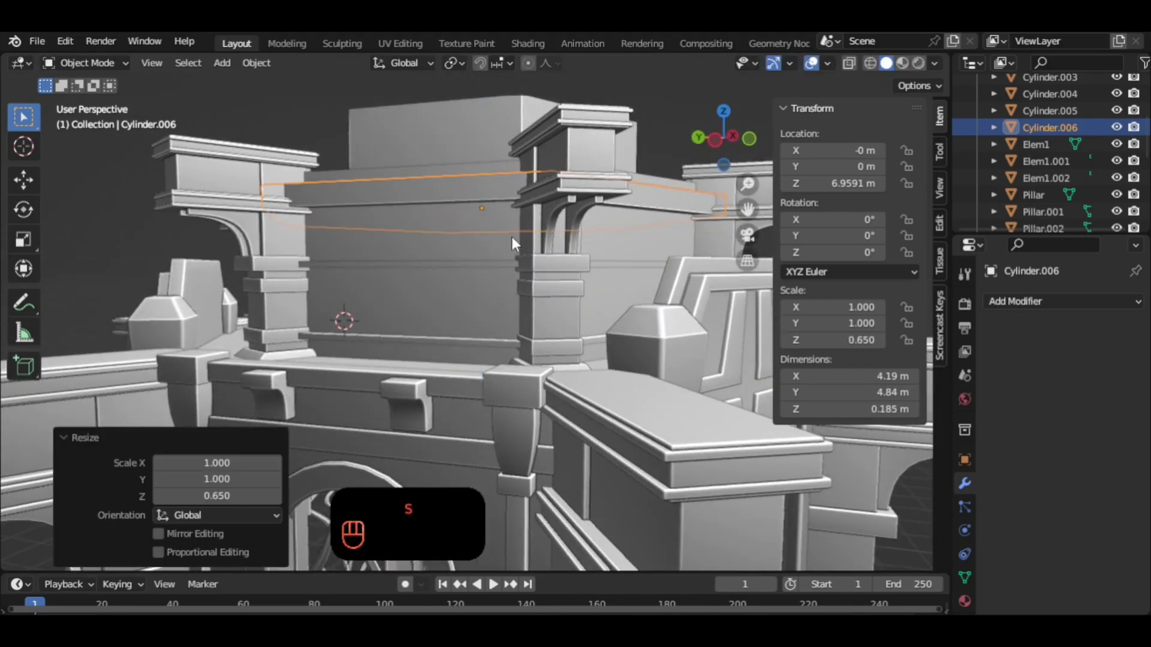
drag(520, 242, 586, 280)
middle_click(589, 283)
middle_click(565, 260)
key(g)
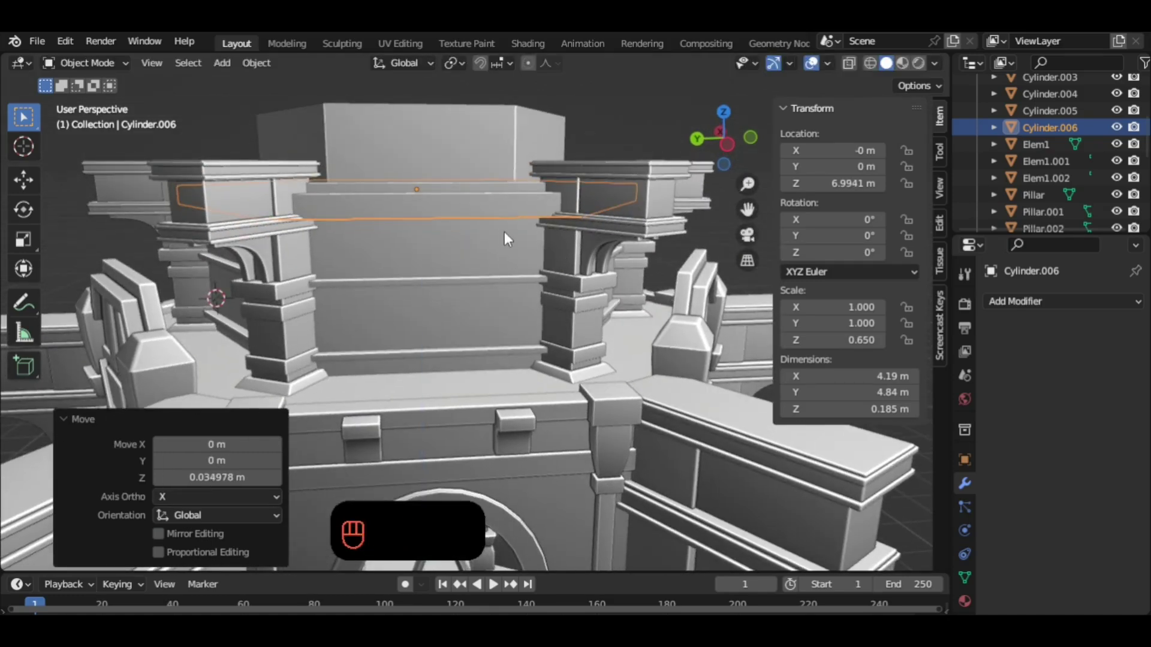
drag(533, 239, 550, 256)
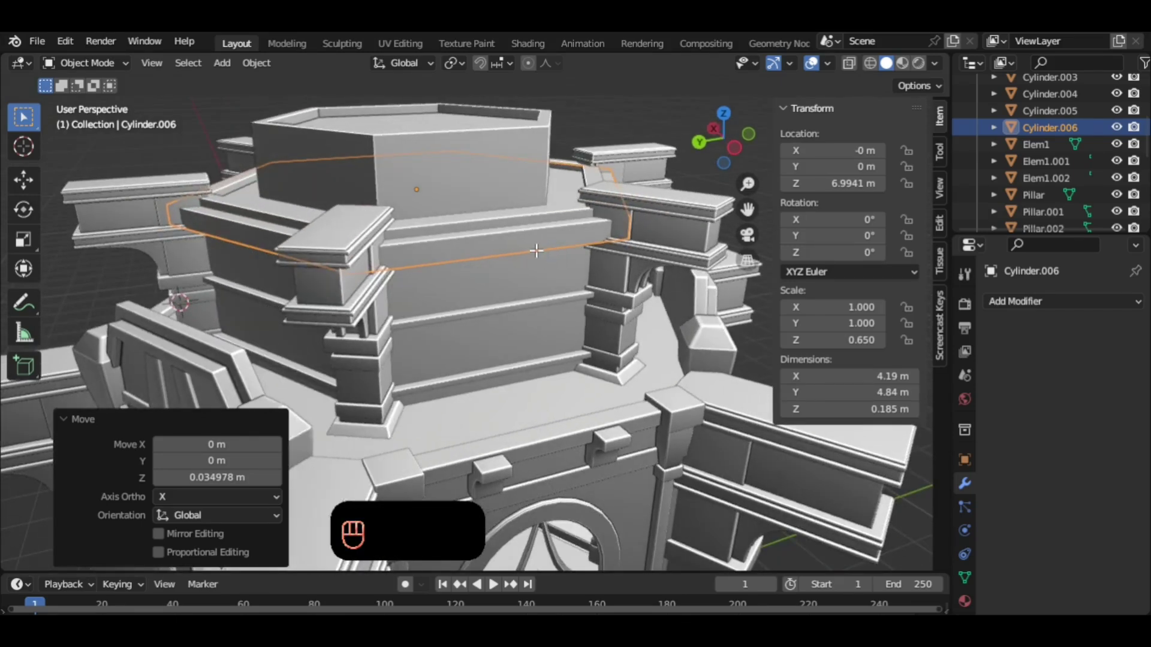
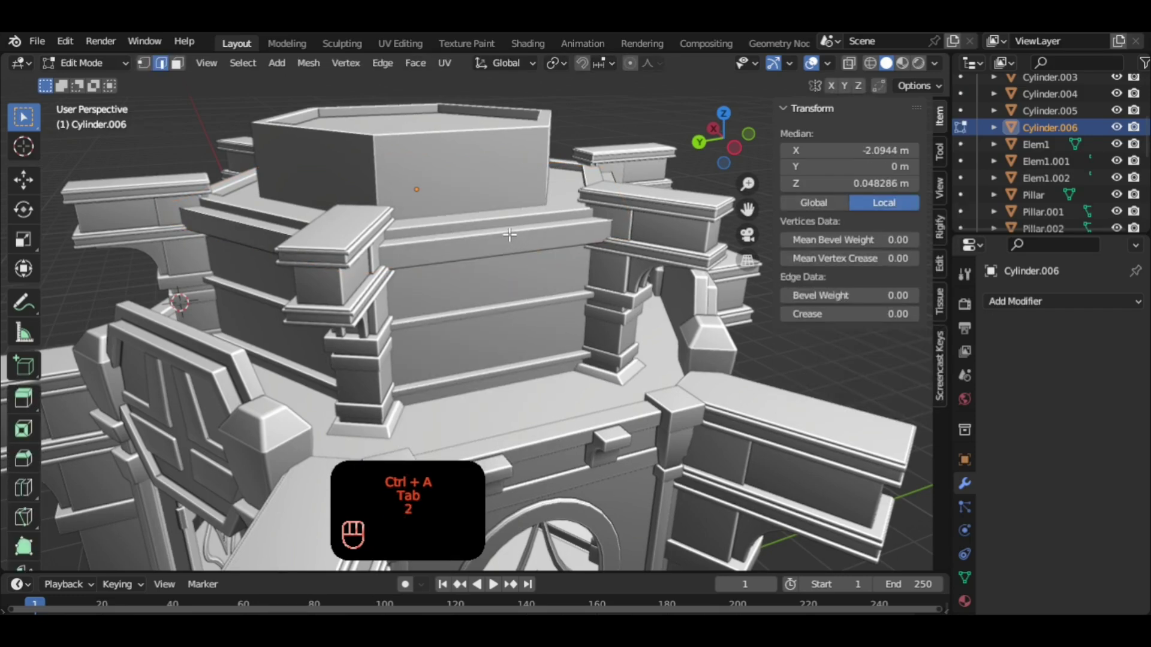
Cut a single middle loop through the trim band and pick the front side's midpoint vertex.
key(ctrl+r)
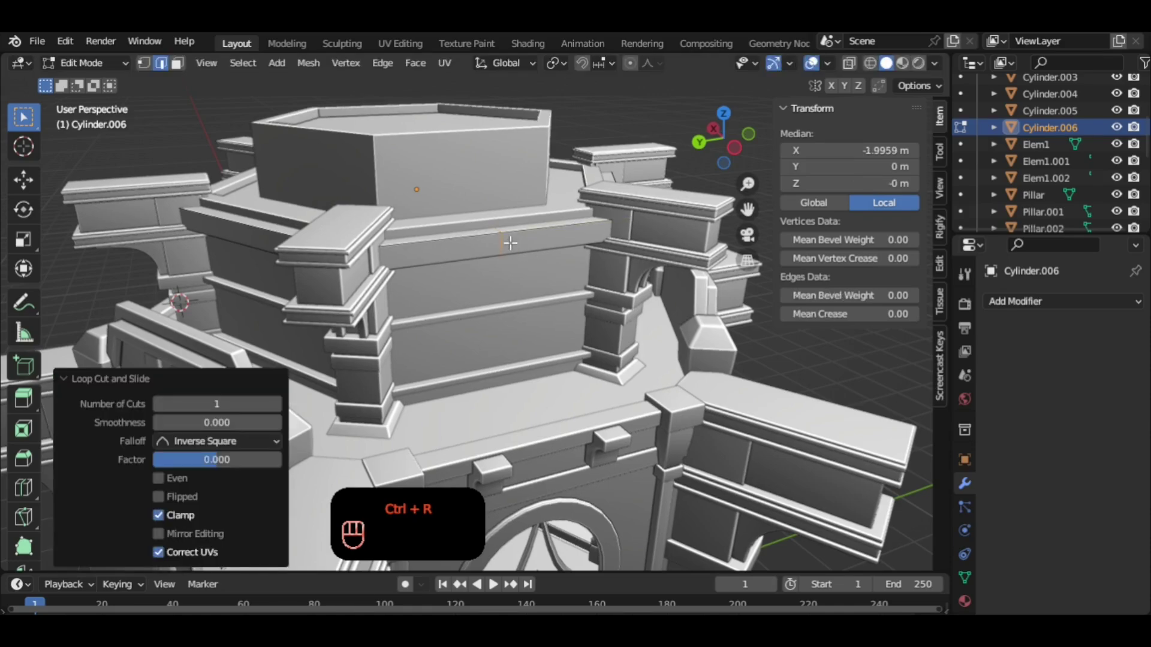
key(1)
click(510, 462)
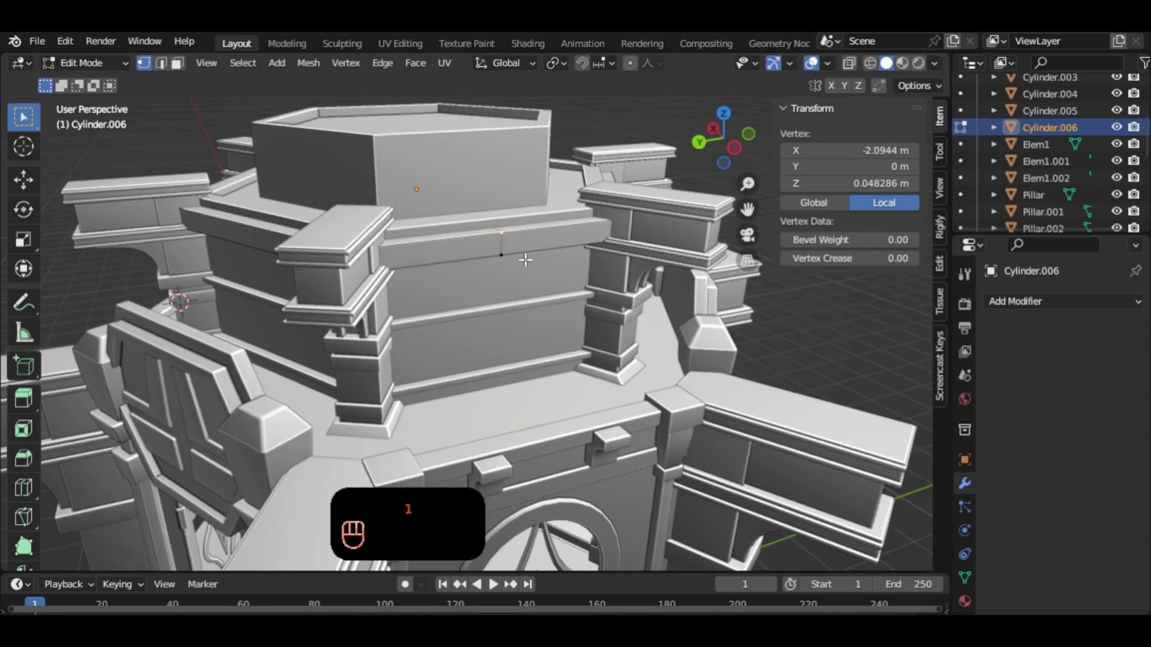
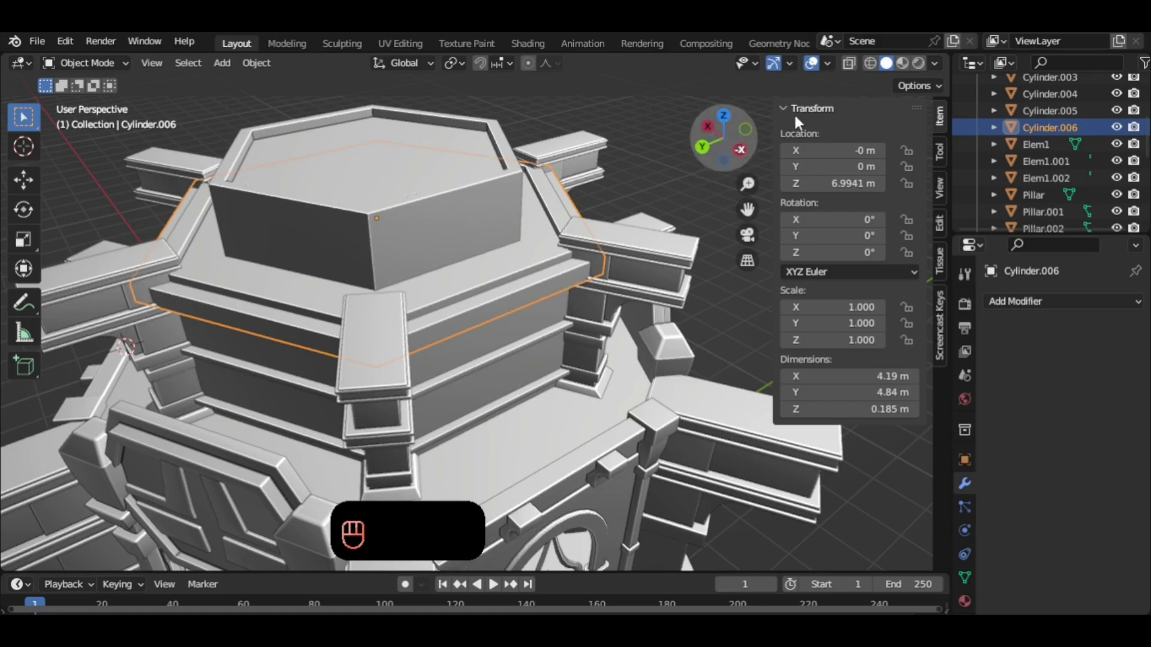
key(Tab)
Snap the 3D cursor to that midpoint and bring up the mesh primitives to add there.
click(540, 511)
click(540, 511)
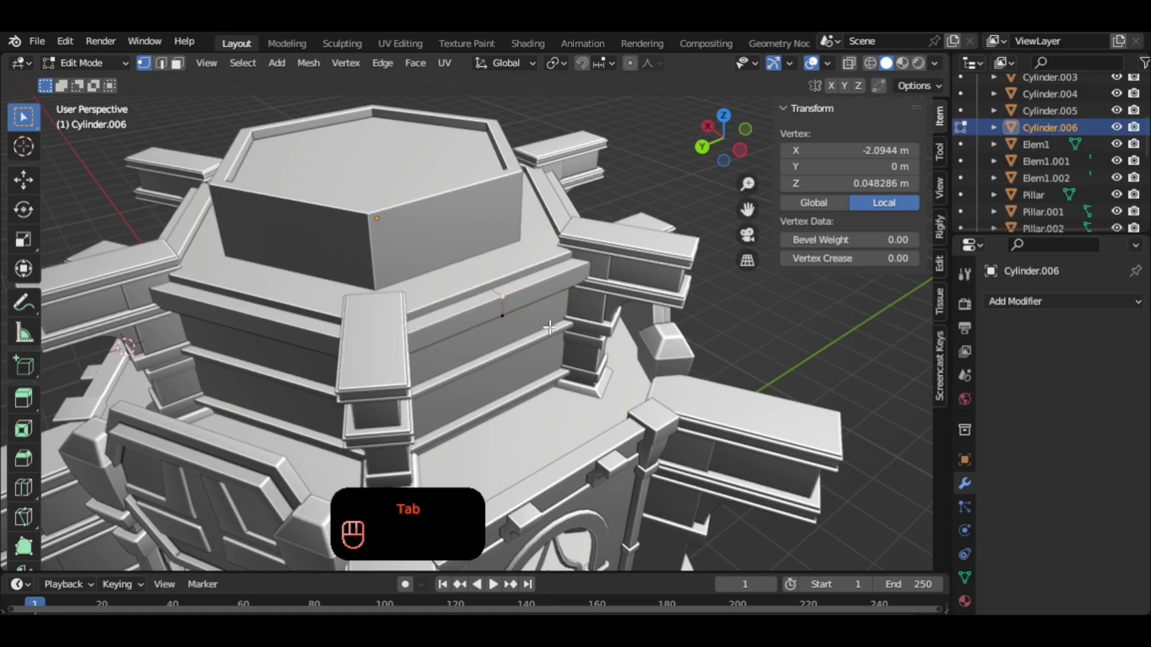
key(shift+s)
key(Tab)
click(735, 340)
Add a cube at the cursor, shrink it to 0.25 and apply its scale.
key(shift+a)
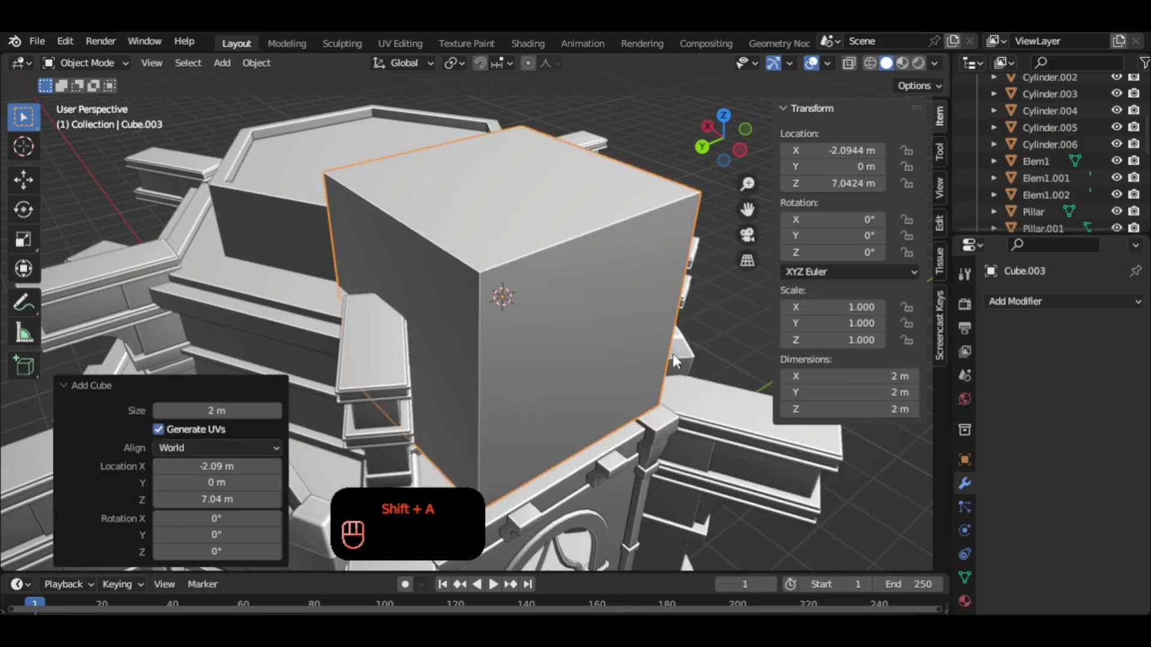
key(s)
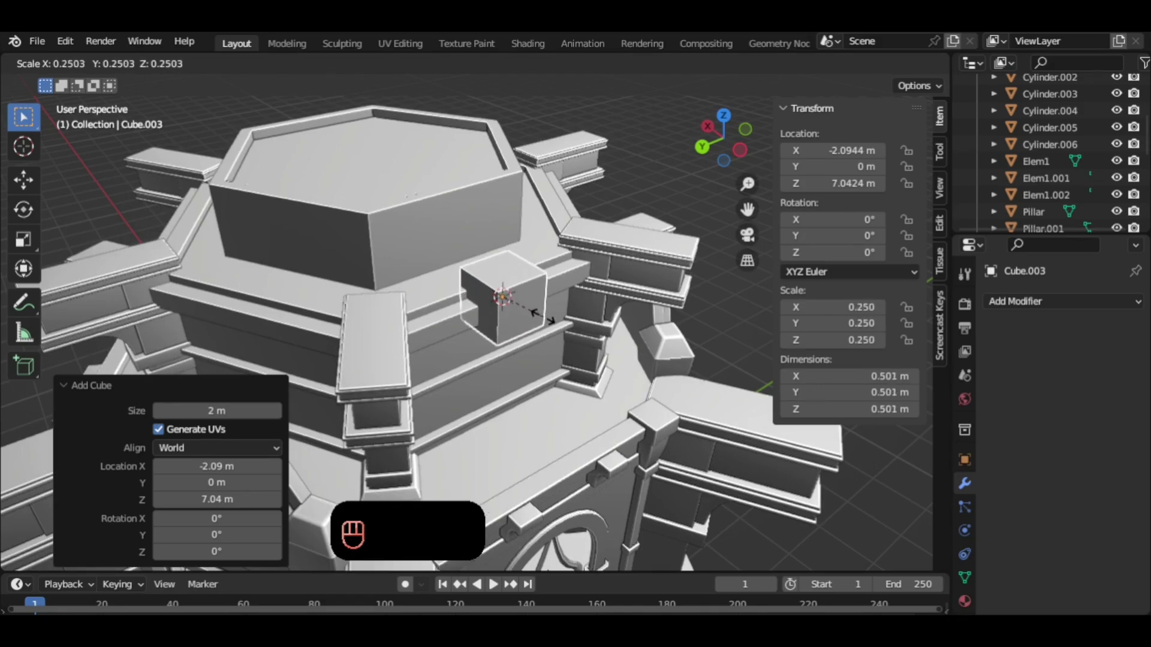
drag(560, 313, 596, 292)
middle_click(597, 292)
click(585, 276)
right_click(584, 276)
key(ctrl+a)
key(a)
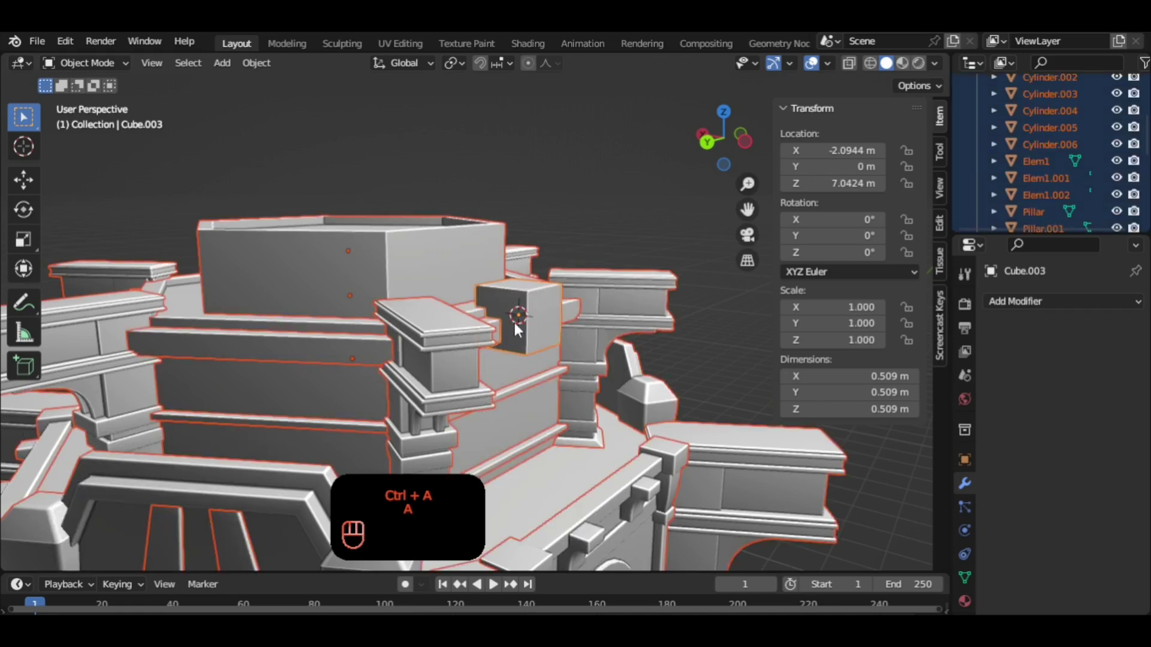
Flatten the block to 0.807 in height and lower it onto the upper tier wall.
click(539, 322)
key(s)
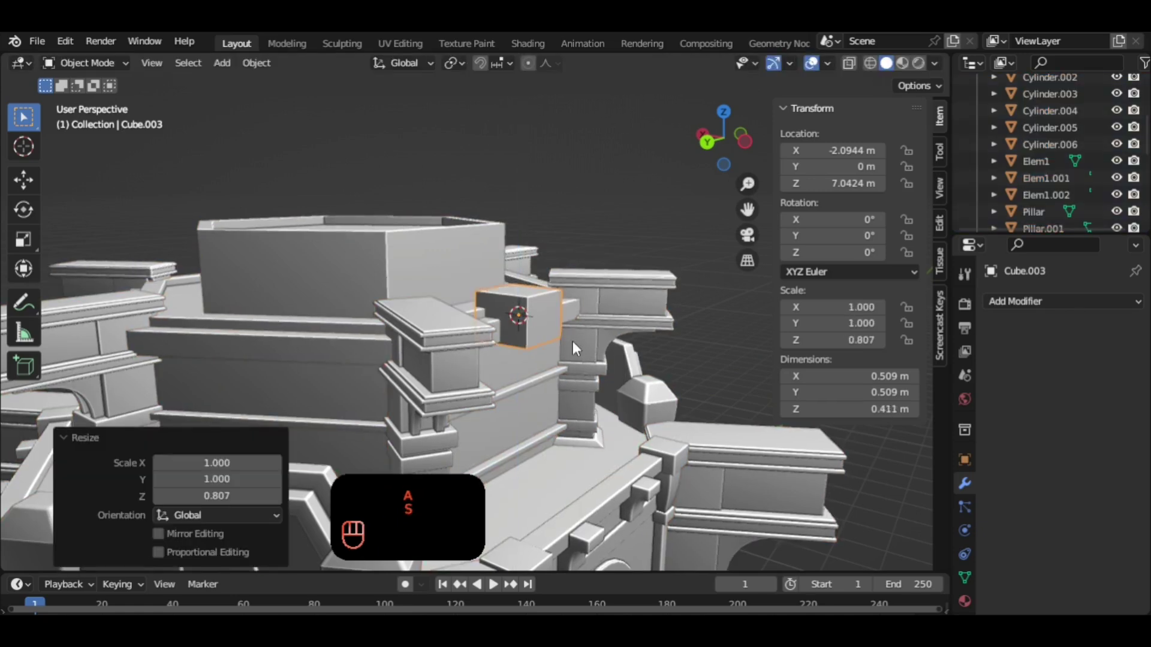
key(g)
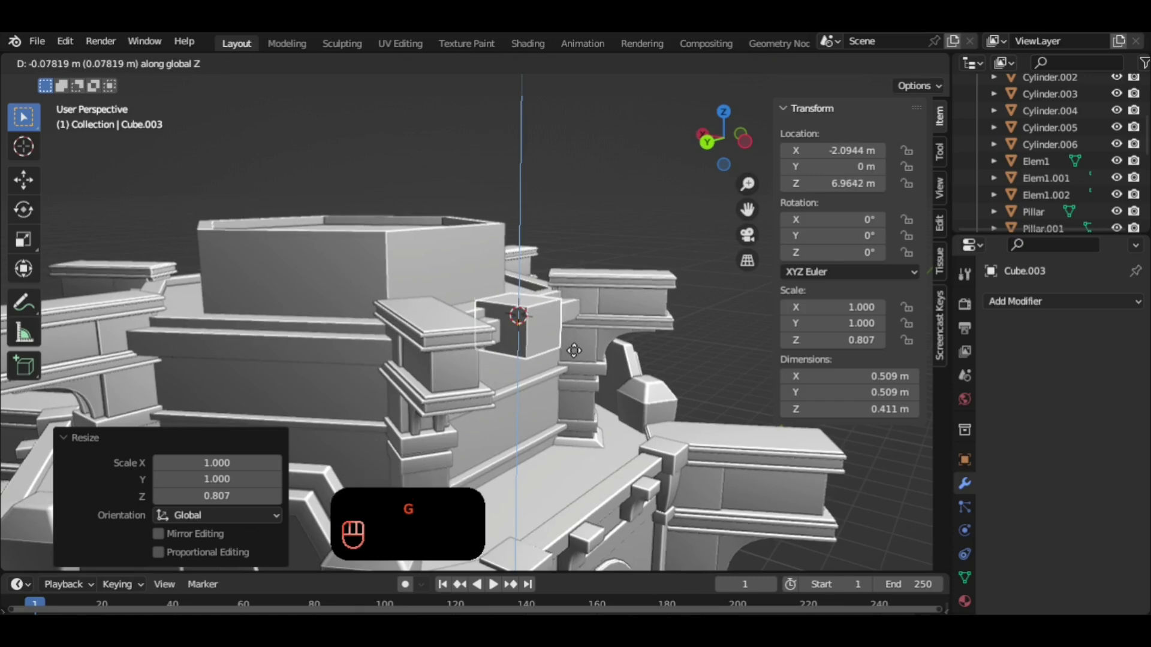
drag(562, 350, 572, 334)
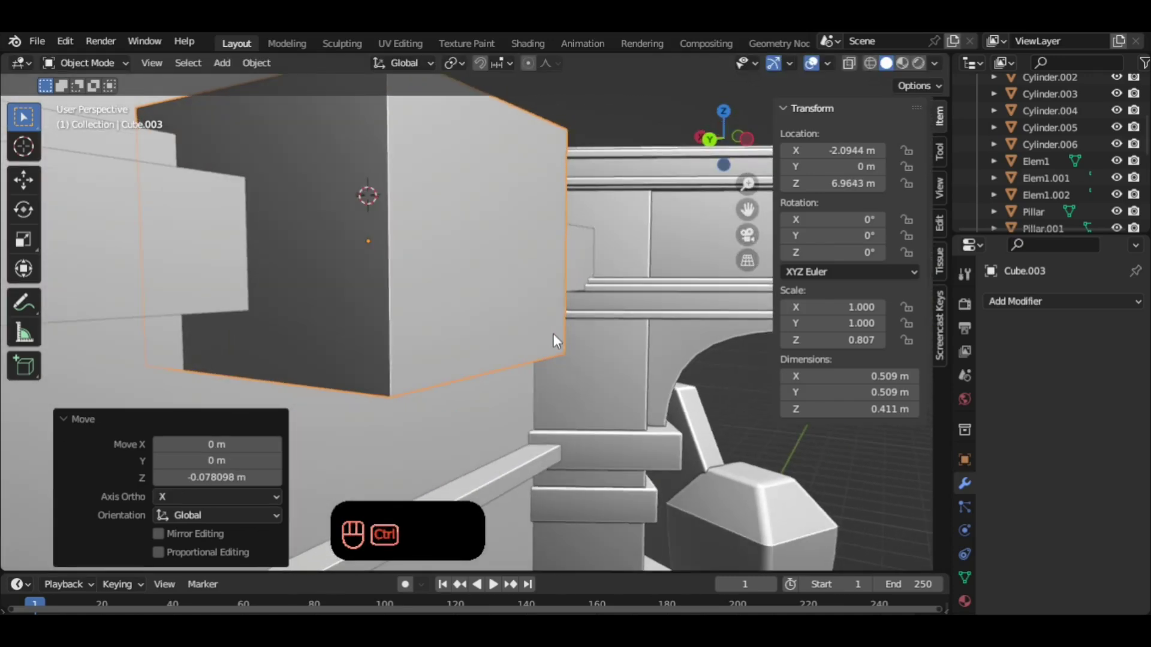
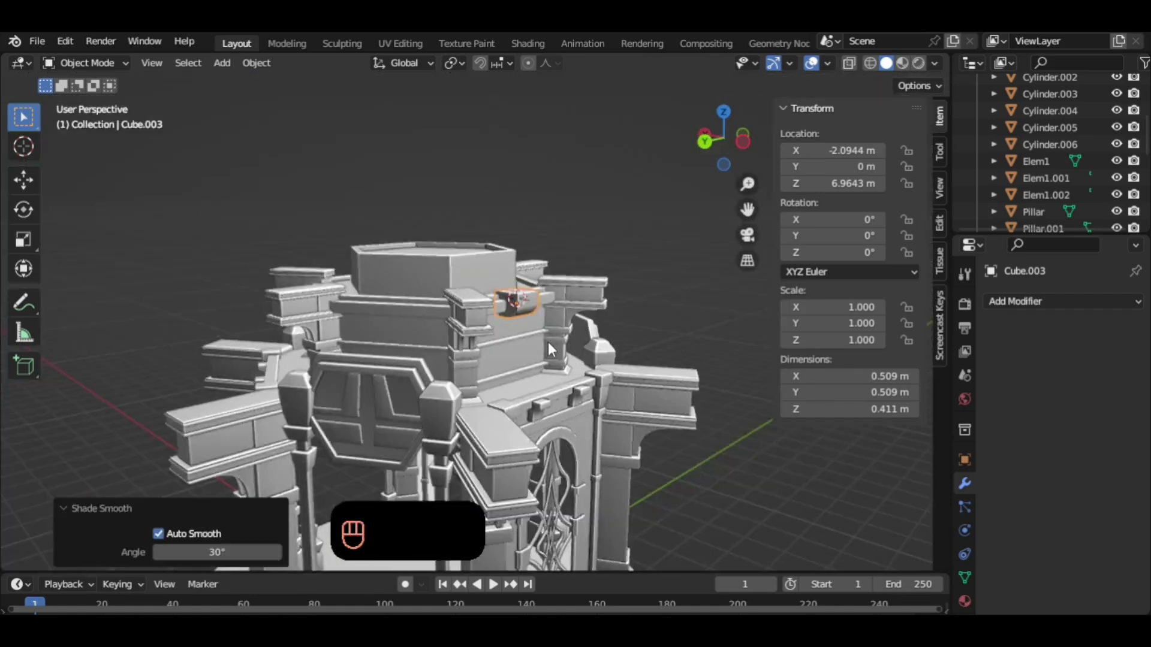
Inspect the bracket block from outside and apply all its transforms.
middle_click(543, 339)
drag(510, 326, 501, 332)
middle_click(528, 335)
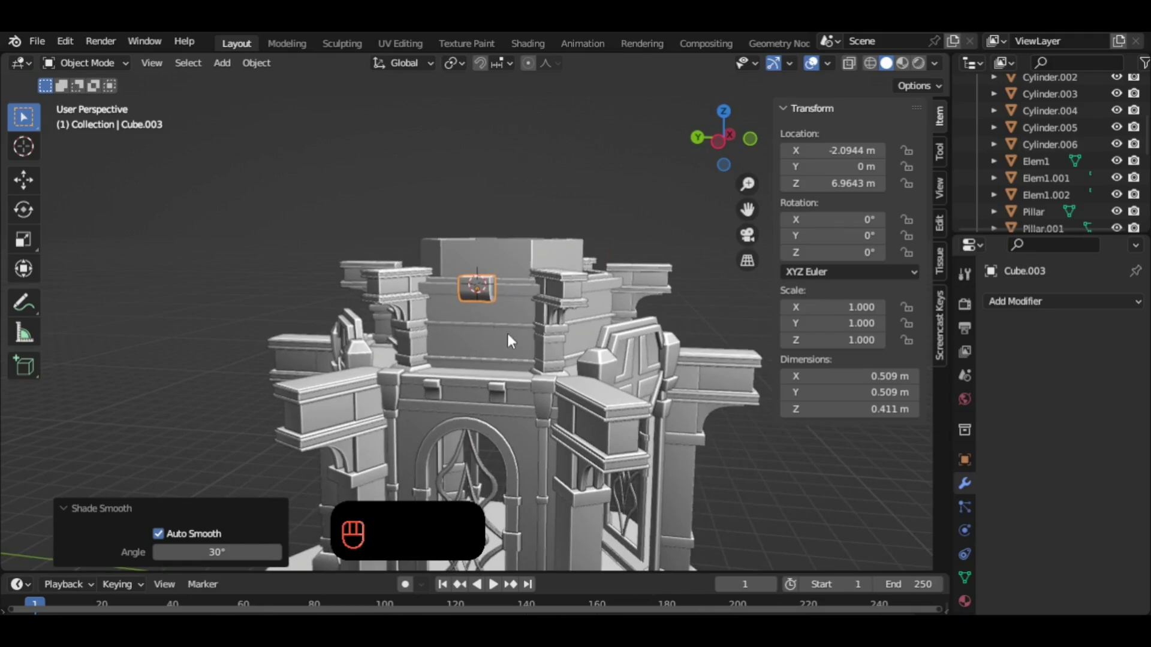
drag(520, 337, 531, 371)
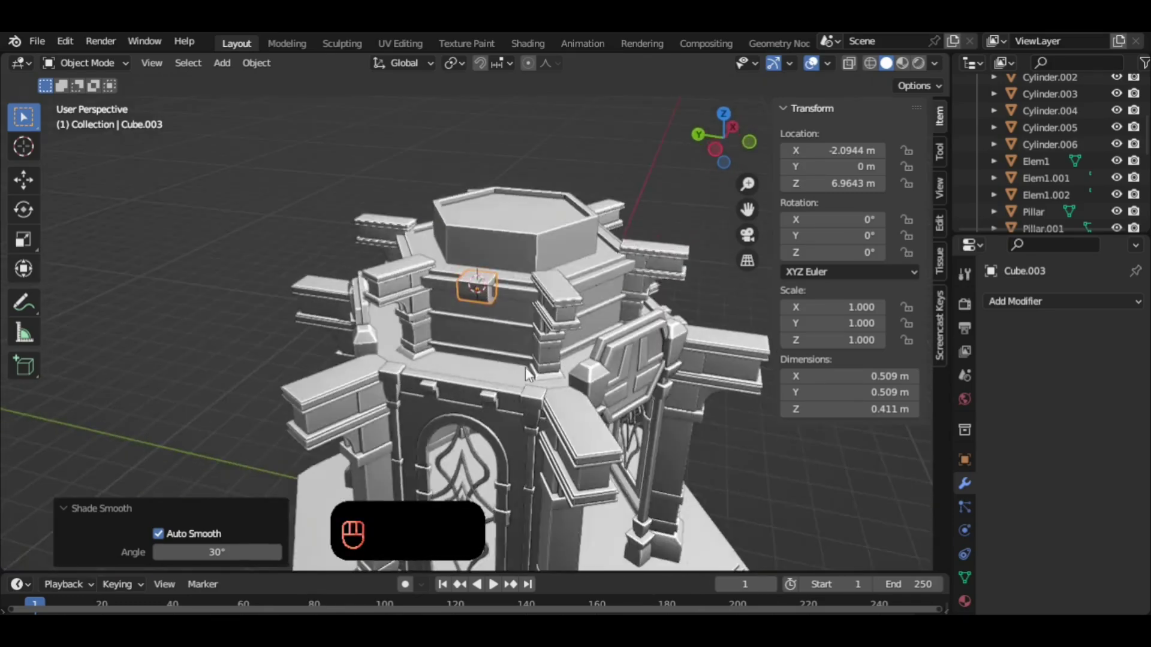
middle_click(539, 377)
key(ctrl+a)
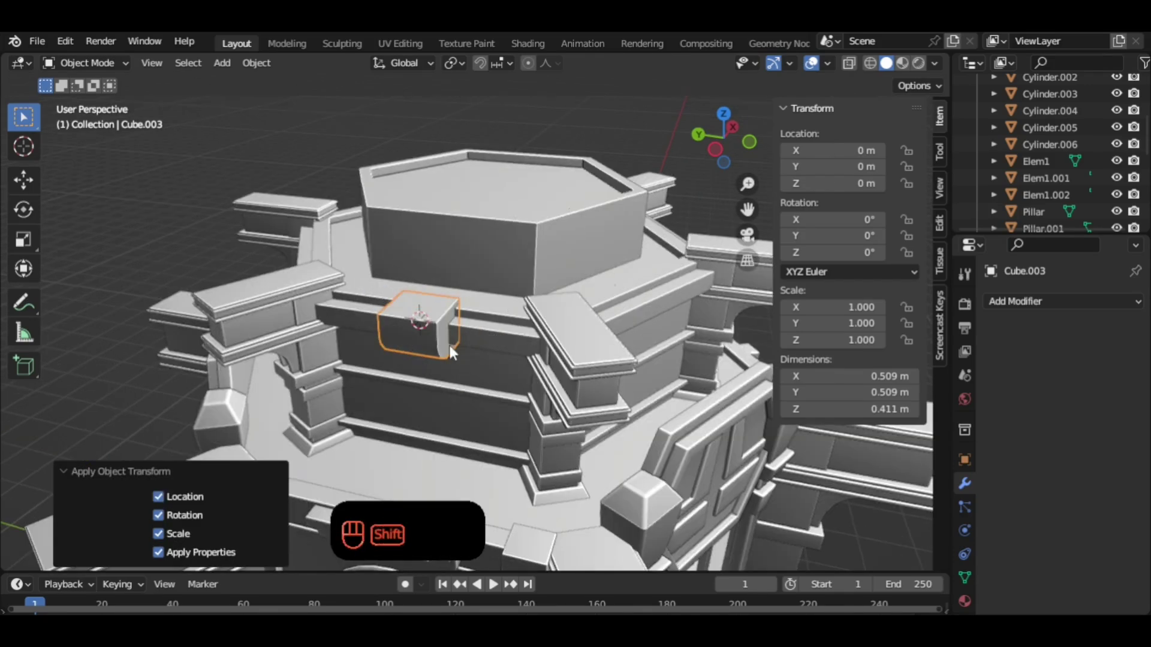
Duplicate the bracket twice, rotating copies 60° and 120° around the centre on Z.
key(shift+d)
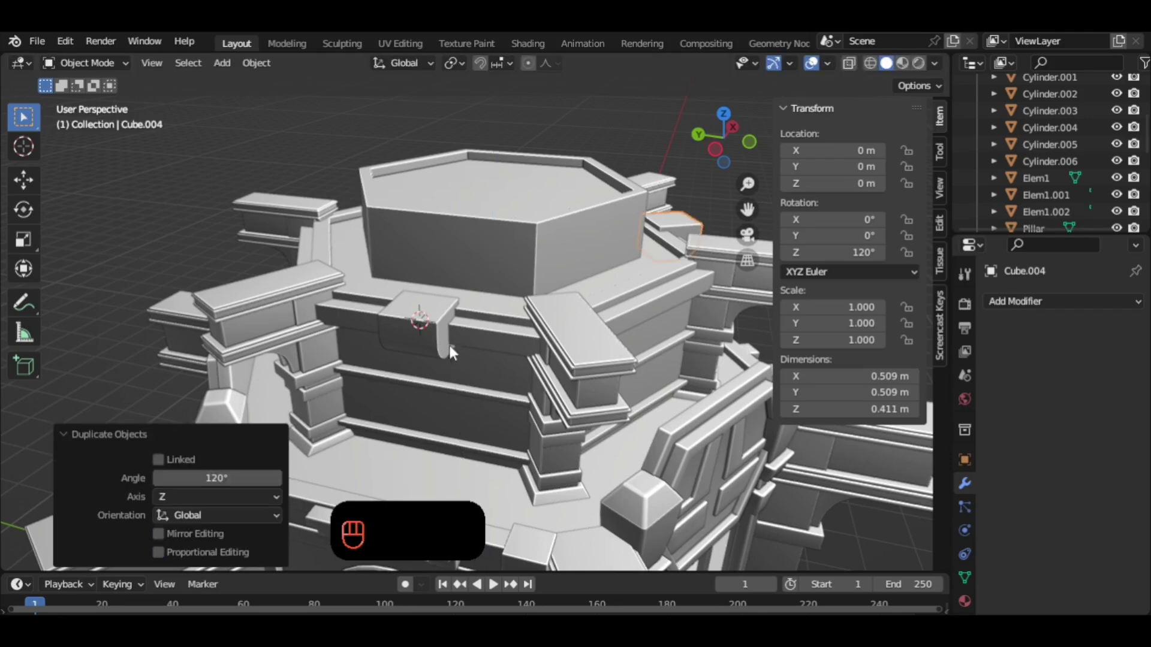
key(shift+d)
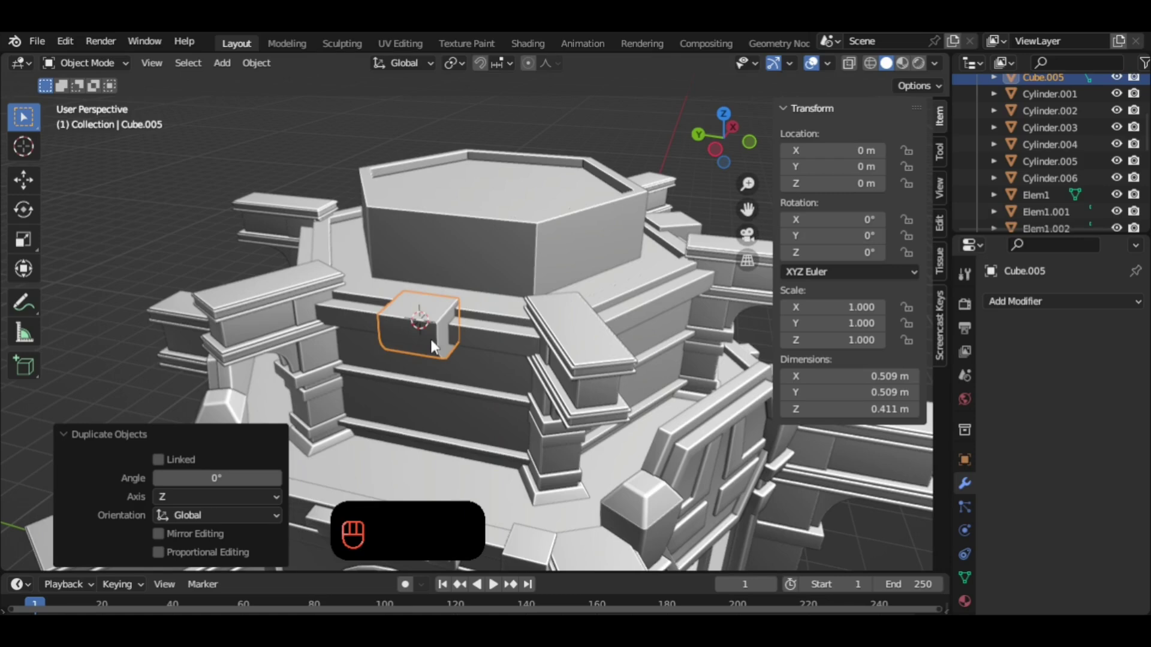
key(r)
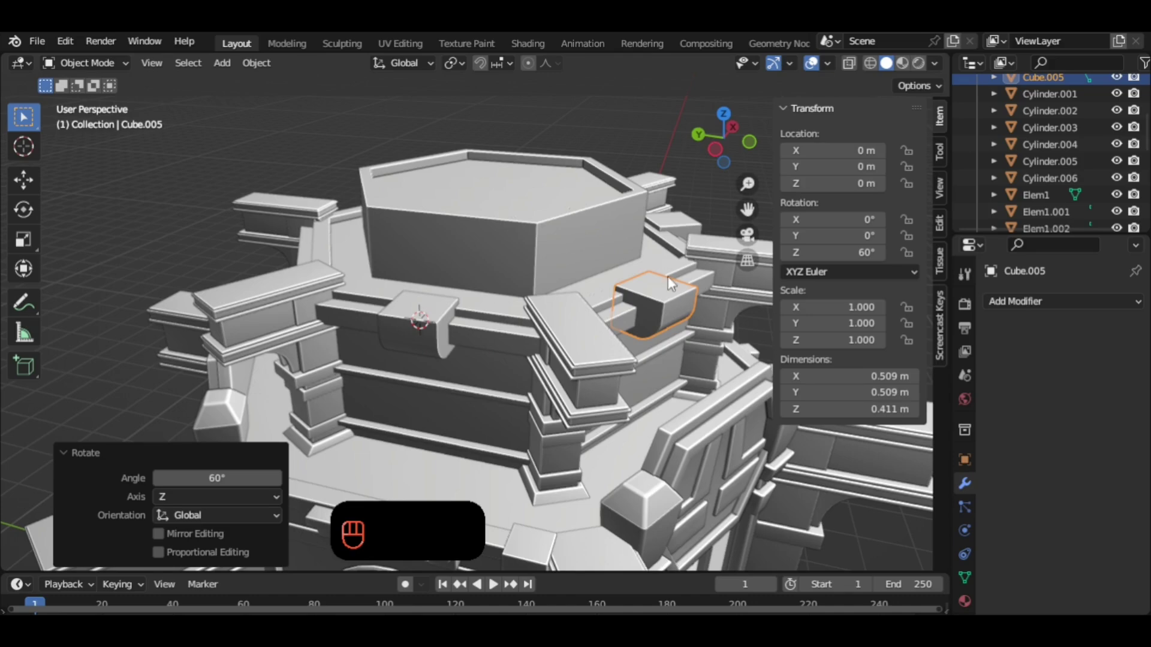
middle_click(683, 228)
drag(685, 275, 582, 306)
drag(581, 321, 570, 373)
drag(595, 363, 595, 359)
drag(601, 342, 637, 315)
View the tier from above and duplicate the block once more.
middle_click(593, 329)
drag(599, 314, 568, 321)
key(shift+d)
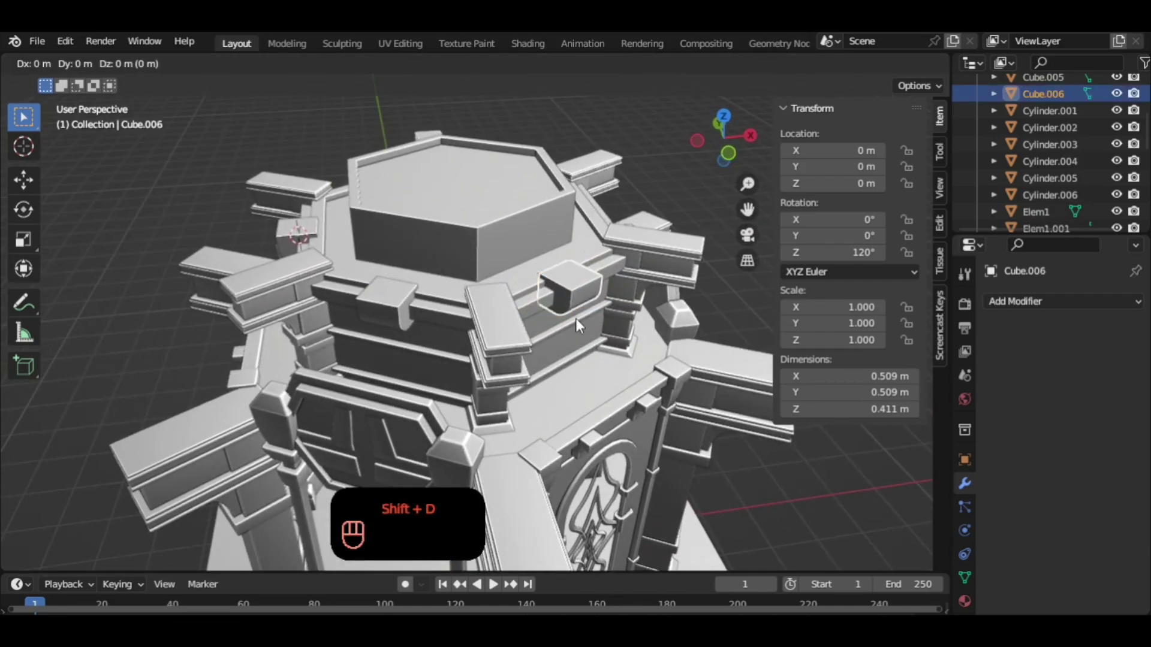
key(x)
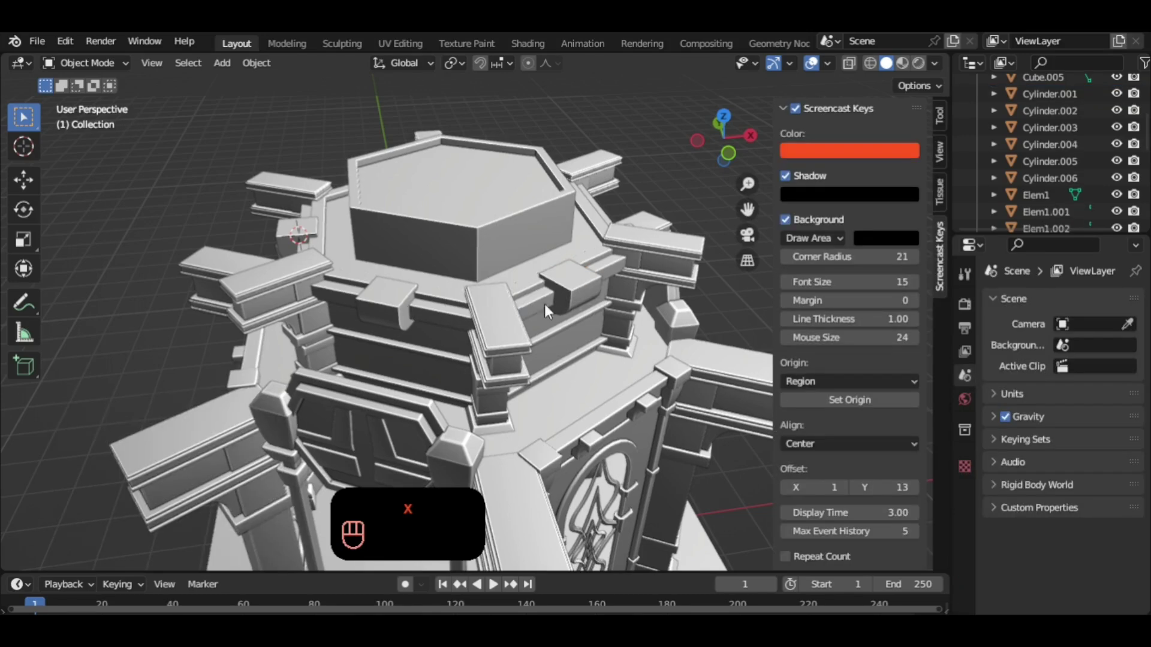
Delete the two rotated bracket copies, checking the other sides of the tier.
click(548, 288)
key(x)
click(400, 313)
key(x)
drag(369, 313, 480, 332)
drag(487, 325, 497, 308)
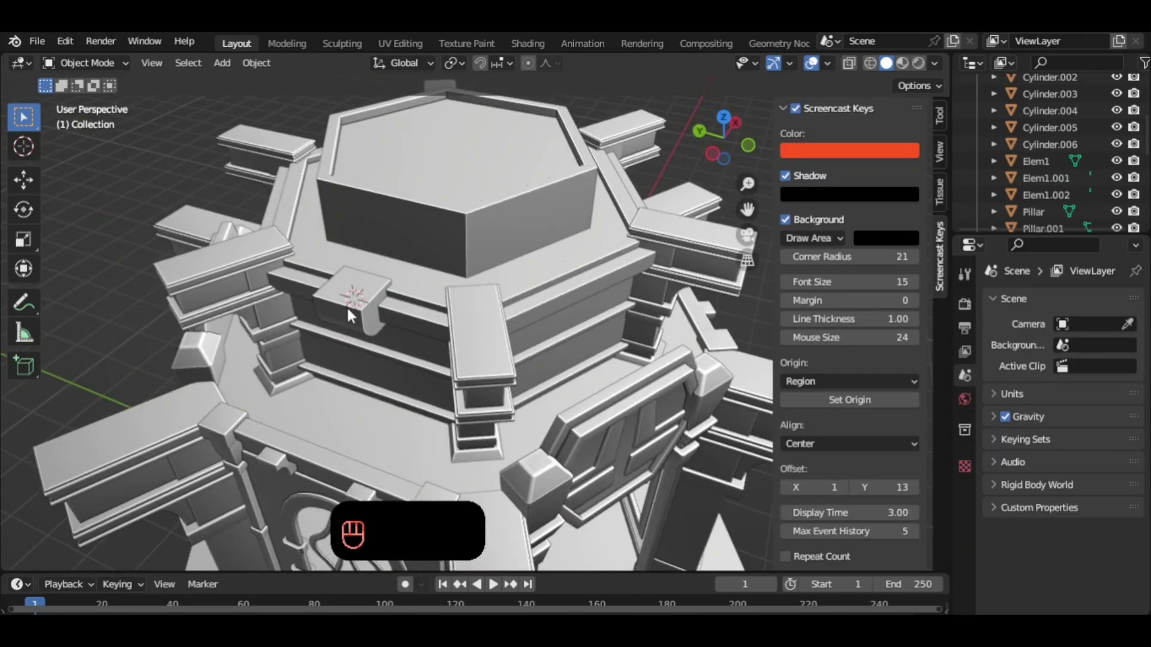
Select the original Cube.003 bracket and zoom in close on it.
click(355, 313)
right_click(354, 313)
drag(441, 322, 518, 300)
drag(553, 302, 539, 315)
drag(554, 311, 561, 317)
middle_click(534, 329)
drag(544, 314, 821, 315)
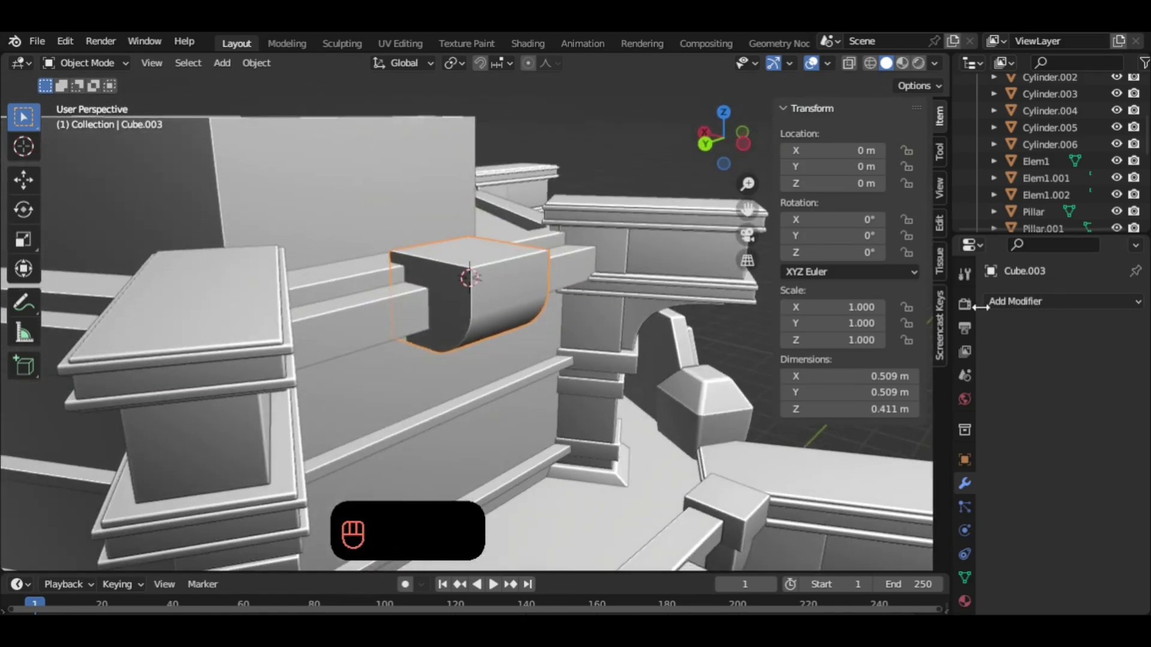
Bevel the bracket with about 0.02–0.04 m amount and 5 segments, apply it, and squash it slightly.
drag(1060, 310, 861, 363)
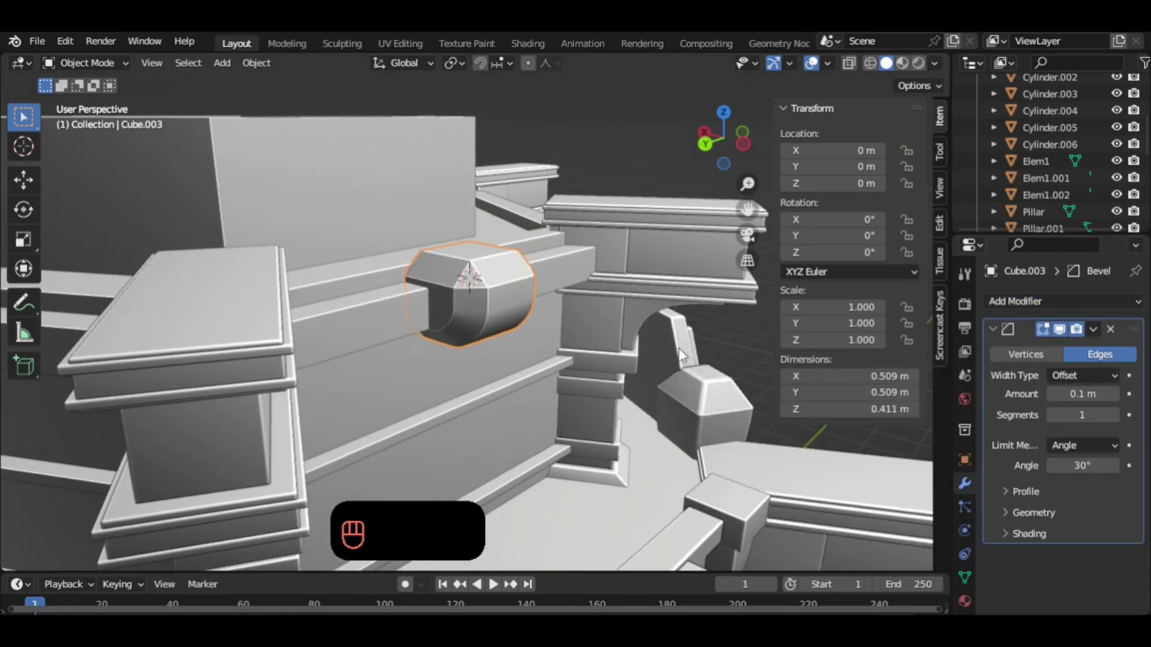
click(748, 403)
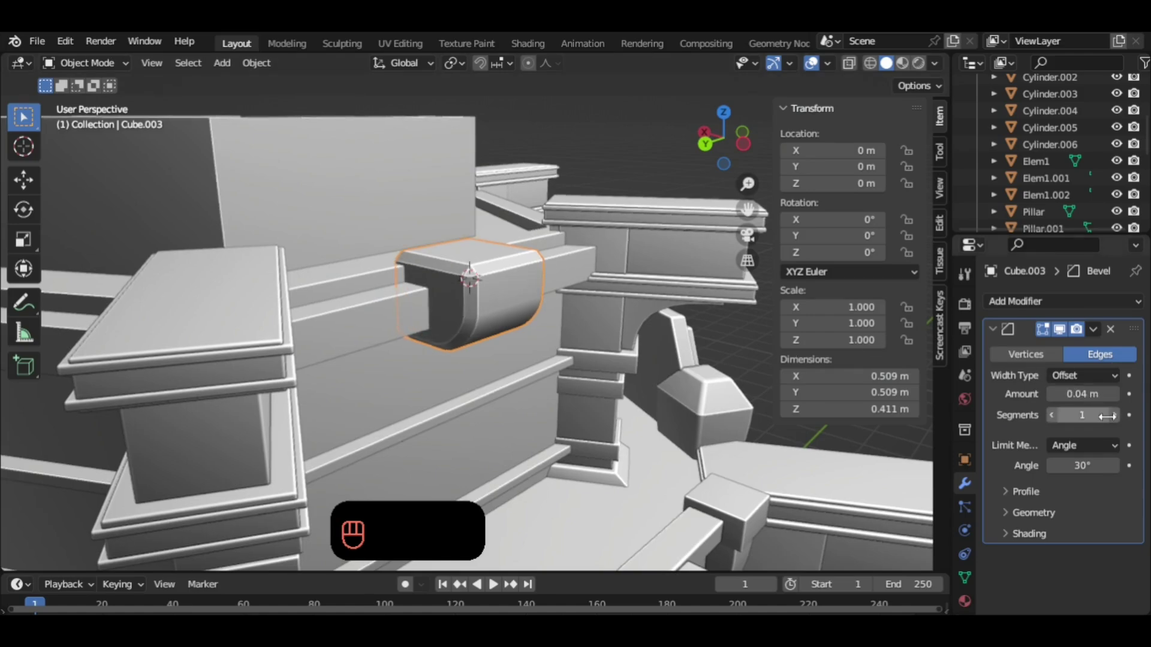
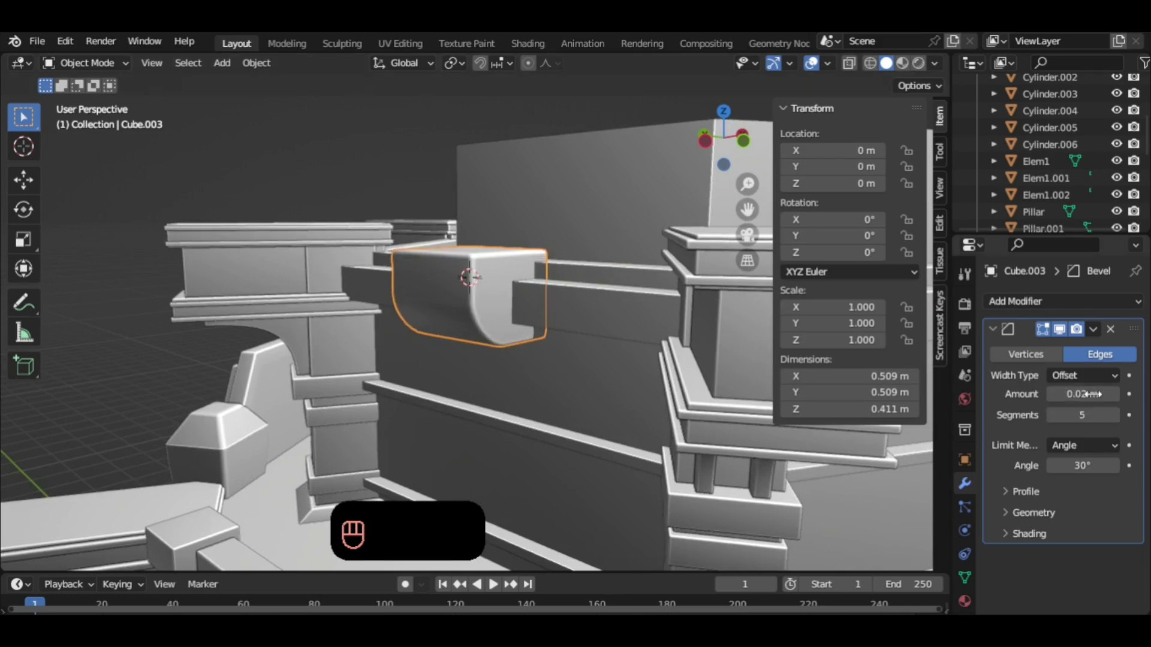
drag(1102, 335, 1000, 370)
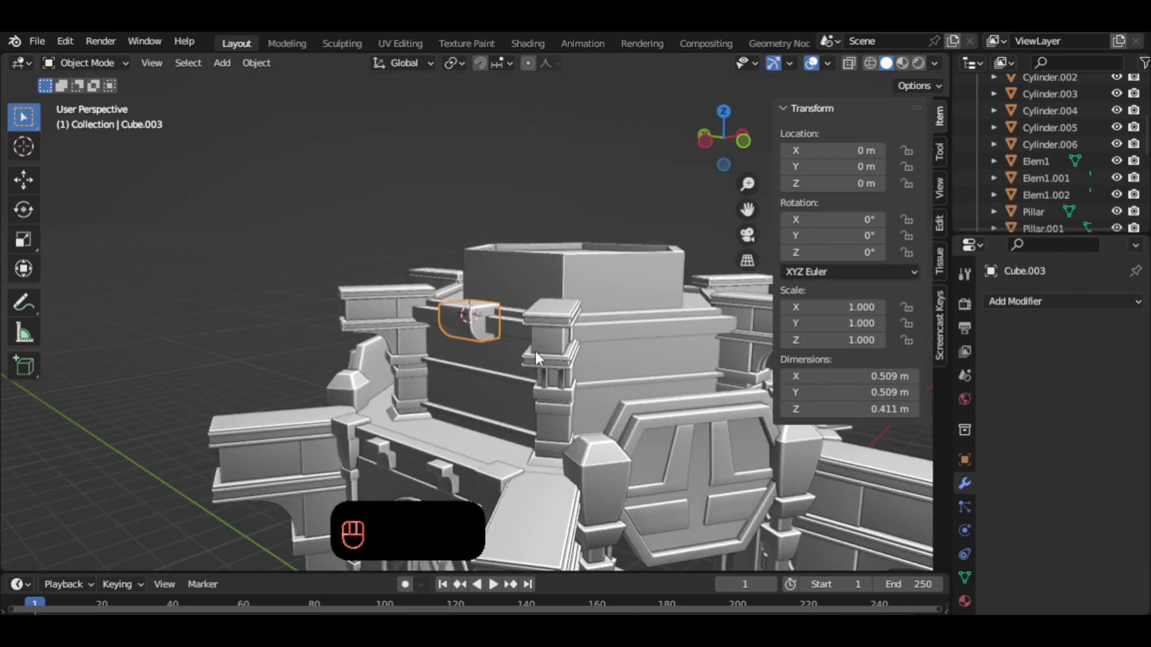
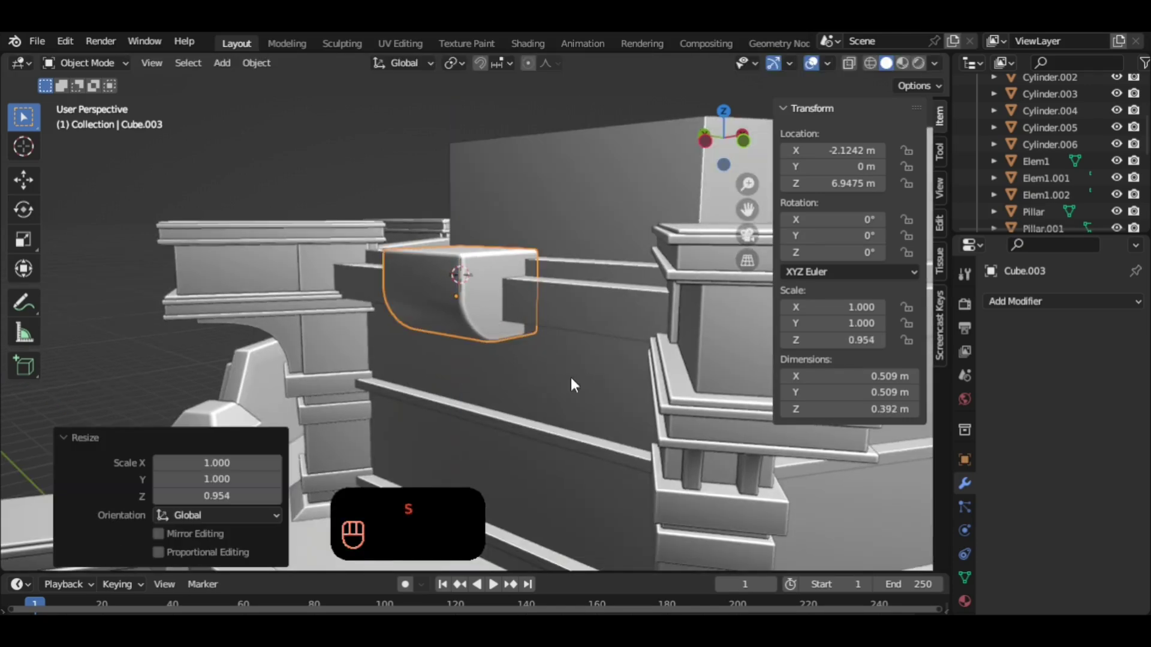
drag(570, 349, 724, 302)
drag(723, 302, 635, 340)
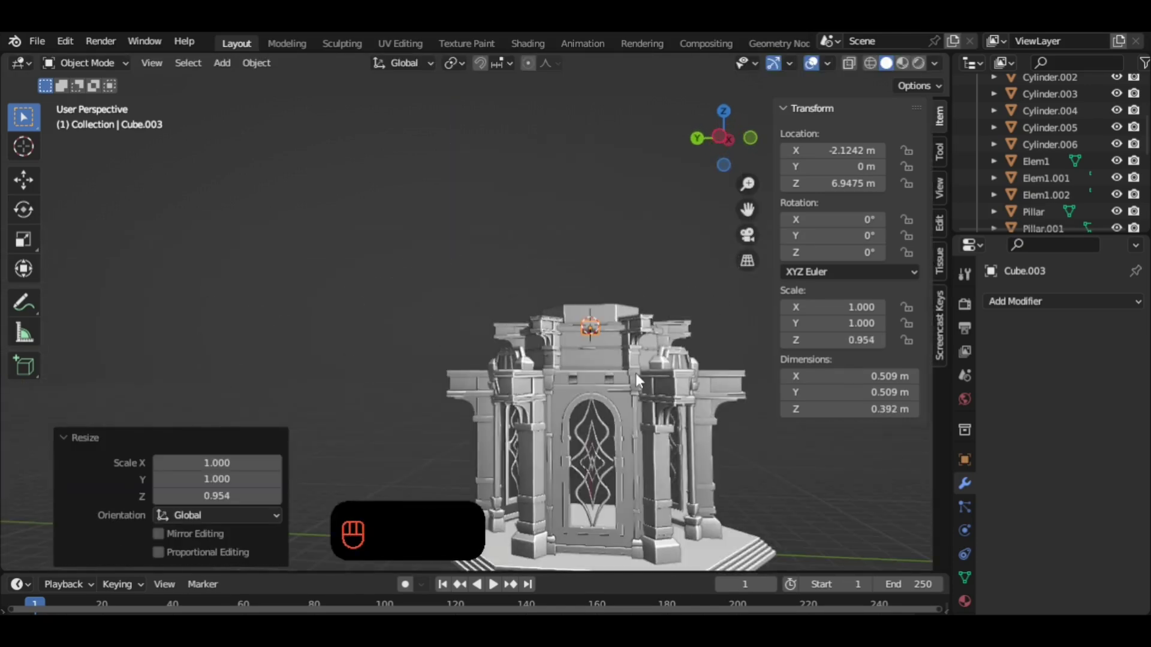
middle_click(628, 358)
middle_click(601, 350)
Scale the bracket taller on Z to about 1.18, adjust its height and apply all transforms.
key(s)
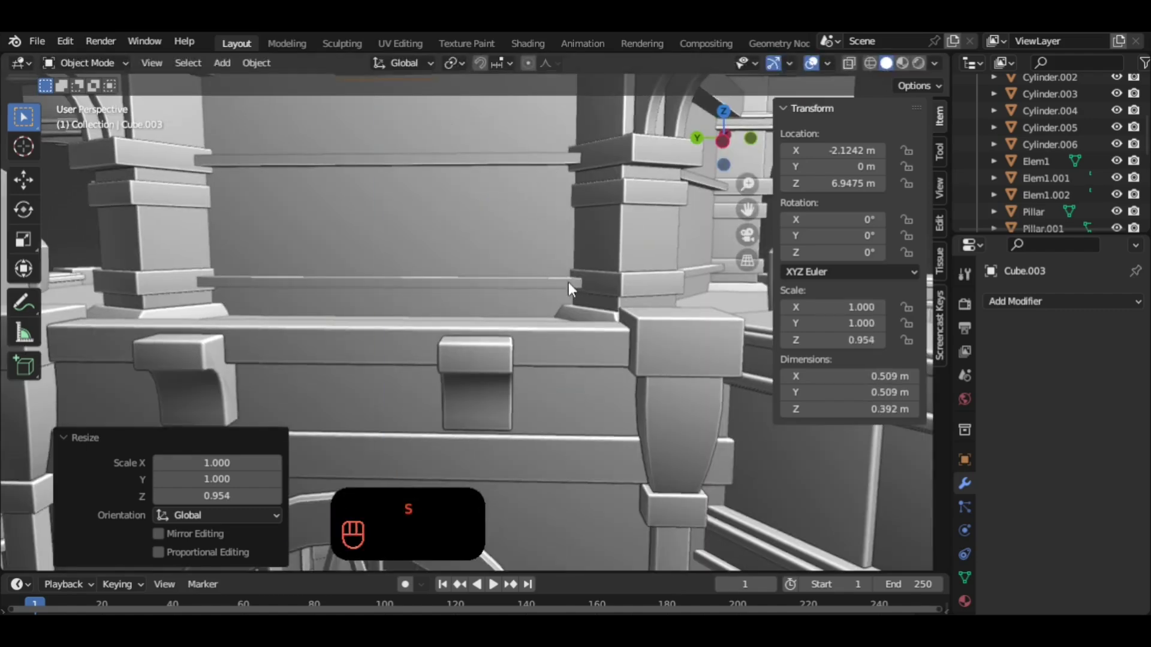
drag(561, 294, 579, 311)
drag(586, 317, 570, 307)
key(s)
key(f)
key(z)
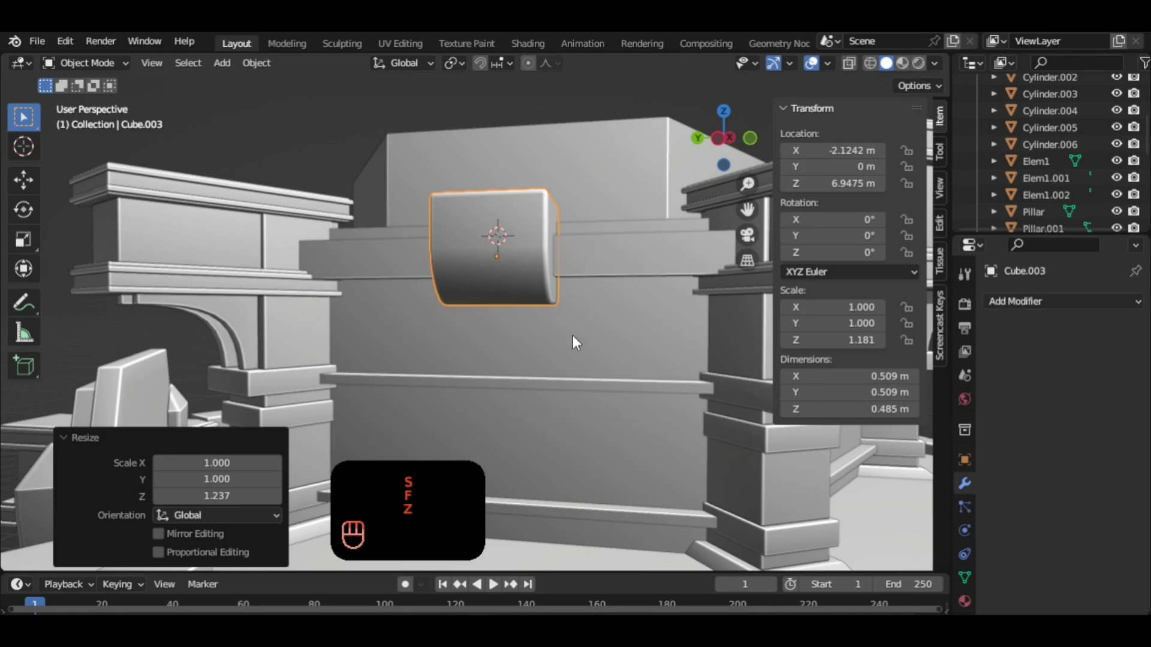
key(g)
drag(596, 365, 606, 394)
drag(586, 386, 565, 391)
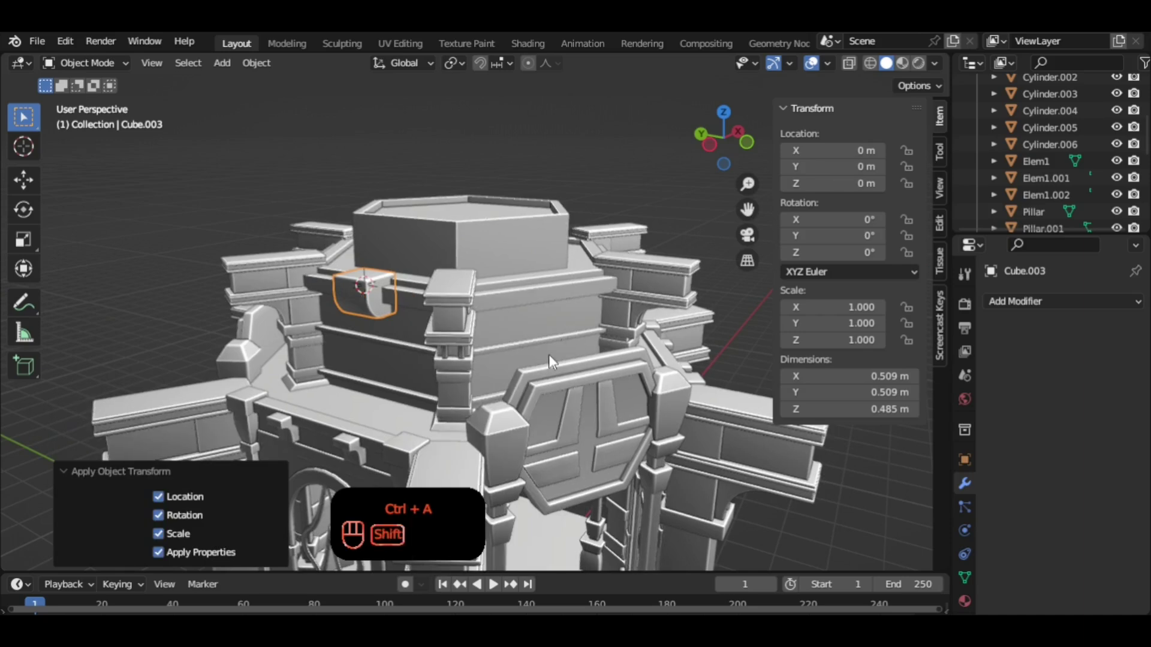
Duplicate the bracket five times, each rotated a further 60° on Z up to 300° (Cube.008).
key(shift+d)
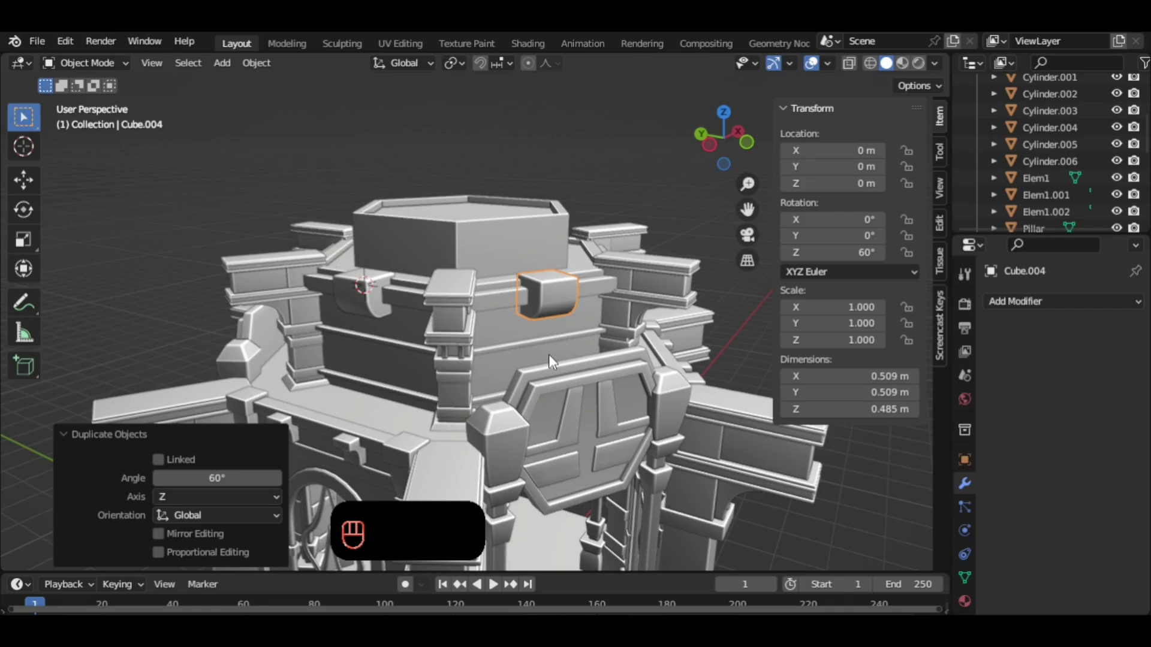
key(shift+d)
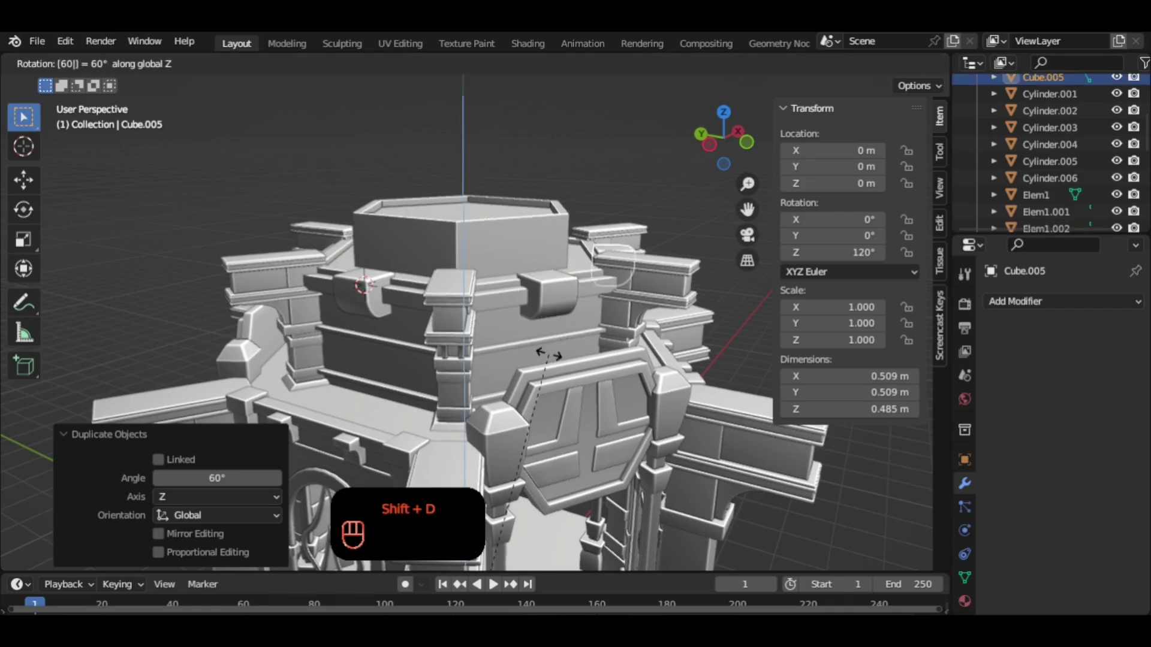
drag(592, 300, 404, 319)
drag(543, 317, 493, 321)
drag(475, 339, 490, 325)
key(shift+r)
drag(577, 342, 578, 357)
key(shift+r)
drag(565, 370, 535, 371)
drag(515, 374, 471, 366)
key(shift+r)
drag(552, 361, 547, 354)
Orbit to check brackets on all six sides, then select the hexagonal base slab.
drag(532, 332, 668, 214)
drag(549, 287, 599, 347)
drag(596, 349, 548, 305)
drag(517, 313, 483, 335)
middle_click(478, 332)
middle_click(495, 321)
drag(515, 327, 645, 313)
drag(388, 338, 584, 341)
drag(597, 349, 688, 421)
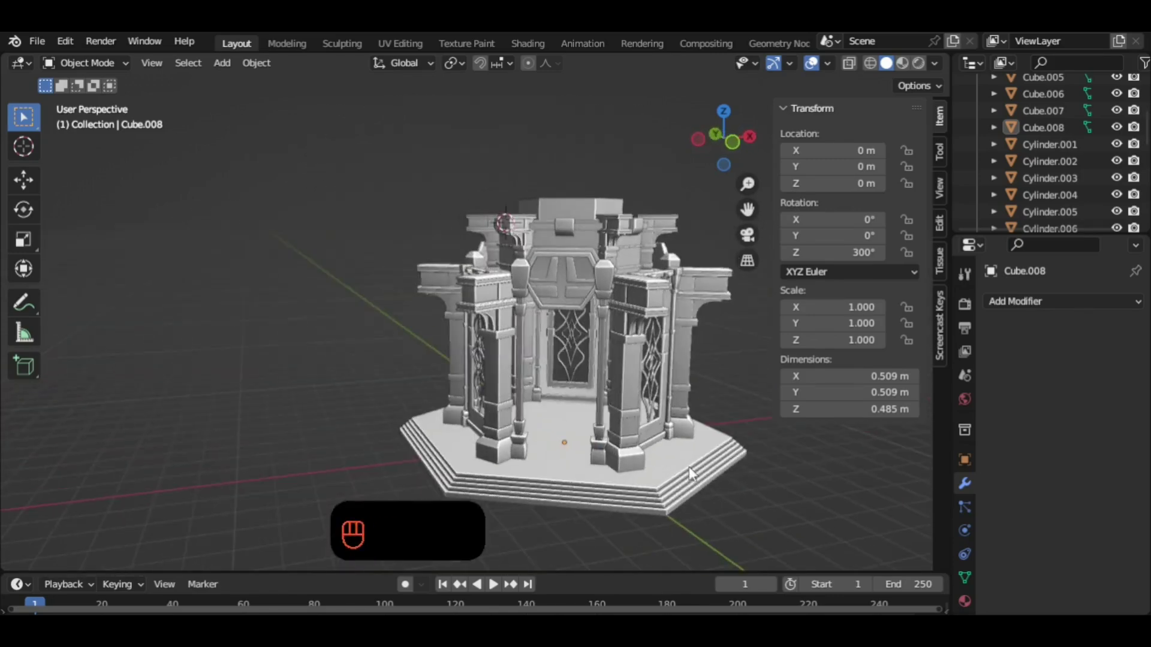
middle_click(697, 475)
drag(713, 474, 645, 453)
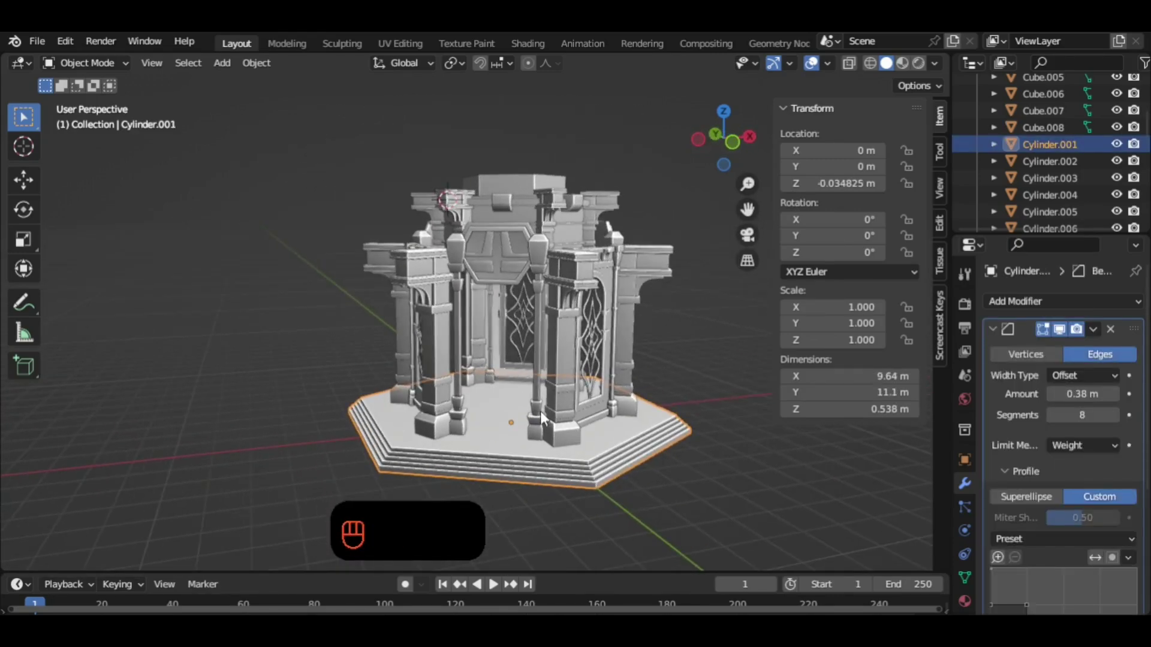